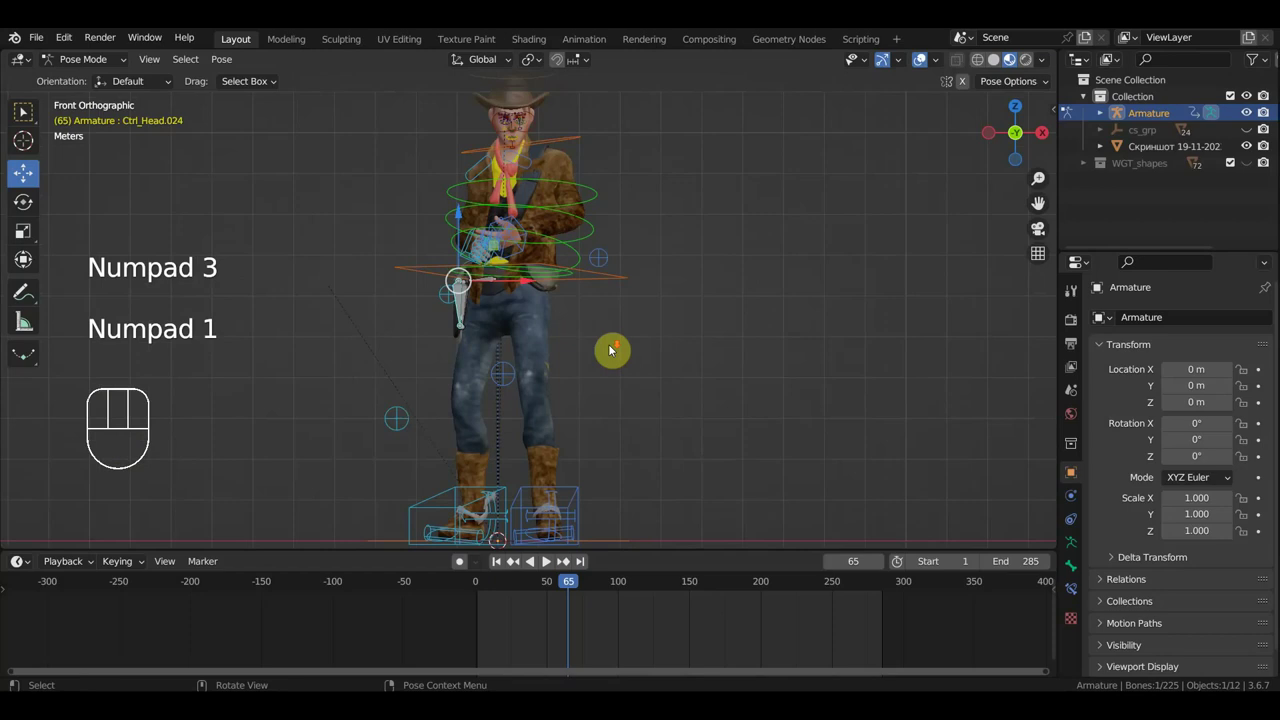
Select the cowboy's hand IK controller in Pose Mode at frame 1.
middle_click(625, 361)
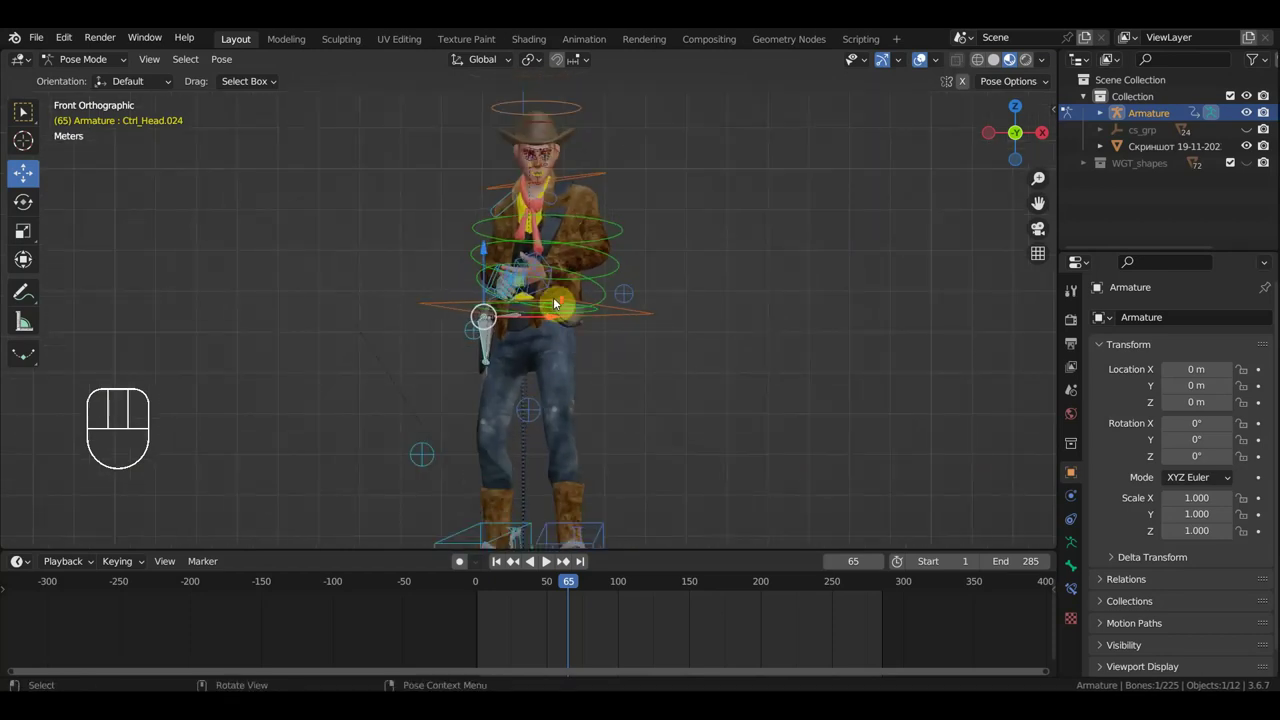
click(560, 250)
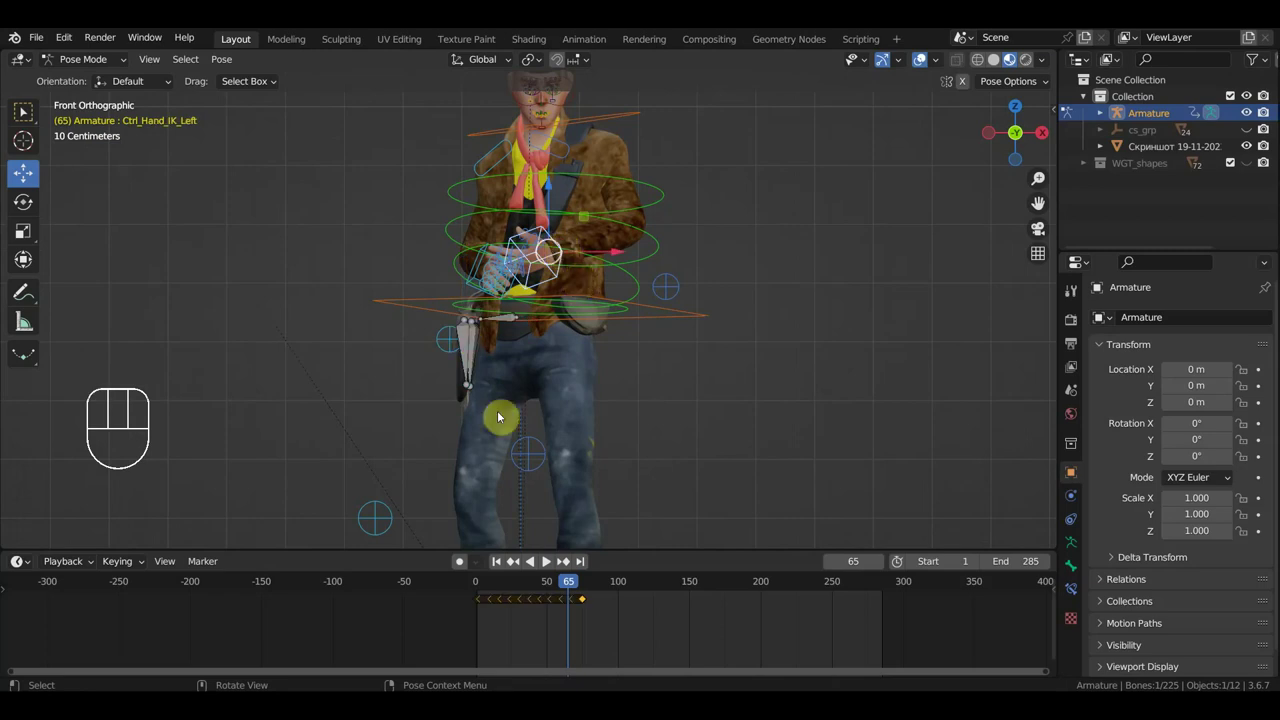
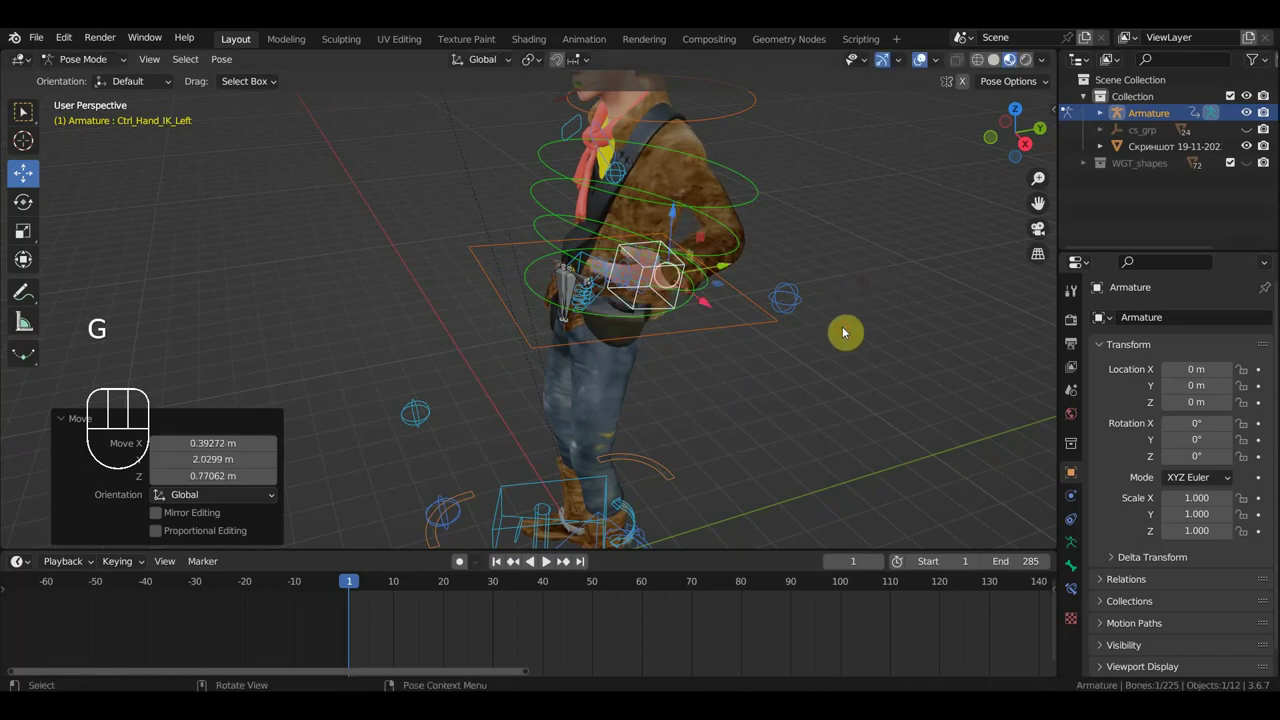
Rotate and grab the hand controller forward along a constrained axis so the arm reaches out in front.
key(r)
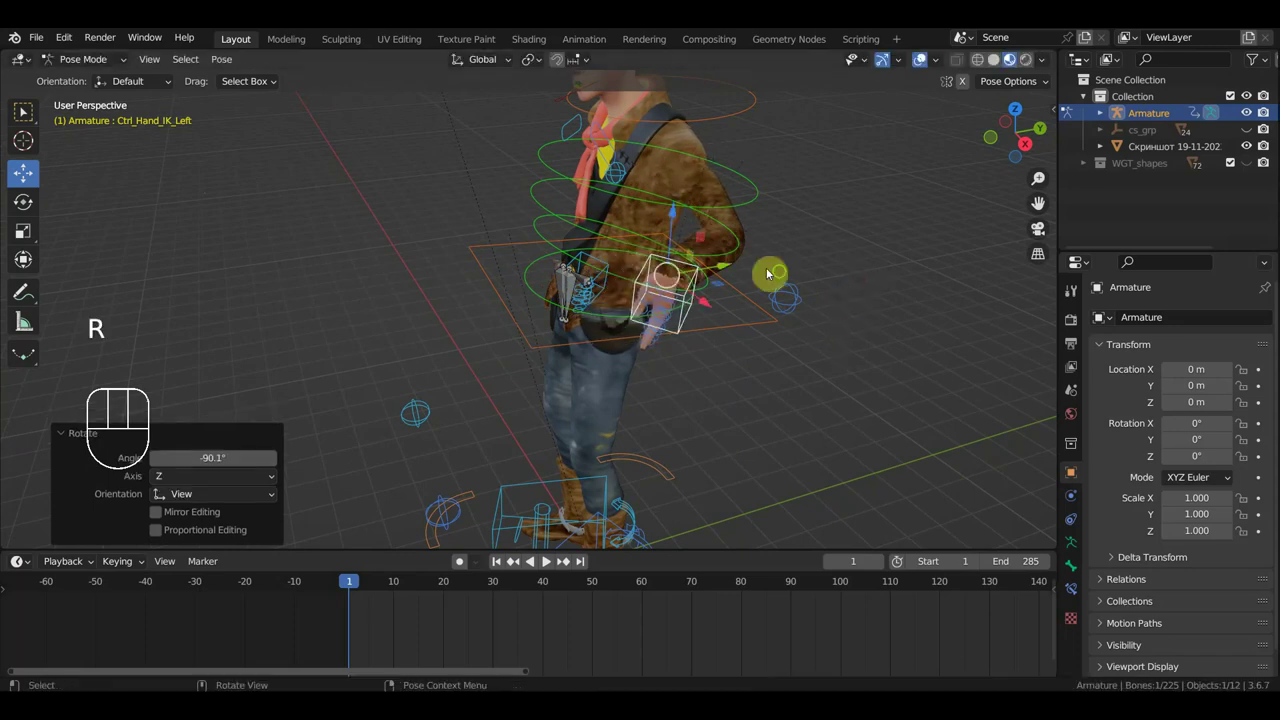
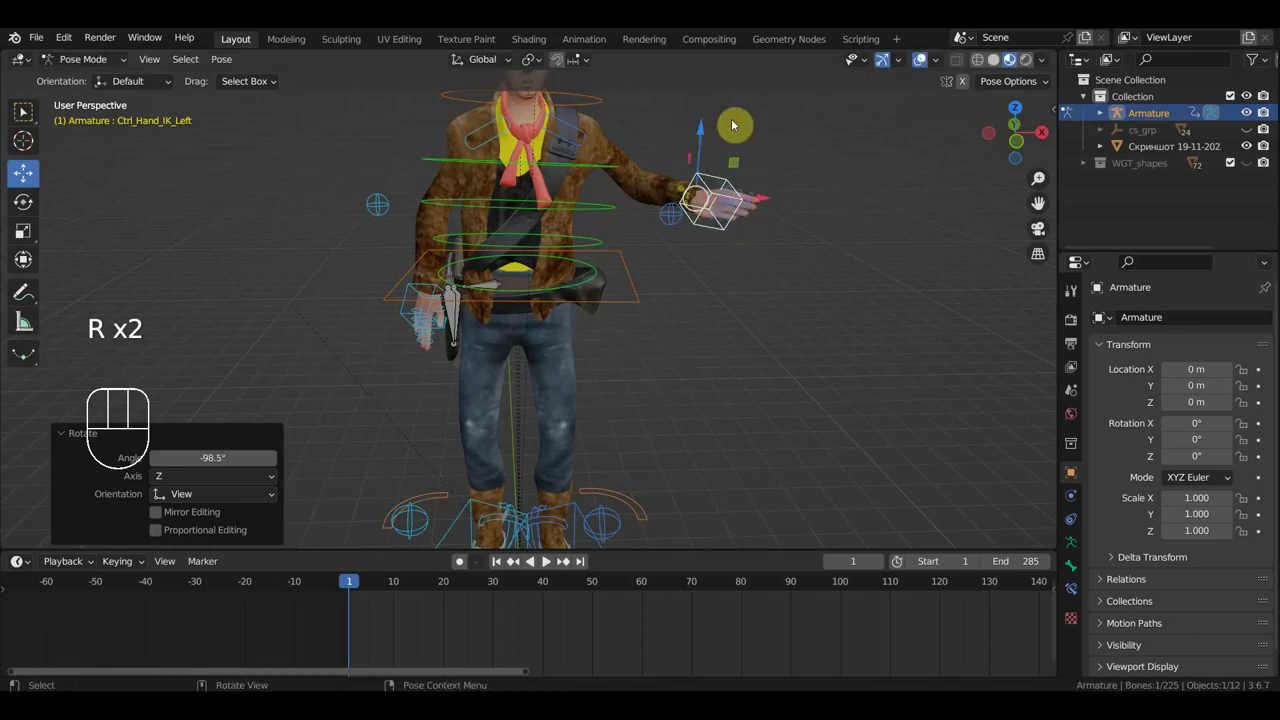
key(g)
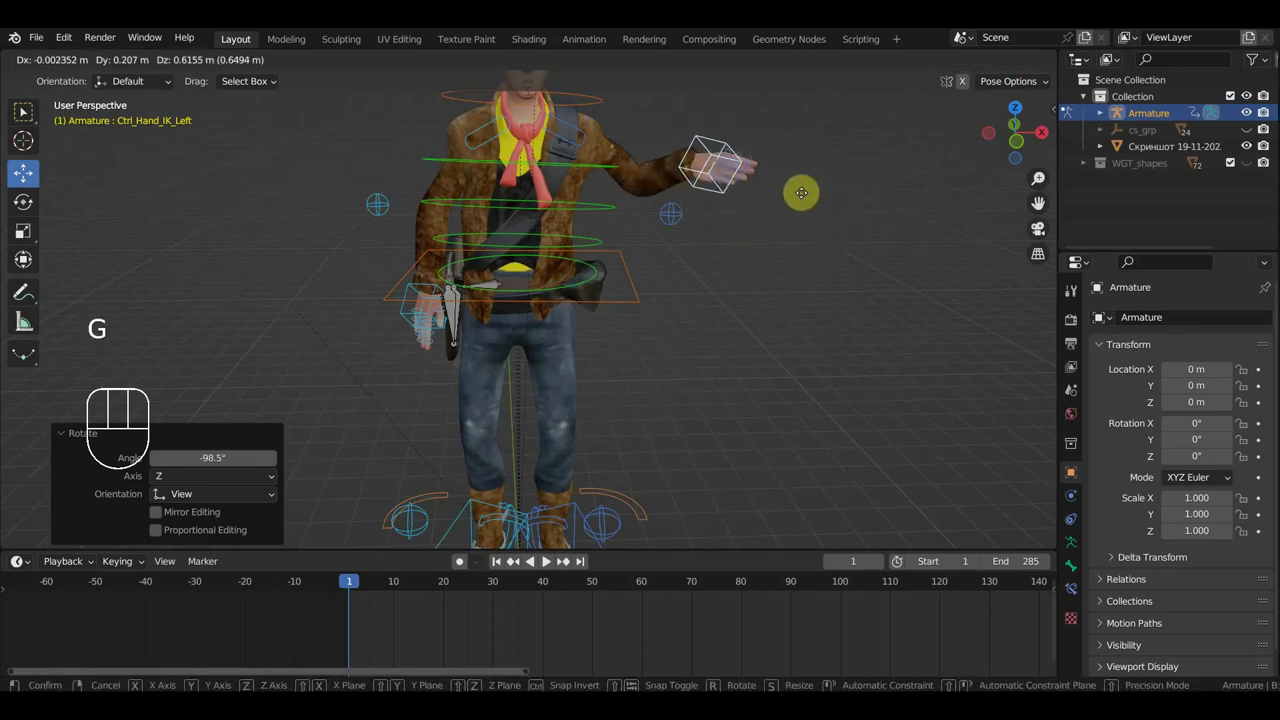
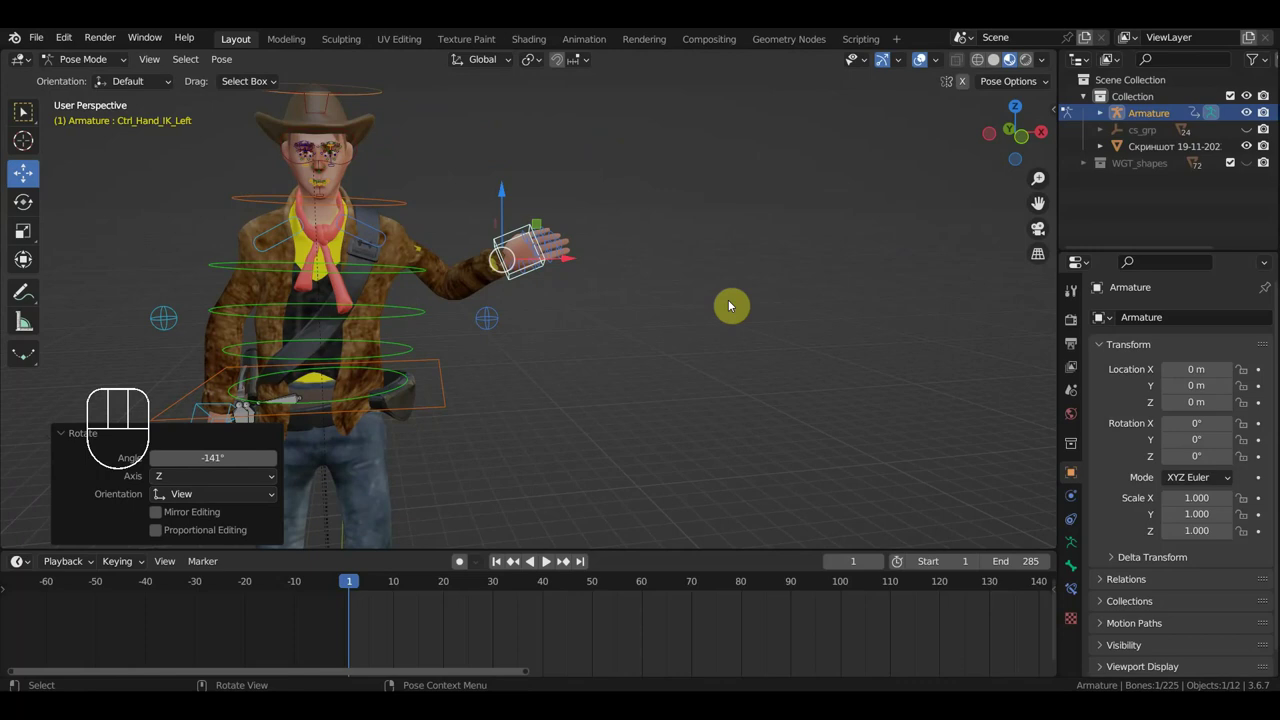
key(g)
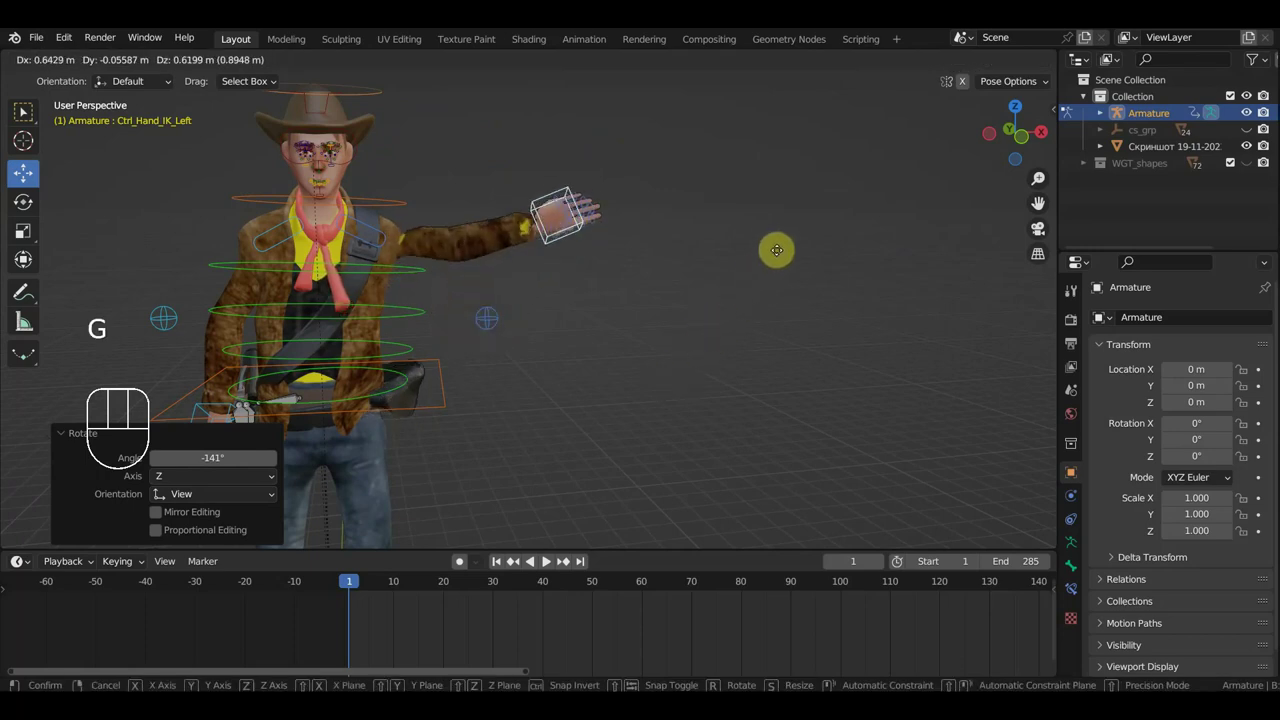
middle_click(751, 301)
scroll(up, 3)
middle_click(827, 276)
scroll(down, 3)
key(g)
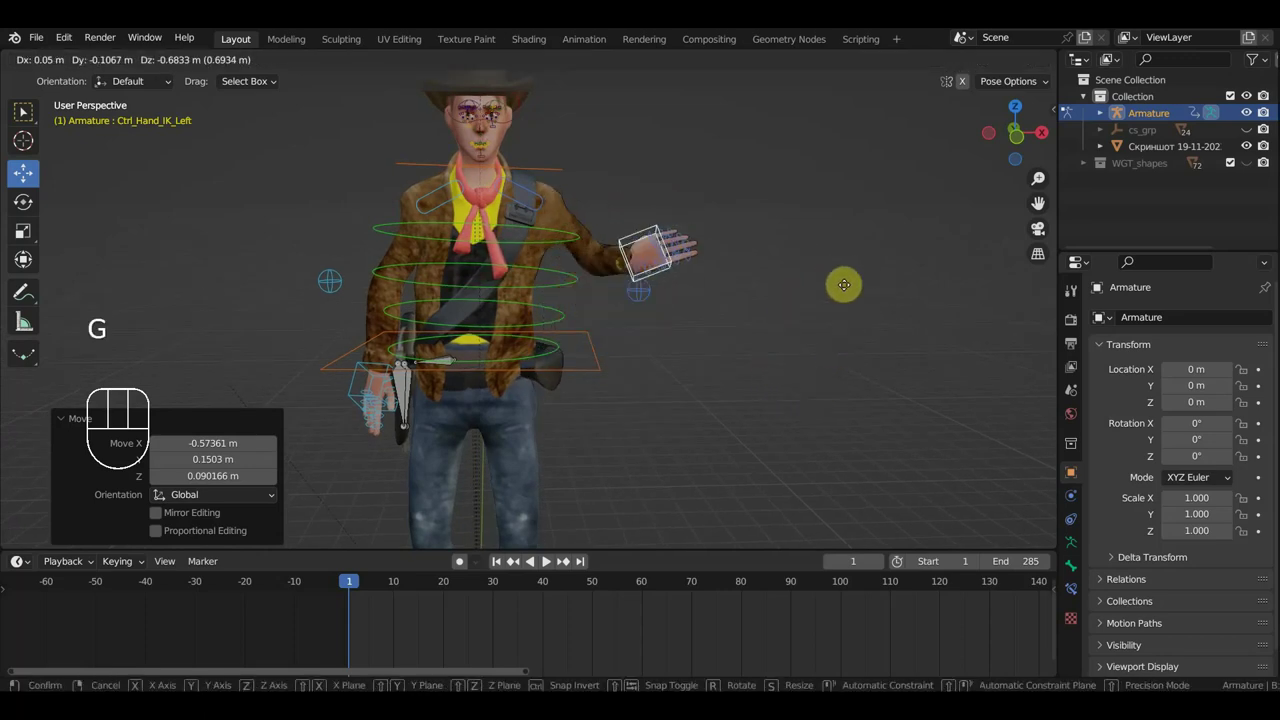
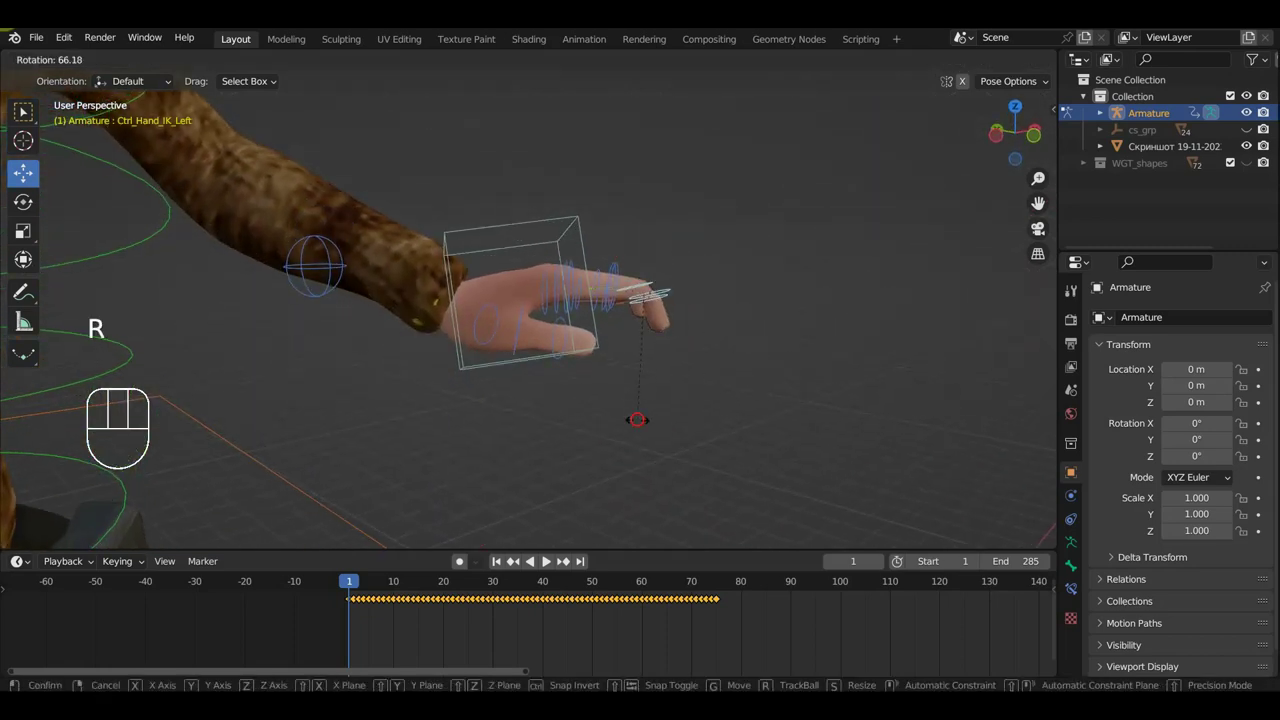
Select the first set of finger bones and rotate them to bend the fingers.
drag(700, 378, 657, 462)
middle_click(677, 431)
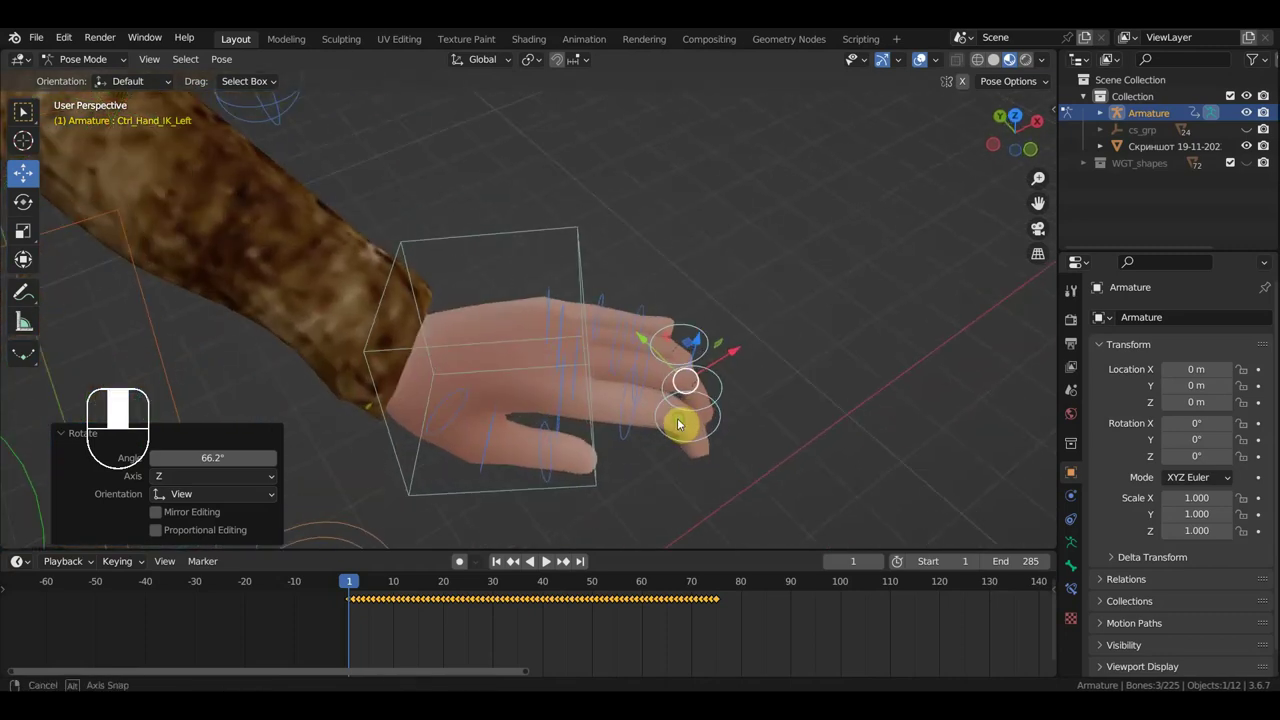
click(638, 413)
click(648, 370)
drag(642, 369, 637, 392)
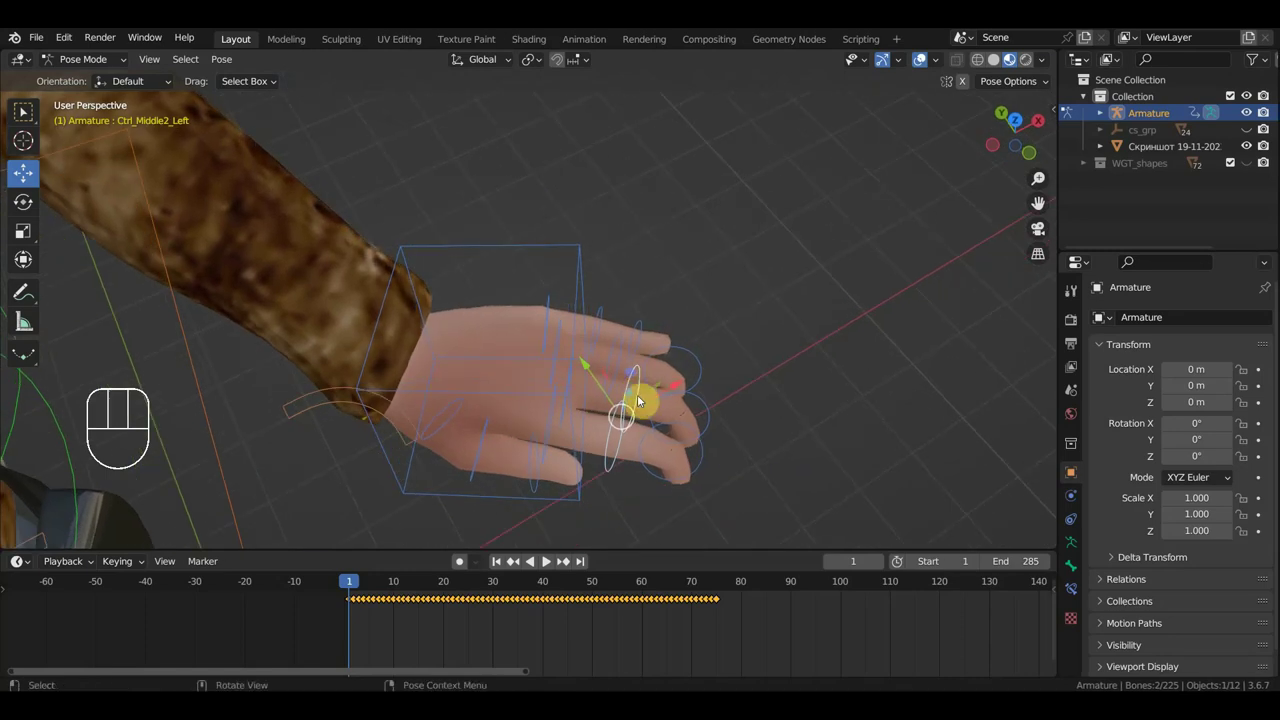
click(622, 367)
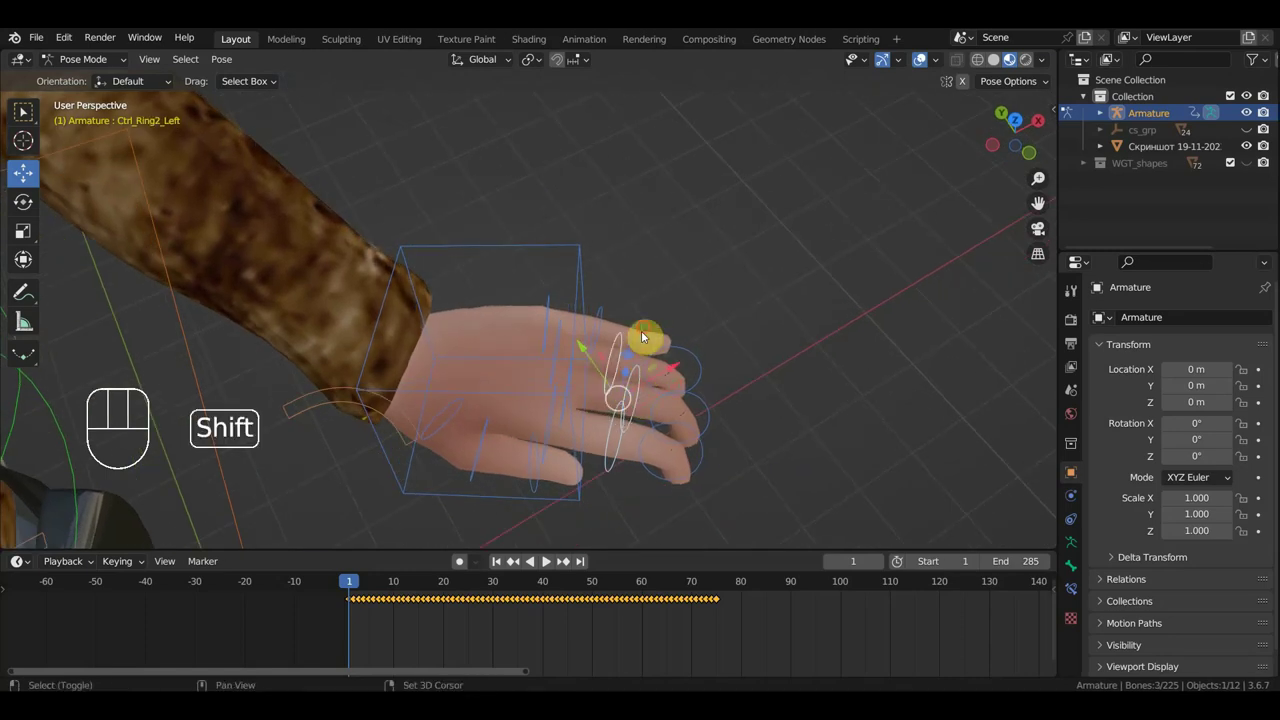
click(645, 333)
drag(698, 342, 717, 261)
middle_click(750, 309)
key(r)
drag(688, 402, 542, 443)
Select the remaining finger bones and rotate them inward to close the hand into a gripping fist.
middle_click(548, 404)
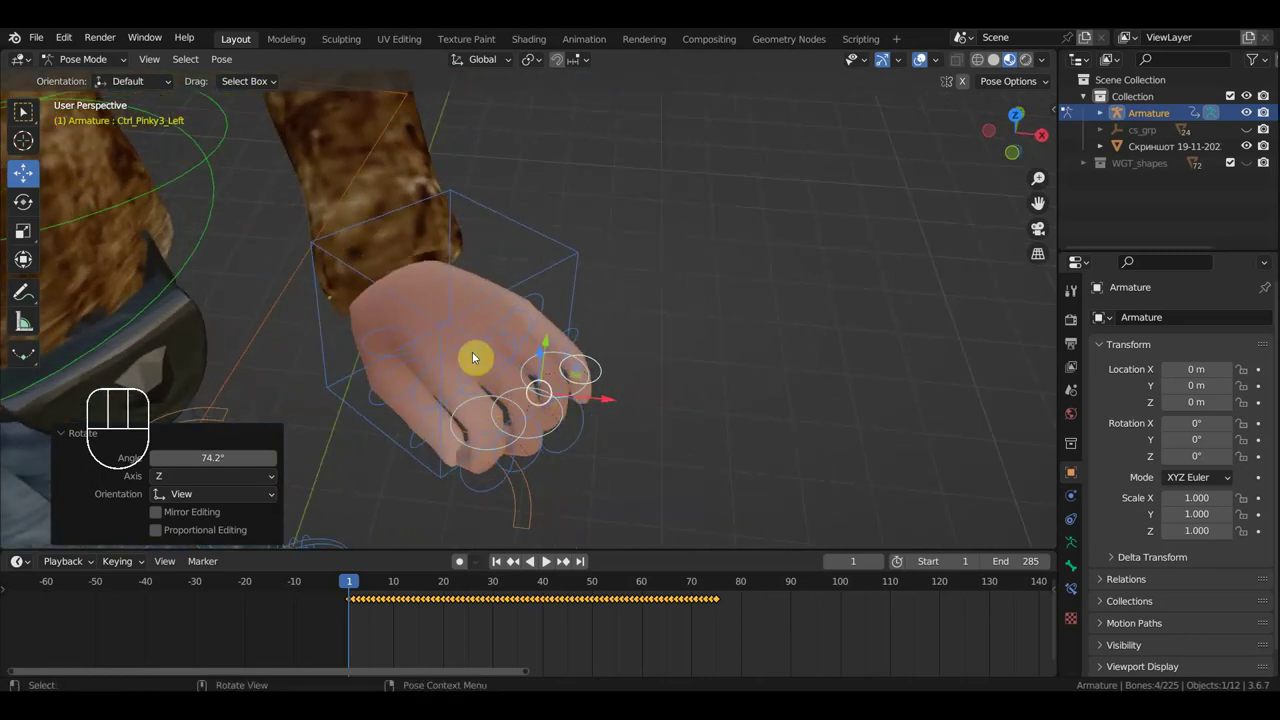
click(473, 353)
click(517, 357)
click(533, 325)
click(545, 312)
drag(592, 329, 671, 271)
middle_click(737, 359)
key(r)
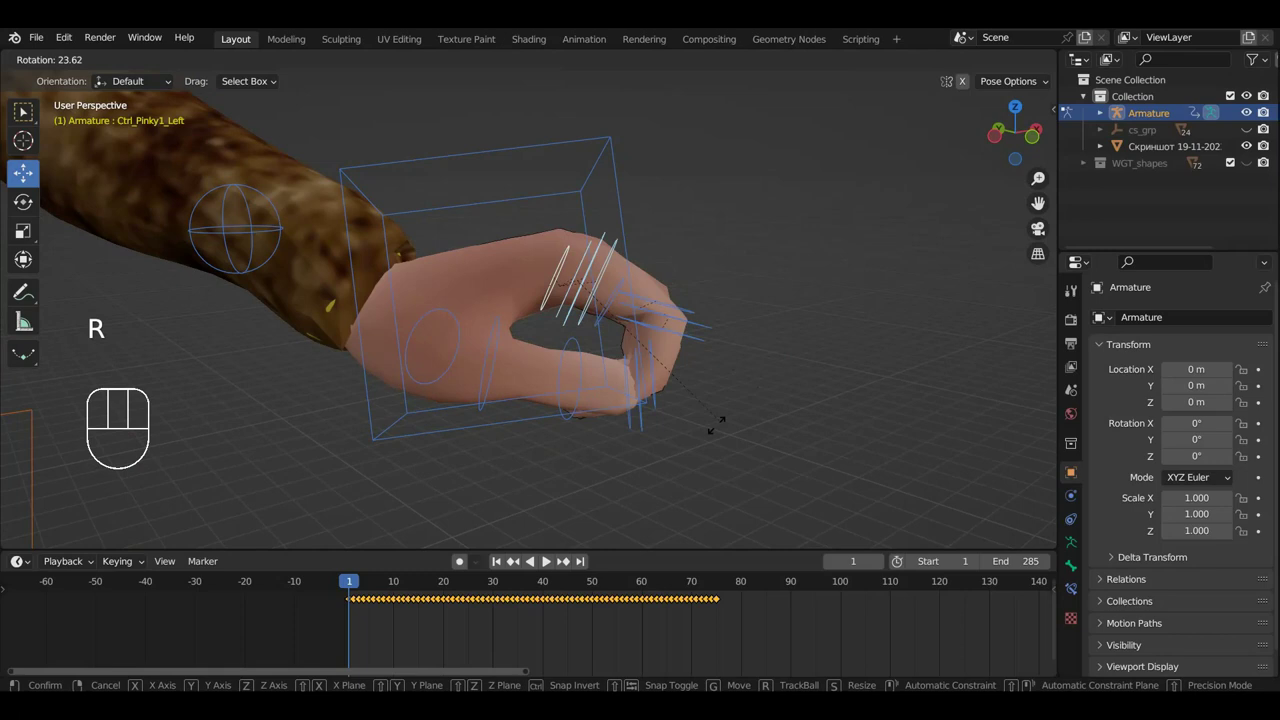
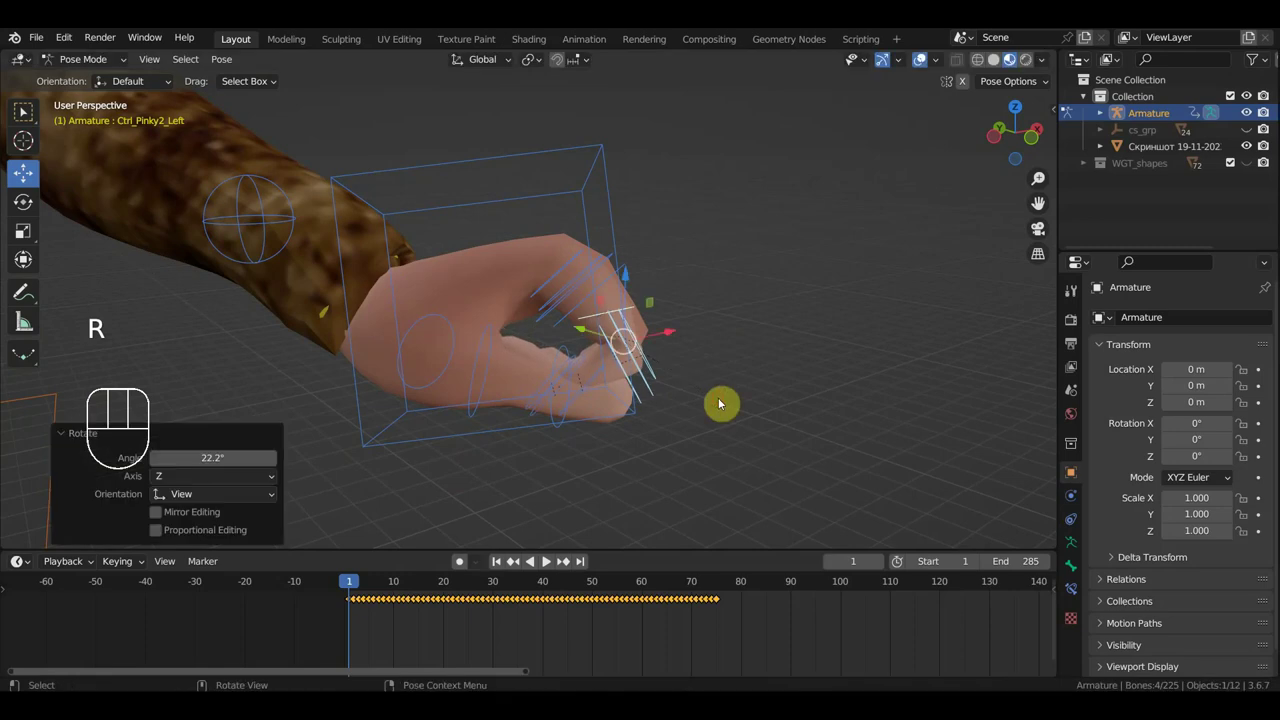
drag(497, 389, 498, 260)
key(r)
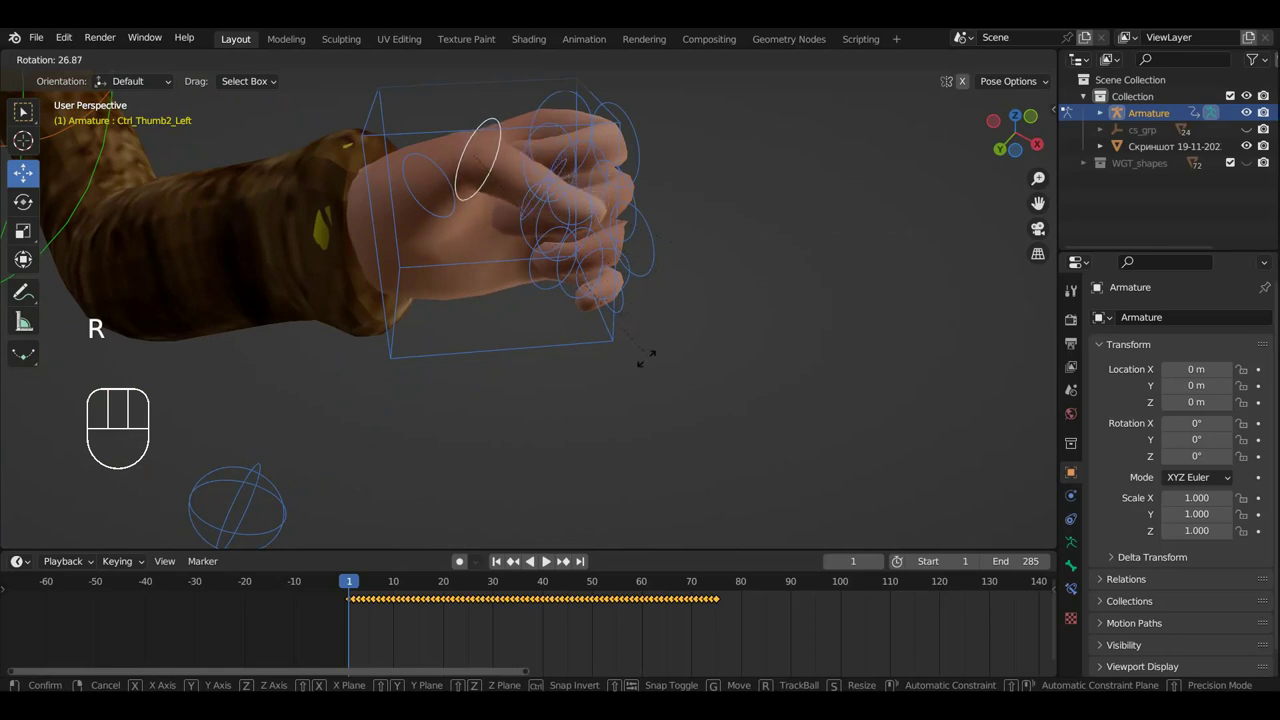
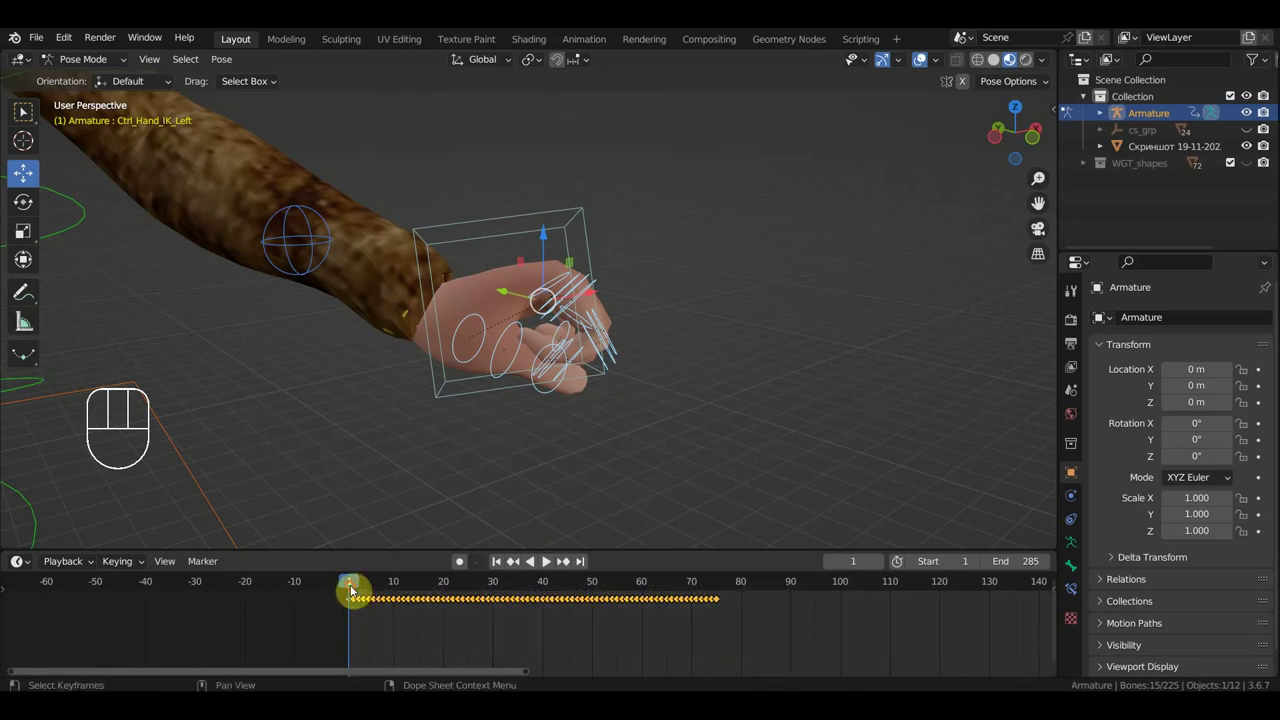
Move the fisted hand controller outward and reposition it at frame 1.
key(Delete)
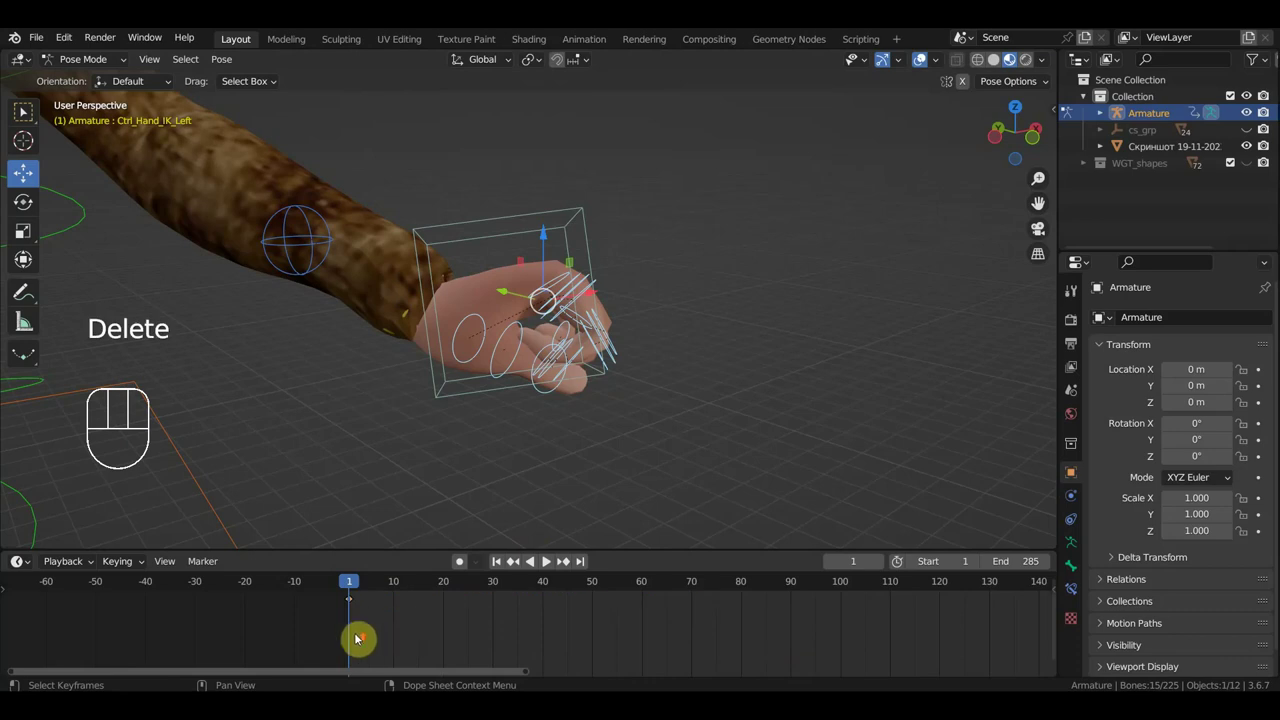
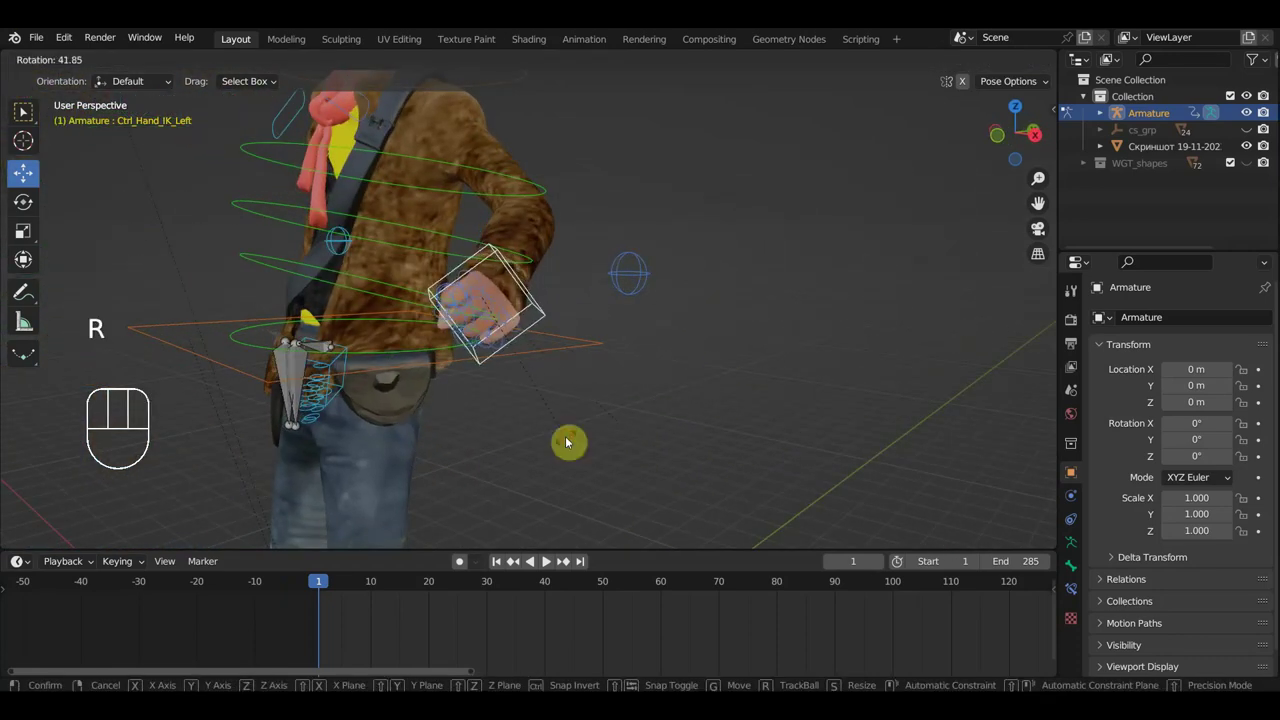
key(g)
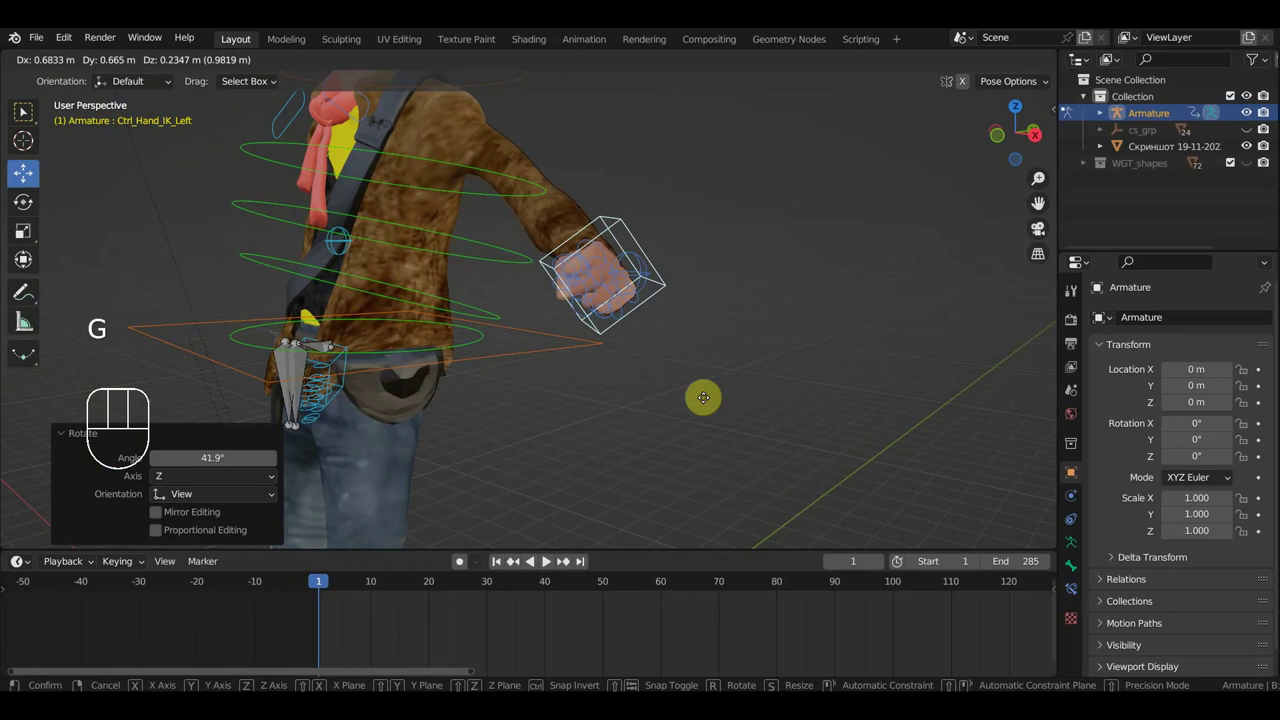
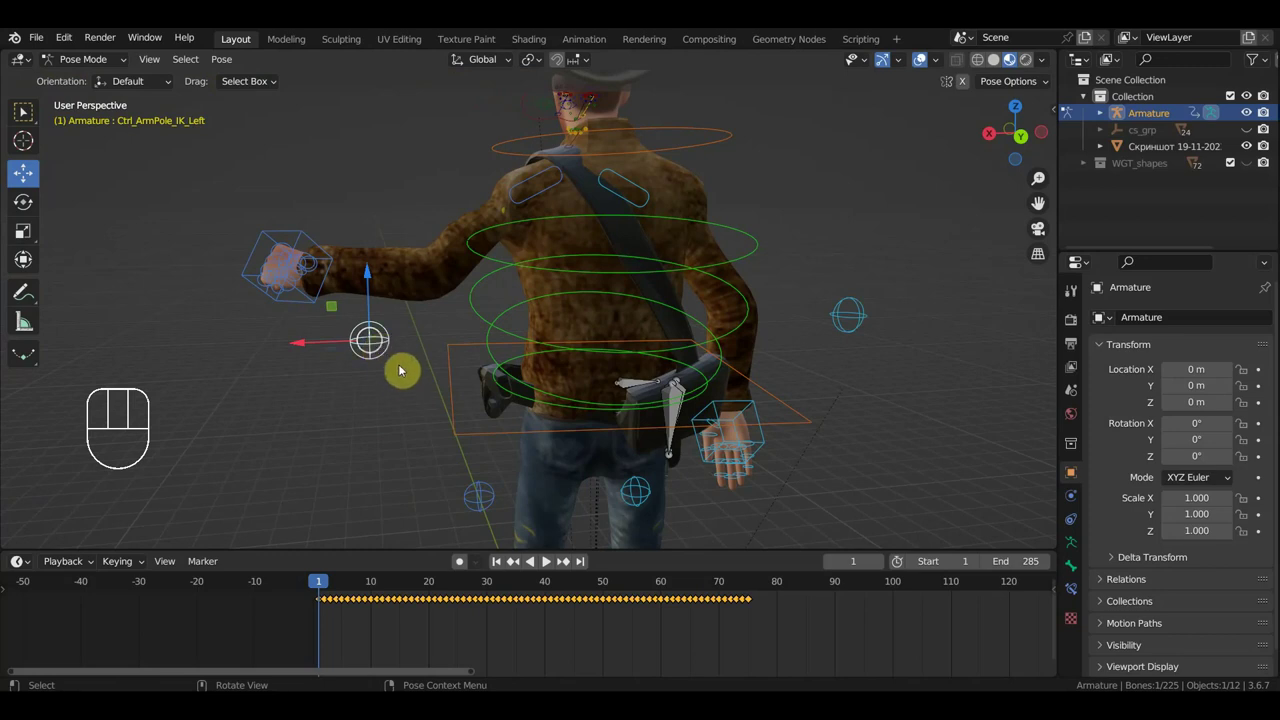
key(g)
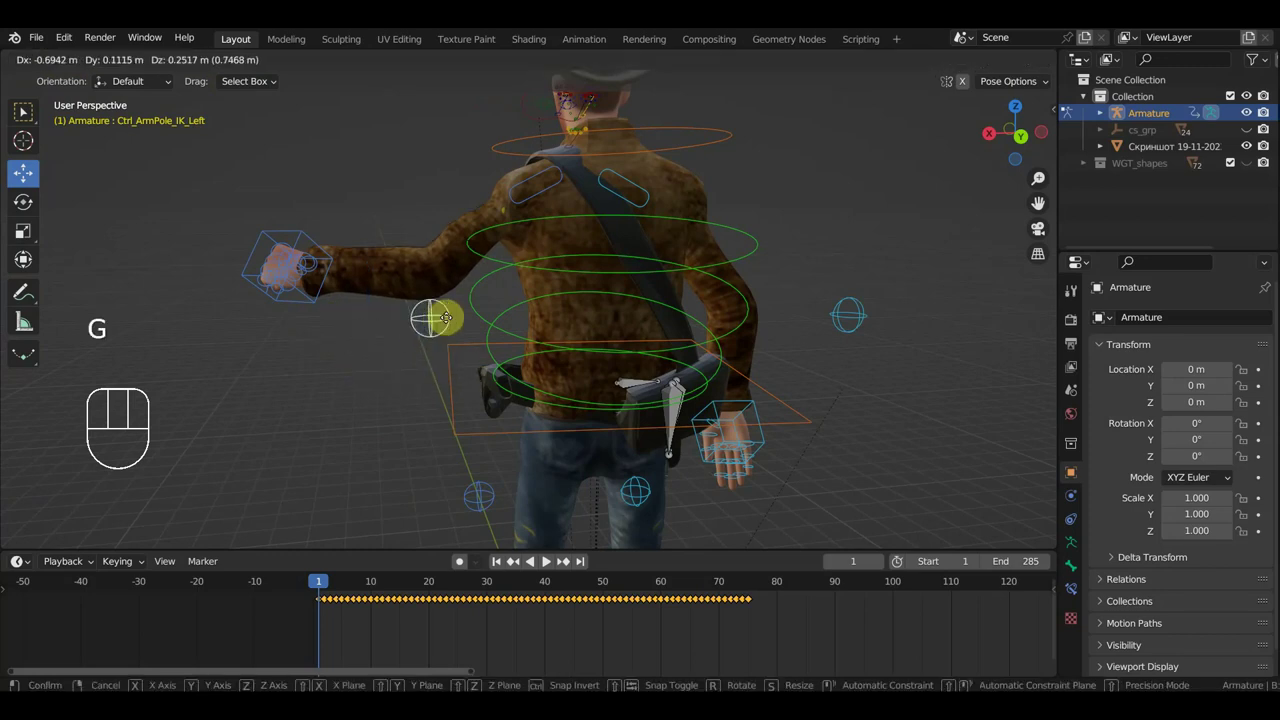
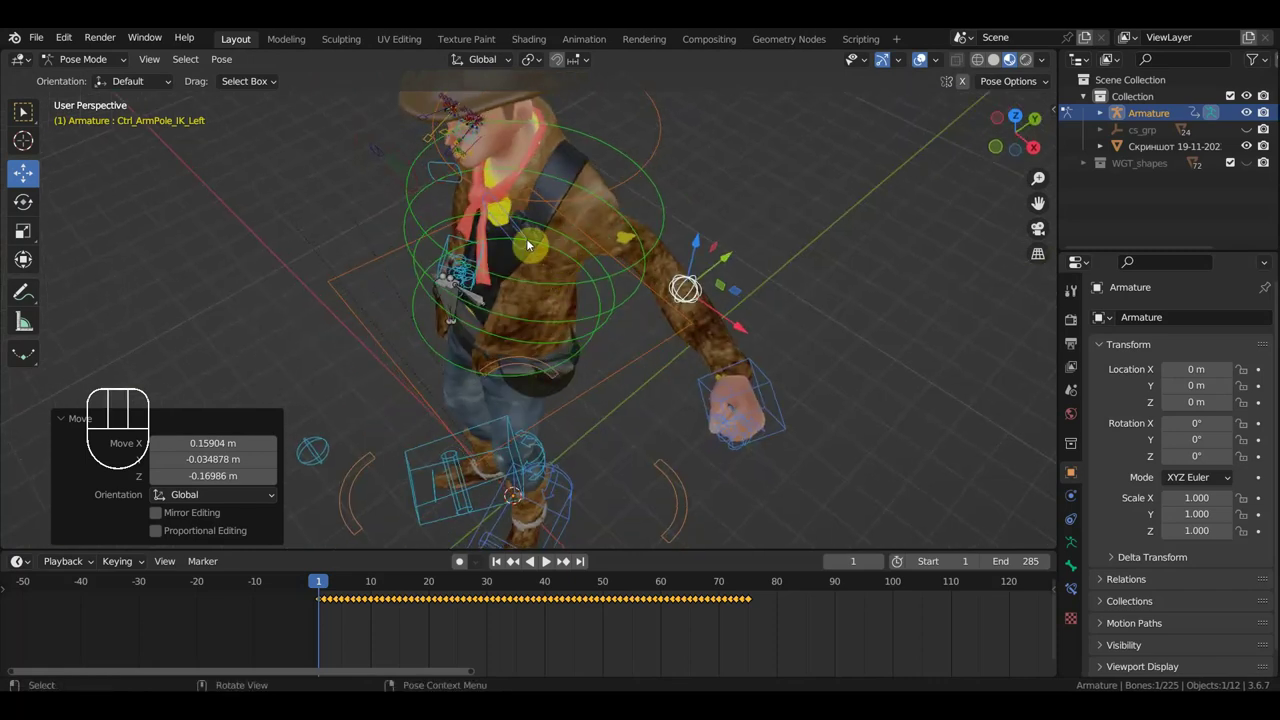
click(524, 239)
key(KP_7)
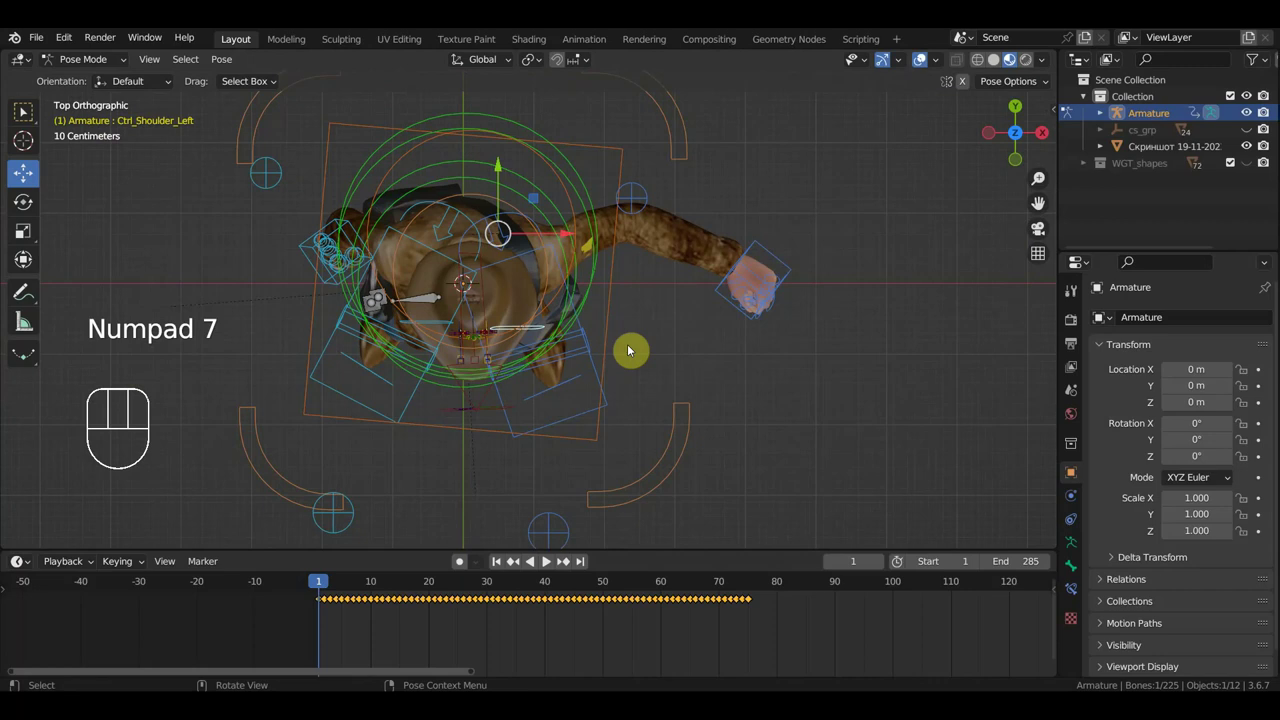
drag(615, 273, 627, 291)
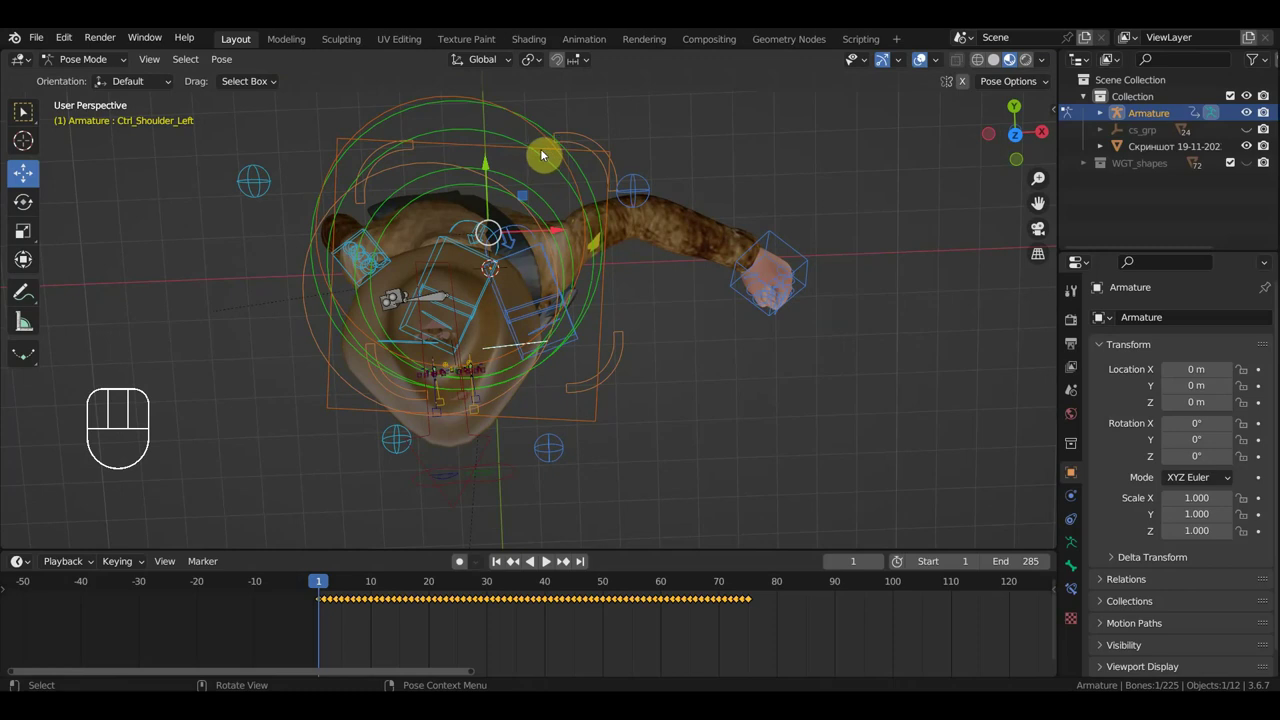
click(543, 156)
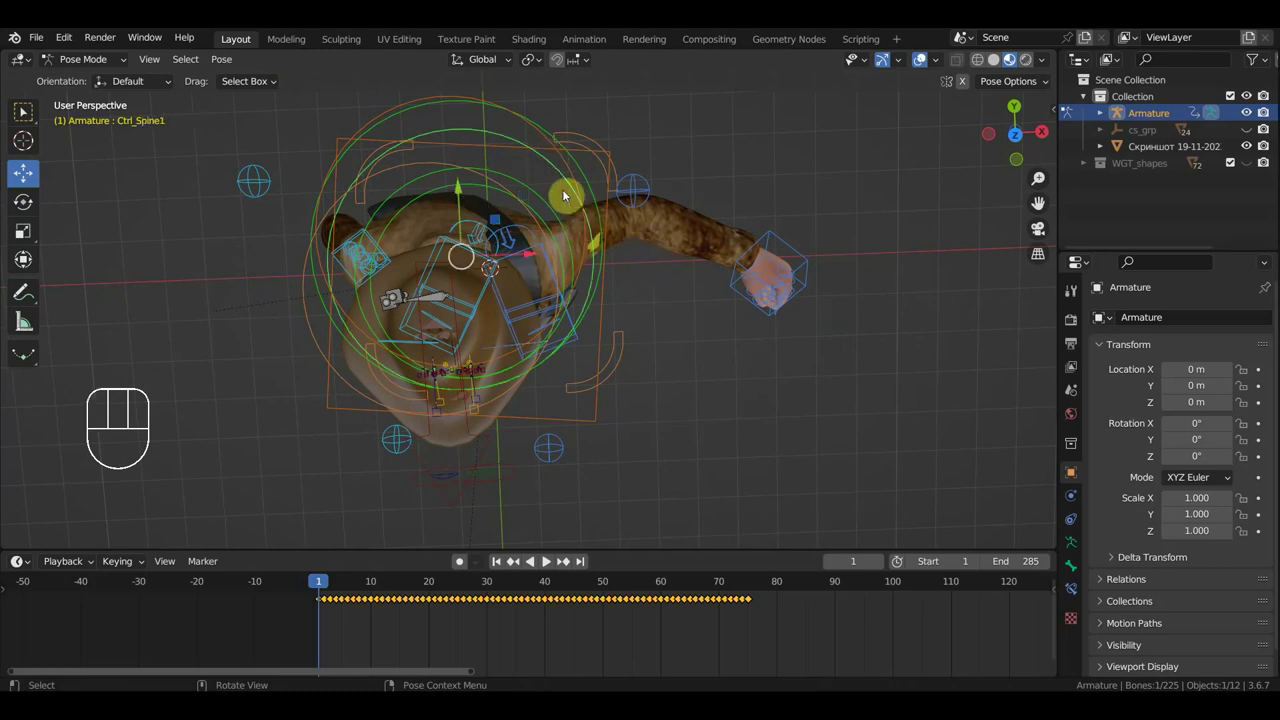
click(553, 150)
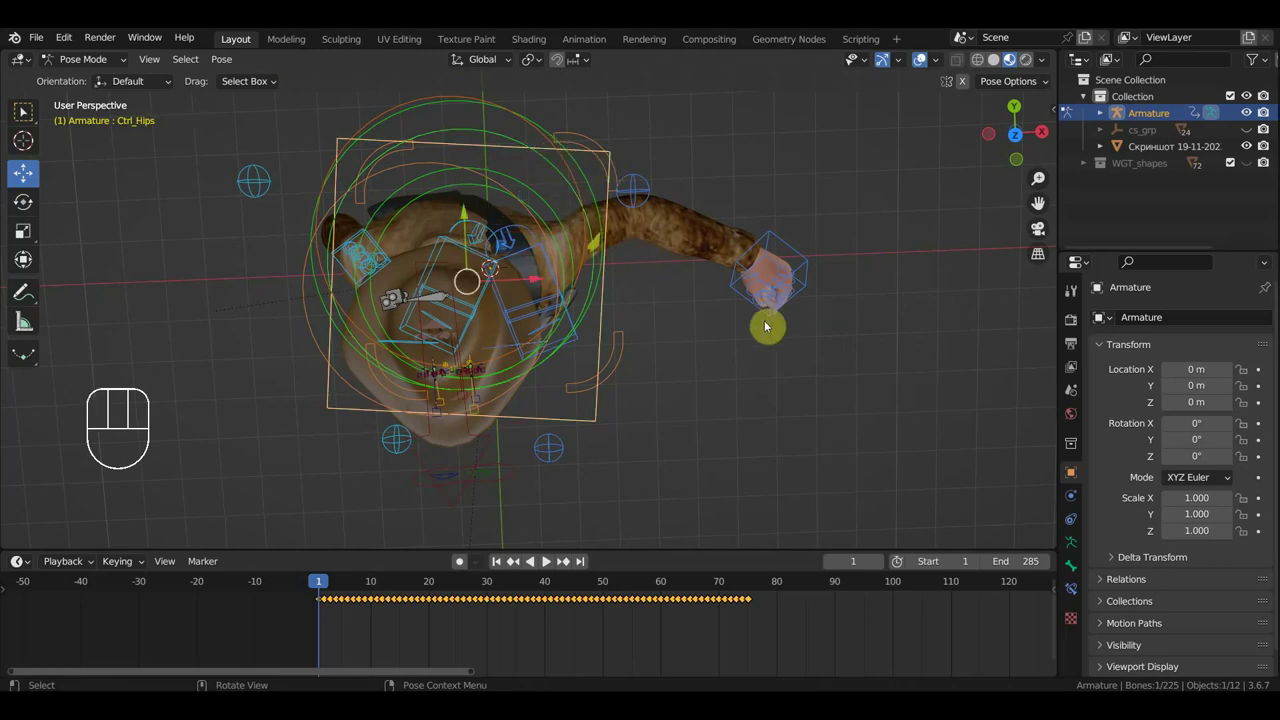
key(r)
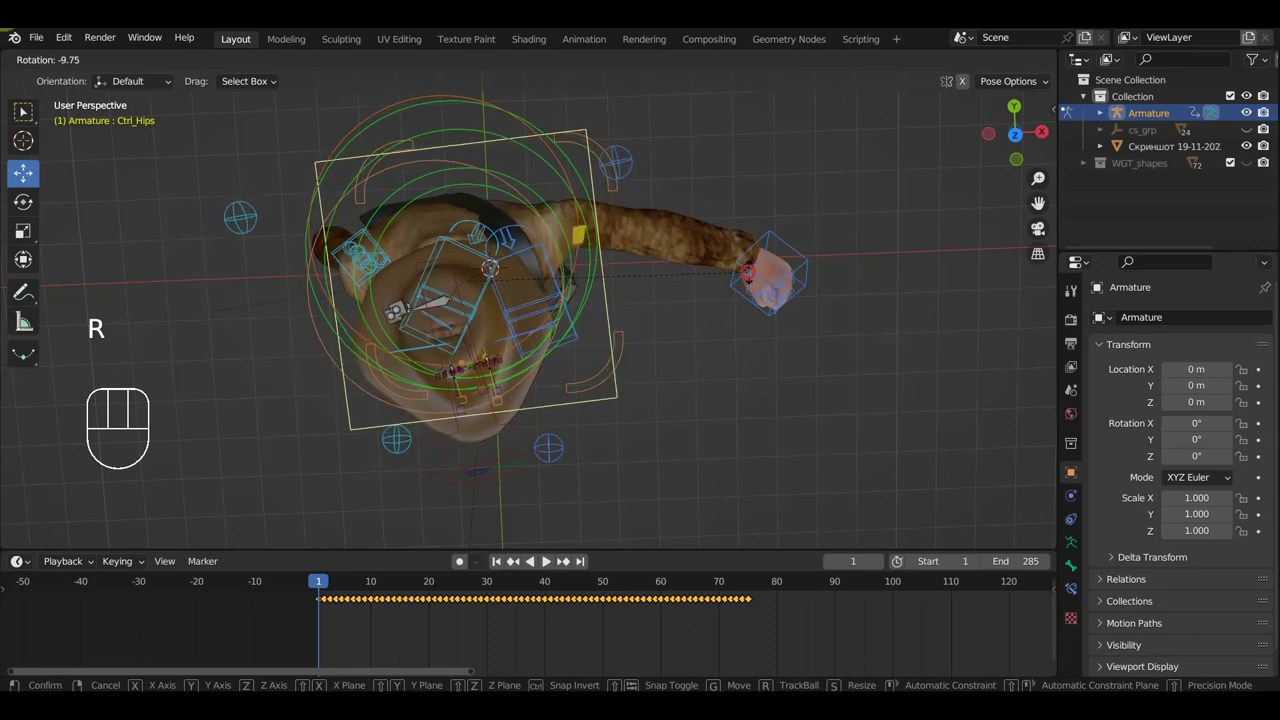
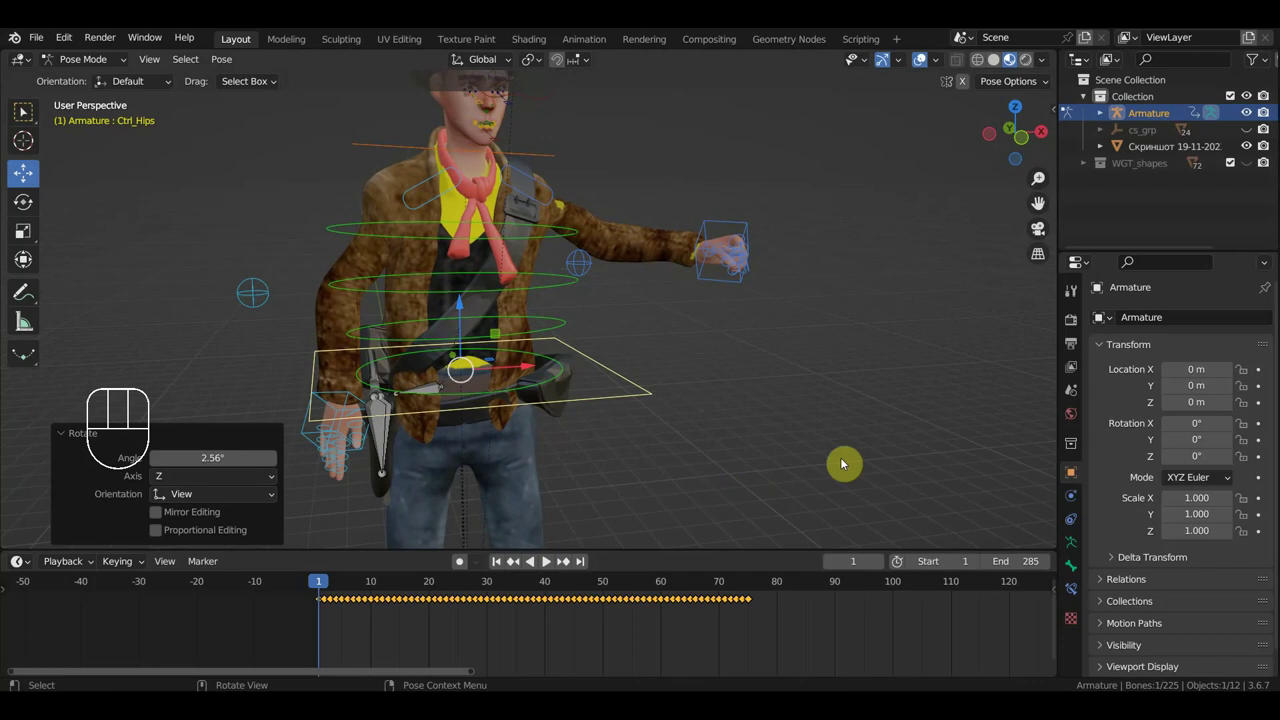
key(a)
key(i)
click(644, 399)
drag(723, 646, 329, 586)
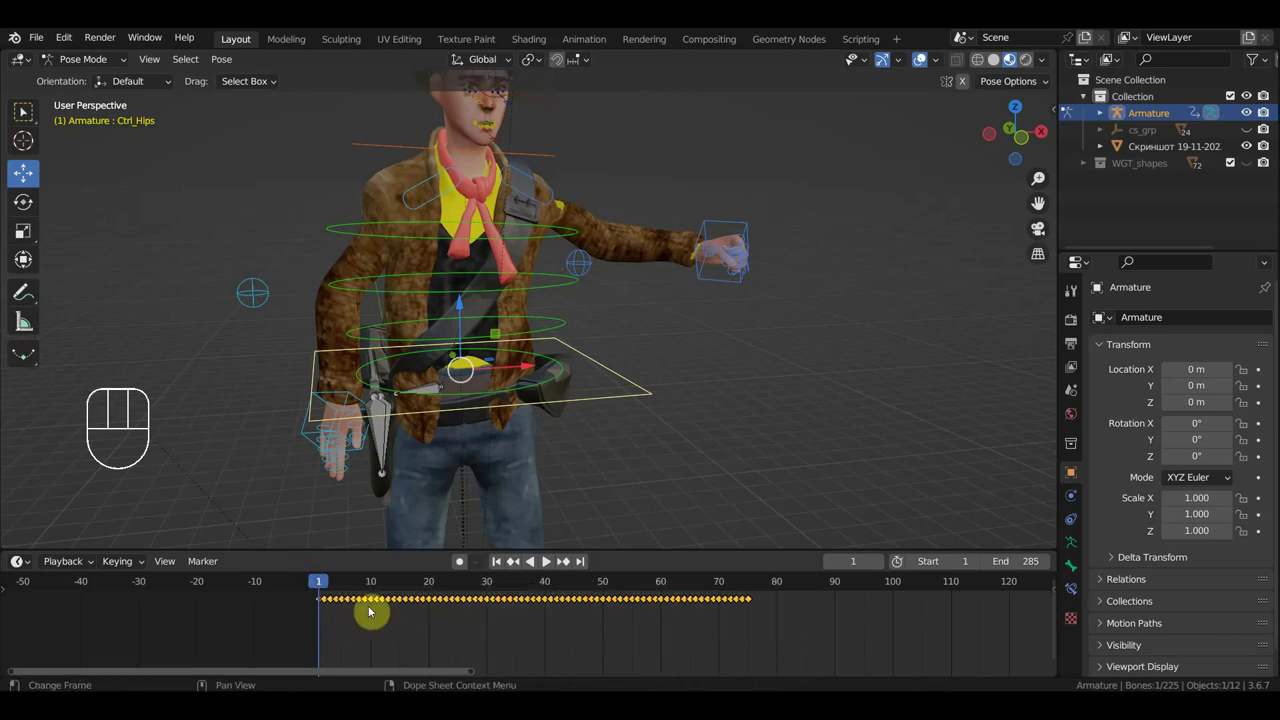
key(Delete)
key(BackSpace)
click(740, 225)
click(707, 264)
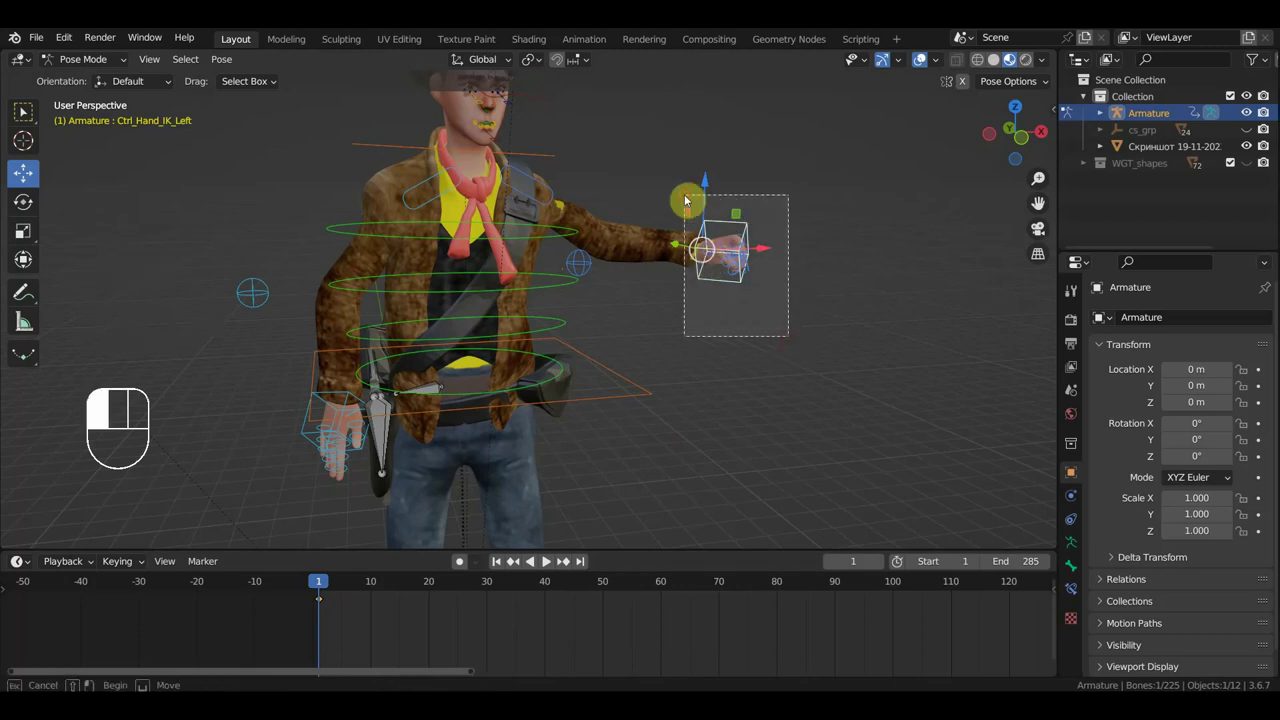
Select all rig bones and insert Location & Rotation keyframes (807) at frame 1.
click(532, 201)
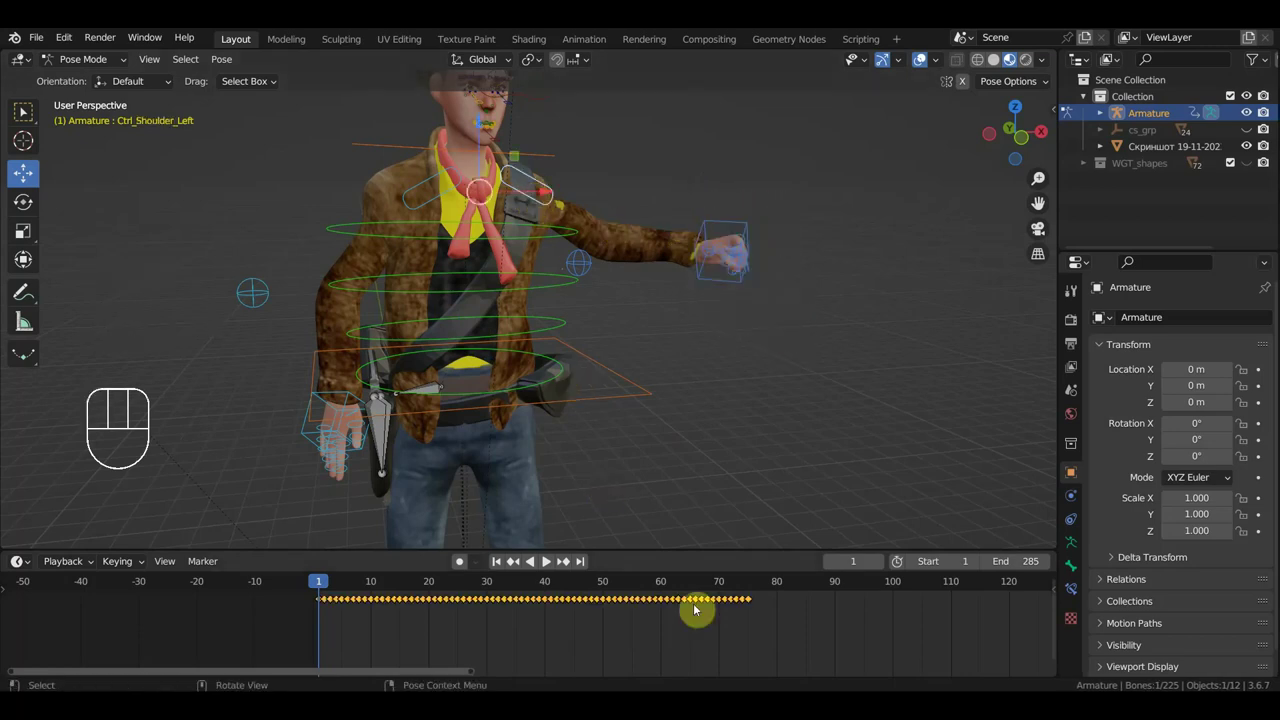
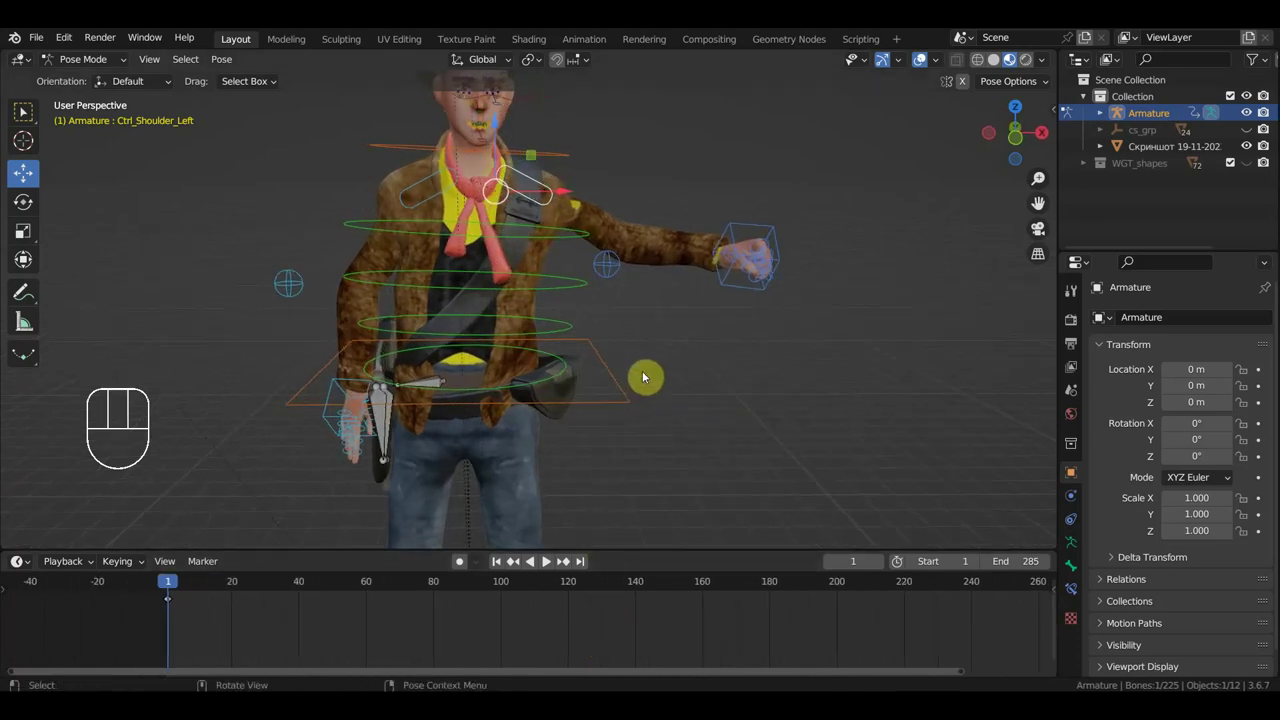
middle_click(569, 379)
middle_click(520, 353)
click(576, 423)
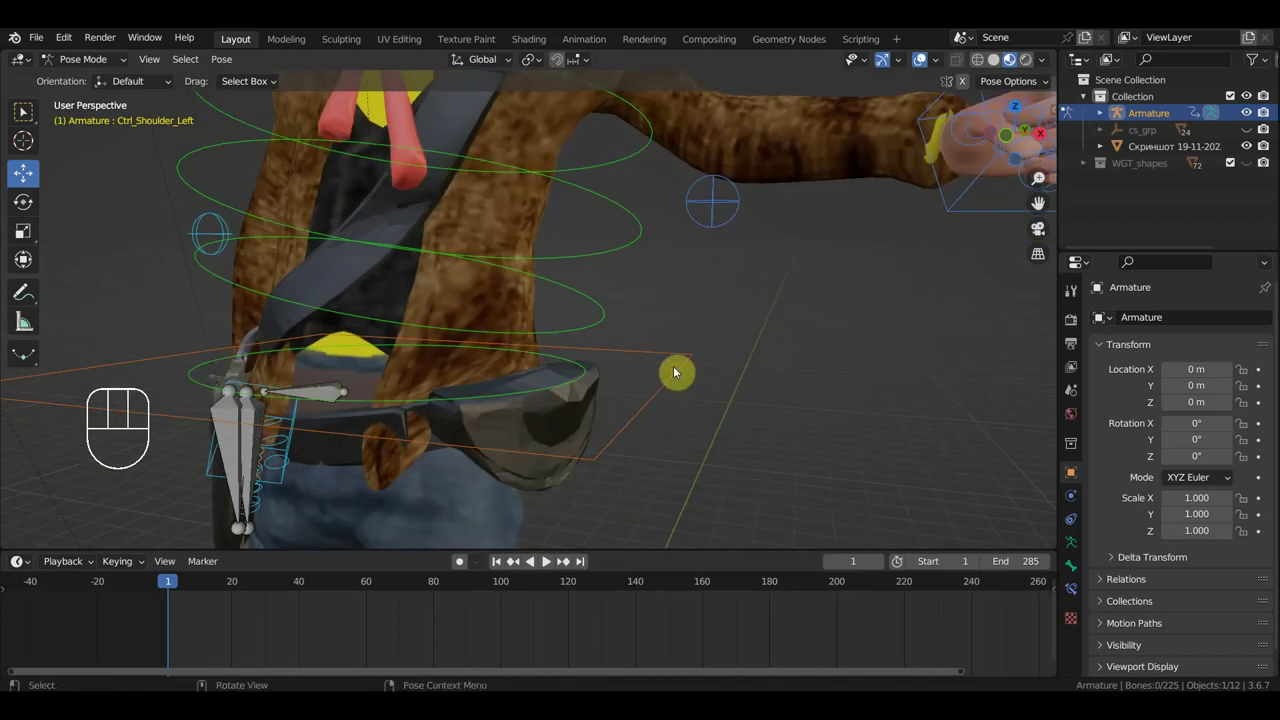
key(a)
key(i)
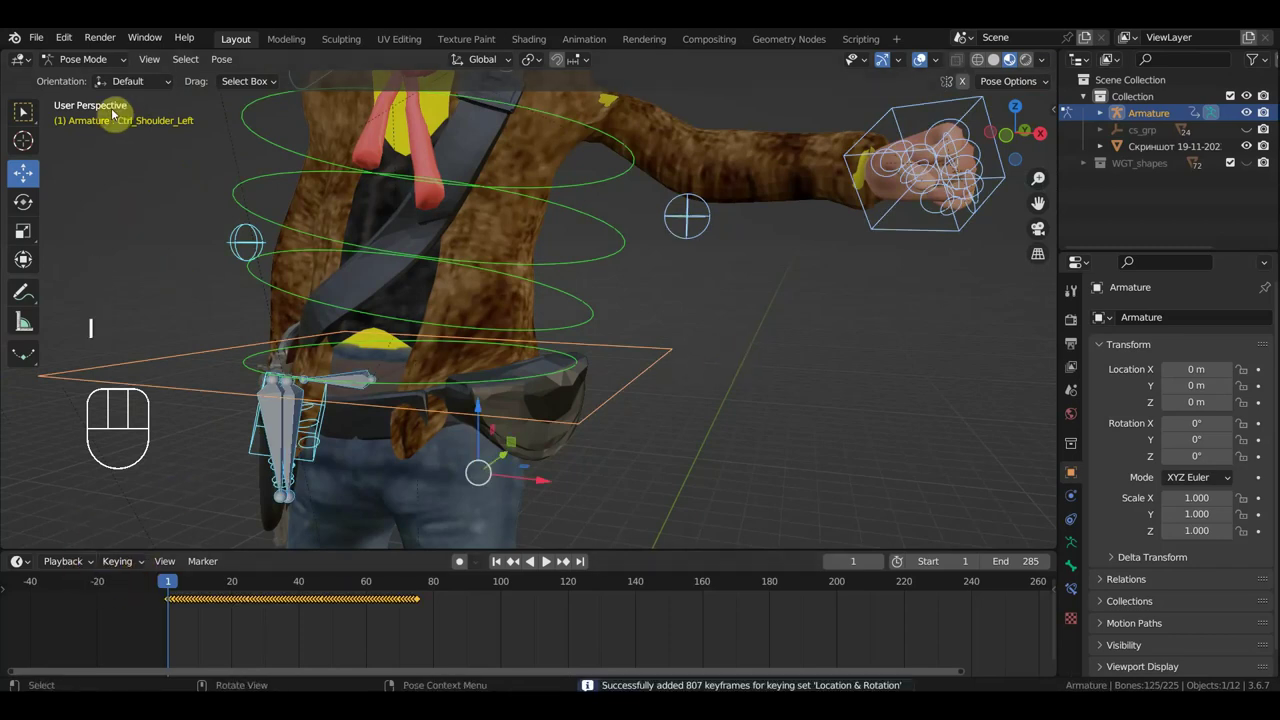
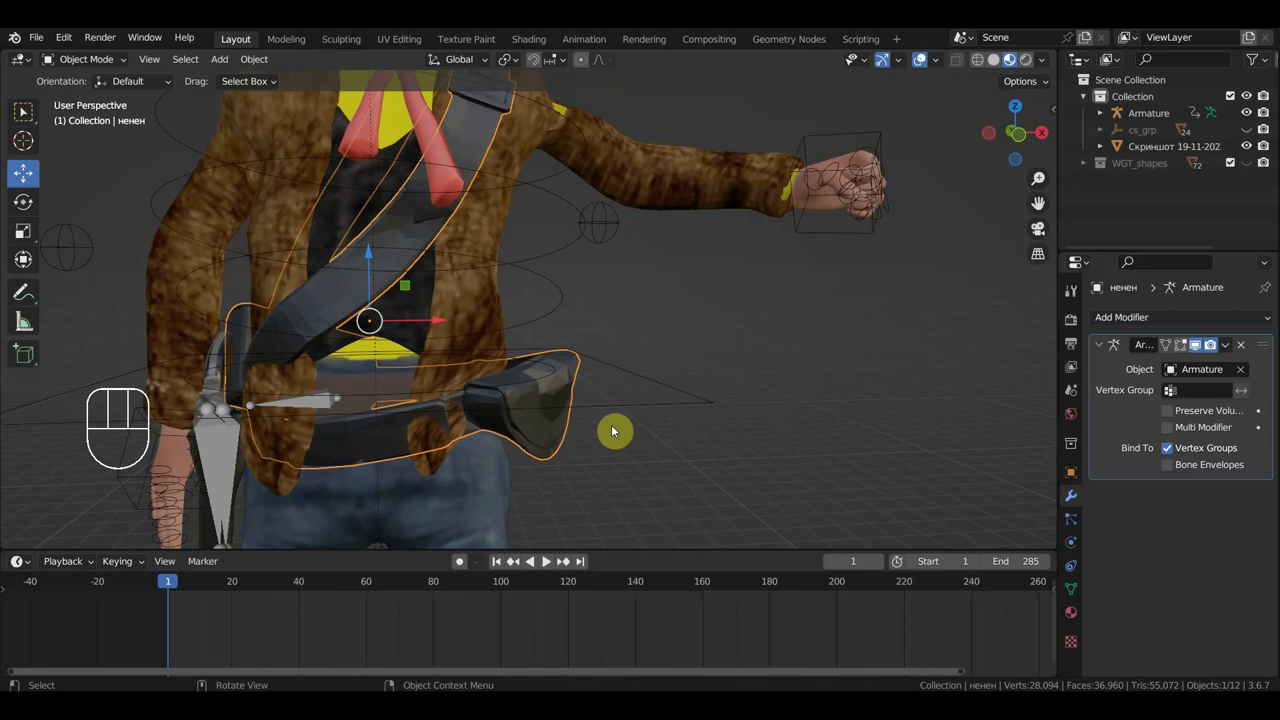
Switch to front orthographic view of the cowboy for adding the new armature bone.
key(KP_1)
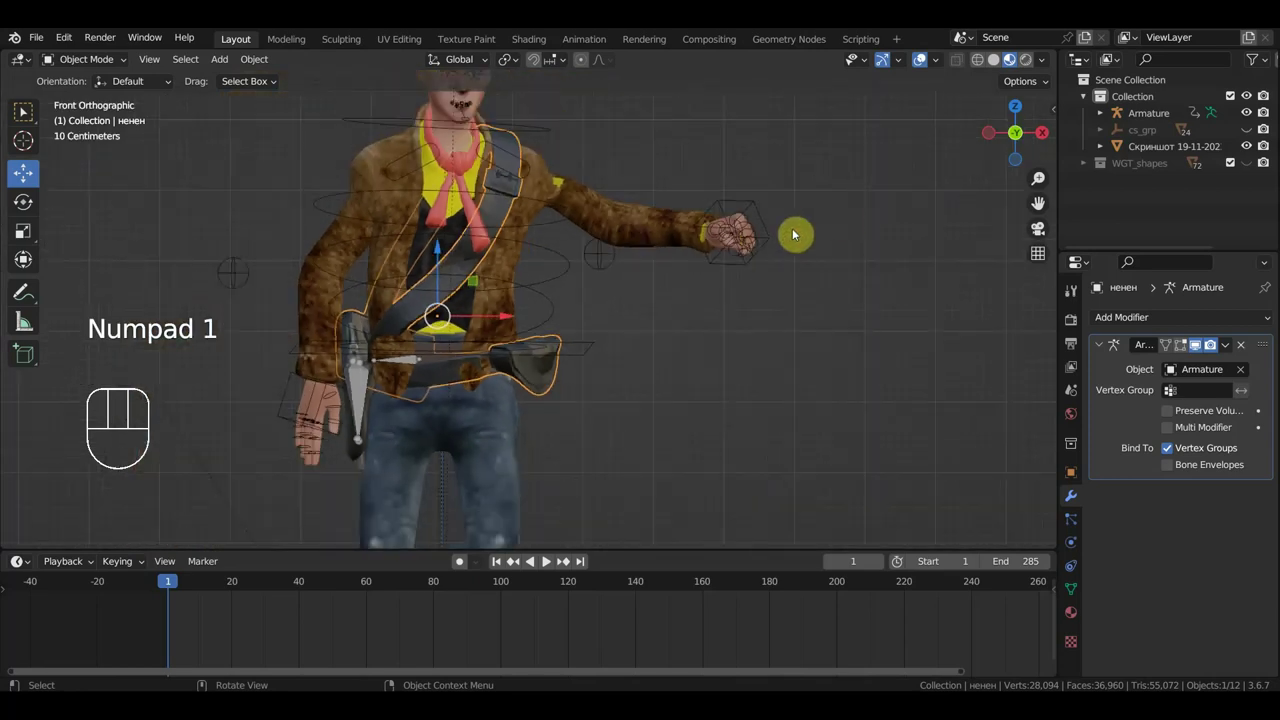
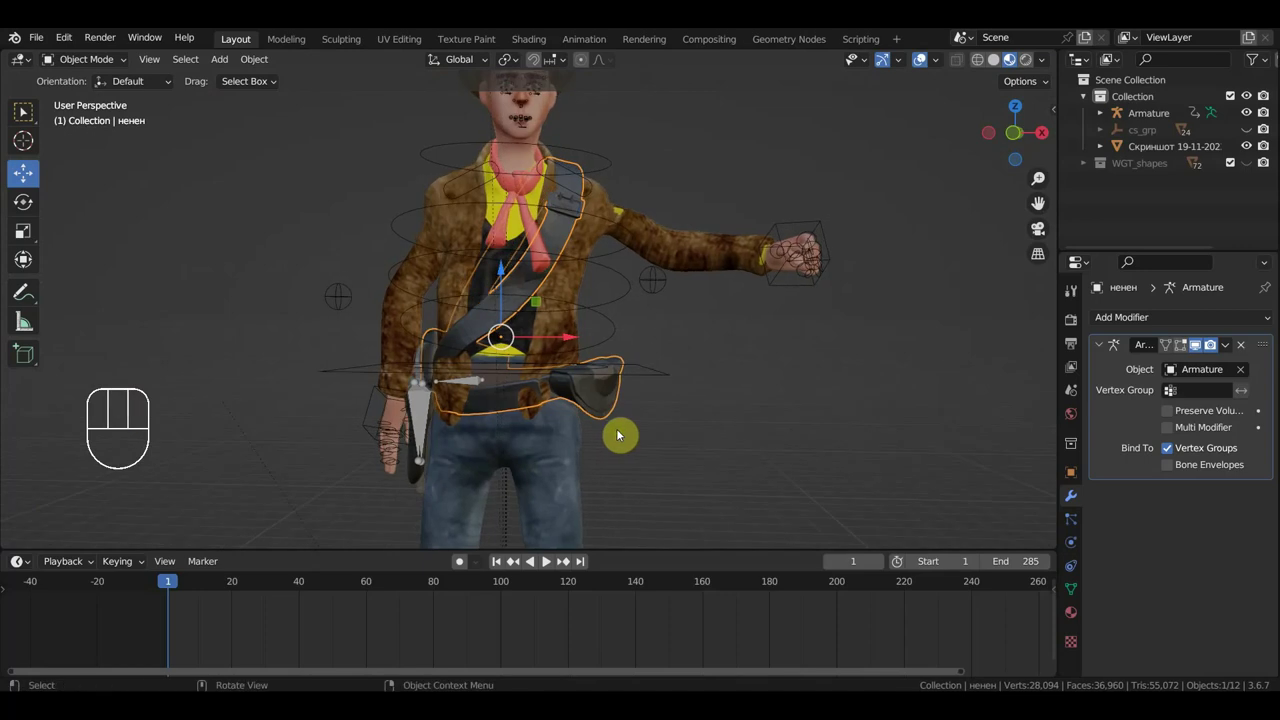
key(KP_1)
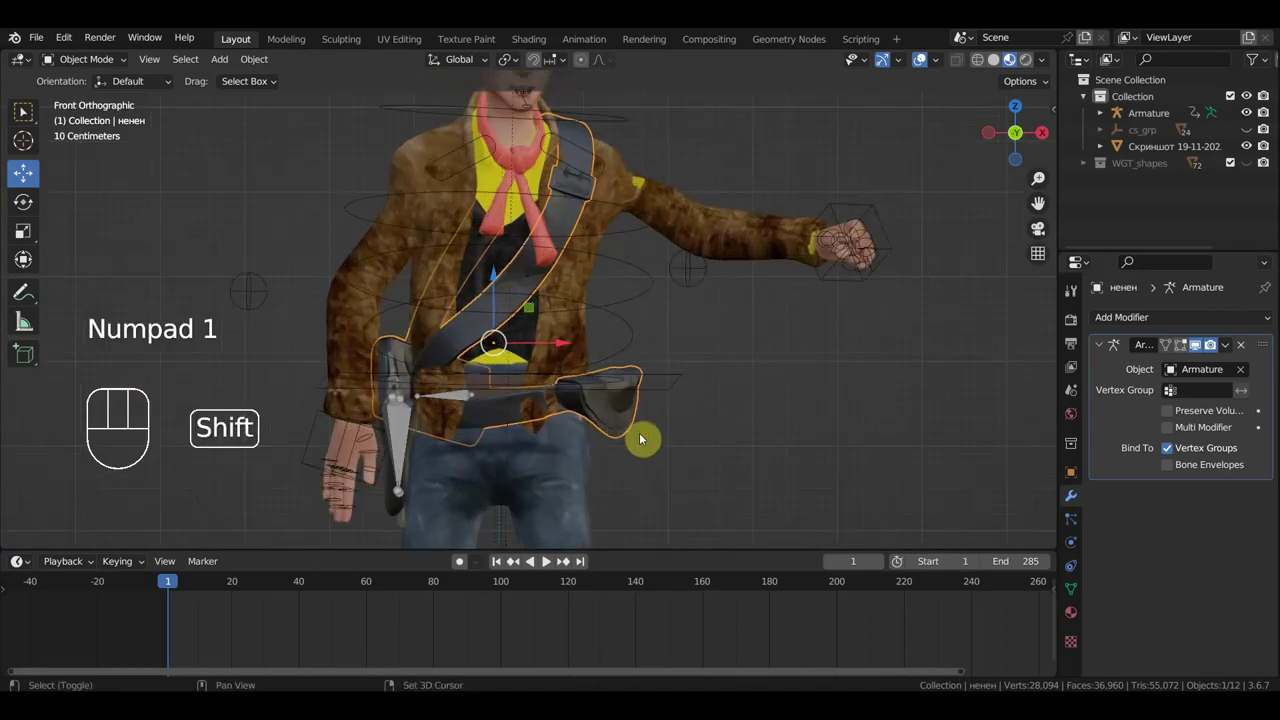
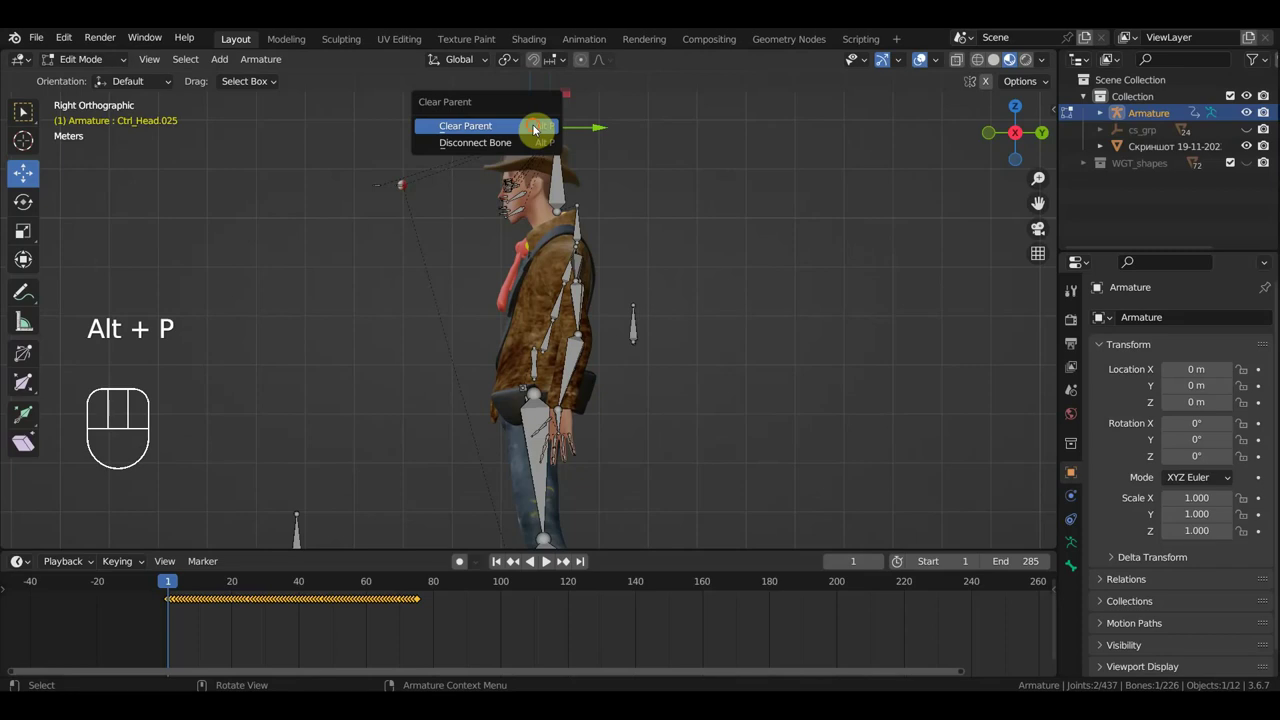
Add a new bone in front view and move it down beside the cowboy's hip.
key(r)
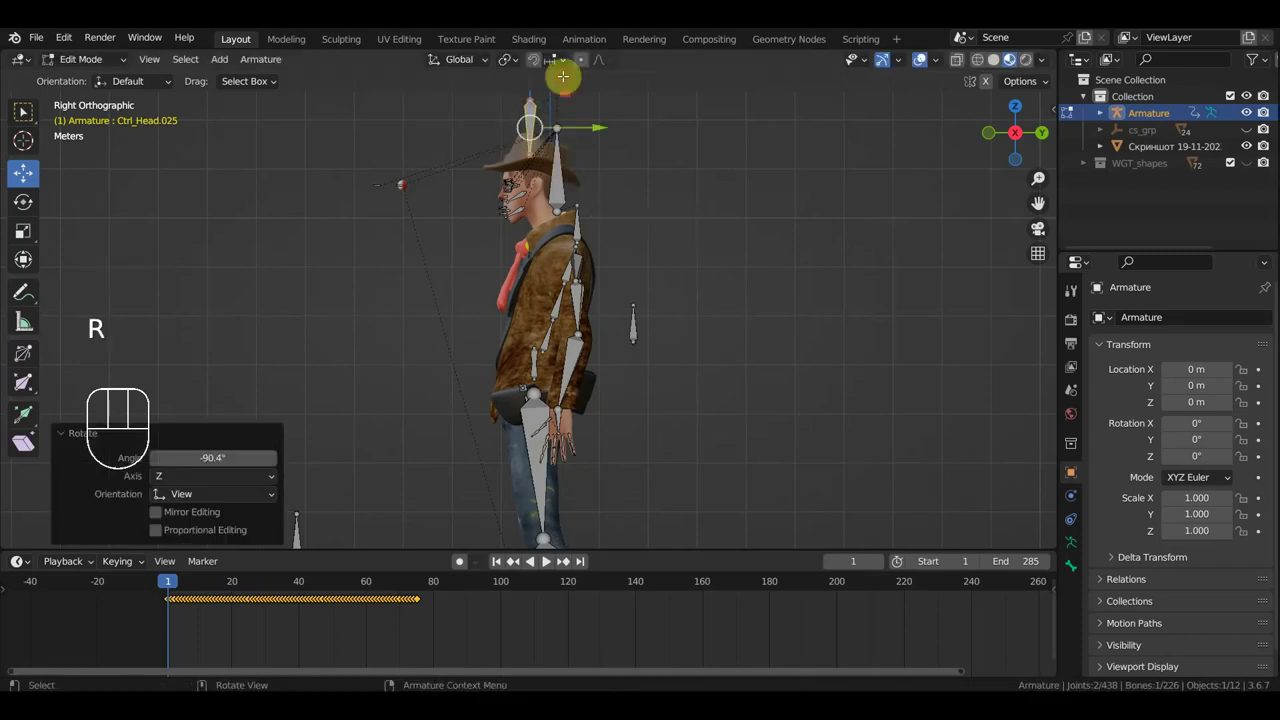
key(KP_1)
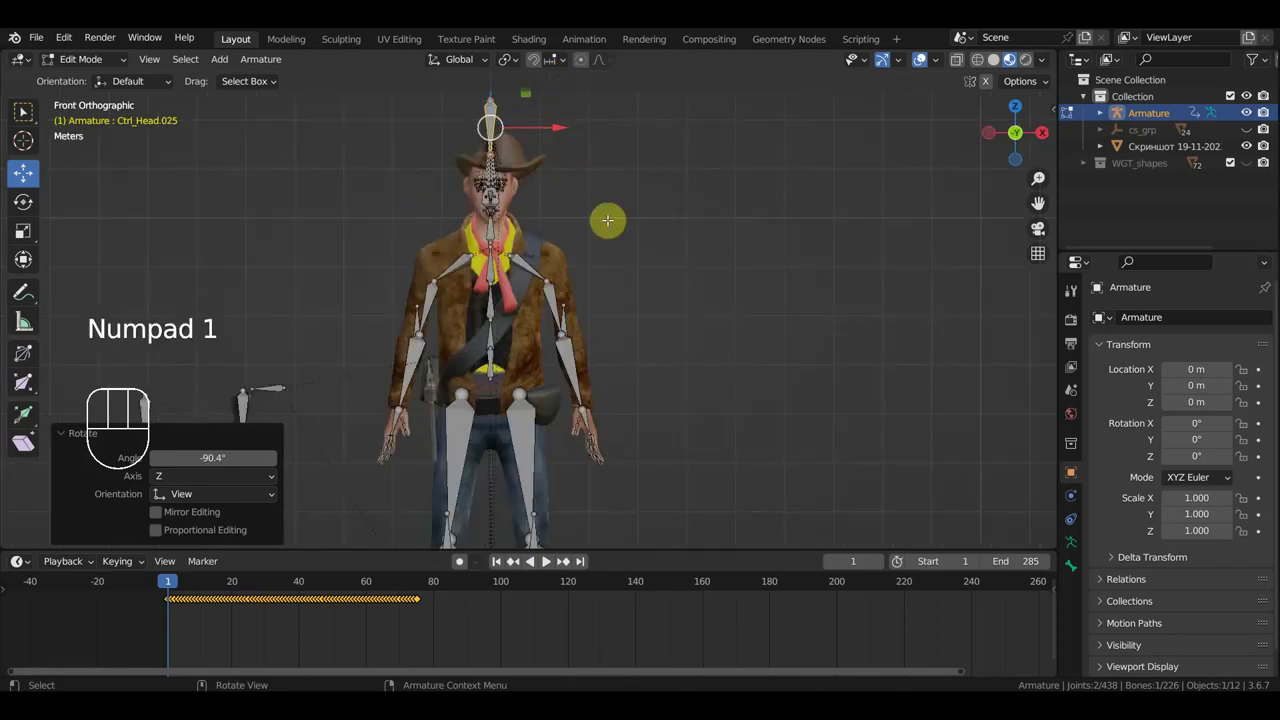
key(g)
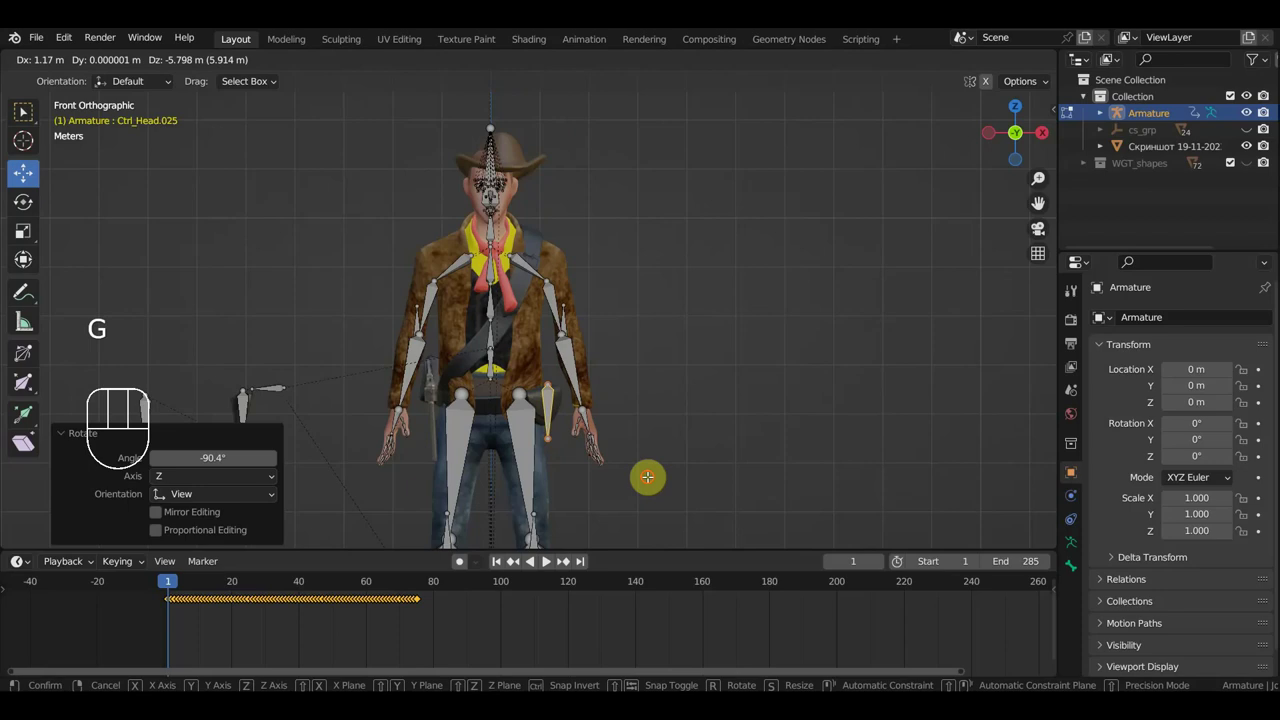
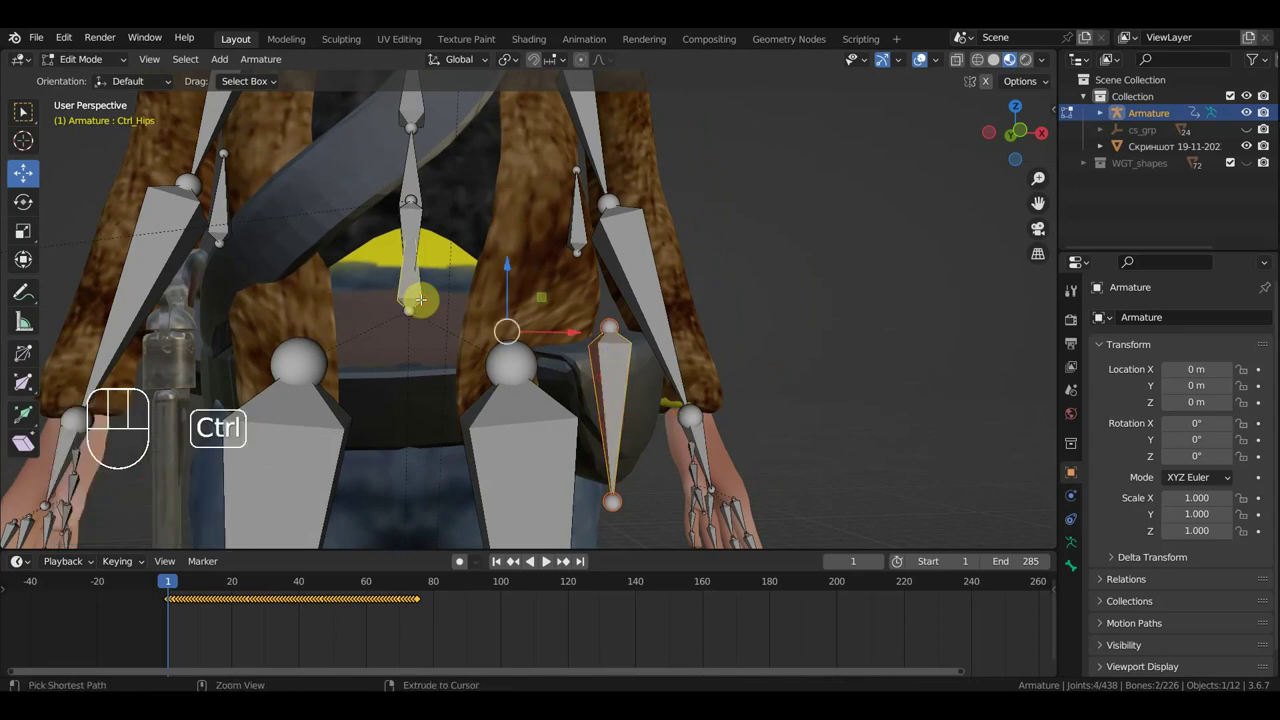
key(ctrl+p)
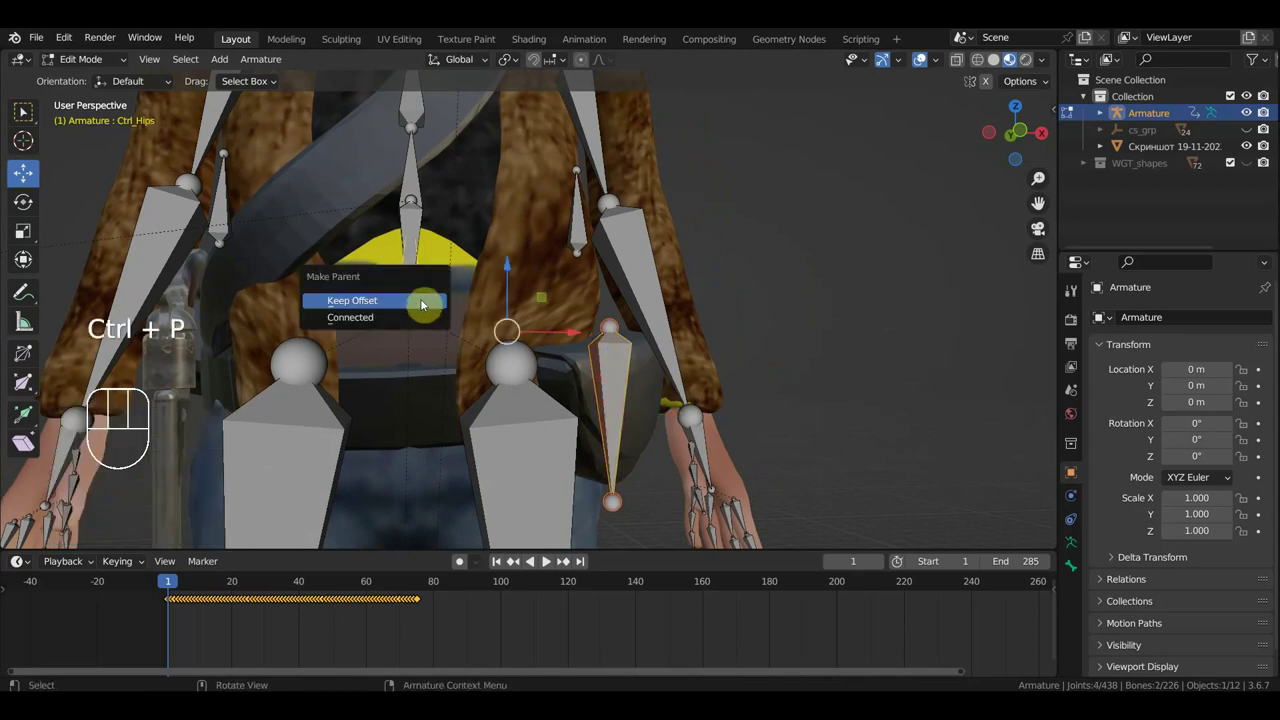
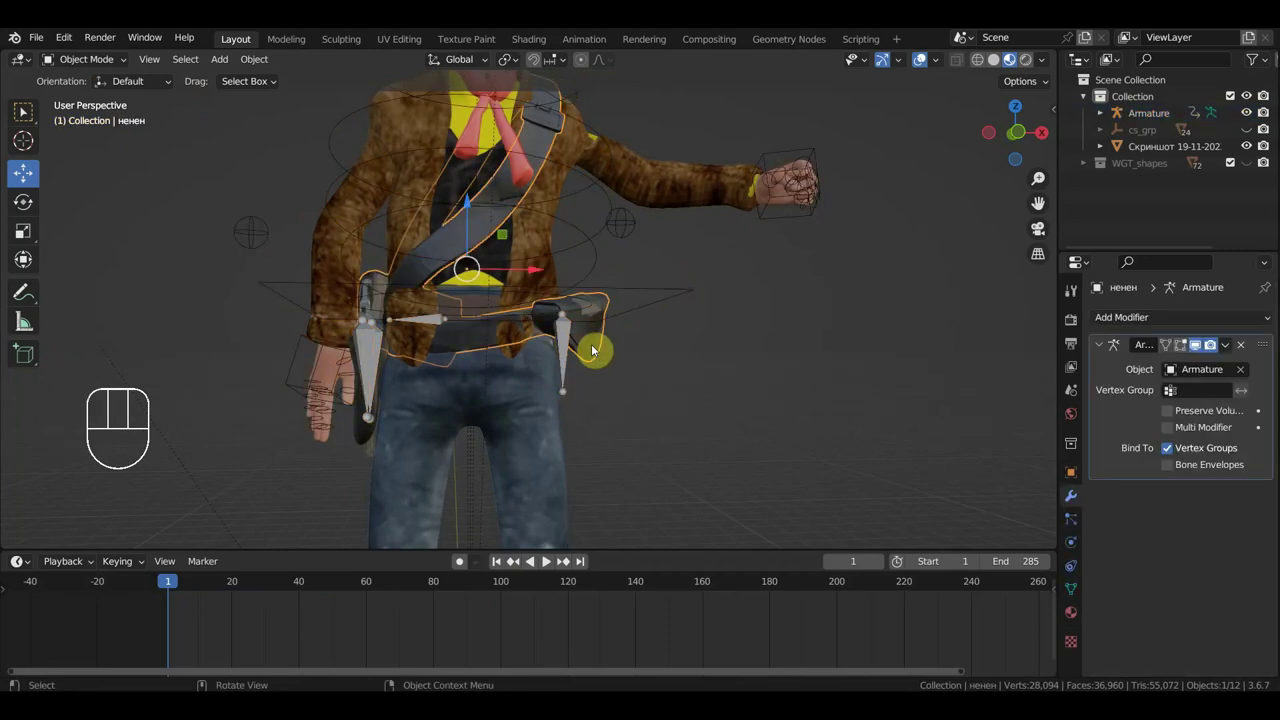
Parent the hip piece to the armature with Ctrl+P, then grab-test it and undo the move.
click(623, 291)
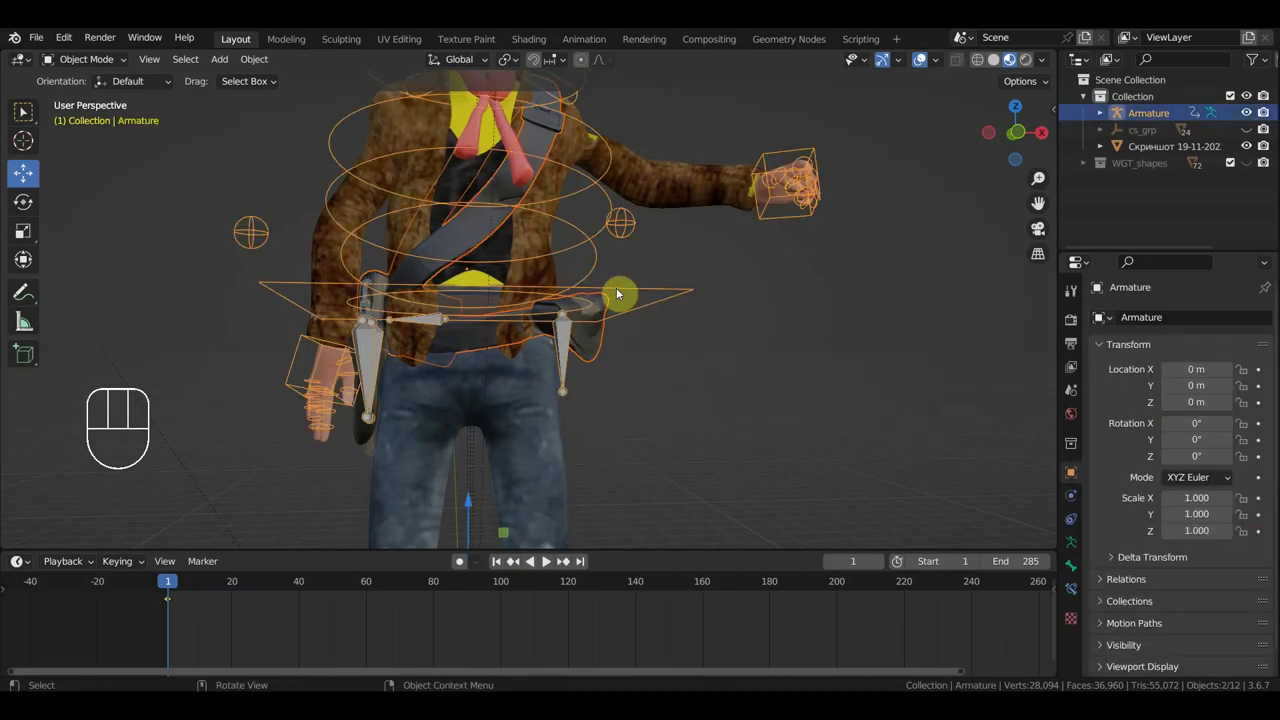
key(ctrl+p)
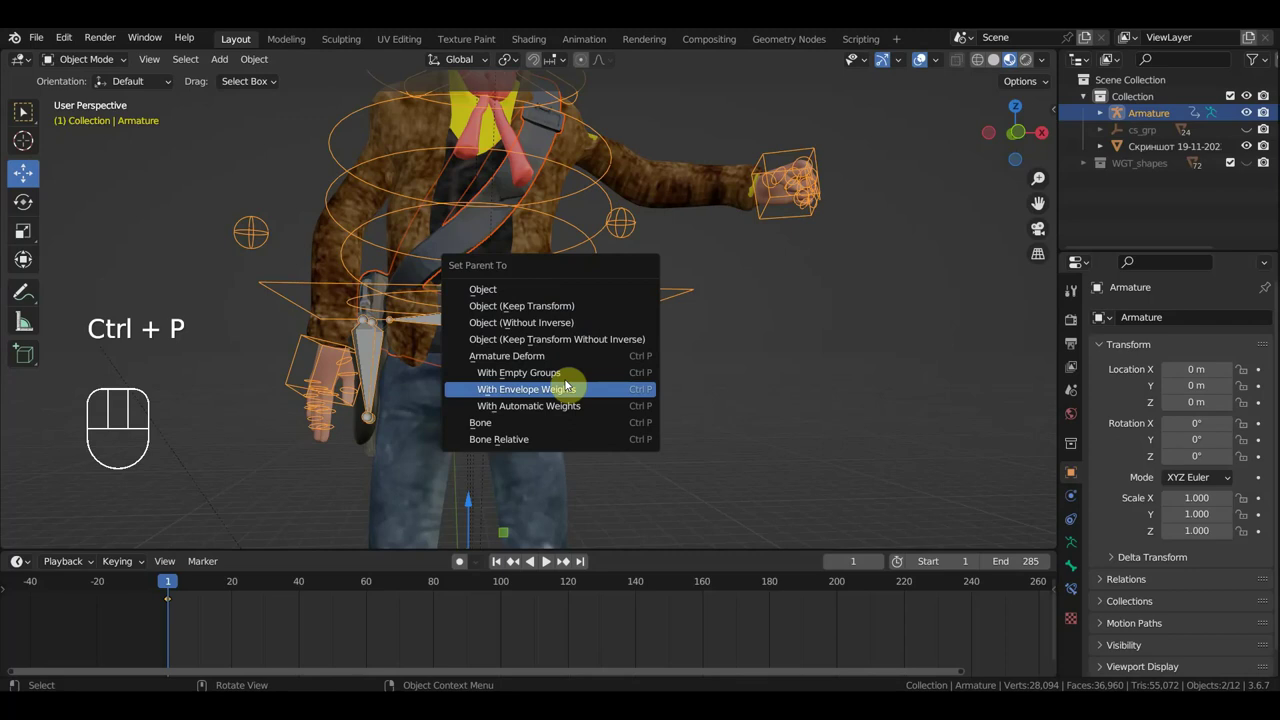
middle_click(628, 394)
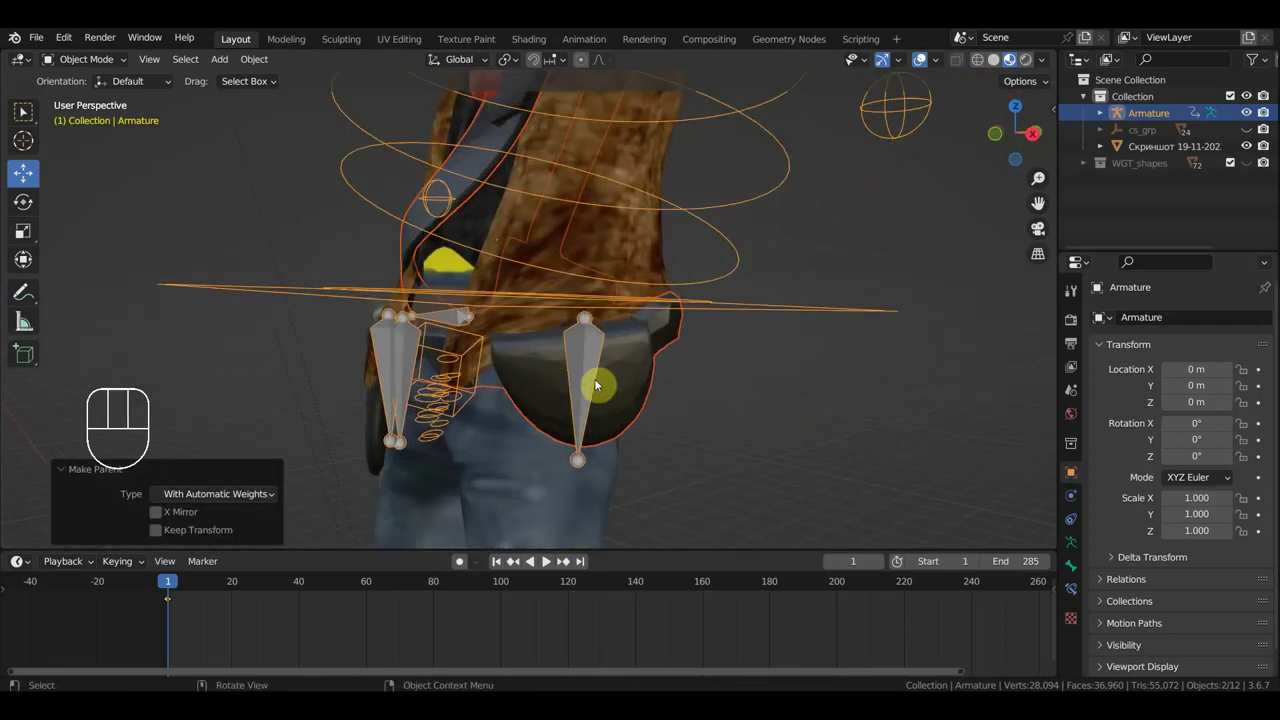
drag(593, 383, 636, 366)
click(593, 356)
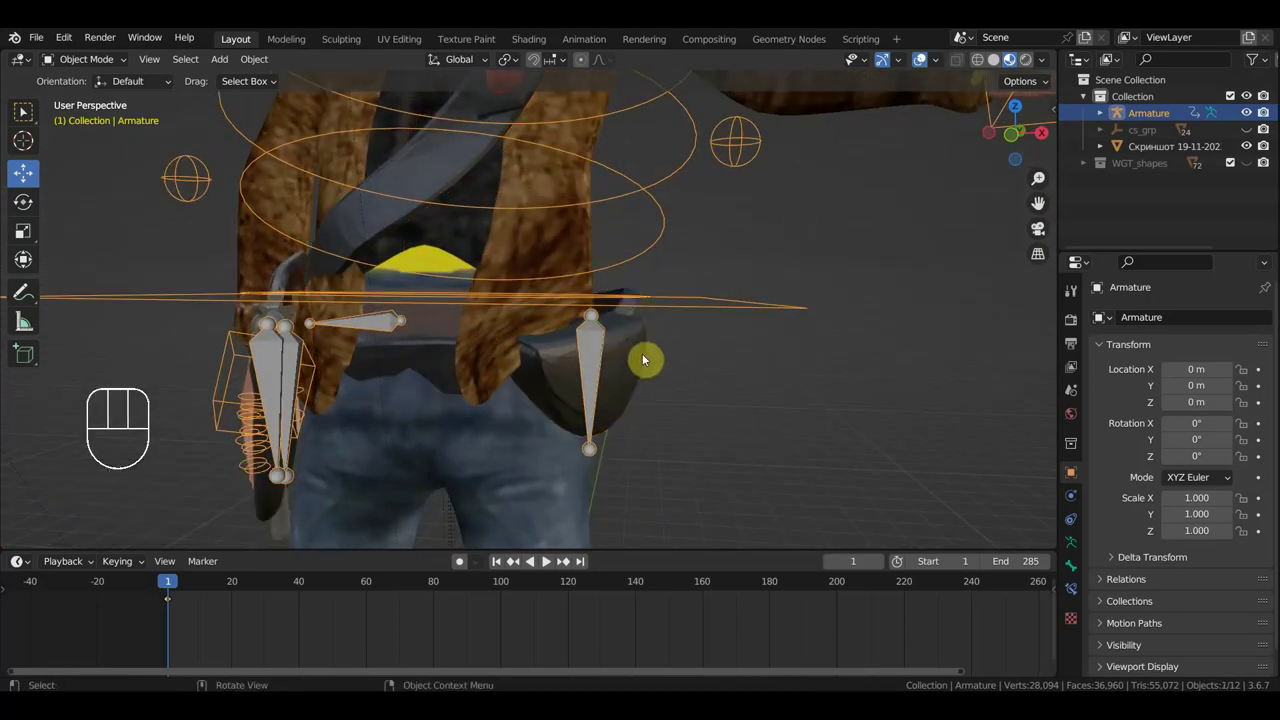
key(g)
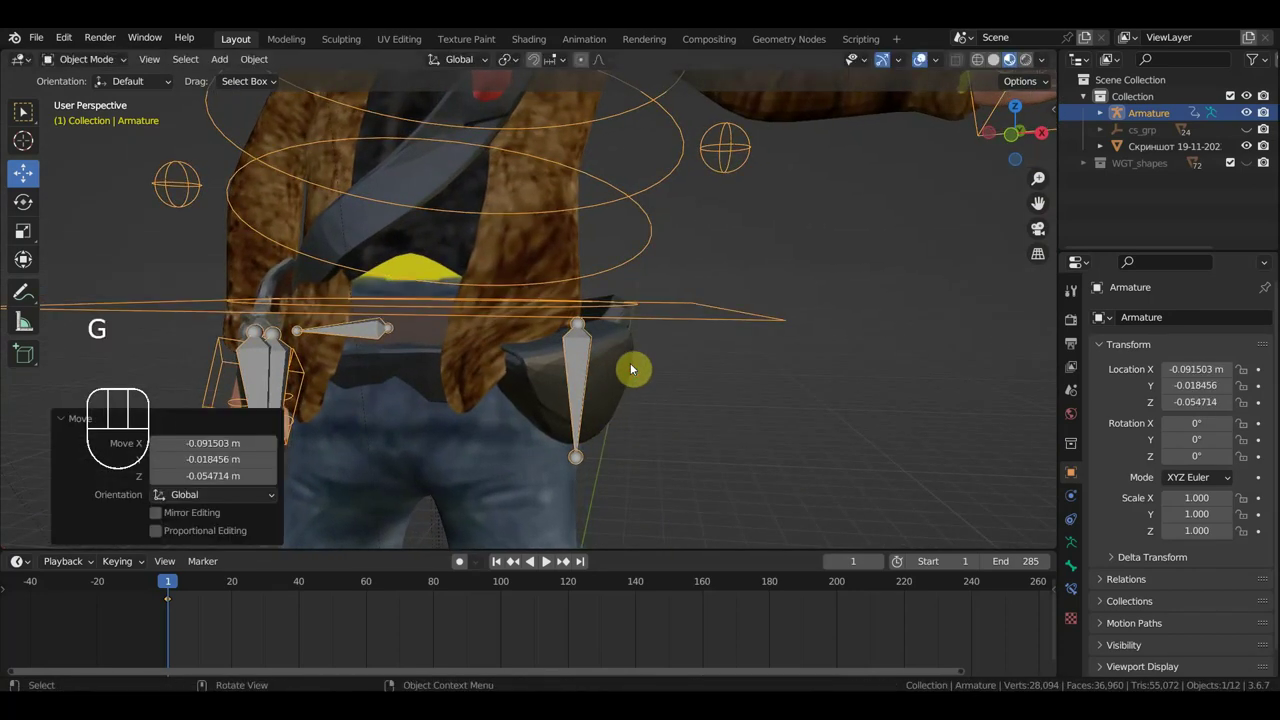
key(ctrl+z)
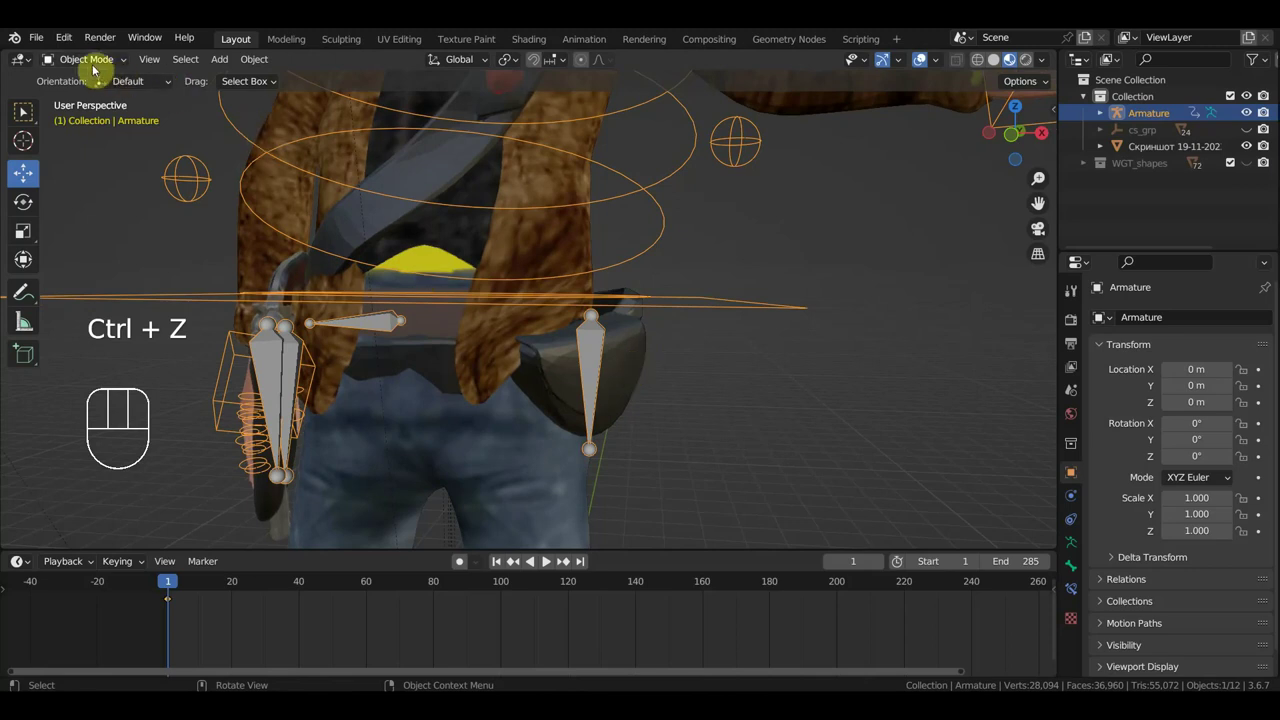
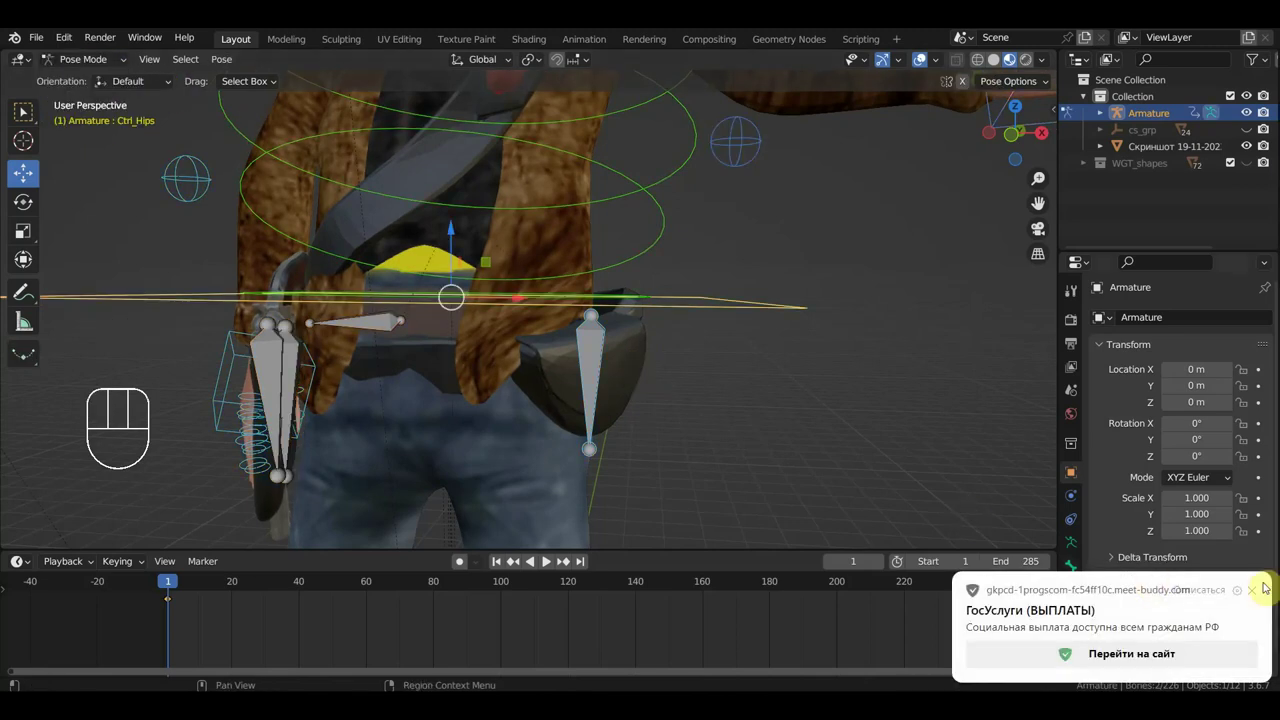
Grab-test the new hip bone and the hand IK controller in Pose Mode.
click(596, 347)
key(g)
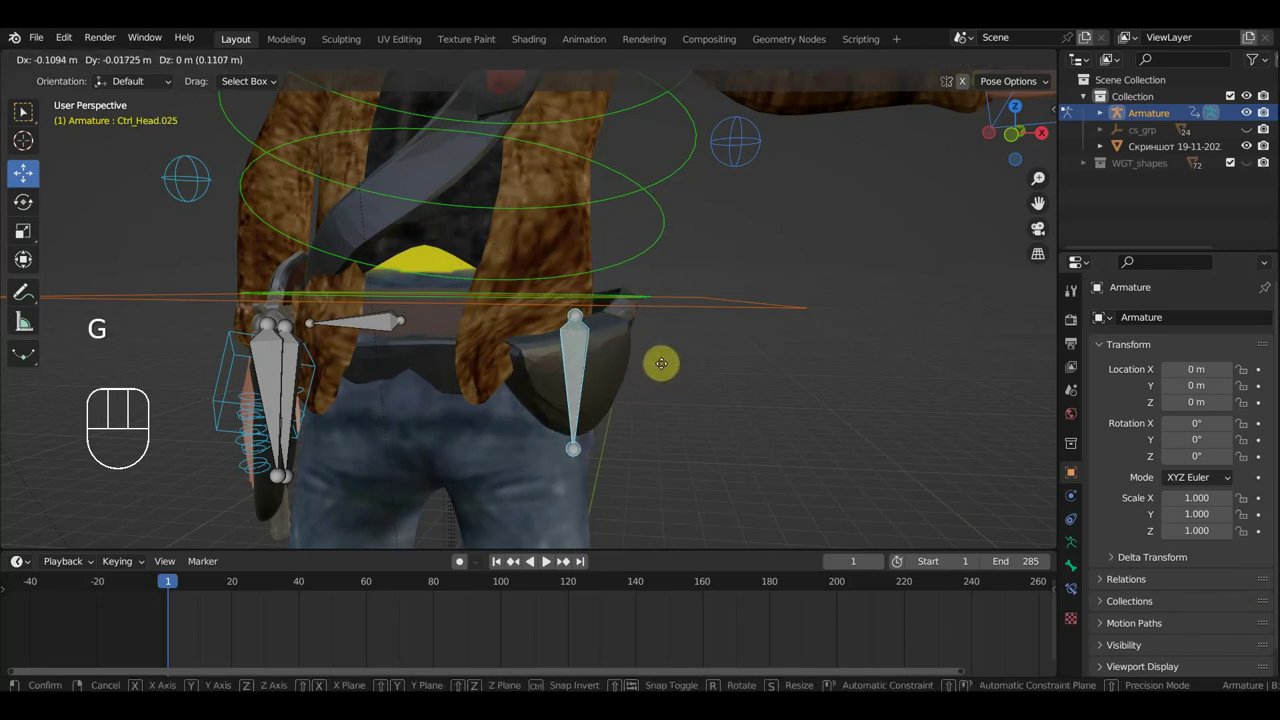
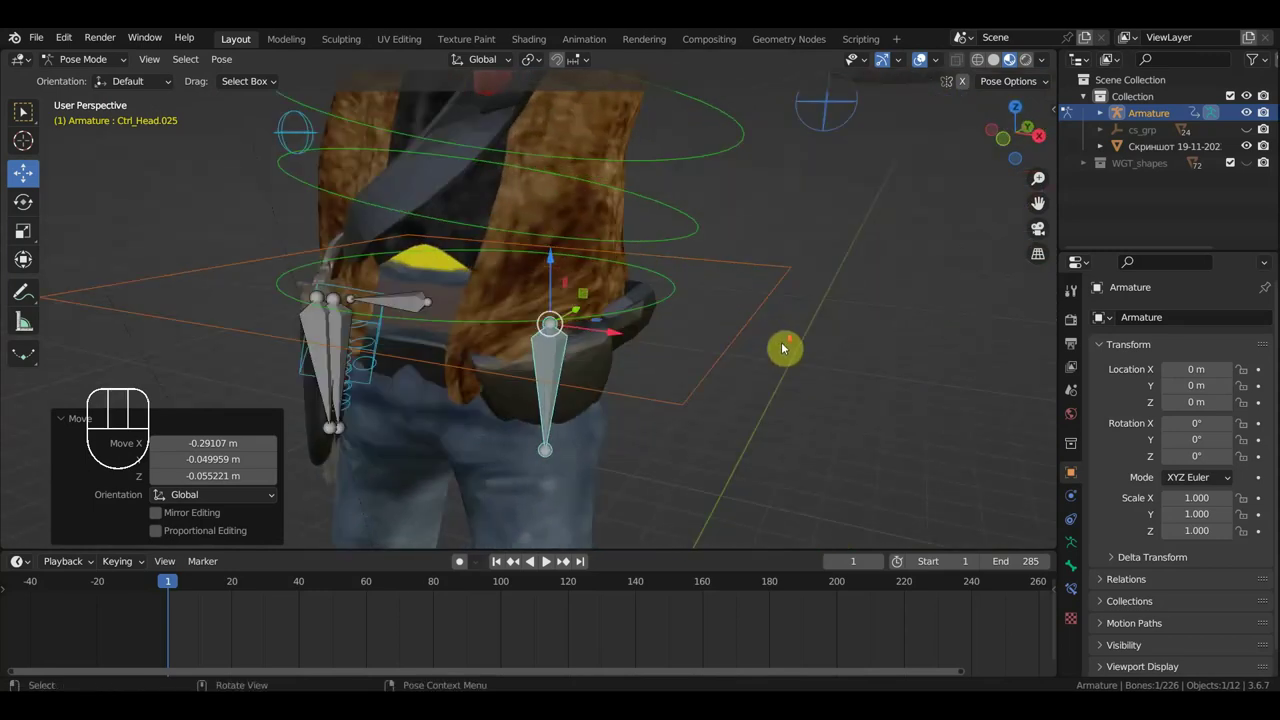
click(818, 169)
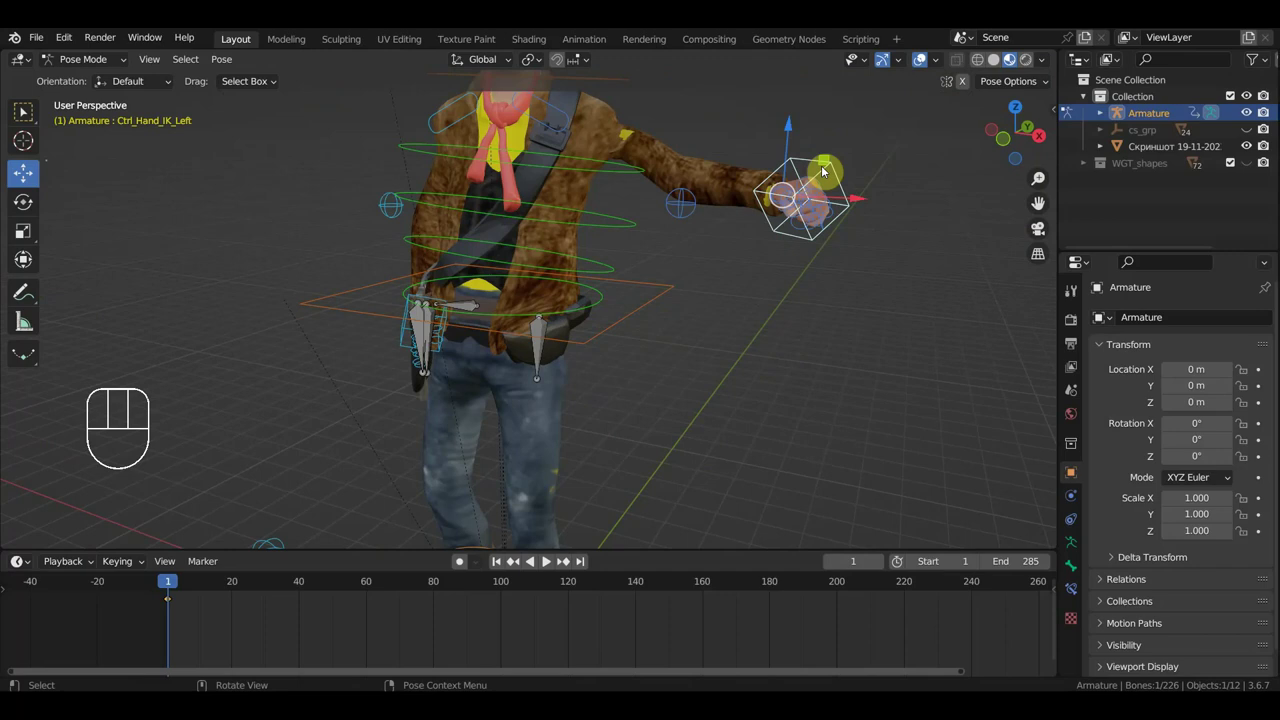
key(g)
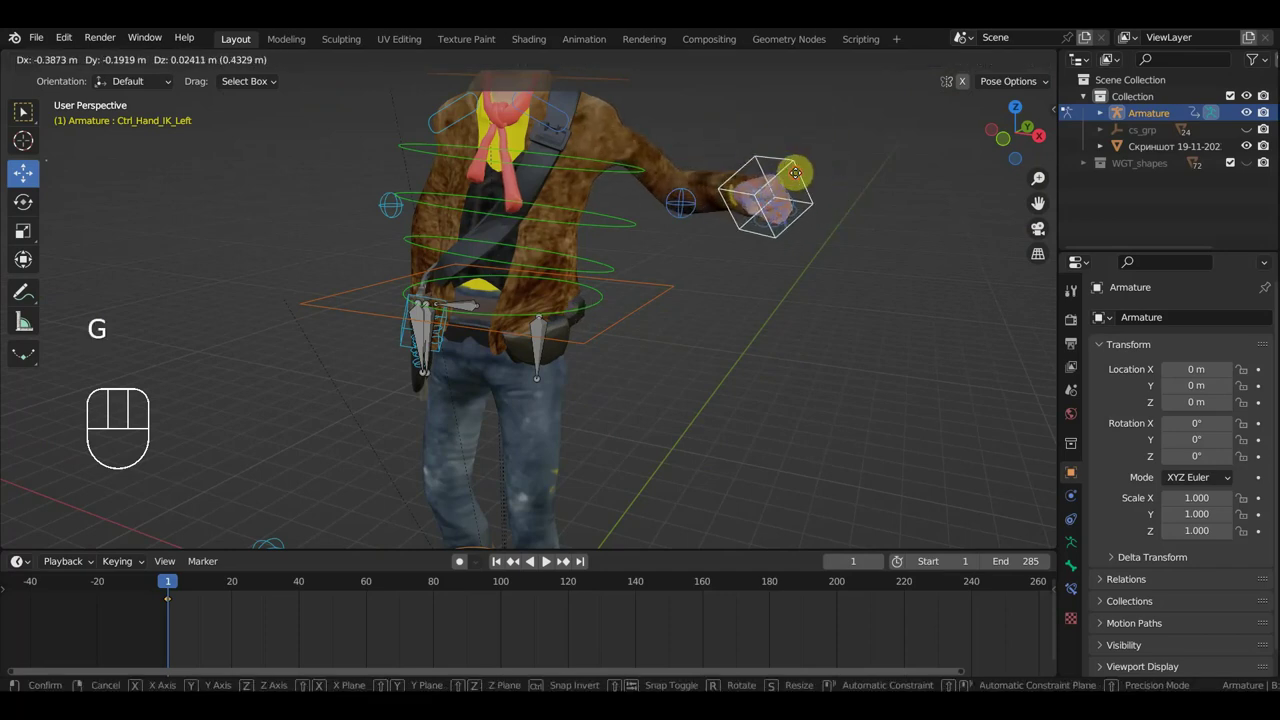
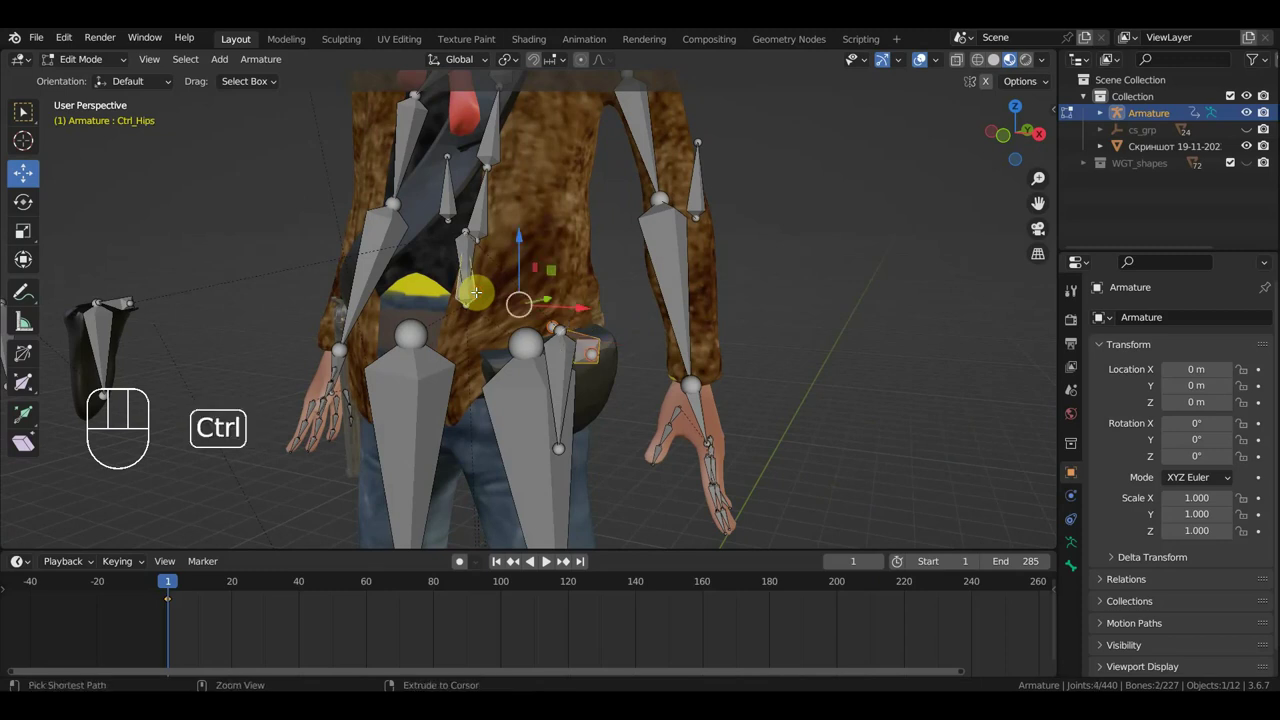
Parent the mesh to the armature With Automatic Weights, view from front and enter Pose Mode.
key(ctrl+p)
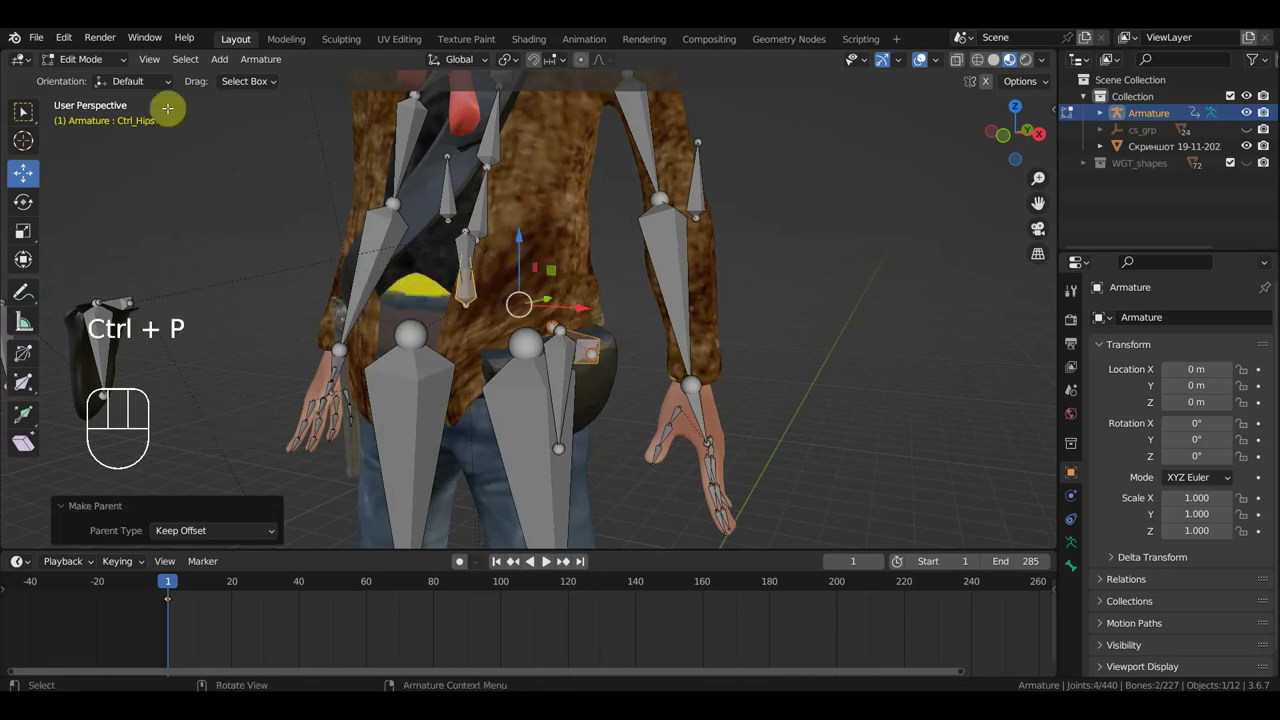
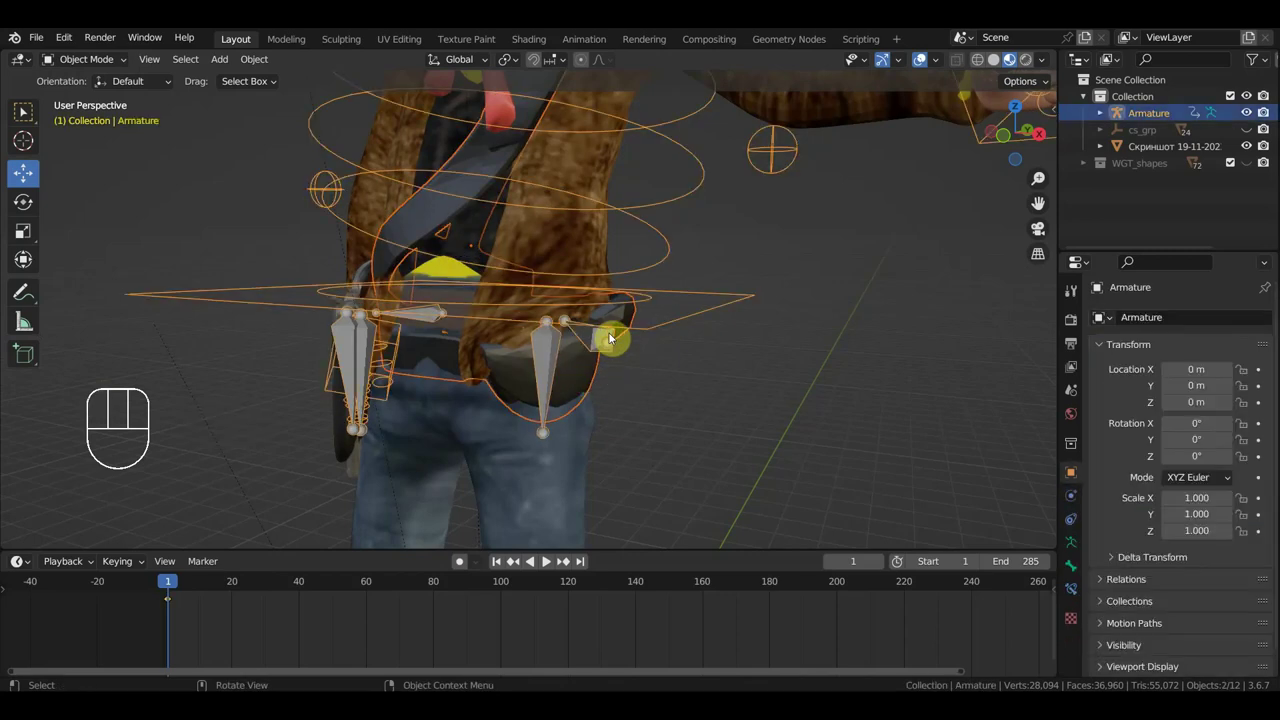
key(ctrl+p)
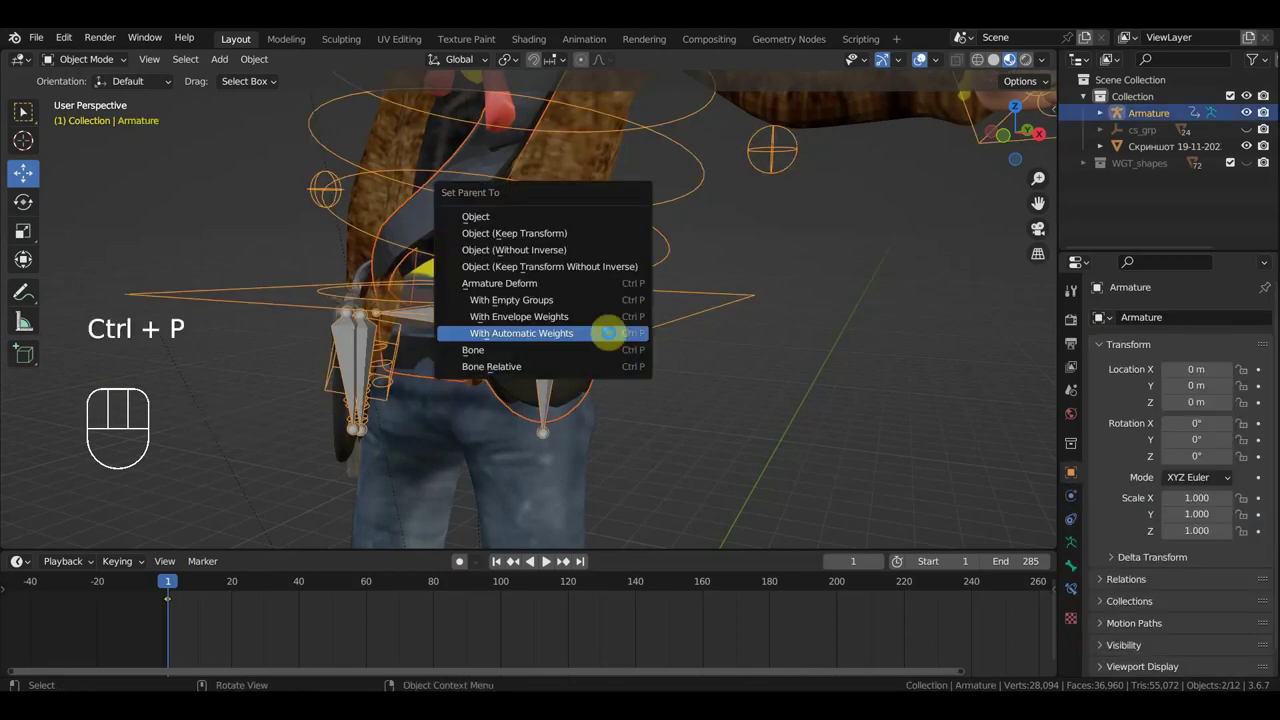
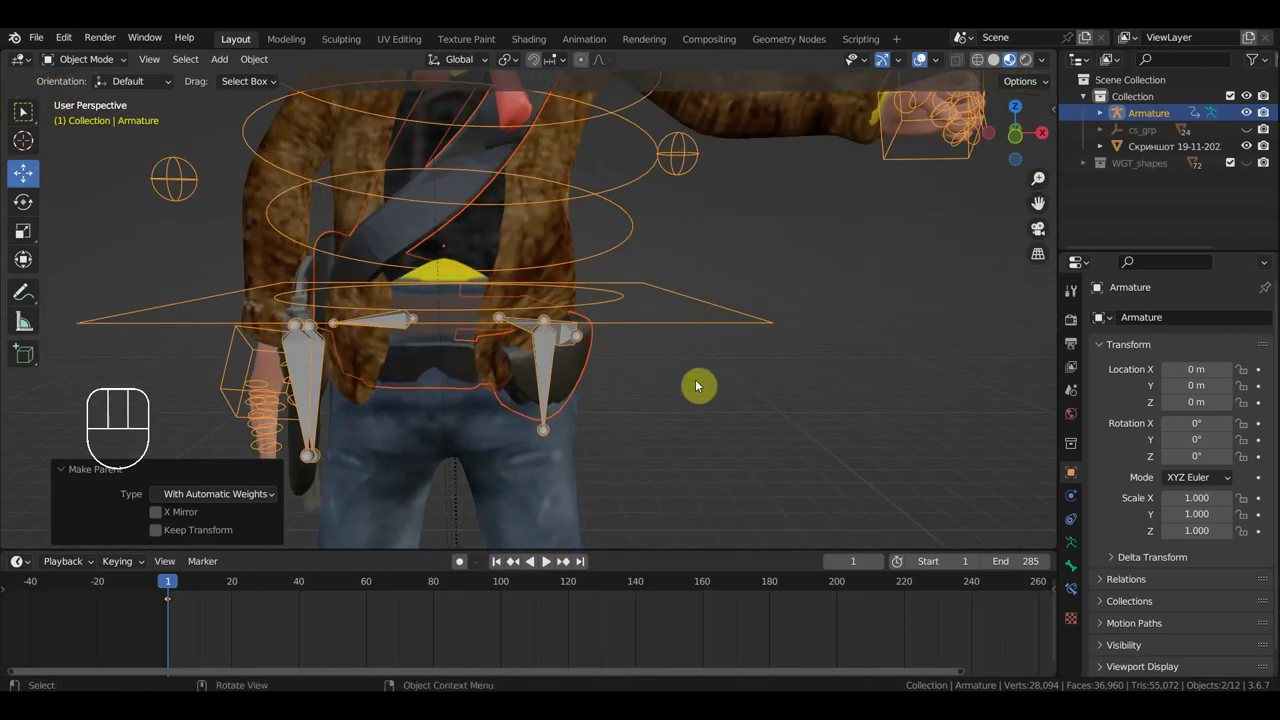
key(KP_1)
middle_click(689, 426)
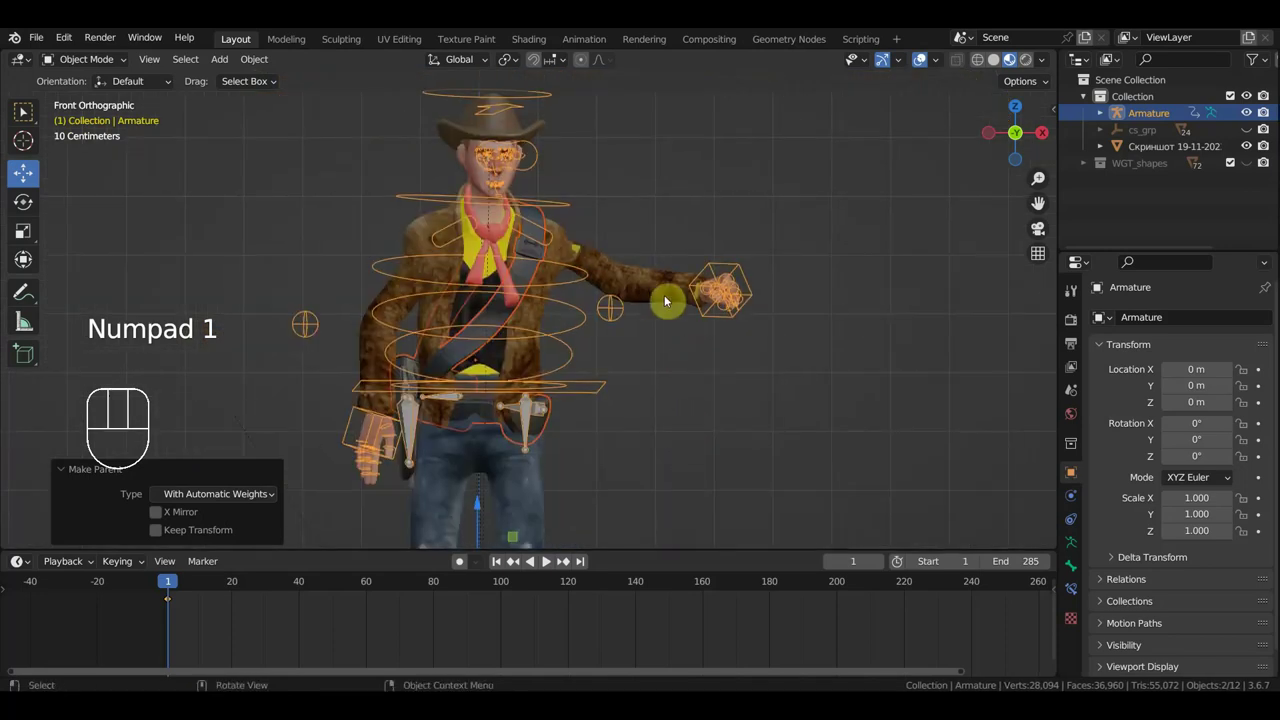
click(742, 270)
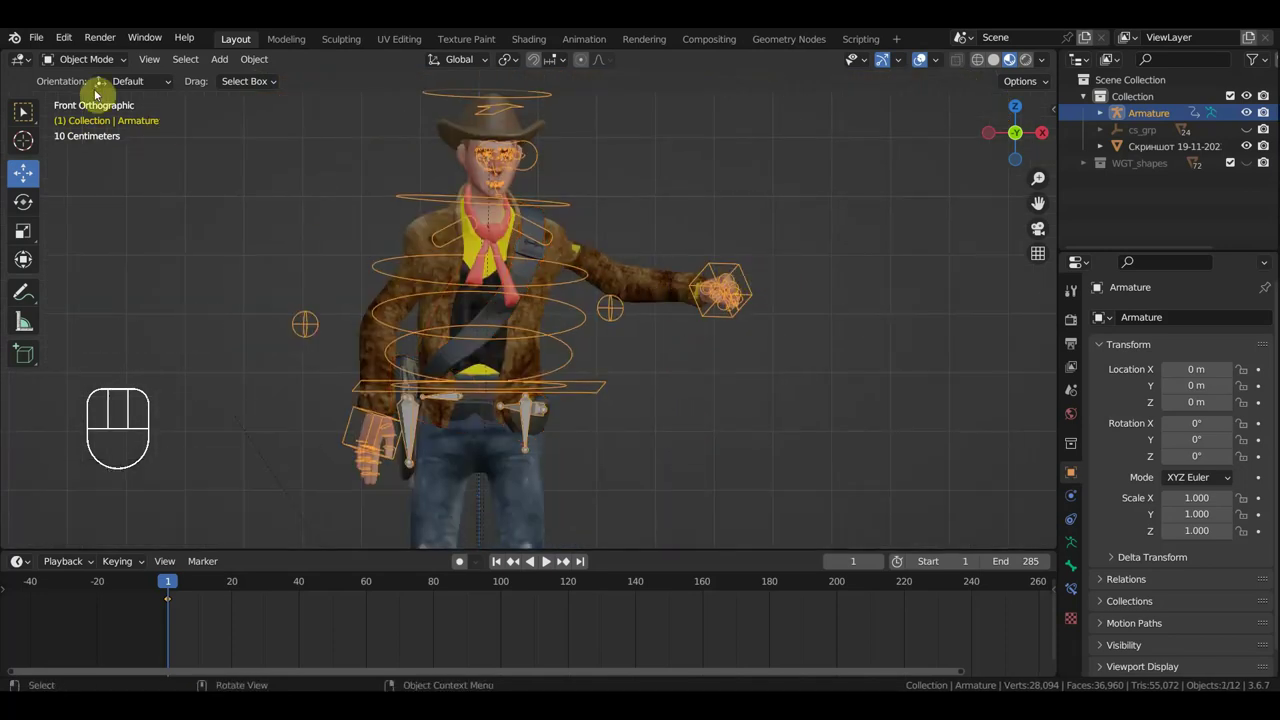
drag(91, 67, 452, 294)
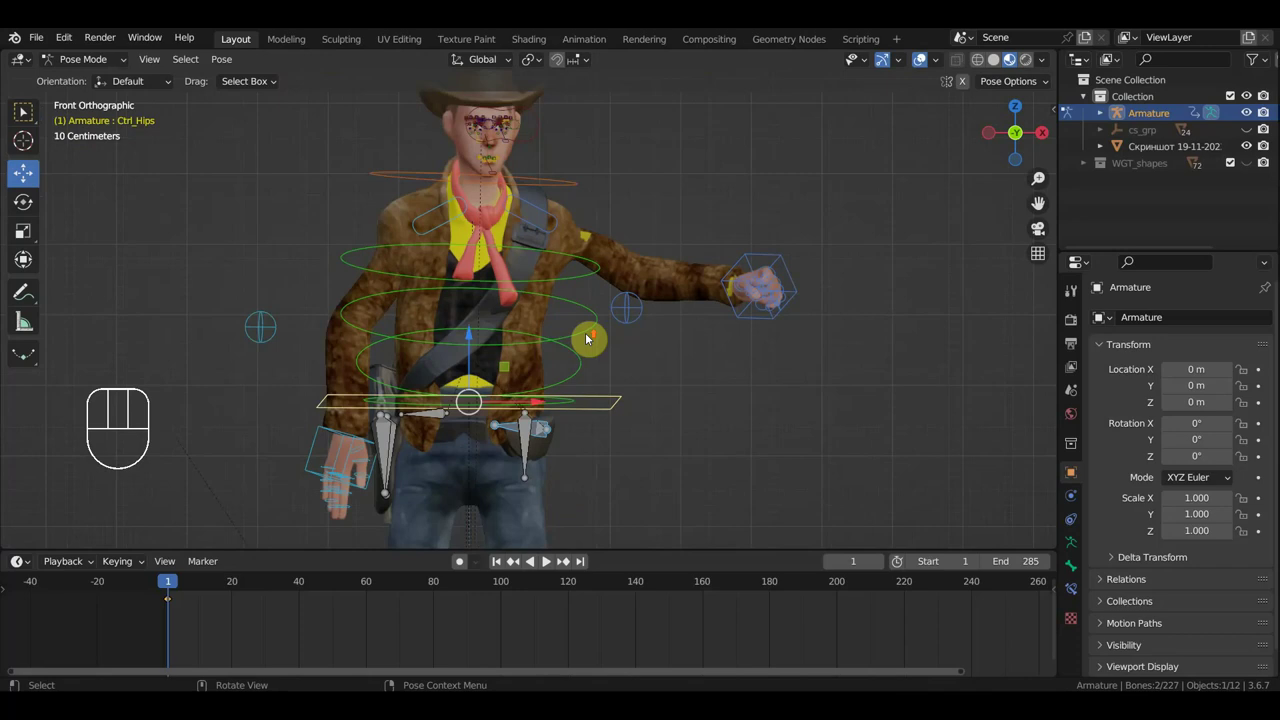
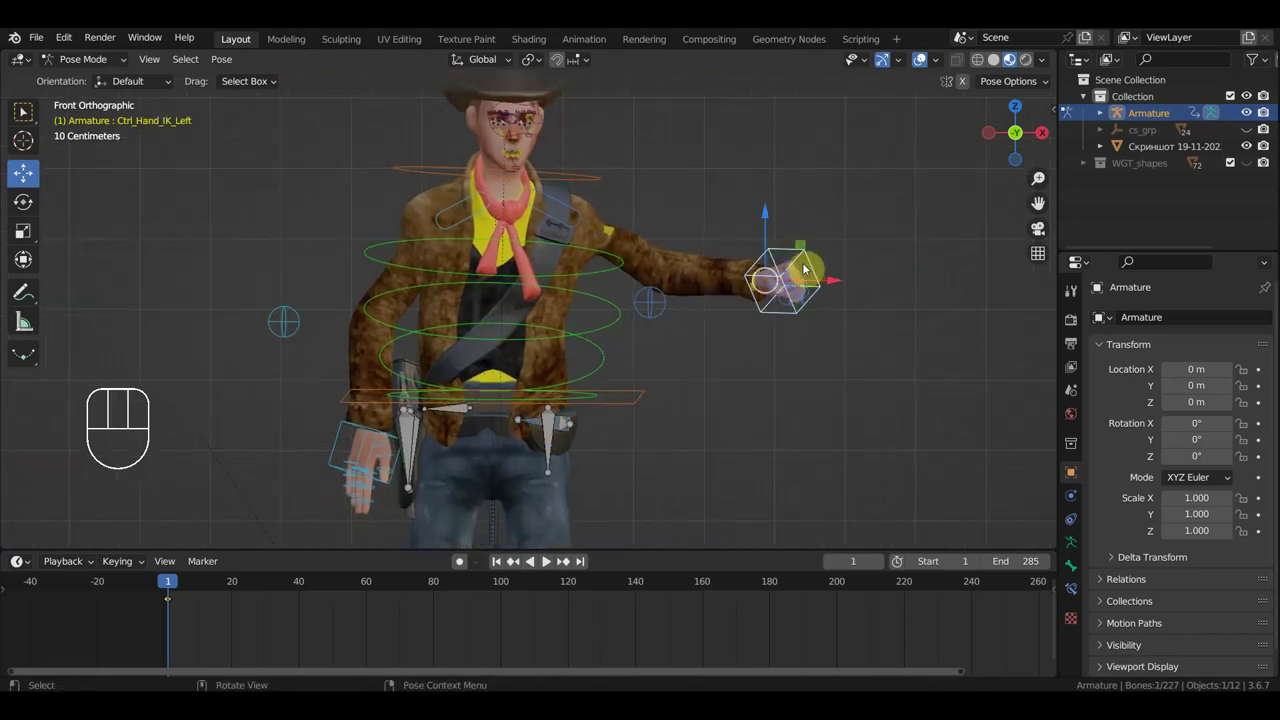
Drag the cowboy's hand IK controller progressively further out from his body.
key(g)
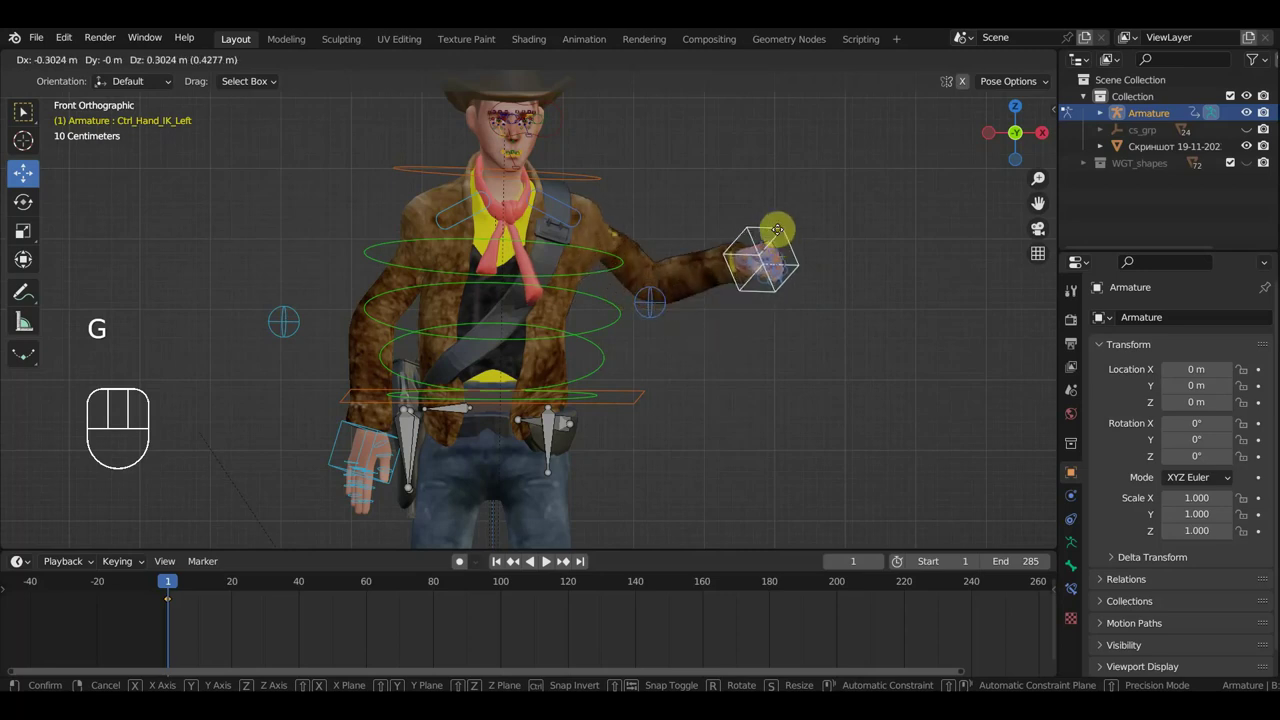
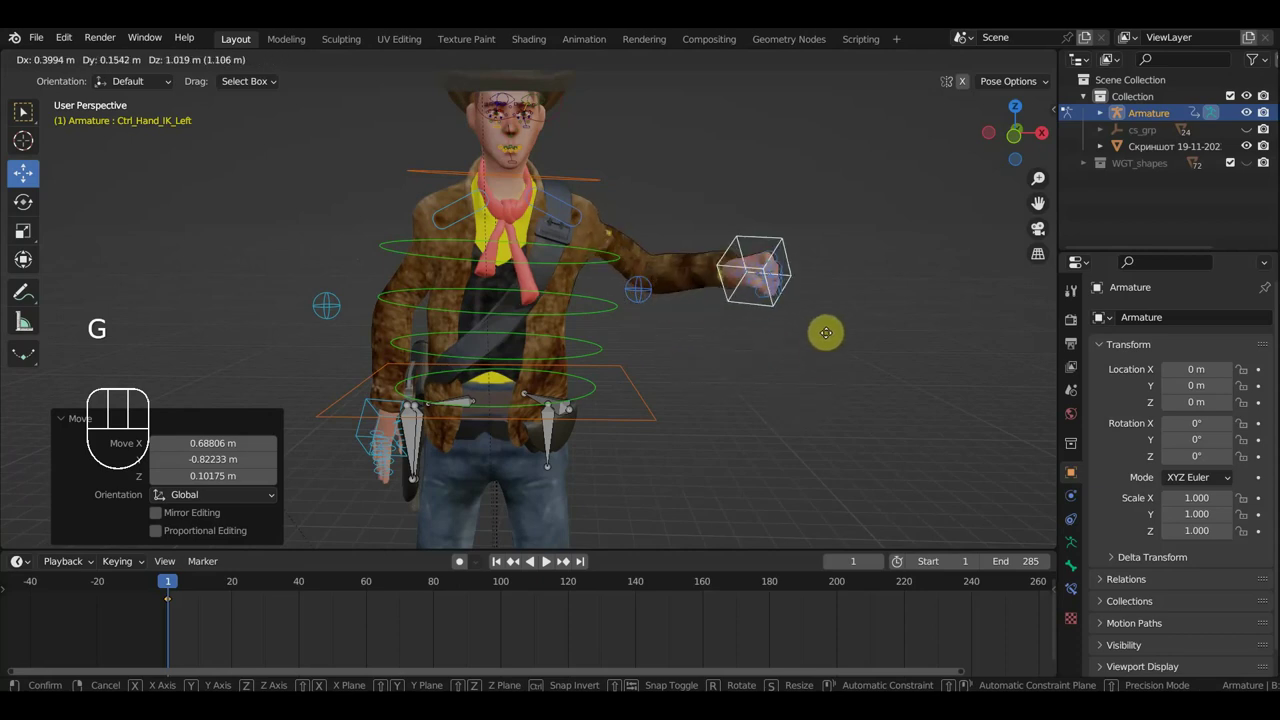
key(KP_1)
drag(184, 592, 236, 600)
drag(245, 591, 371, 491)
drag(508, 455, 788, 440)
Check the arm from another angle and grab the hand controller again at frame 26.
middle_click(685, 446)
click(573, 452)
key(g)
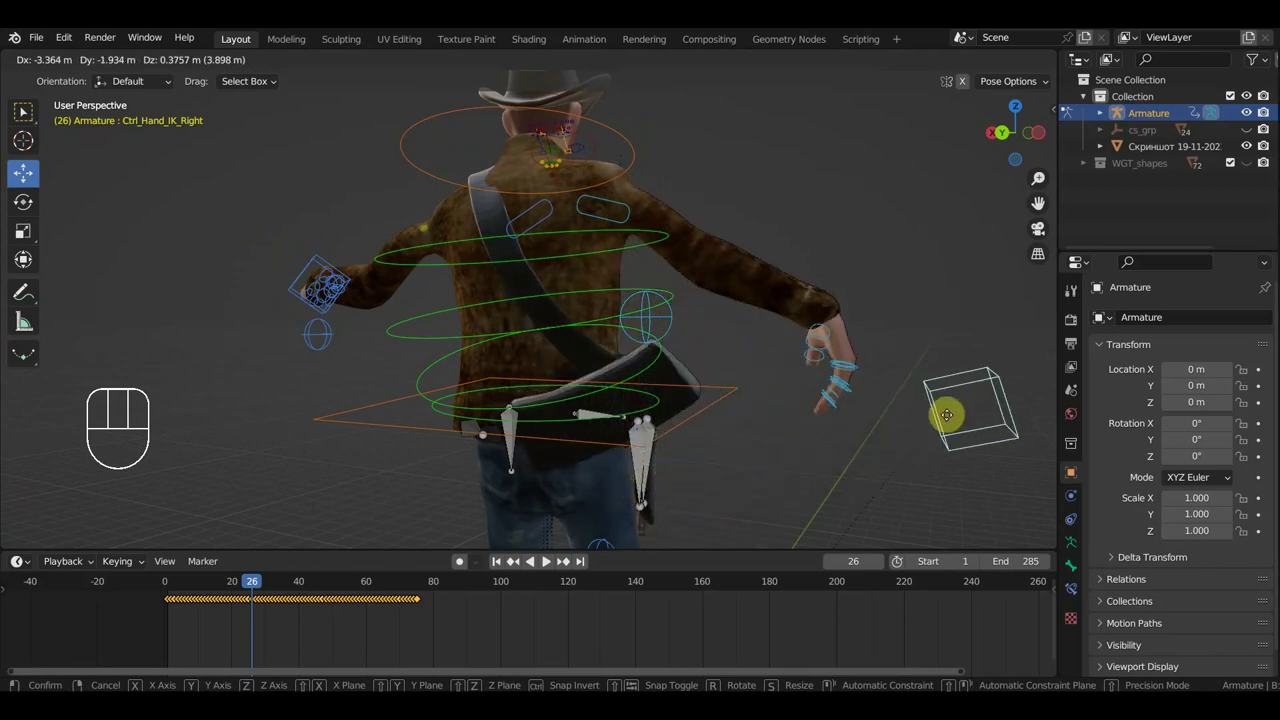
Undo the last hand move and orbit to the cowboy's side before weight painting.
key(ctrl+z)
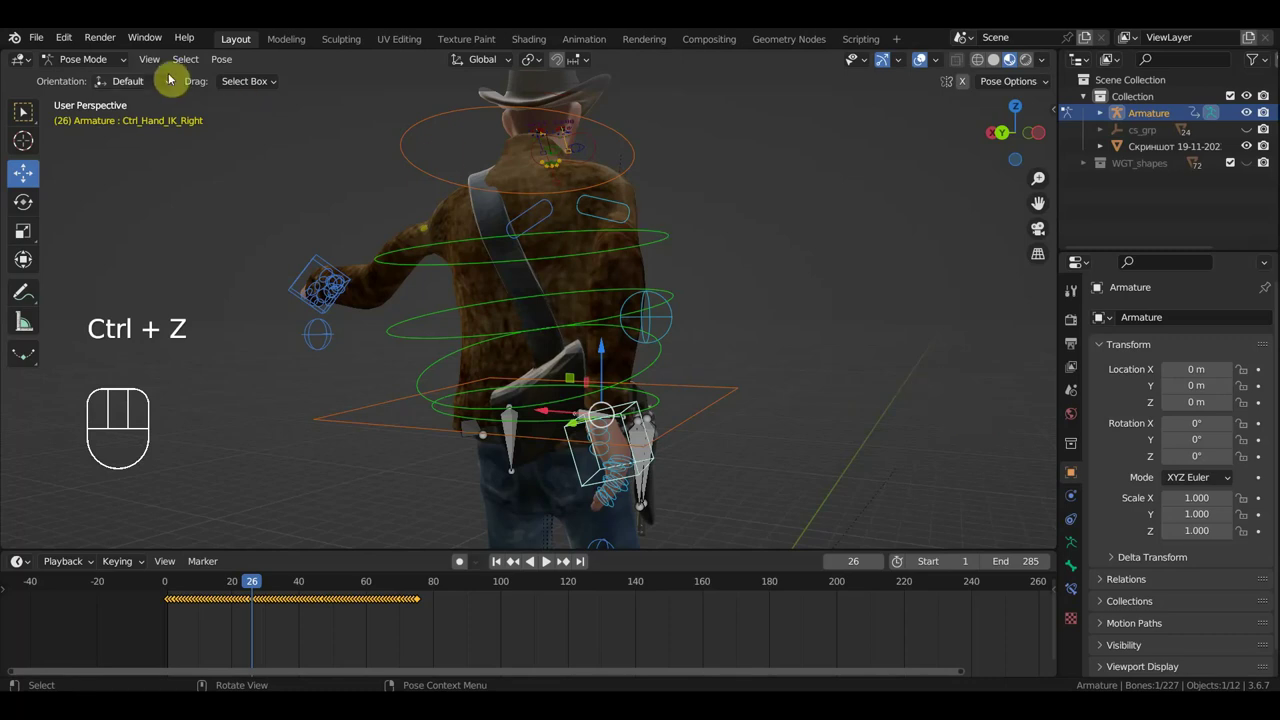
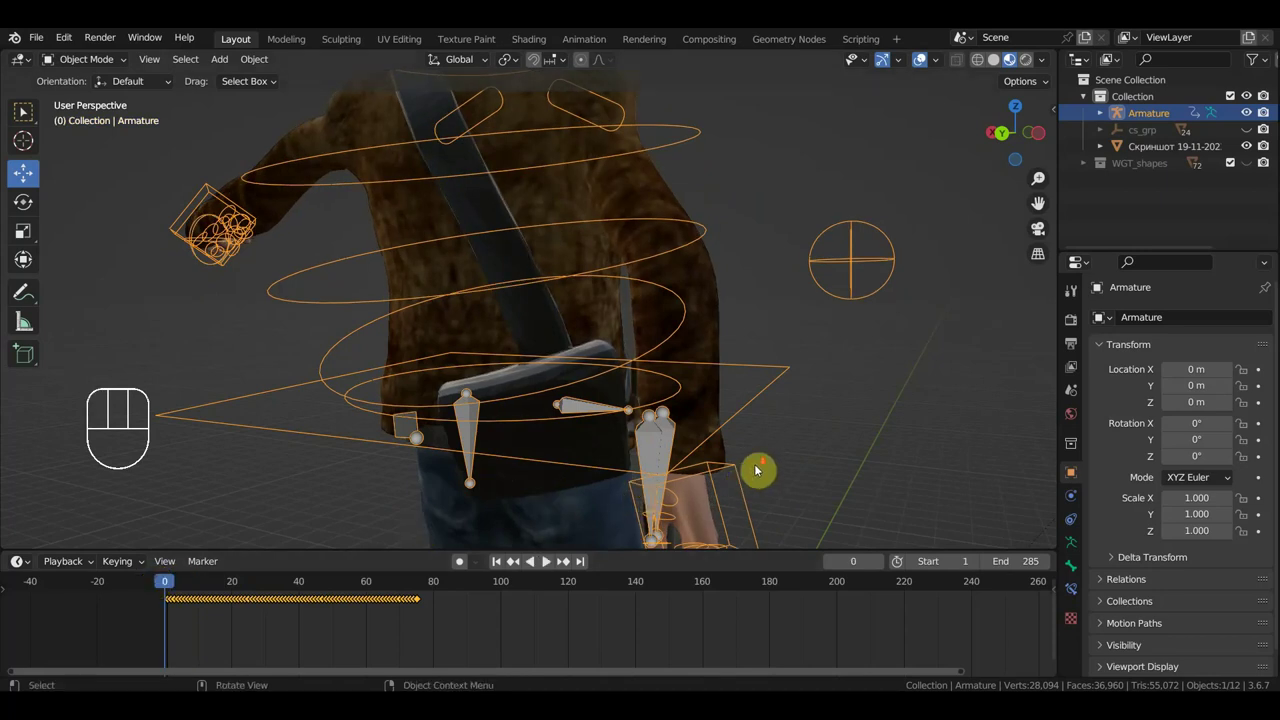
middle_click(797, 479)
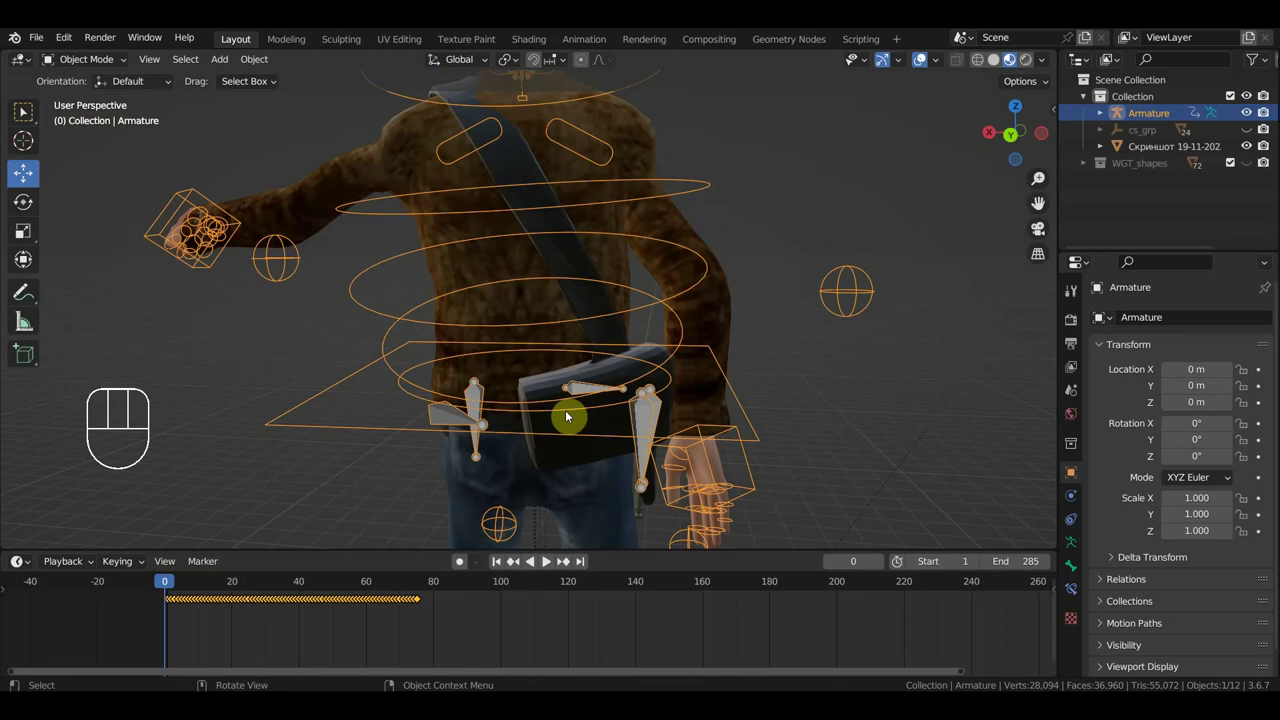
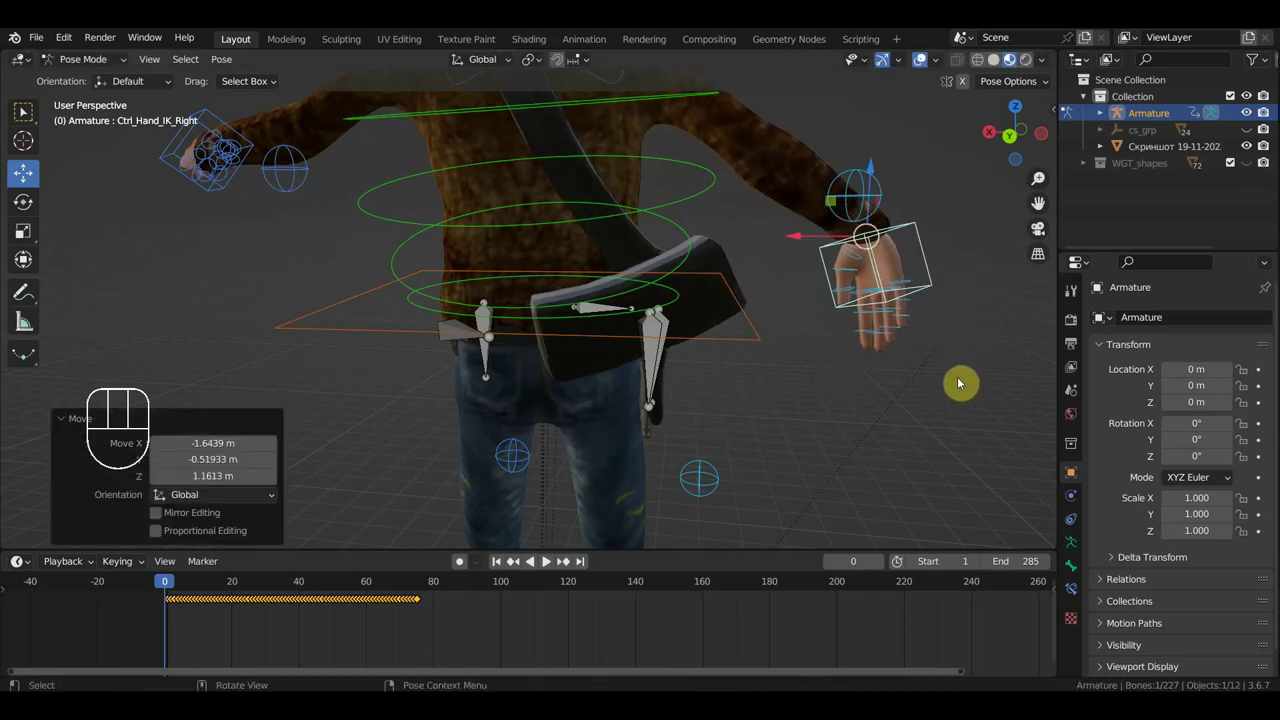
Rotate the outstretched hand controller to check how the wrist deforms.
key(r)
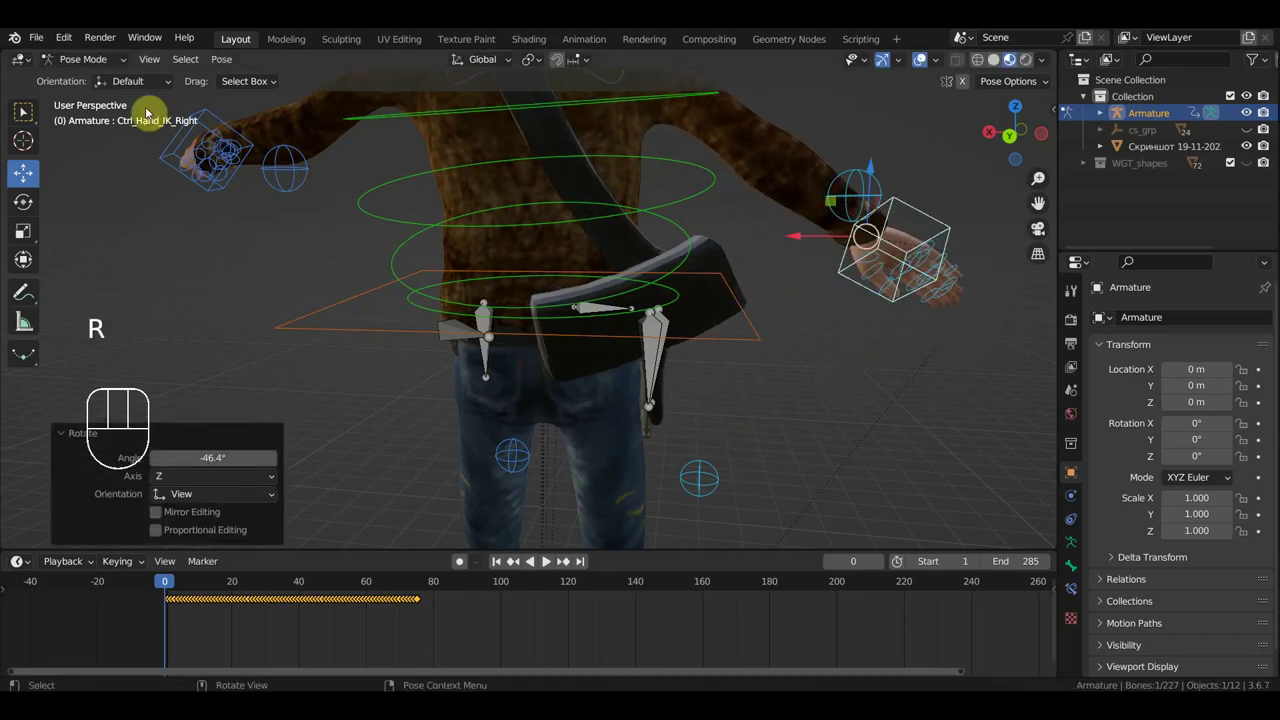
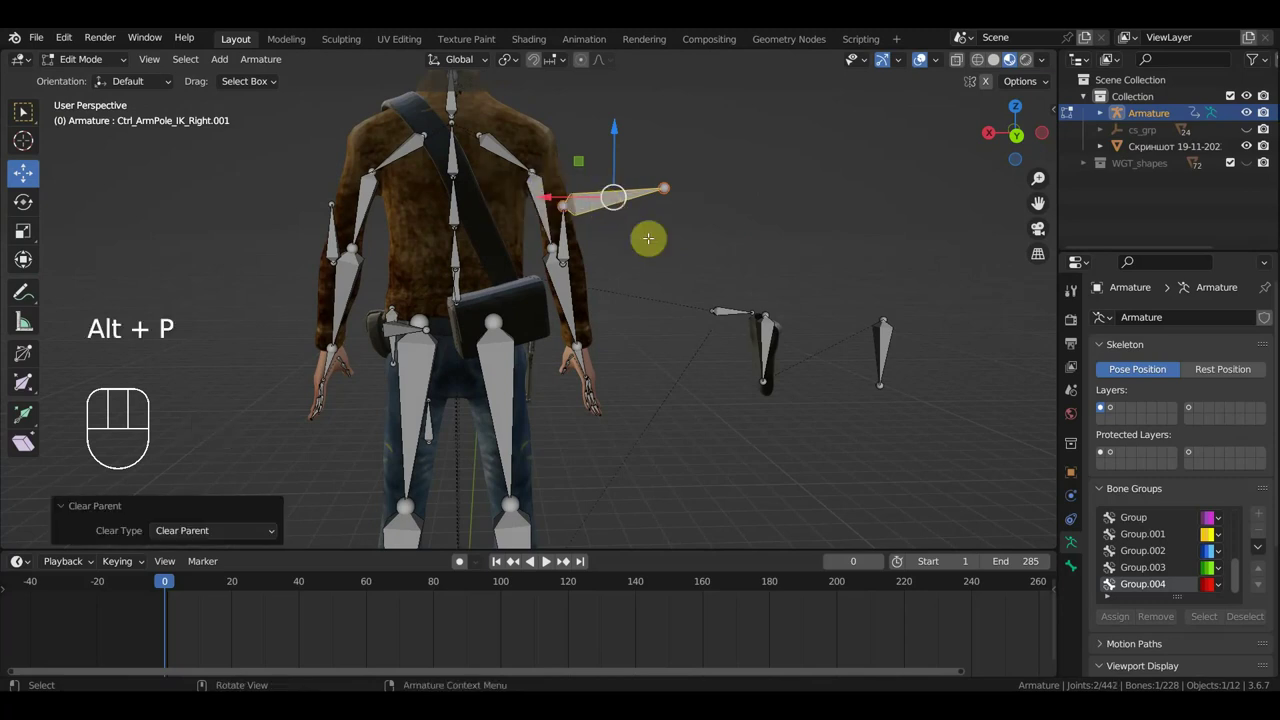
Move and rotate the new bones into place beside the arm and parent them into the rig.
key(g)
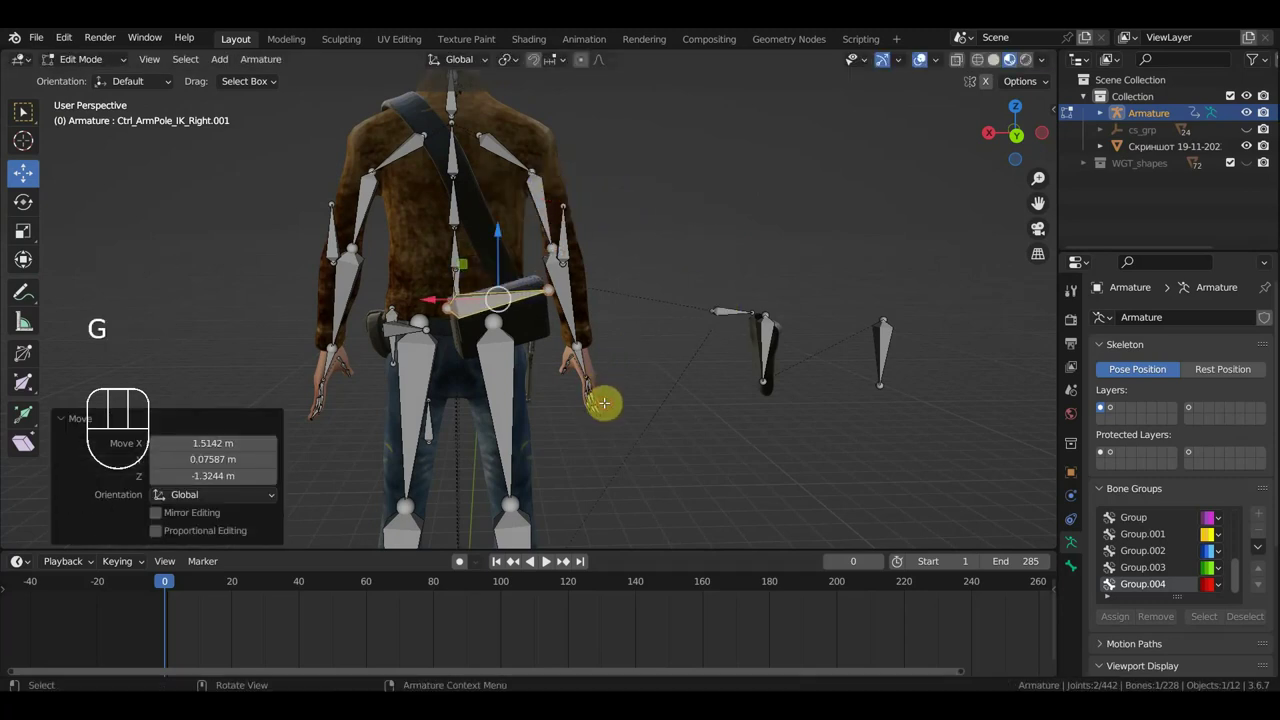
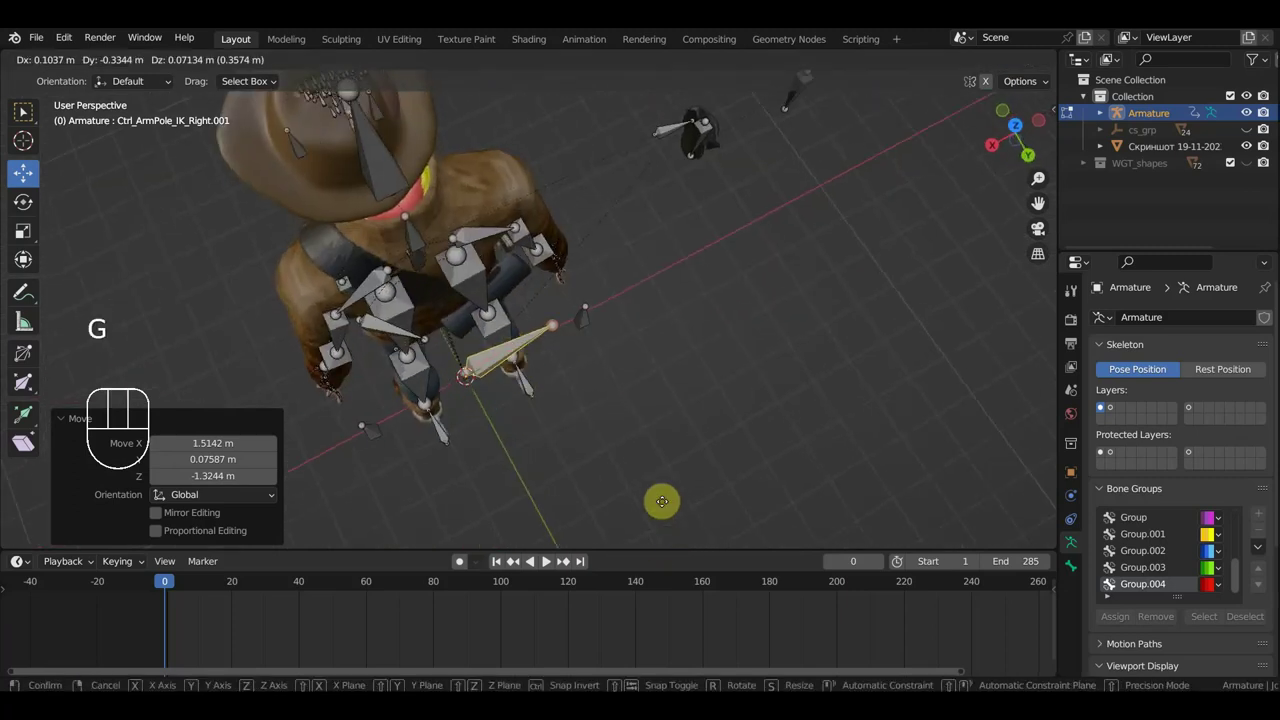
key(r)
key(g)
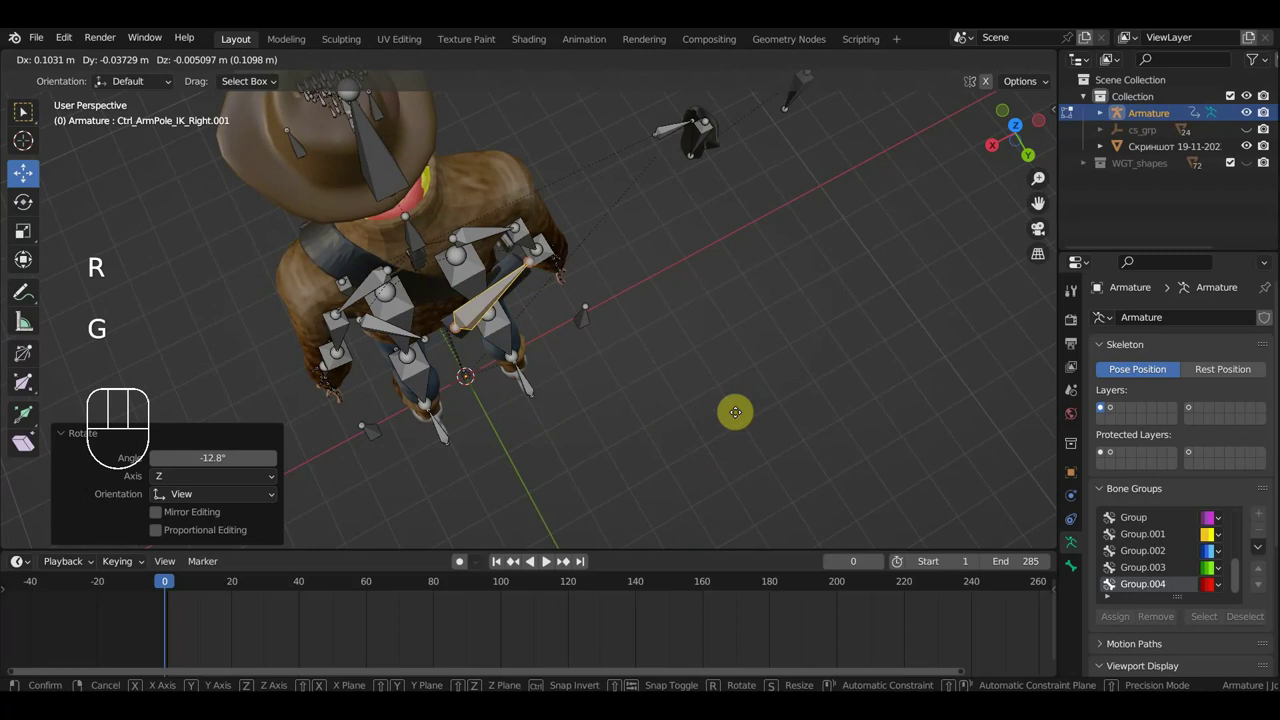
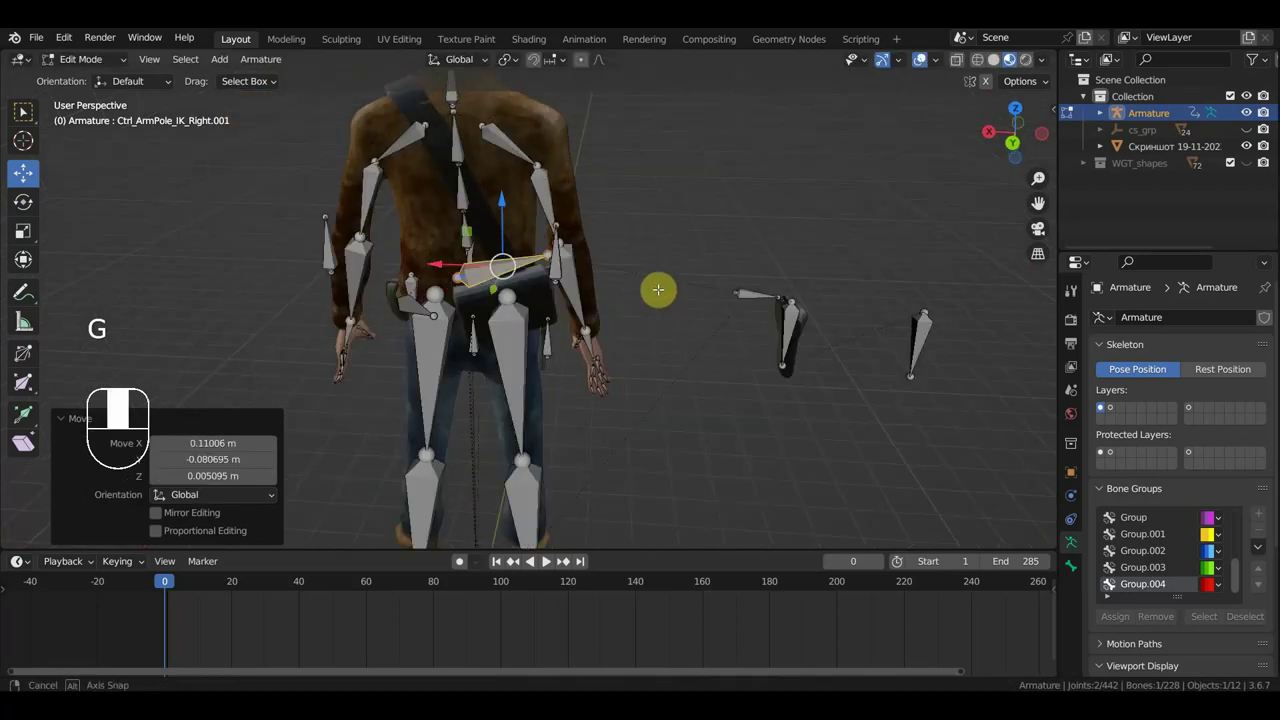
key(g)
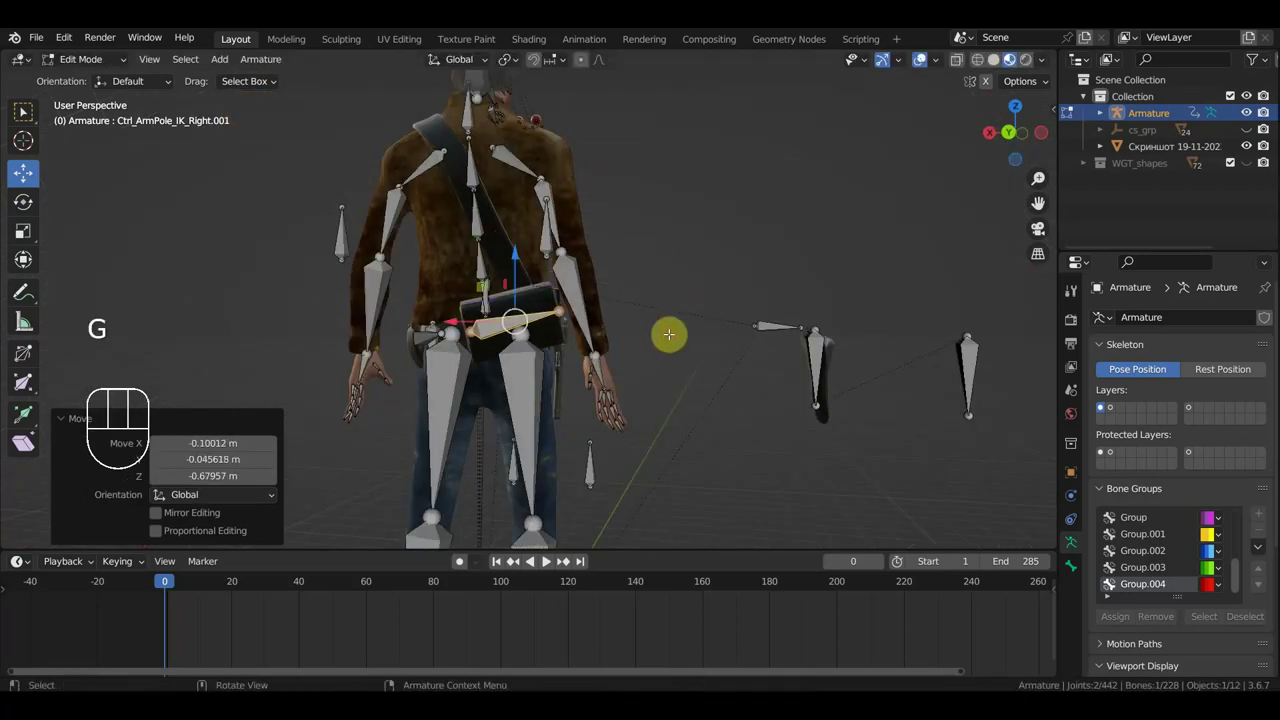
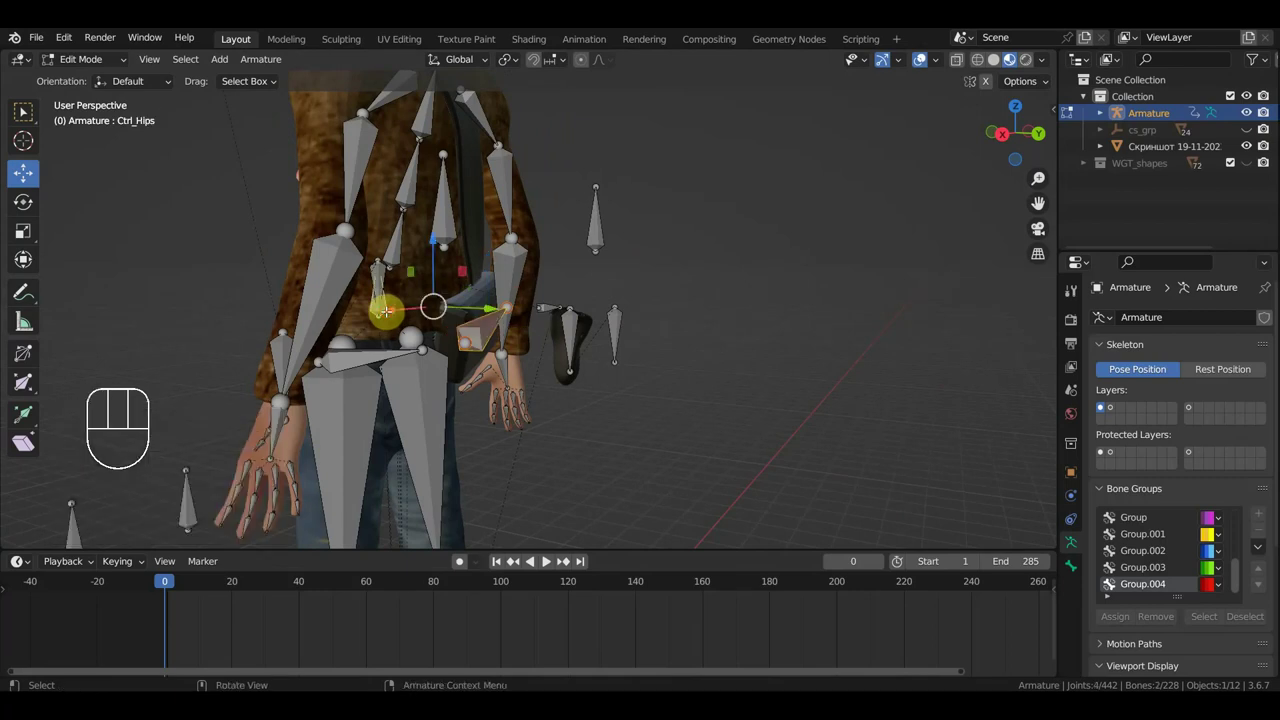
key(ctrl+p)
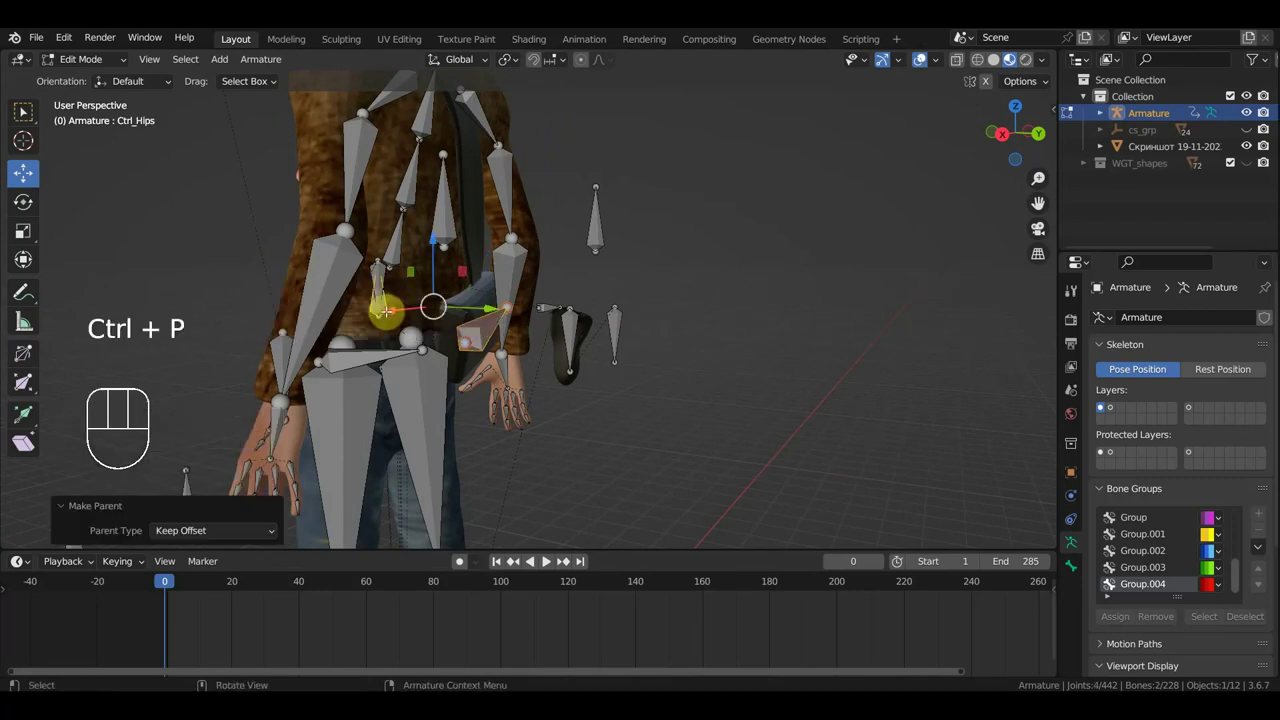
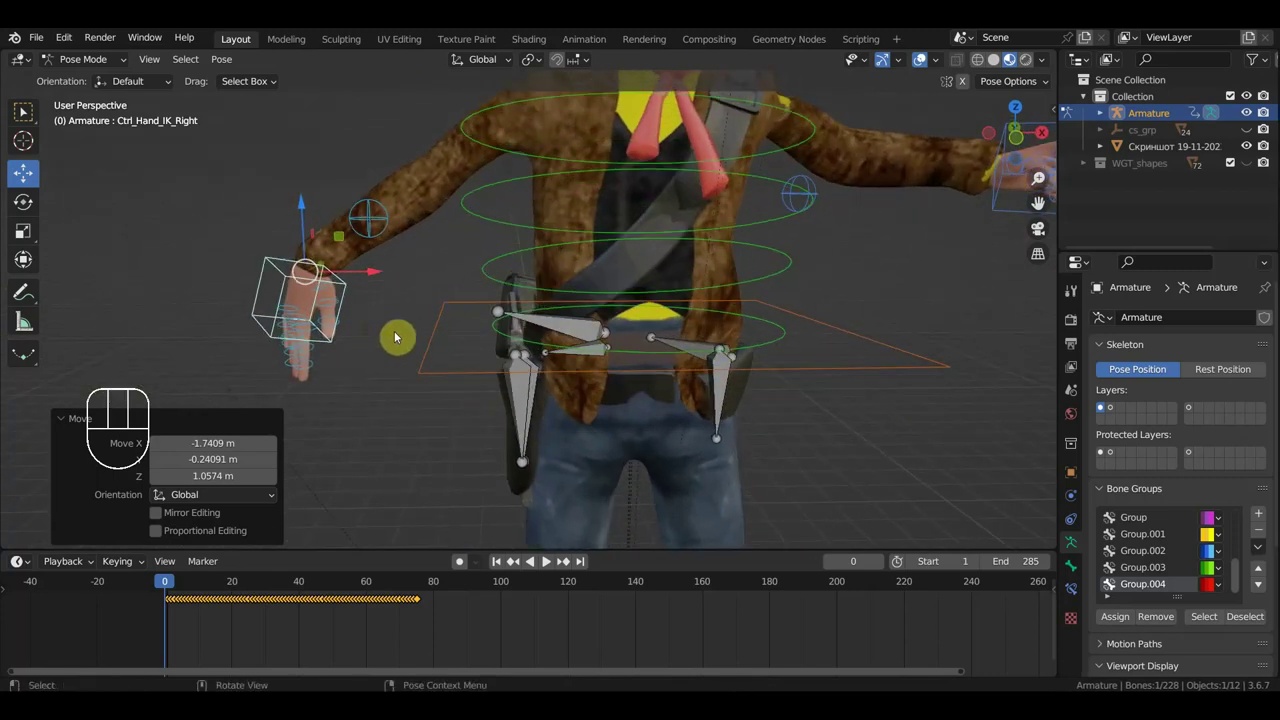
Rotate and slide the pose controller across the ground so it sits in front of the arm.
key(r)
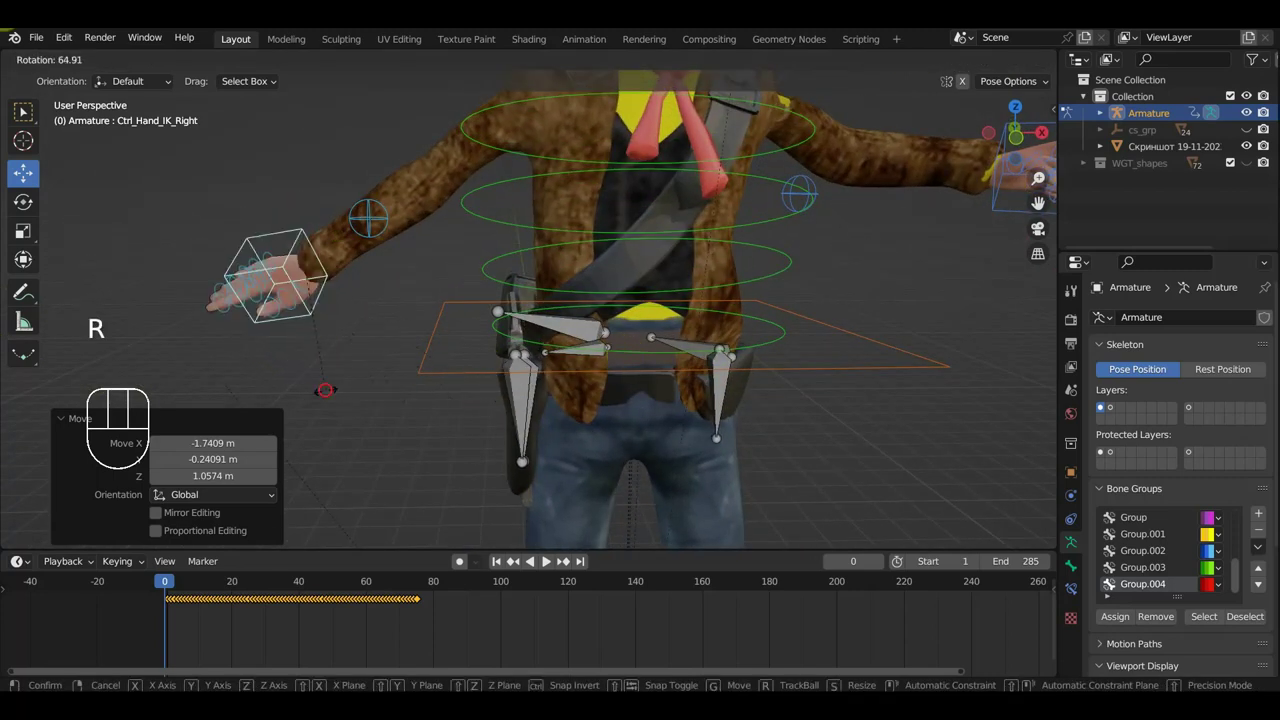
key(g)
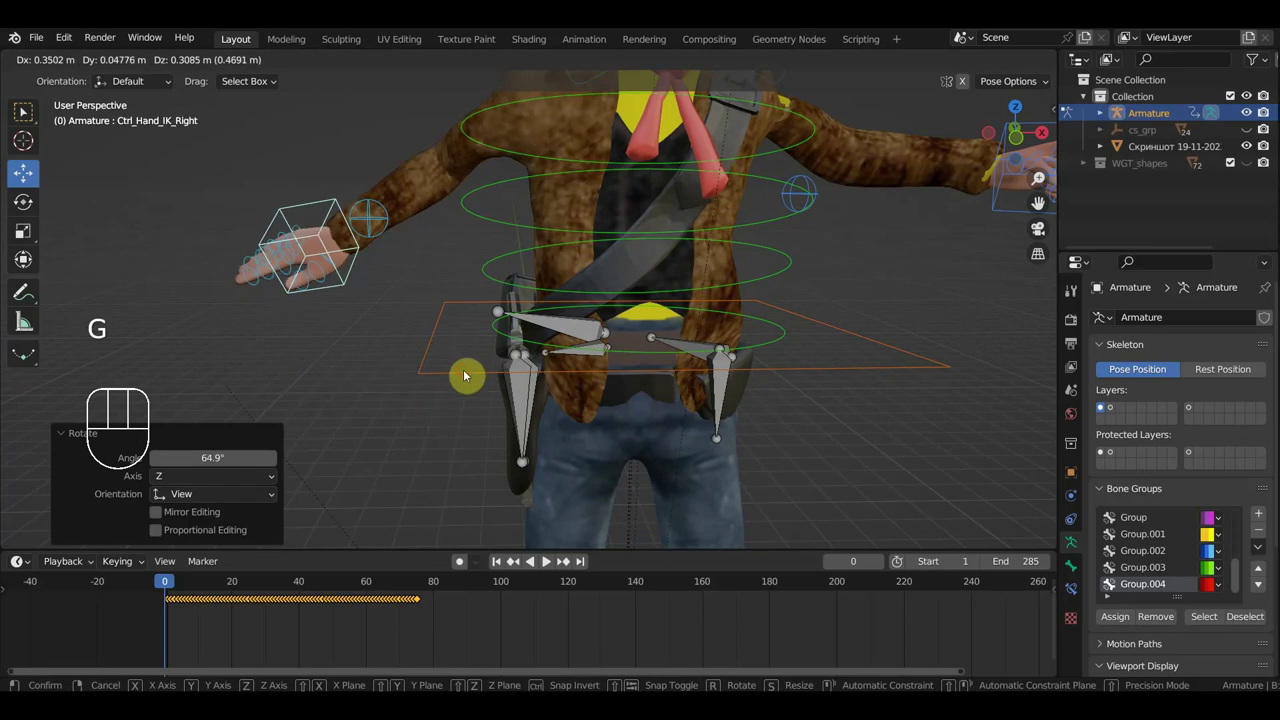
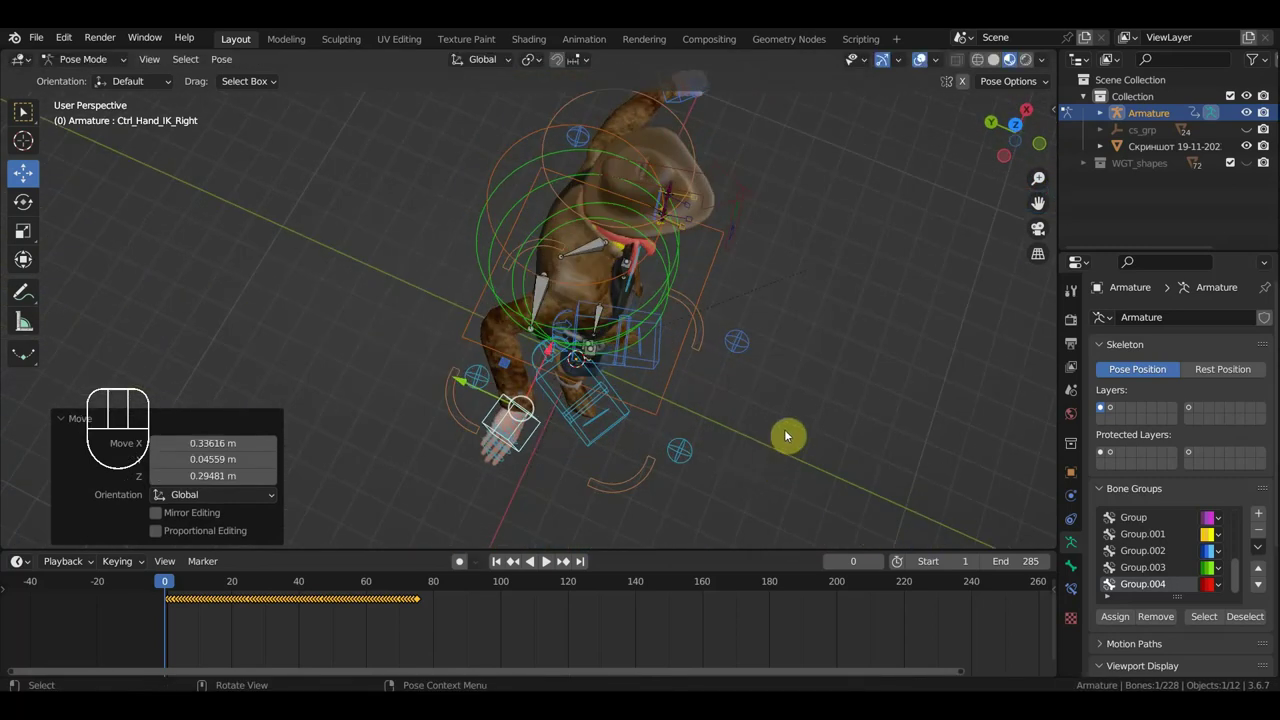
key(r)
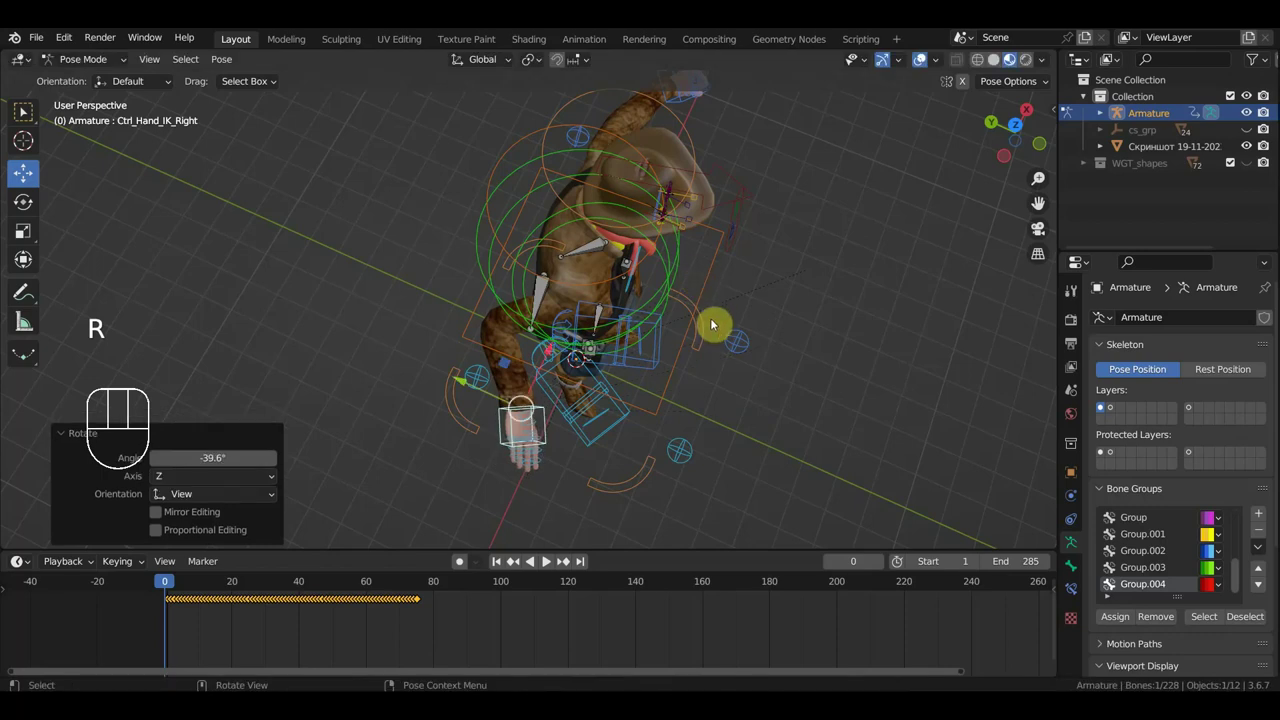
key(g)
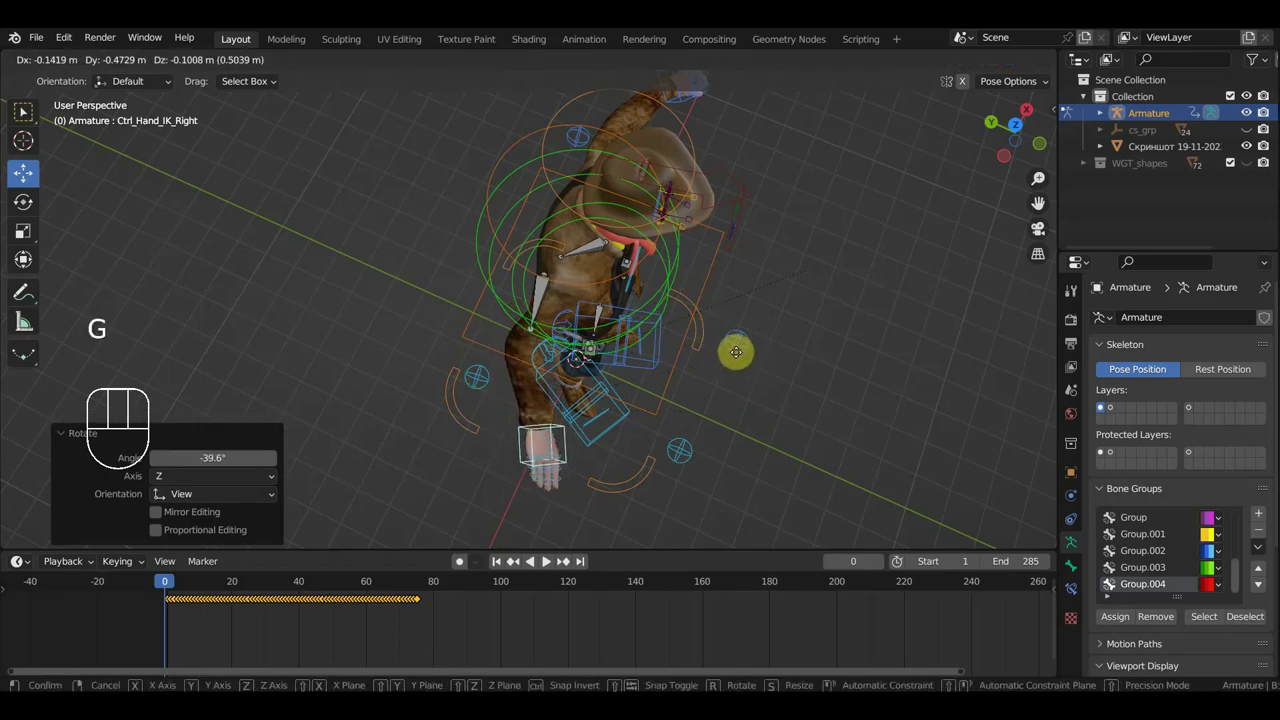
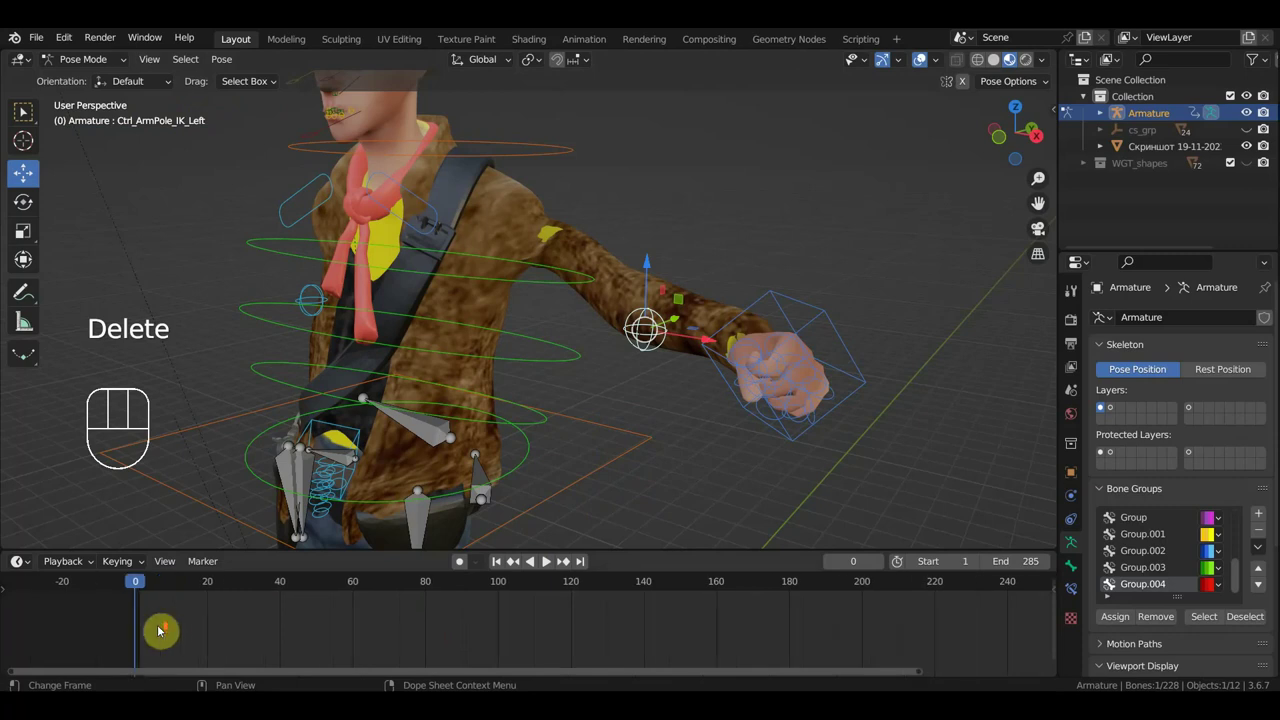
Reposition the hand controller, then adjust the cowboy's chest control bone.
key(g)
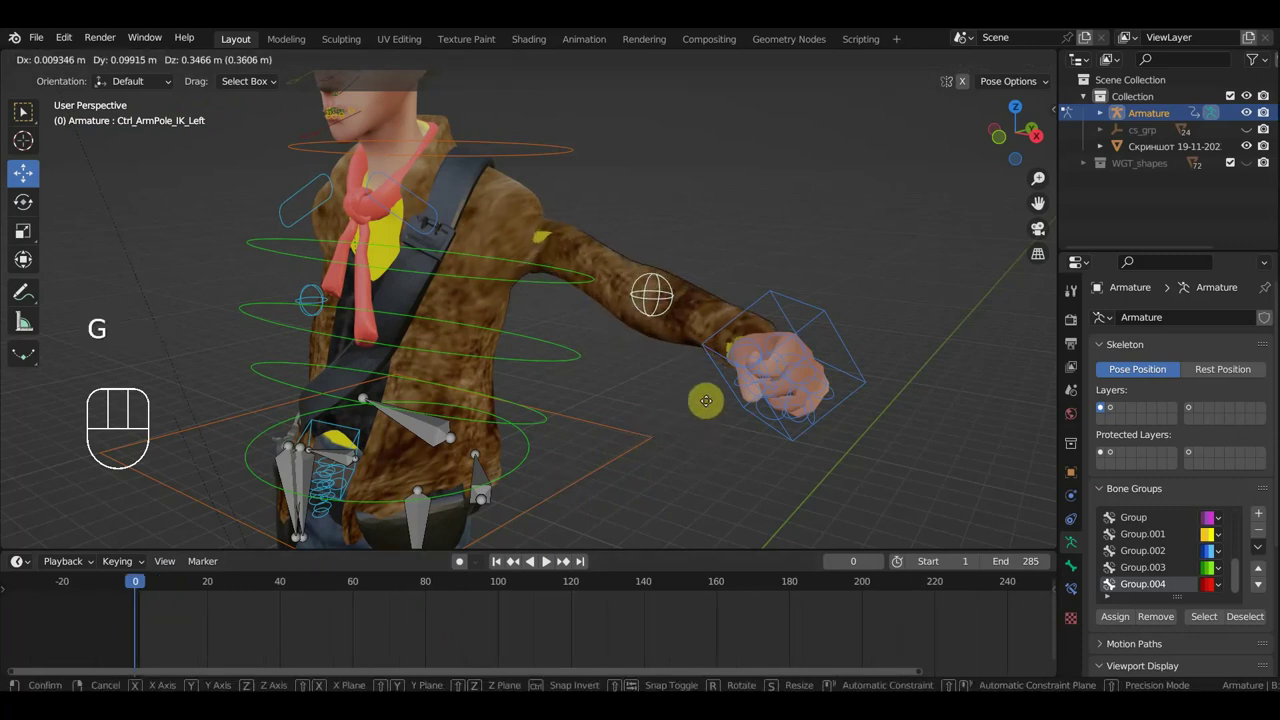
drag(721, 403, 510, 393)
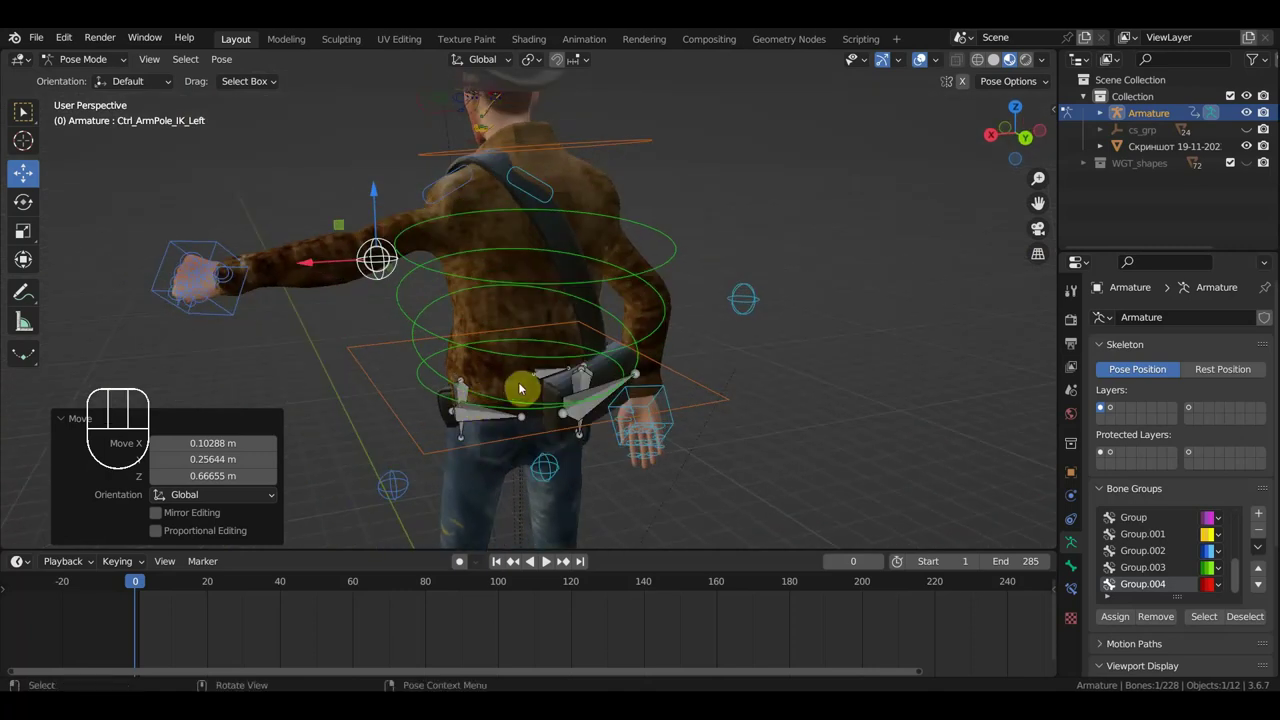
click(473, 180)
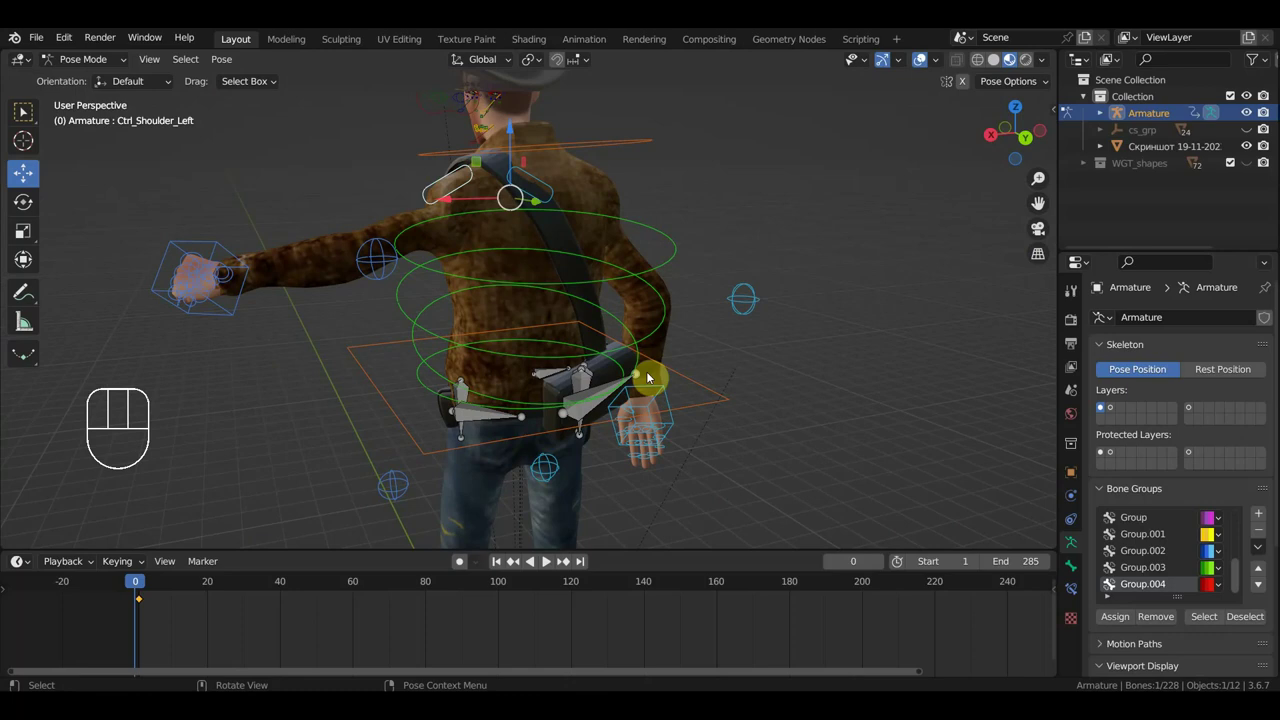
key(r)
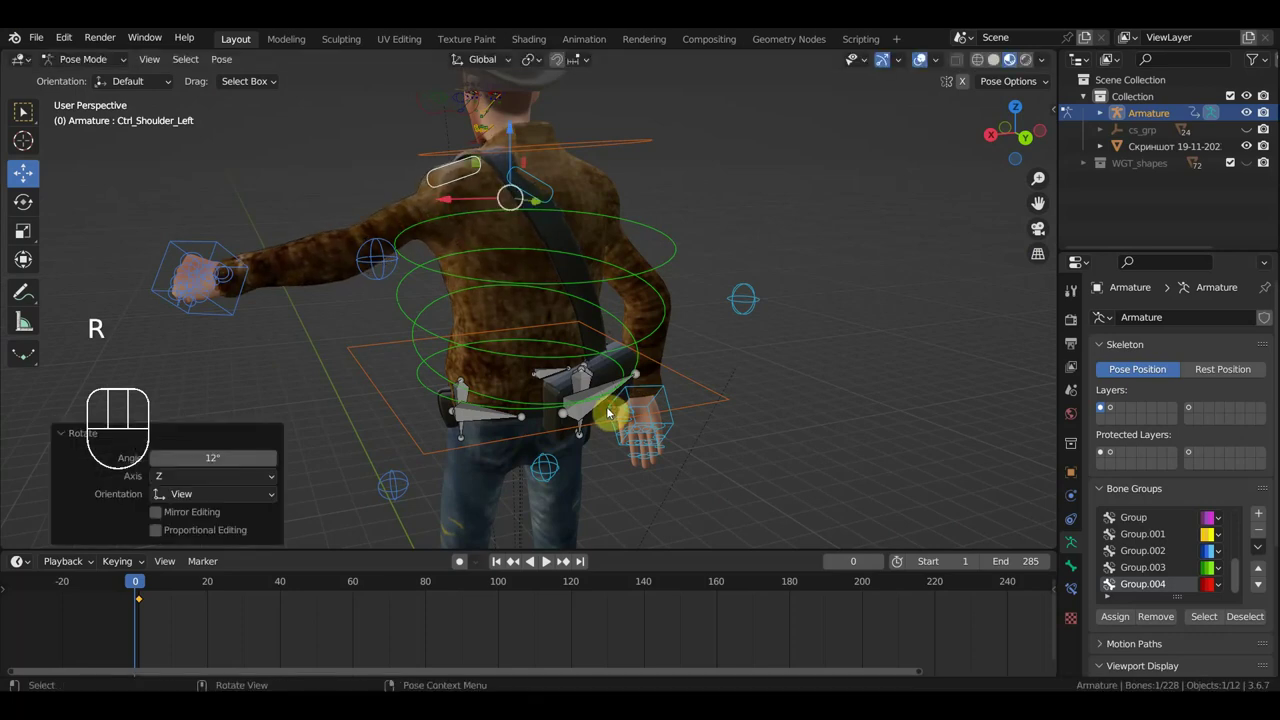
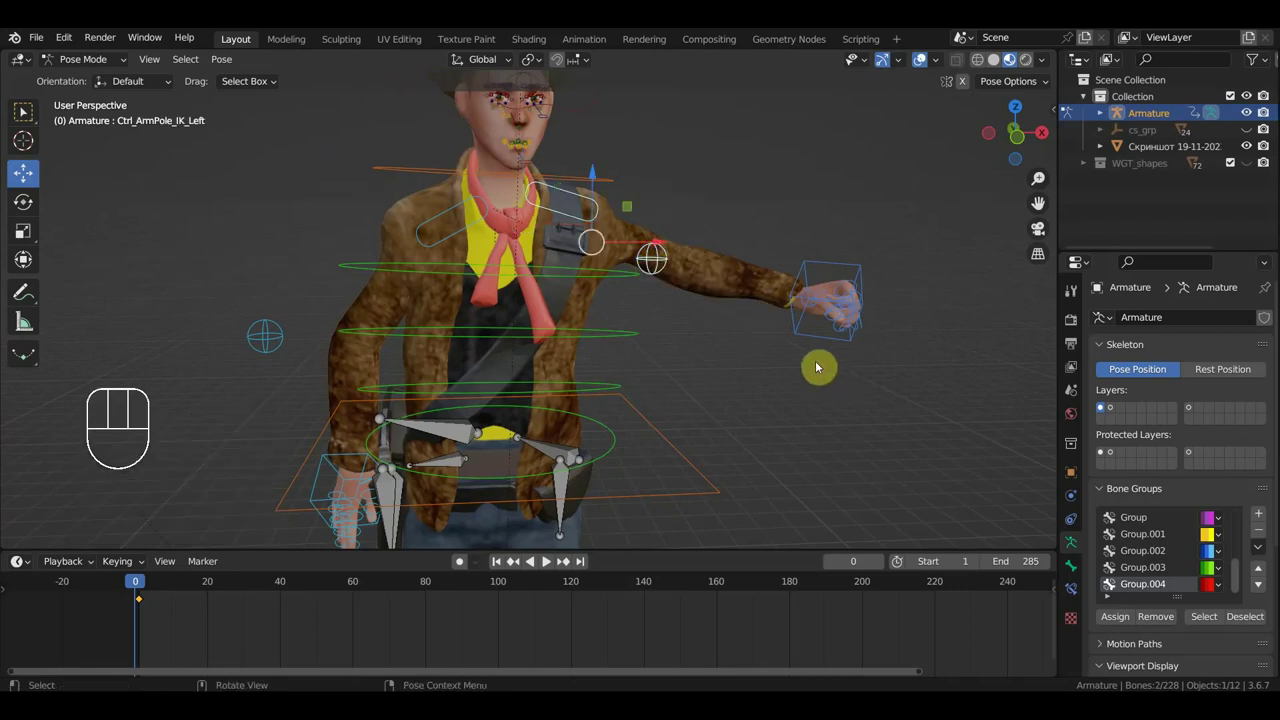
Key Location & Rotation on every bone and shift those frame 0 keys to frame 1.
key(a)
key(i)
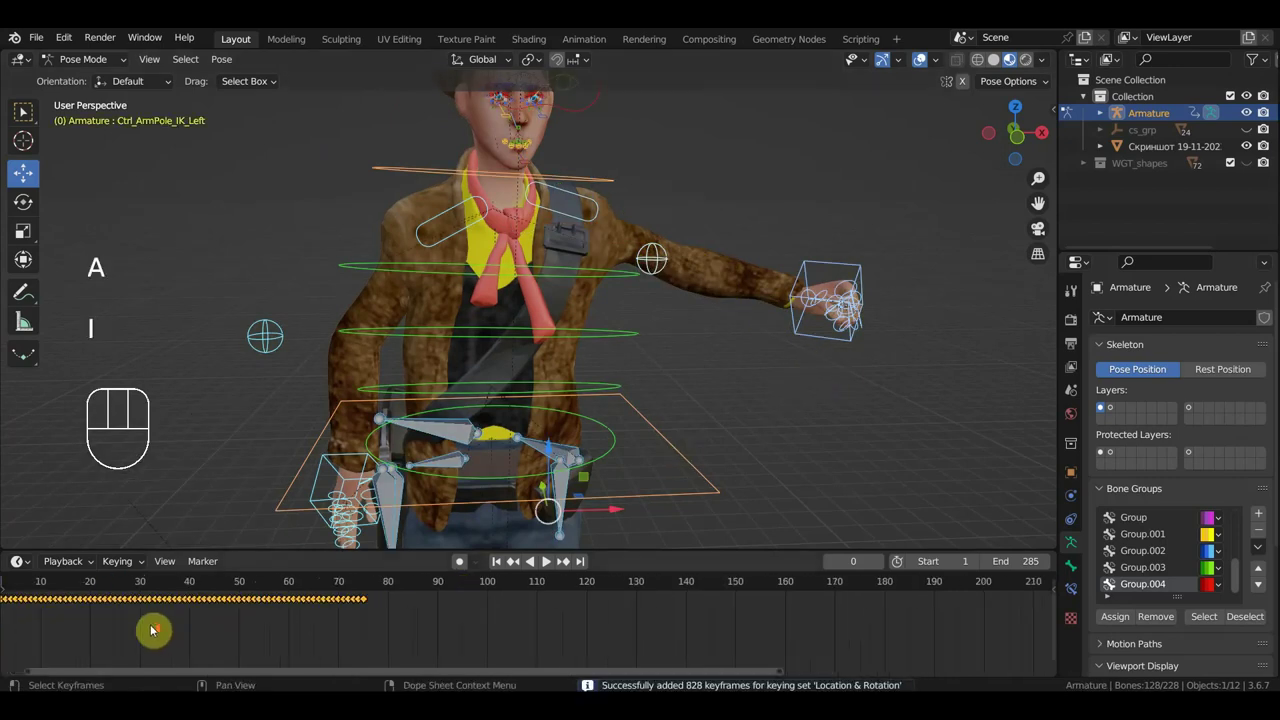
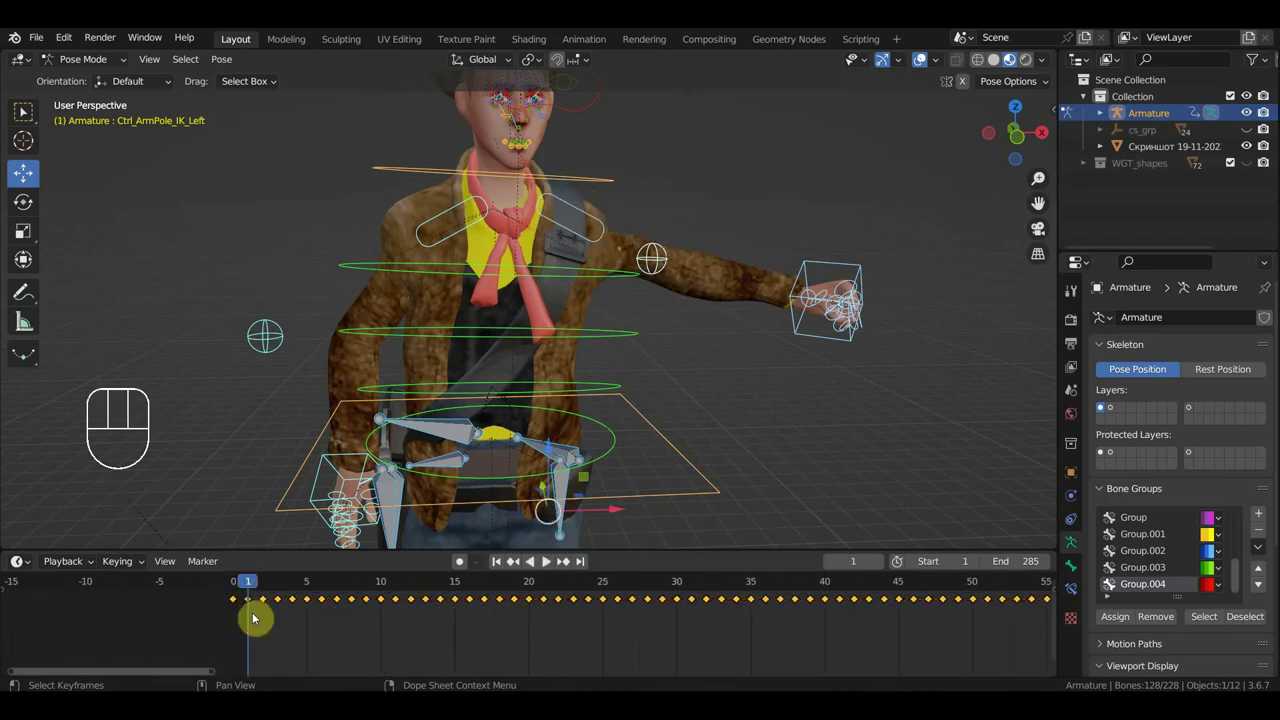
click(242, 622)
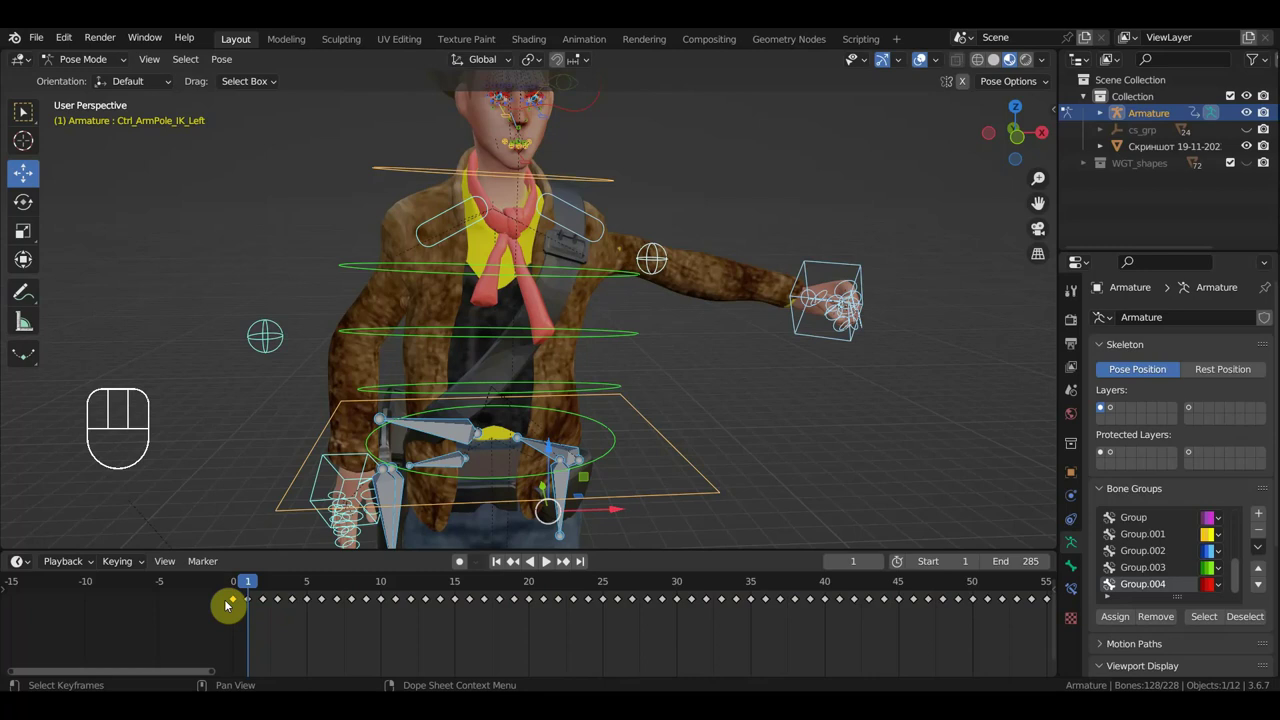
key(g)
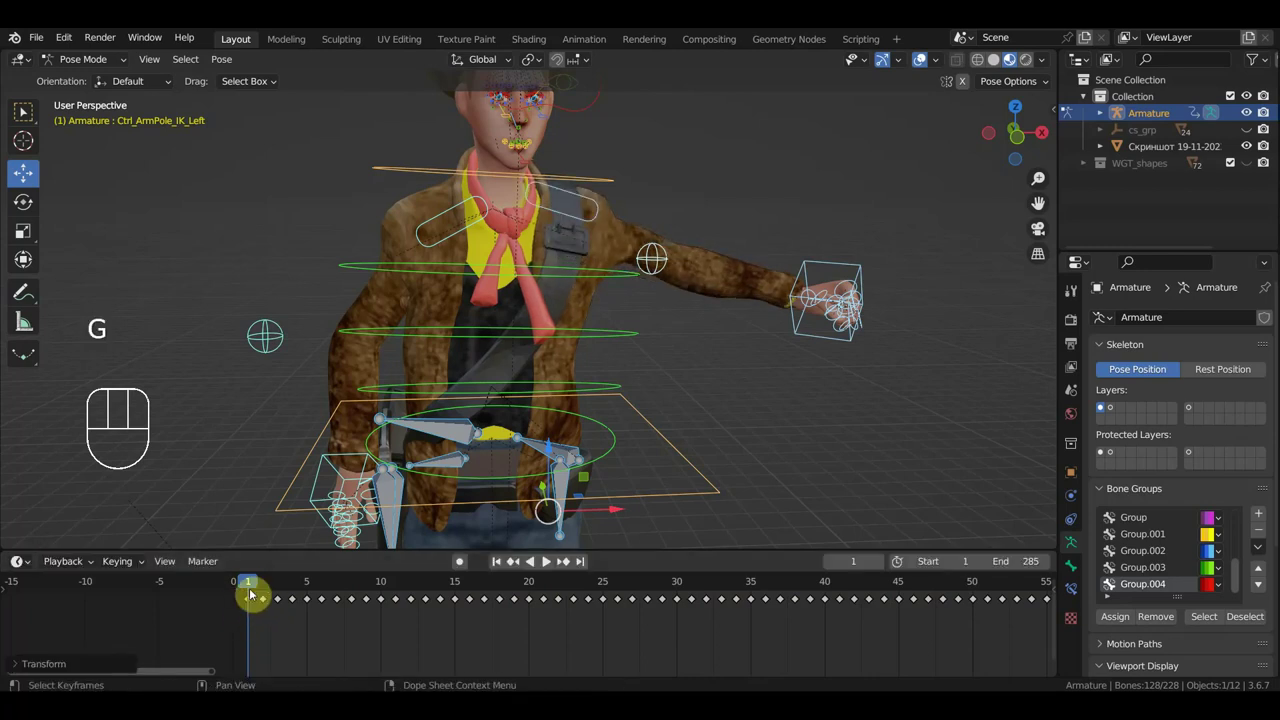
Orbit around the cowboy to inspect the keyed starting pose.
middle_click(806, 375)
middle_click(773, 366)
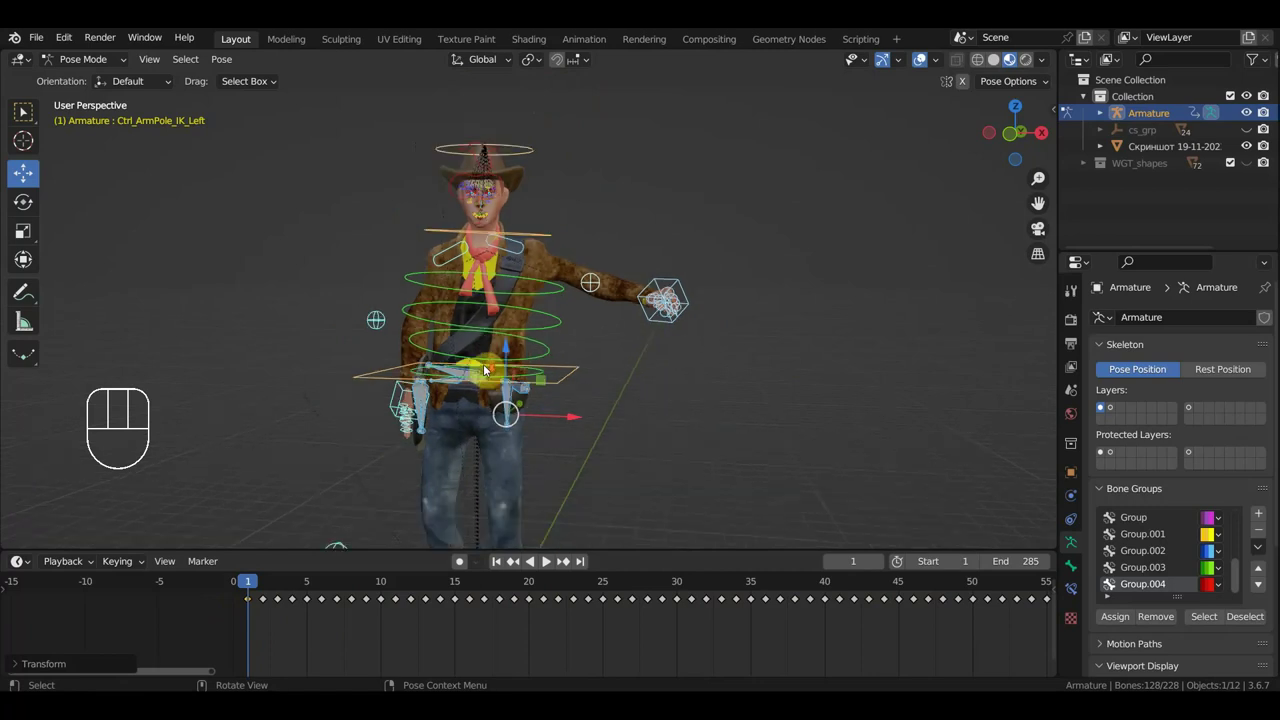
middle_click(500, 365)
middle_click(505, 322)
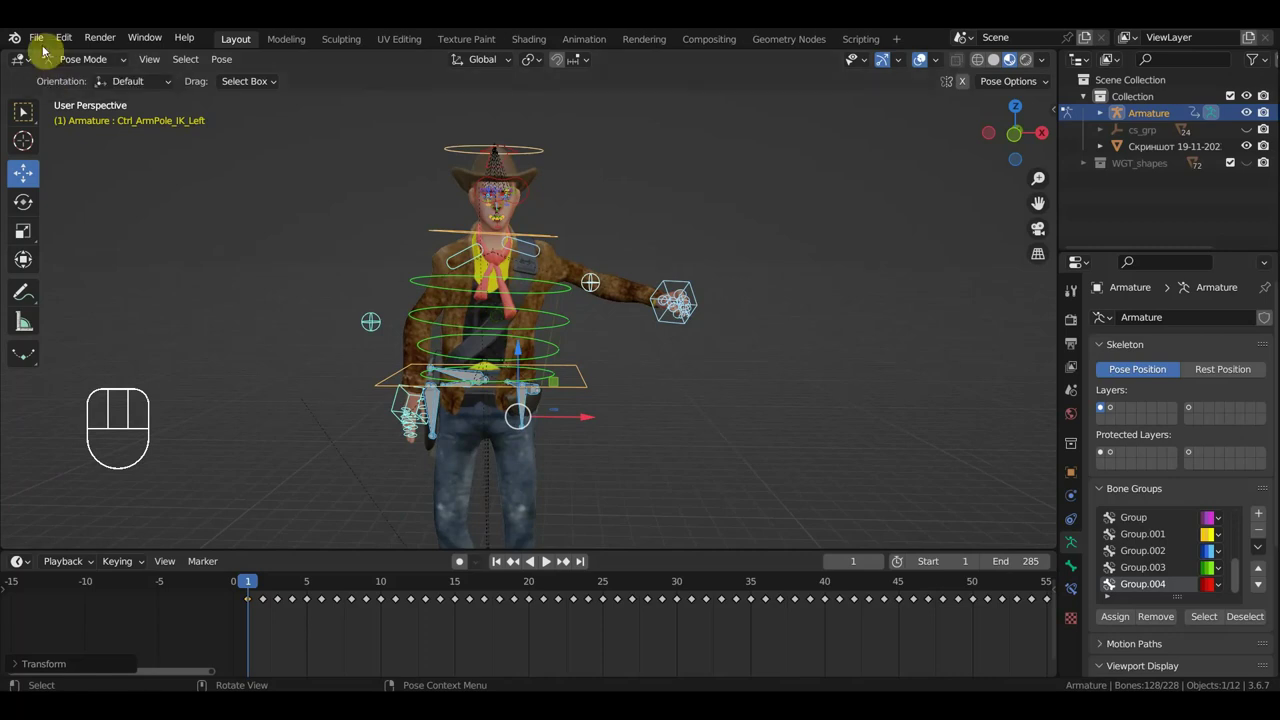
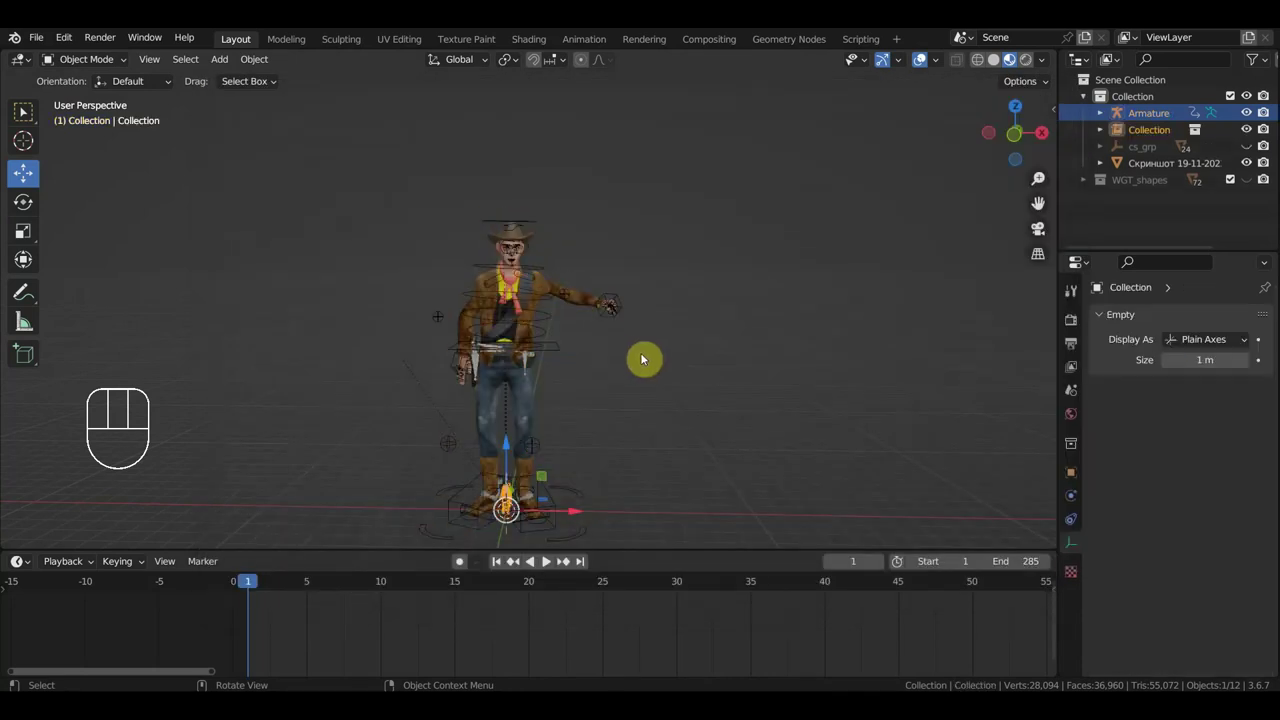
From a straight-on view, scale the linked mustang collection up beside the cowboy.
key(KP_1)
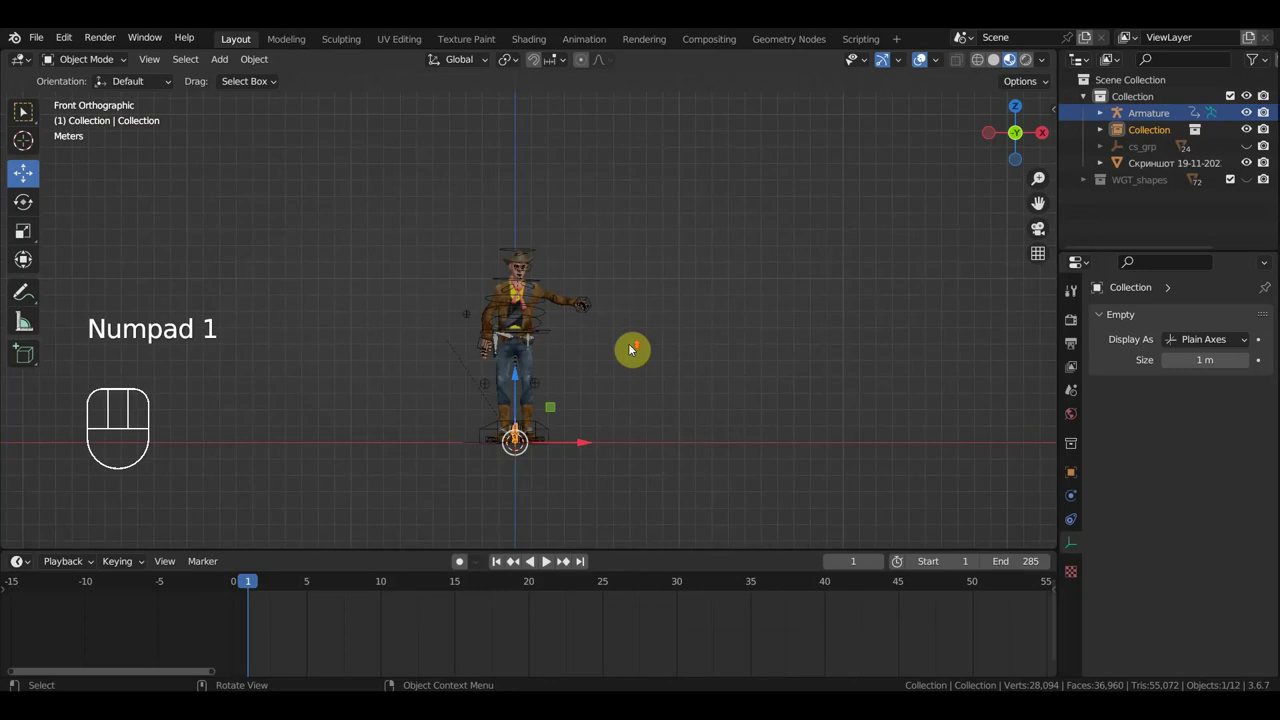
middle_click(615, 313)
key(s)
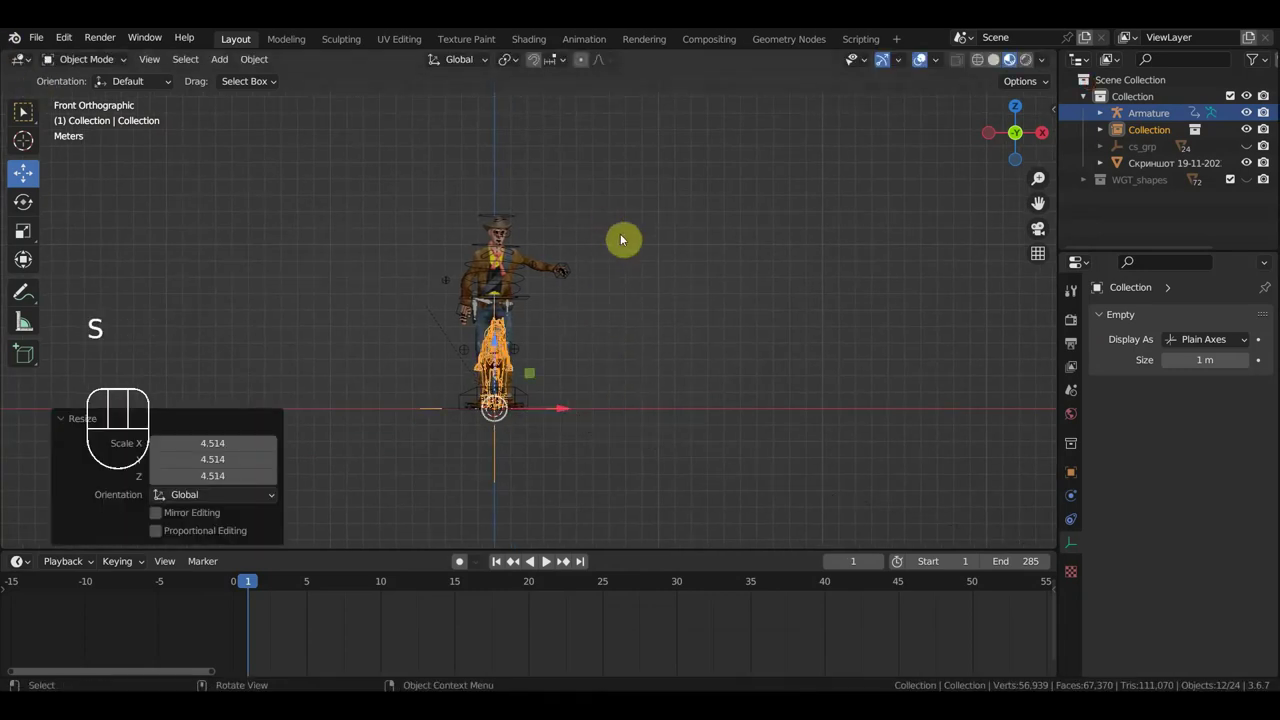
key(s)
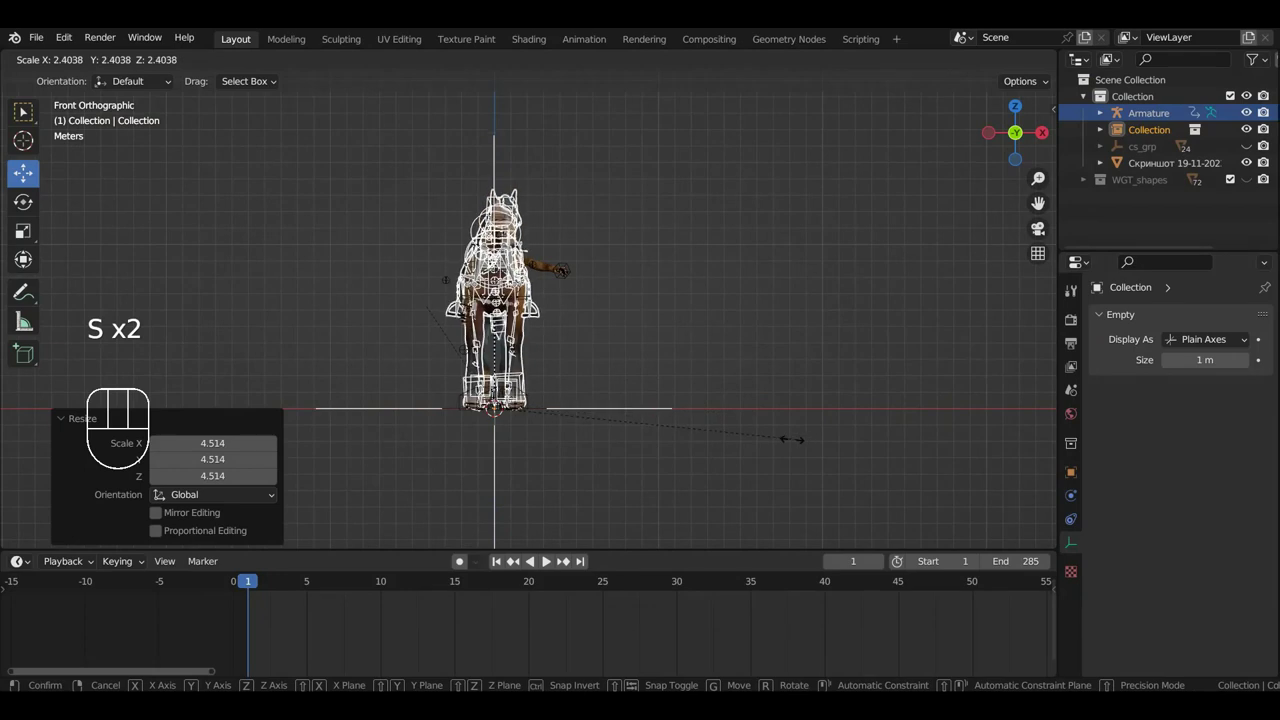
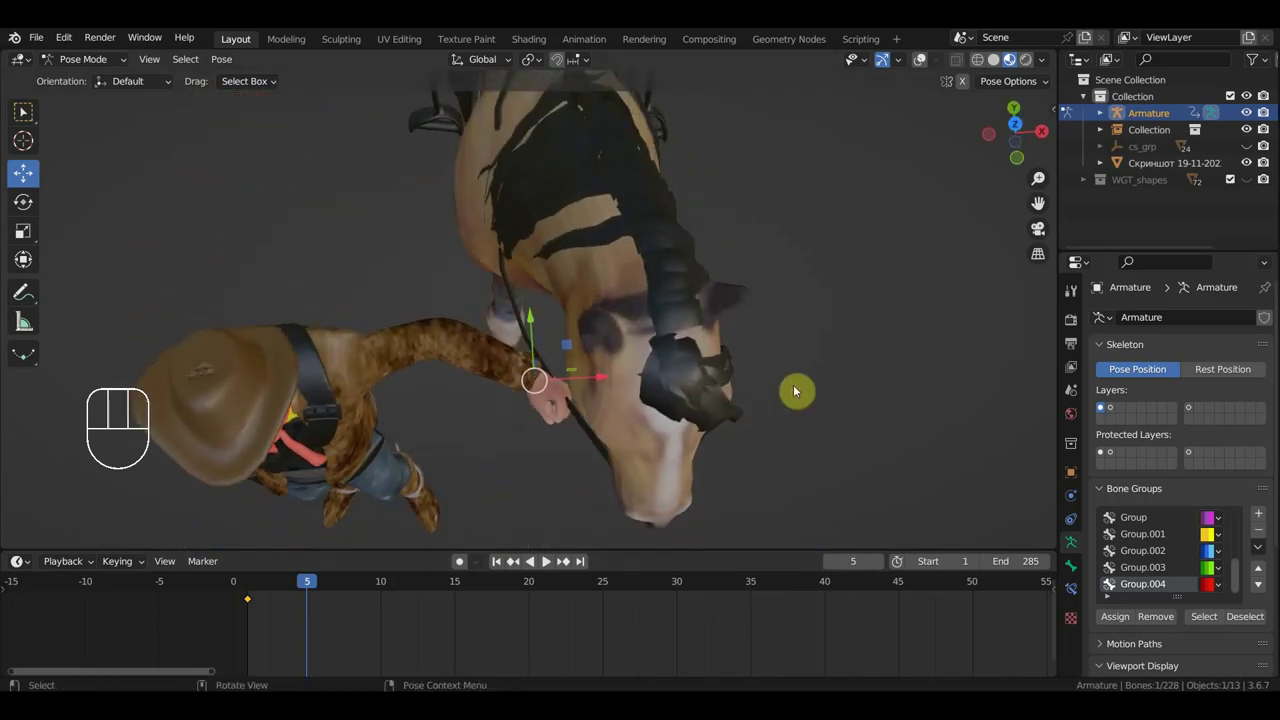
Adjust the rein-holding hand controller and try new positions at frames 10 and 15.
key(r)
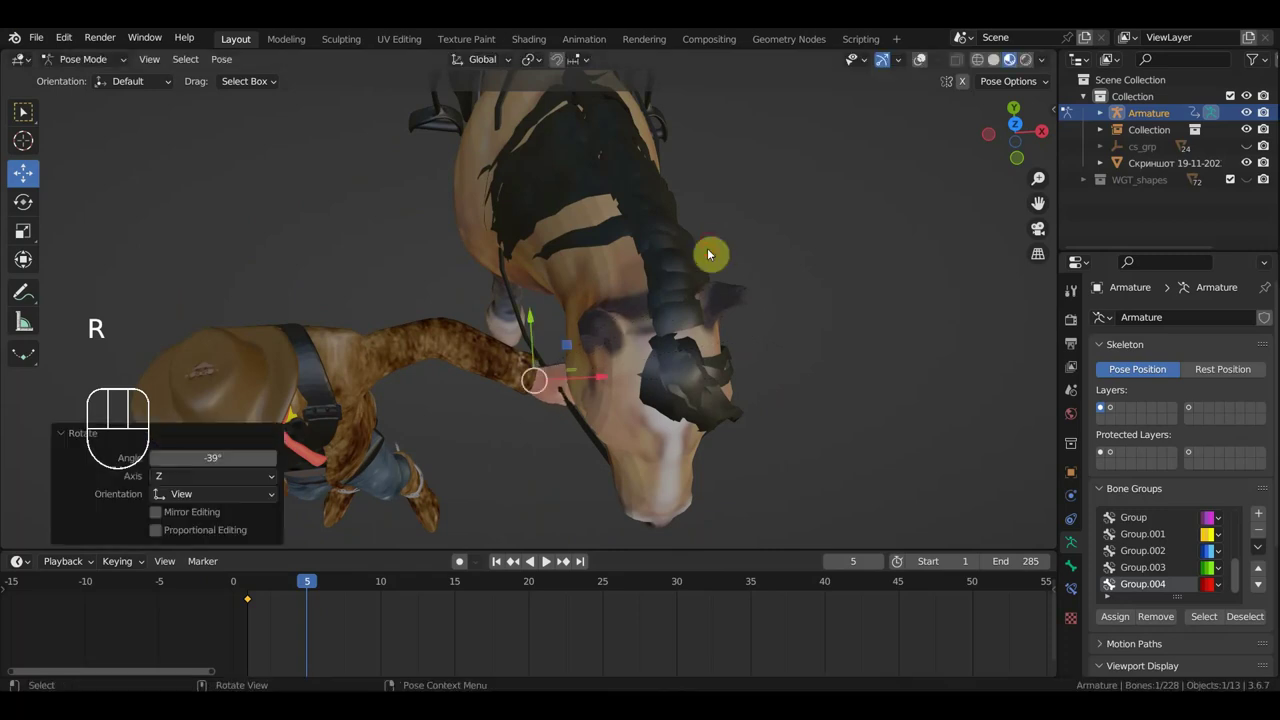
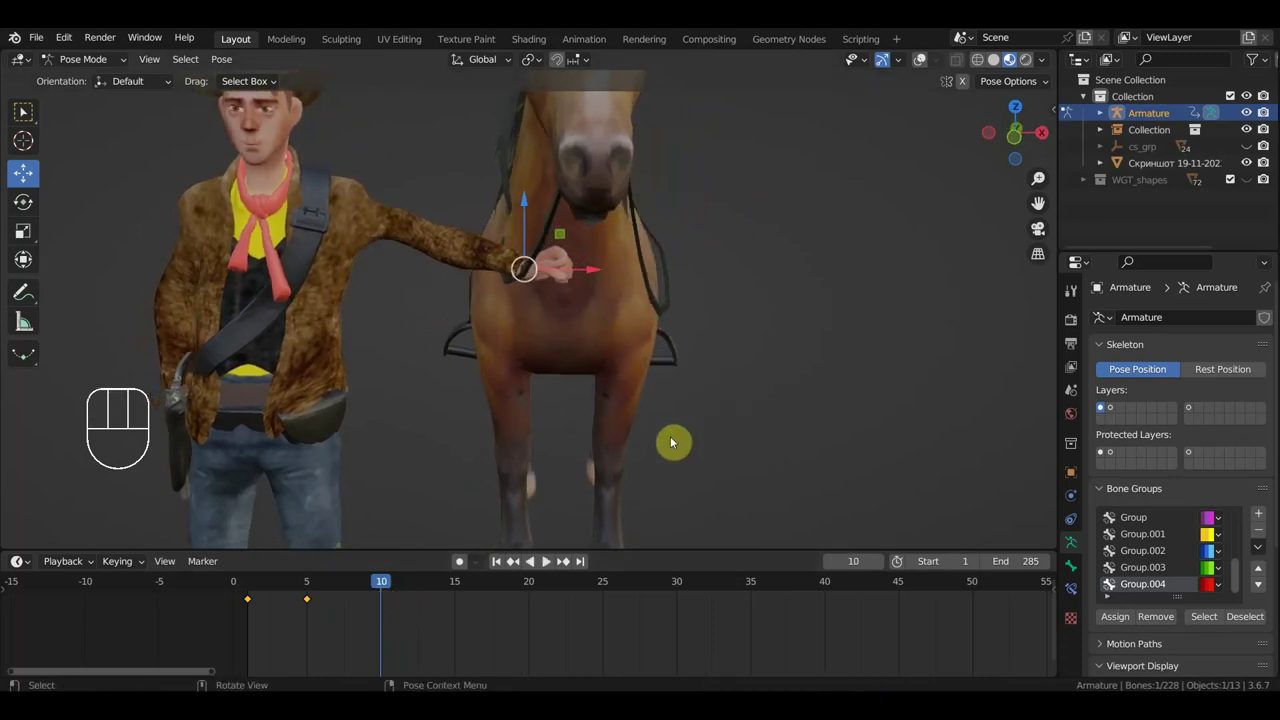
key(g)
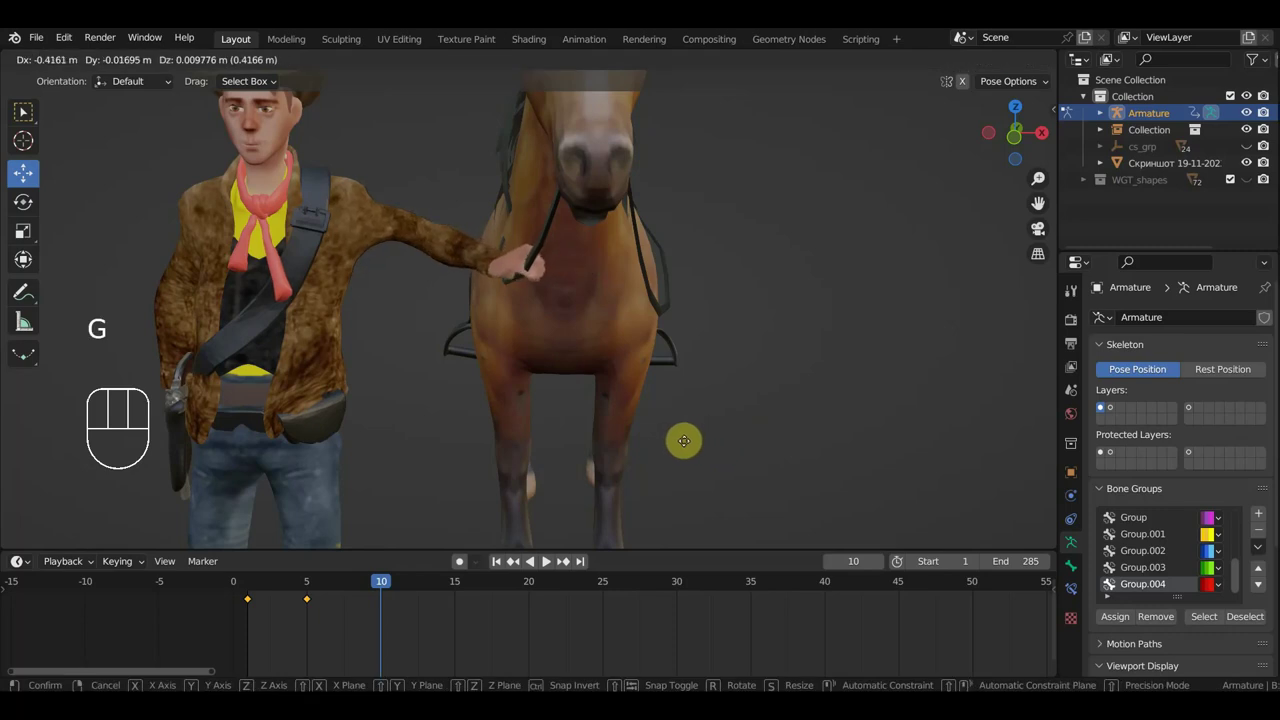
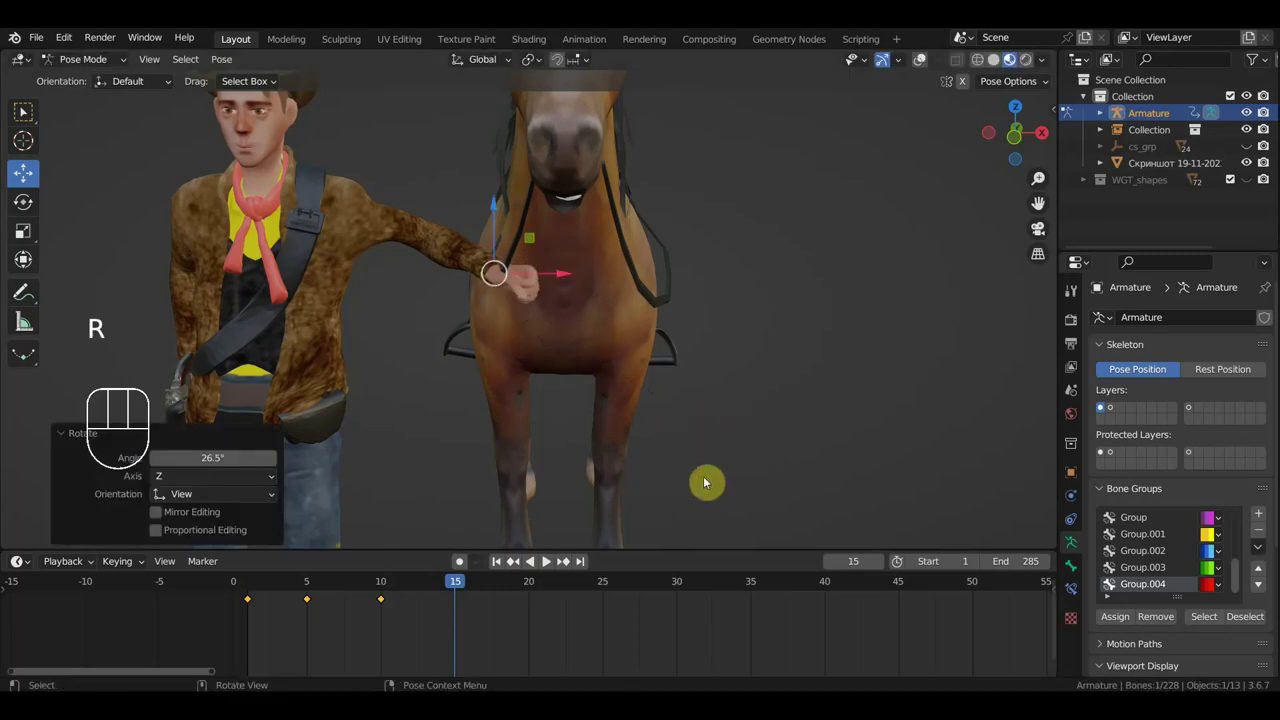
key(g)
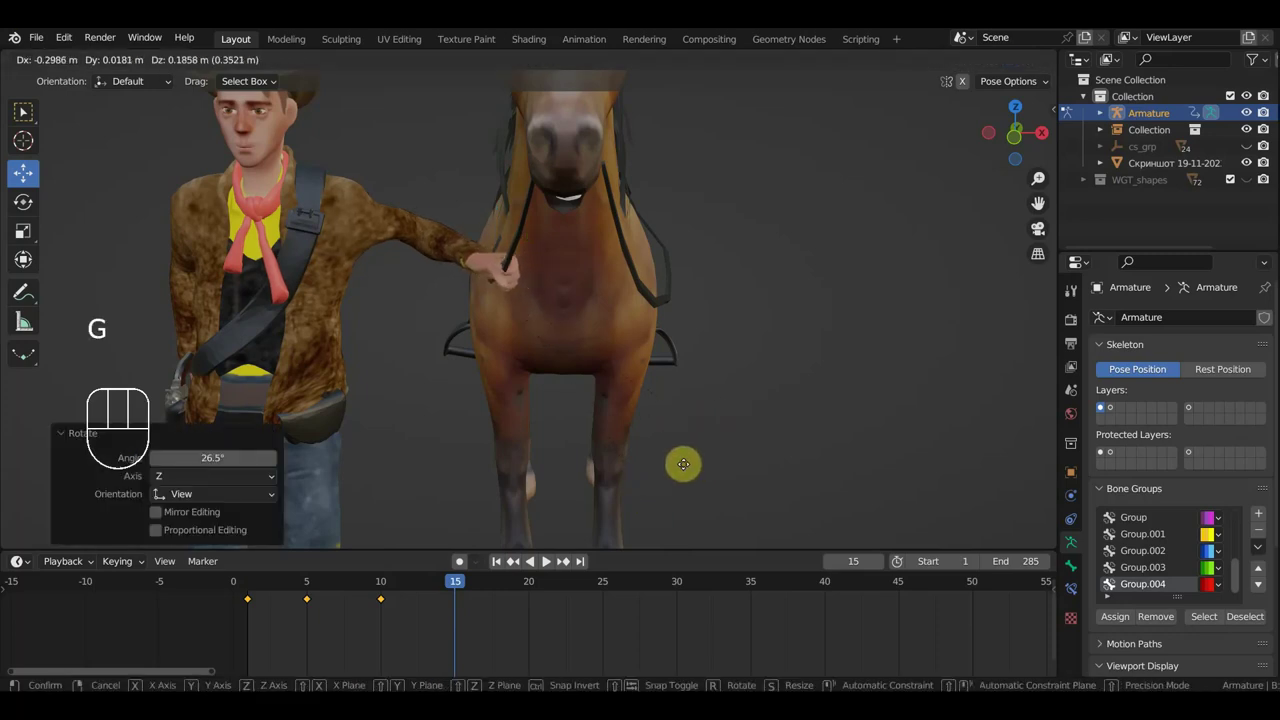
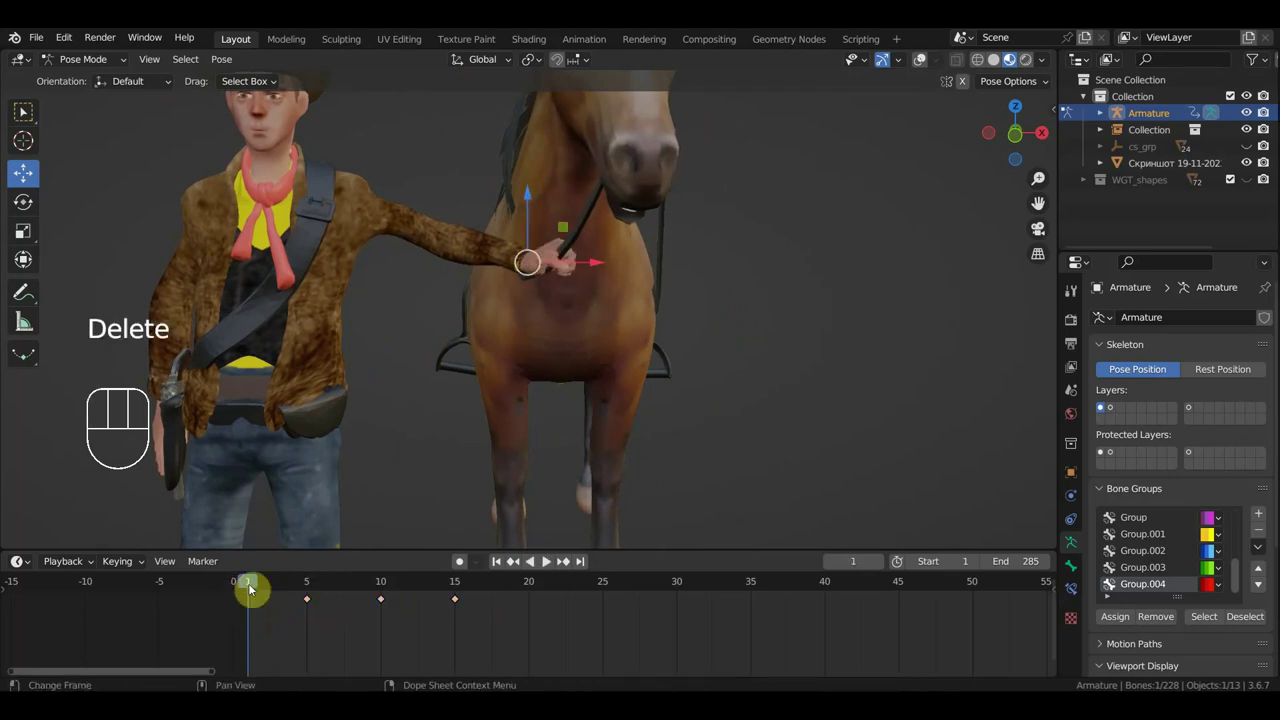
Key the hand controller's location and rotation across frames up to 30, then move to frame 31.
key(i)
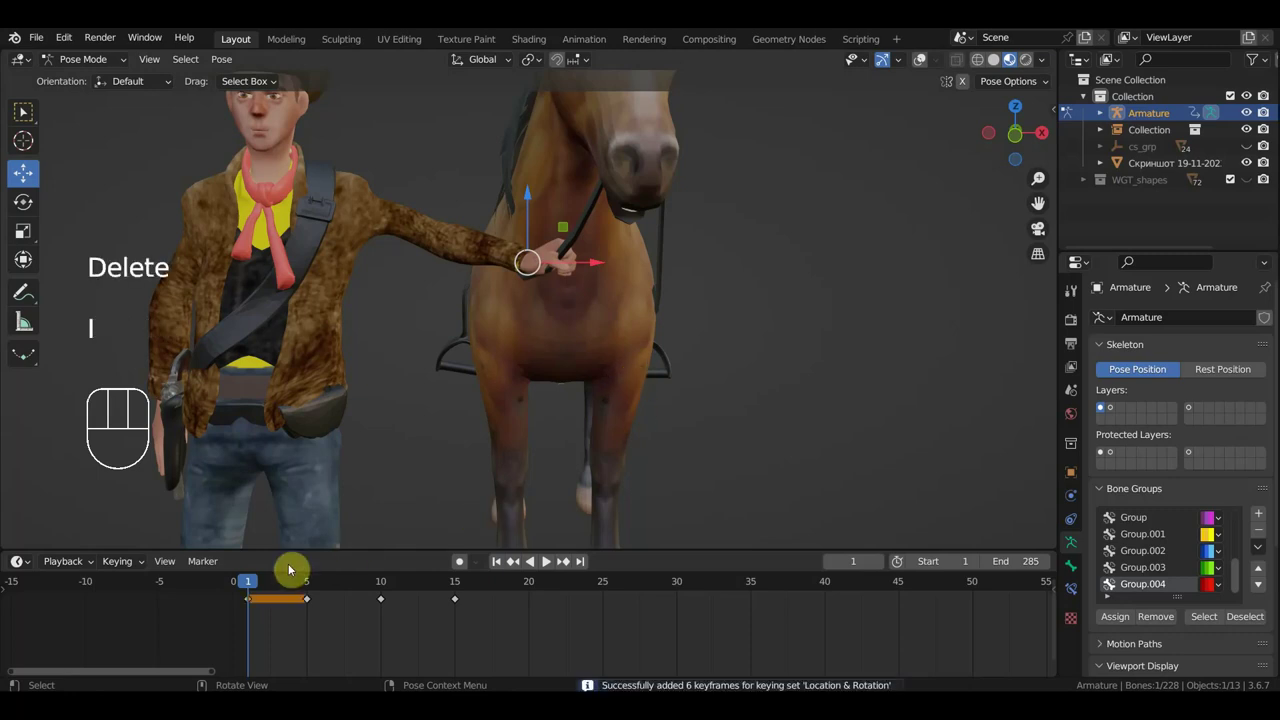
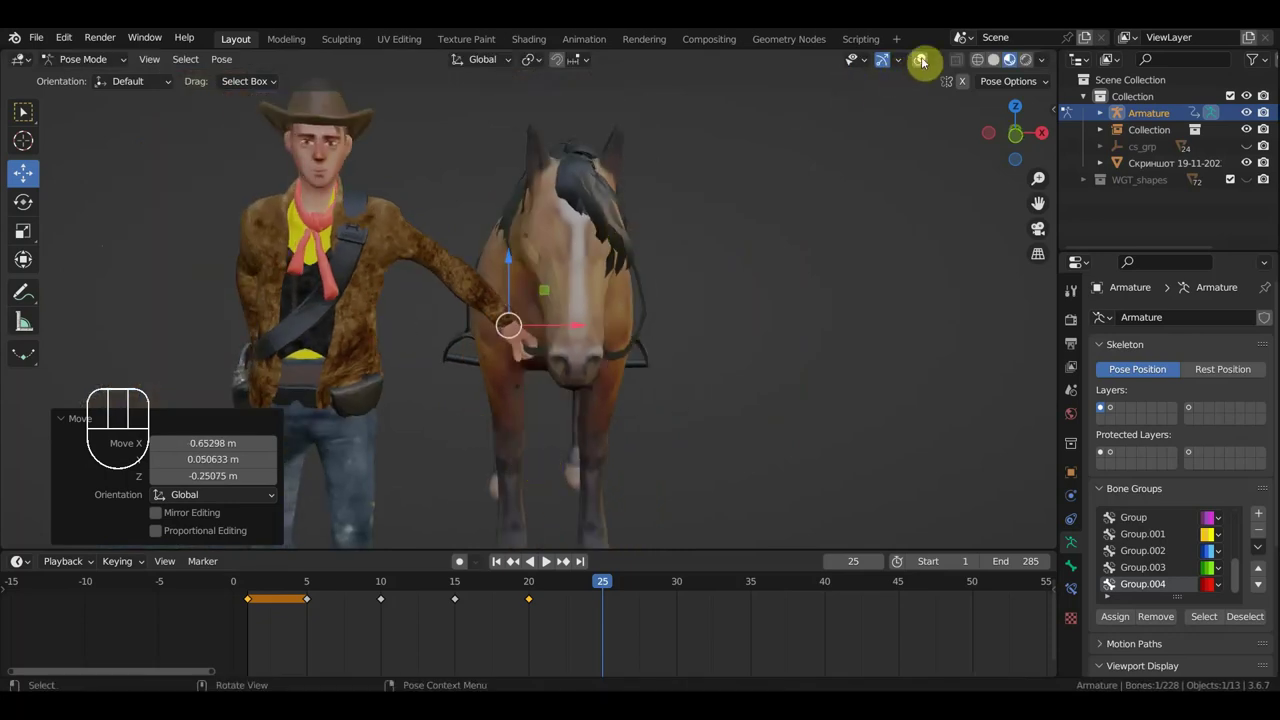
key(i)
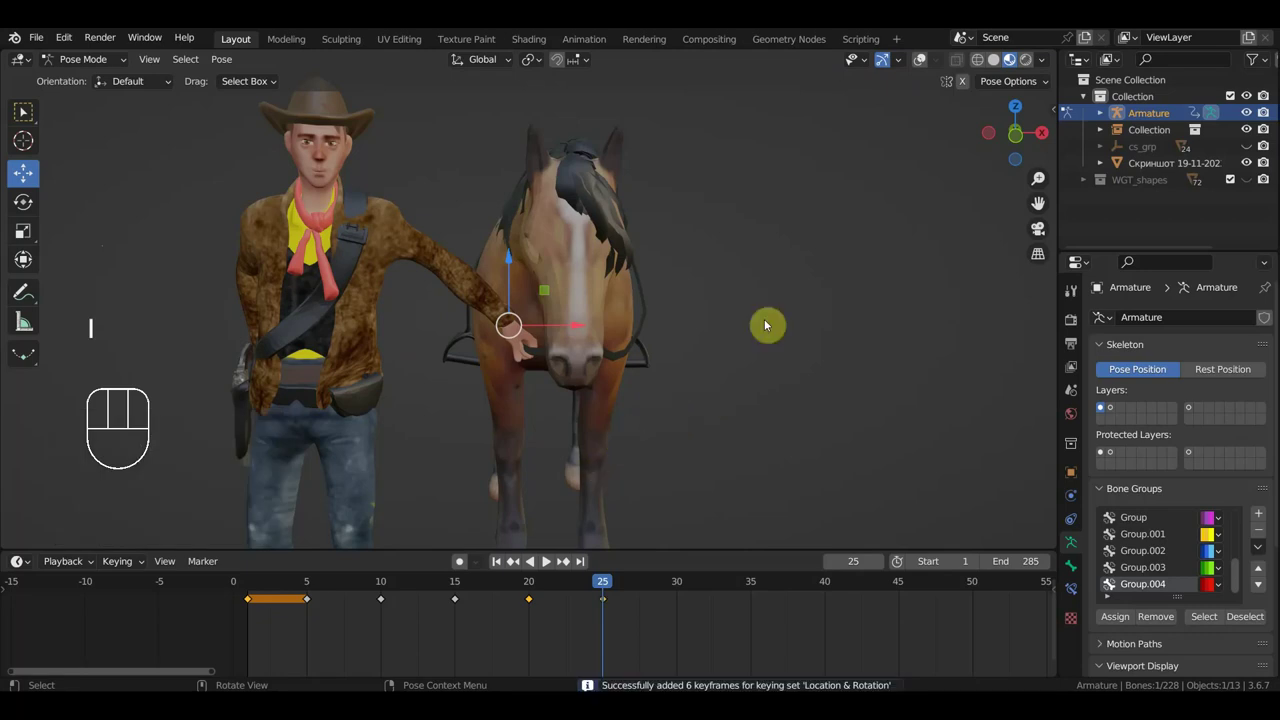
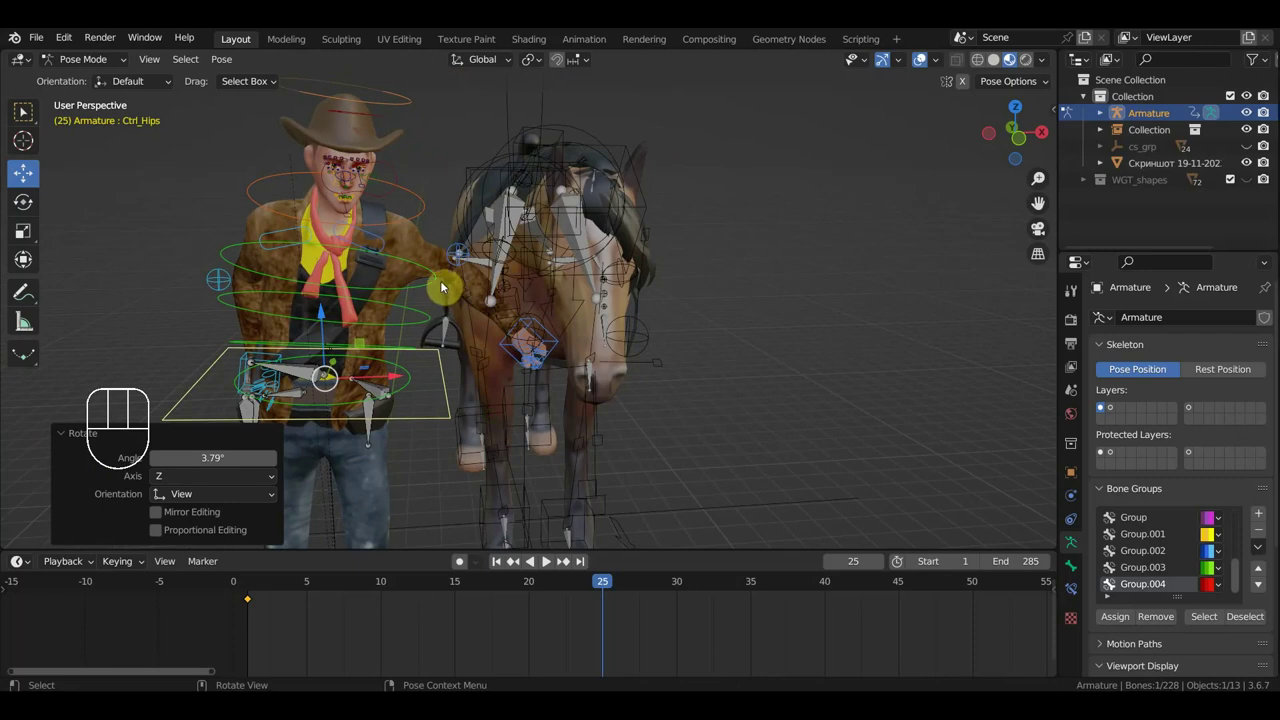
key(i)
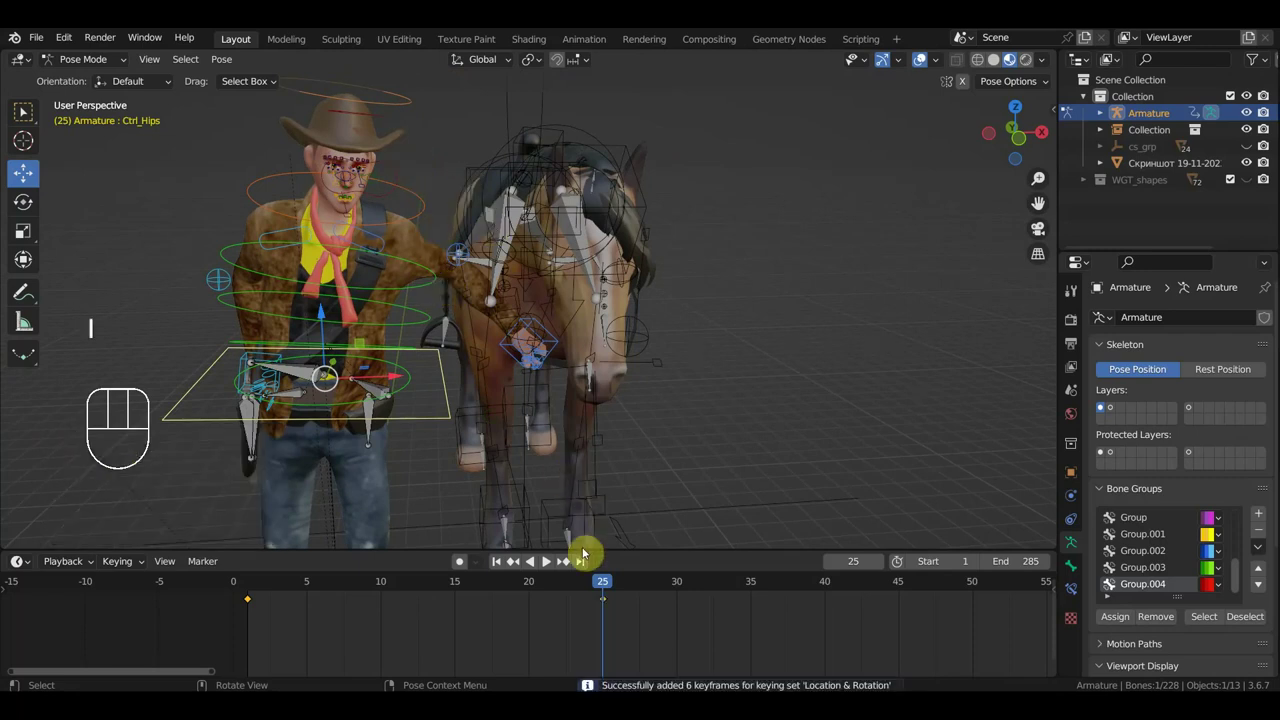
drag(582, 588, 519, 412)
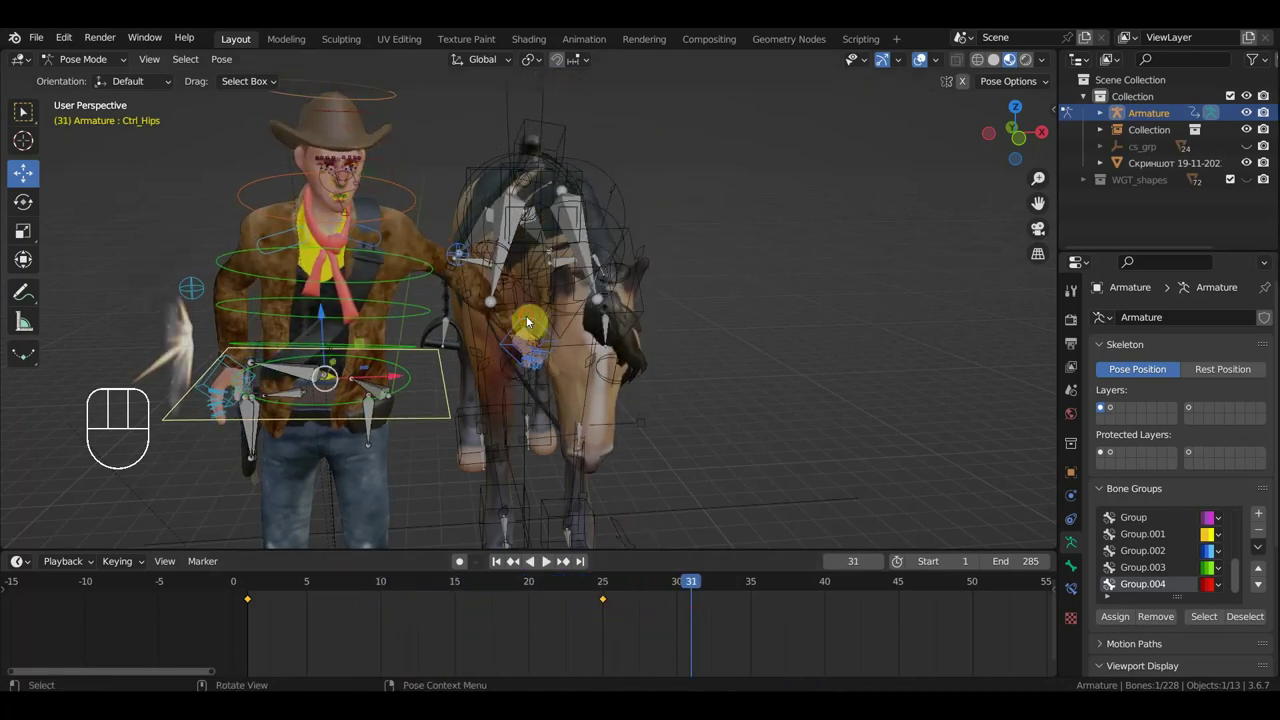
Select the horse's head controller from a top-down view.
click(533, 319)
key(KP_1)
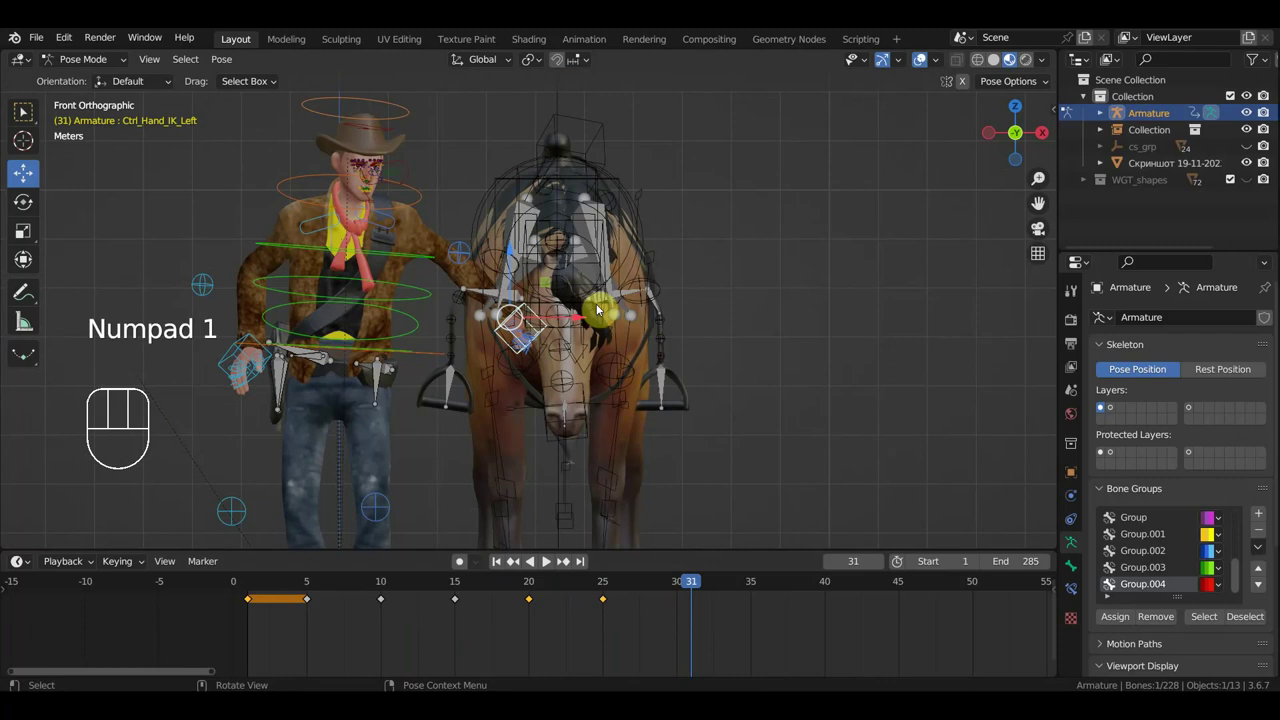
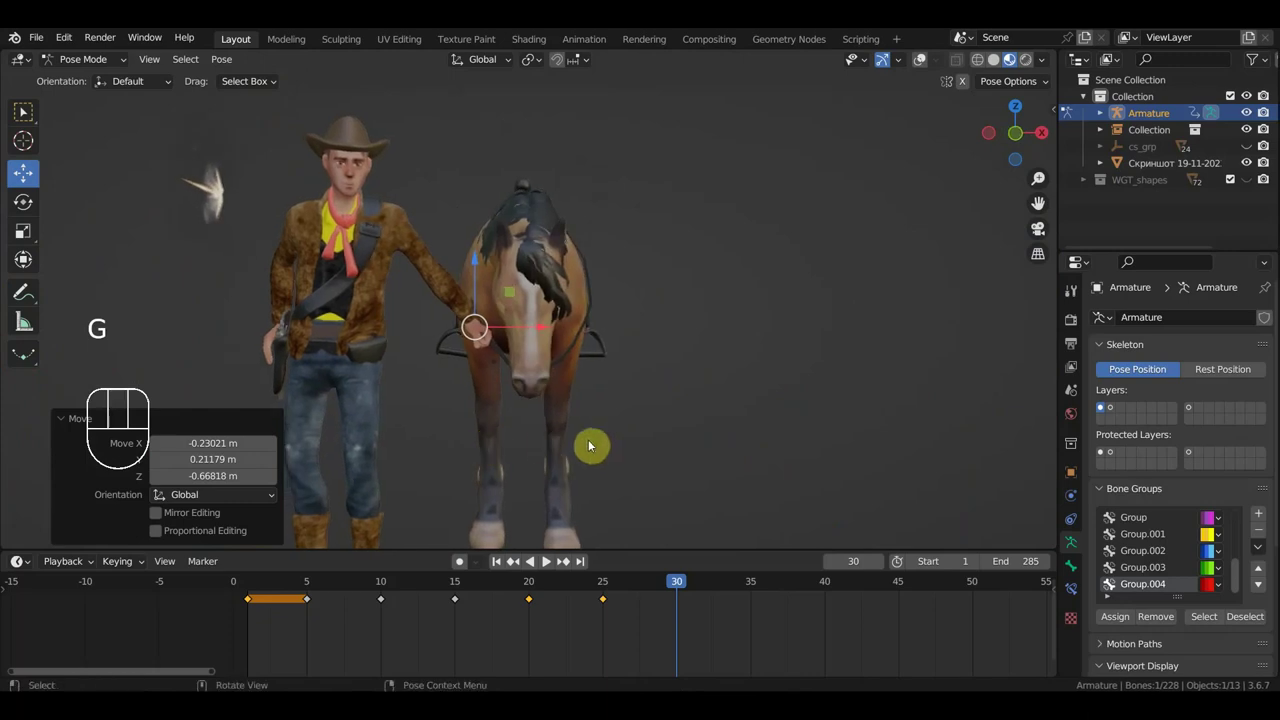
key(g)
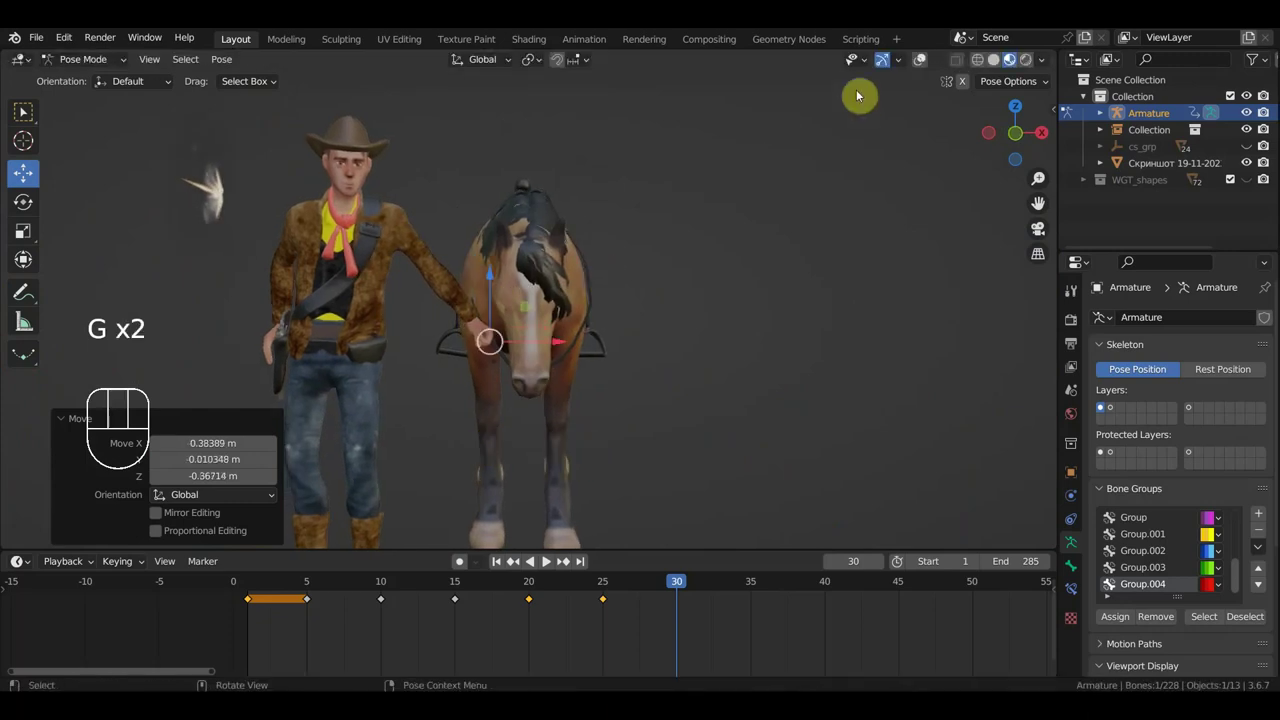
click(926, 64)
click(426, 336)
Move and rotate the head controller and key its location and rotation.
key(g)
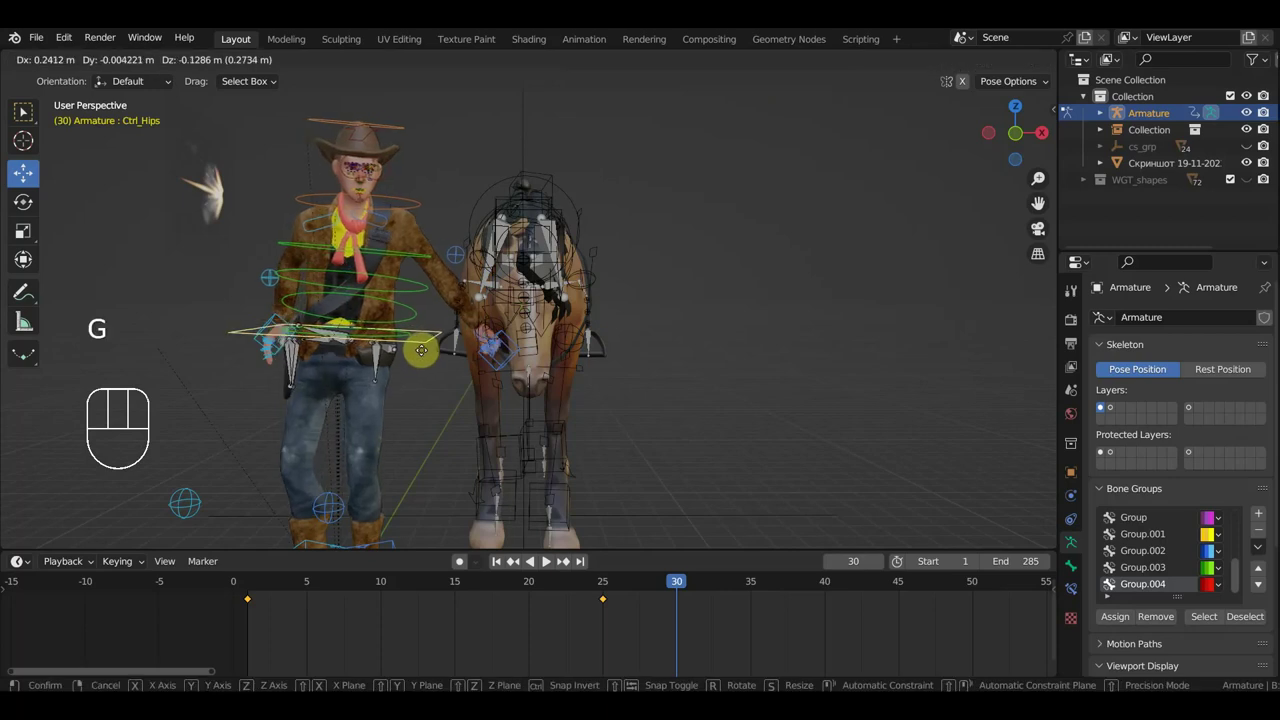
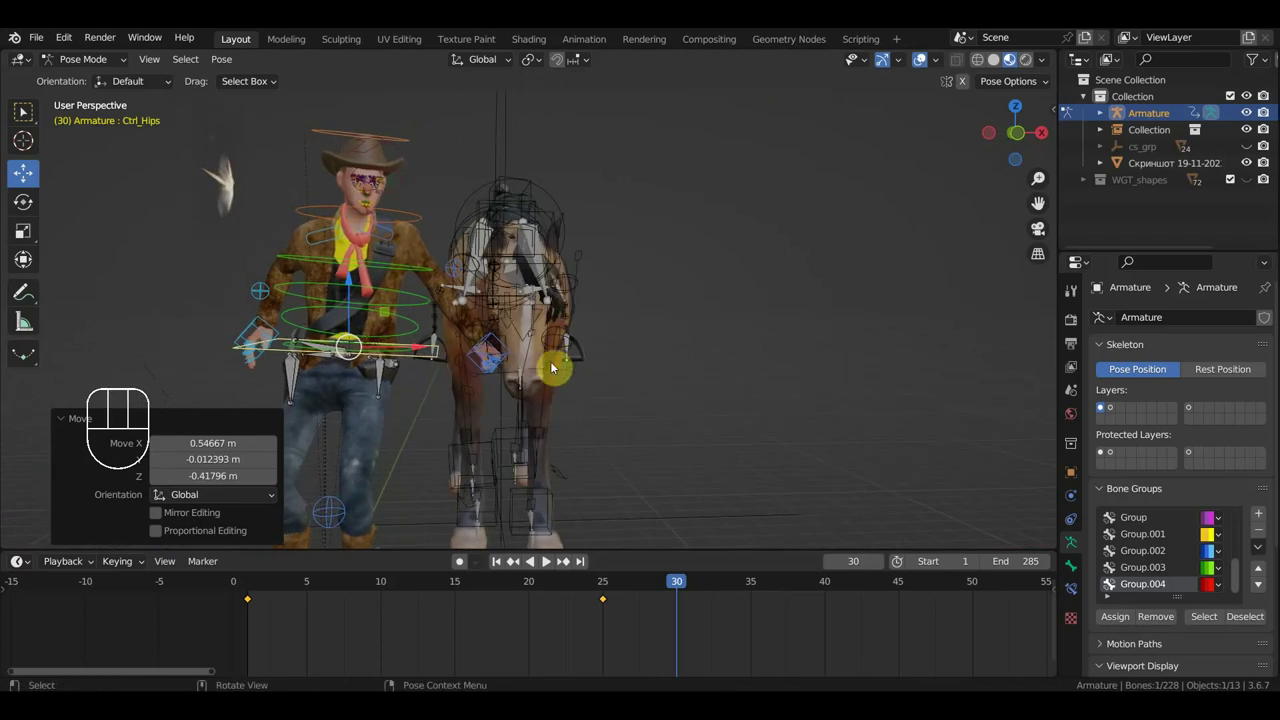
key(r)
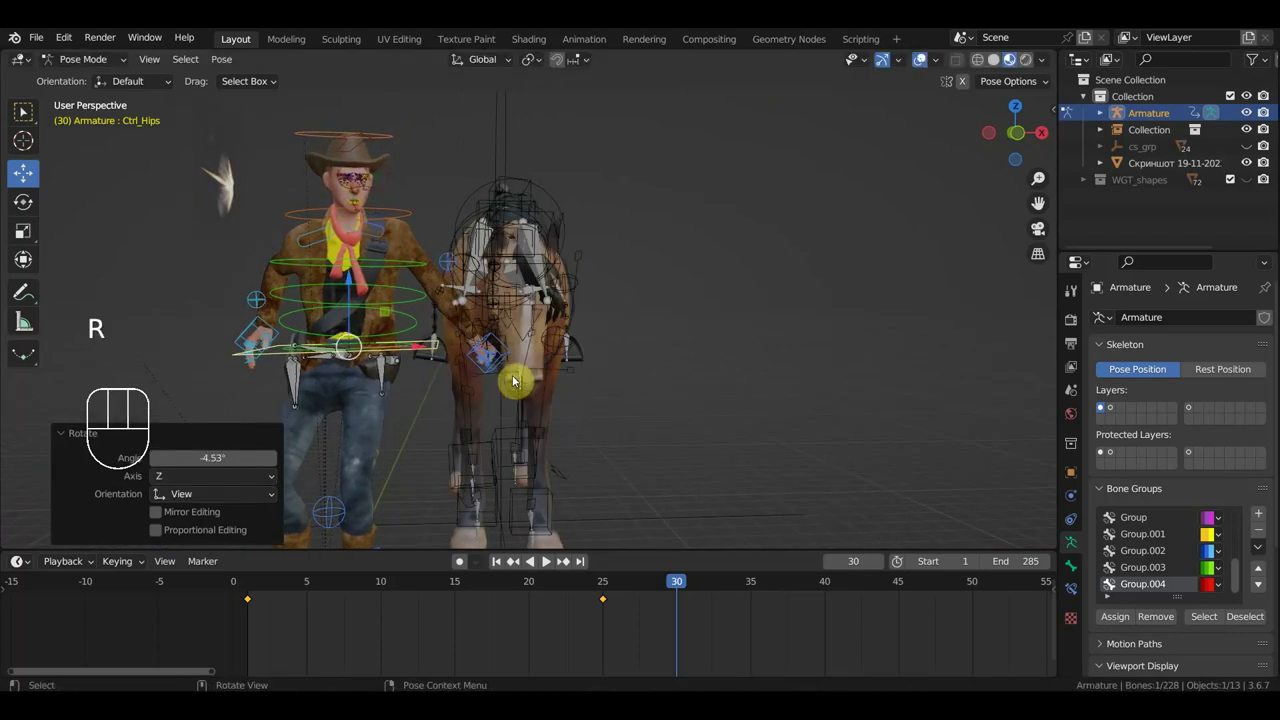
drag(565, 354, 634, 340)
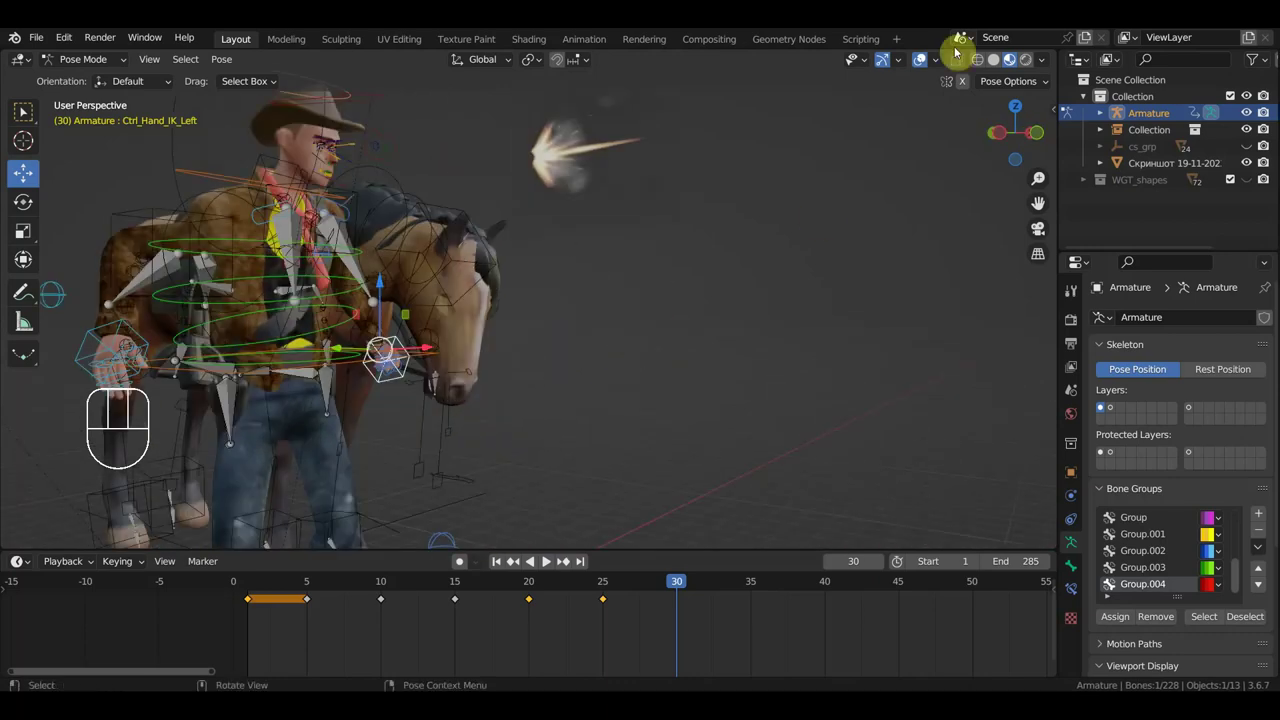
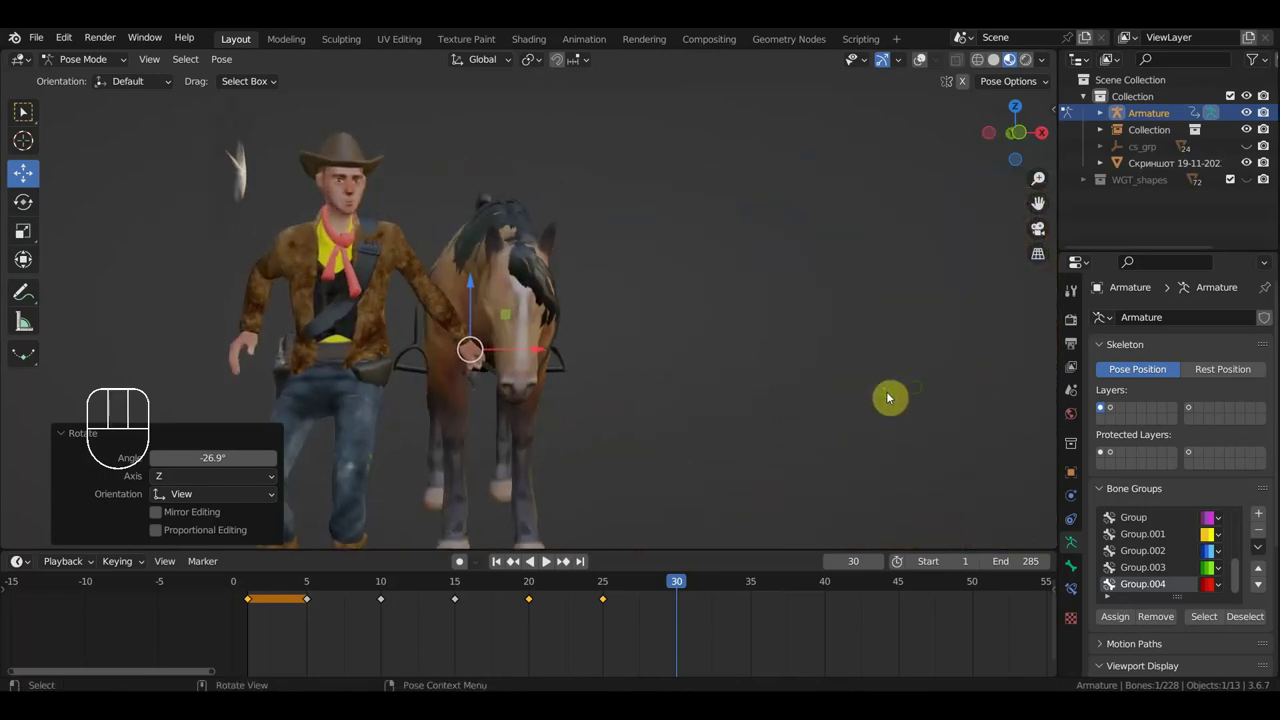
key(i)
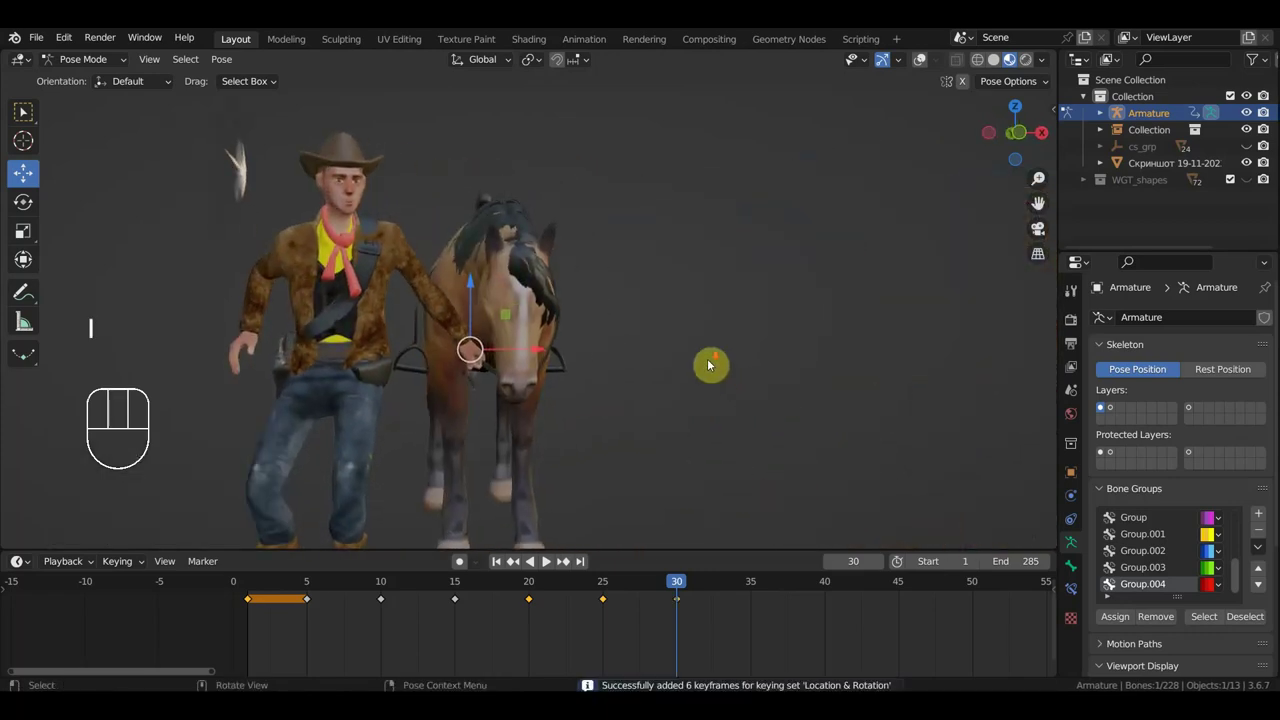
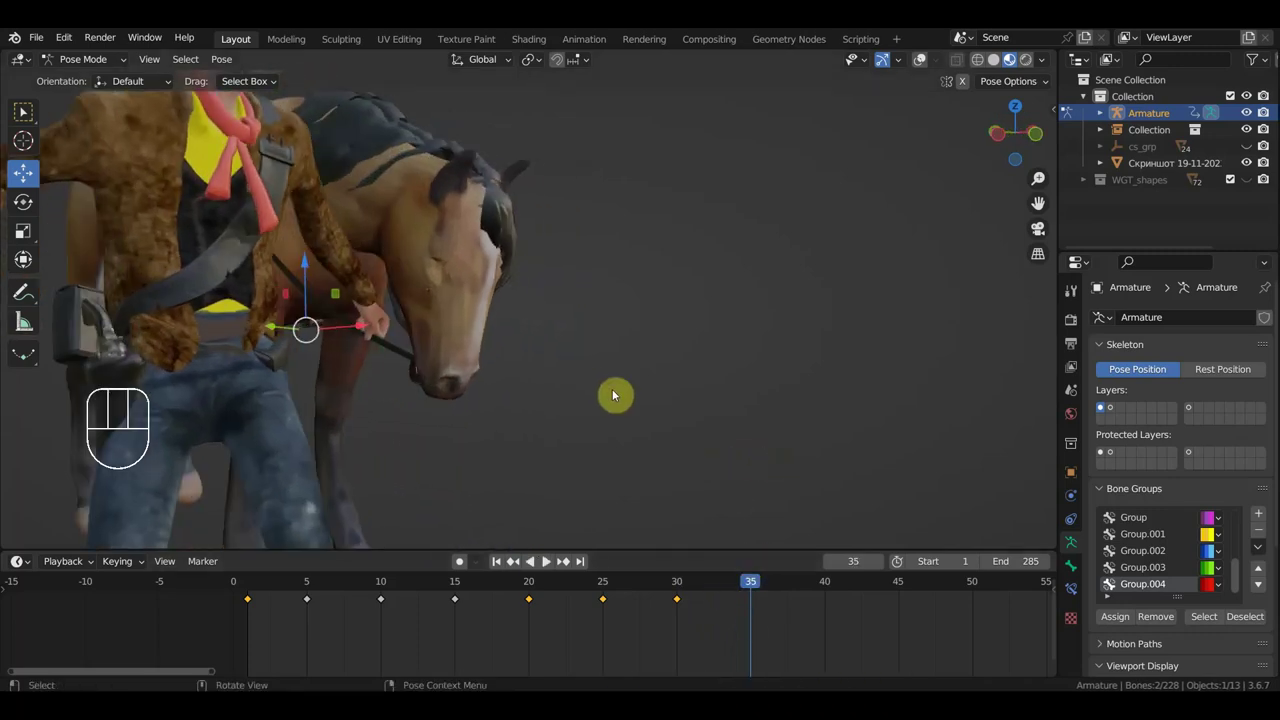
Nudge the controllers at frame 35 and key location and rotation on both.
key(g)
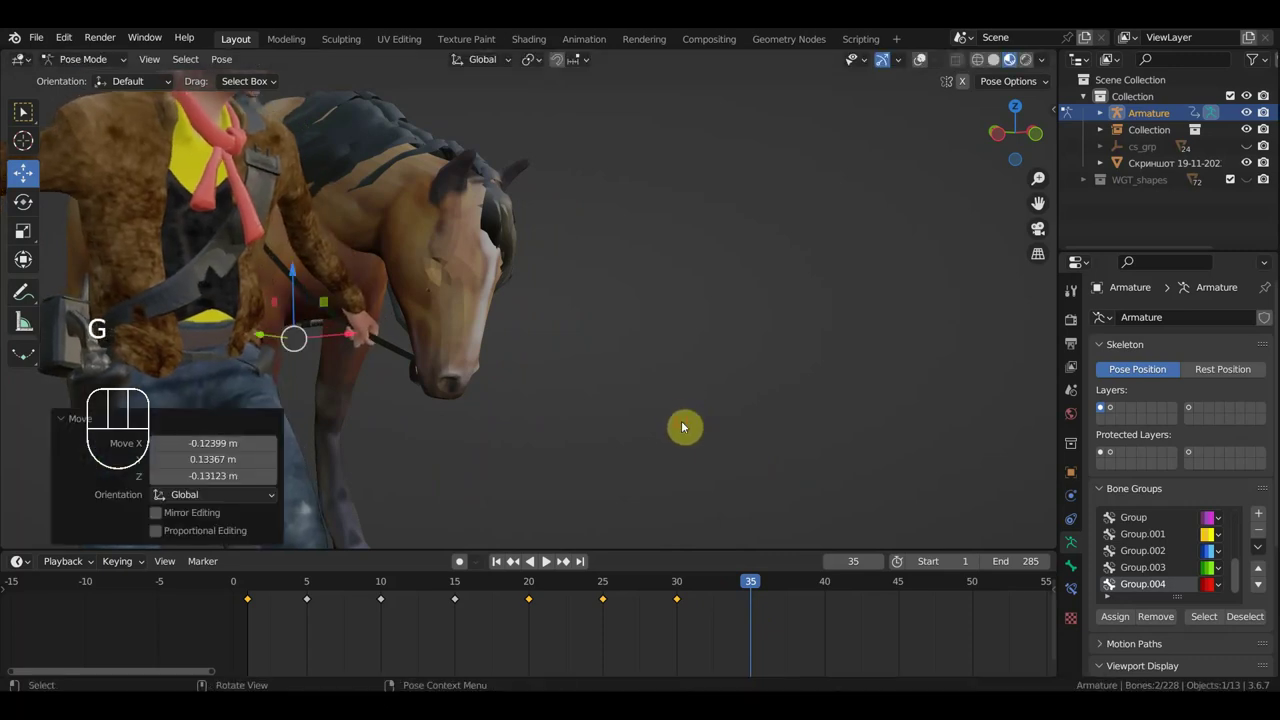
key(i)
middle_click(709, 454)
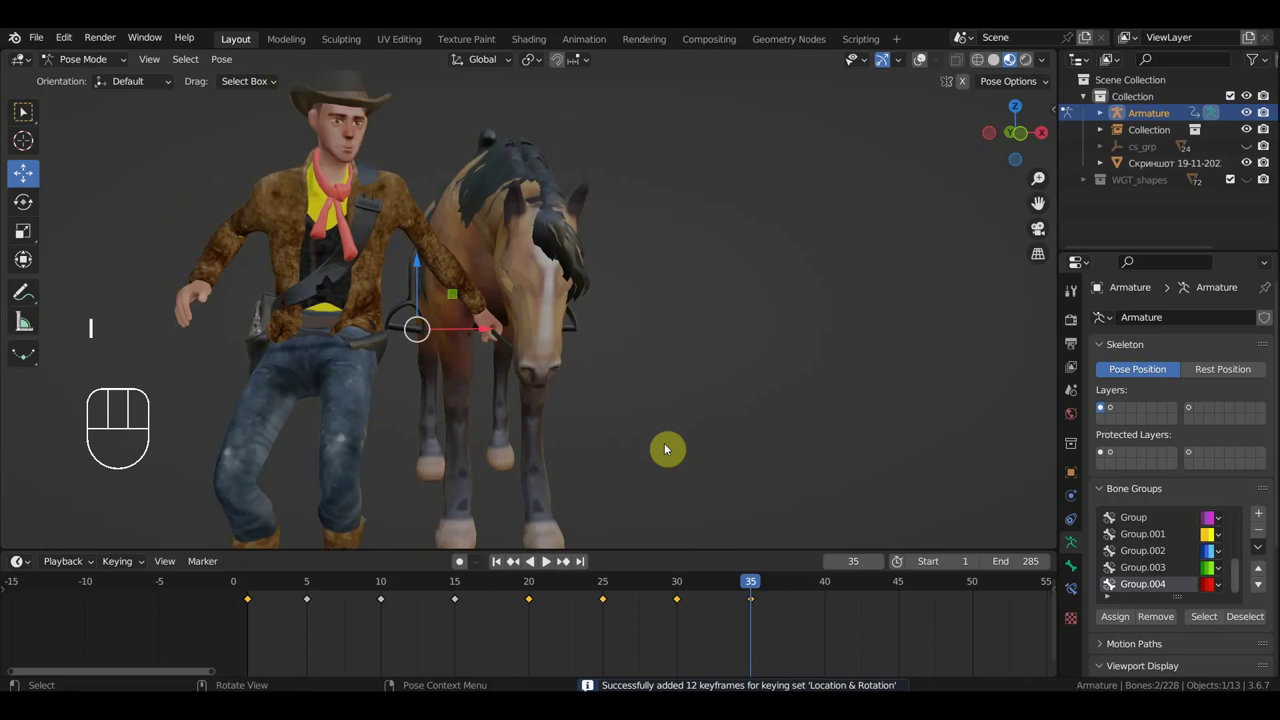
middle_click(650, 453)
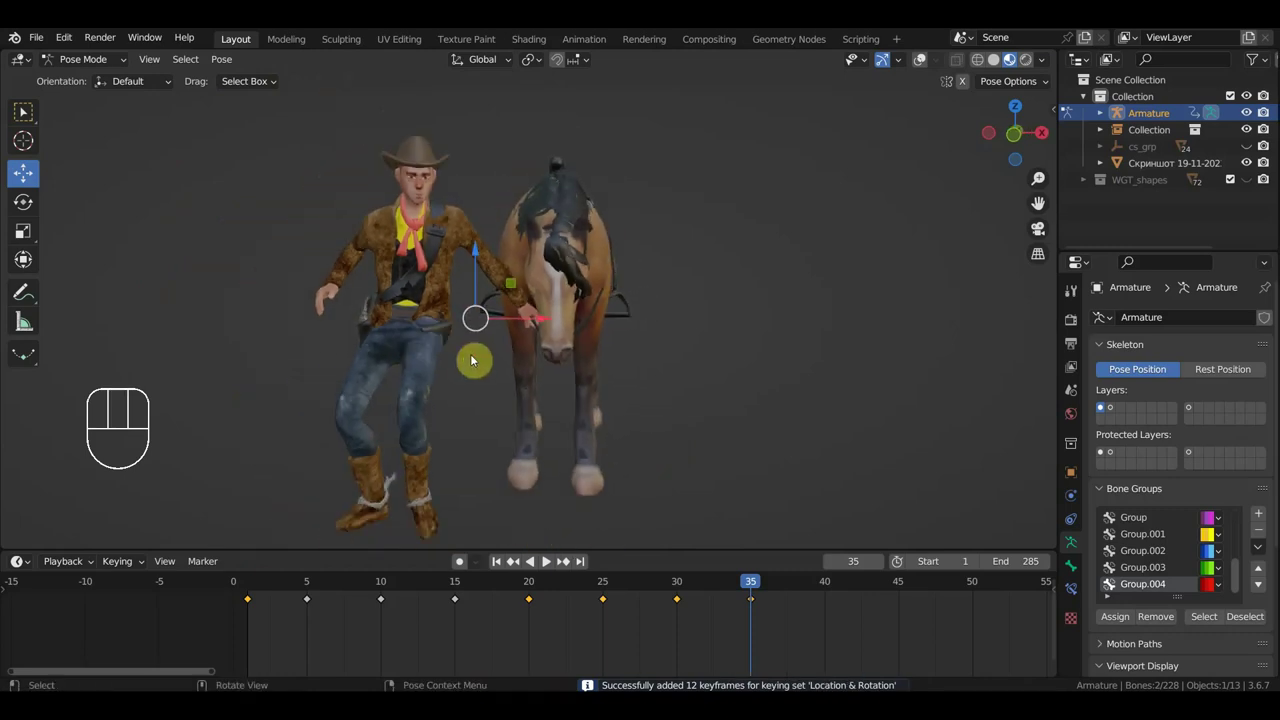
Orbit around the horse's head and advance the playhead to frame 40.
drag(474, 368, 656, 376)
drag(760, 587, 823, 598)
drag(676, 534, 634, 493)
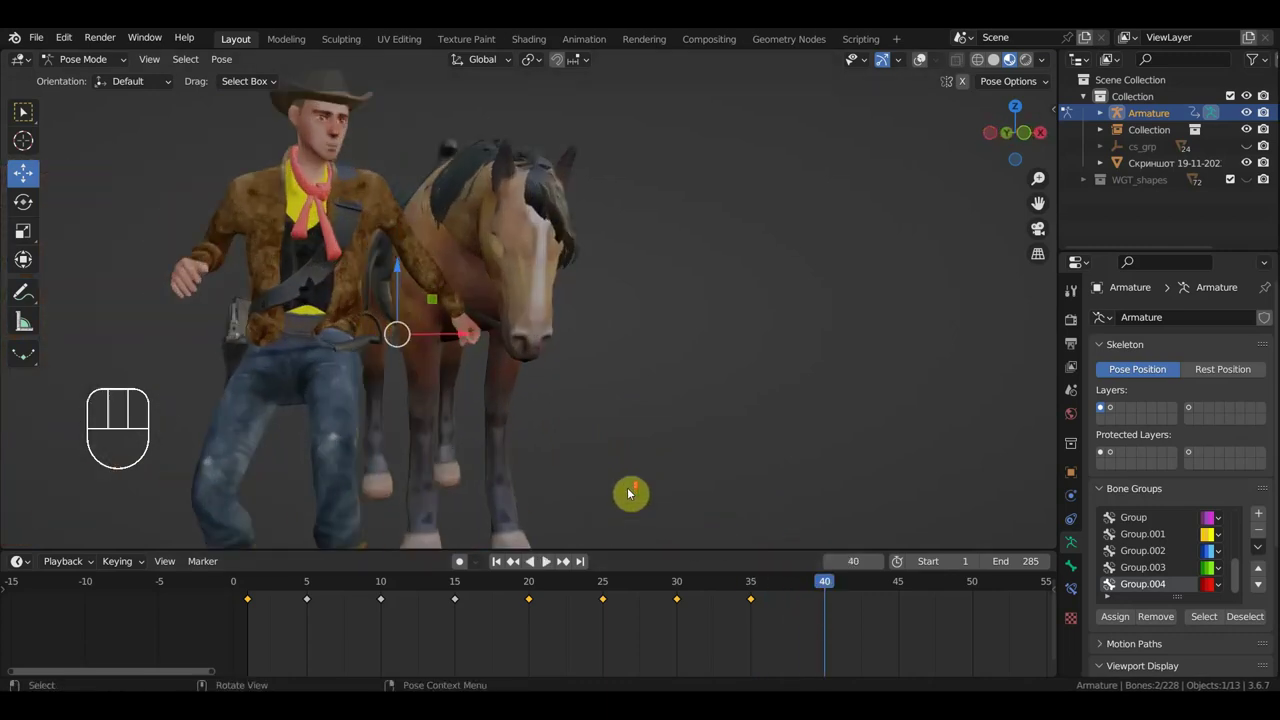
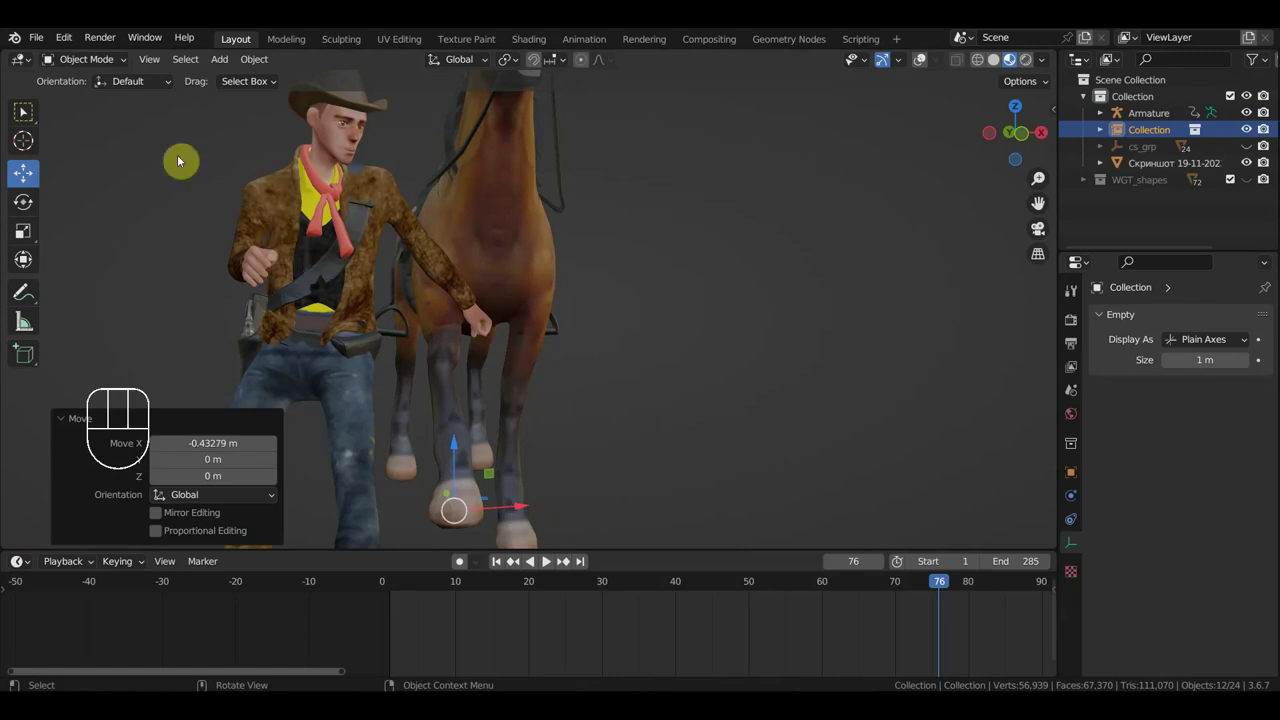
Select the horse Armature in the Outliner, enter Pose Mode and orbit to the horse's chest.
click(73, 69)
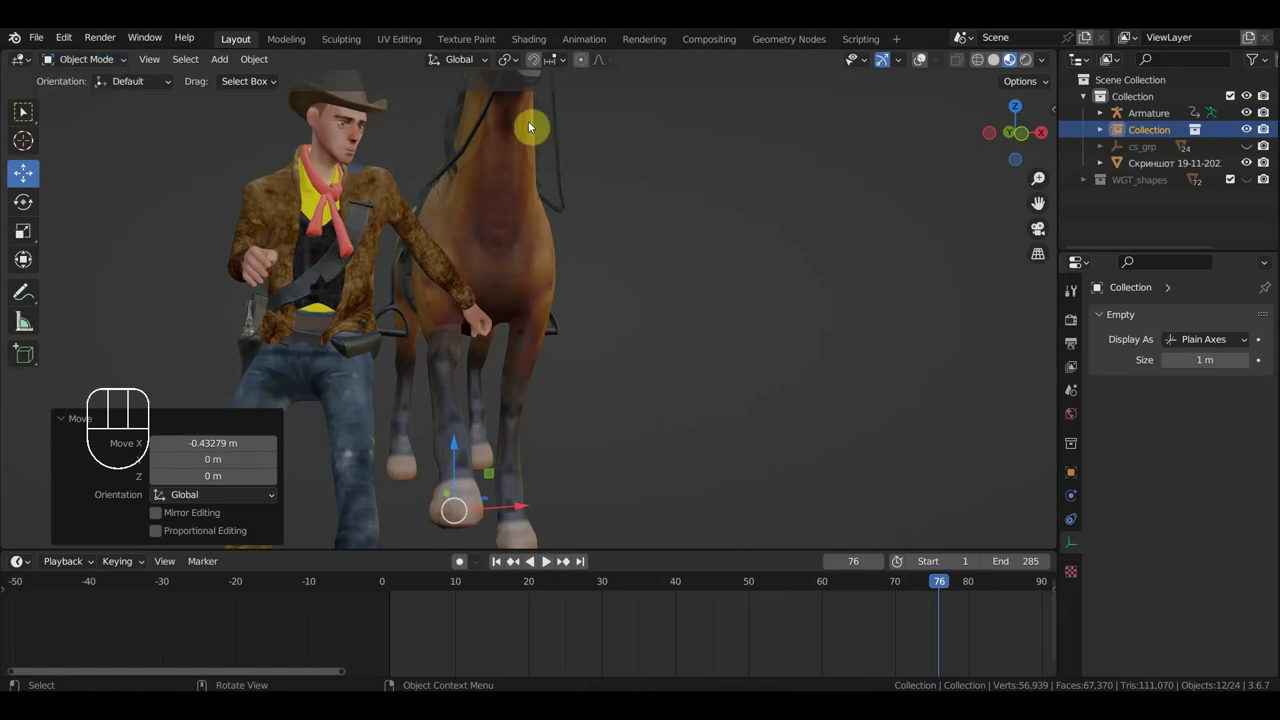
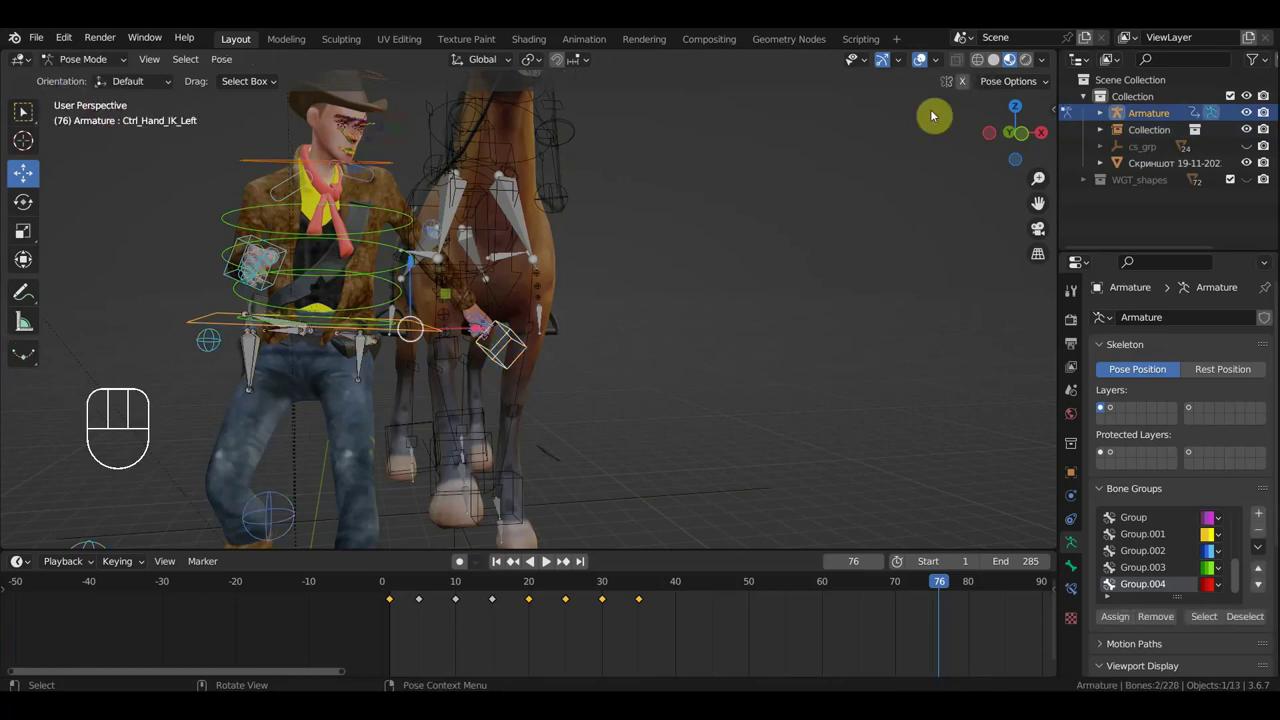
click(923, 73)
middle_click(785, 281)
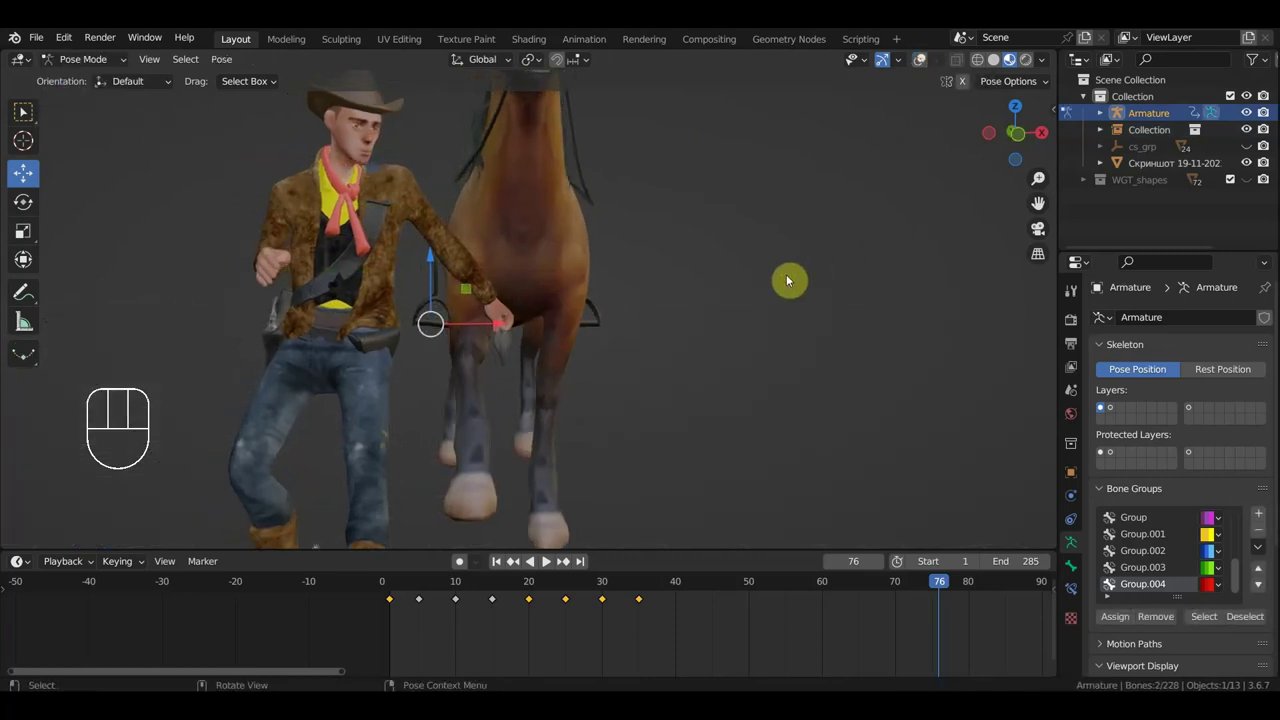
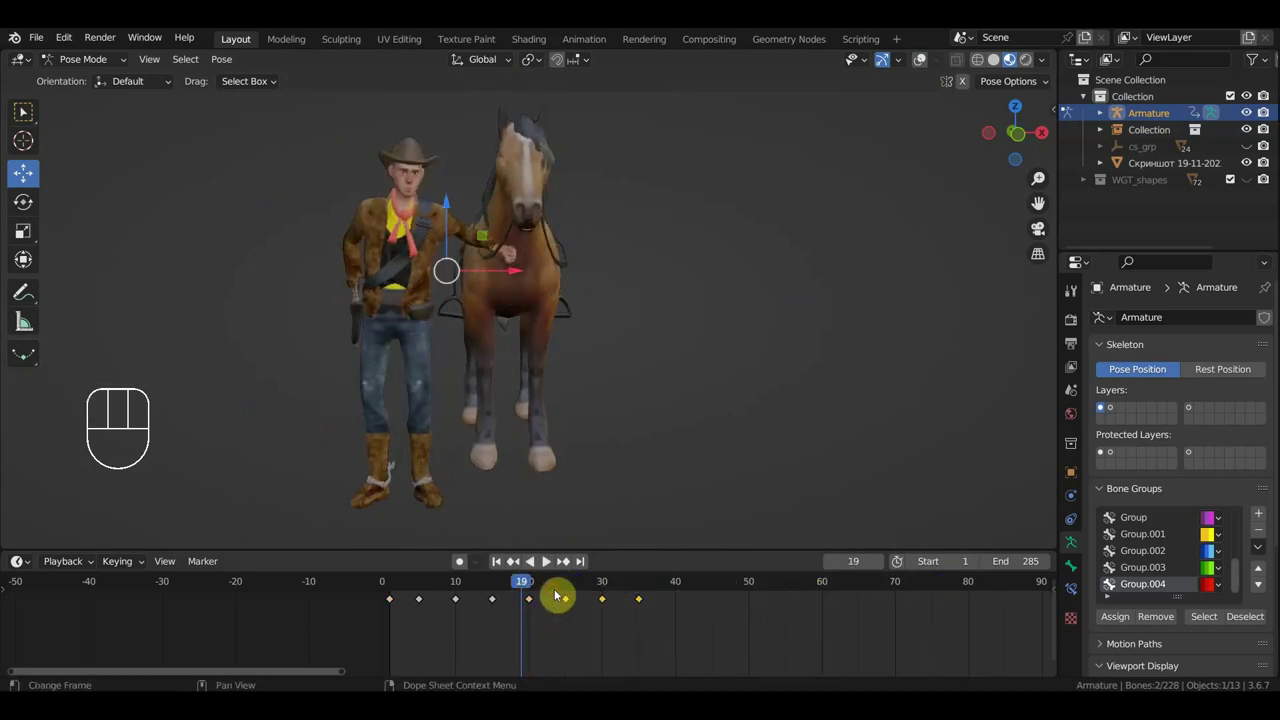
Select all rig bones, then pick out the cowboy's hand IK controller.
click(926, 58)
key(a)
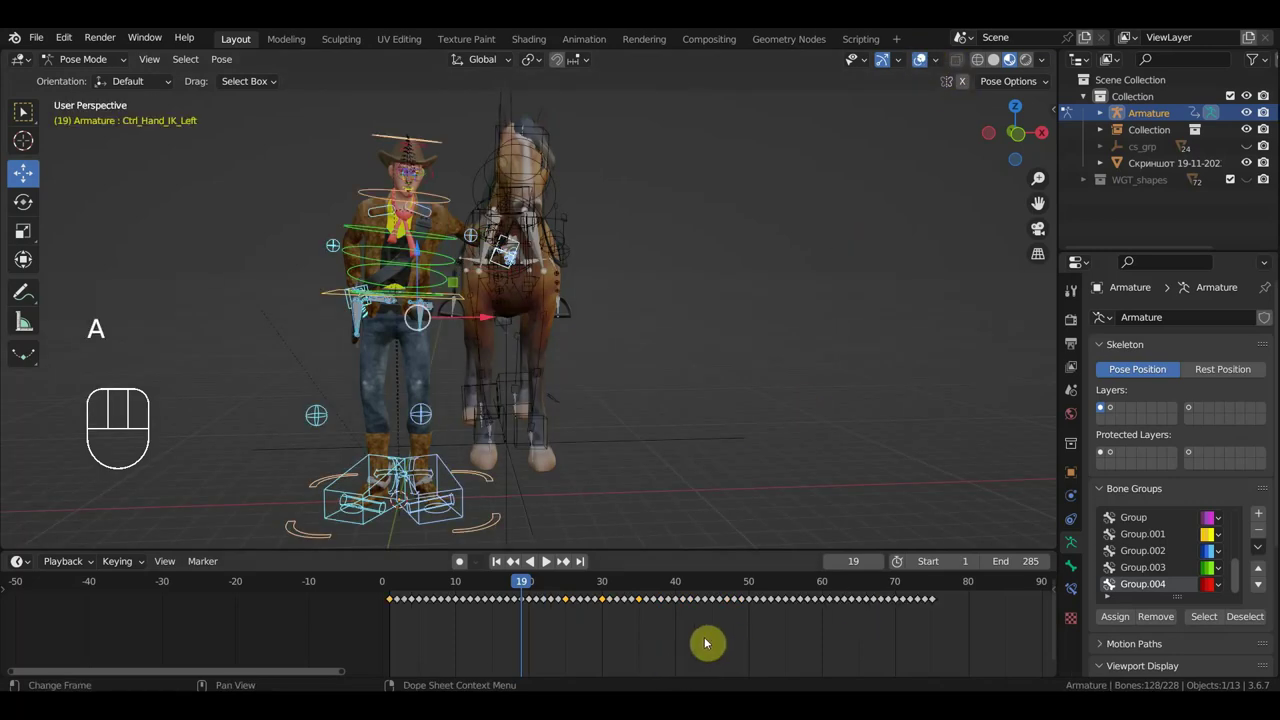
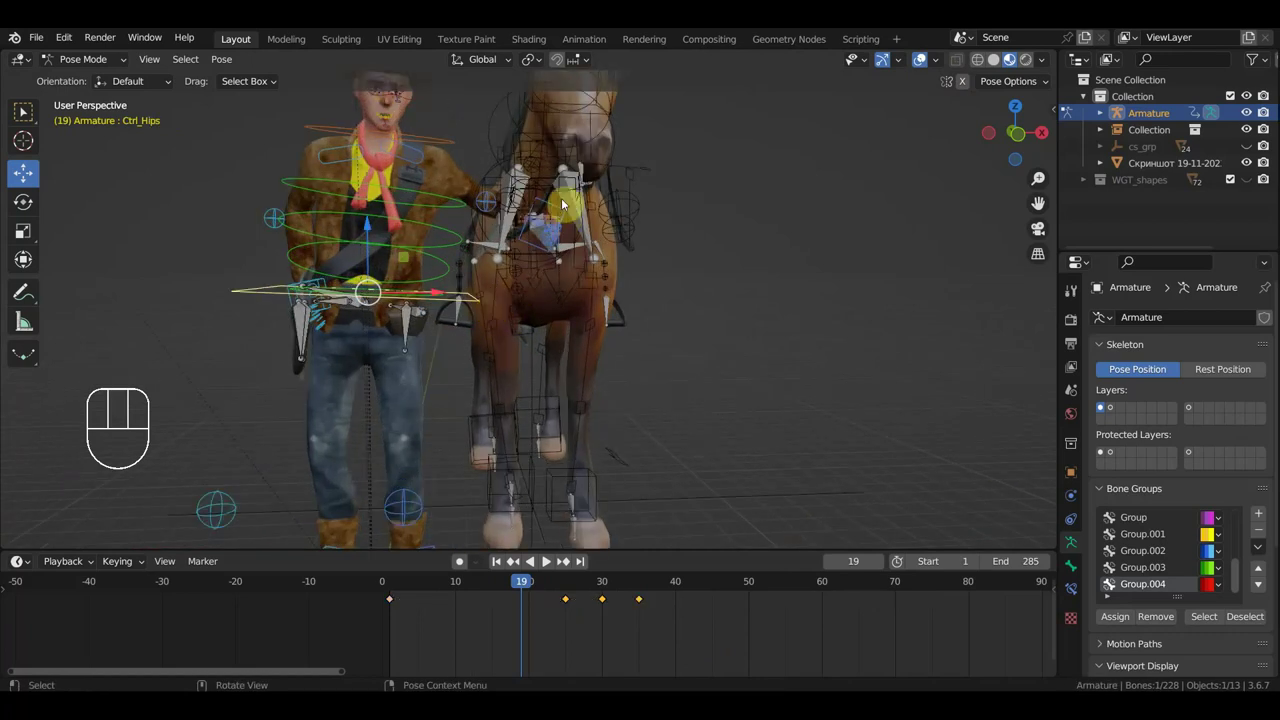
click(560, 203)
click(639, 615)
key(Delete)
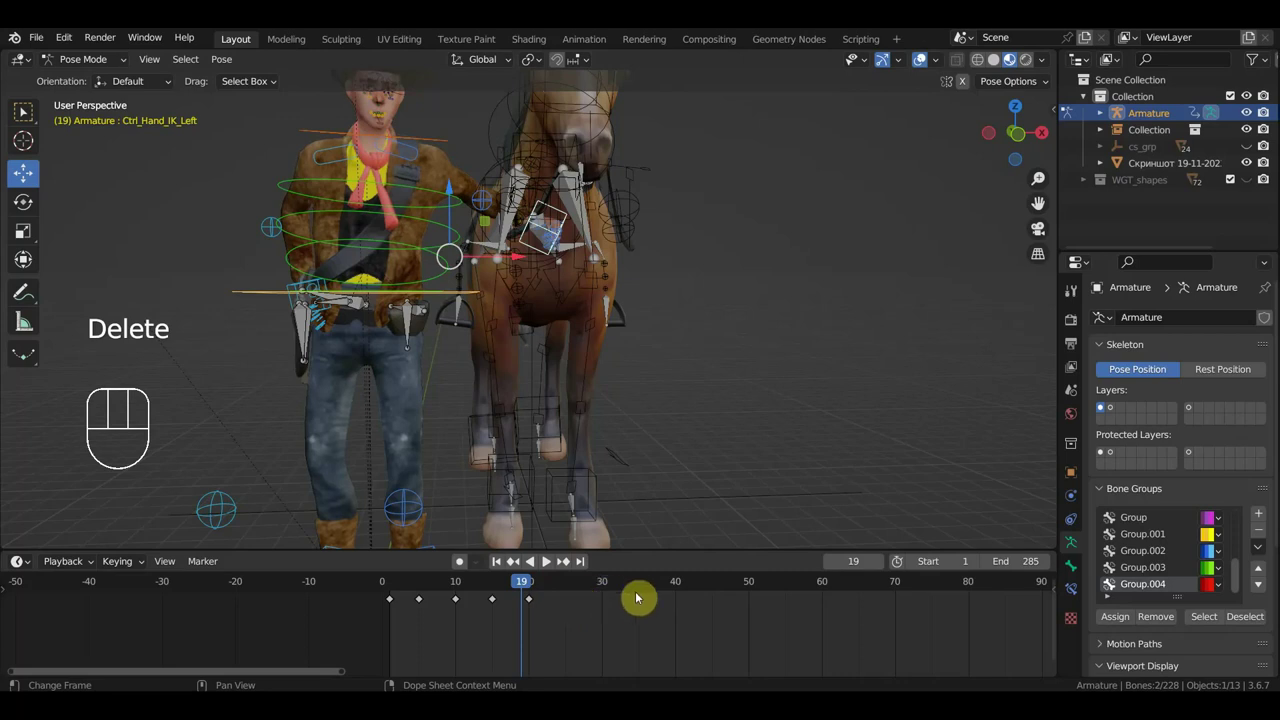
Scrub to the target frame, move the hand controller beside the horse's muzzle and key it.
drag(509, 589, 516, 601)
click(530, 588)
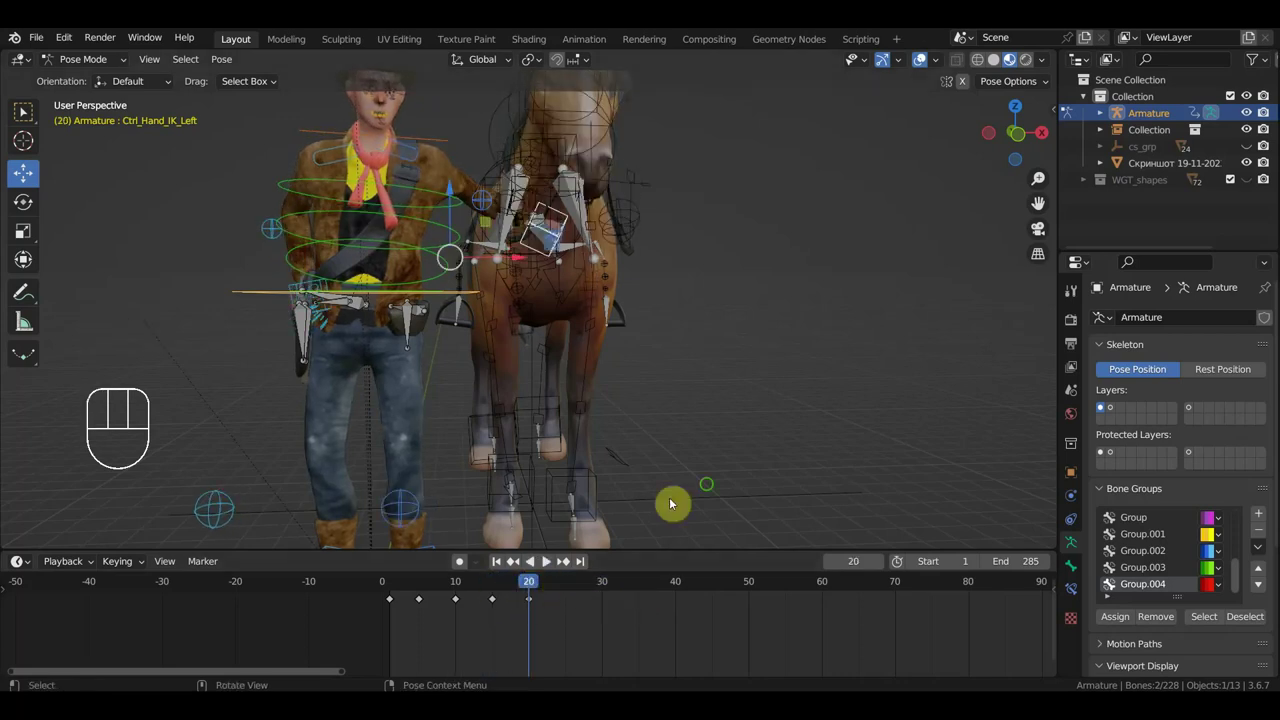
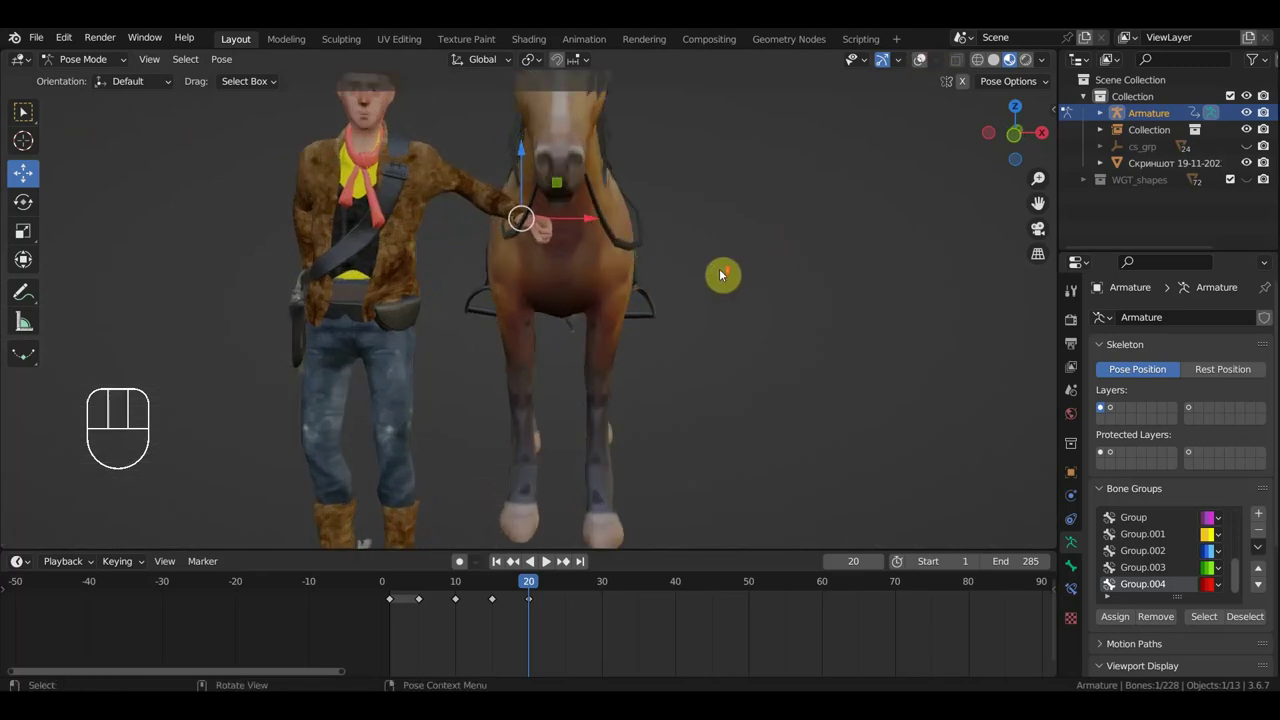
key(g)
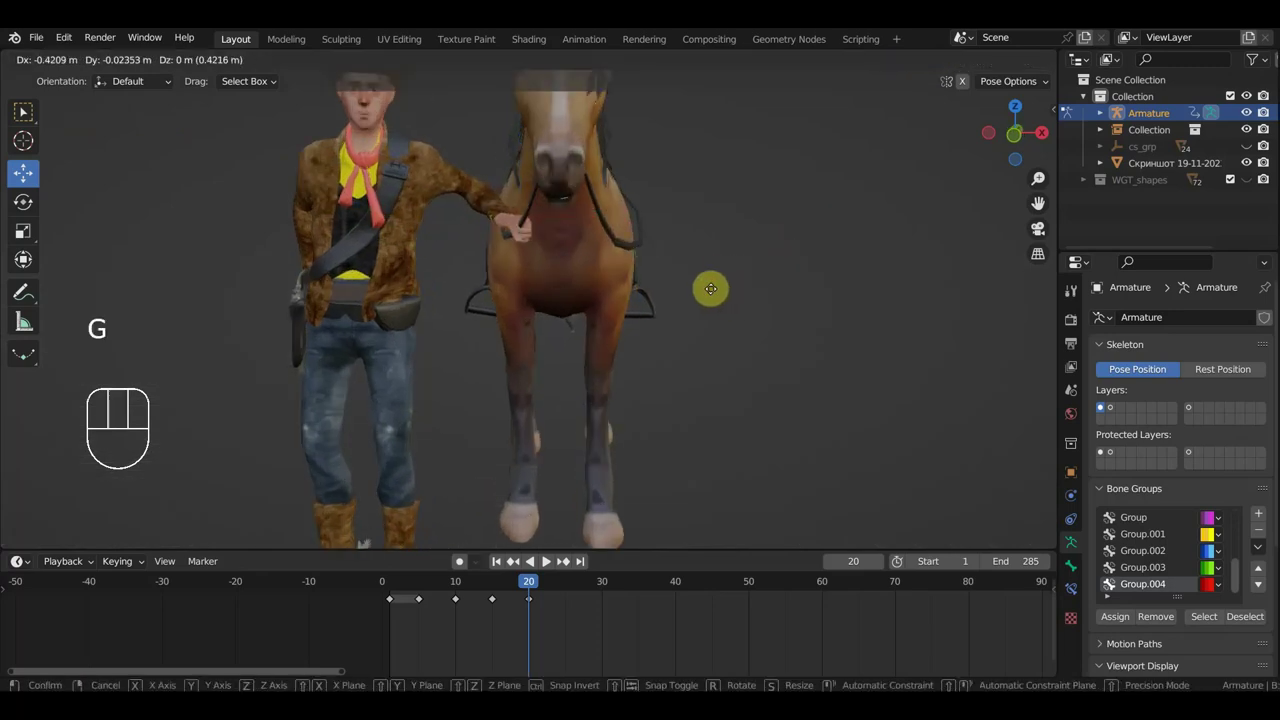
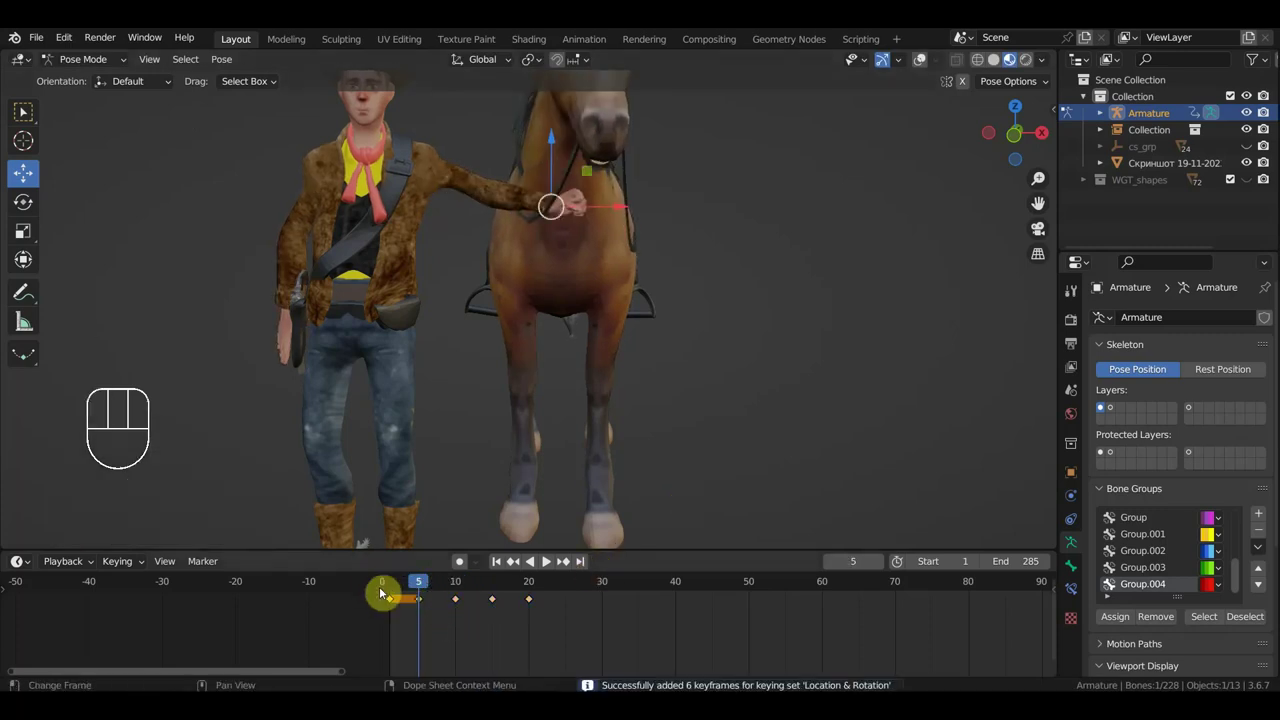
key(Delete)
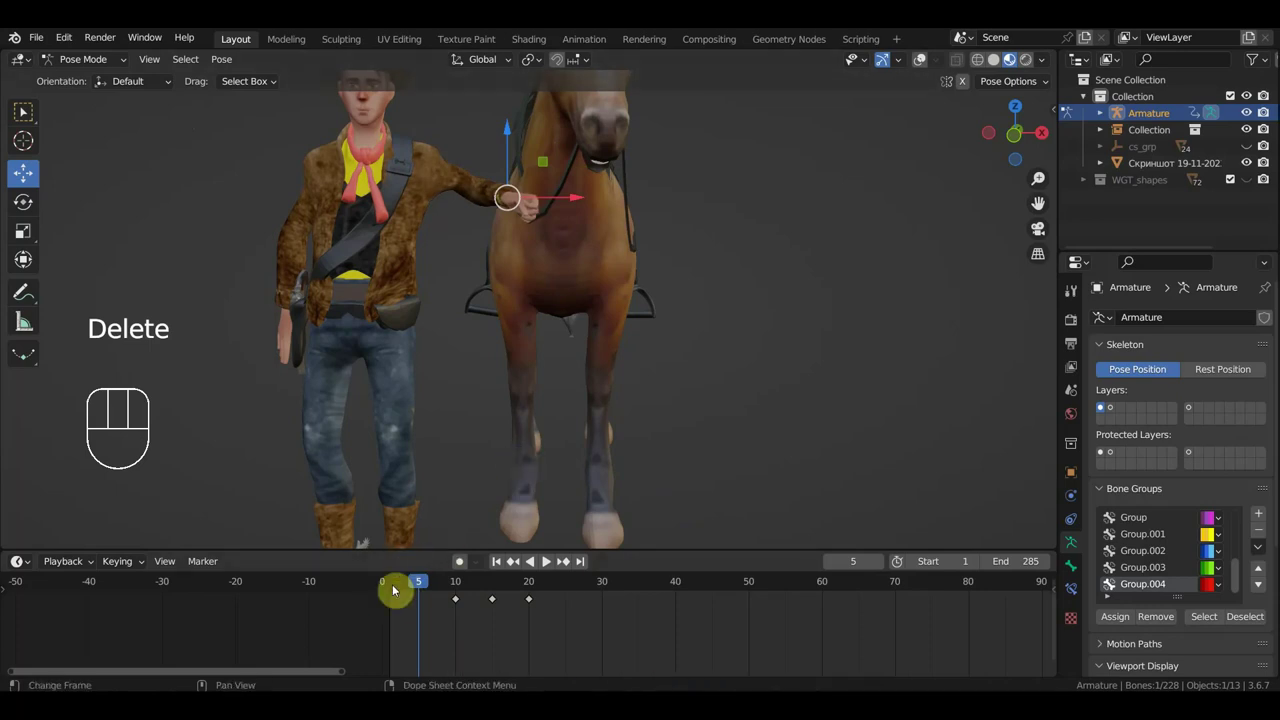
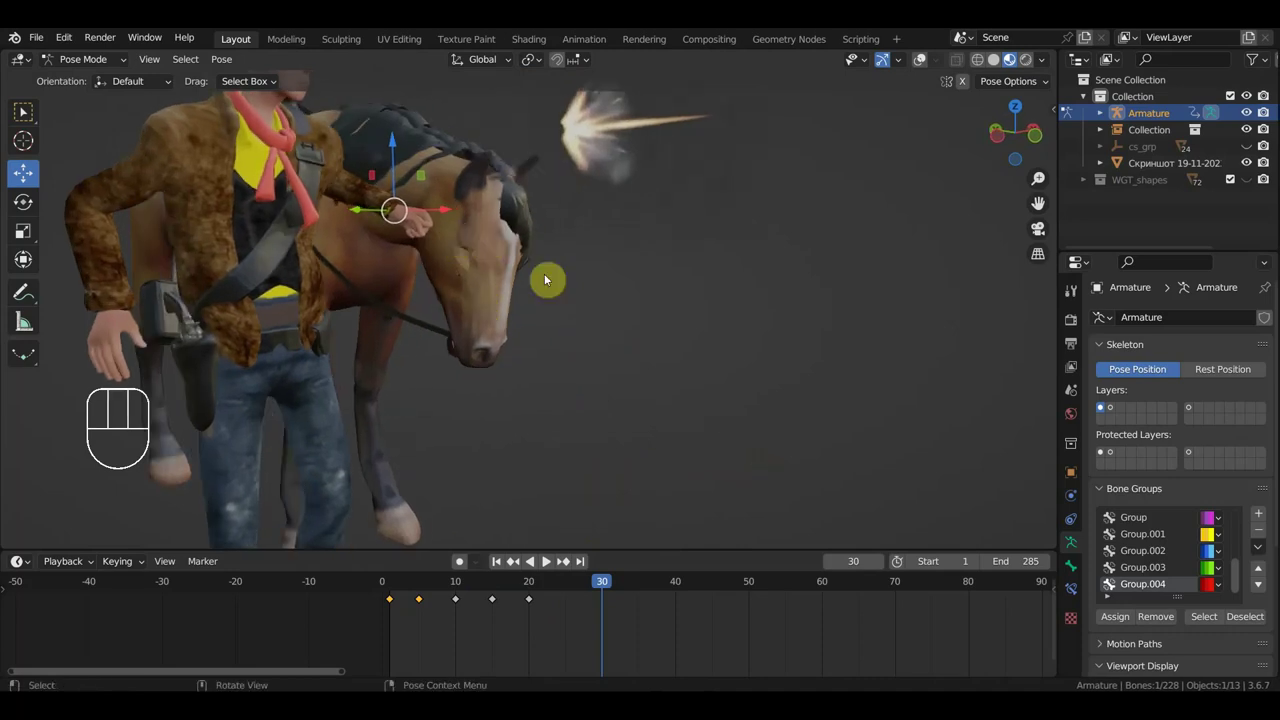
Move and rotate the horse head controller at frame 30, then key location and rotation on all rig bones.
key(g)
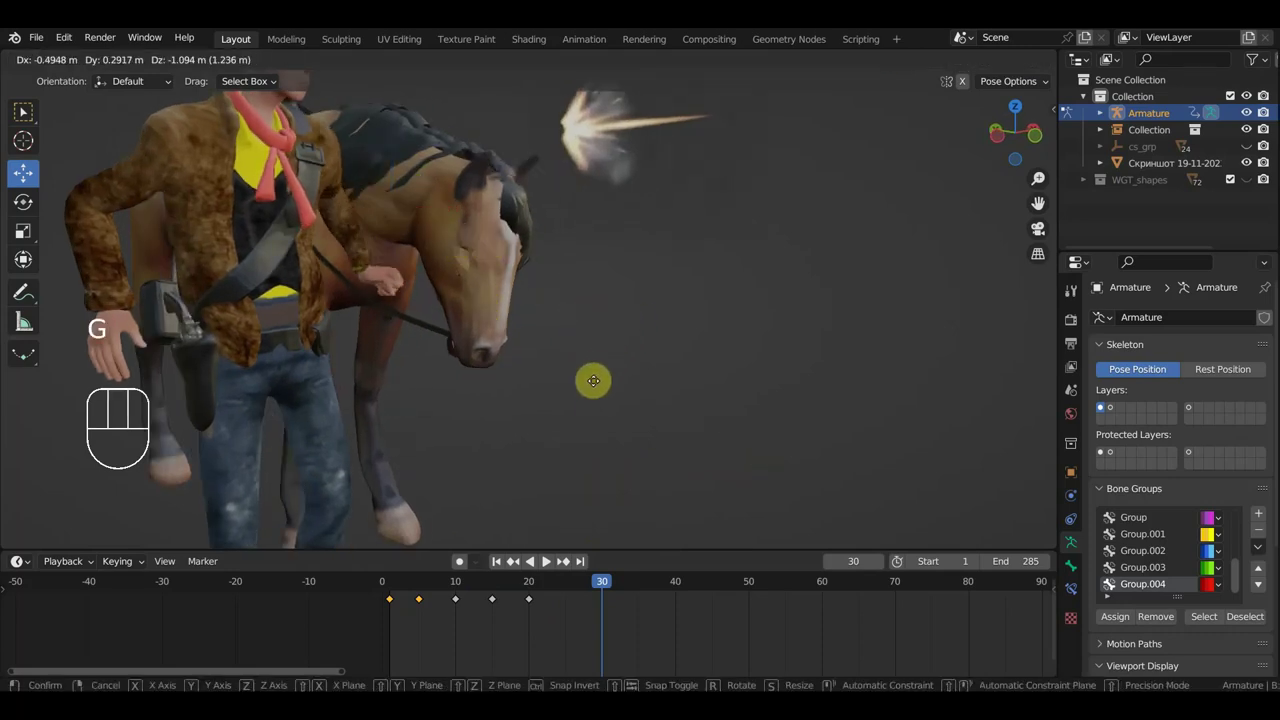
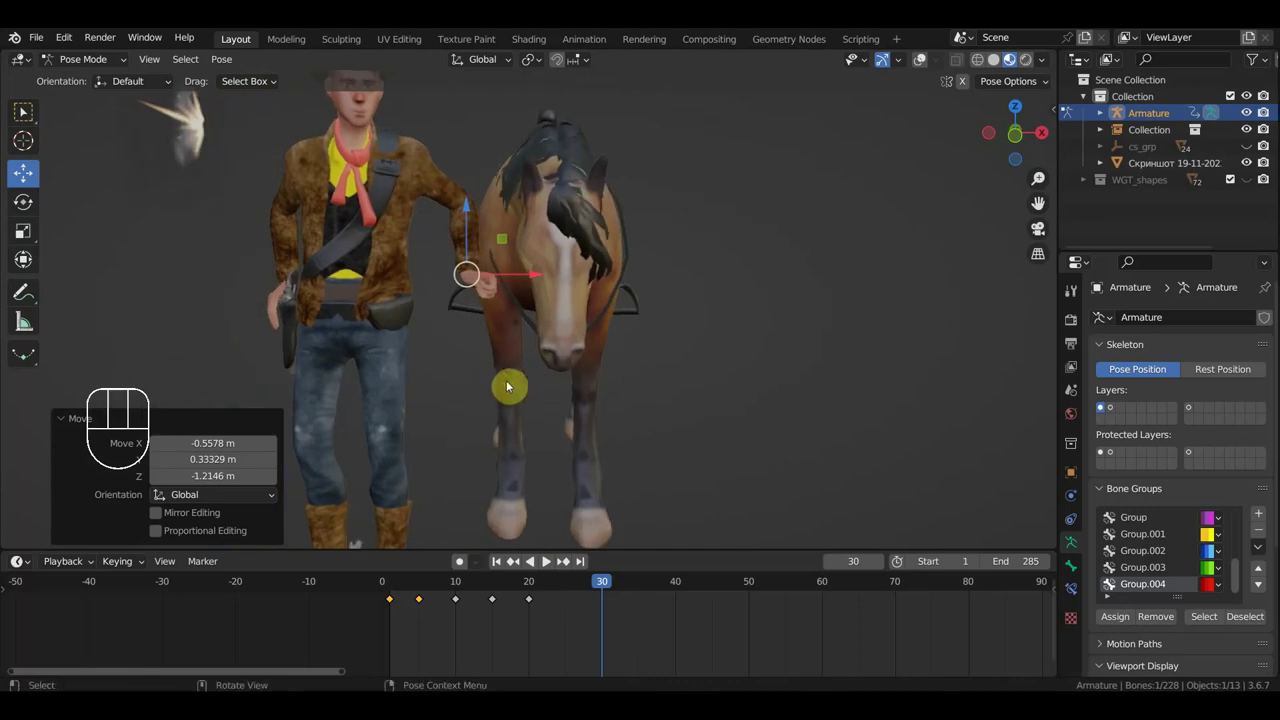
key(g)
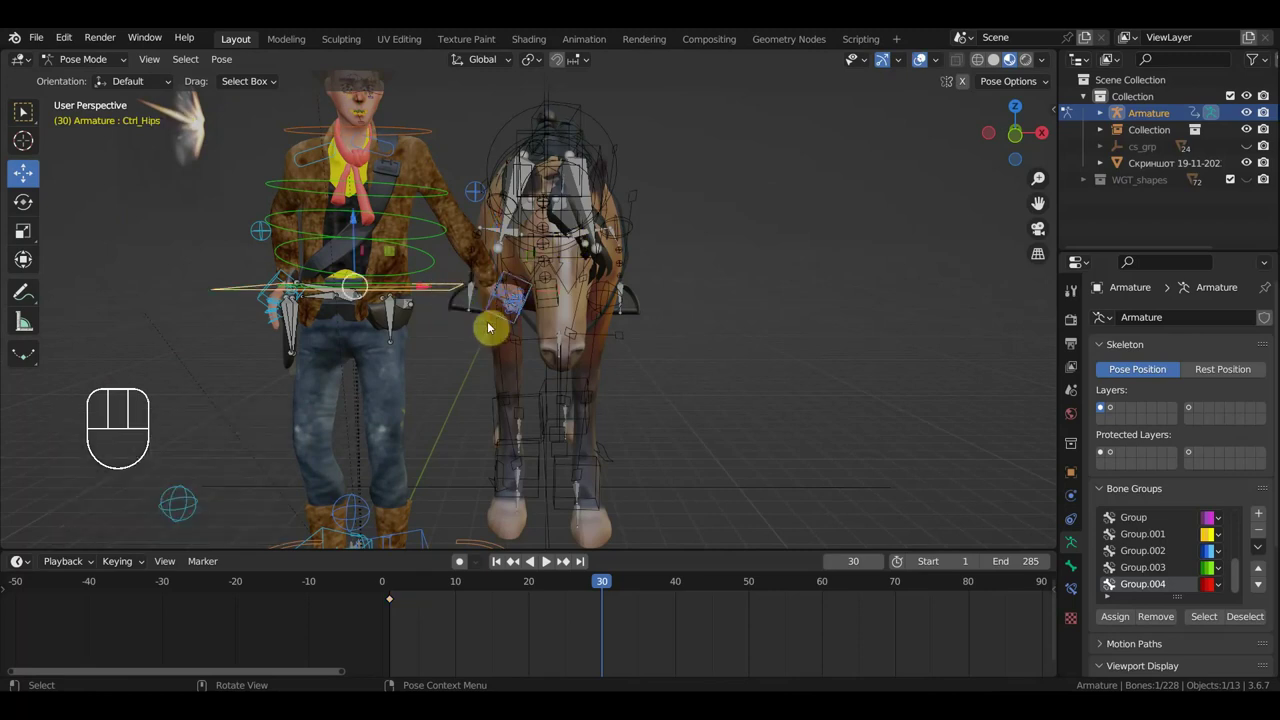
key(r)
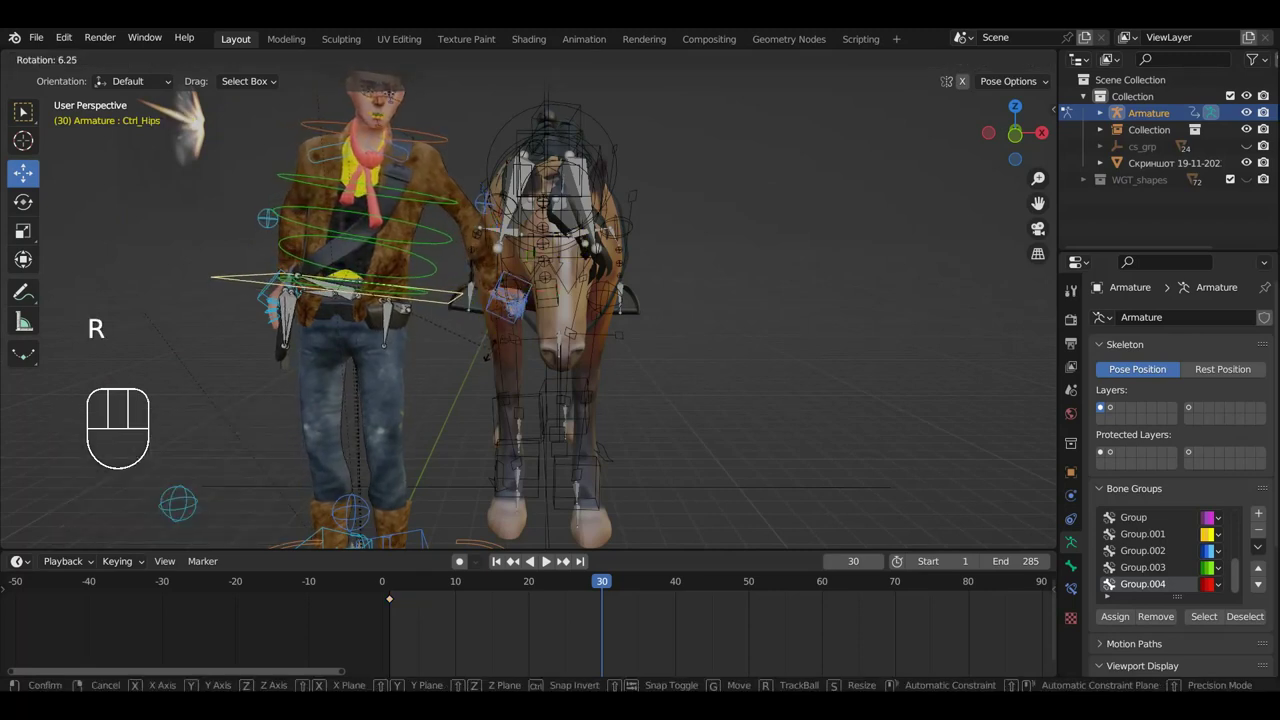
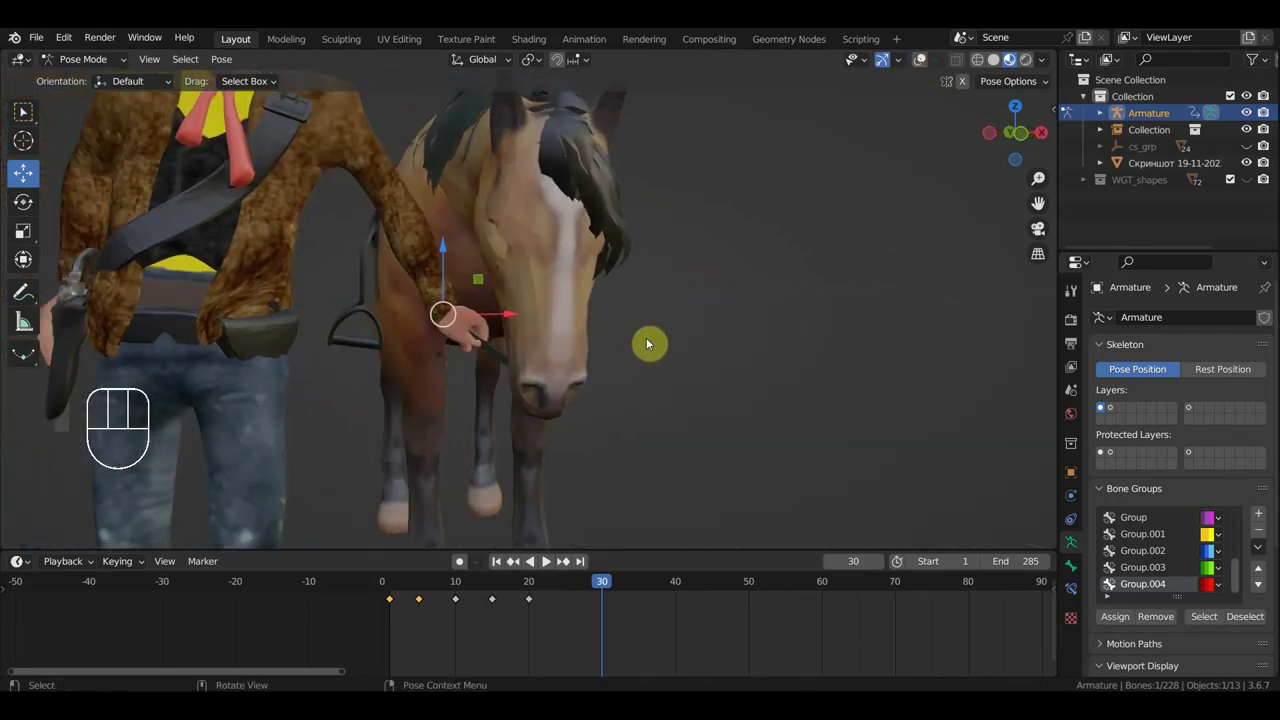
key(g)
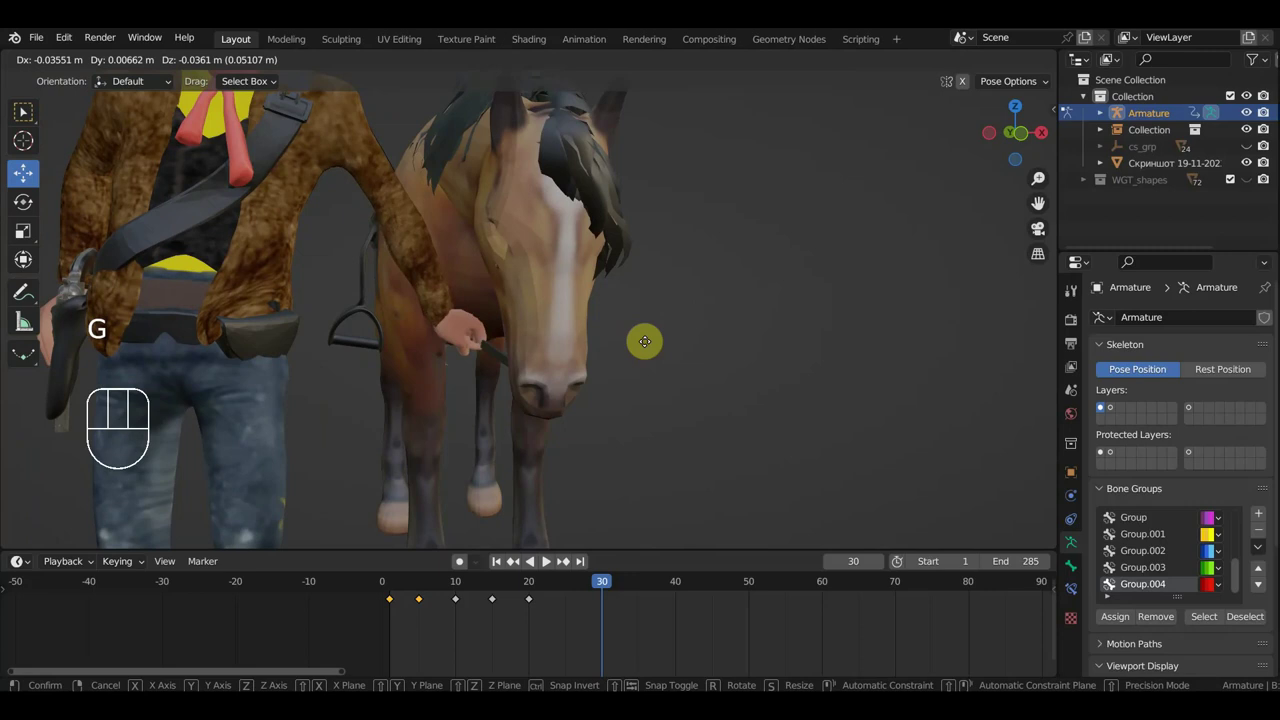
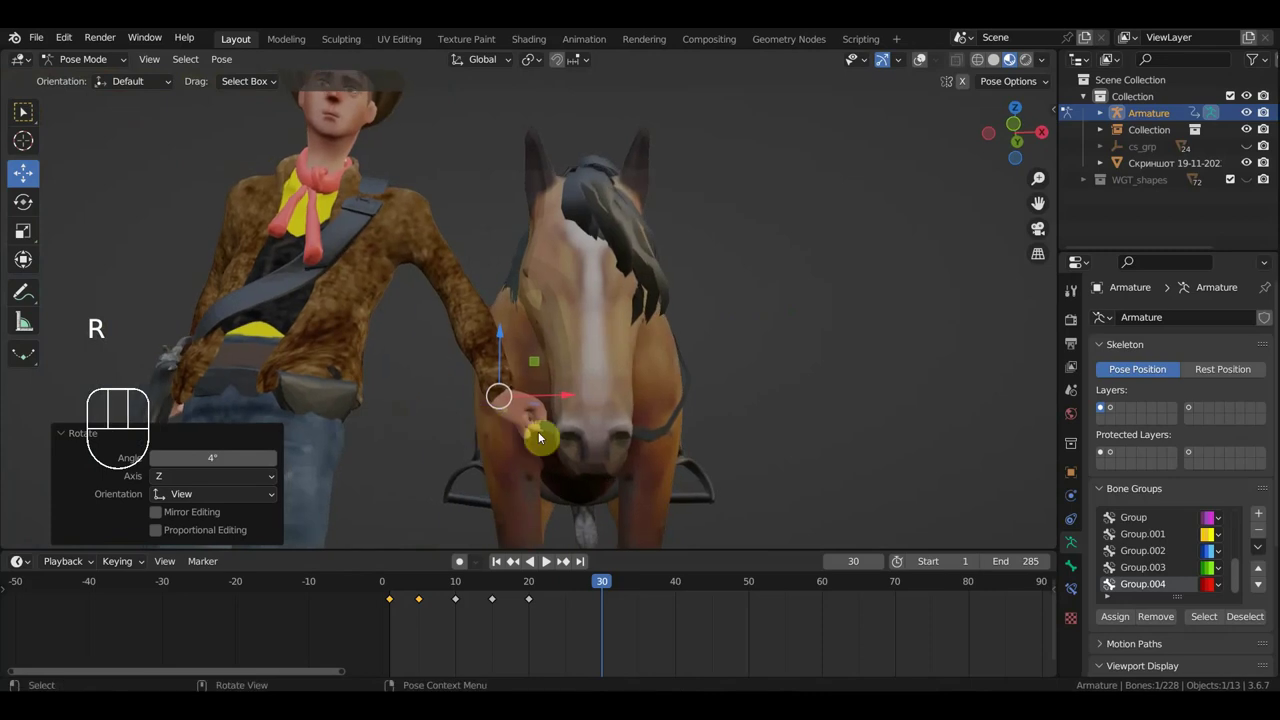
key(g)
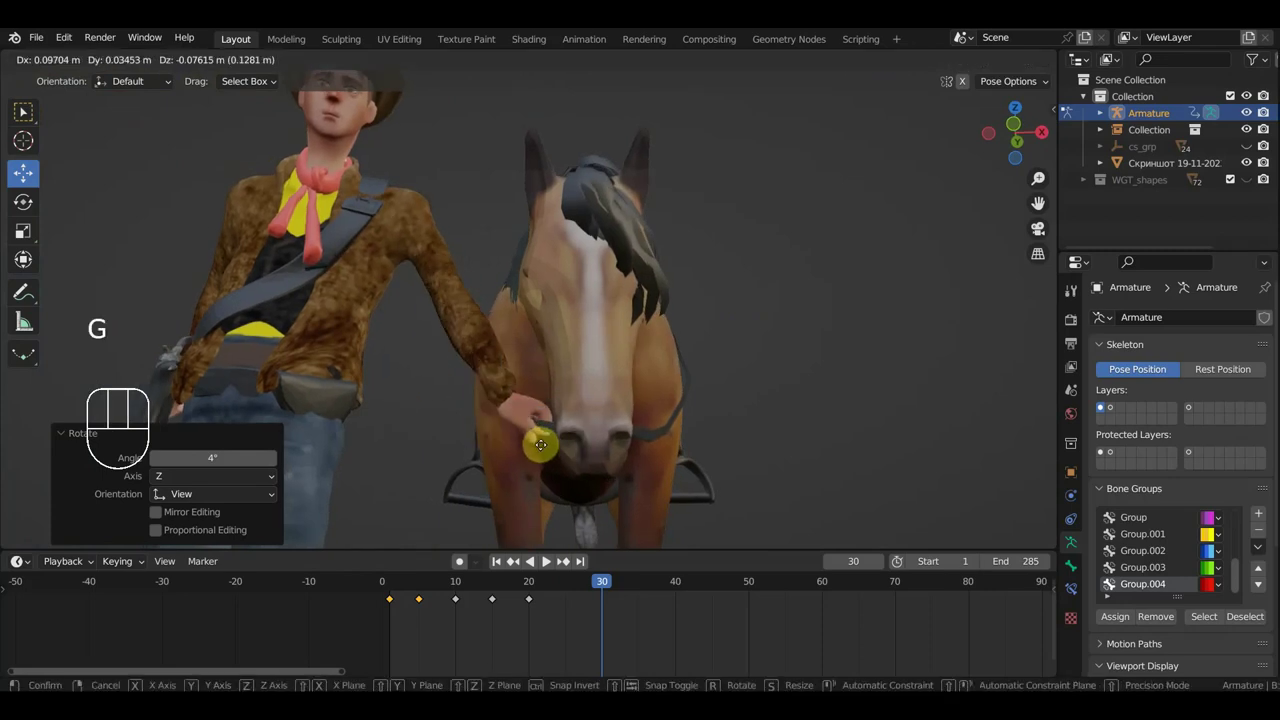
key(a)
key(i)
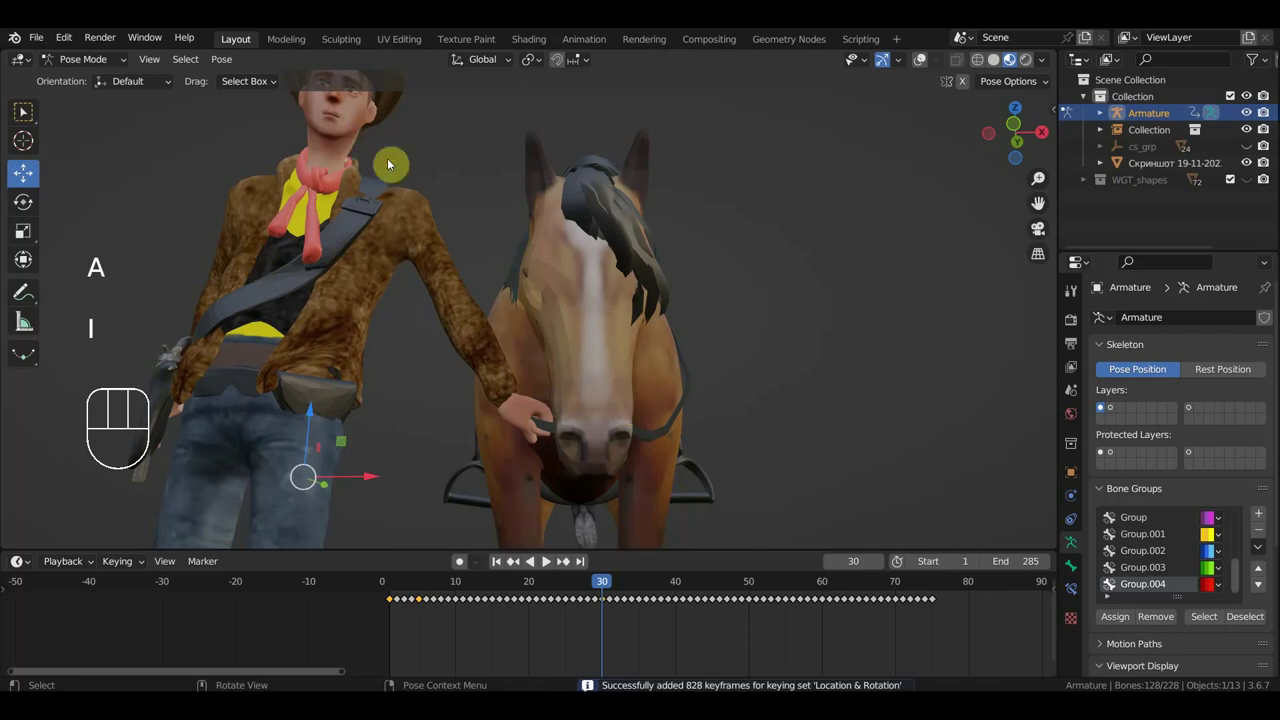
key(KP_1)
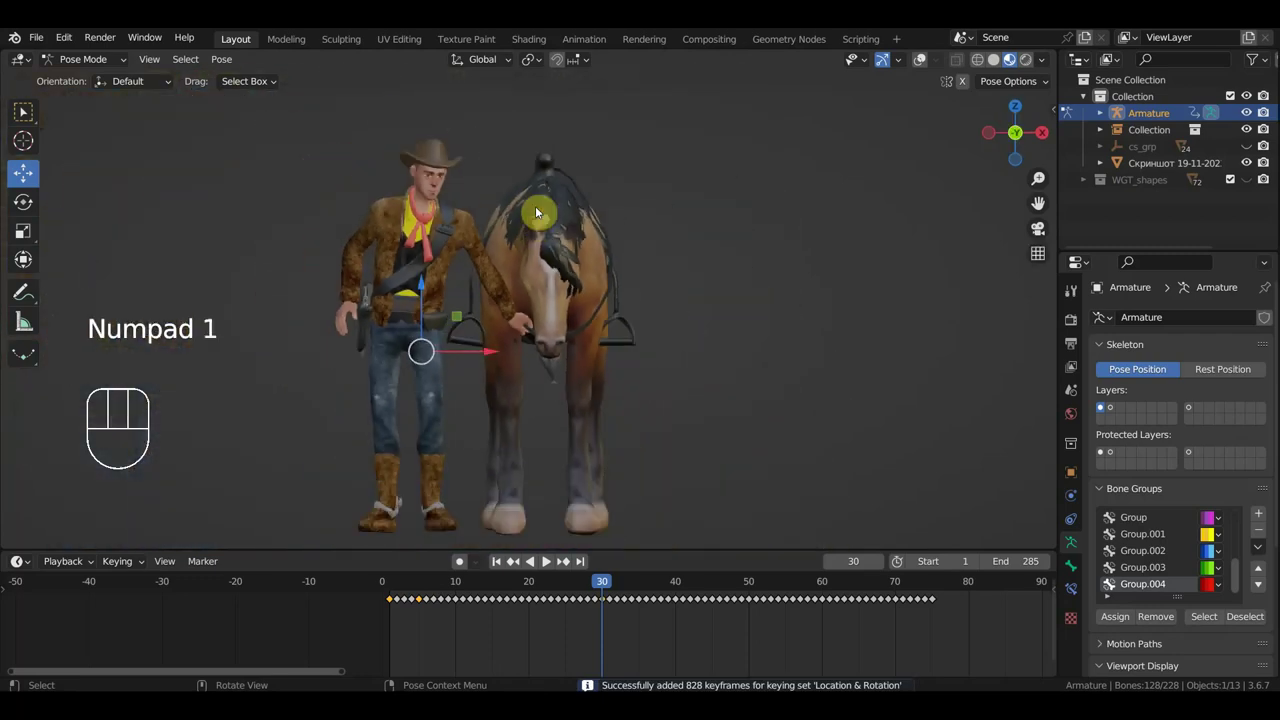
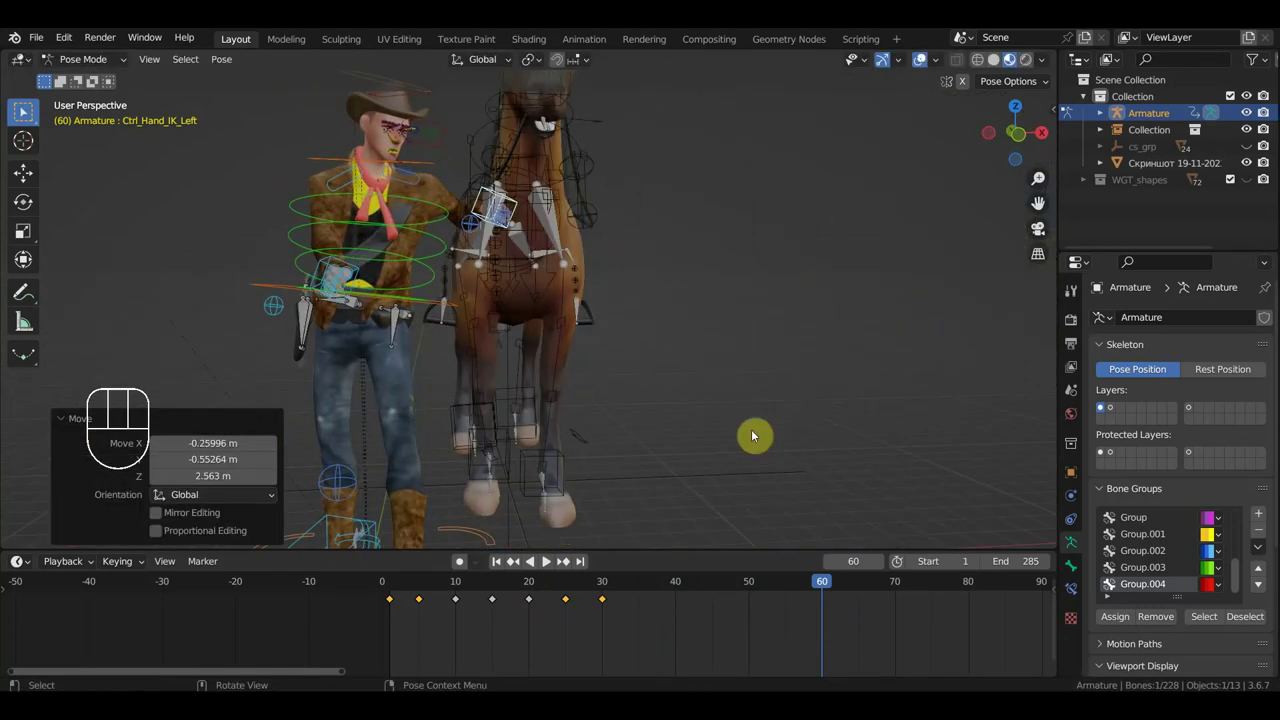
Rotate and shift the head/hand controller at frame 60 and key its location and rotation.
key(r)
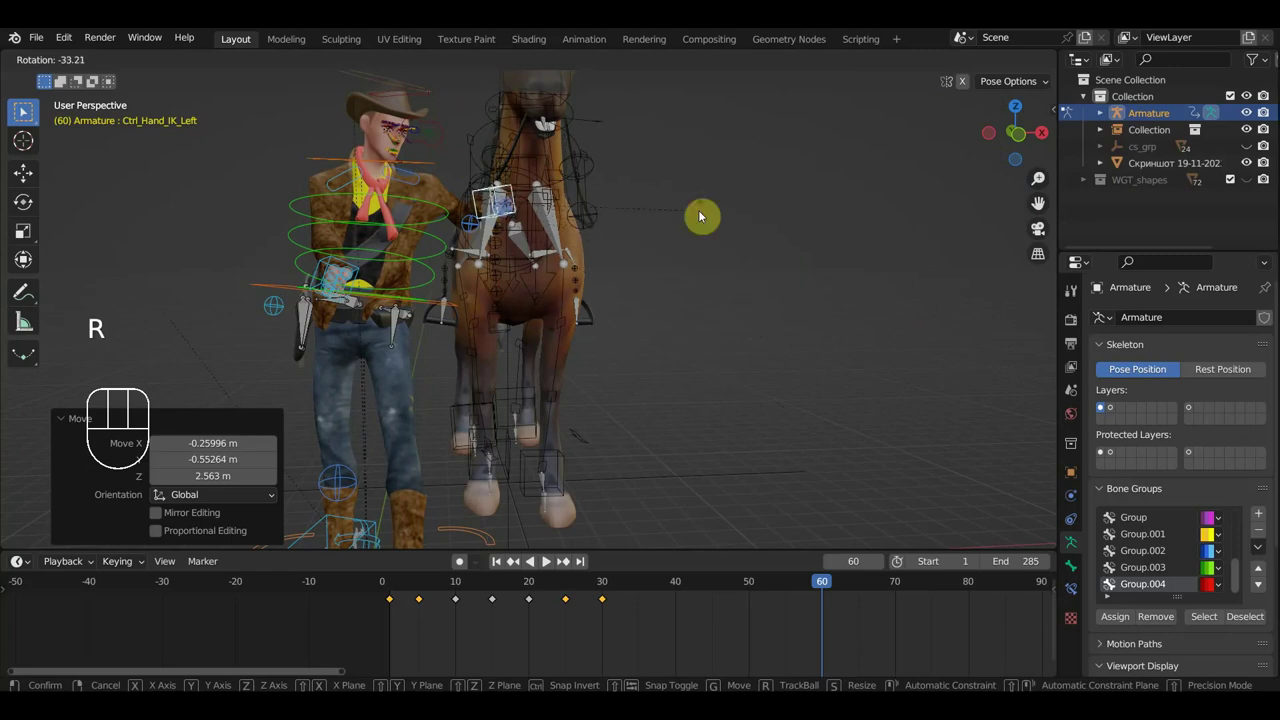
click(927, 63)
middle_click(779, 286)
key(r)
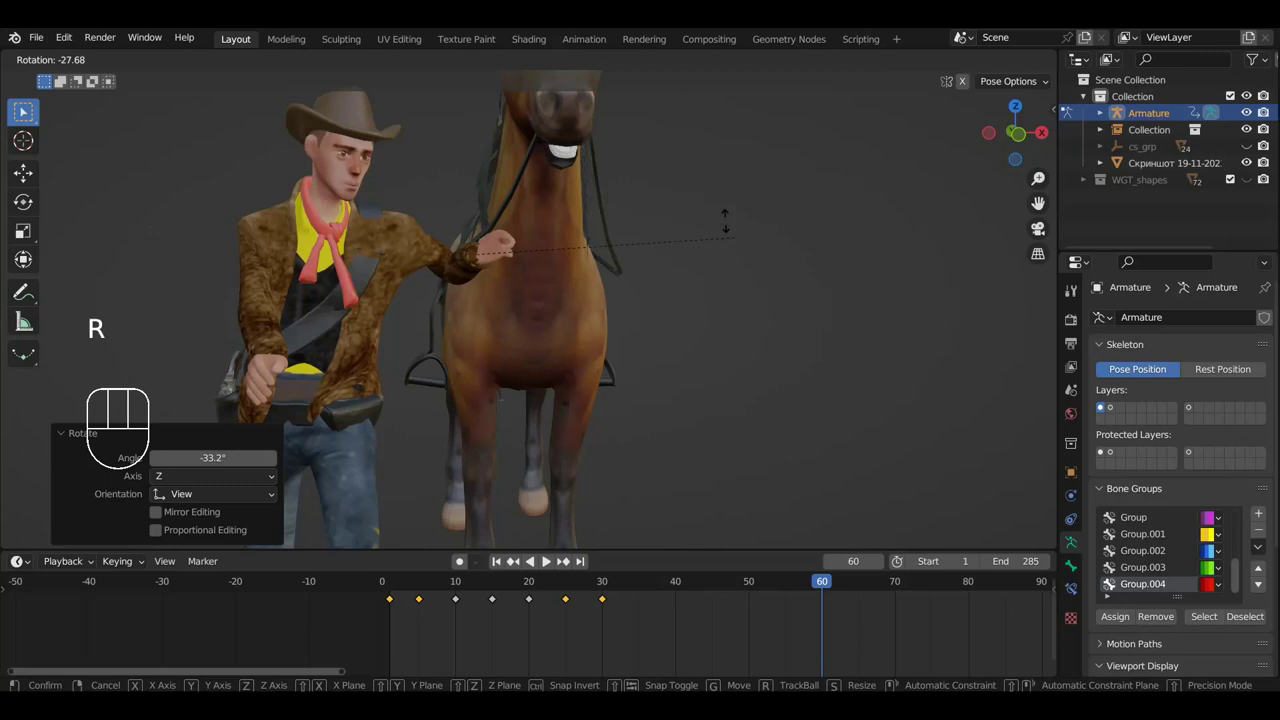
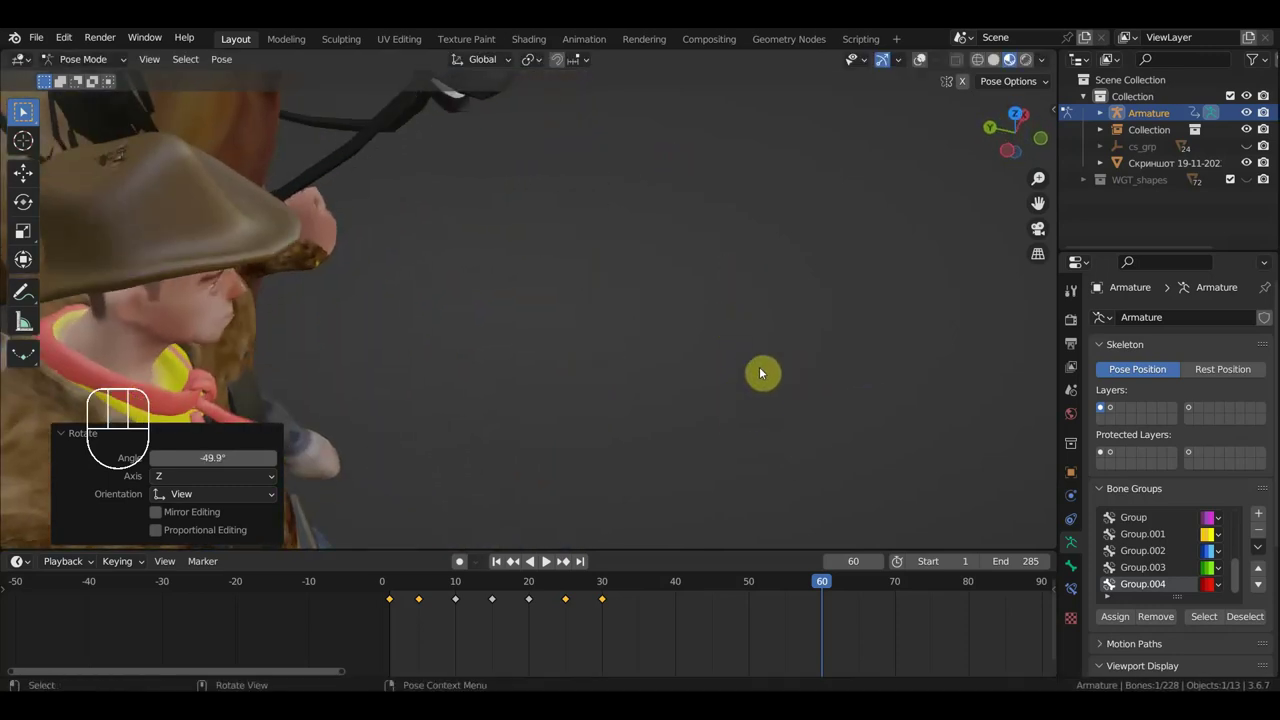
key(r)
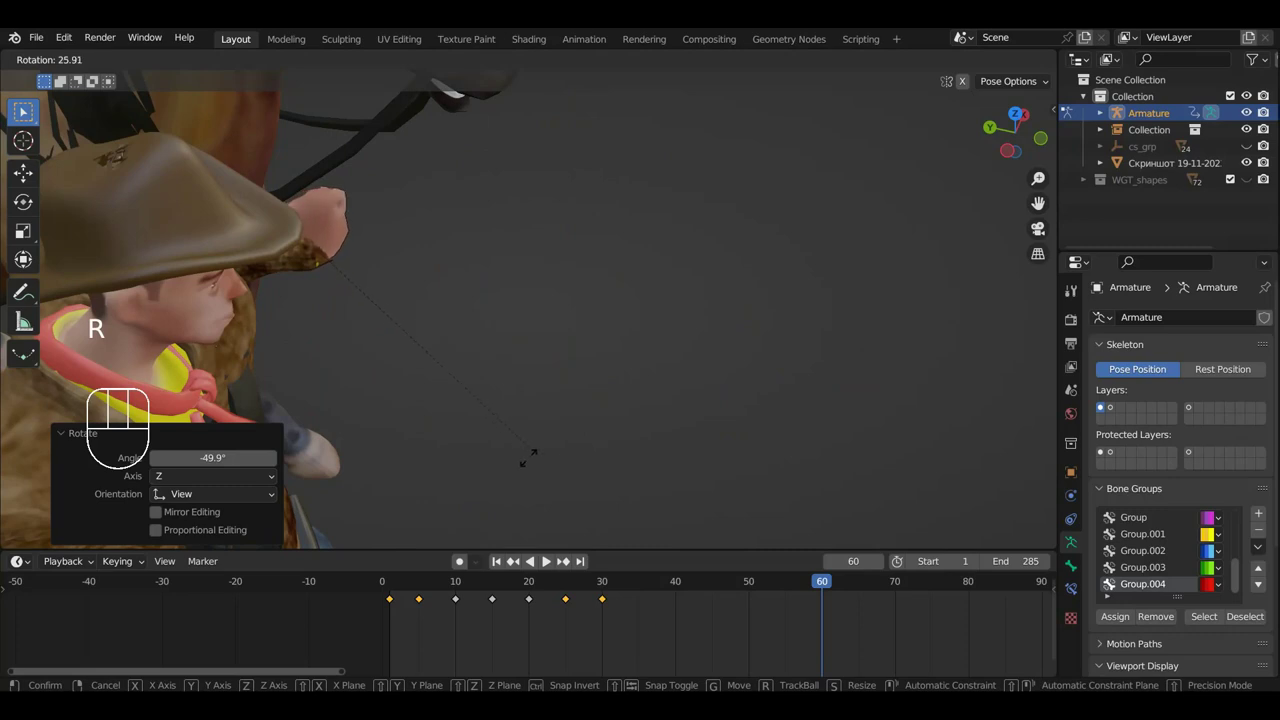
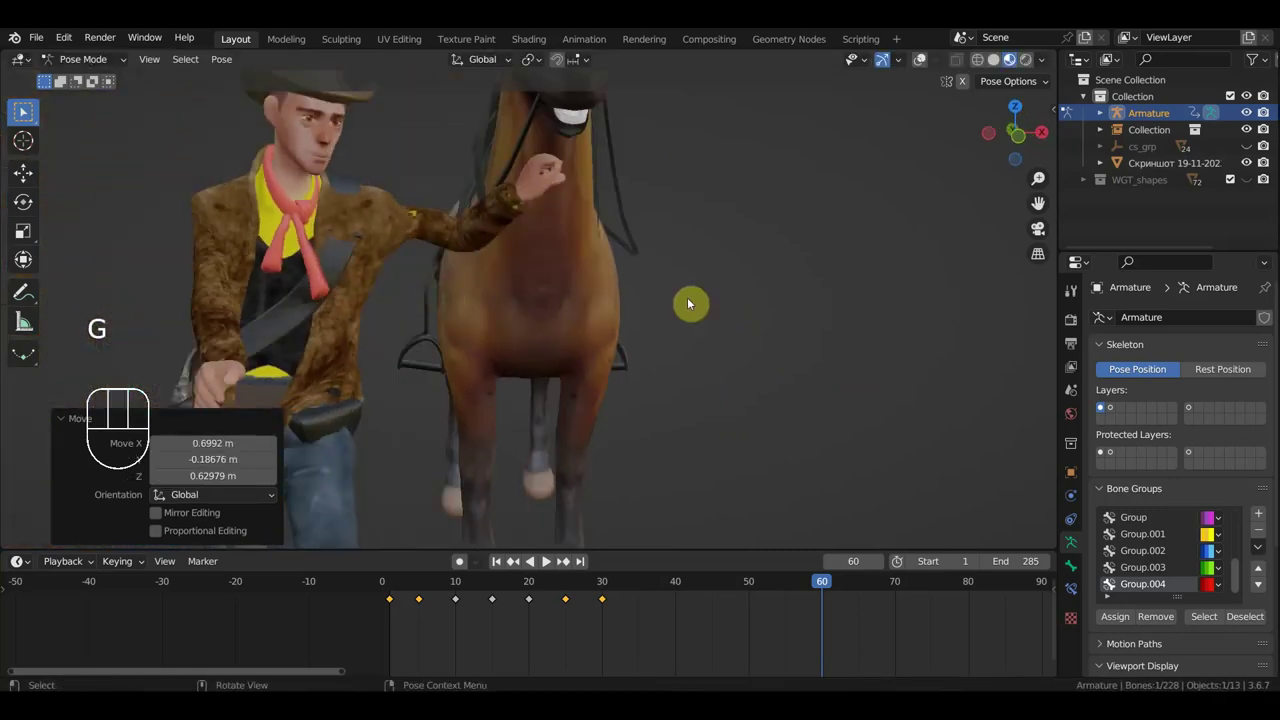
key(g)
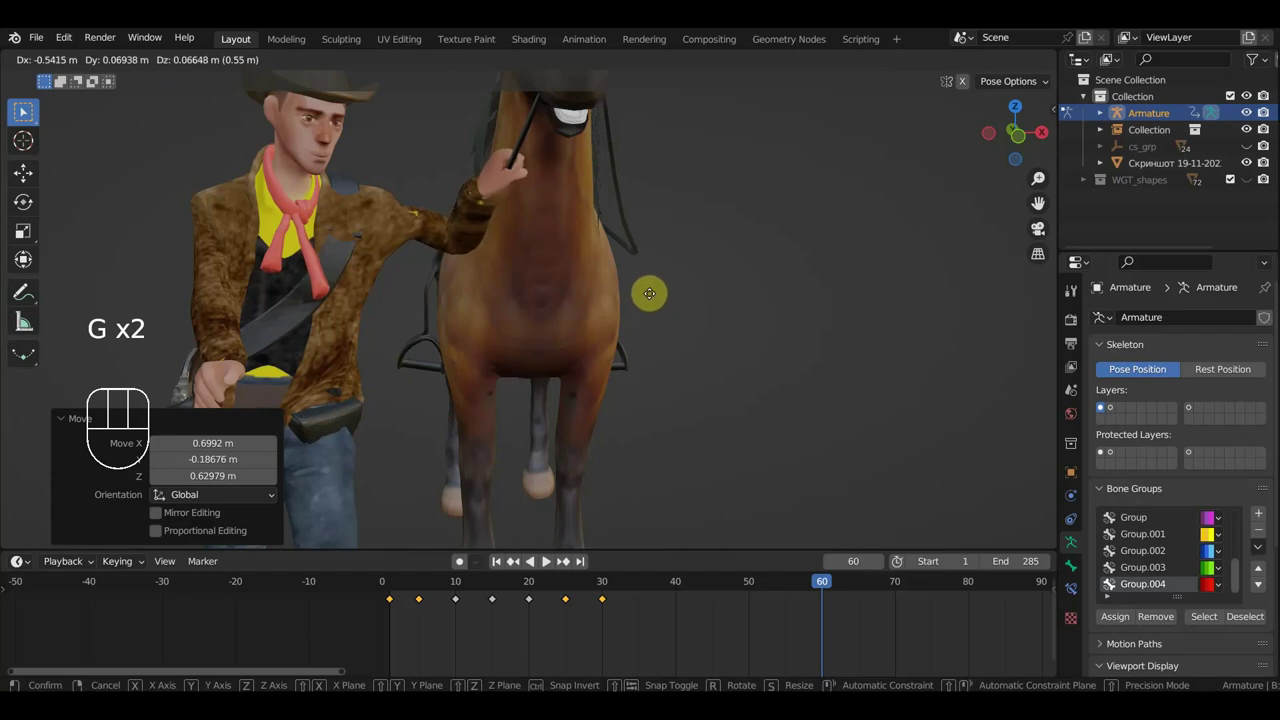
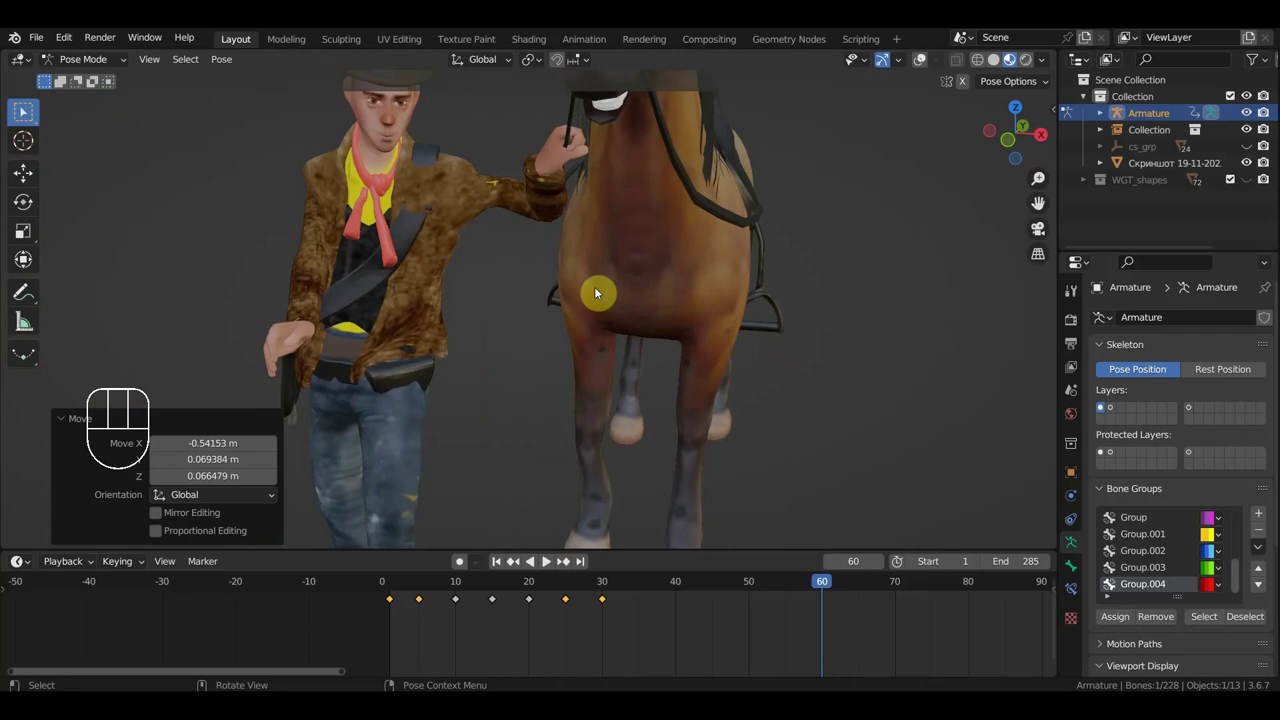
key(i)
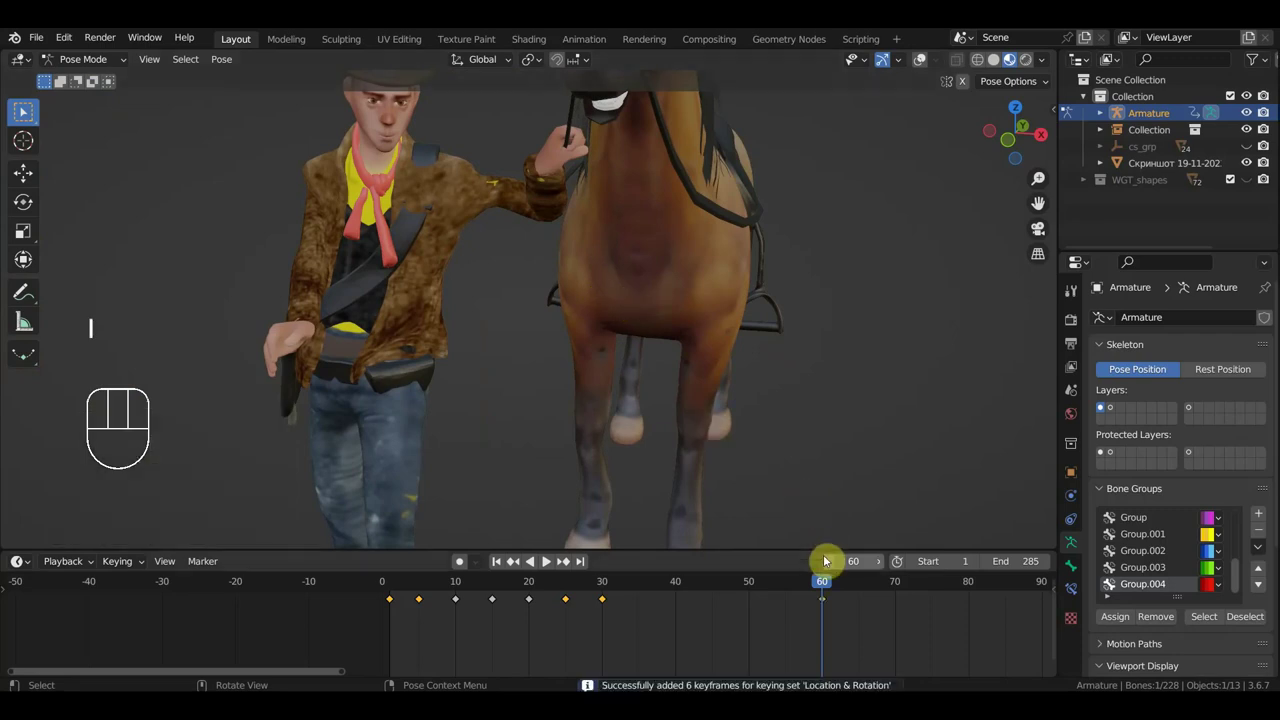
Go back to frame 50, reposition the head/hand controller and key it there.
drag(819, 583, 761, 452)
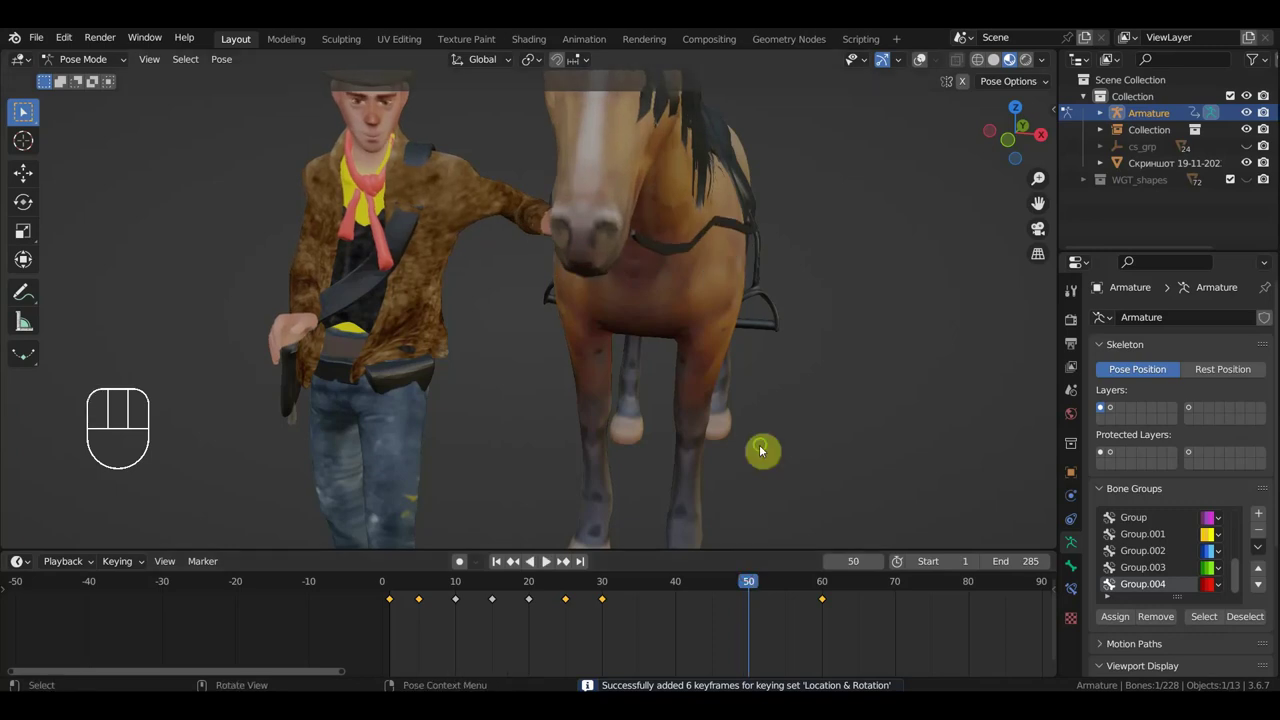
drag(806, 453, 765, 402)
middle_click(685, 375)
key(r)
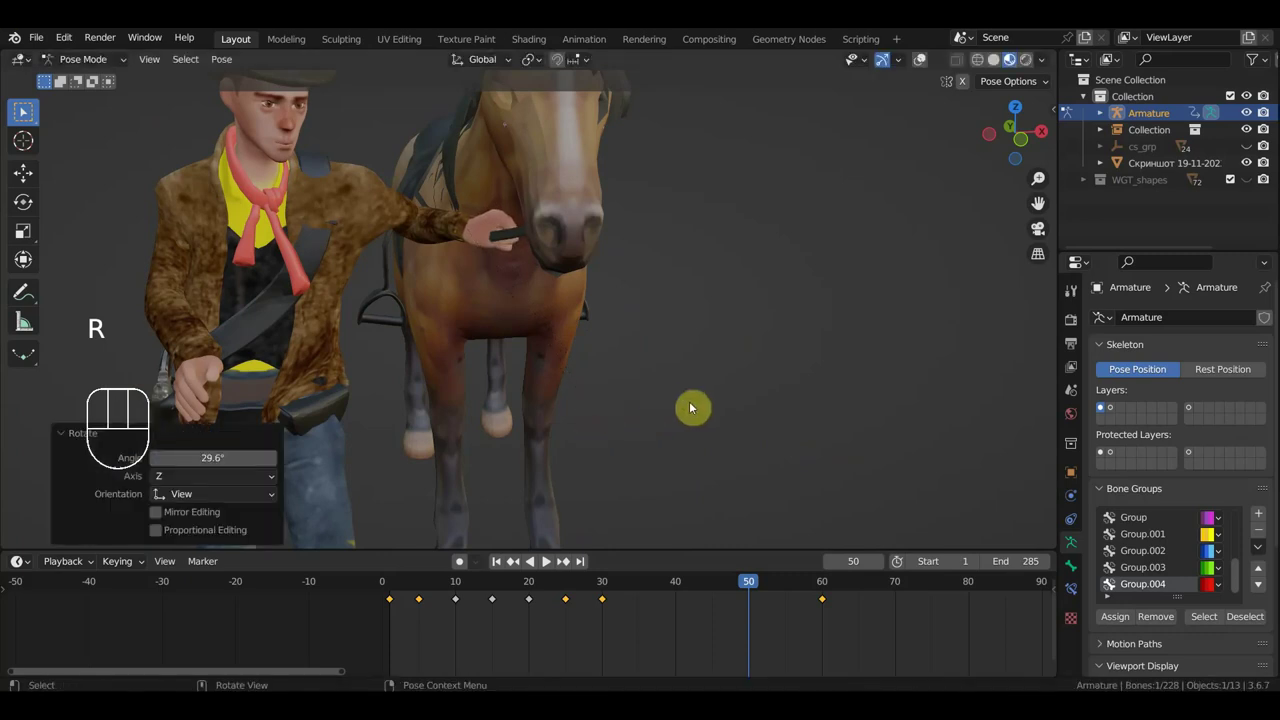
key(g)
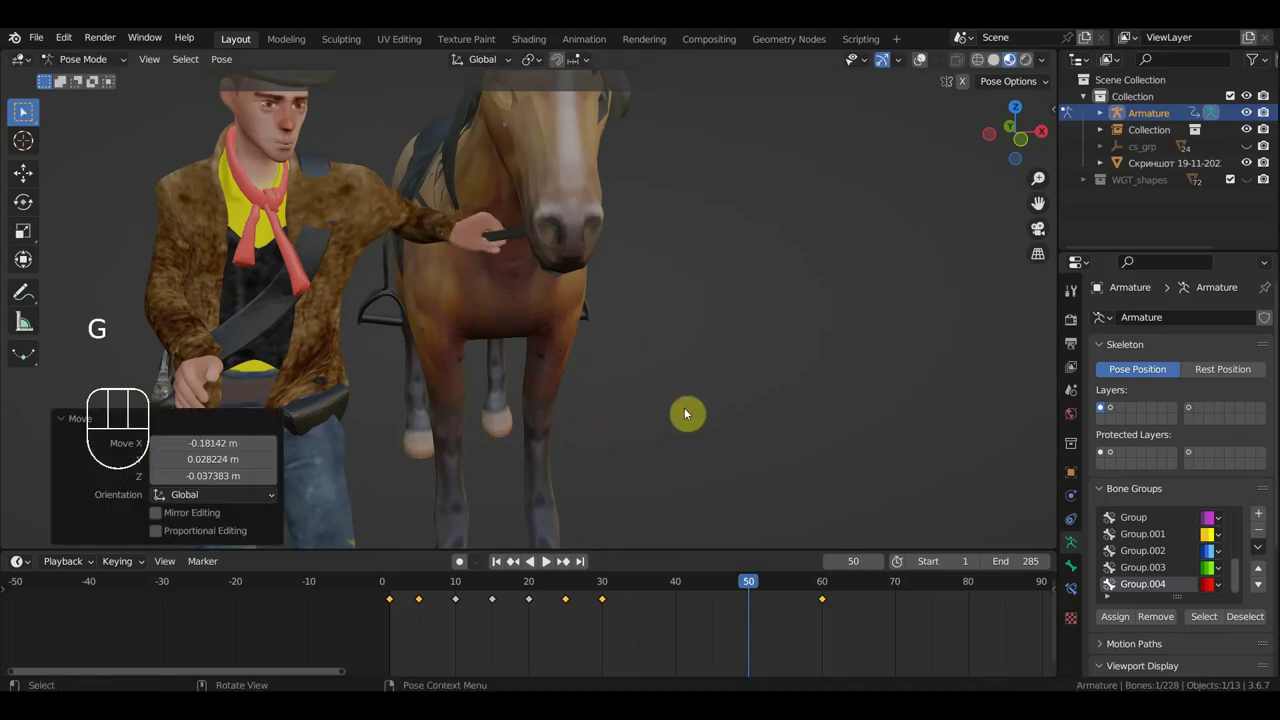
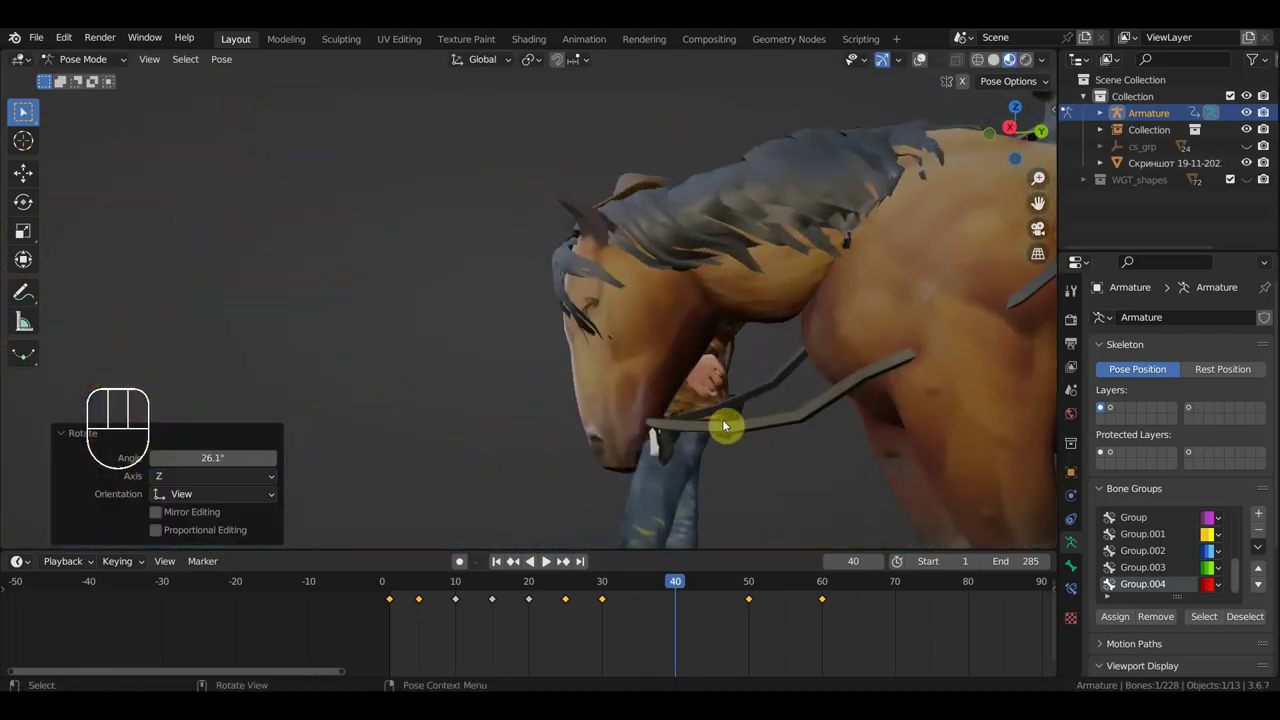
At frame 40 move the controller again and key its location and rotation.
key(g)
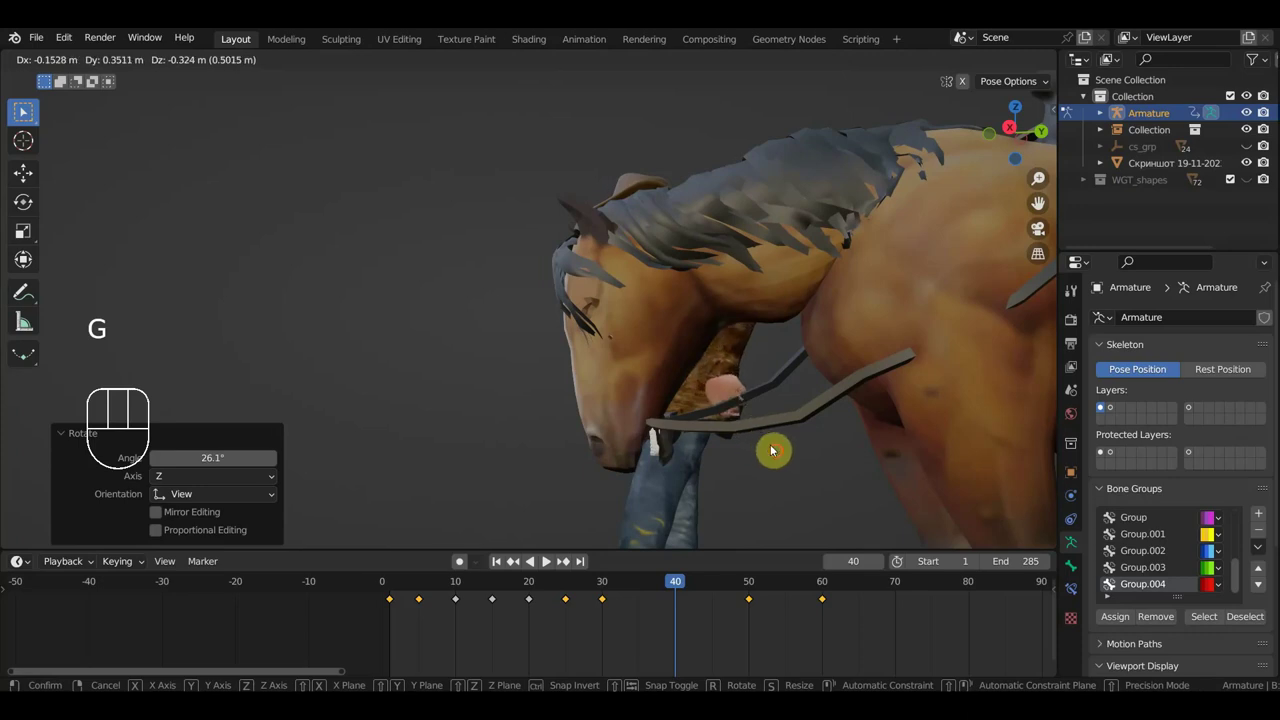
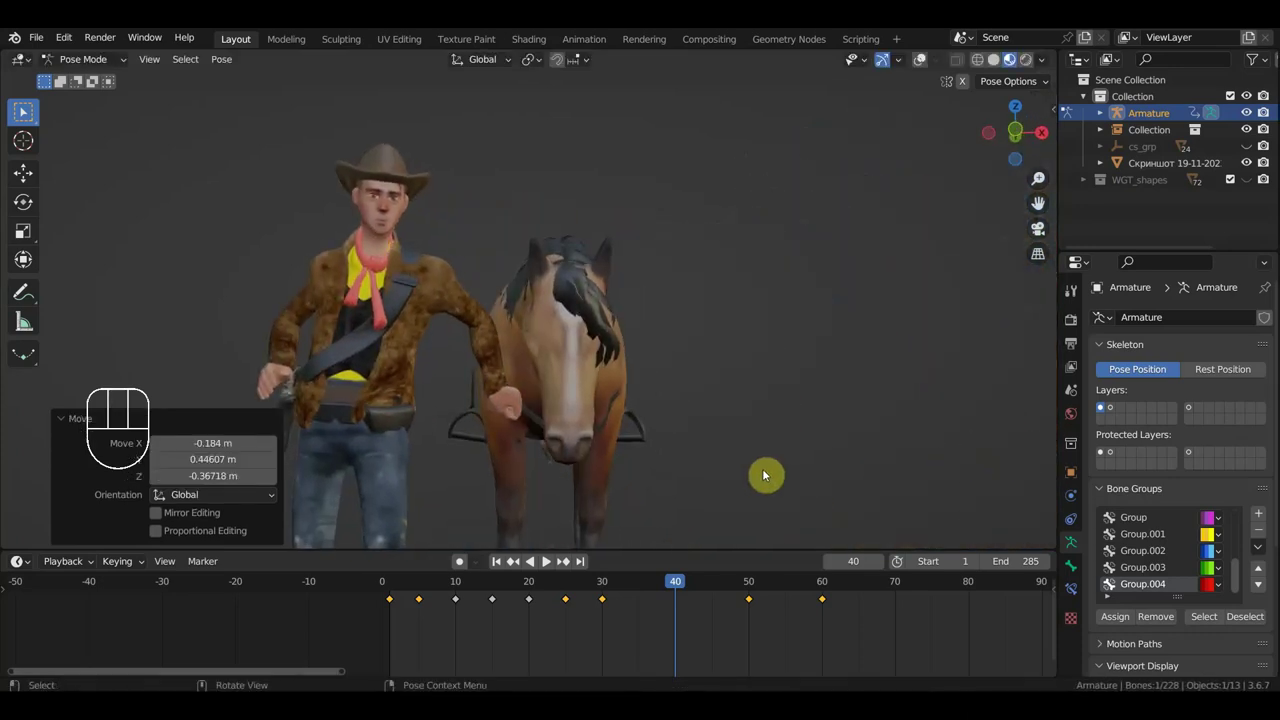
key(g)
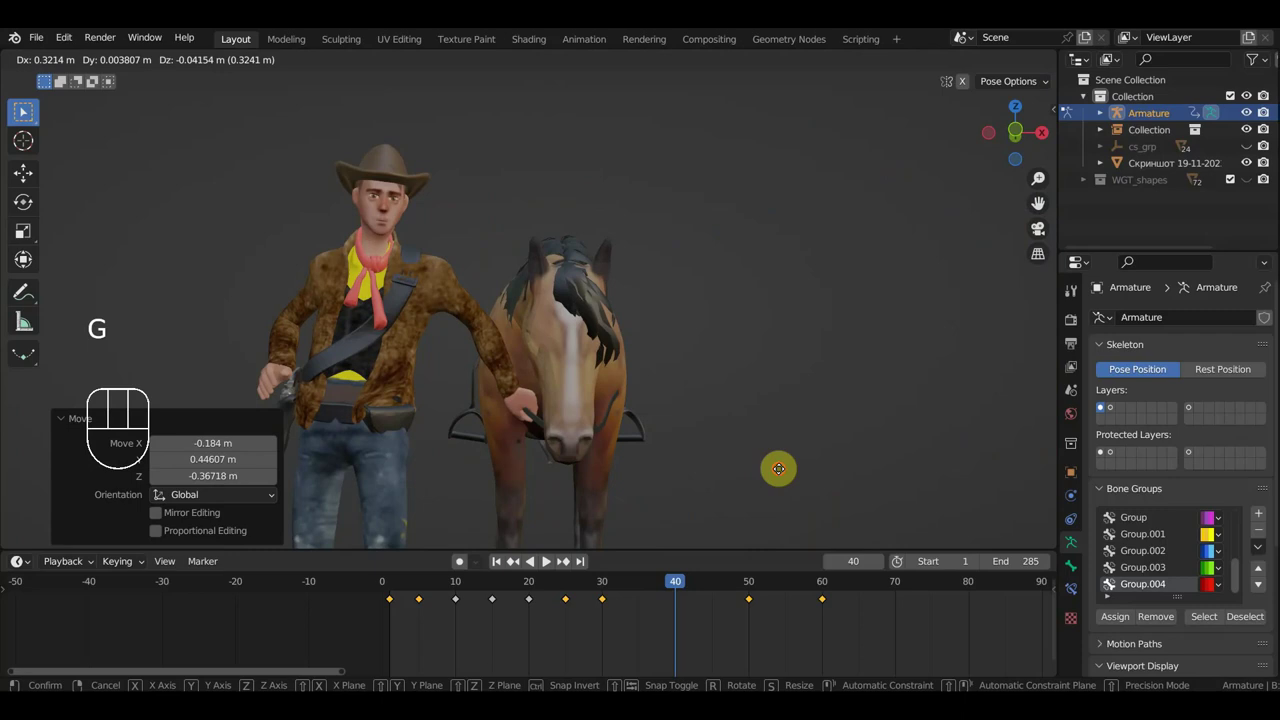
key(i)
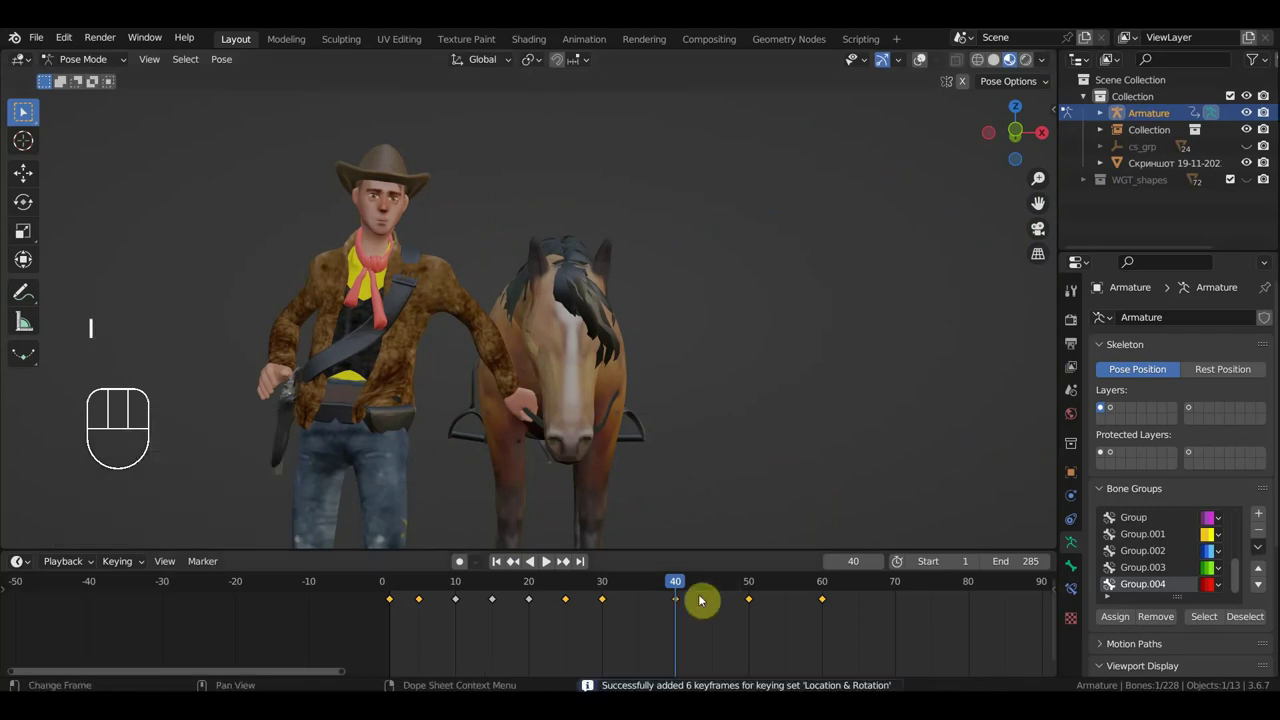
Scrub between frames 40 and 61 and orbit around the horse to review the head motion.
drag(667, 587, 860, 629)
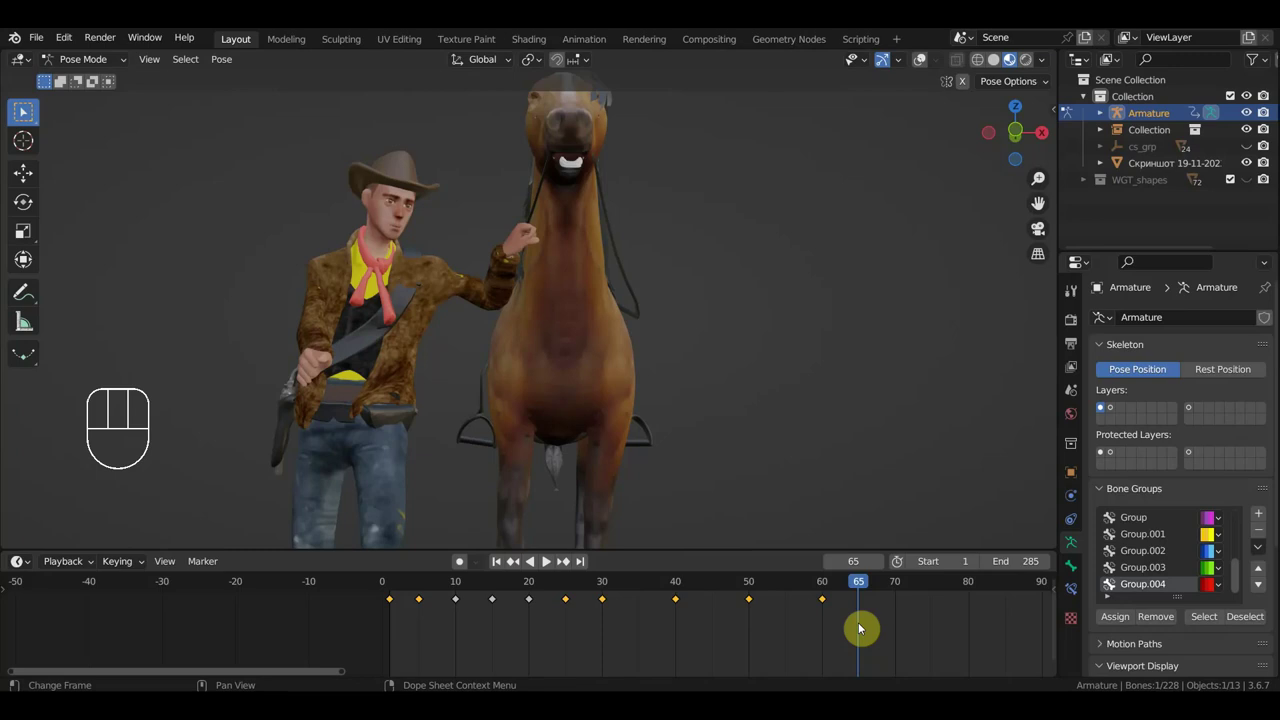
drag(811, 419, 788, 443)
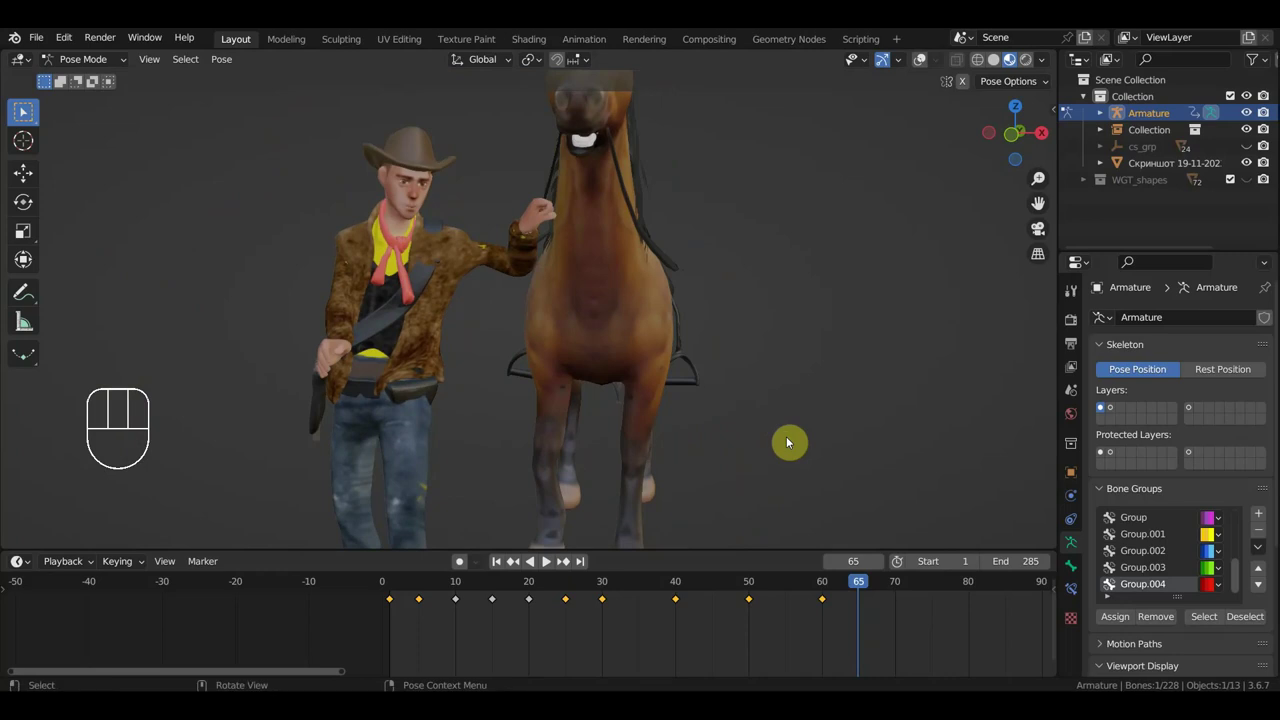
drag(871, 585, 696, 500)
middle_click(667, 399)
middle_click(697, 408)
middle_click(685, 387)
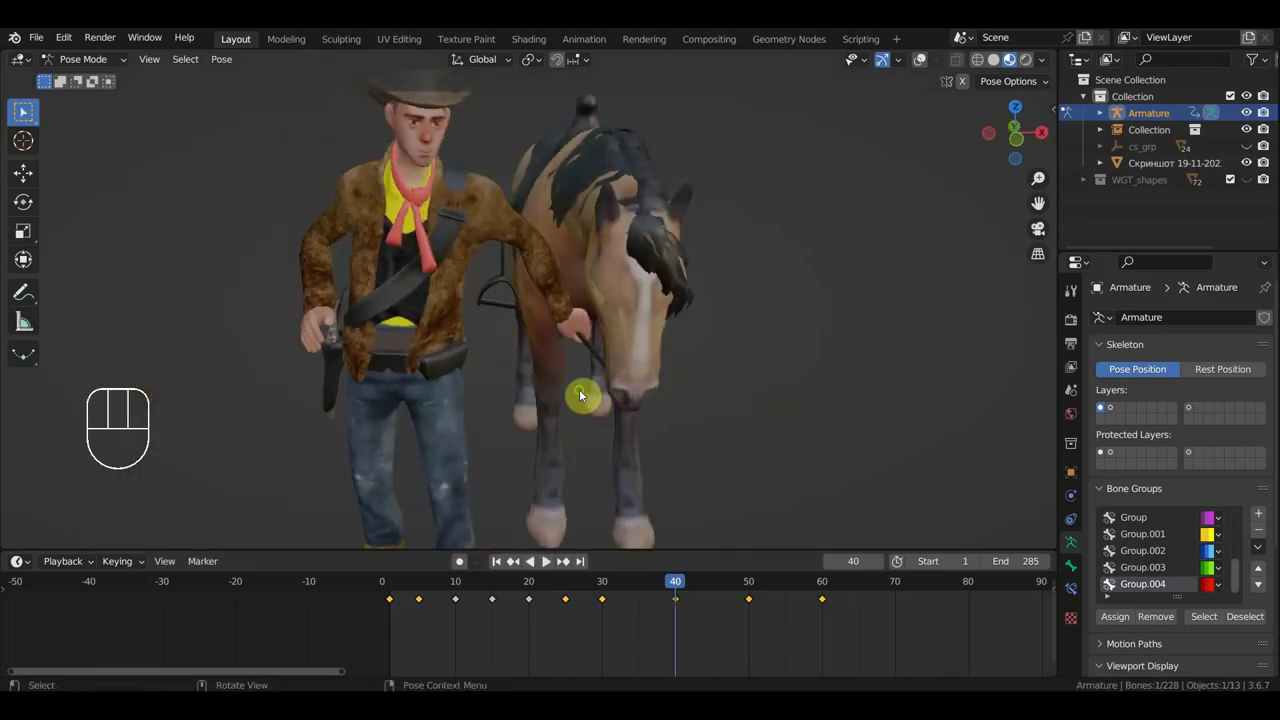
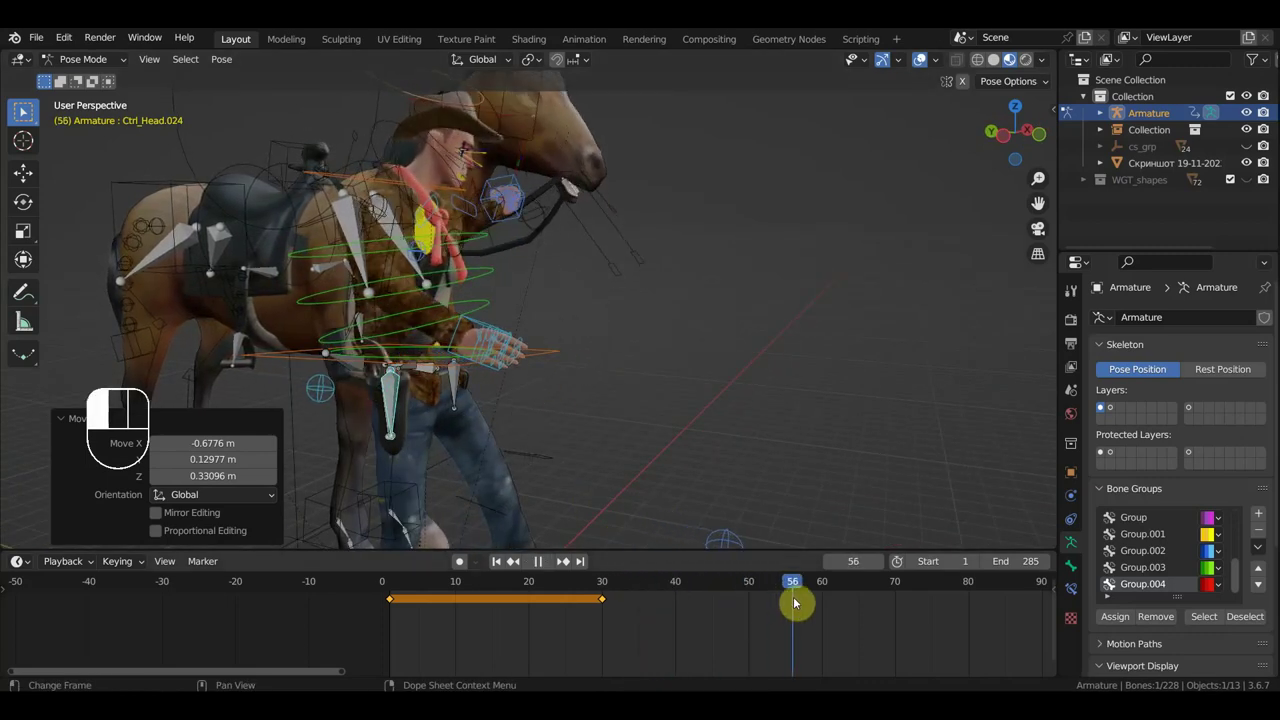
Rotate and move the hand controller near the horse's head at frame 59.
middle_click(686, 417)
middle_click(642, 463)
key(r)
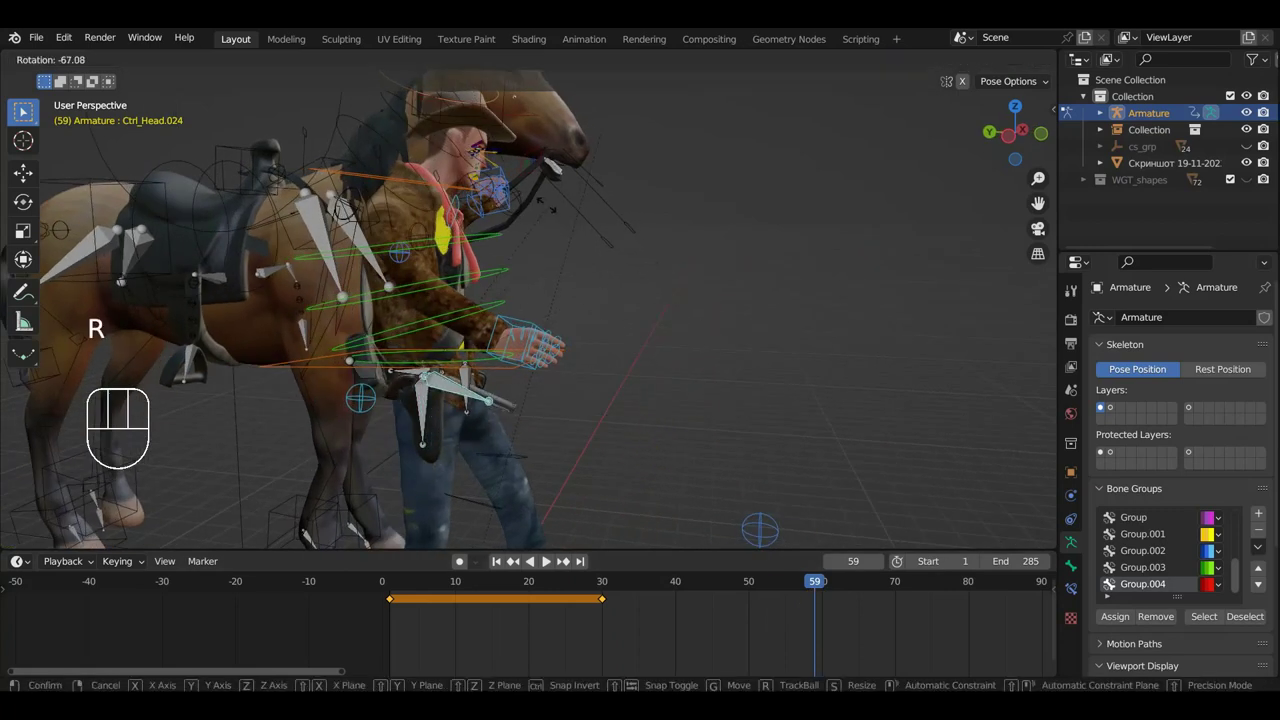
key(g)
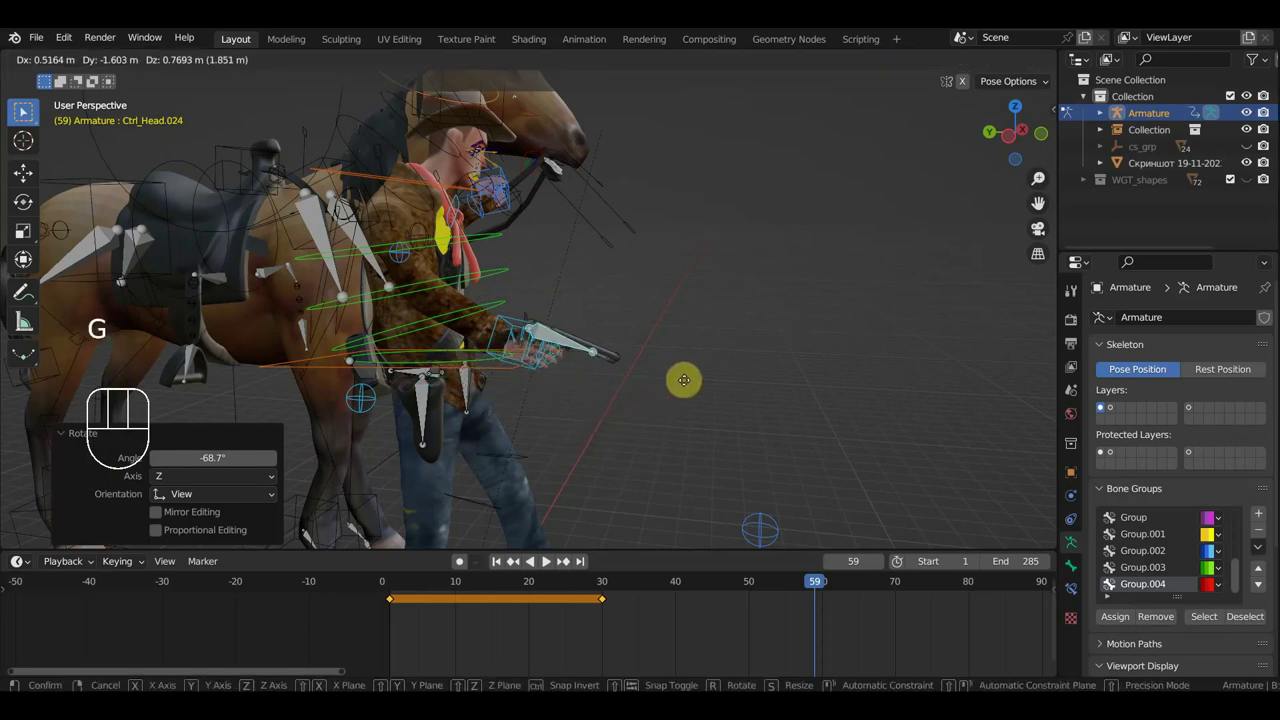
scroll(up, 3)
middle_click(587, 424)
middle_click(579, 390)
key(r)
key(g)
Orbit toward the gun and select the gun and hand bones.
scroll(up, 3)
middle_click(492, 422)
scroll(down, 3)
scroll(up, 3)
middle_click(389, 402)
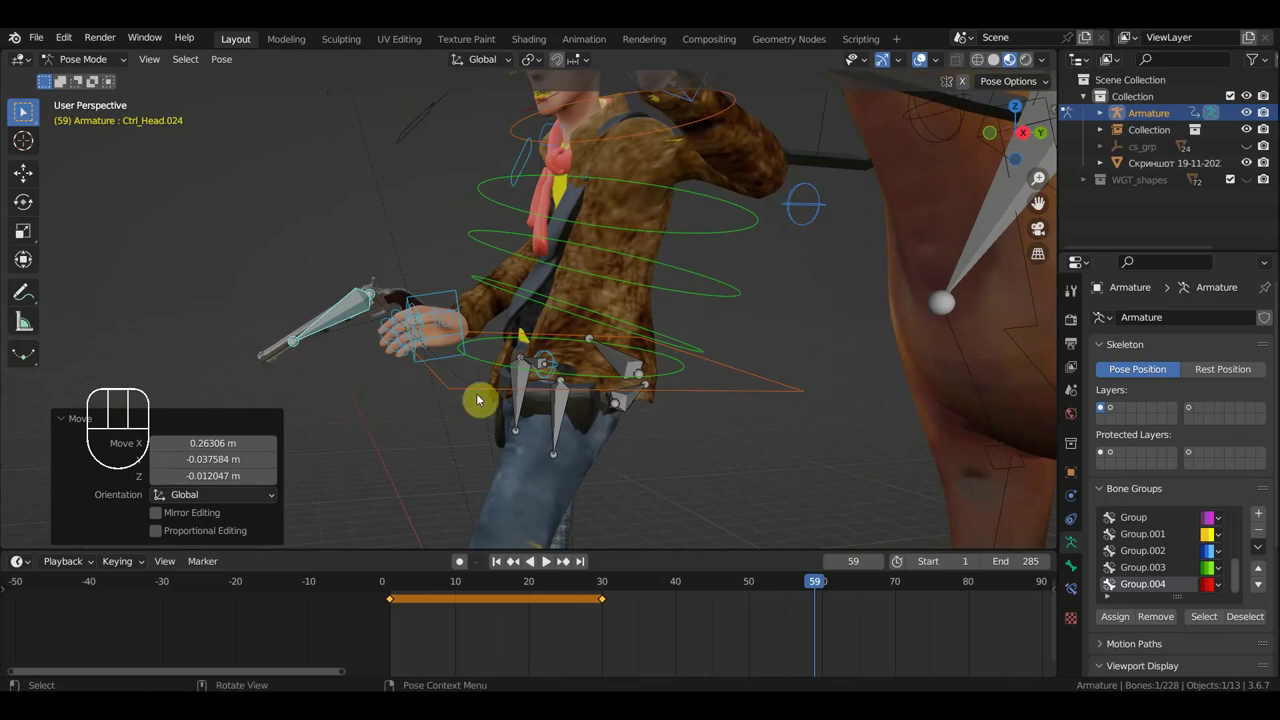
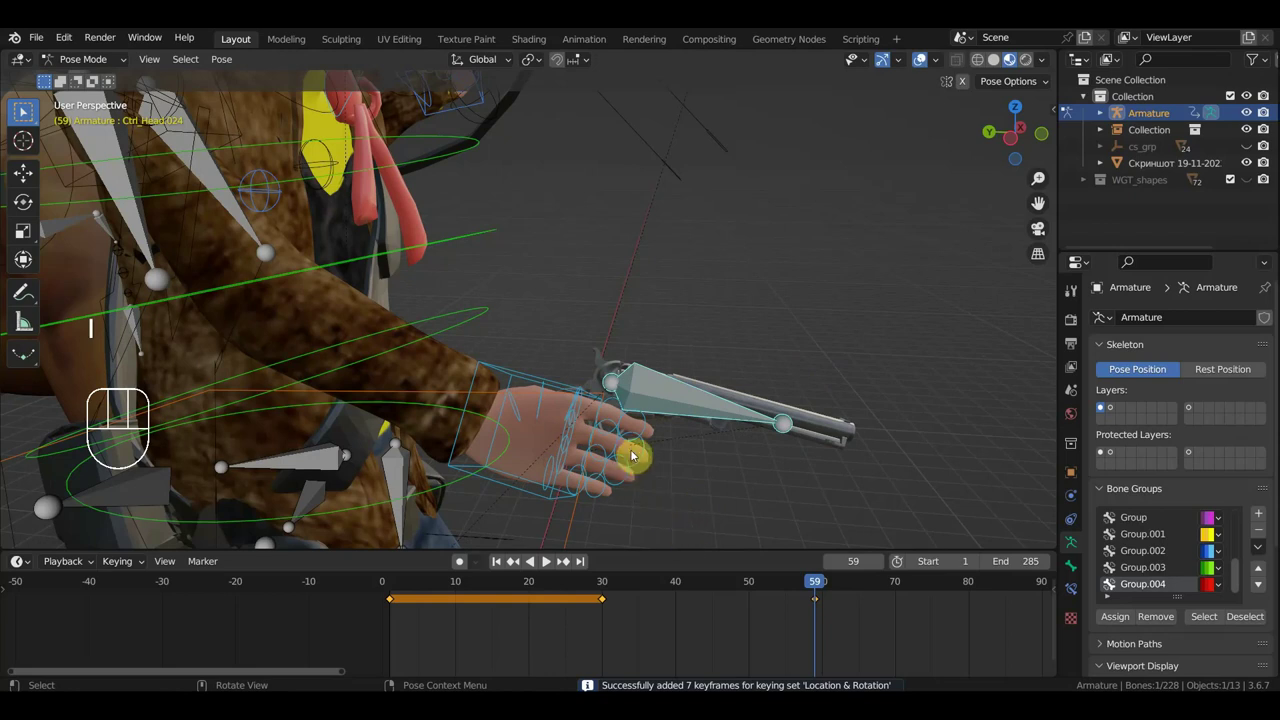
drag(610, 429, 565, 377)
middle_click(559, 372)
click(551, 326)
click(559, 302)
click(527, 354)
middle_click(856, 398)
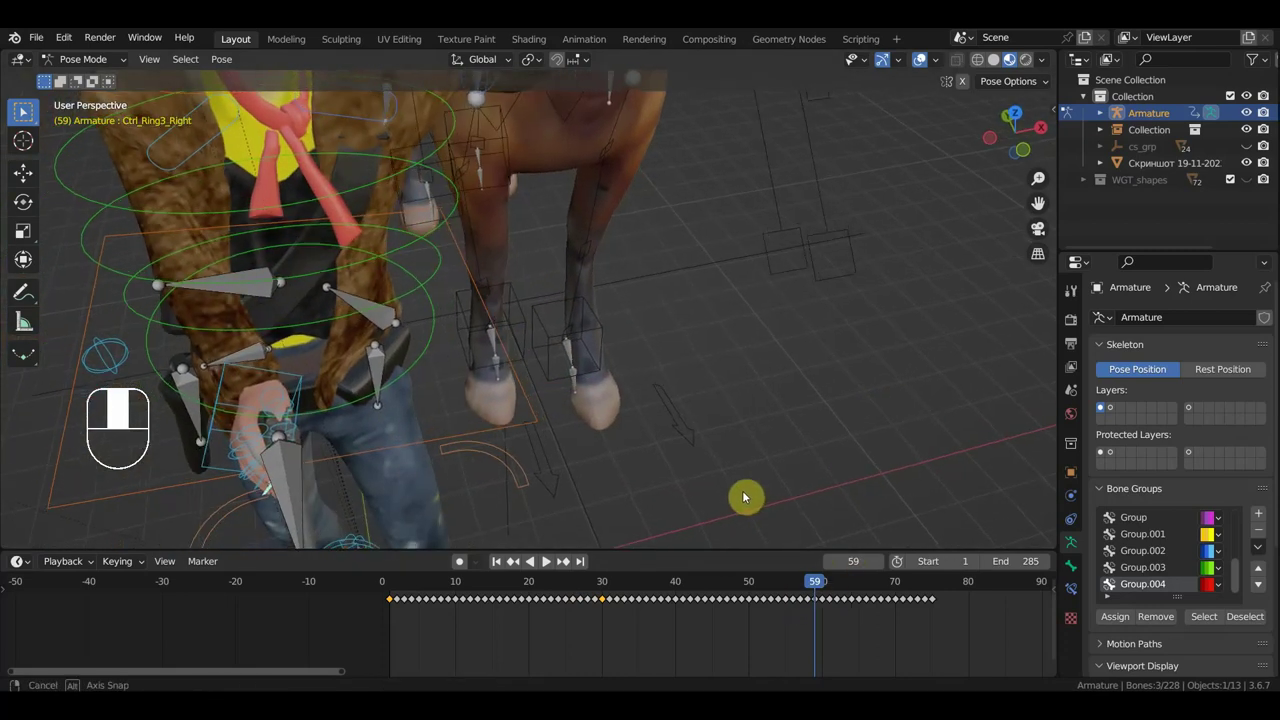
Rotate the selected gun and hand bones to adjust the grip.
middle_click(675, 466)
middle_click(576, 460)
key(r)
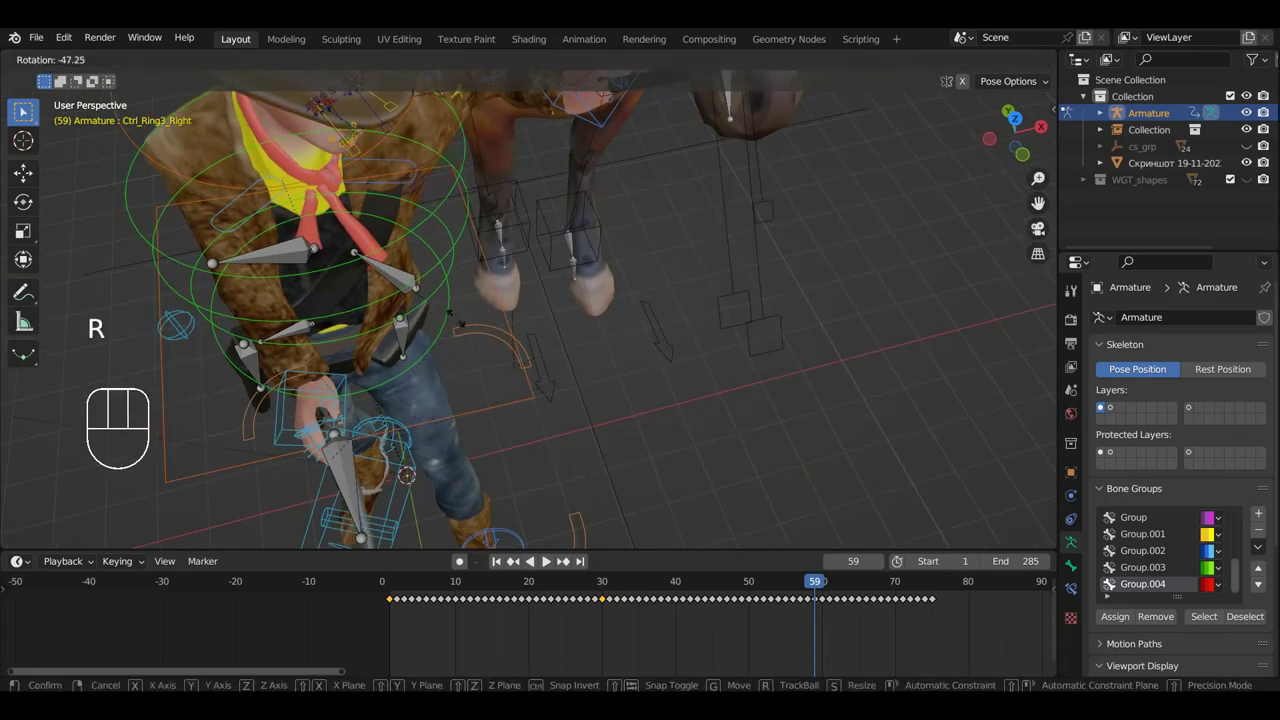
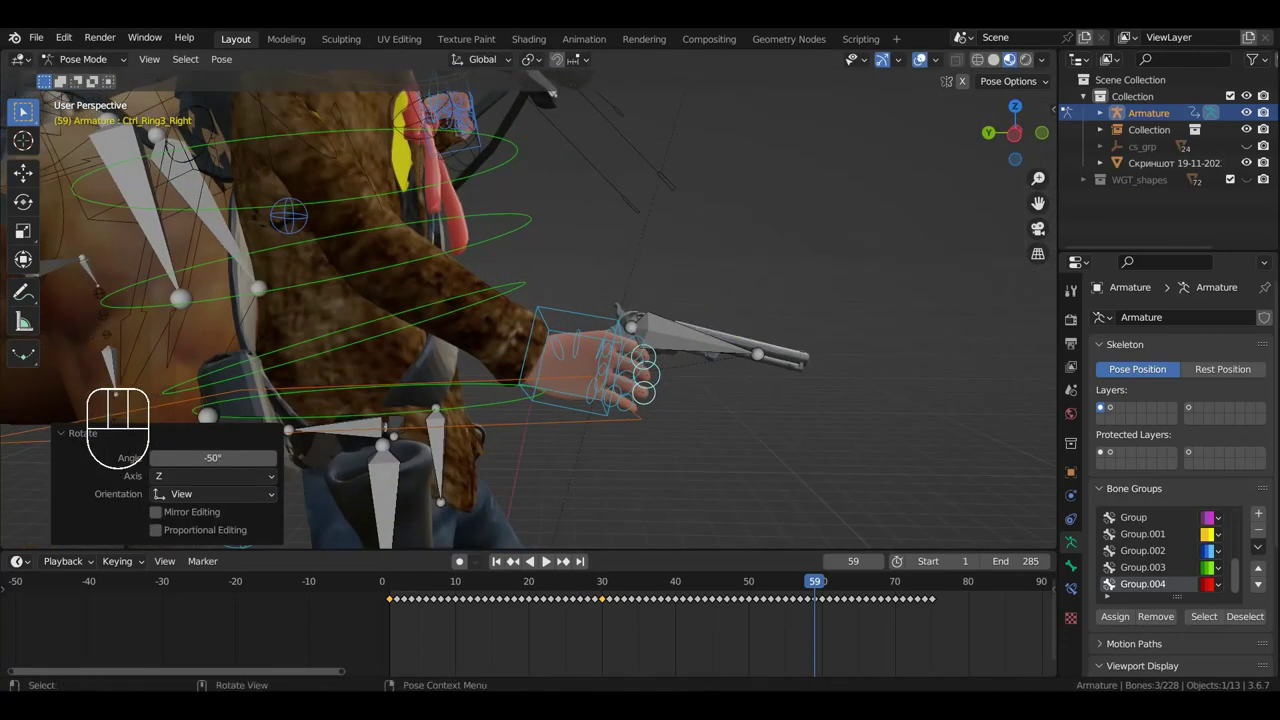
key(r)
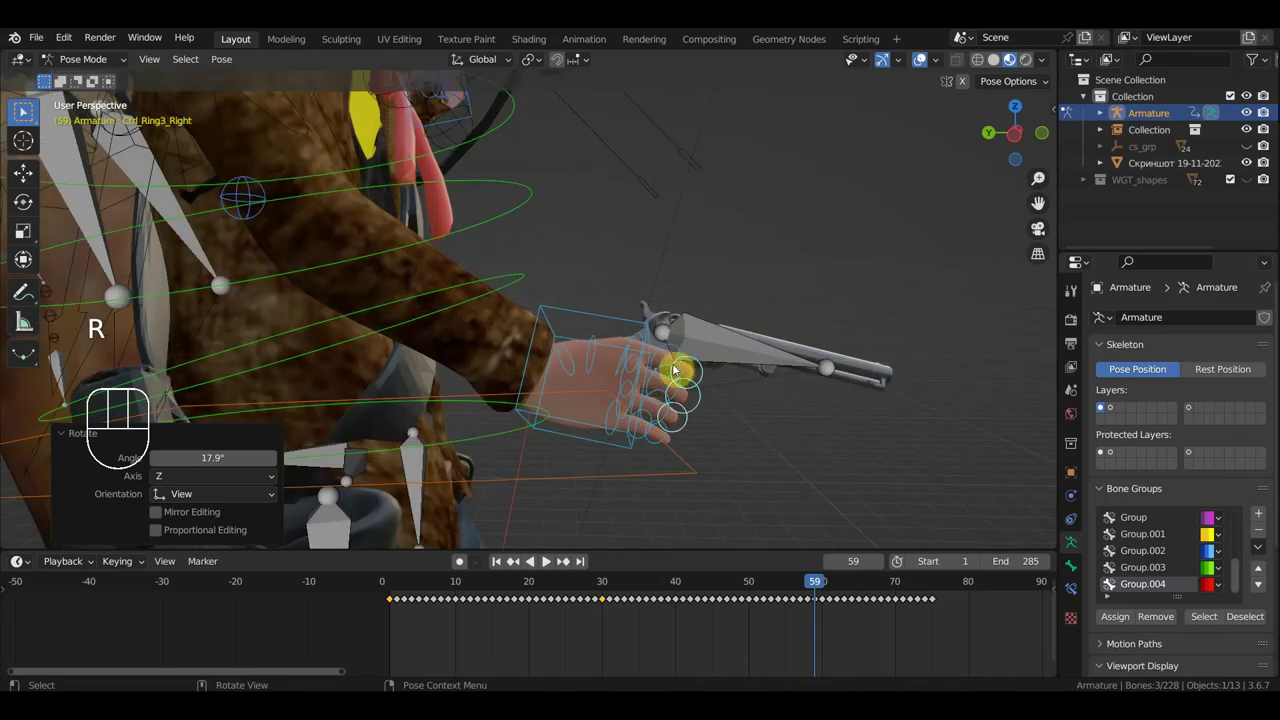
Add the four finger bones to the selection, switch to a straight-on view and rotate them.
click(671, 350)
click(663, 375)
click(666, 396)
click(657, 418)
key(KP_7)
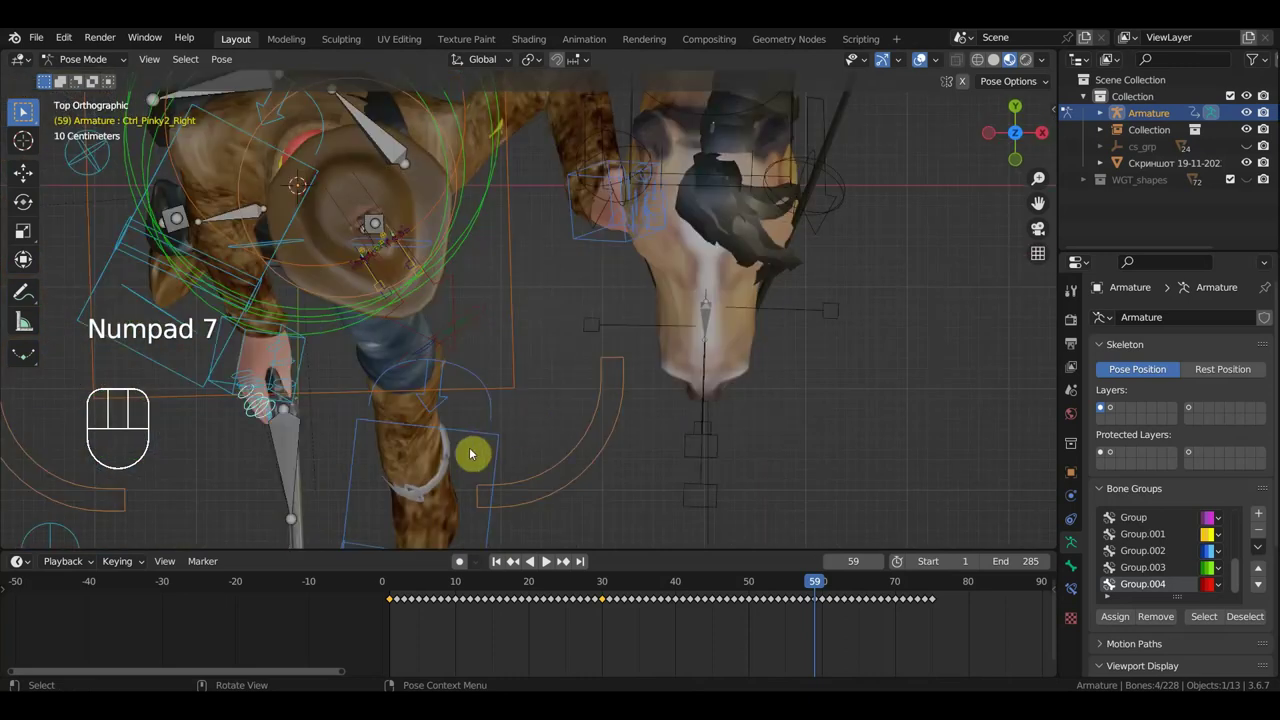
key(r)
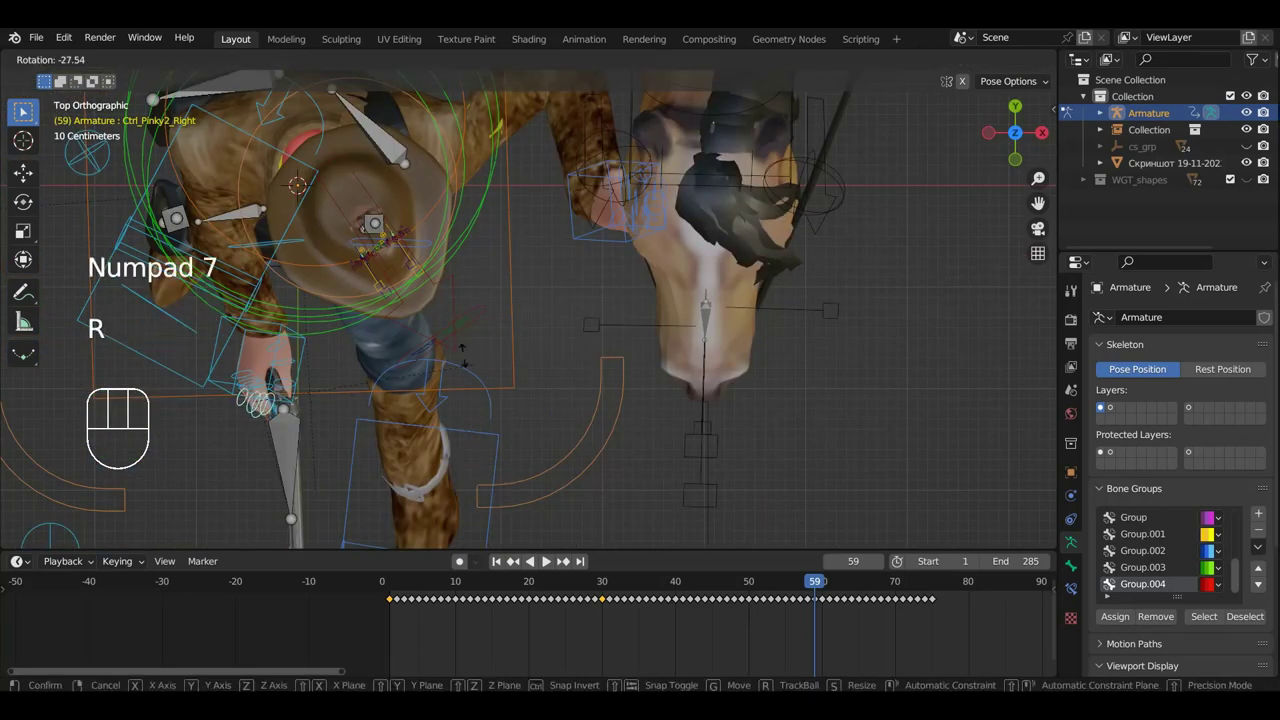
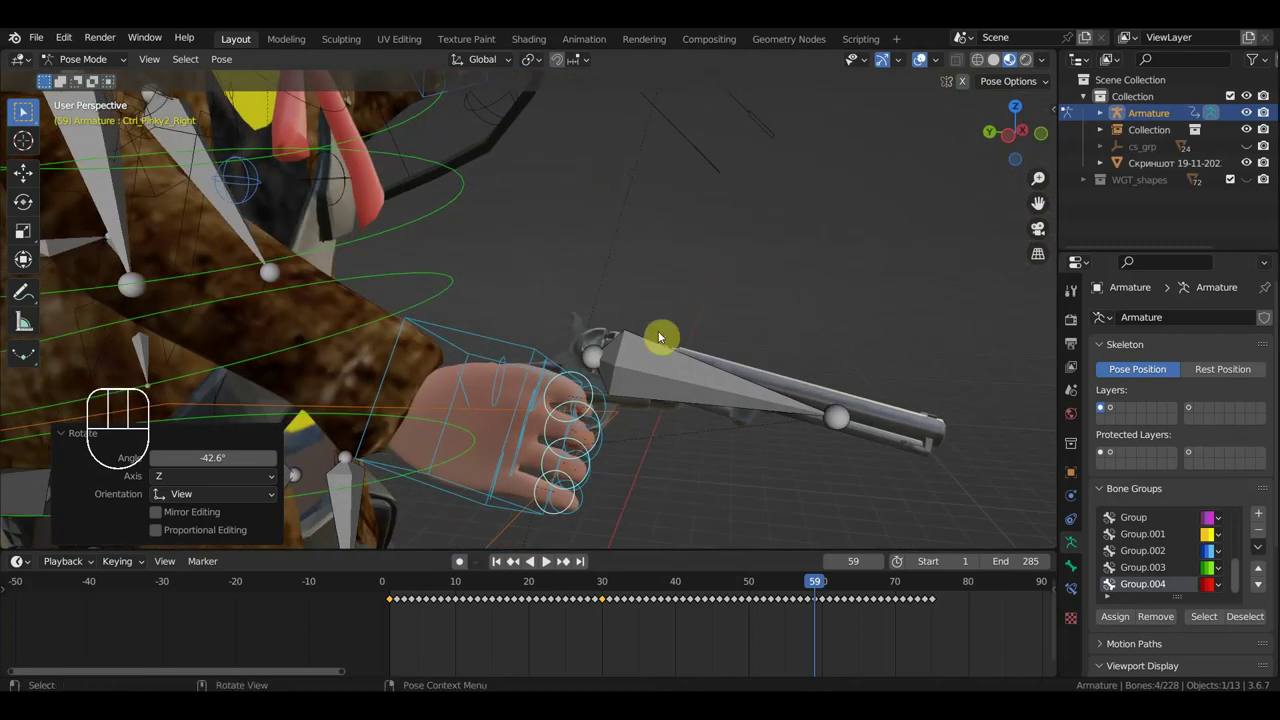
key(r)
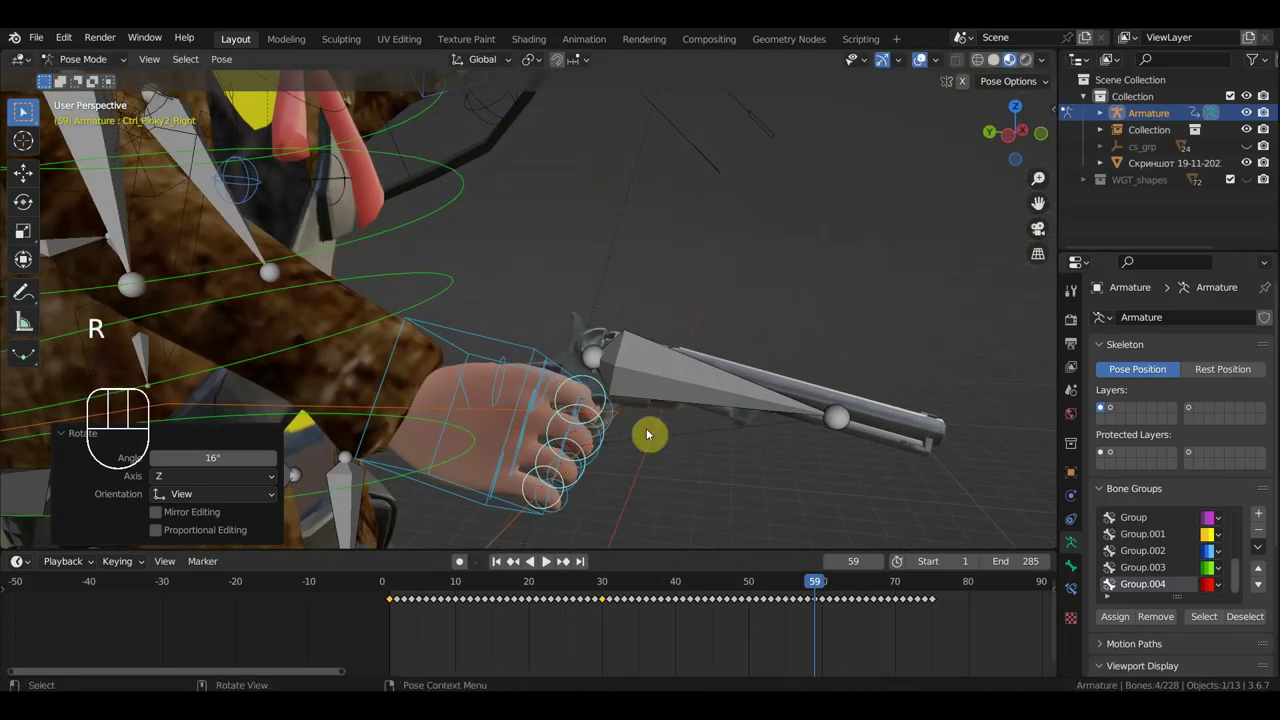
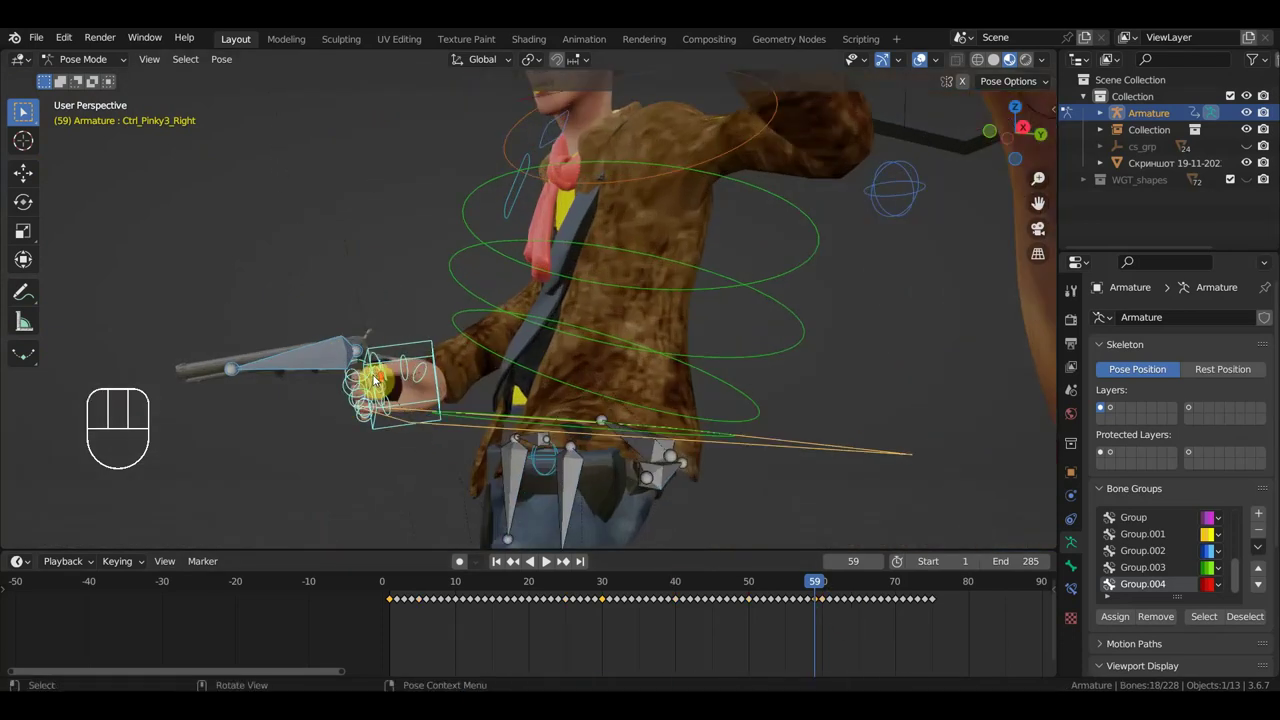
Adjust which hand bones are selected in the viewport.
click(325, 352)
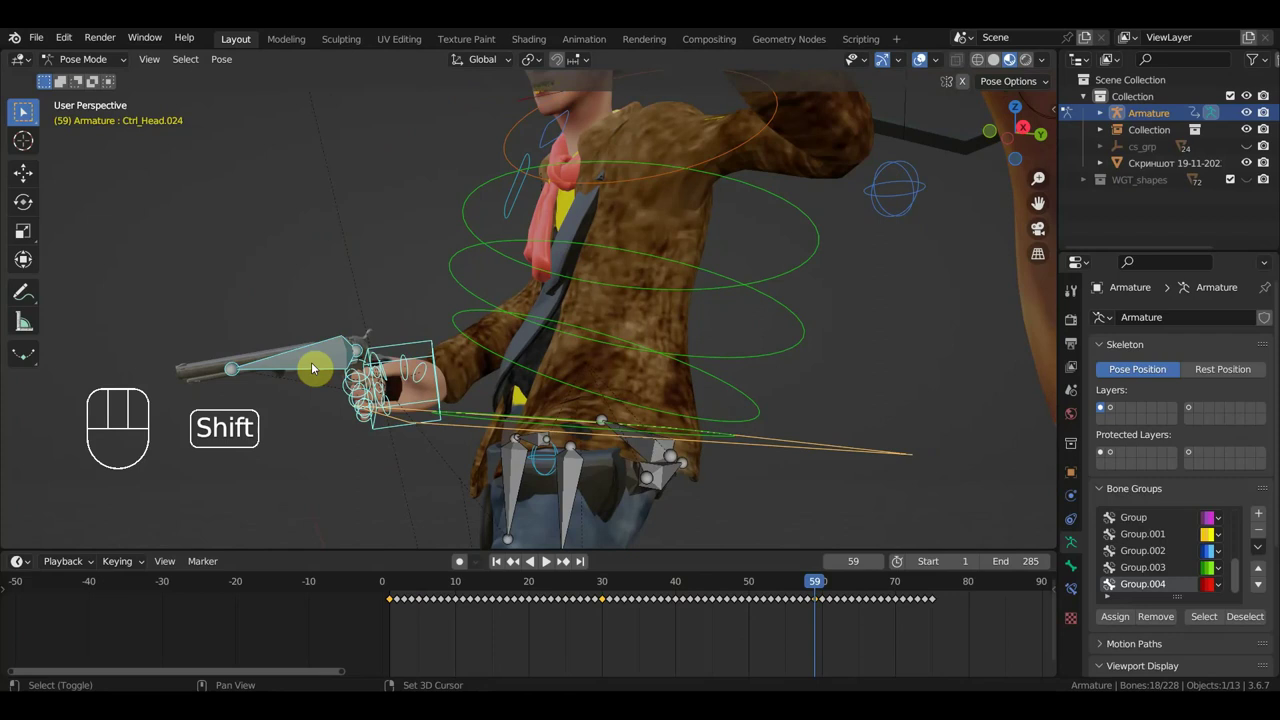
click(317, 366)
click(409, 347)
click(413, 350)
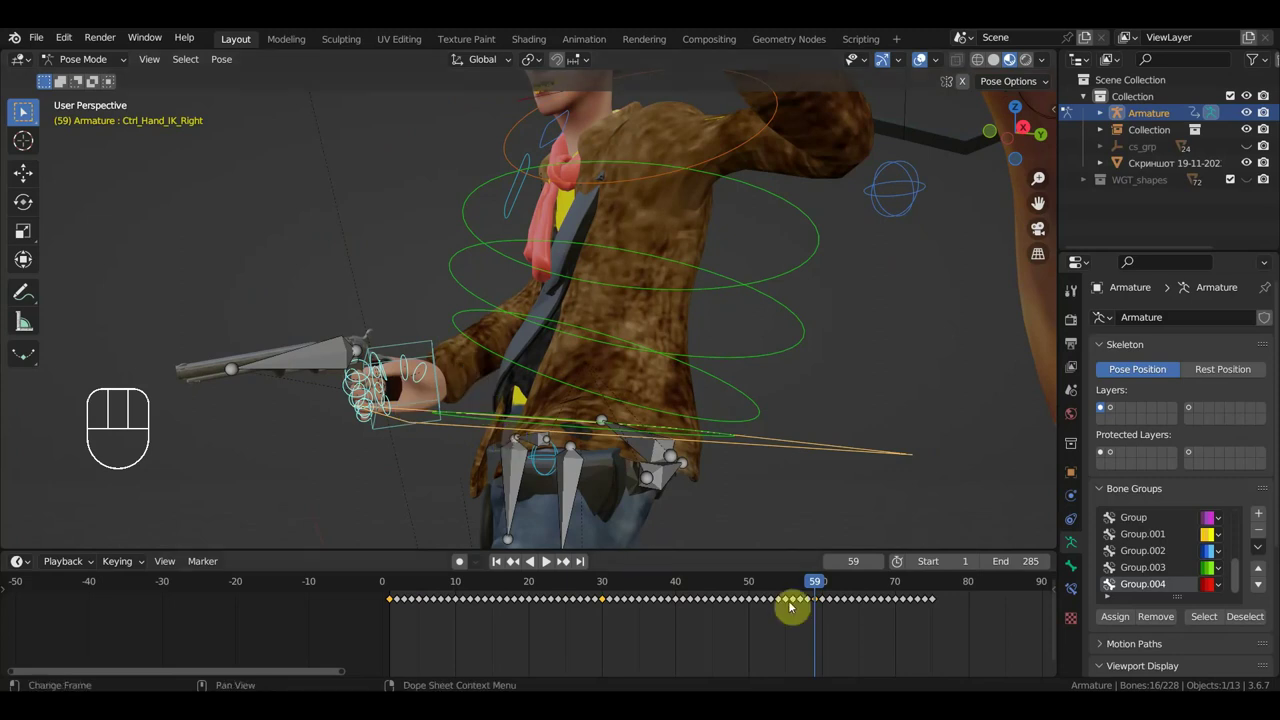
Scrub frames 20–73, box-select the keyframes up to frame 60 and shift the block later to about frame 75.
drag(914, 615, 824, 581)
drag(846, 589, 919, 604)
key(Delete)
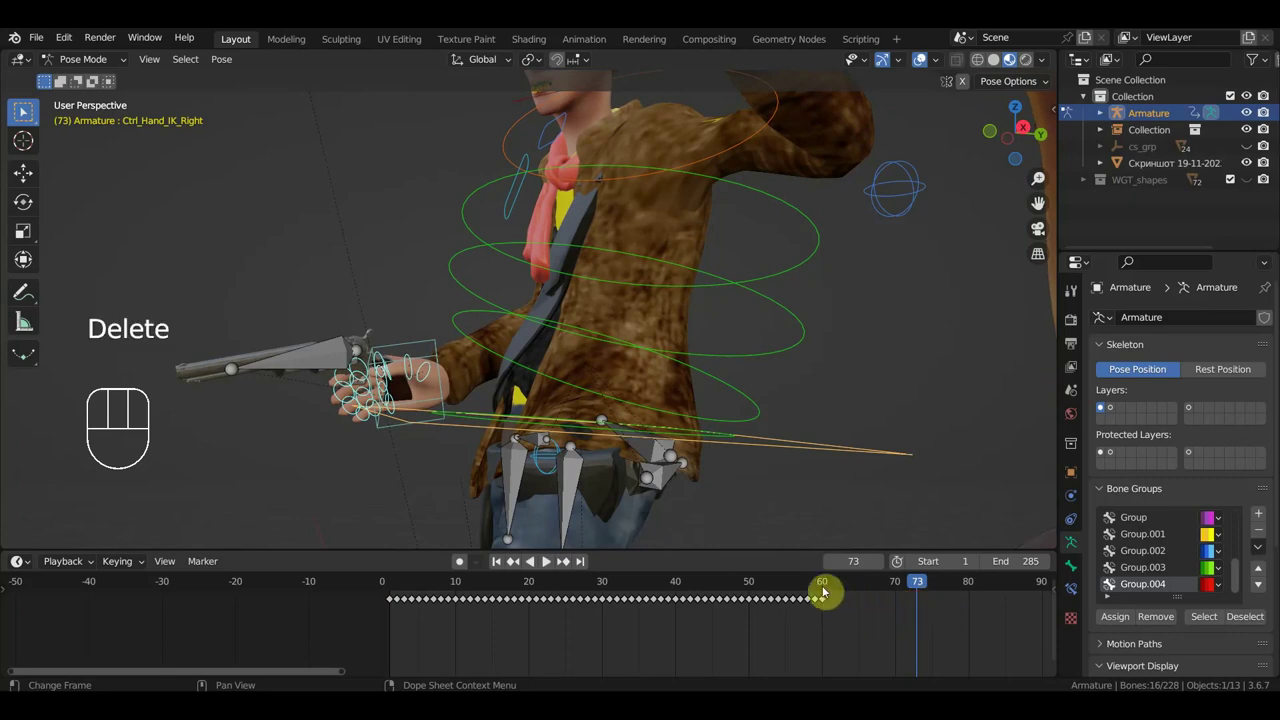
click(829, 586)
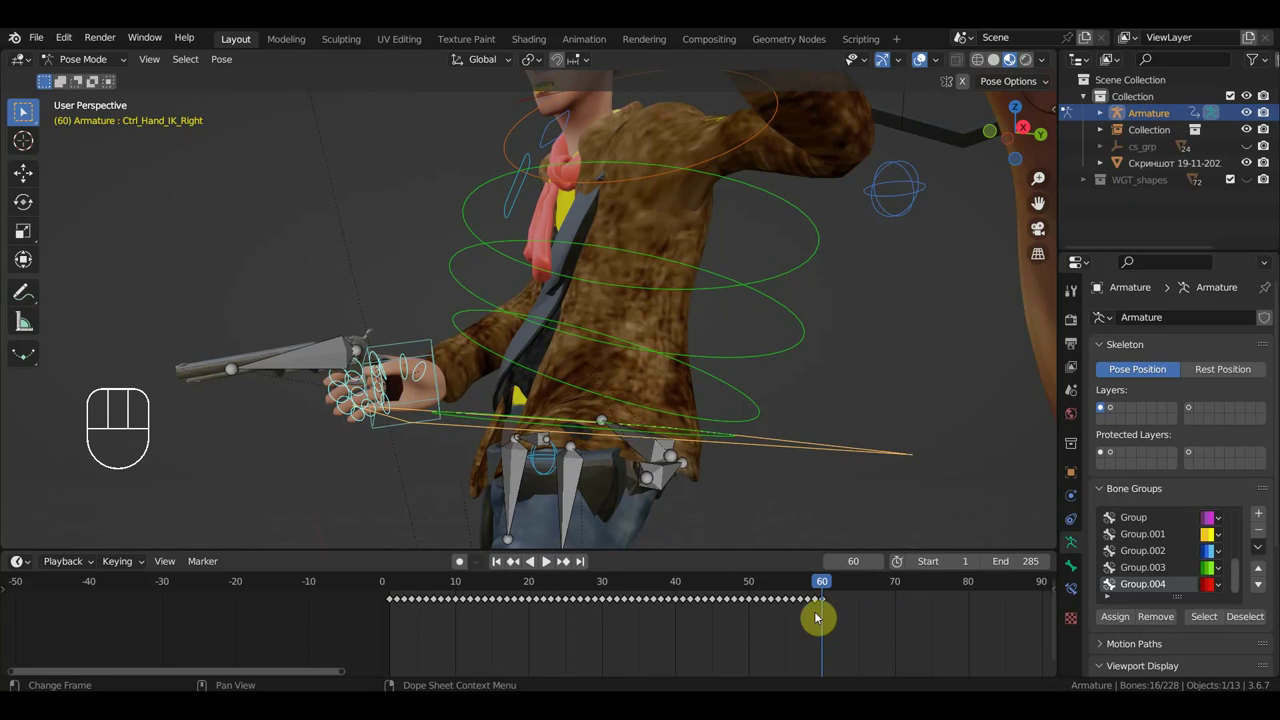
drag(824, 614, 529, 588)
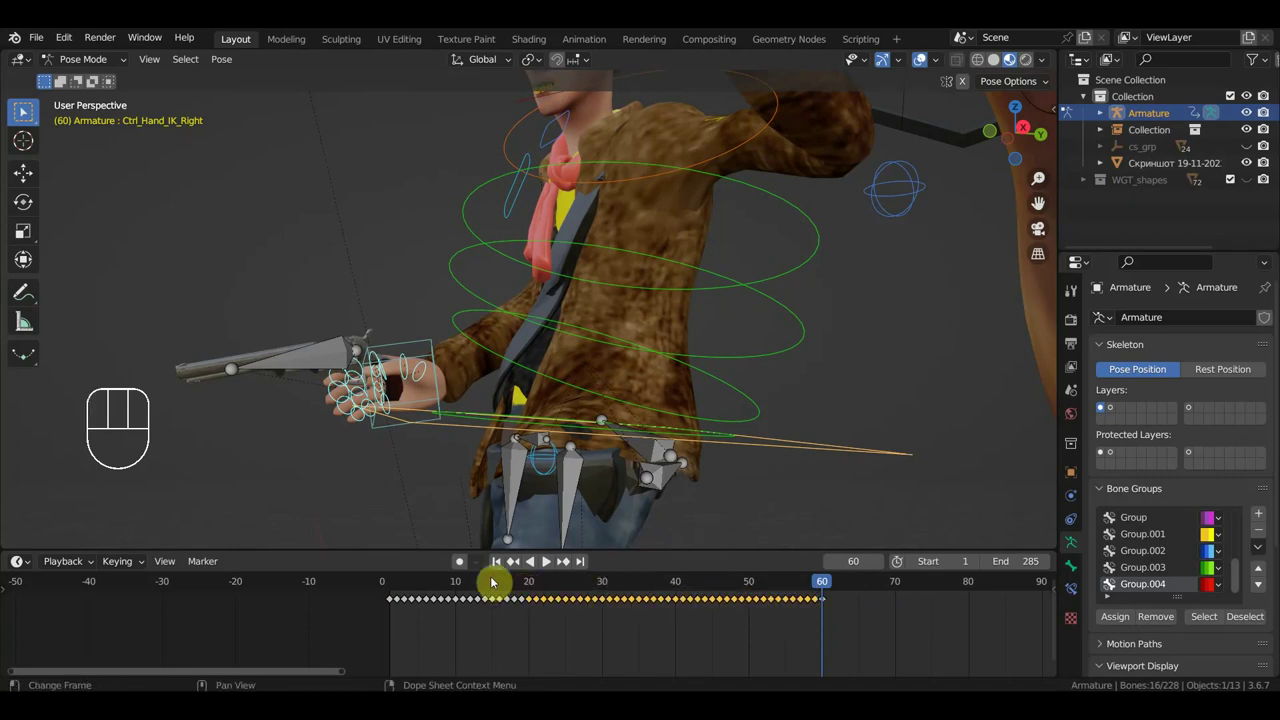
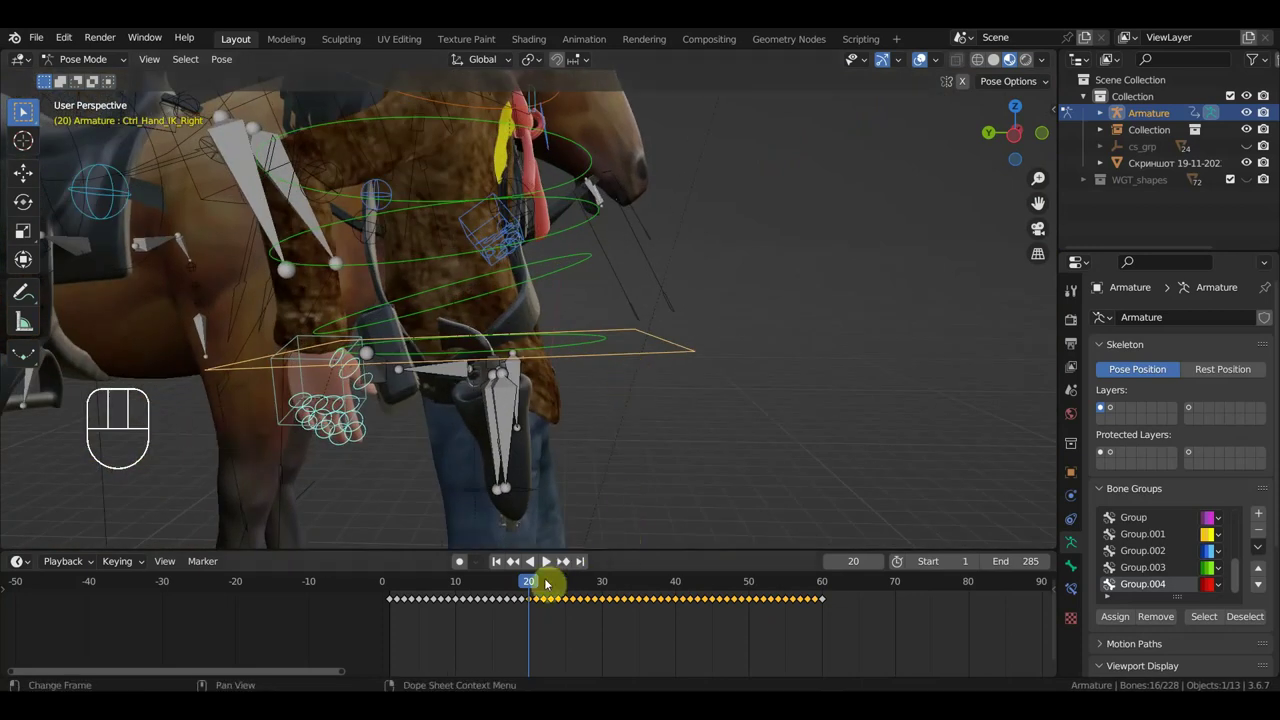
drag(556, 586, 674, 598)
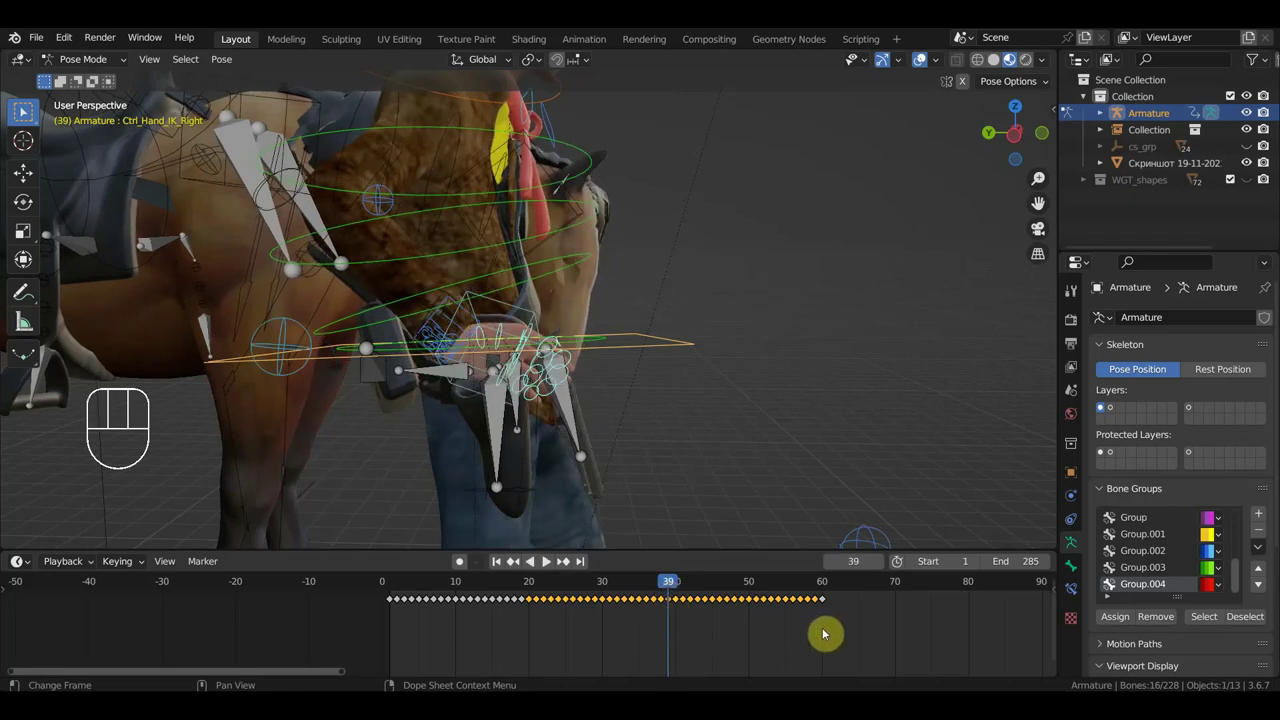
drag(818, 633, 678, 578)
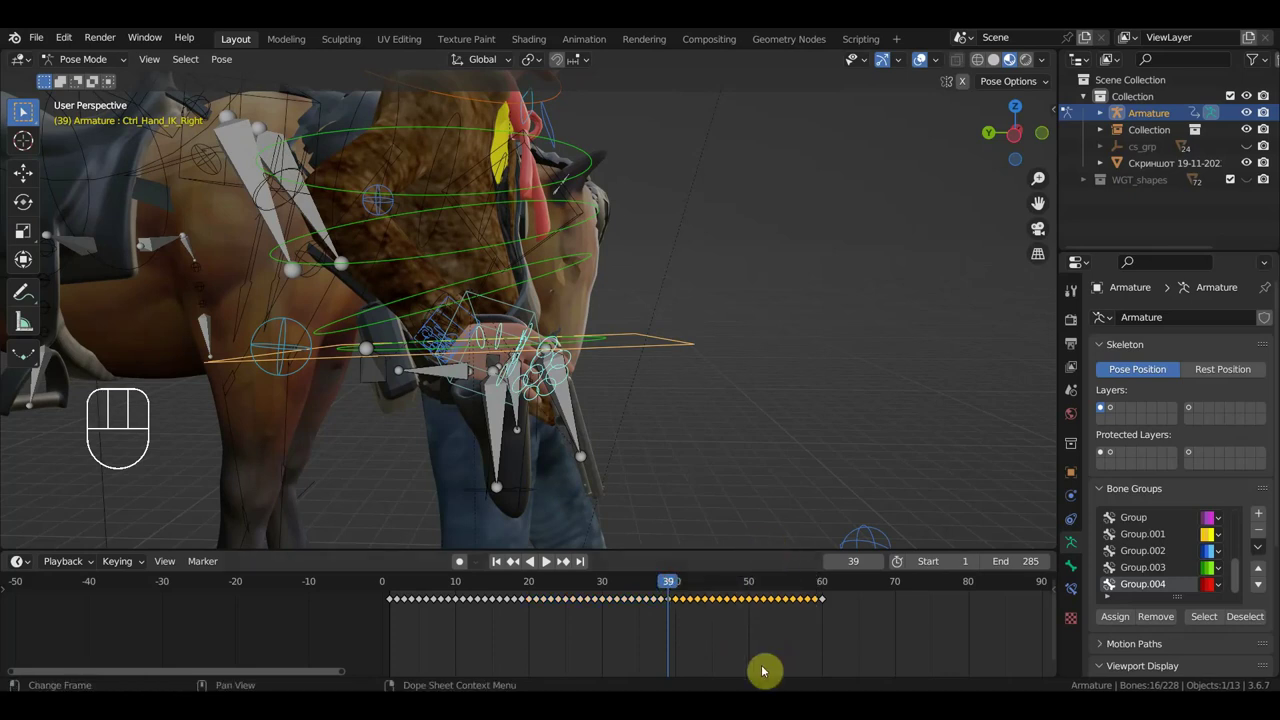
key(Delete)
At frame 39 select the single hand controller bone and begin rotating it.
drag(743, 472, 741, 472)
click(428, 307)
middle_click(468, 299)
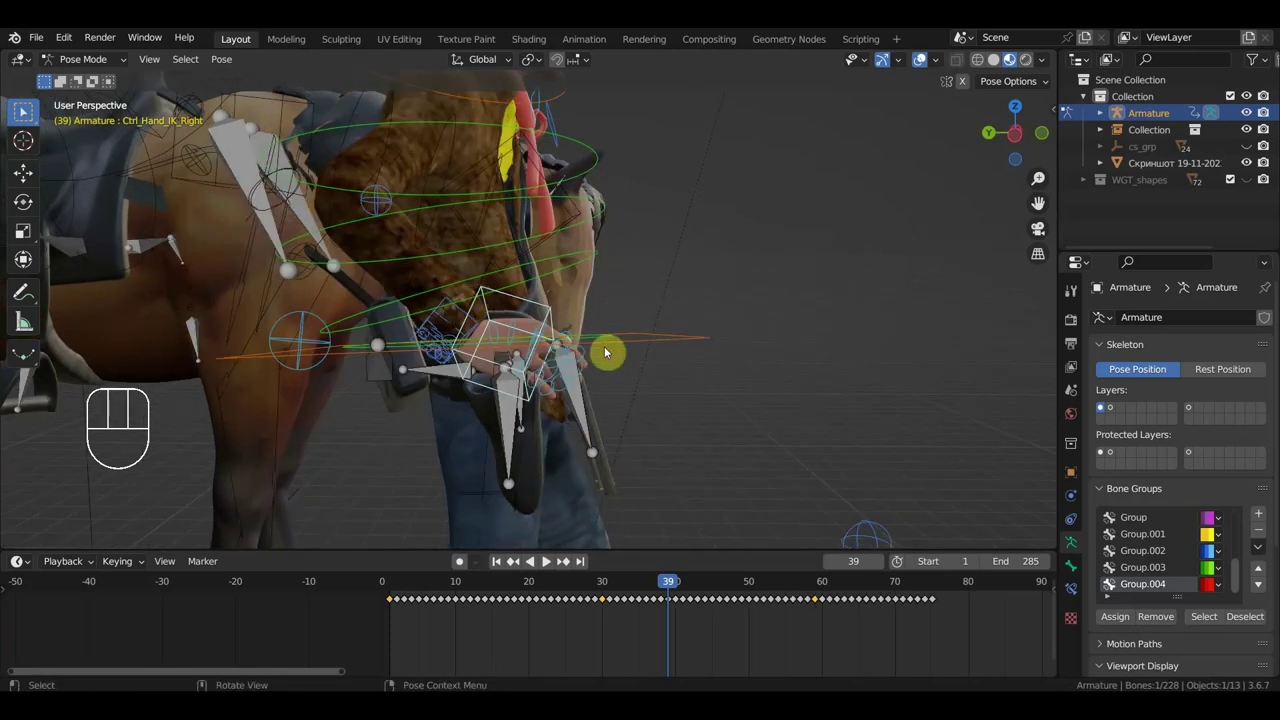
key(r)
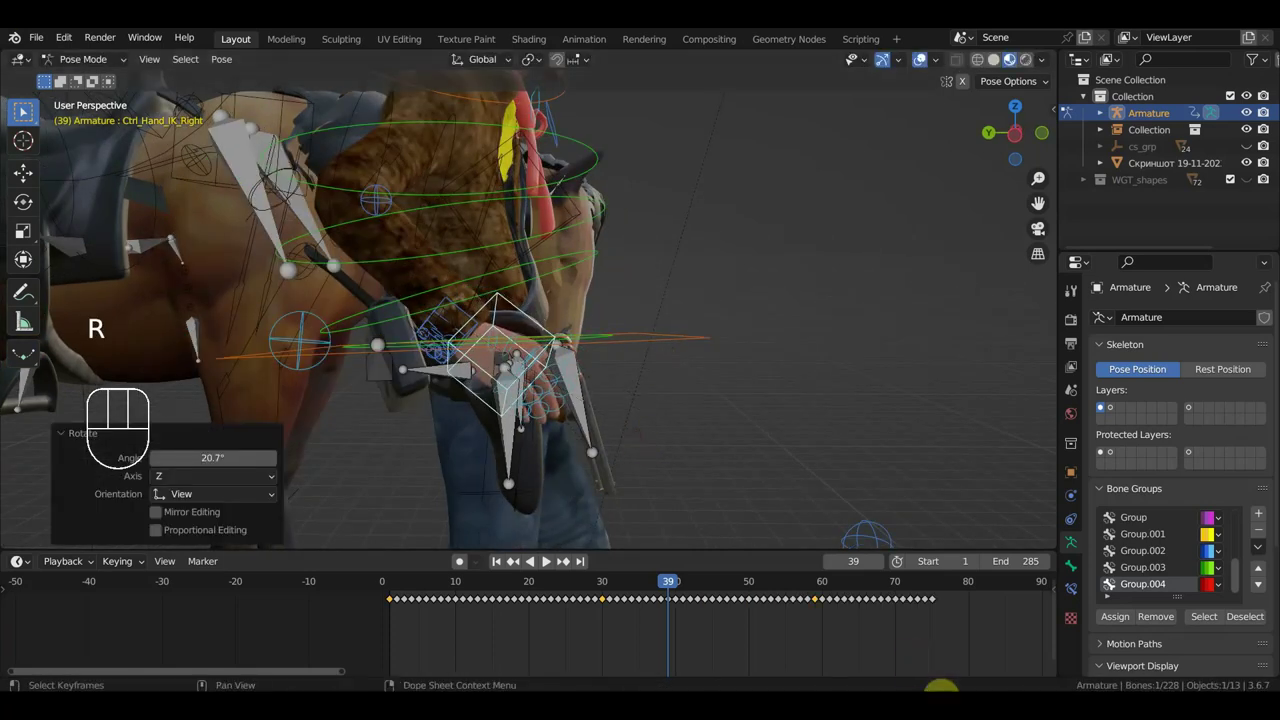
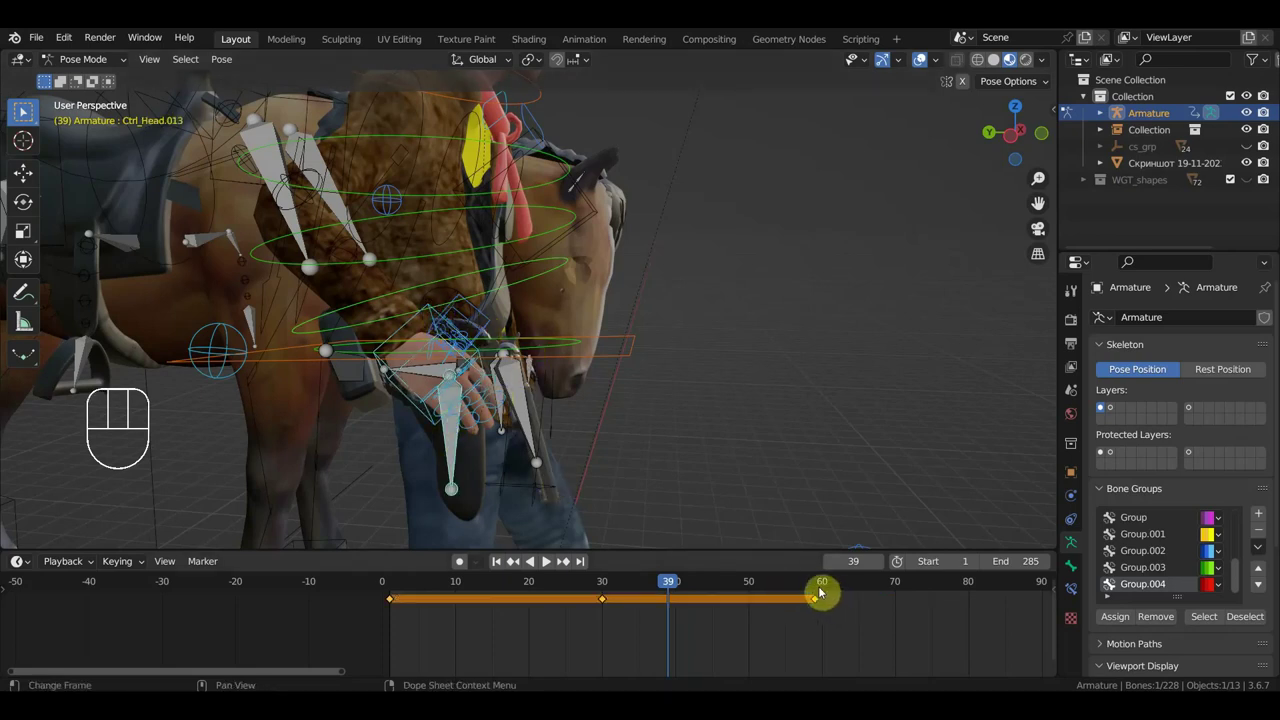
Delete the in-between keyframes after frame 39 and re-pose the controller near the horse's head.
click(412, 326)
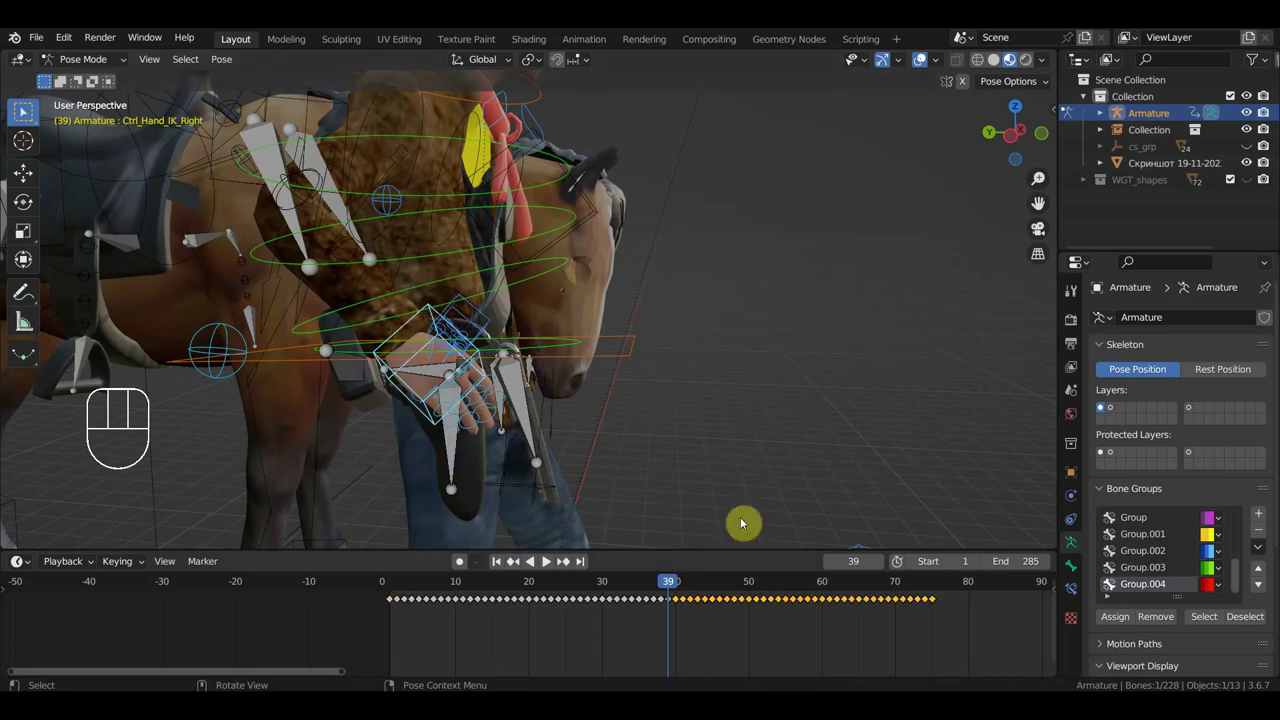
drag(1007, 650, 826, 581)
key(Delete)
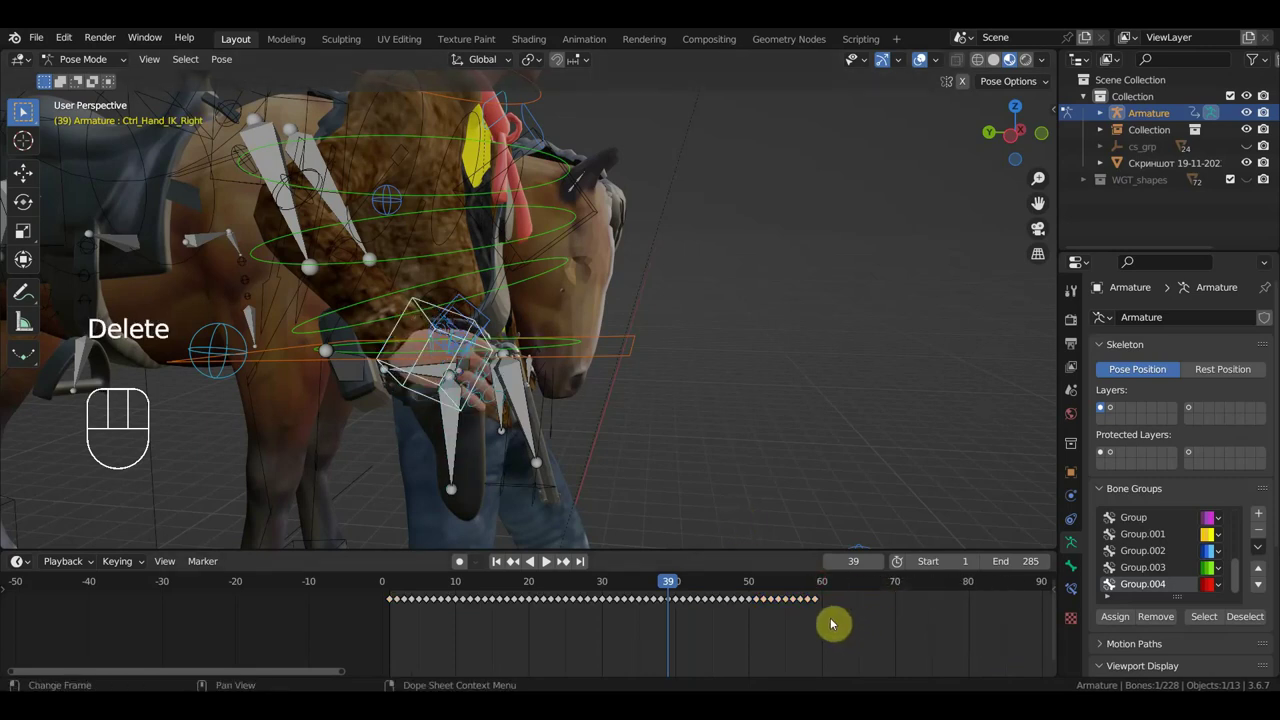
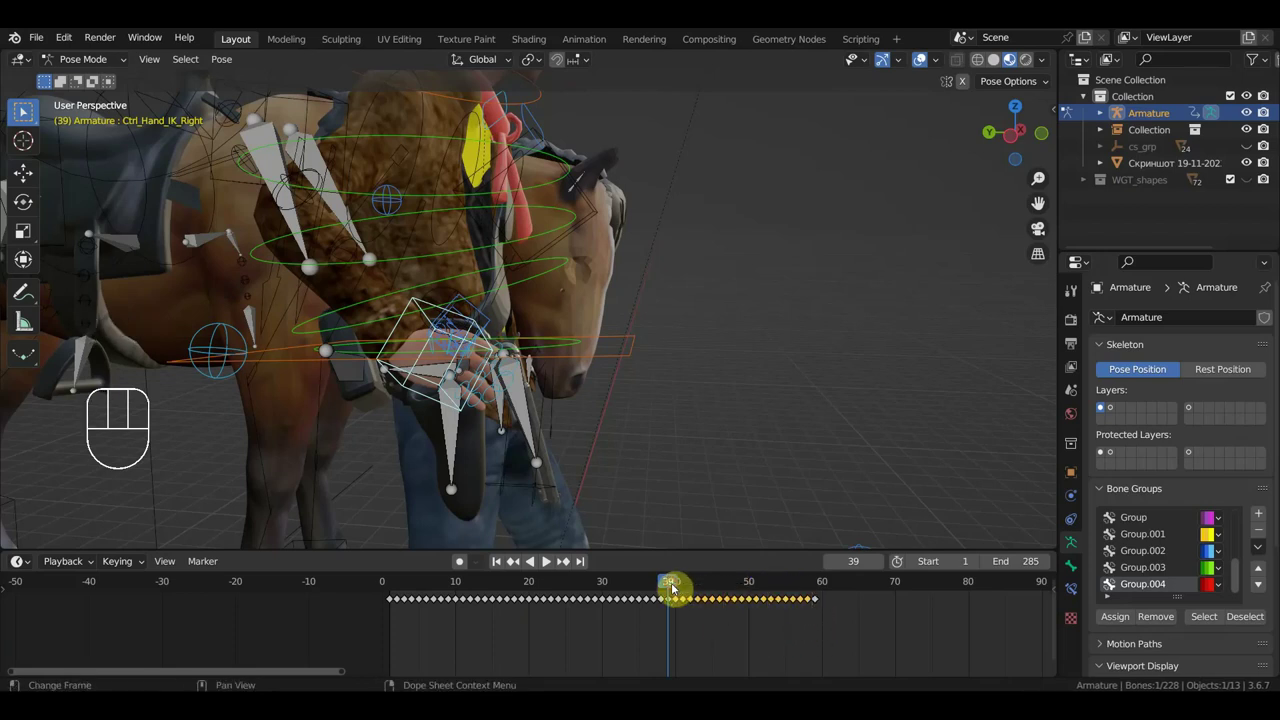
key(Delete)
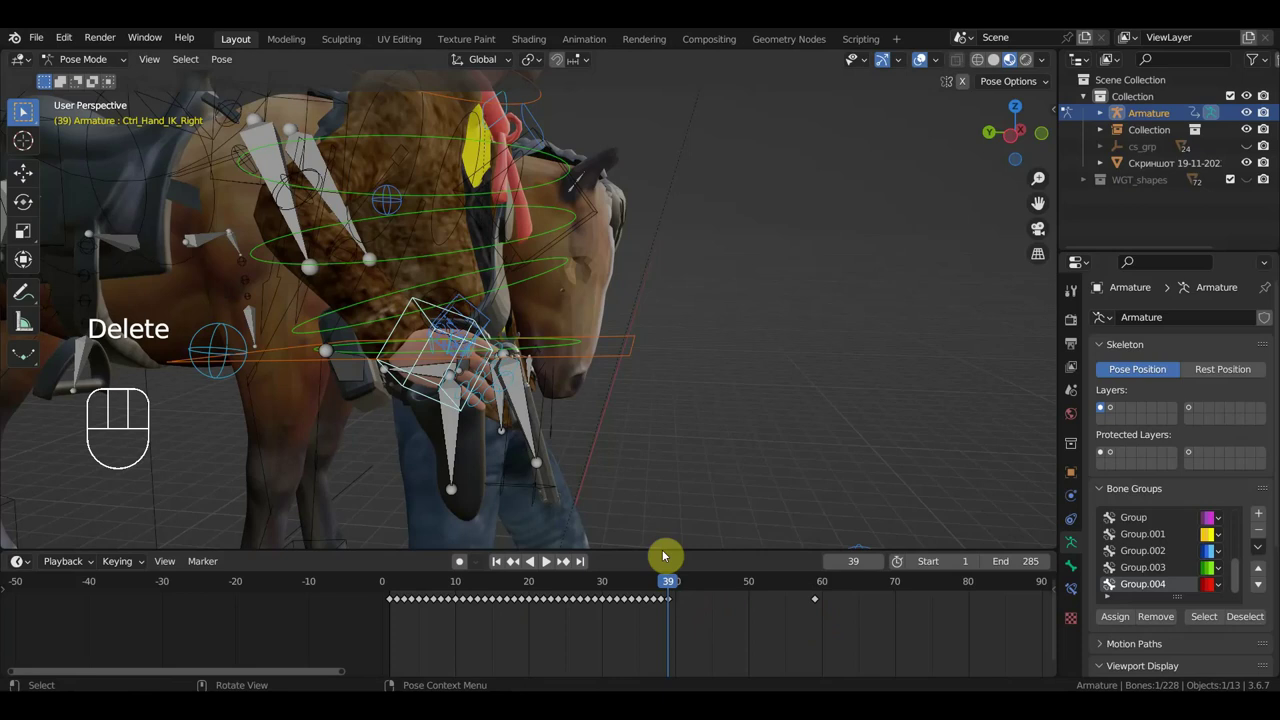
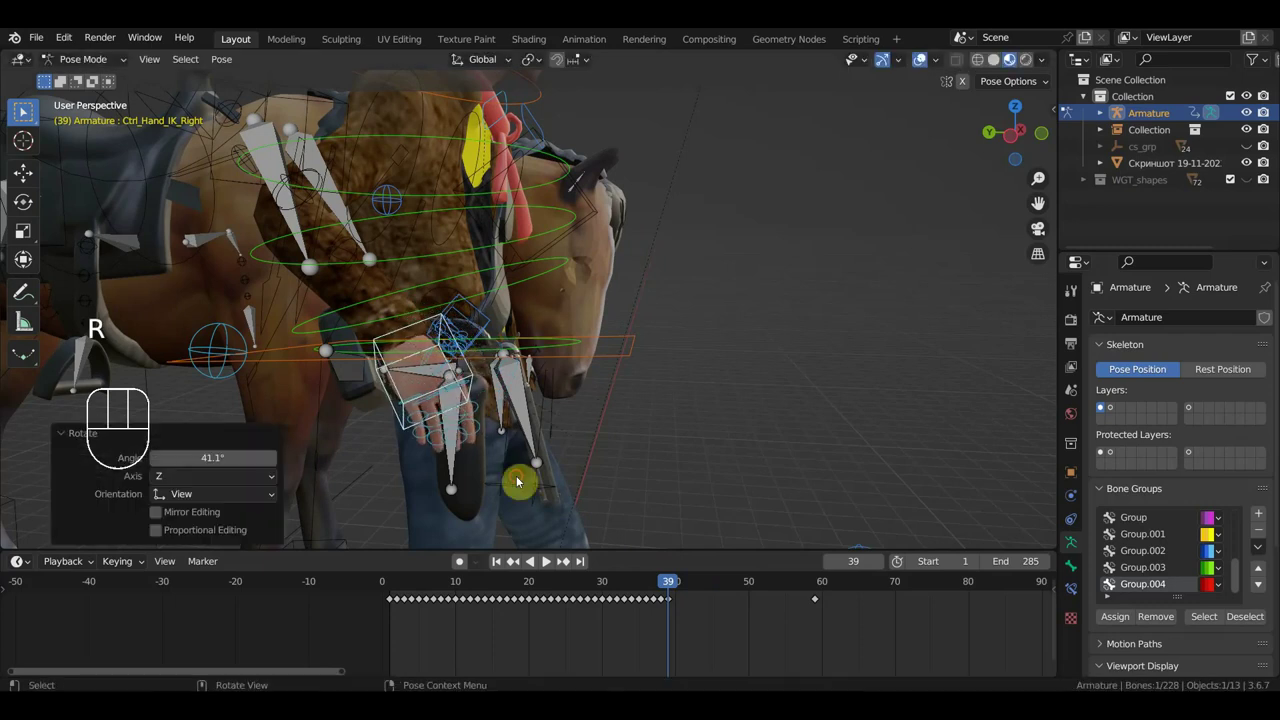
key(g)
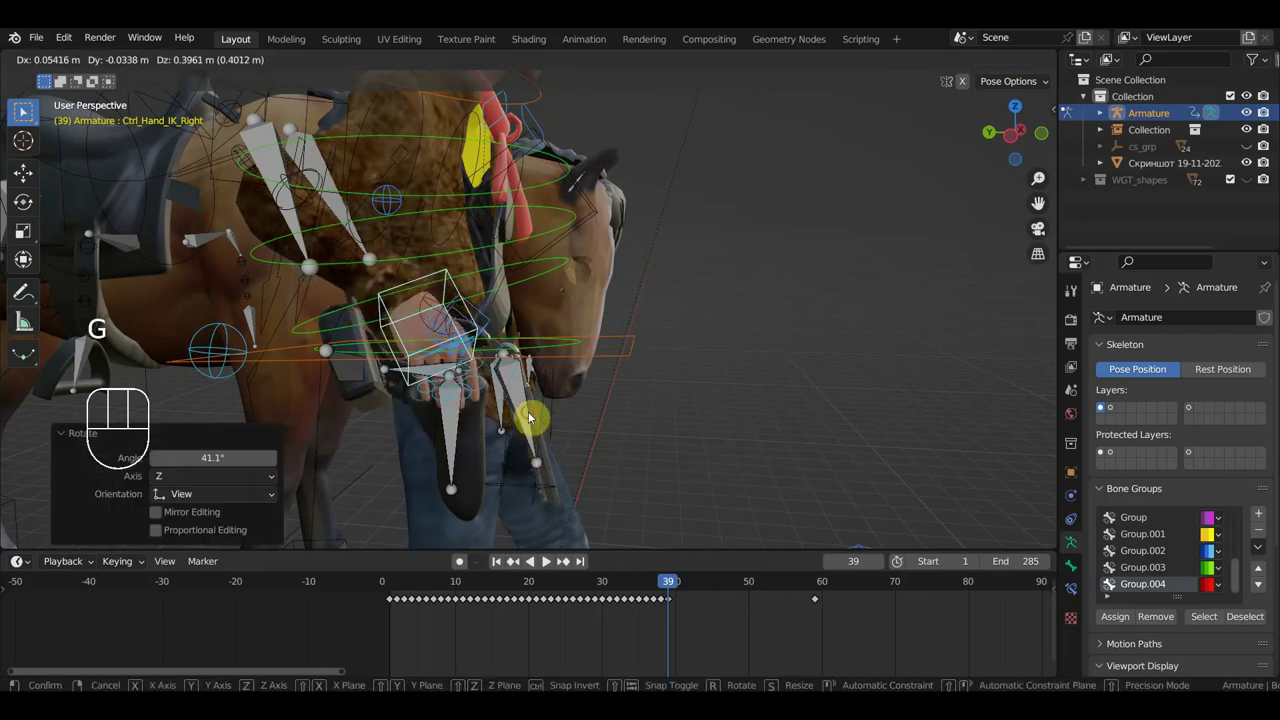
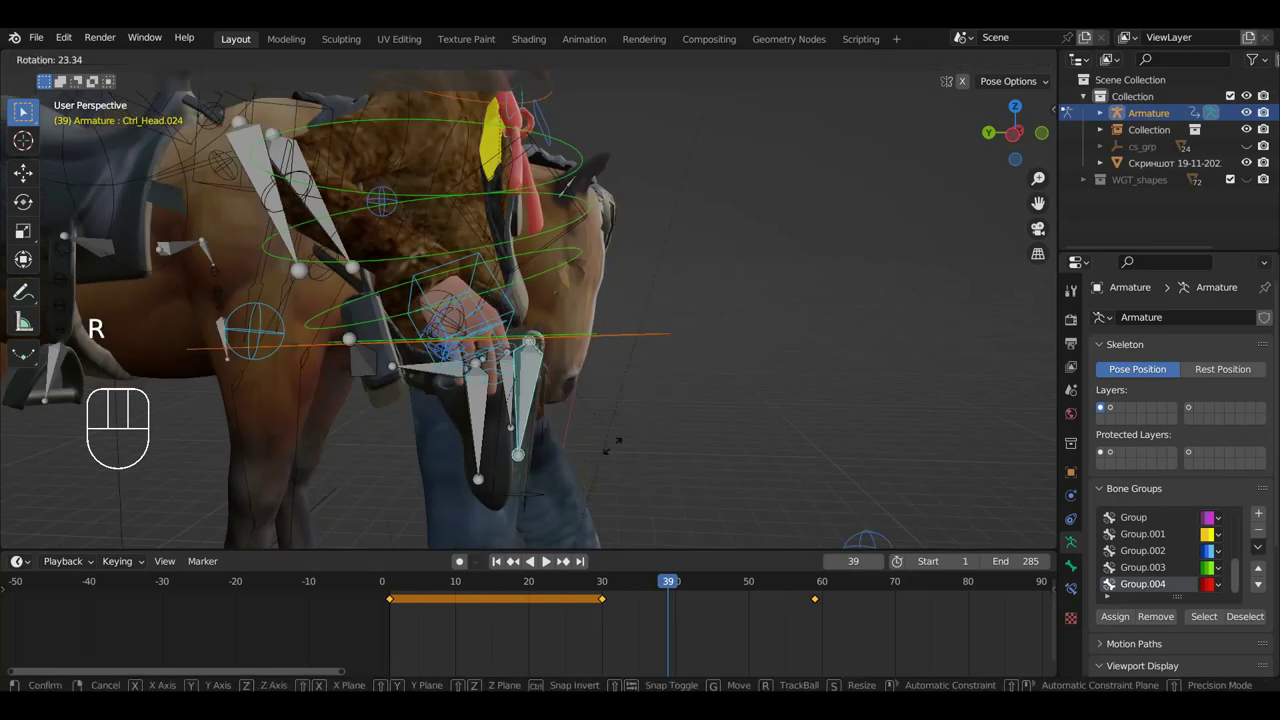
key(g)
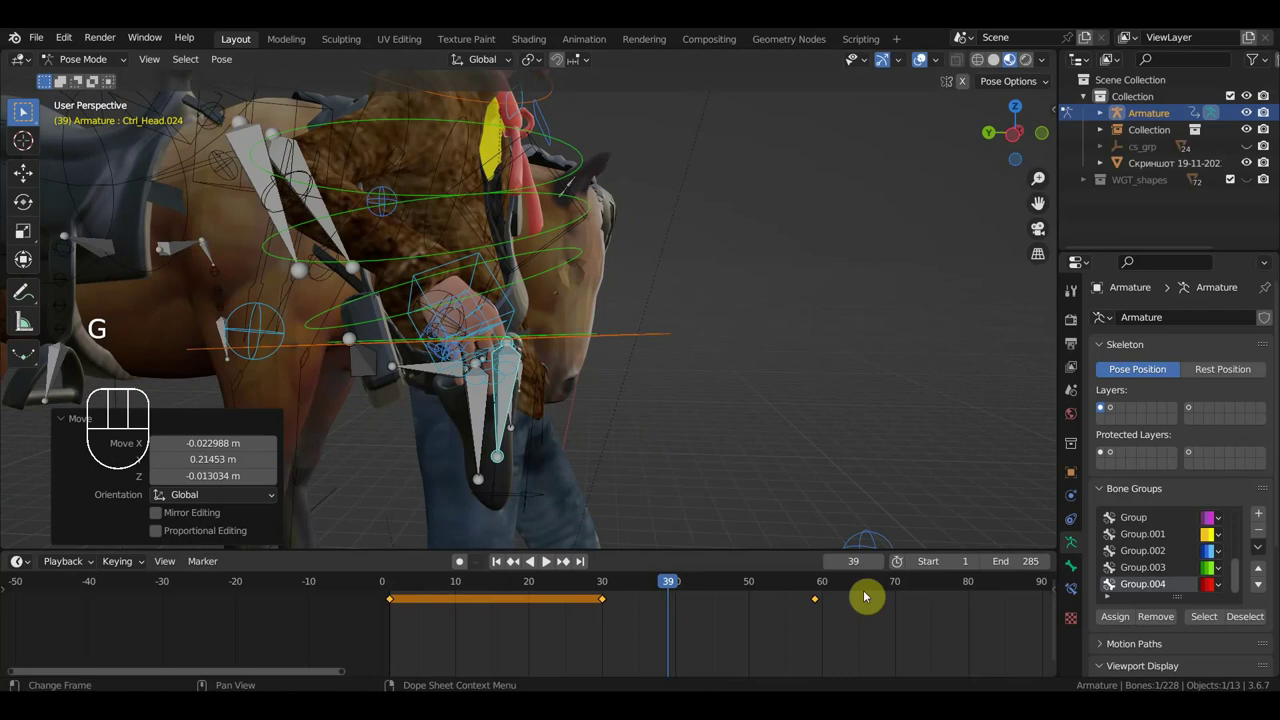
Scrub forward to about frame 34 and slide the duplicated keyframe later toward frame 40.
click(398, 586)
click(421, 643)
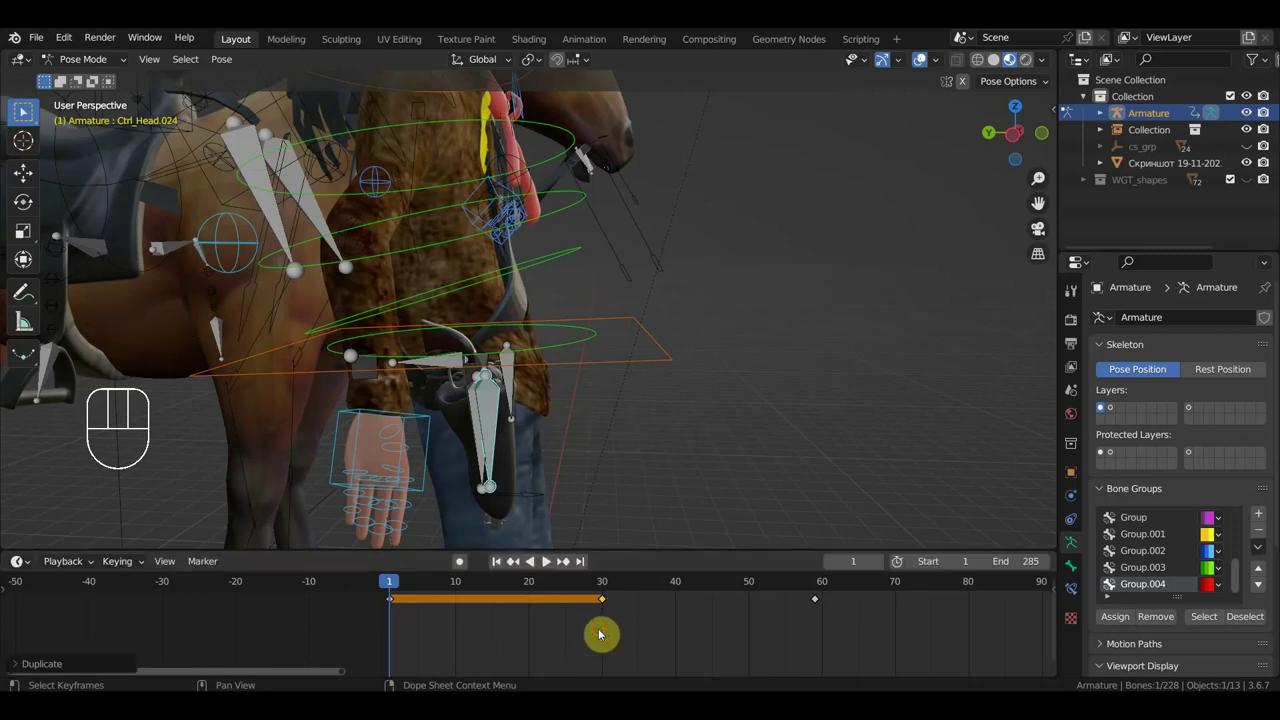
drag(421, 589, 638, 626)
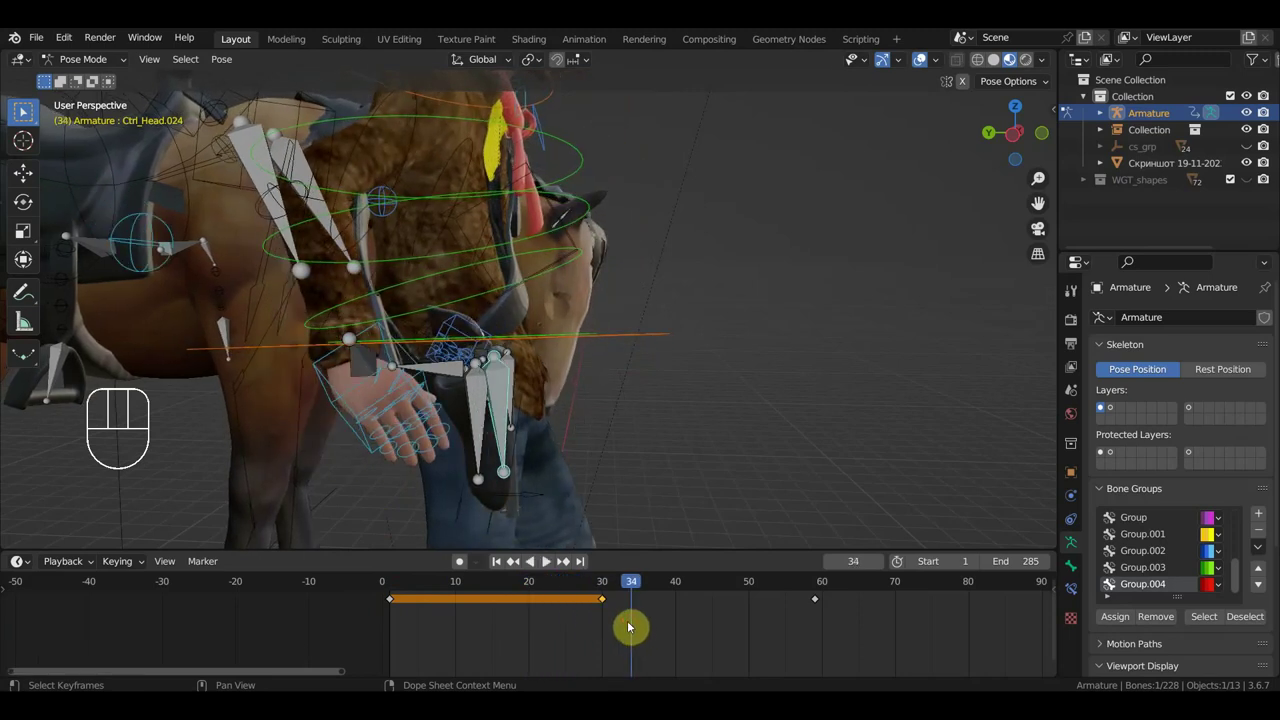
key(g)
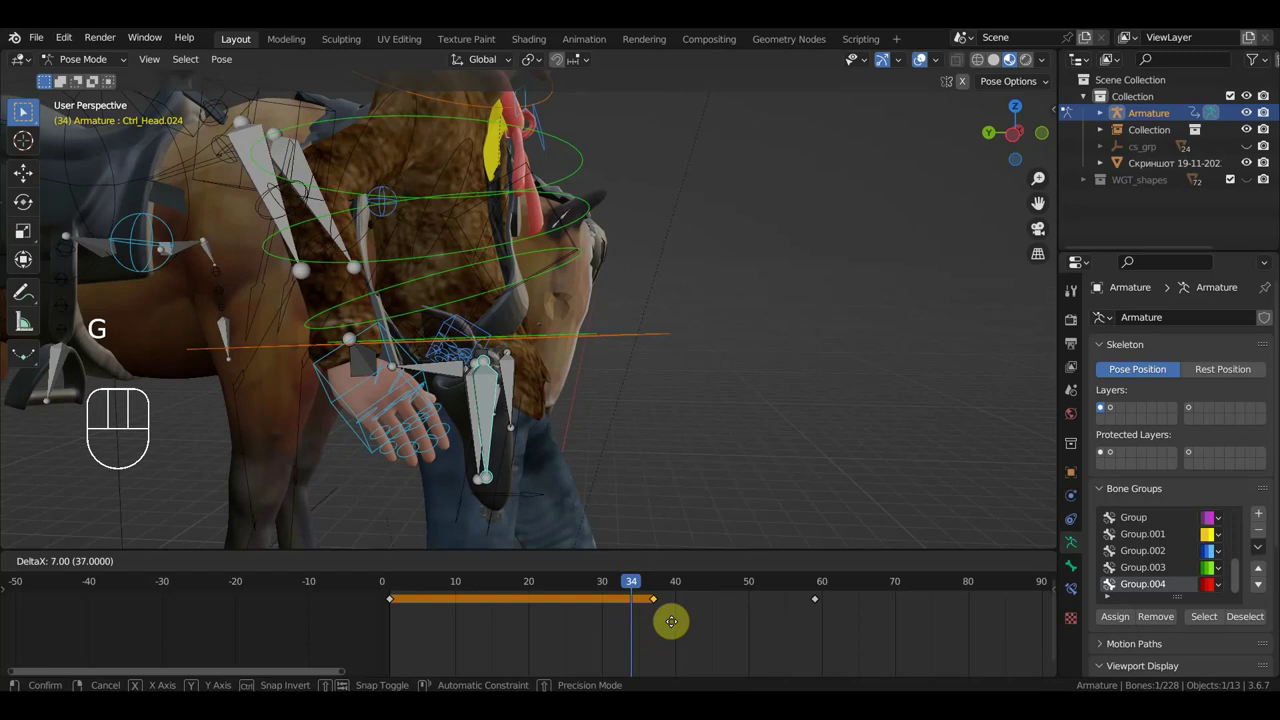
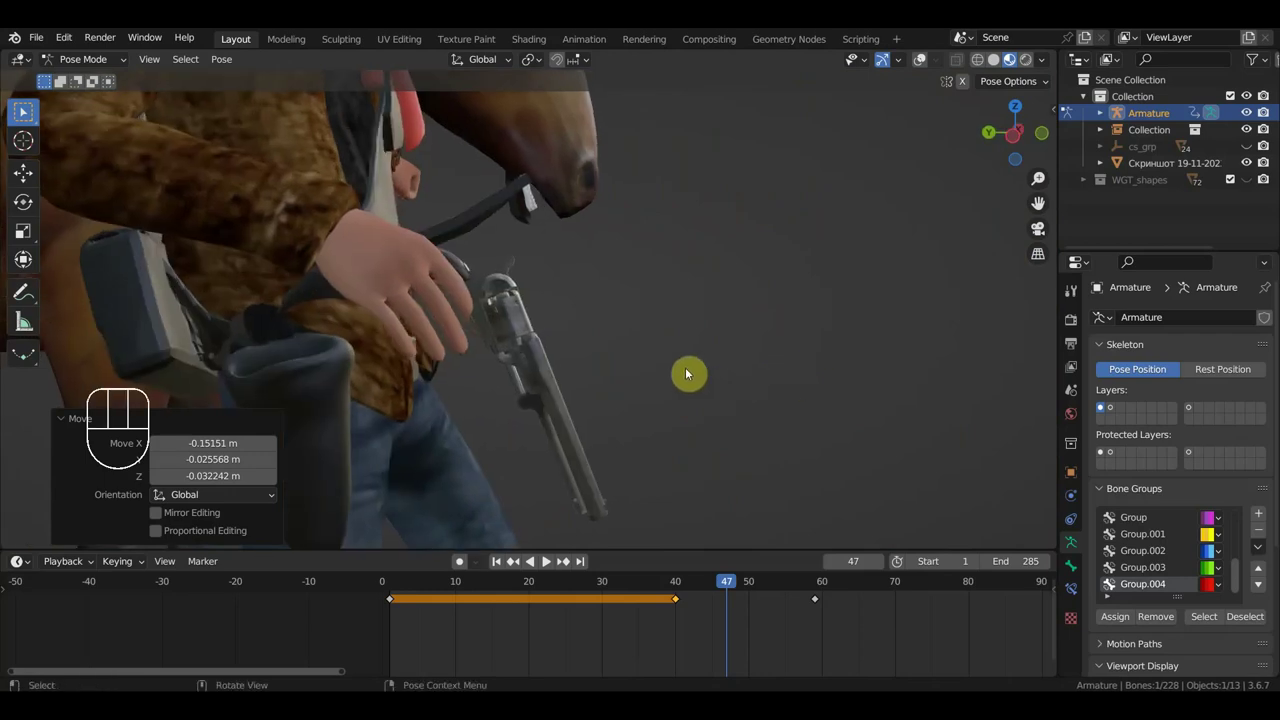
Insert Location & Rotation keys for the selected bones at frame 47, then add two more rig bones and rotate them.
key(i)
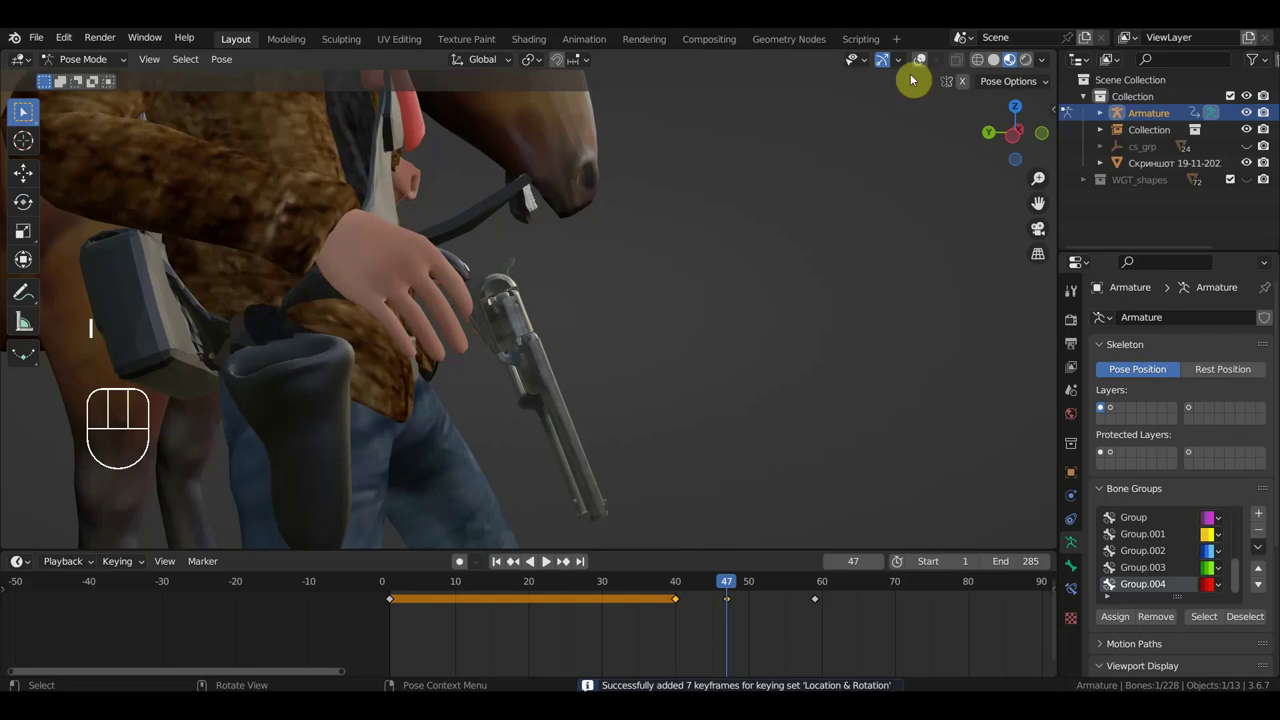
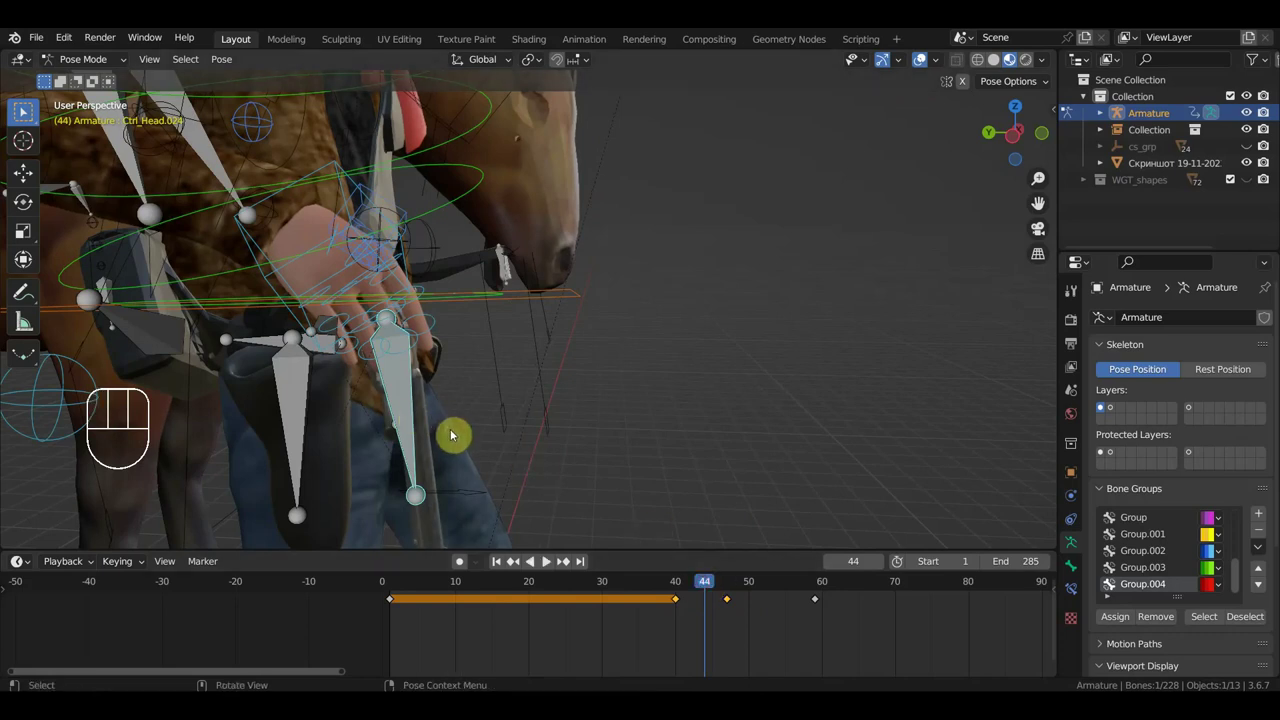
click(337, 166)
click(403, 408)
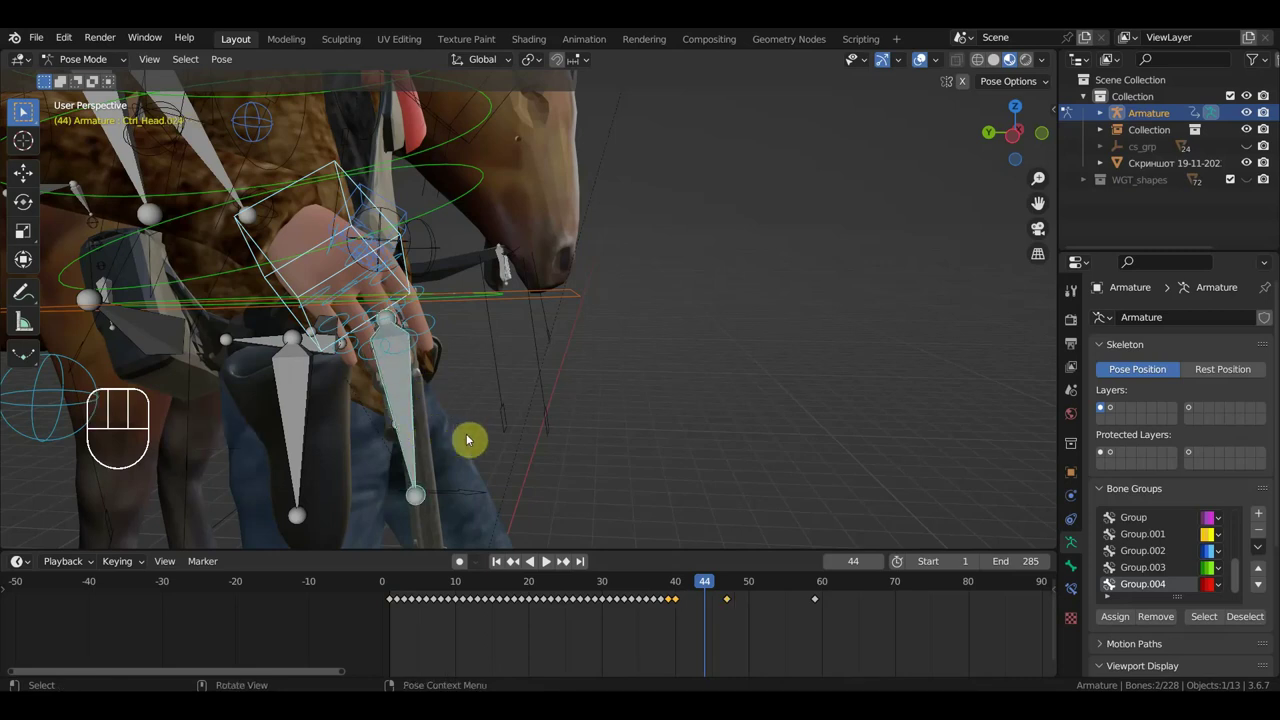
key(r)
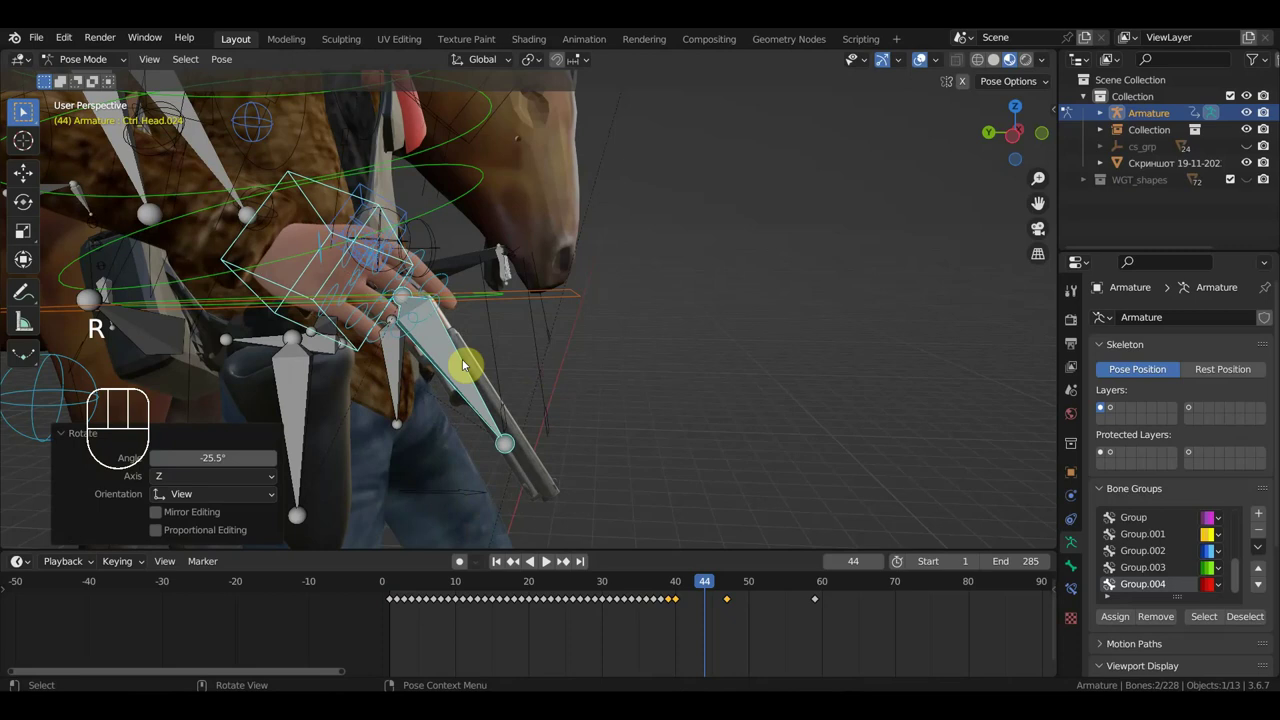
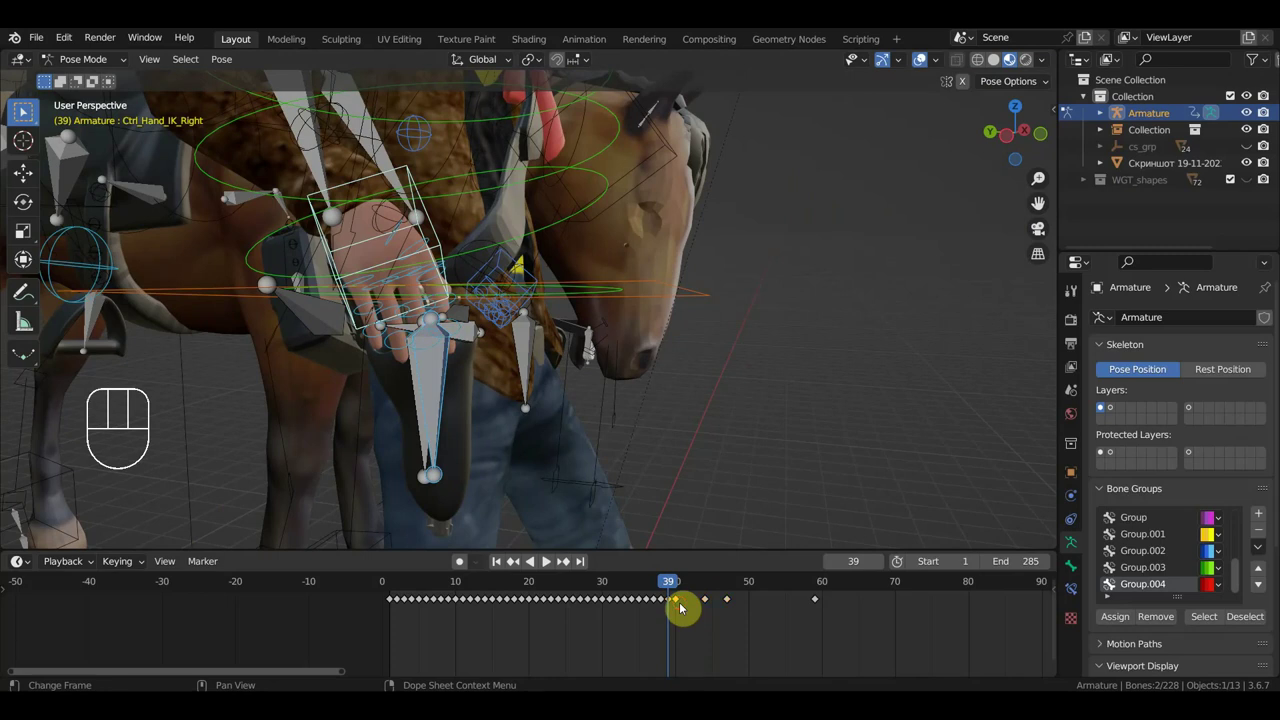
Move the selected key to frame 41, then reposition and rotate the hand controller by the horse's head.
key(g)
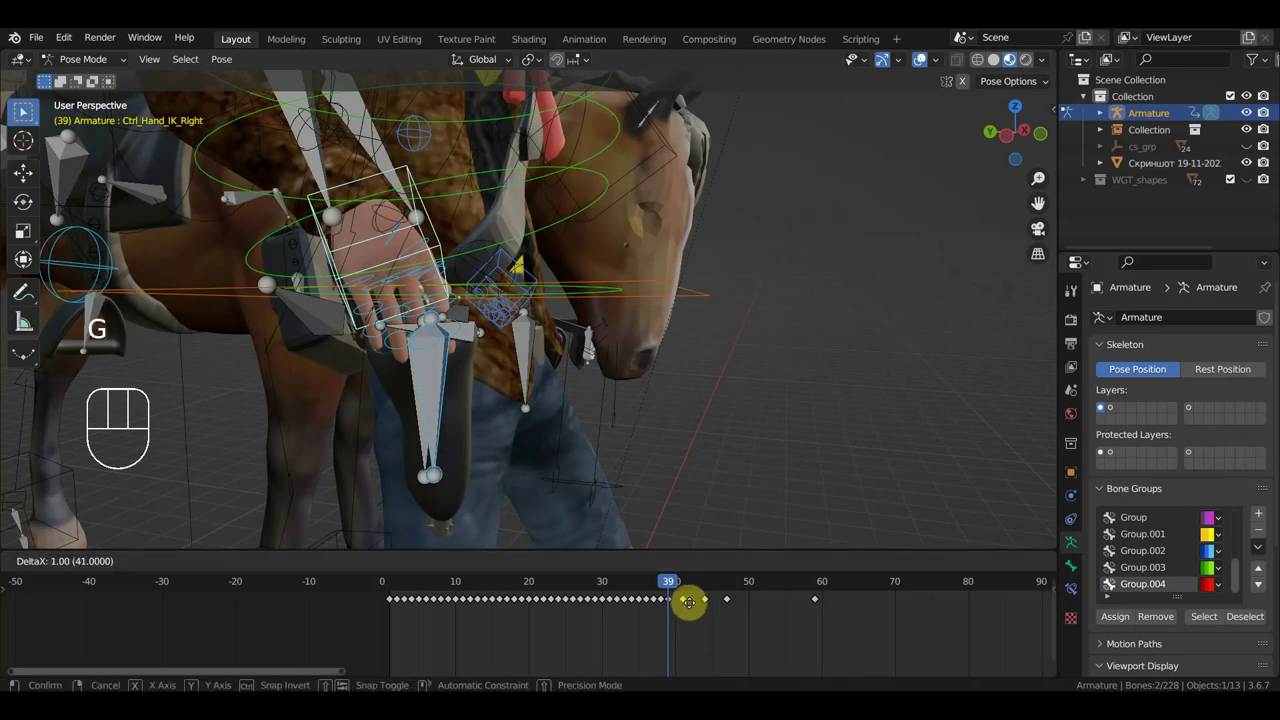
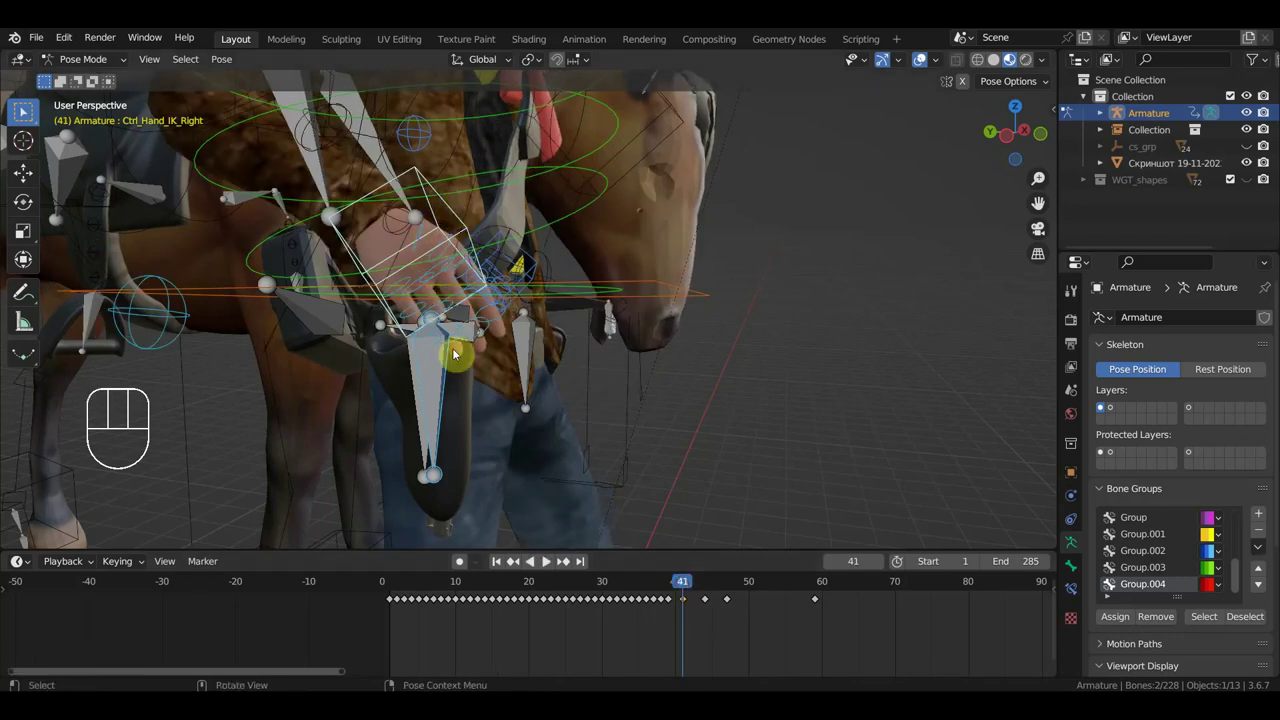
key(g)
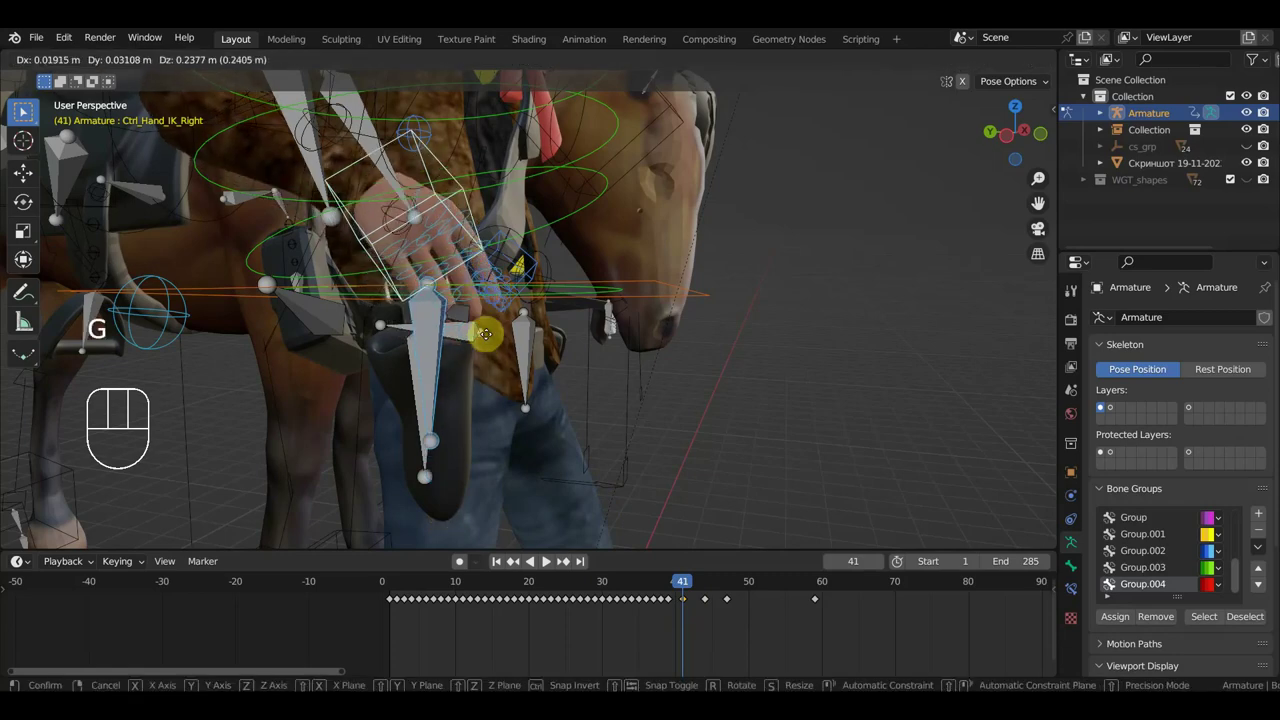
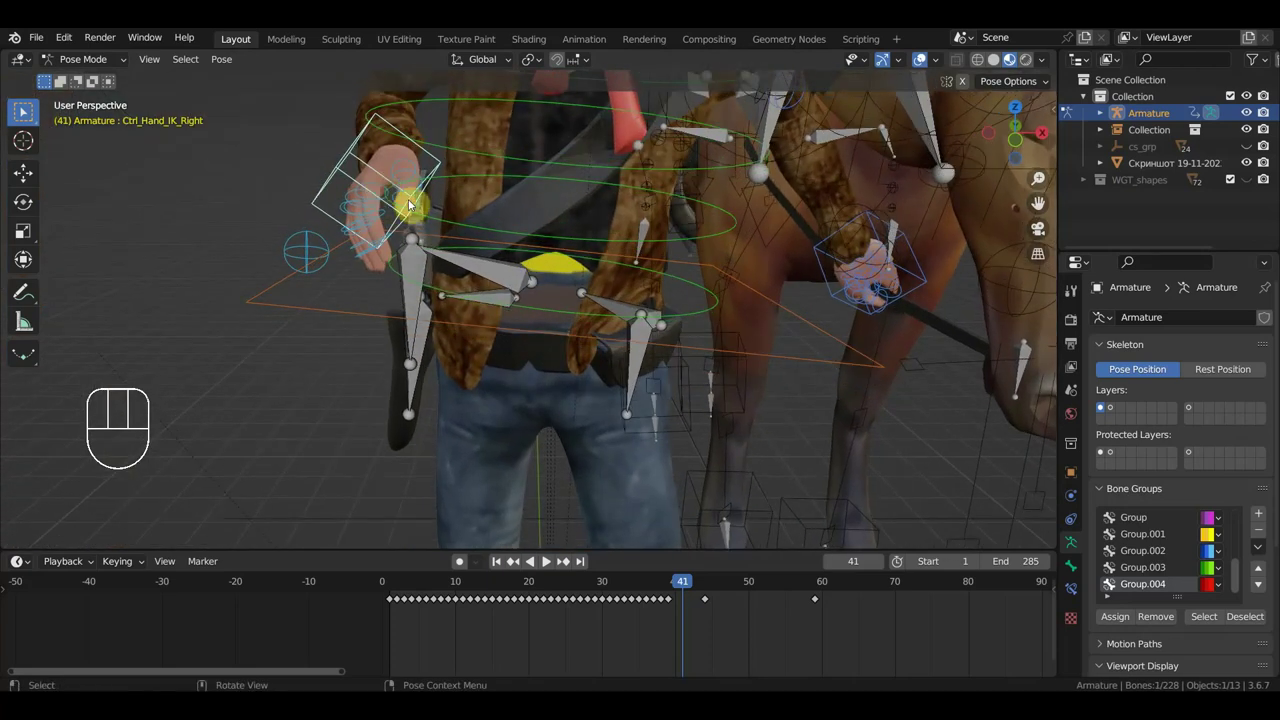
key(r)
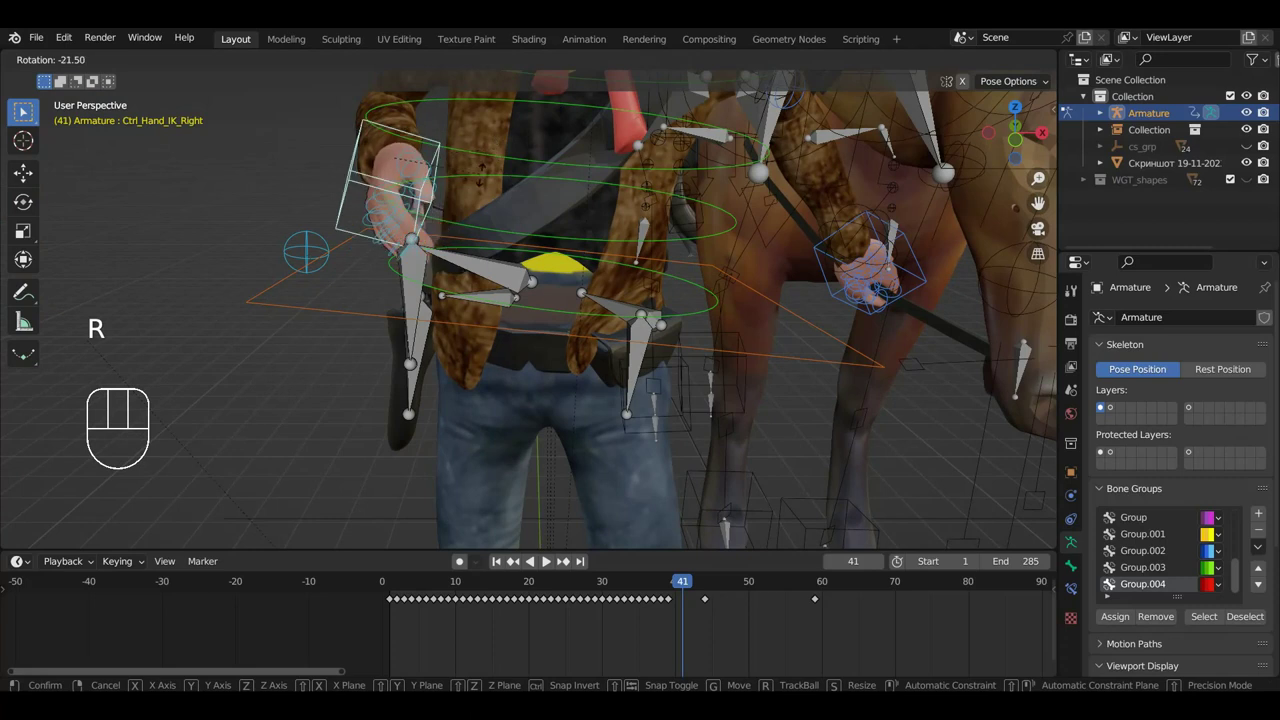
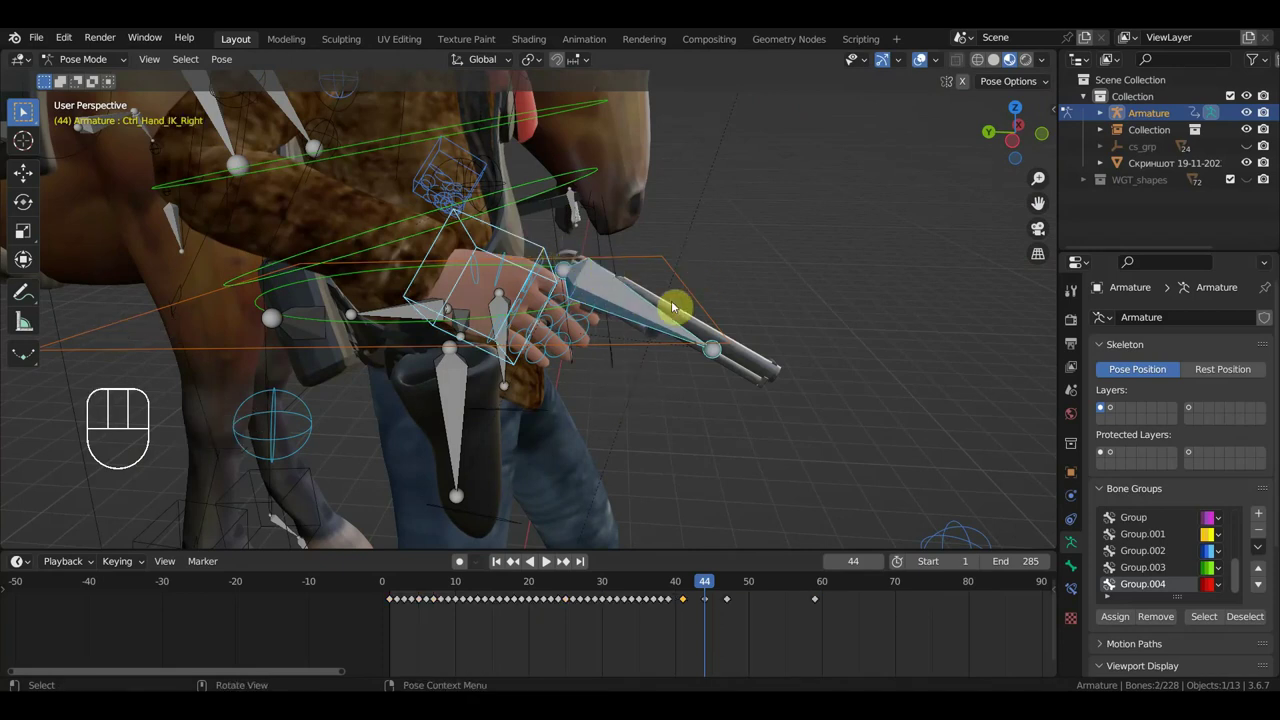
Rotate the gun hand controller at frame 44 and move it up beside the horse's neck.
key(r)
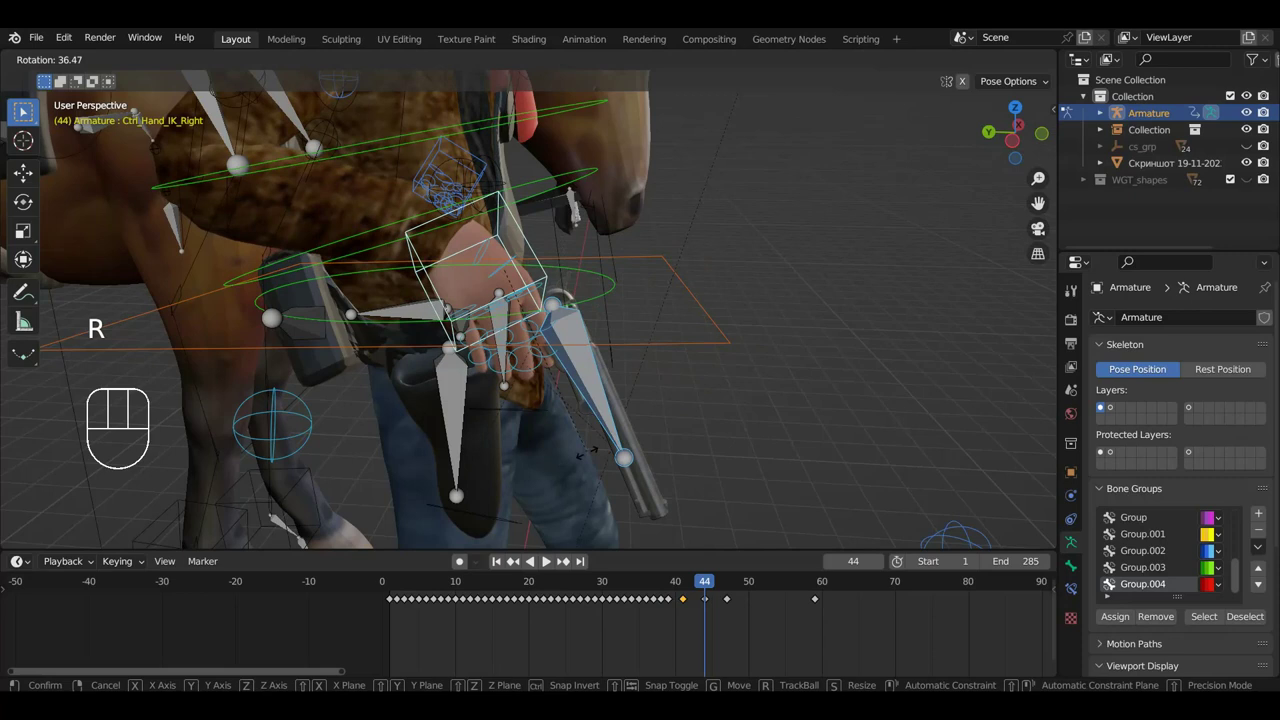
key(g)
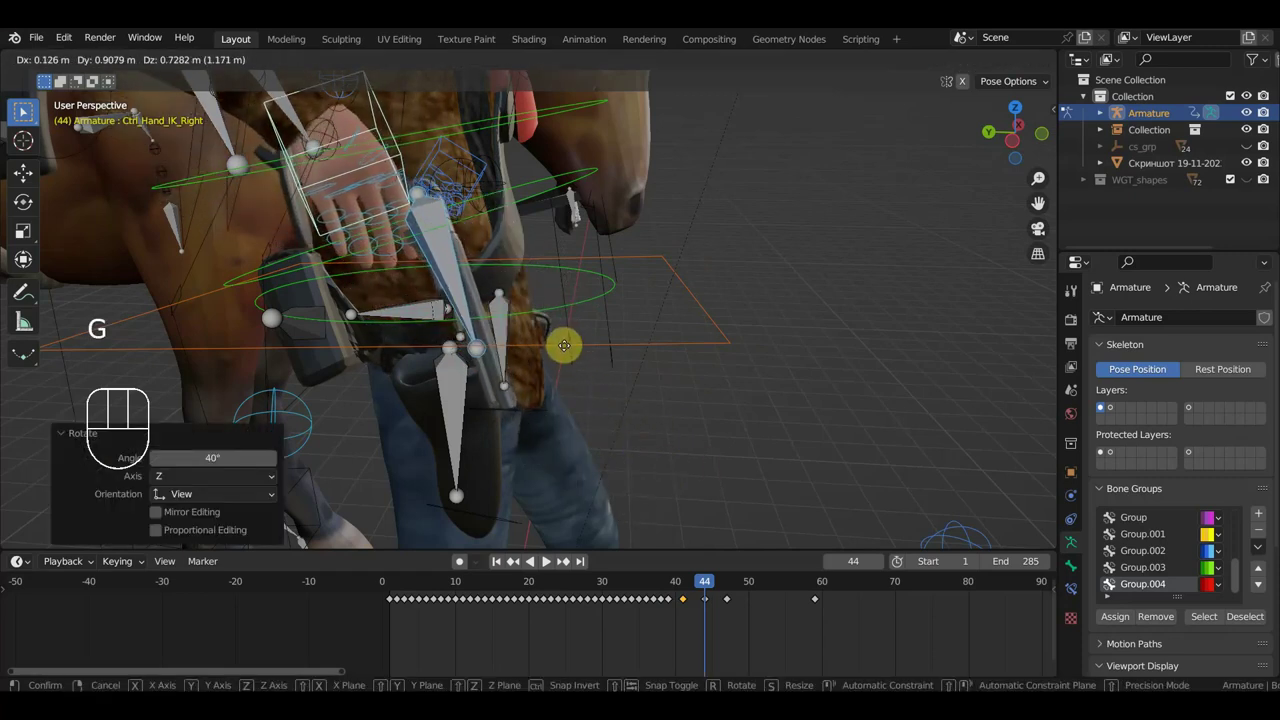
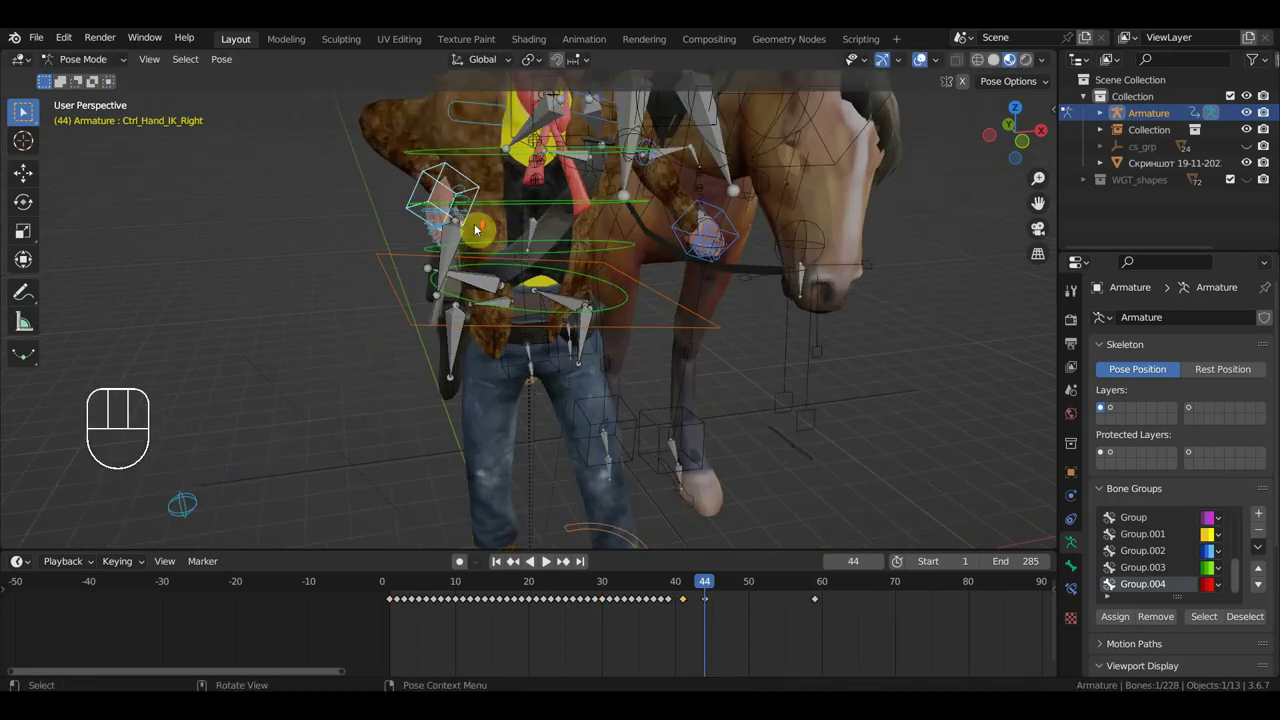
From front view, nudge the hand controller sideways and keyframe the pose.
click(462, 244)
middle_click(520, 271)
key(r)
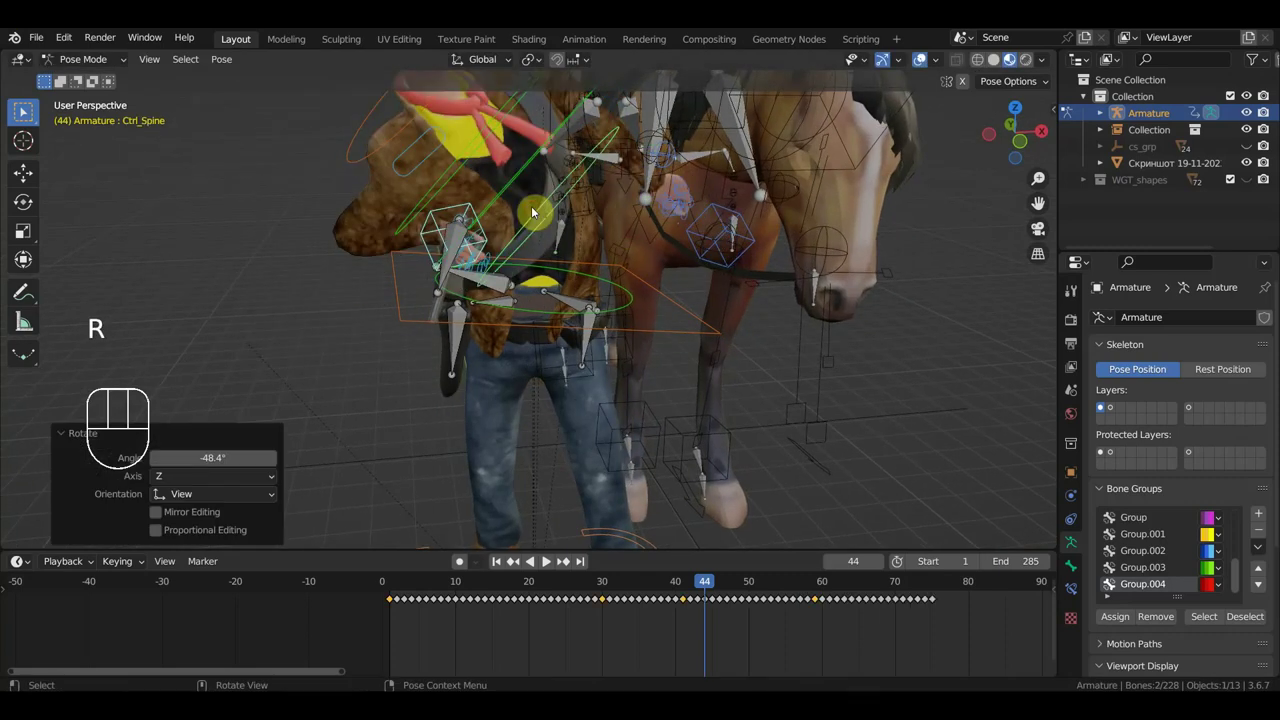
key(ctrl+z)
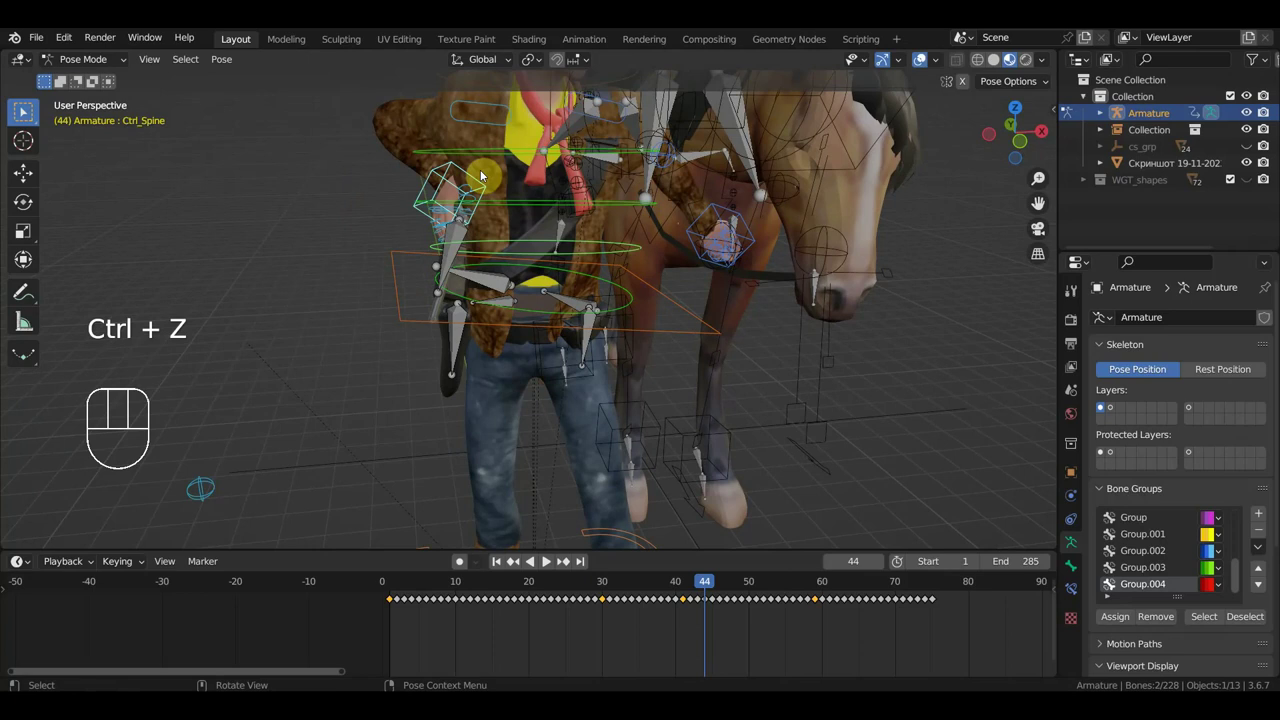
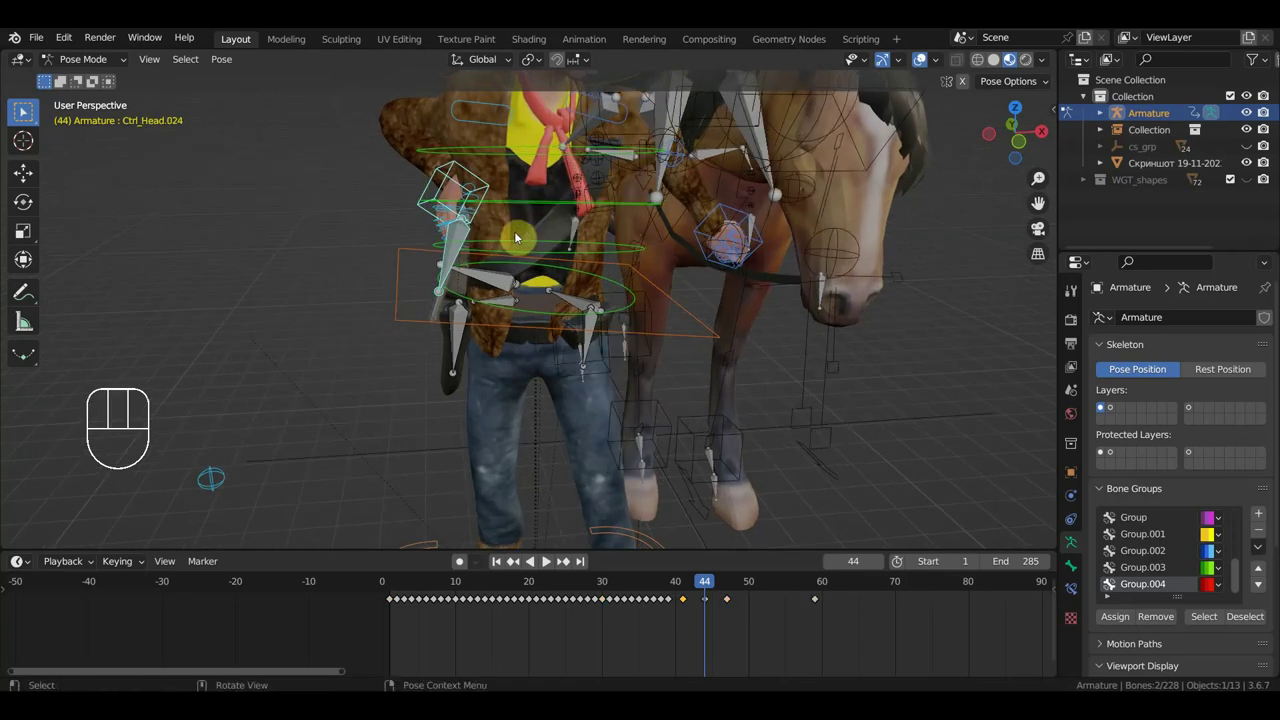
key(KP_1)
key(r)
key(g)
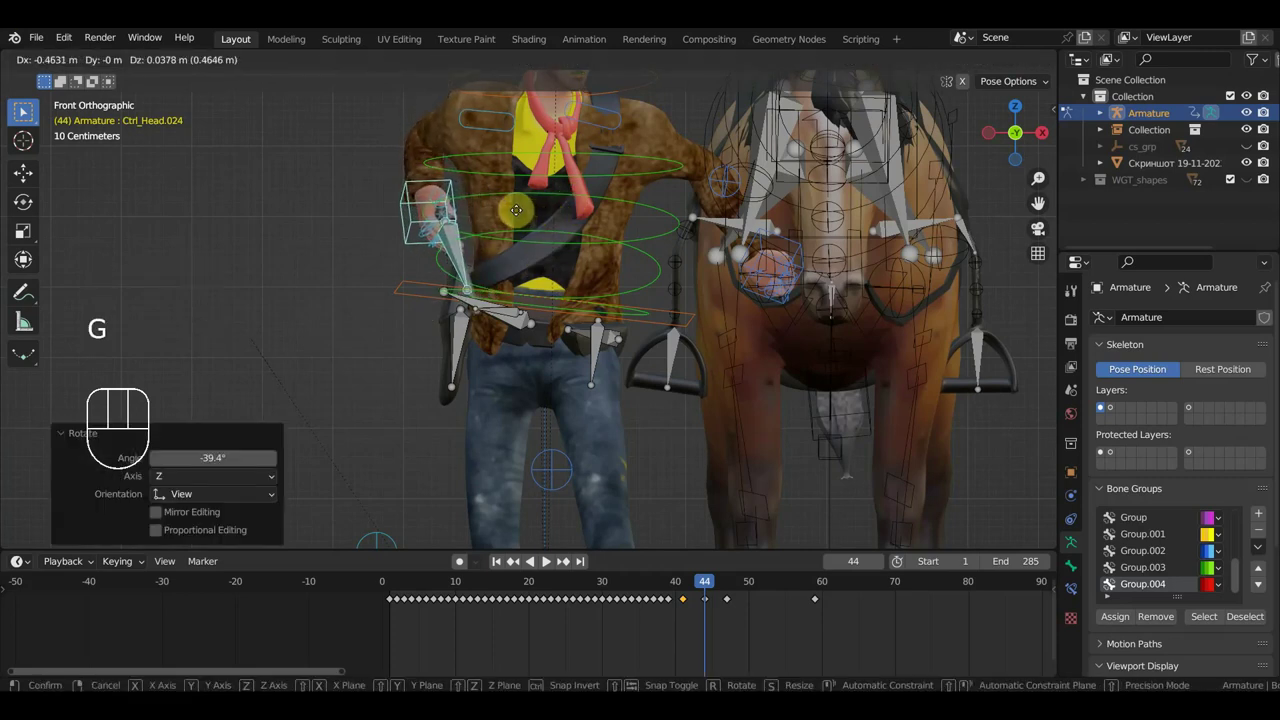
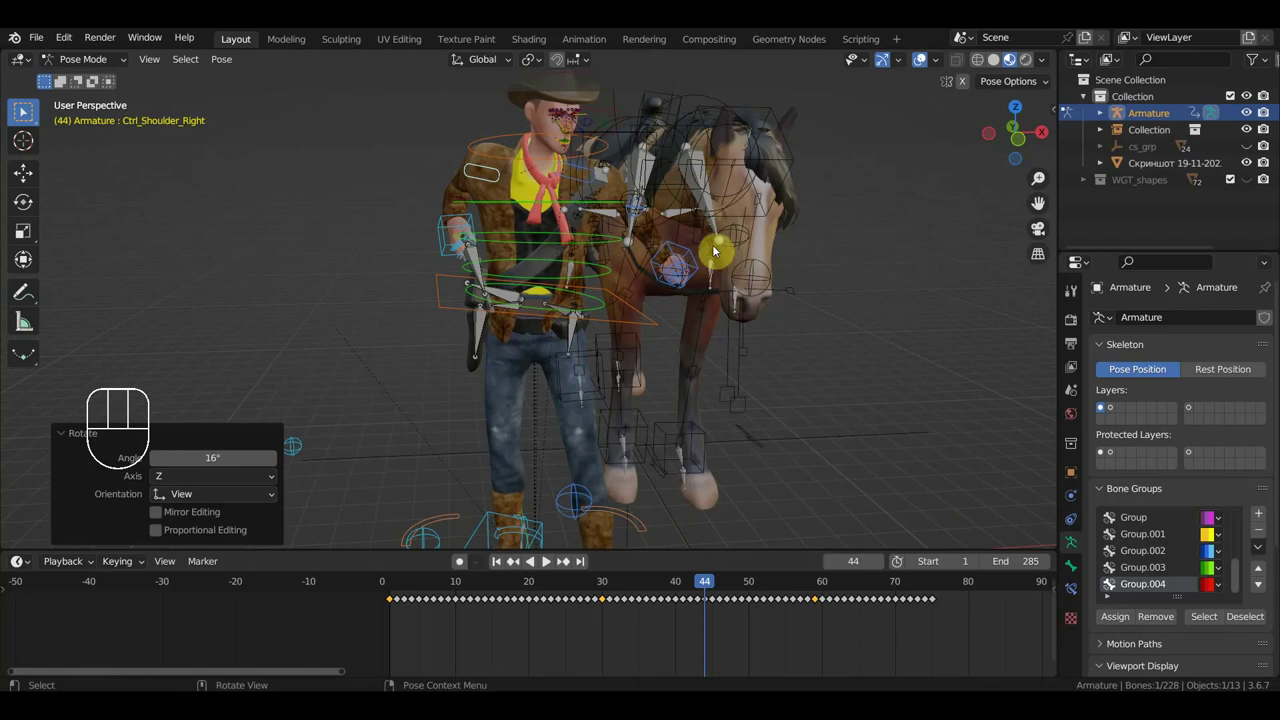
key(a)
key(i)
At frame 54, select the bone near the horse's muzzle and slightly rotate the revolver-holding hand.
drag(725, 594, 743, 524)
drag(743, 491, 922, 472)
middle_click(899, 470)
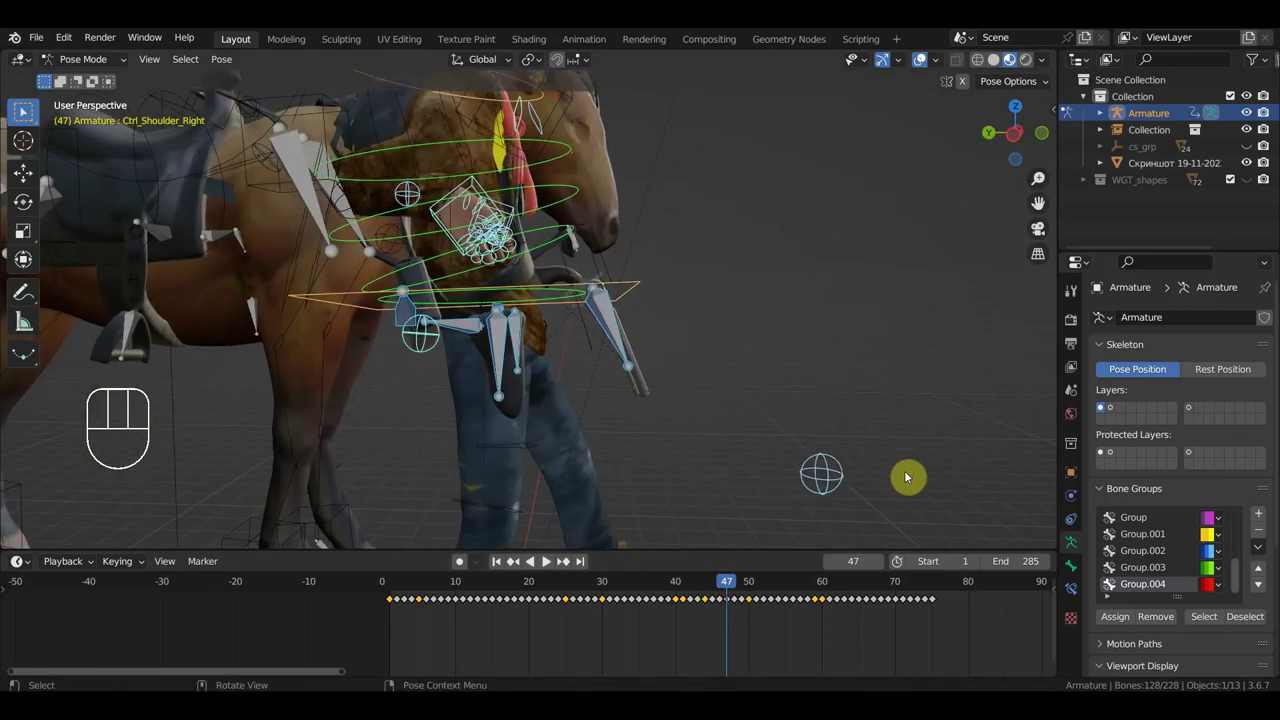
click(628, 333)
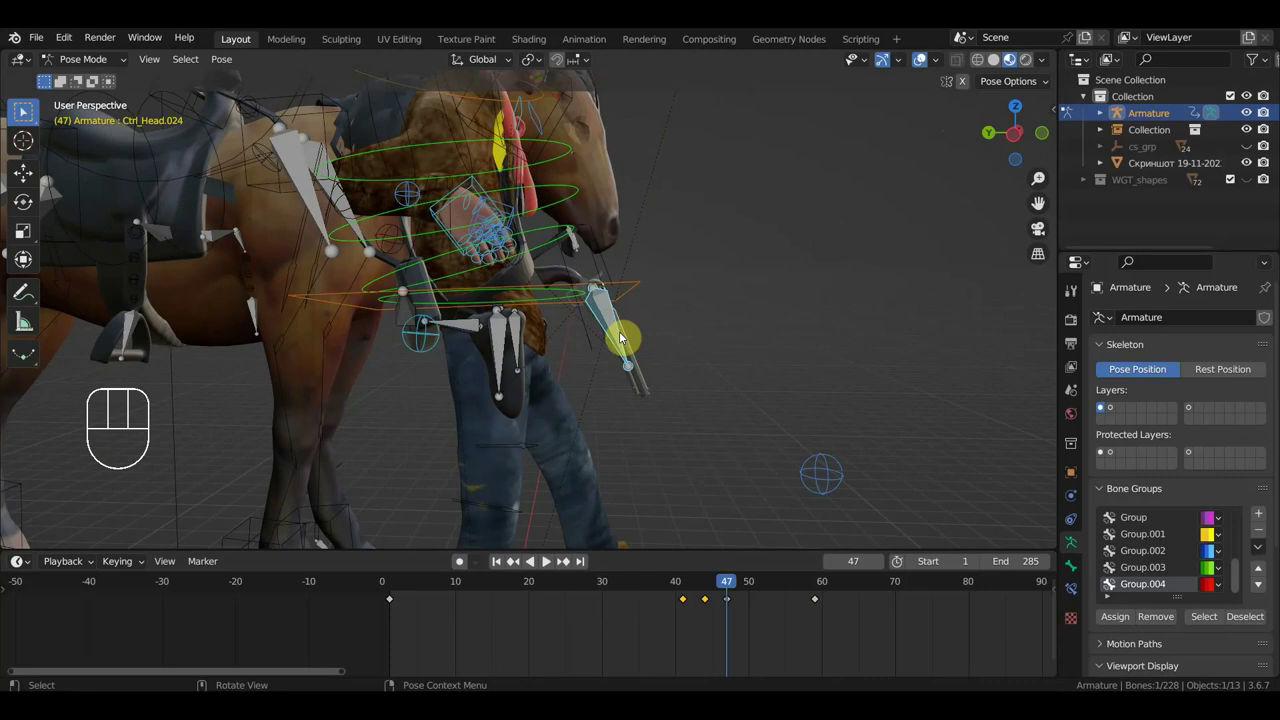
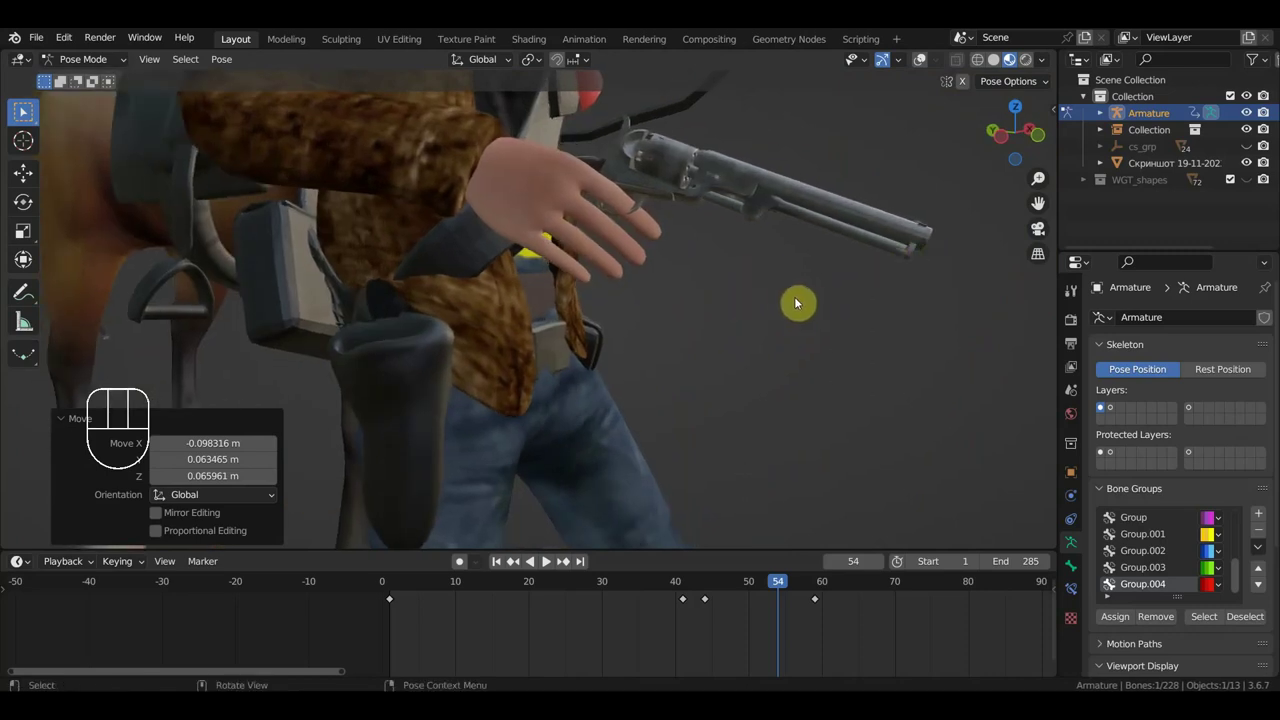
key(r)
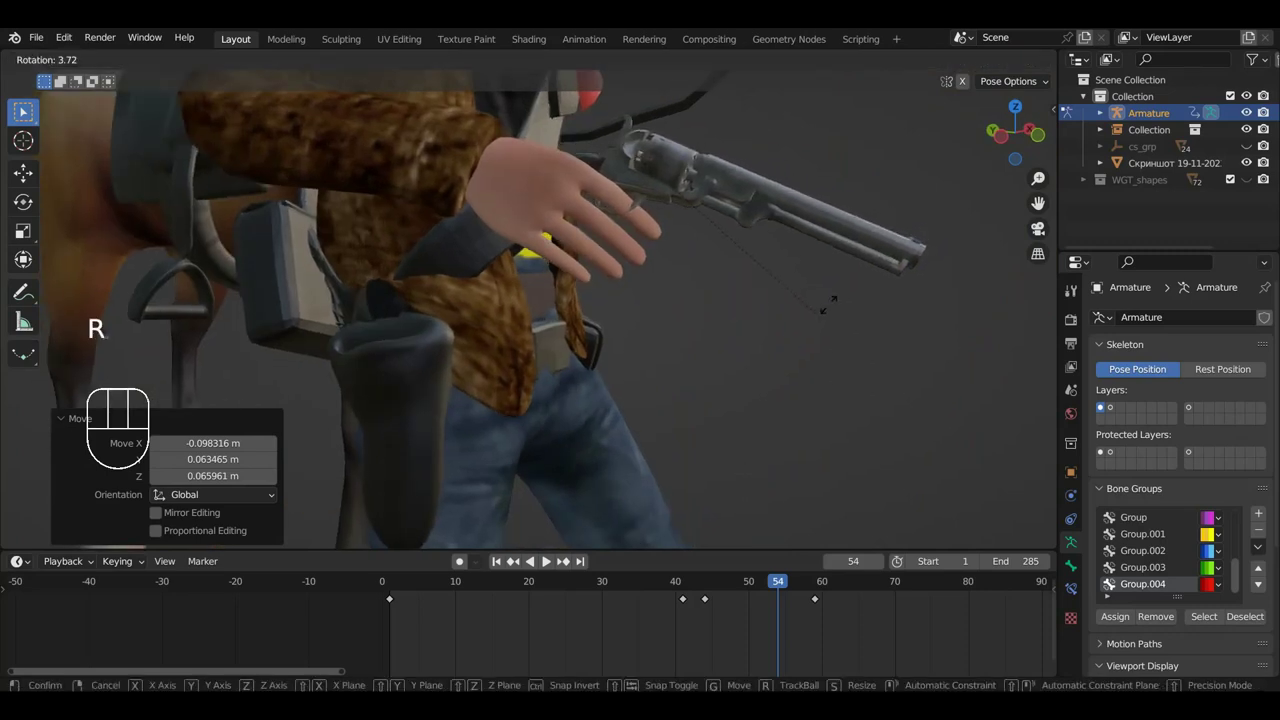
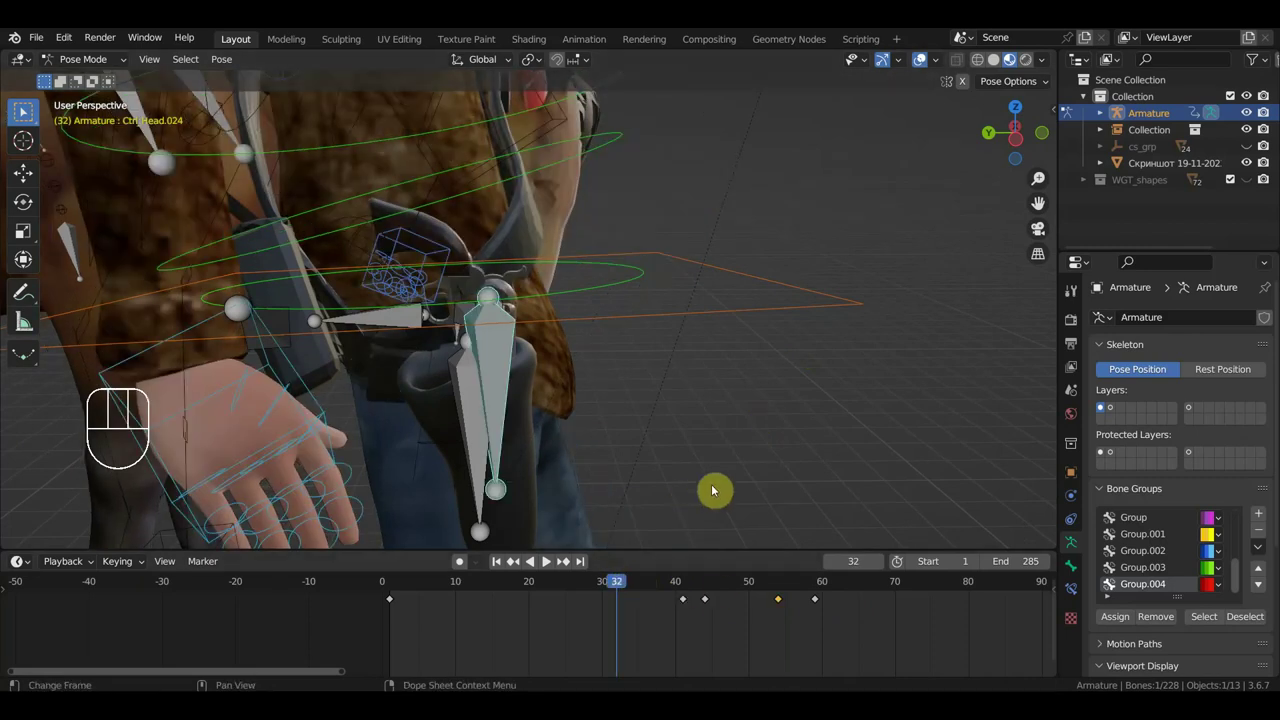
Jump to frame 59, zoom in on the hand and add several hand bones to the selection.
click(816, 587)
drag(851, 485, 857, 476)
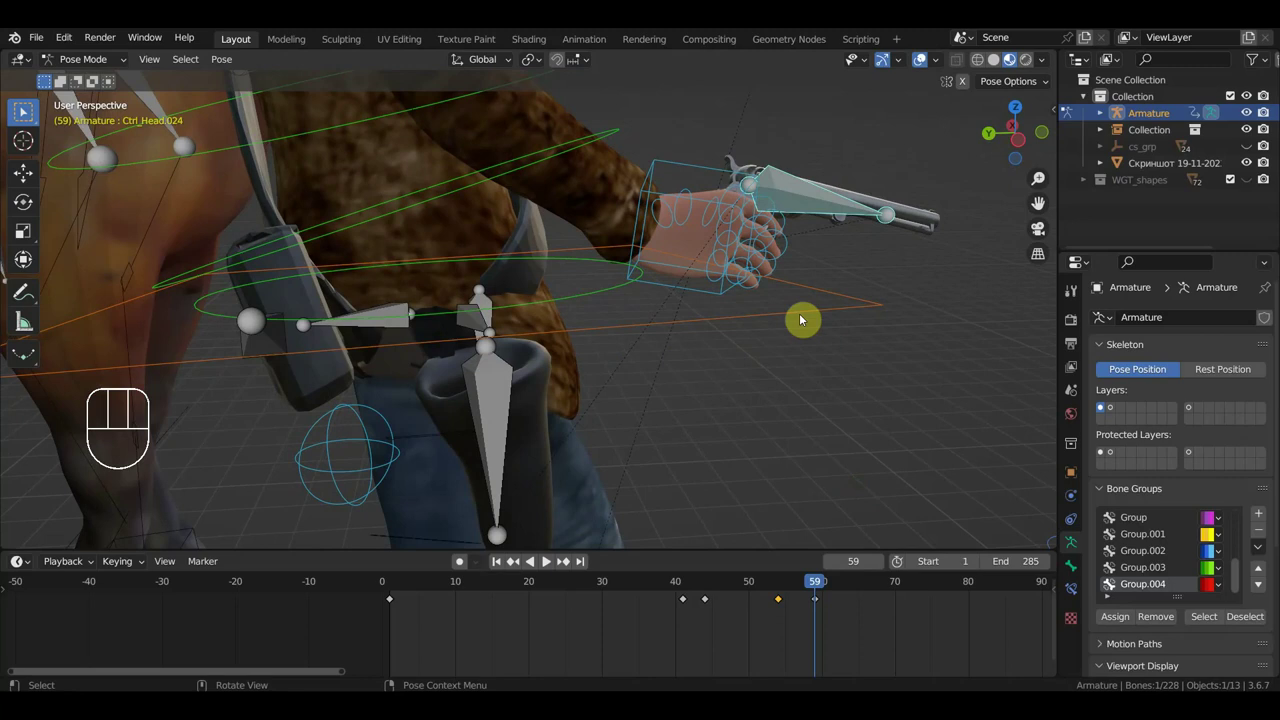
drag(783, 307, 701, 146)
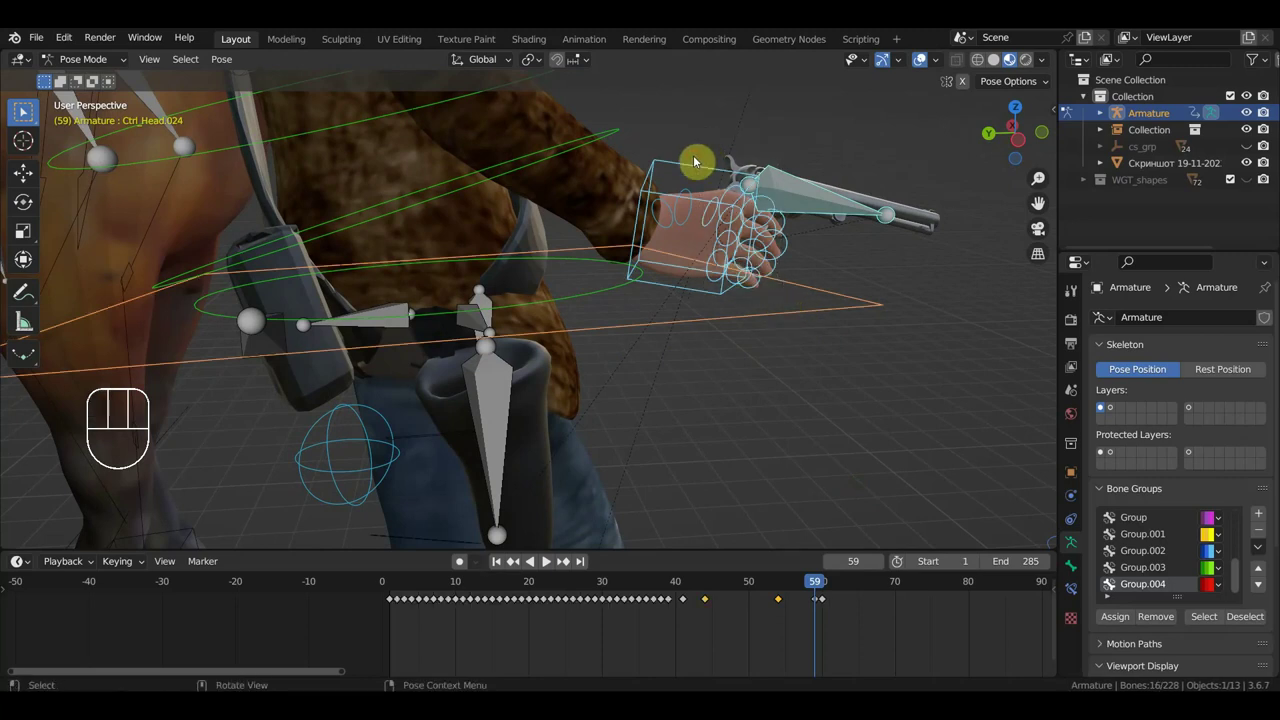
click(692, 221)
click(772, 316)
click(772, 316)
click(822, 195)
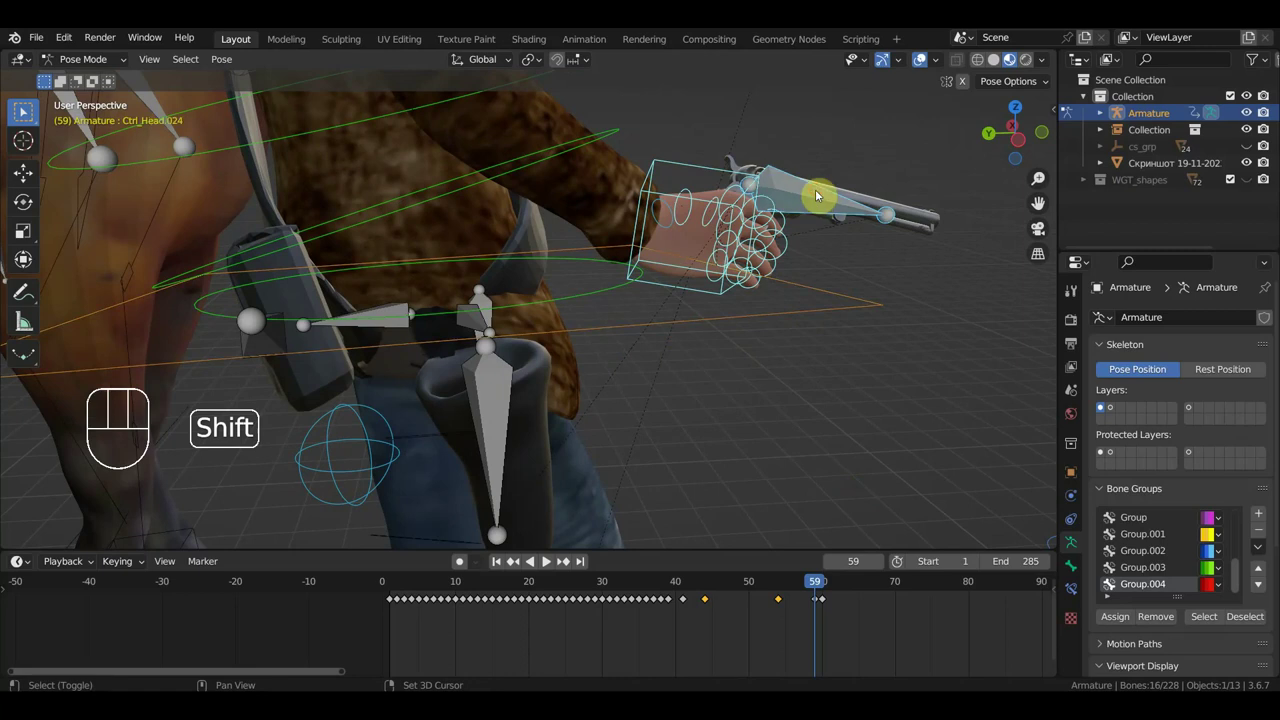
click(715, 174)
click(713, 172)
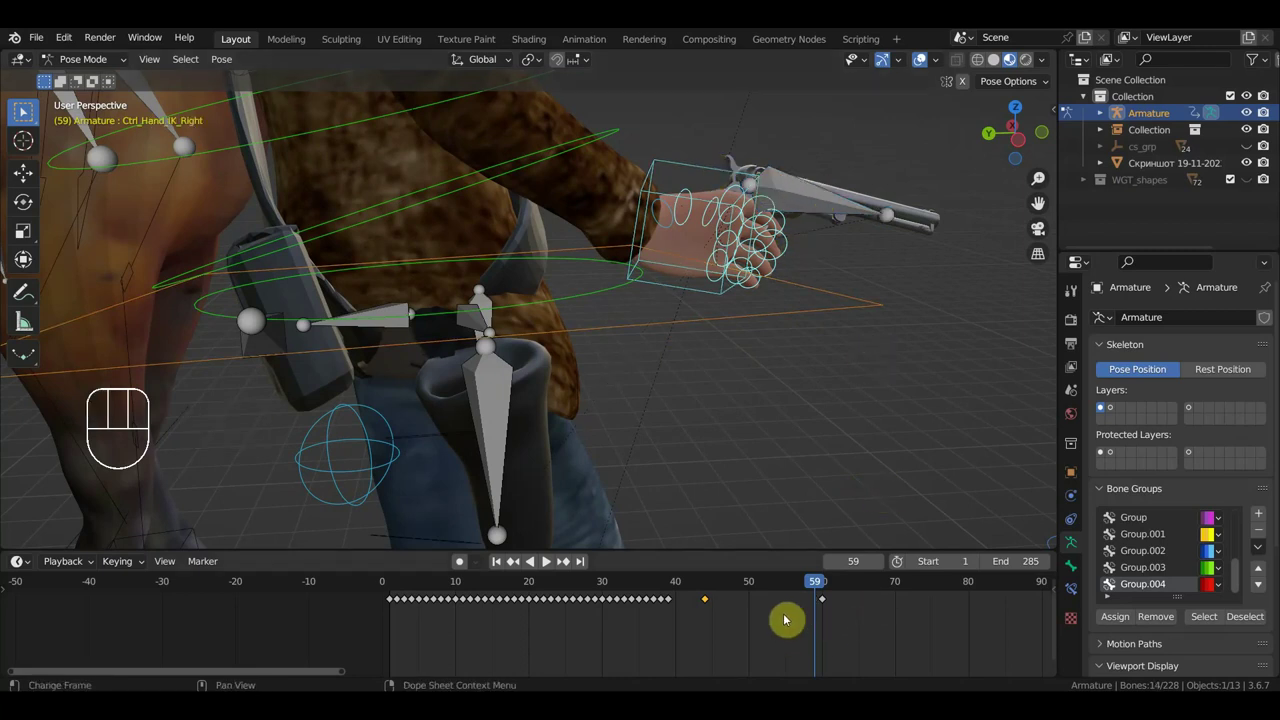
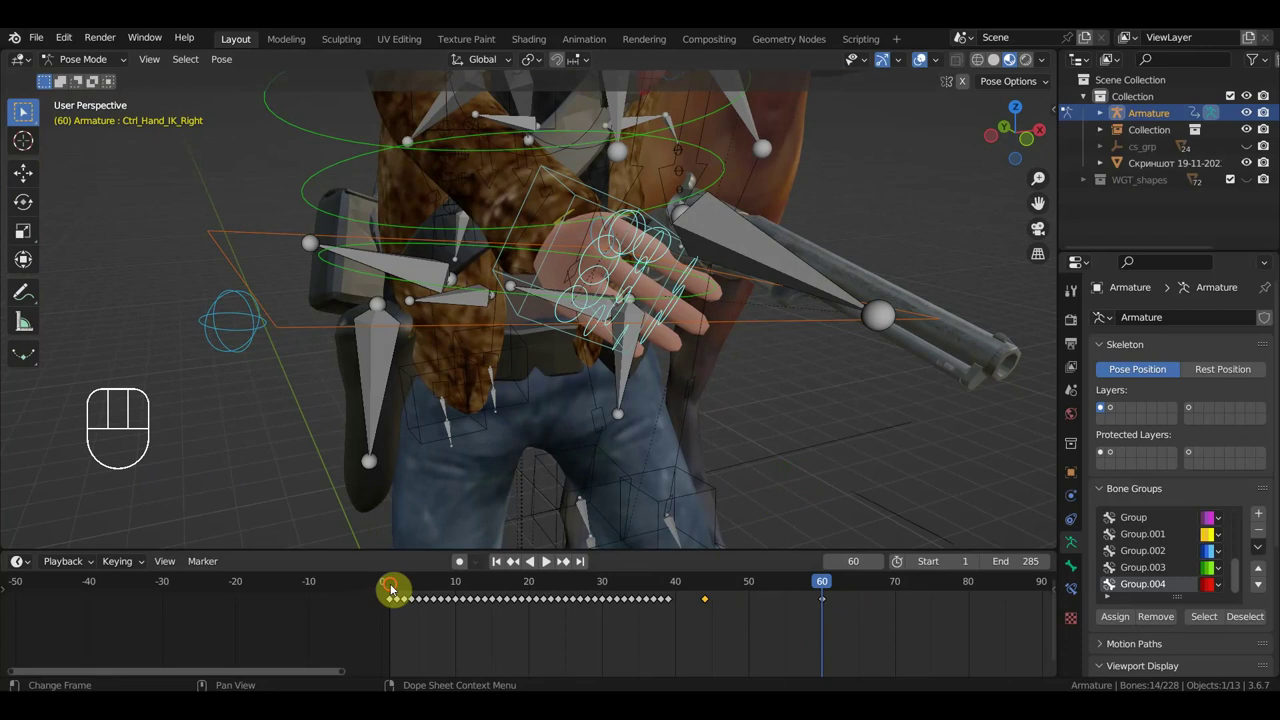
Go to frame 60, where the hand has opened away from the revolver.
click(392, 591)
Select the finger controls of the open hand one by one and try a rotation from top view.
middle_click(491, 506)
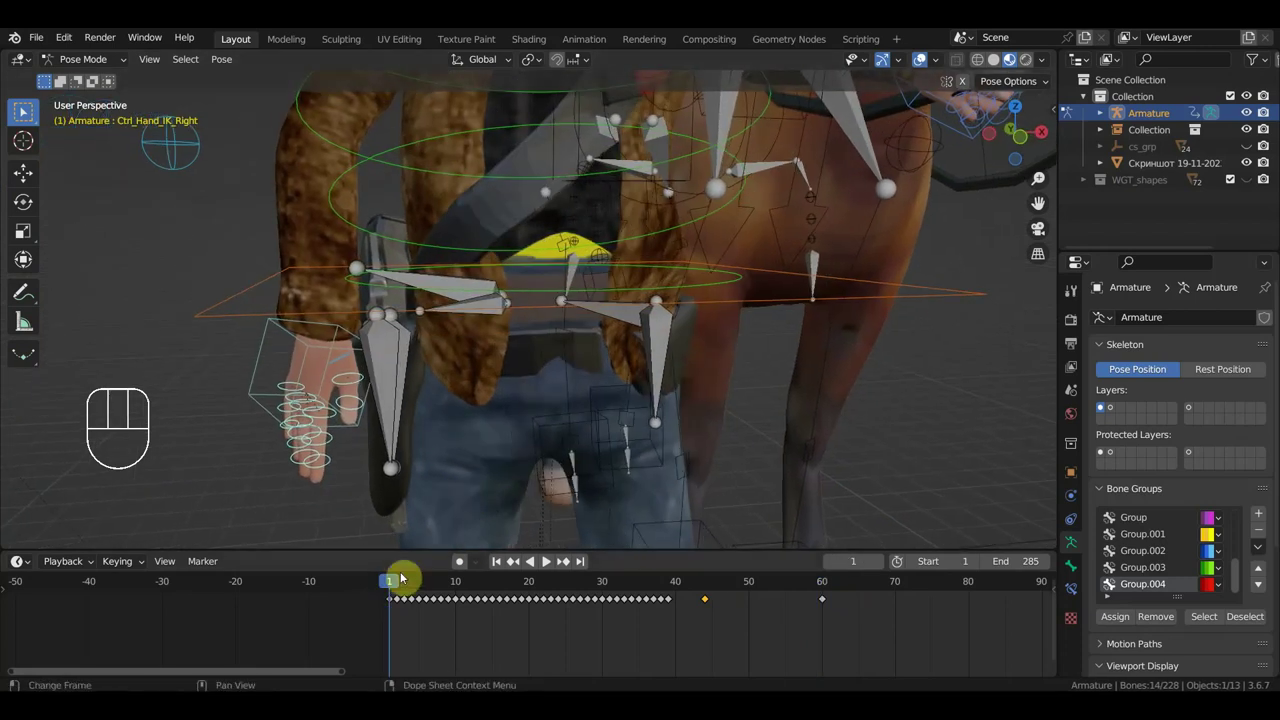
drag(397, 587, 798, 567)
middle_click(765, 519)
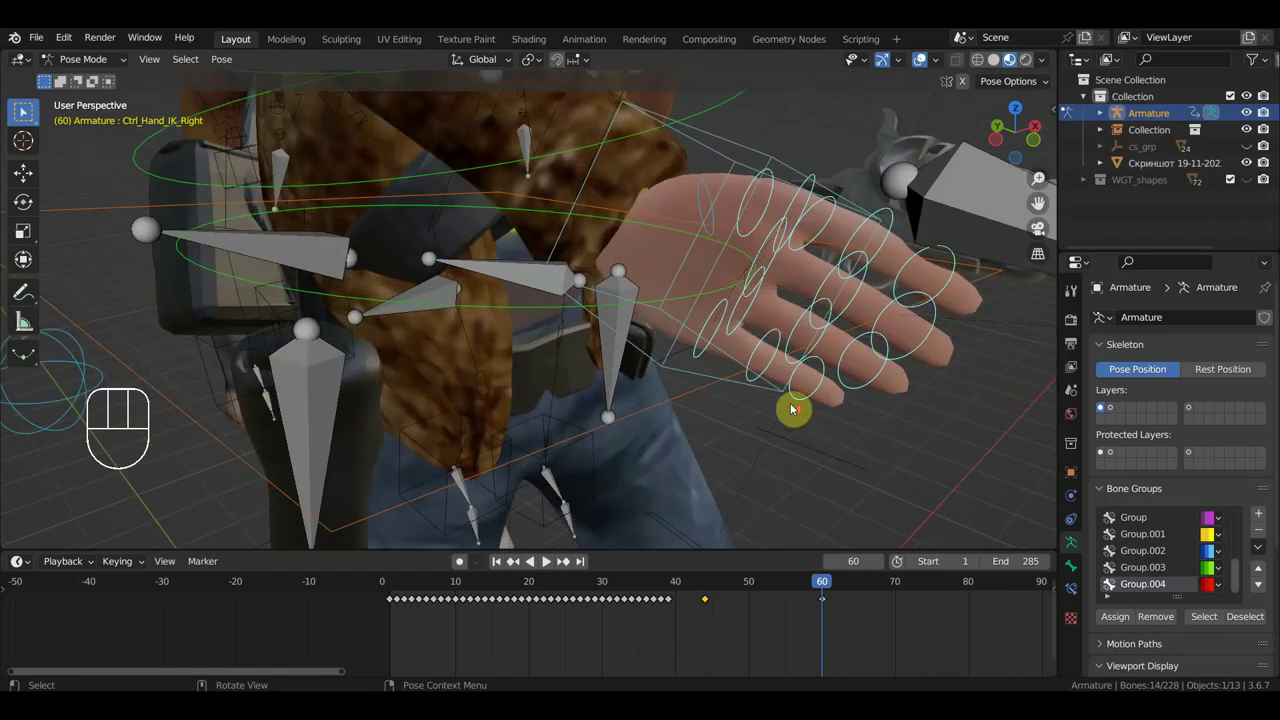
click(877, 254)
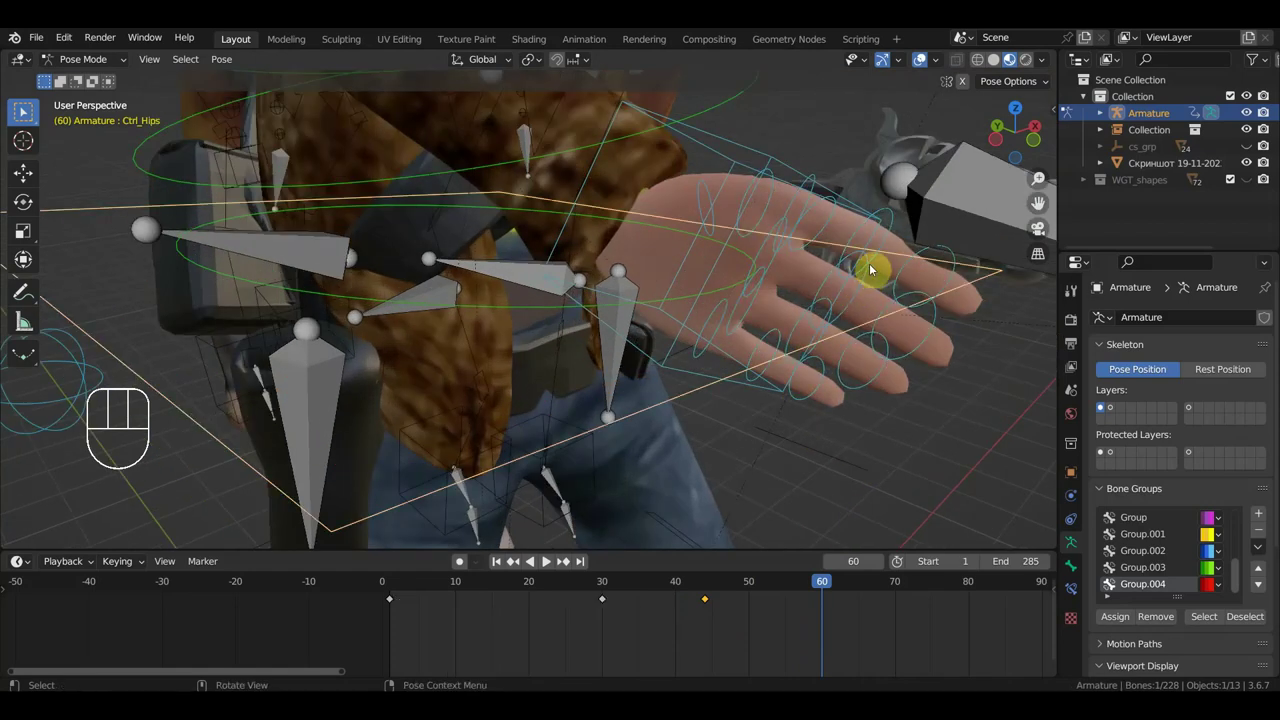
click(872, 263)
click(867, 278)
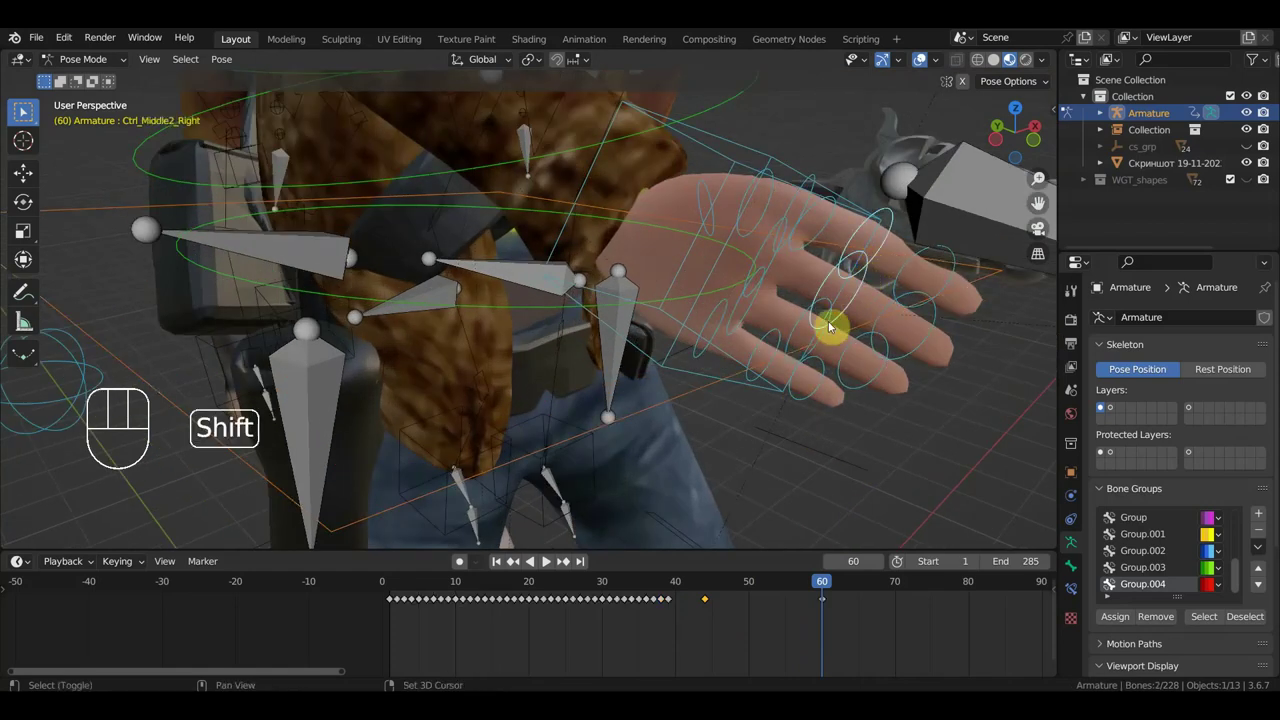
click(805, 322)
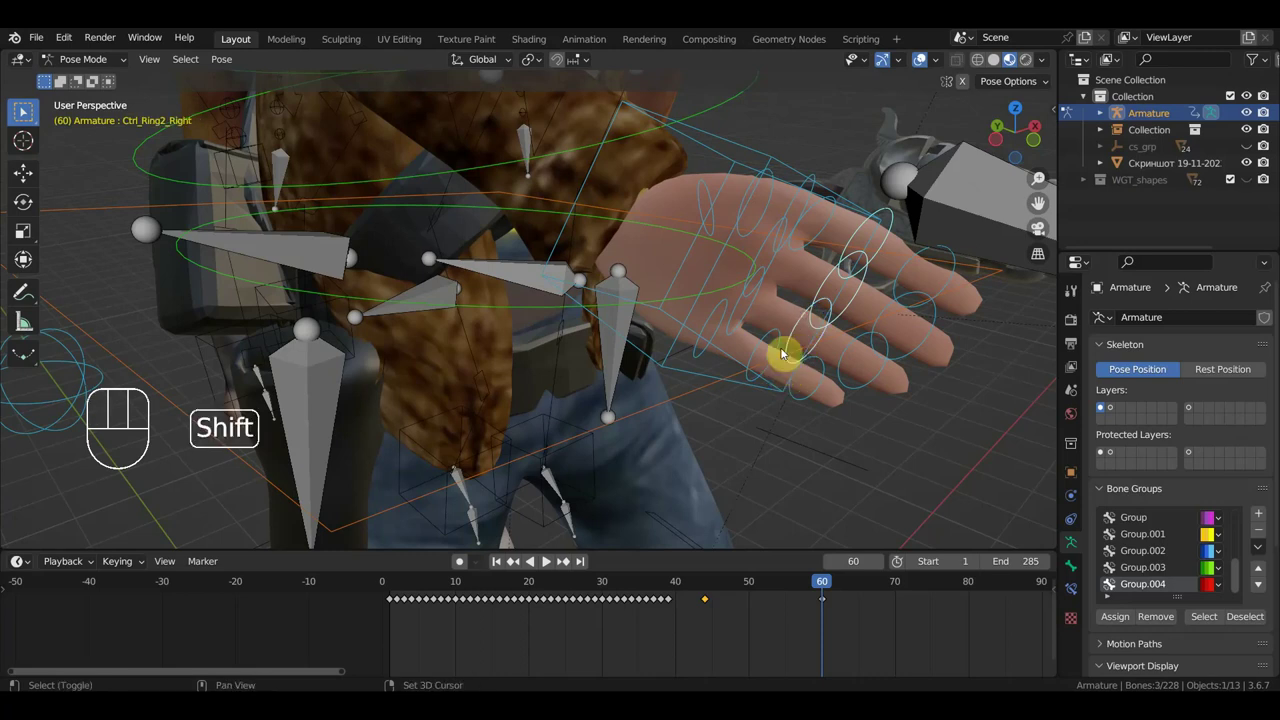
click(783, 343)
middle_click(824, 379)
click(777, 379)
key(KP_7)
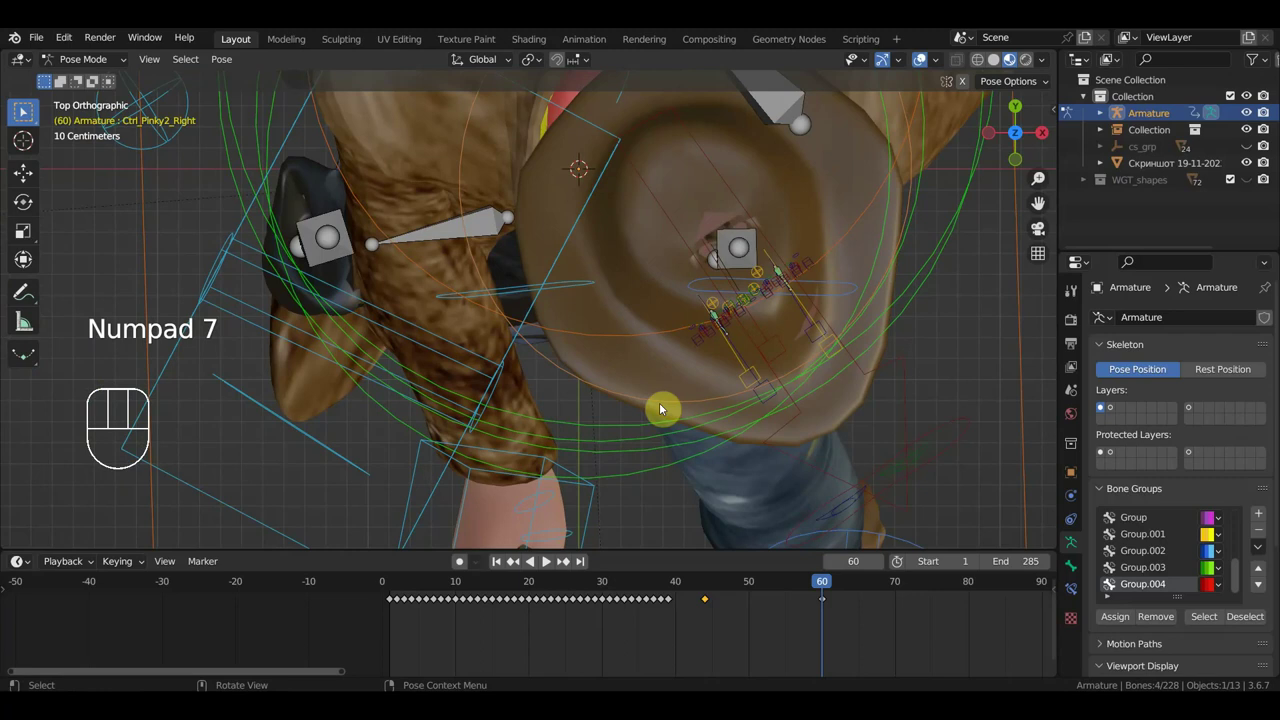
key(r)
Reselect the four finger controls of the open hand from a closer angle.
middle_click(629, 457)
middle_click(688, 293)
scroll(down, 3)
click(848, 208)
click(850, 247)
click(806, 297)
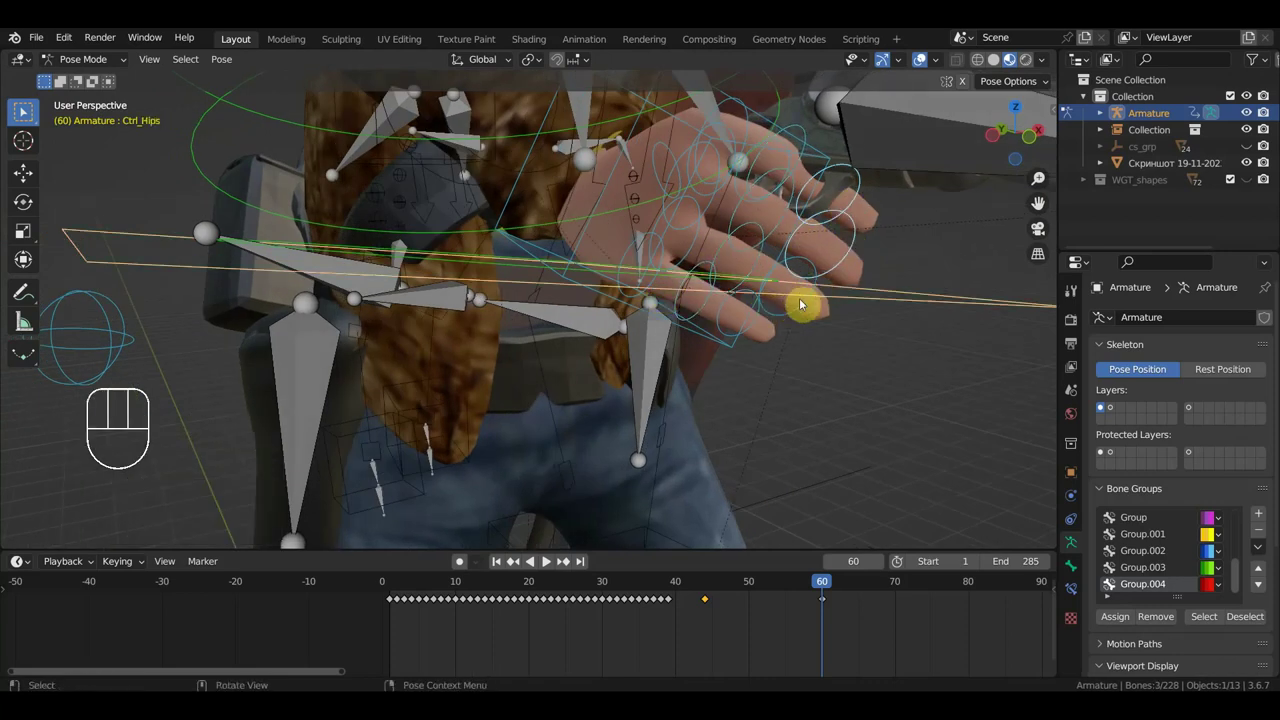
click(797, 315)
middle_click(781, 319)
middle_click(630, 418)
Rotate the selected fingers, then pick out four more finger controls on the hand.
key(r)
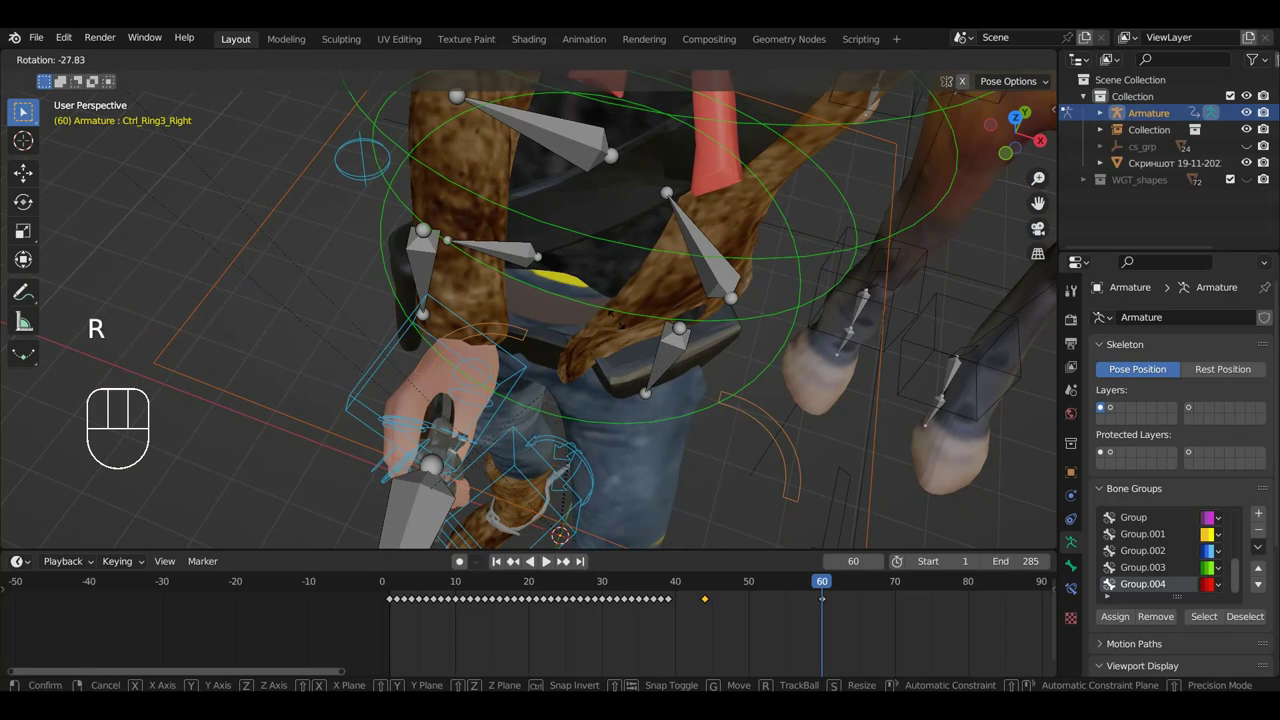
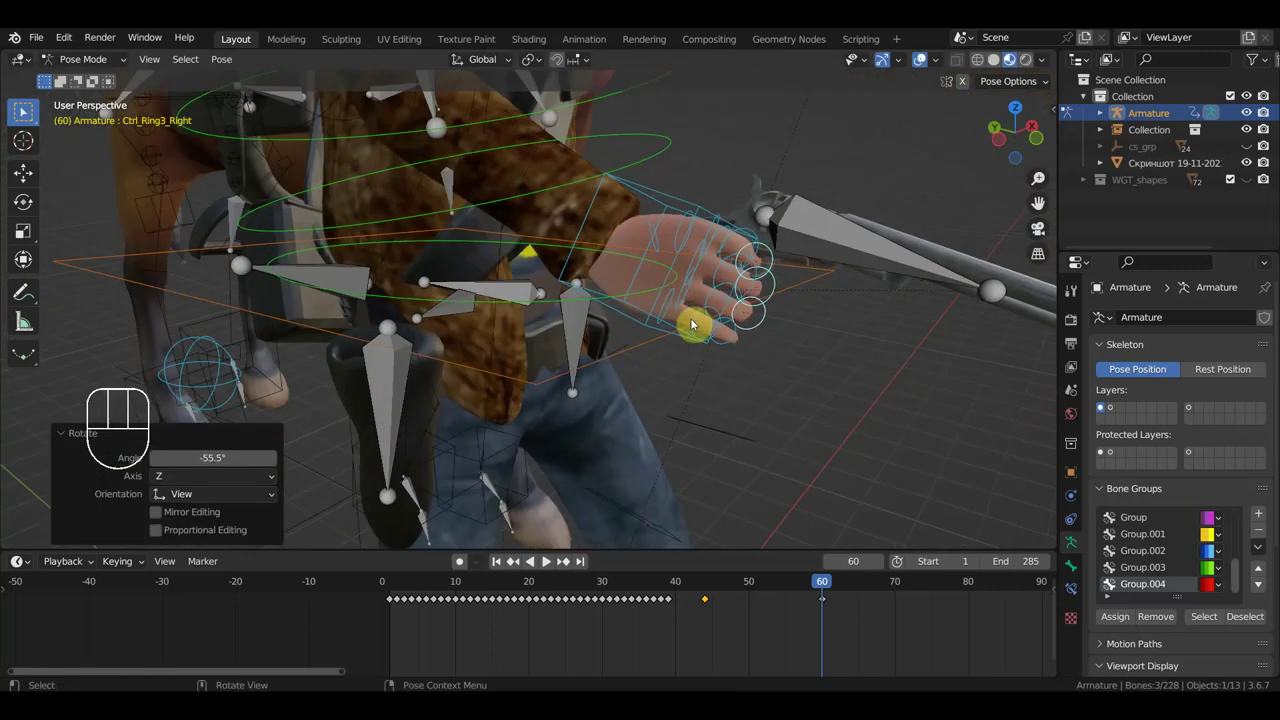
middle_click(660, 264)
click(664, 247)
click(645, 276)
click(643, 319)
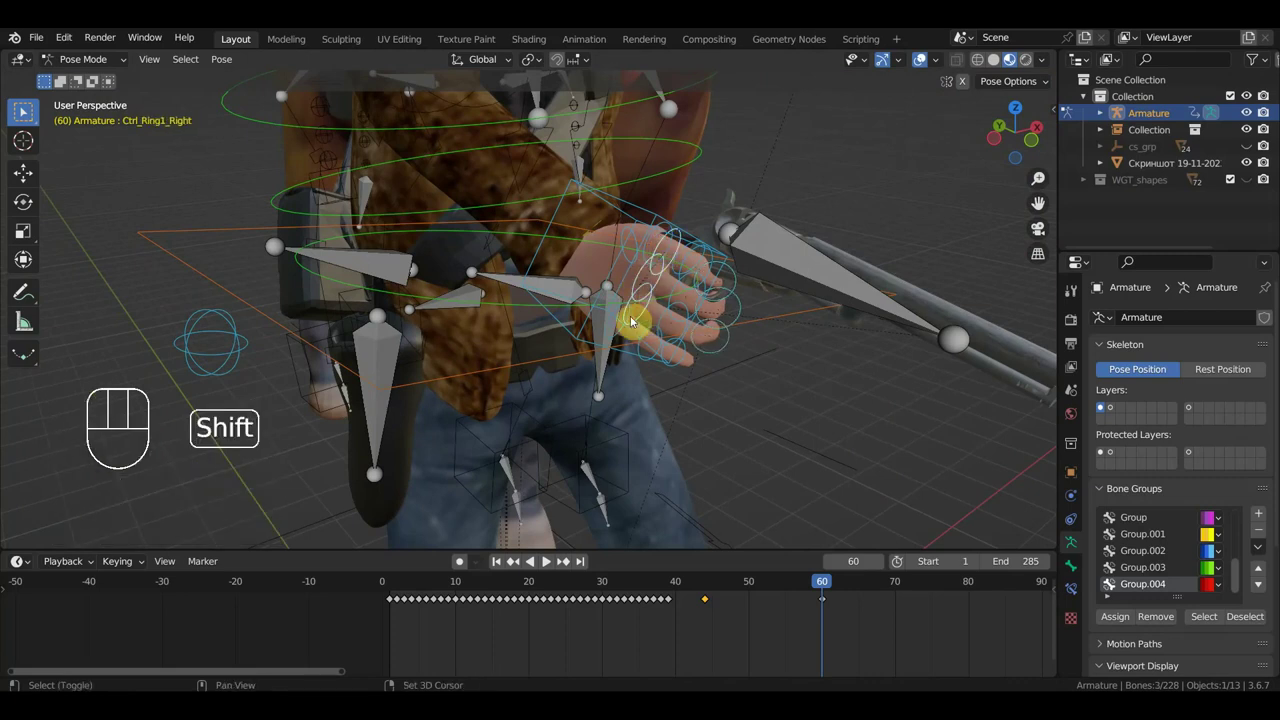
middle_click(657, 313)
click(652, 303)
drag(688, 328, 555, 404)
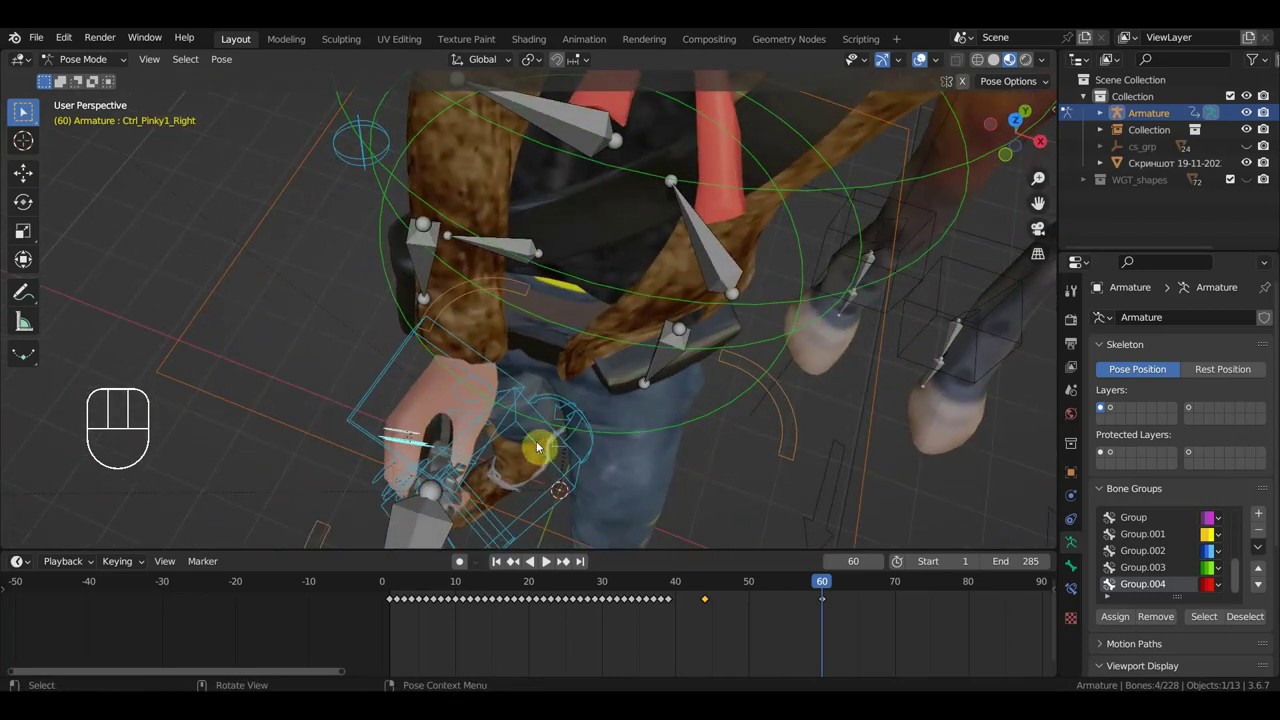
Rotate those finger controls twice to curl them around the revolver grip.
key(r)
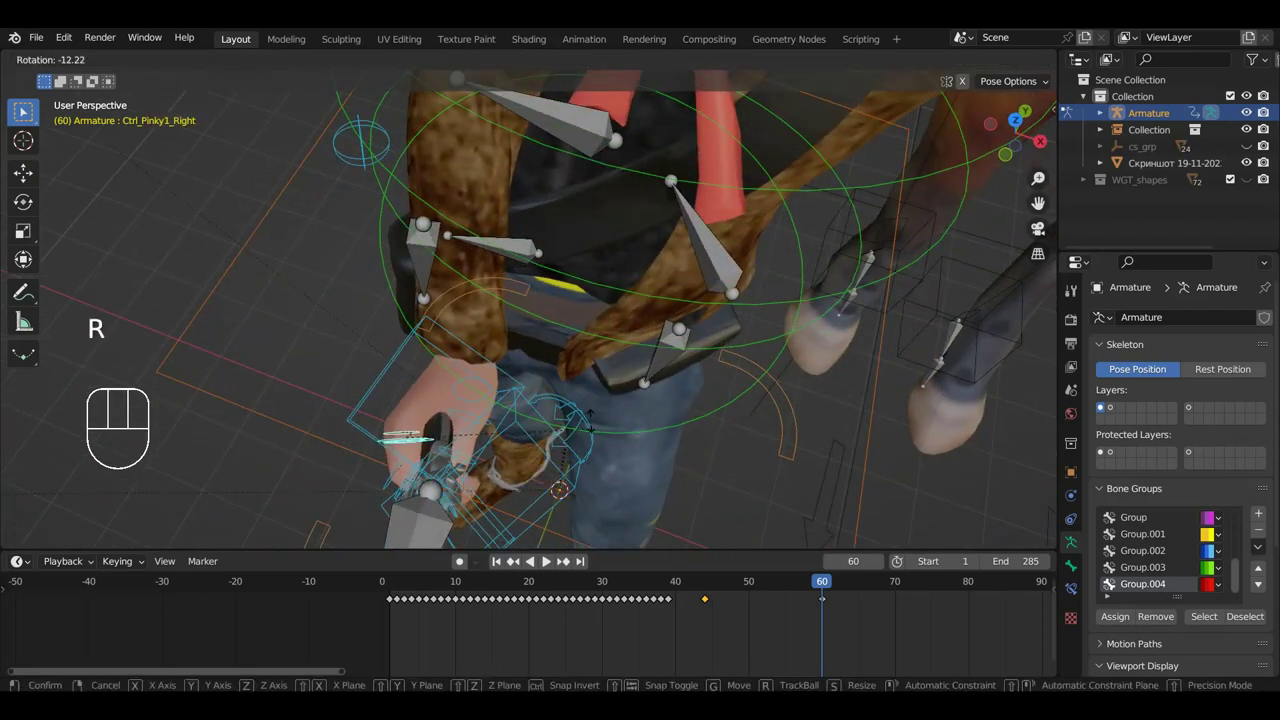
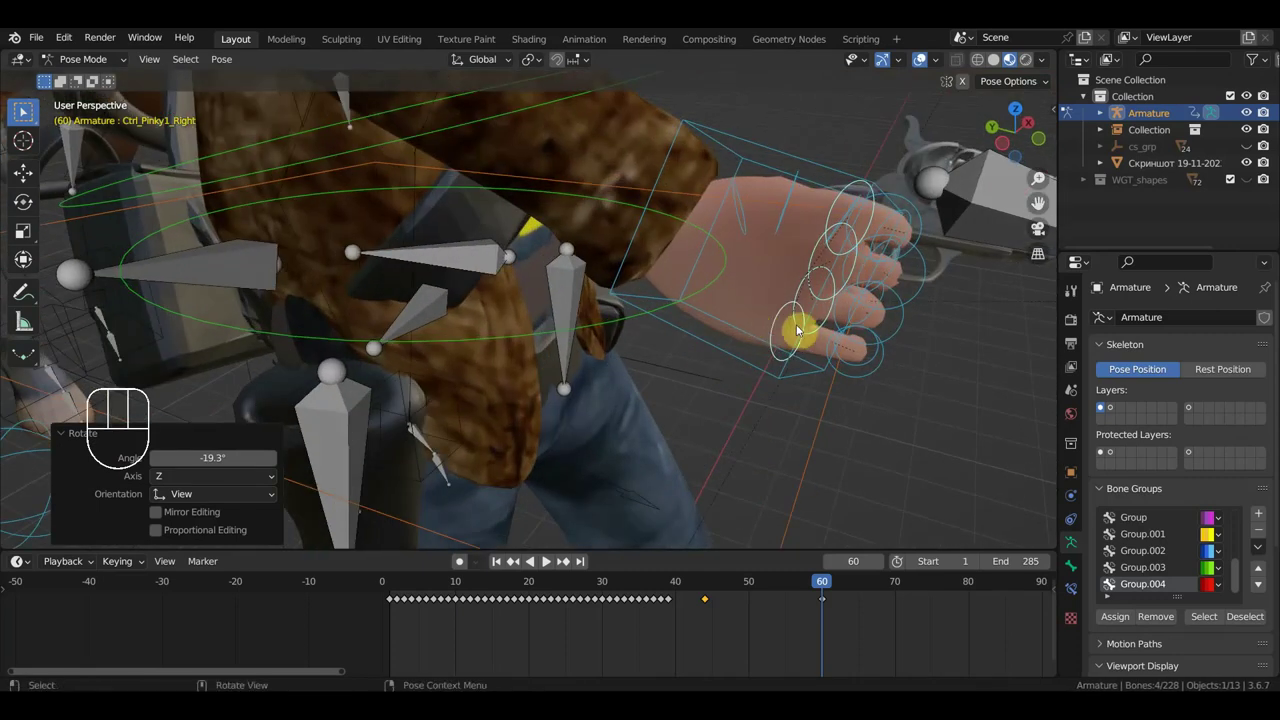
key(r)
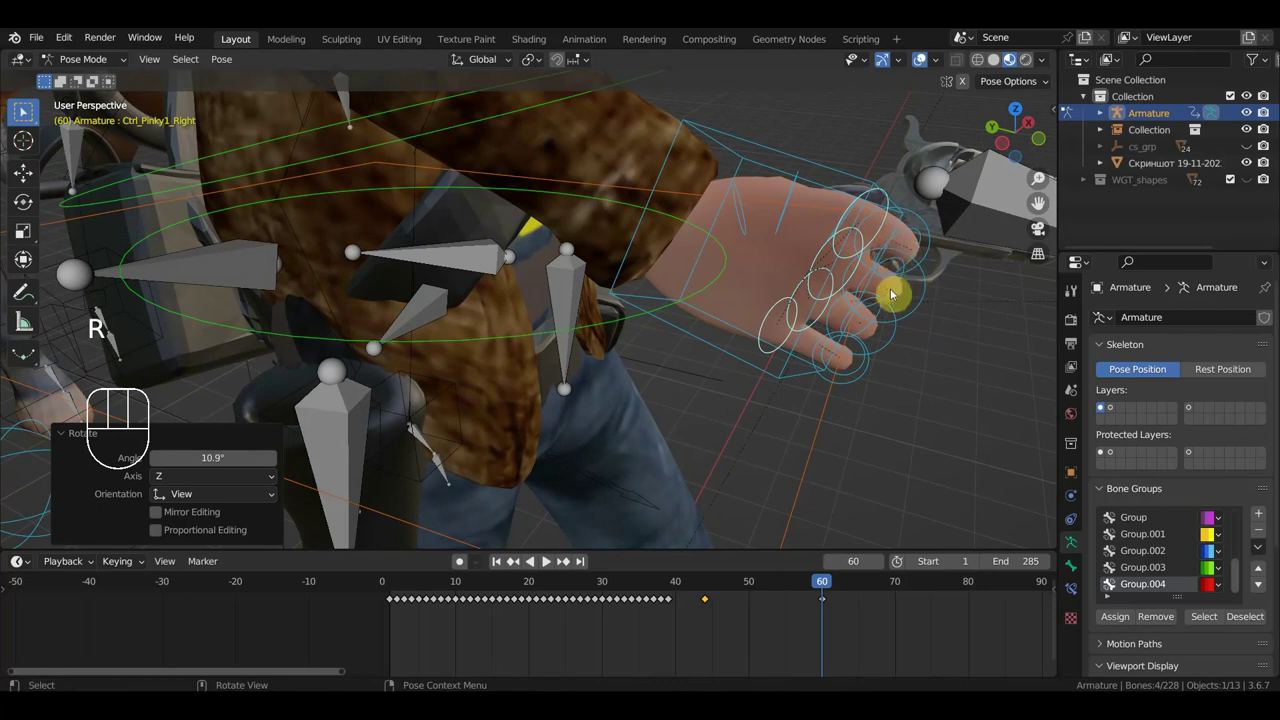
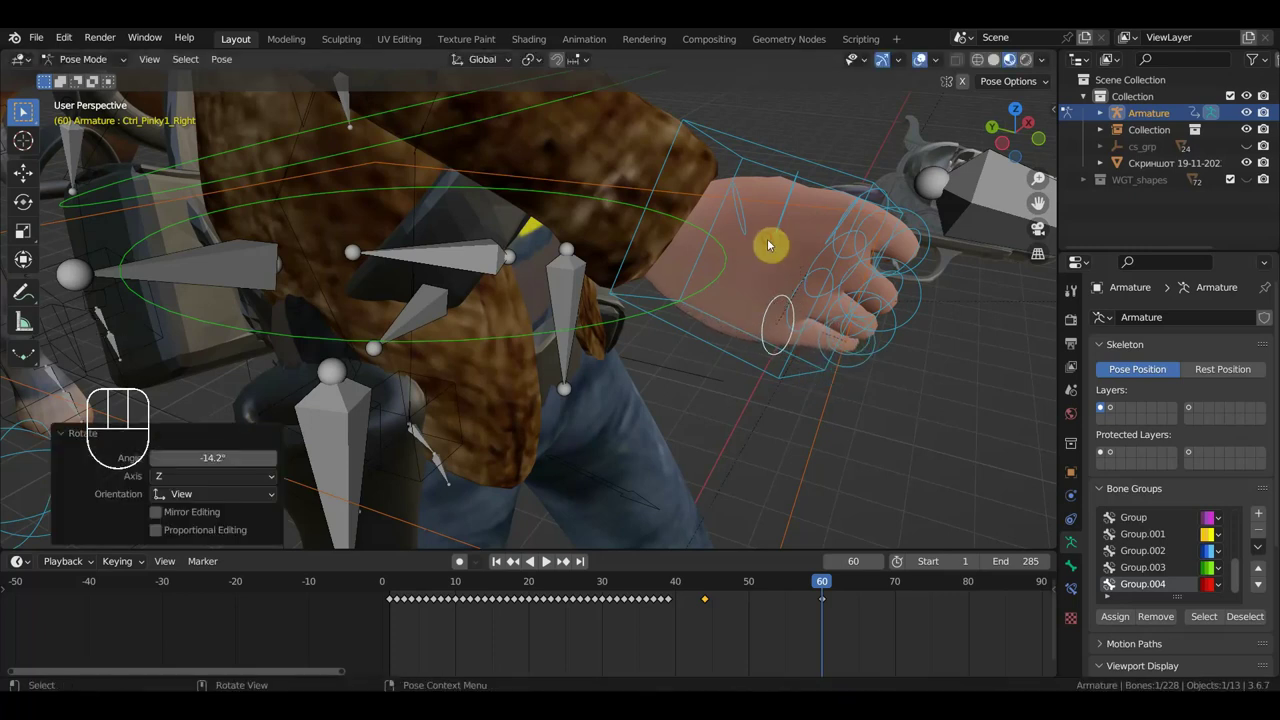
Rotate a single remaining finger control to tighten the fist around the revolver grip.
key(r)
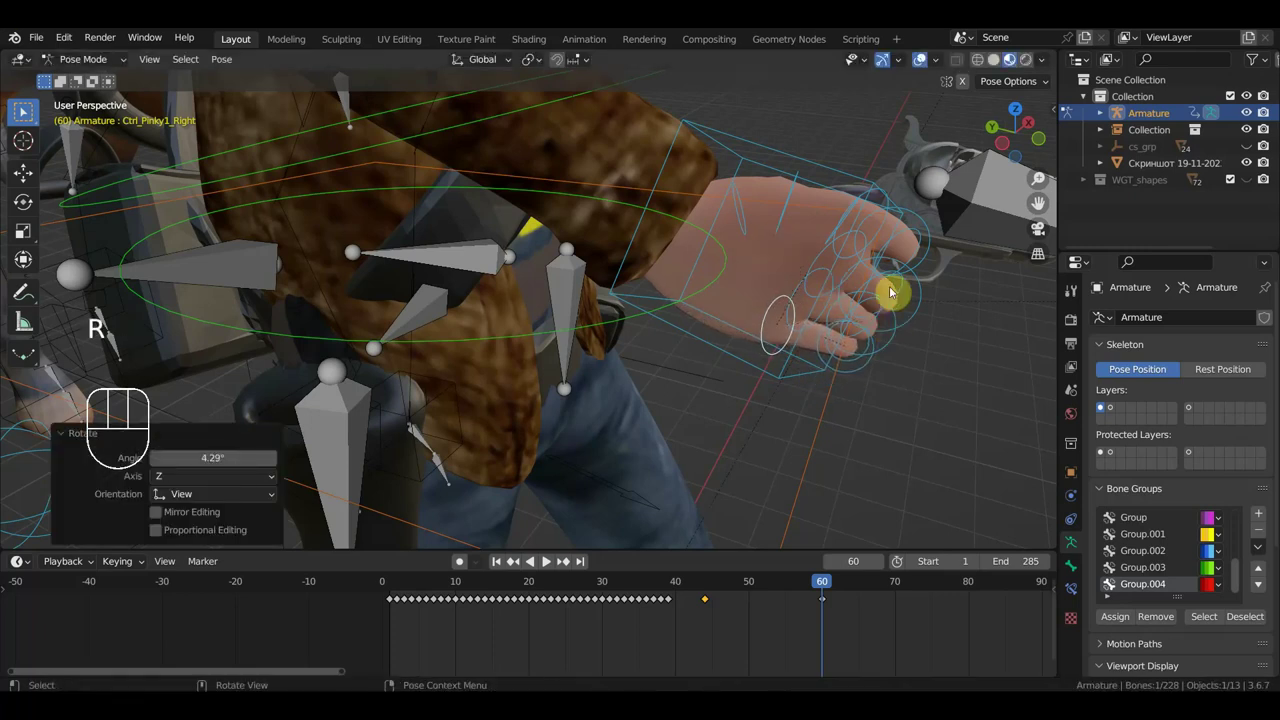
click(879, 230)
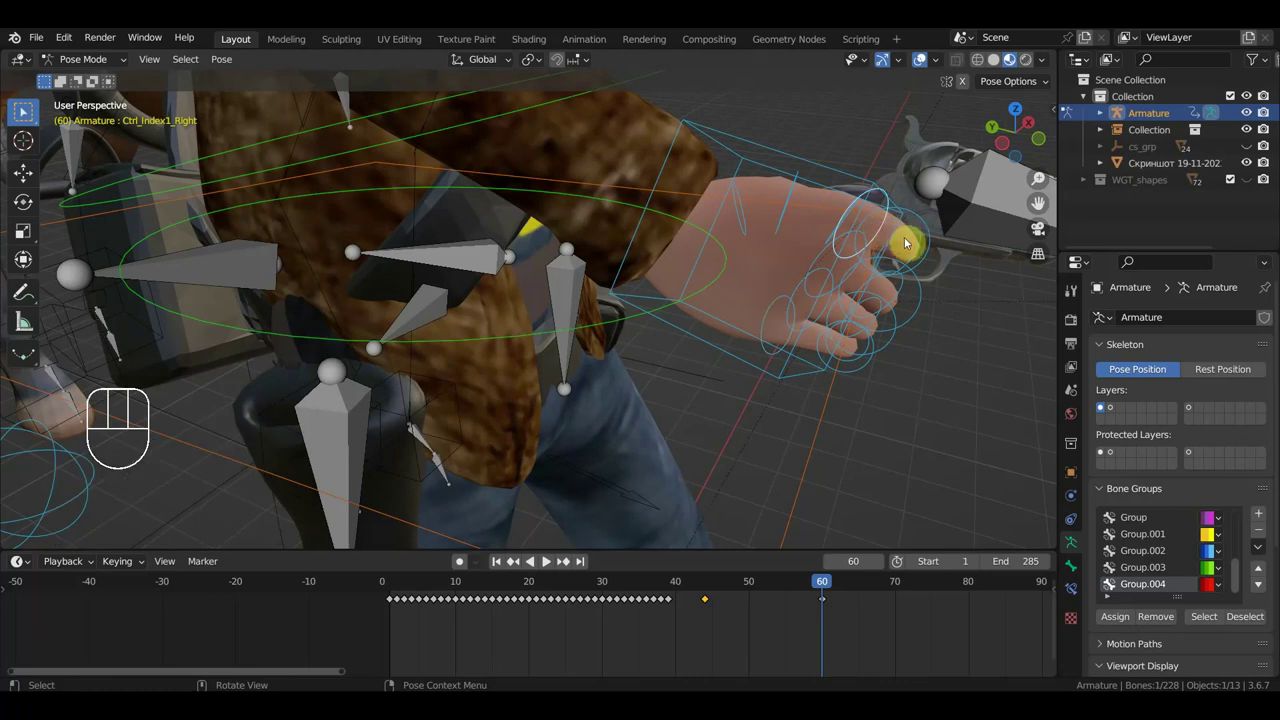
drag(915, 277, 900, 274)
key(r)
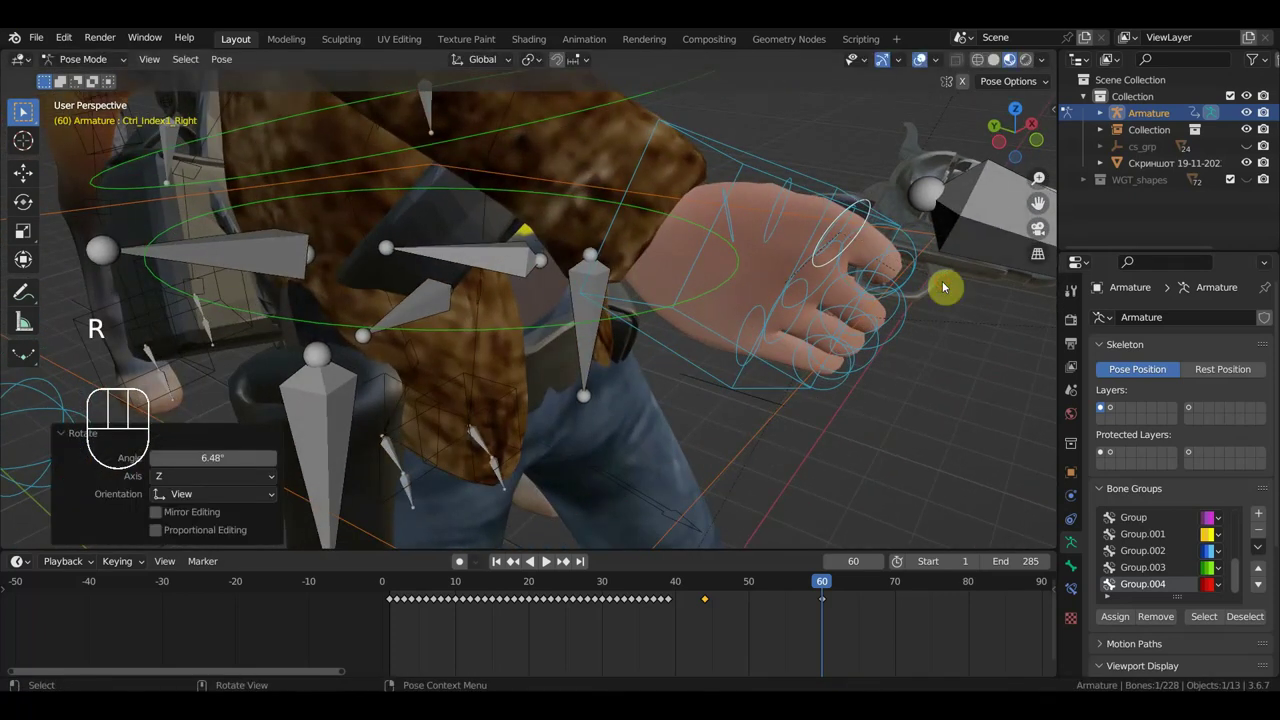
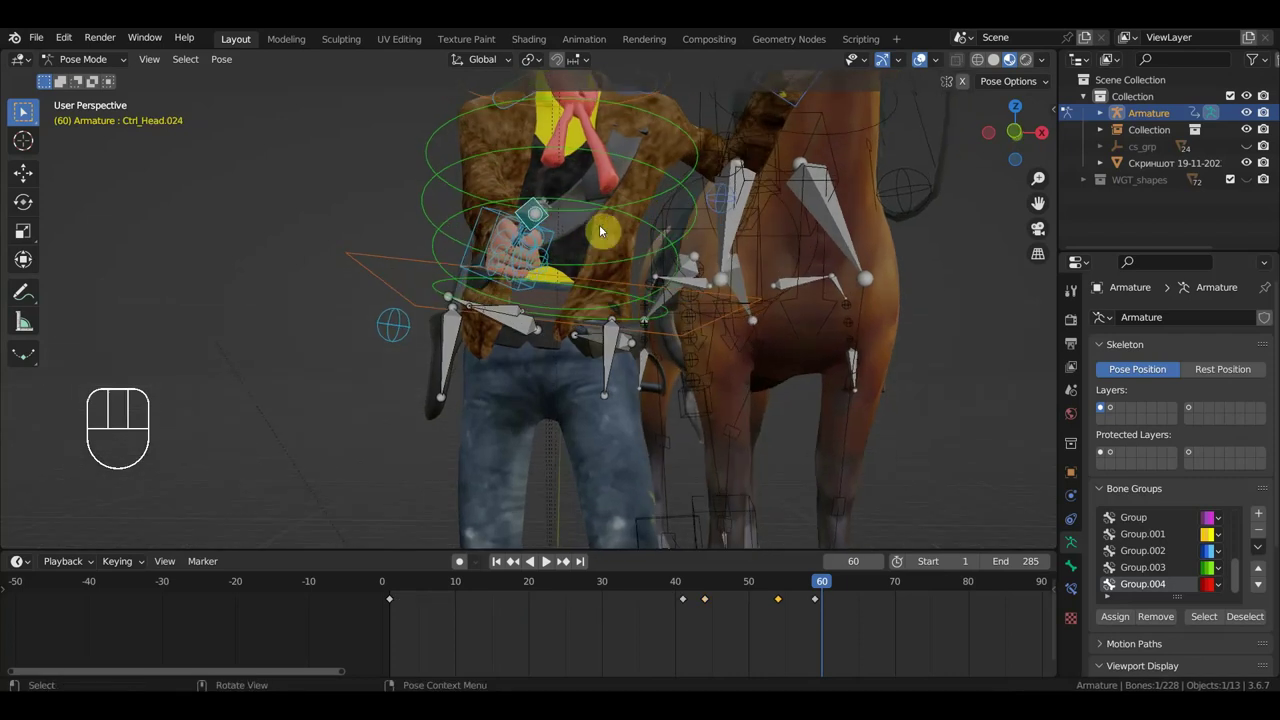
After a final finger rotation, insert Location & Rotation keyframes for the gun hand's bones at frame 60.
key(r)
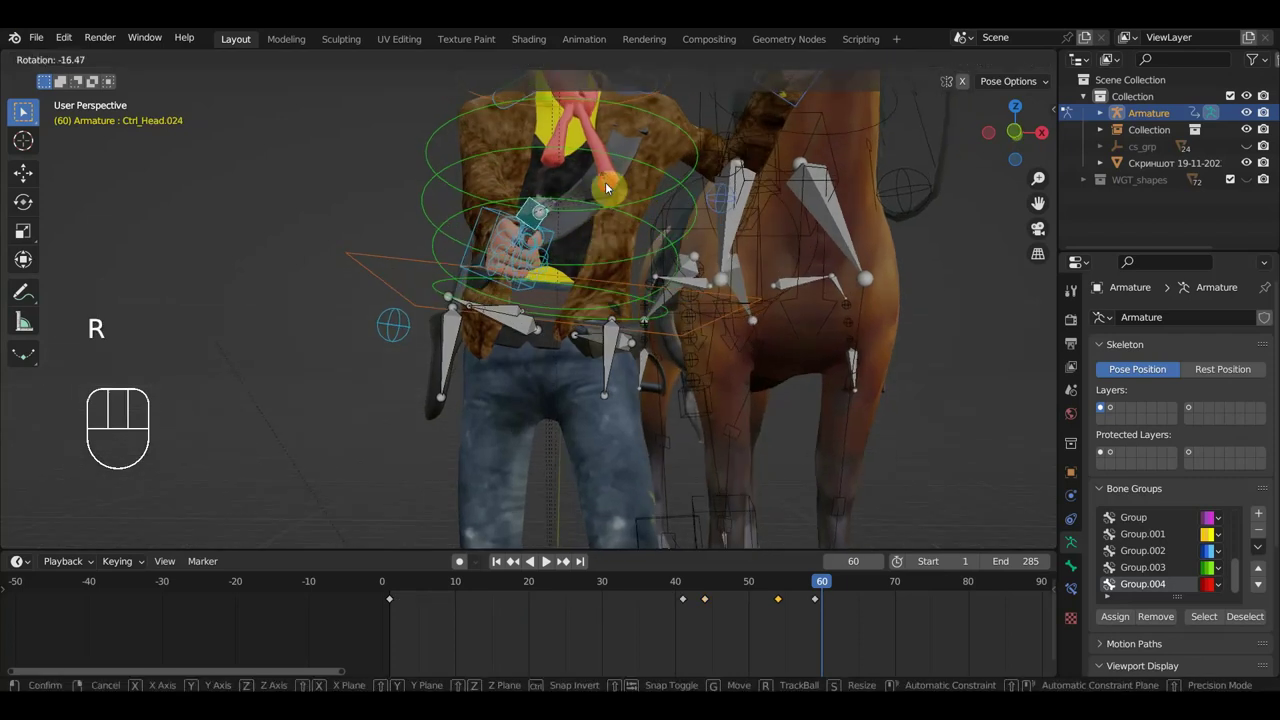
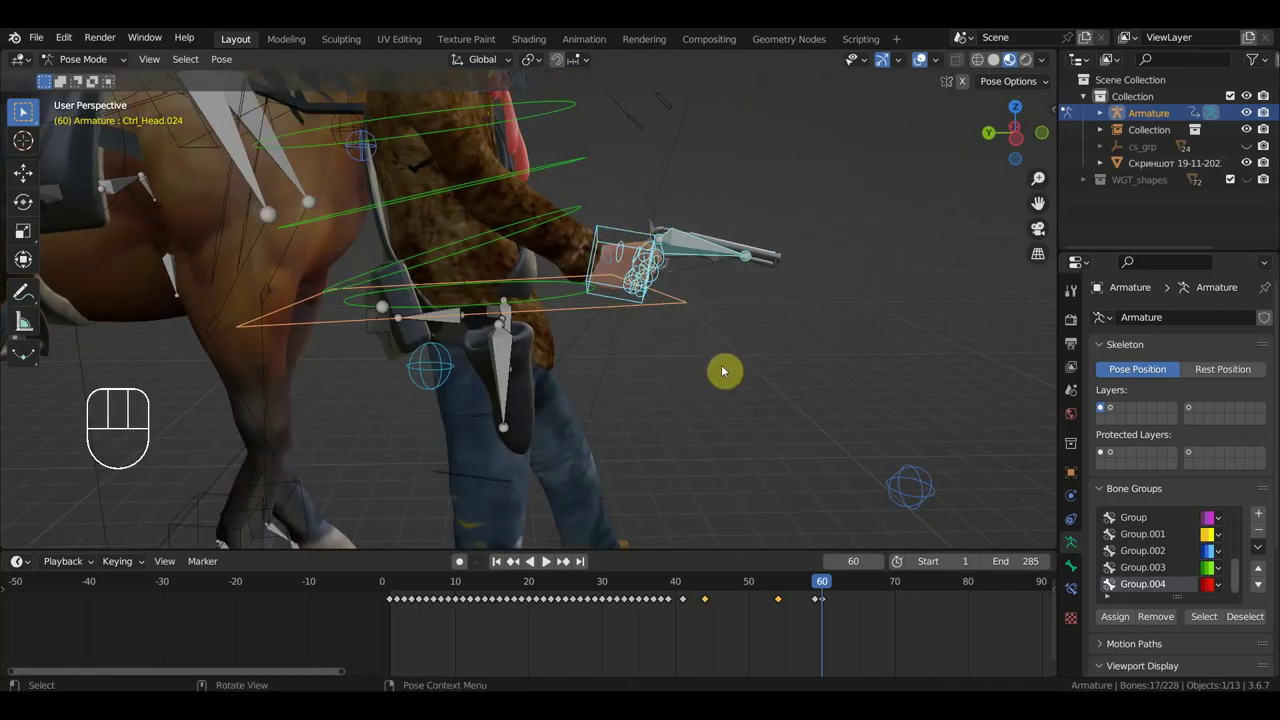
key(i)
click(815, 606)
key(Delete)
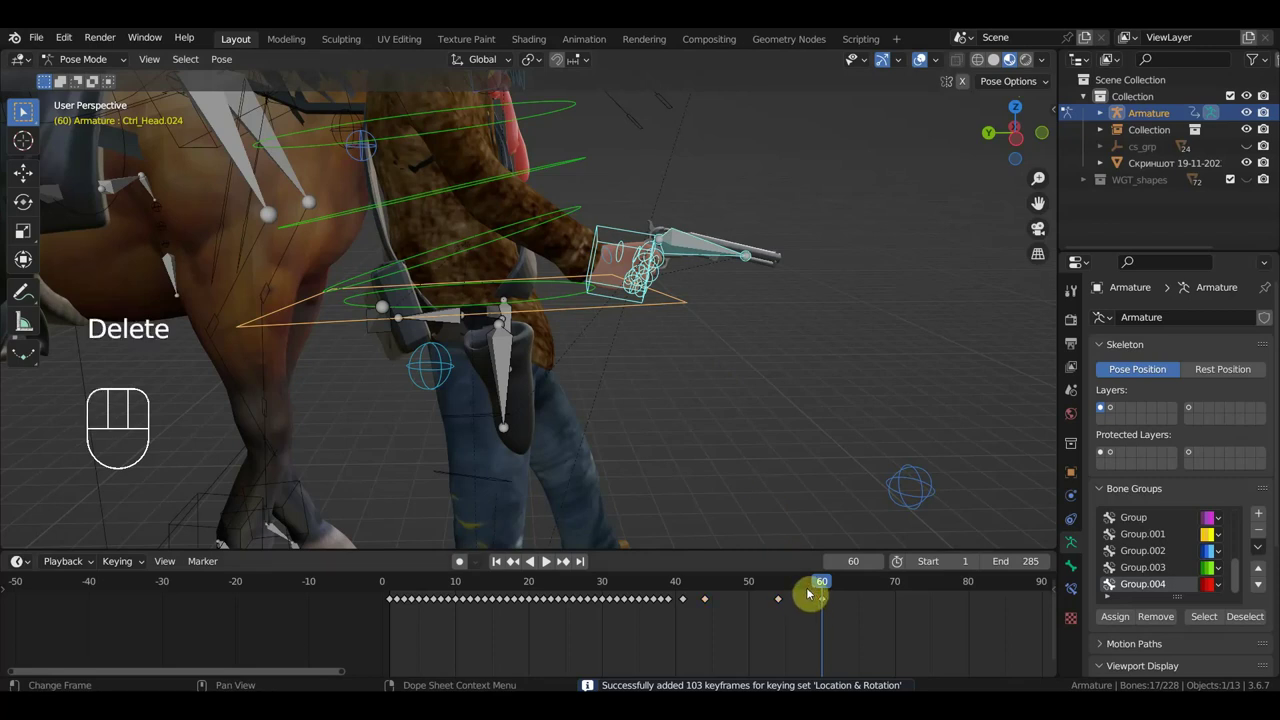
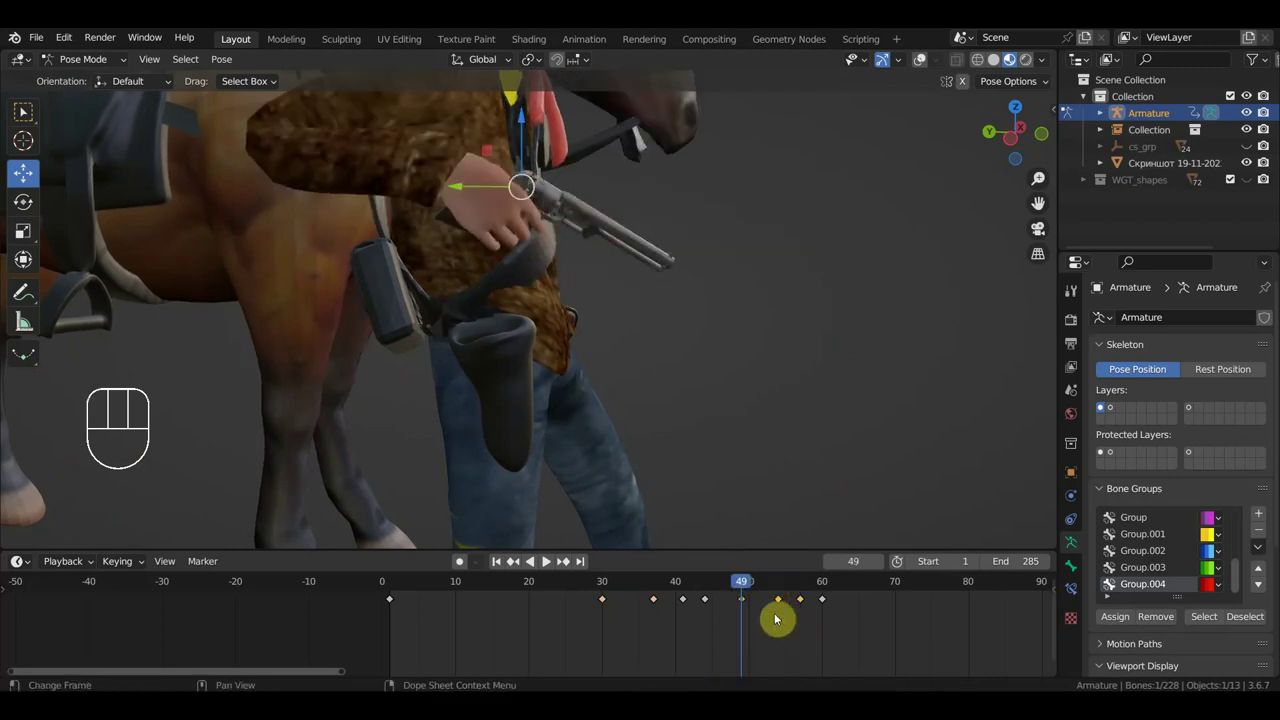
At frame 59 reposition the cowboy's revolver hand with the move tool.
key(Delete)
drag(772, 590, 842, 574)
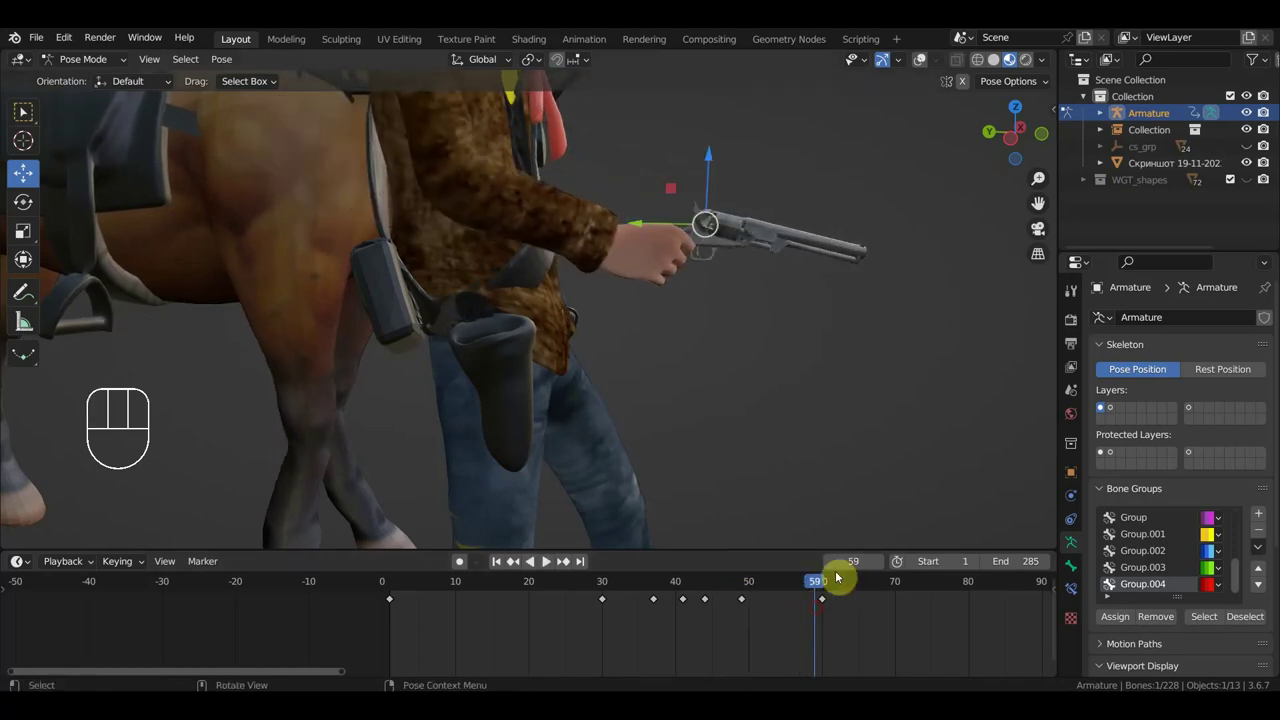
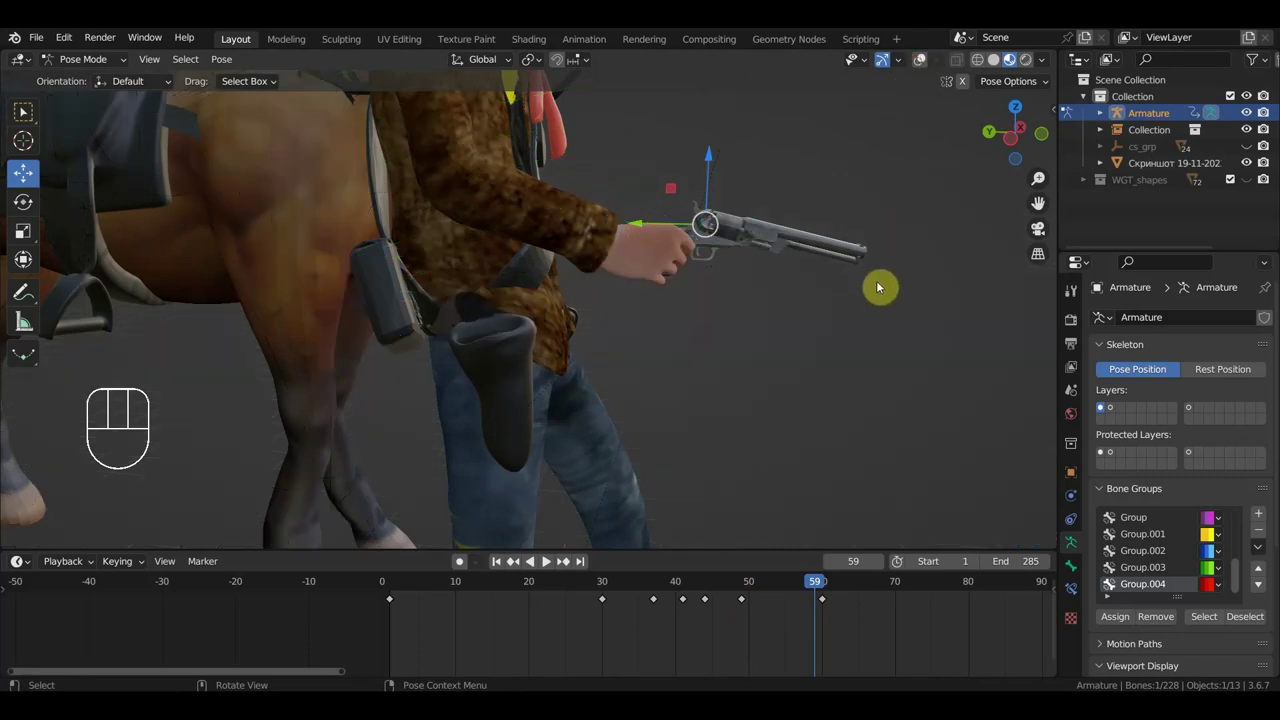
key(g)
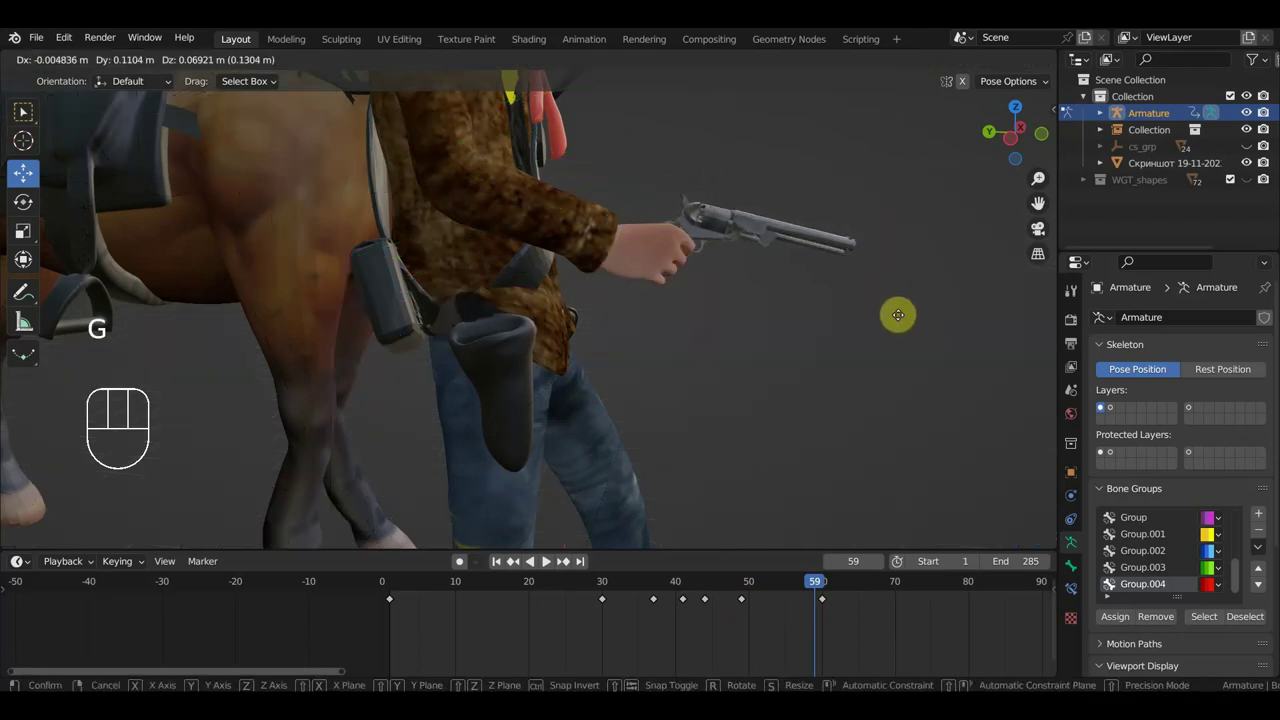
drag(887, 366, 755, 486)
scroll(down, 3)
key(g)
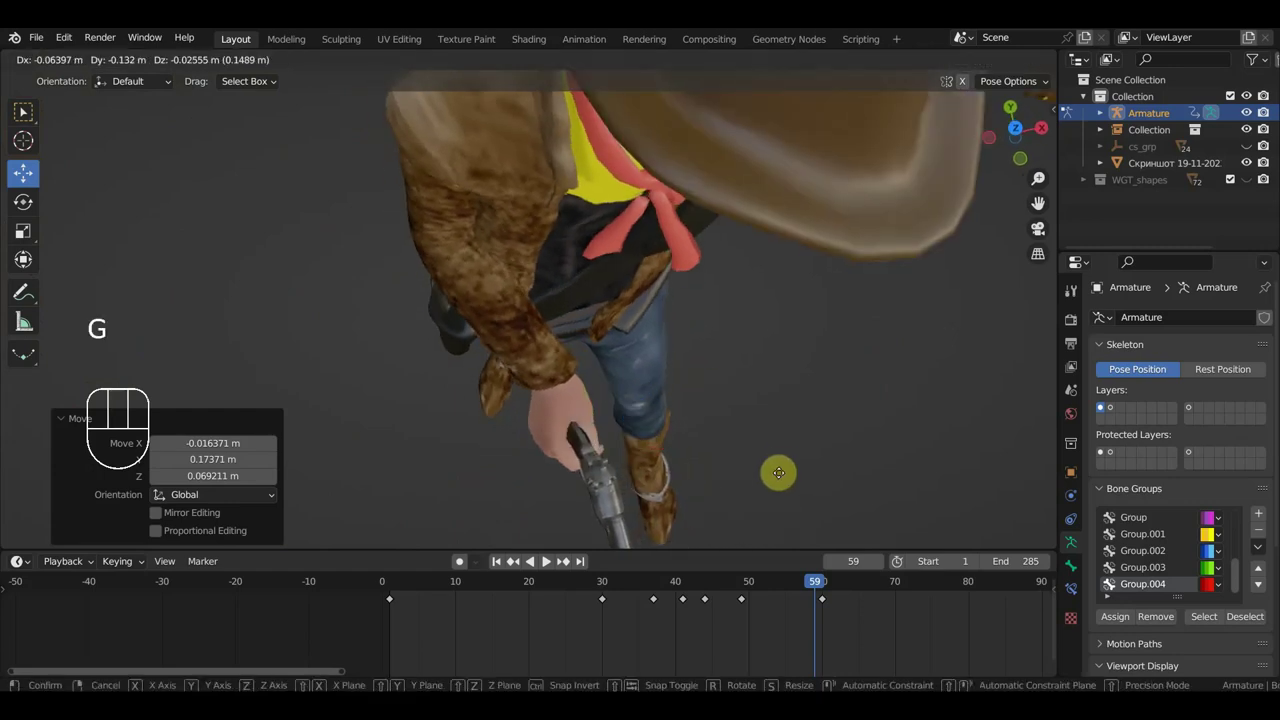
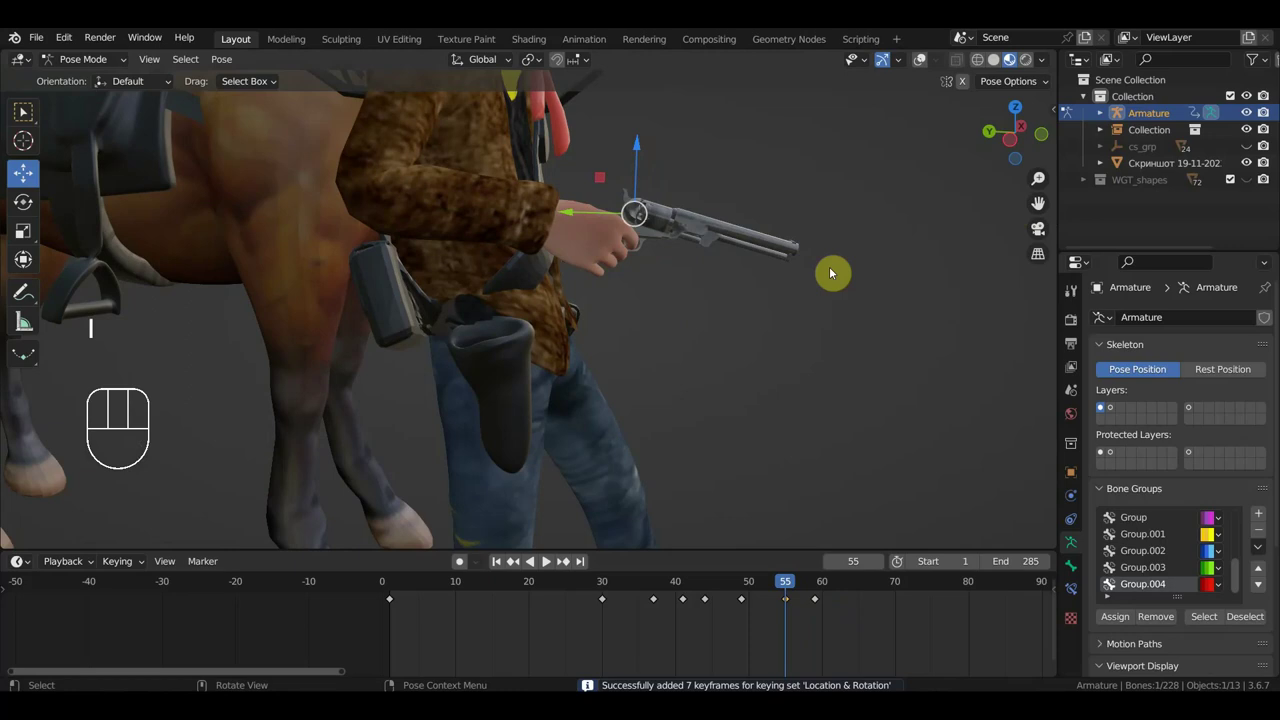
Back at frame 45, move the hand controller next to the horse's head.
drag(794, 587, 717, 569)
middle_click(744, 445)
middle_click(780, 388)
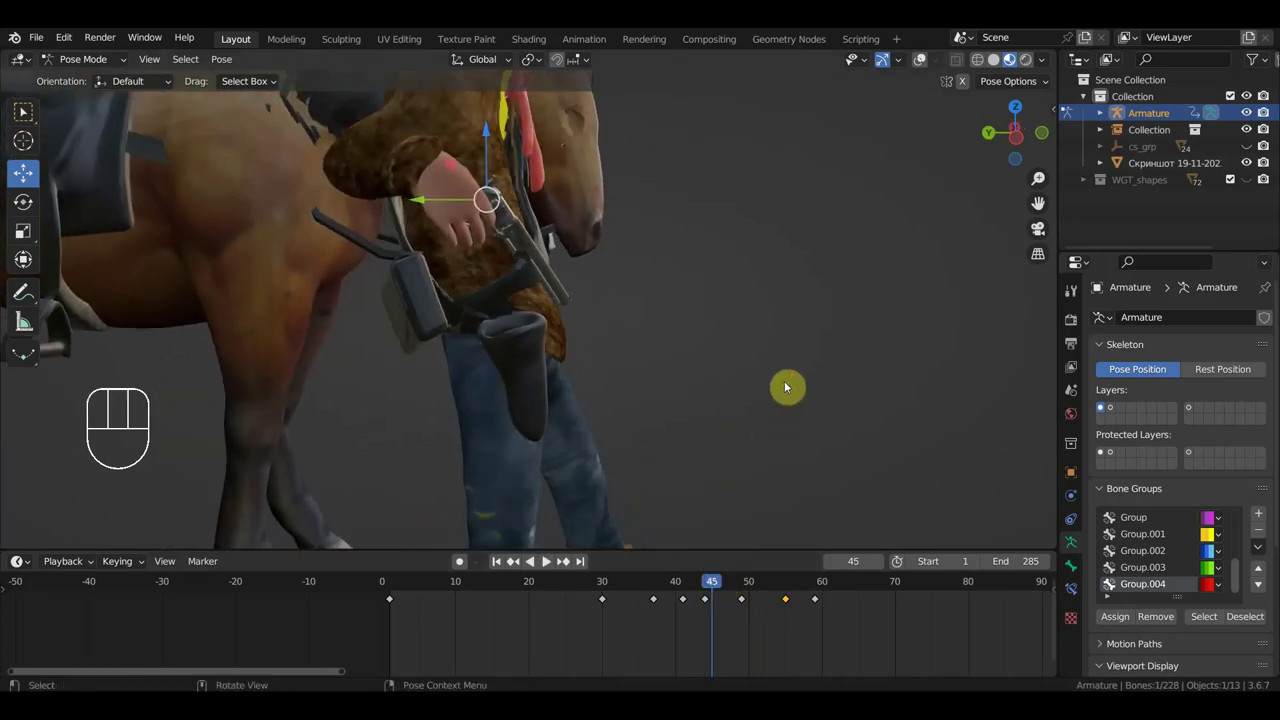
key(g)
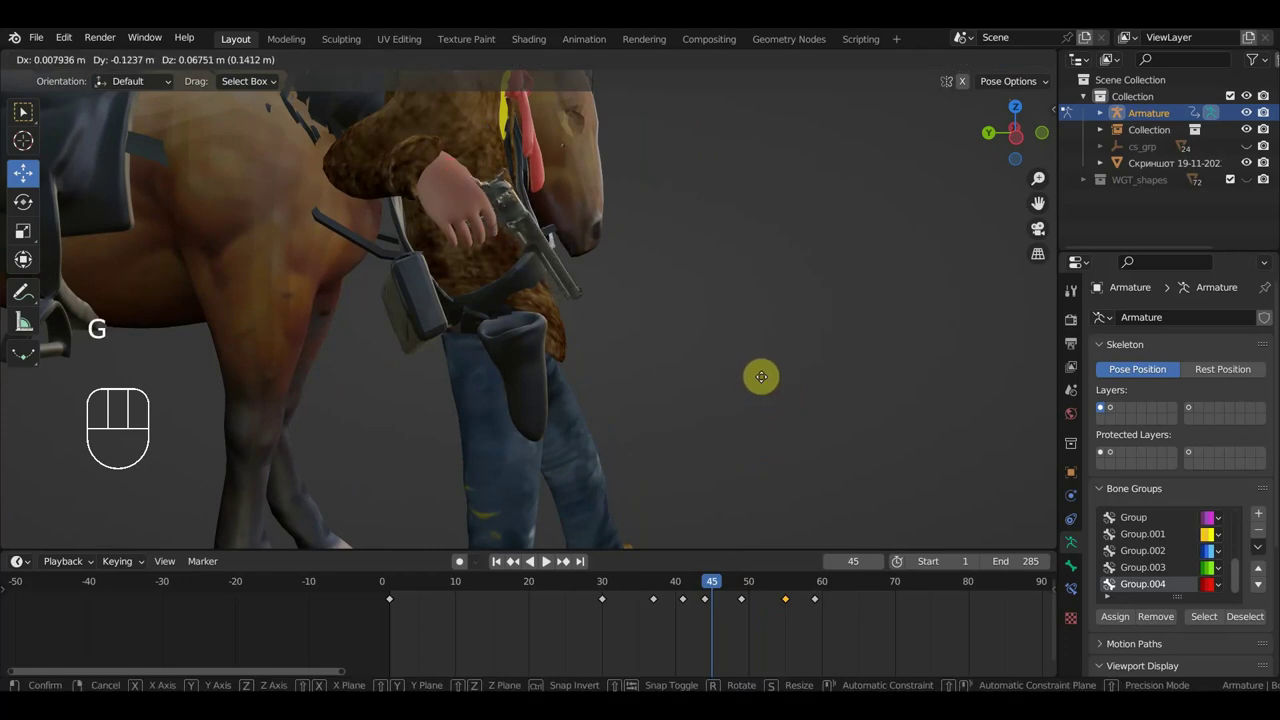
scroll(up, 3)
drag(666, 425, 742, 372)
Key the hand pose at frame 45, then select the pistol hand control at frame 49.
scroll(down, 3)
key(i)
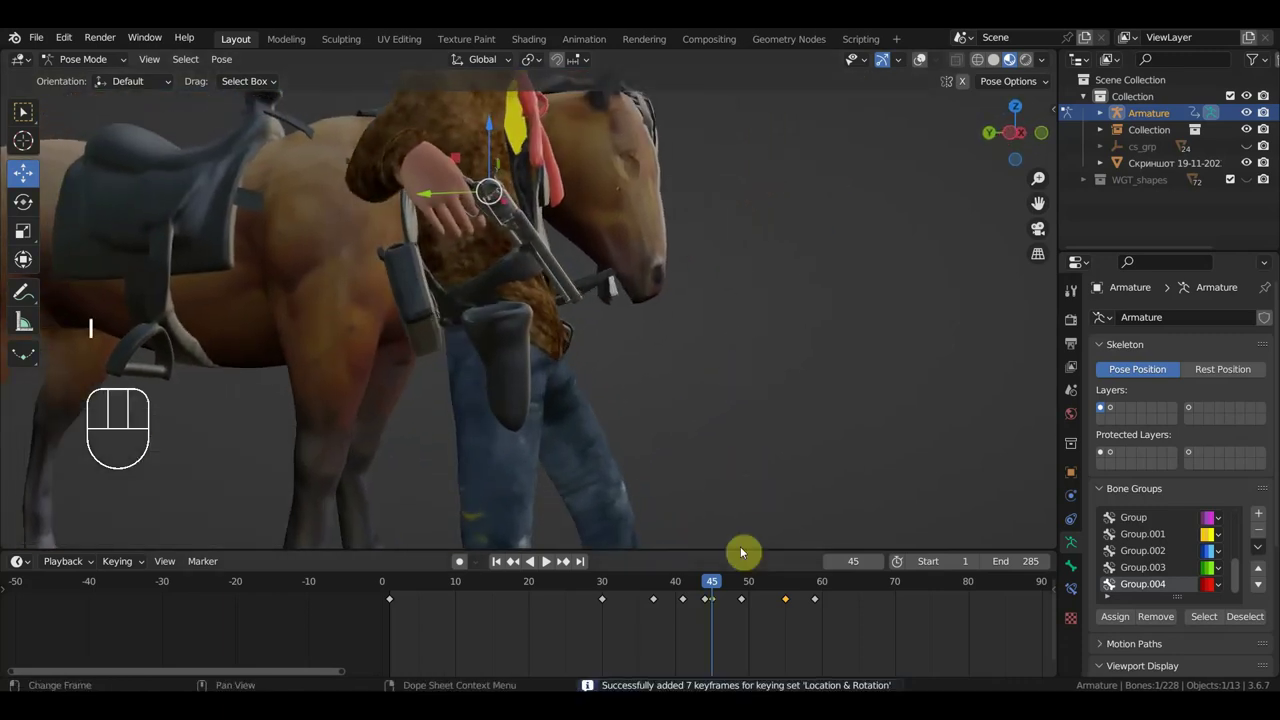
click(707, 606)
key(Delete)
drag(721, 589, 745, 598)
click(759, 623)
key(Delete)
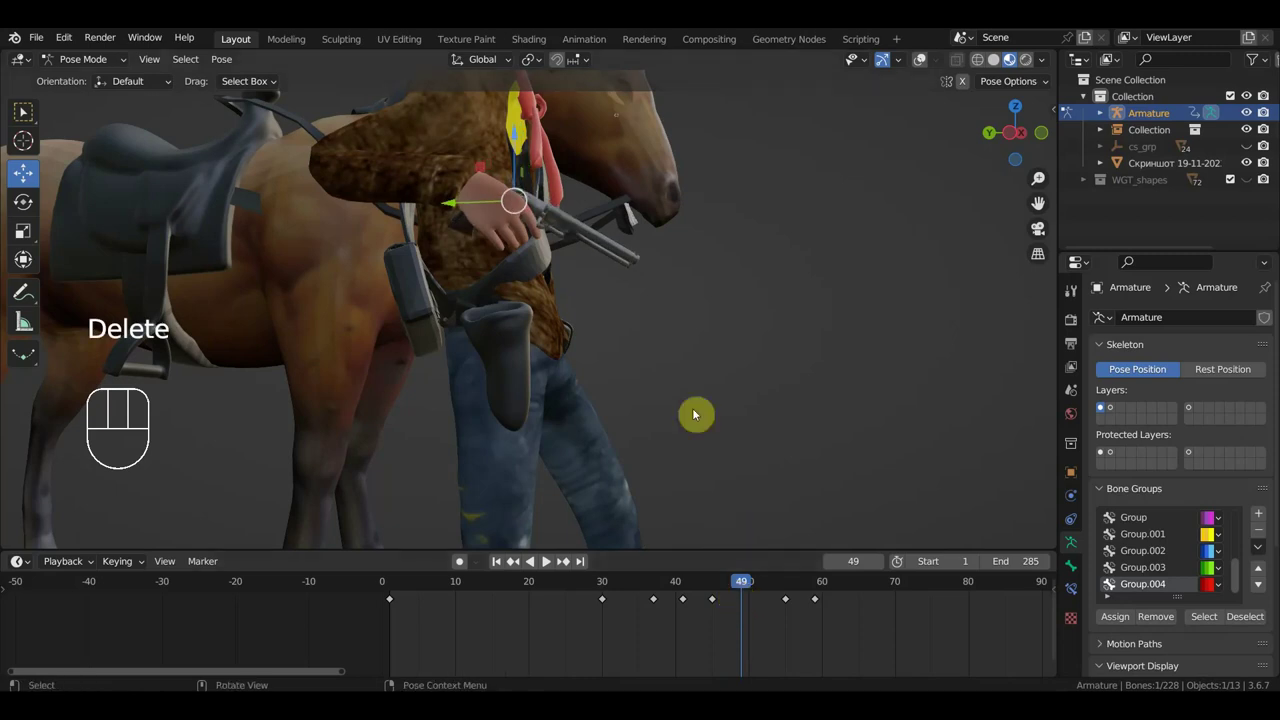
Rotate and move the pistol hand, then keyframe all rig bones at frame 49.
drag(680, 355, 570, 441)
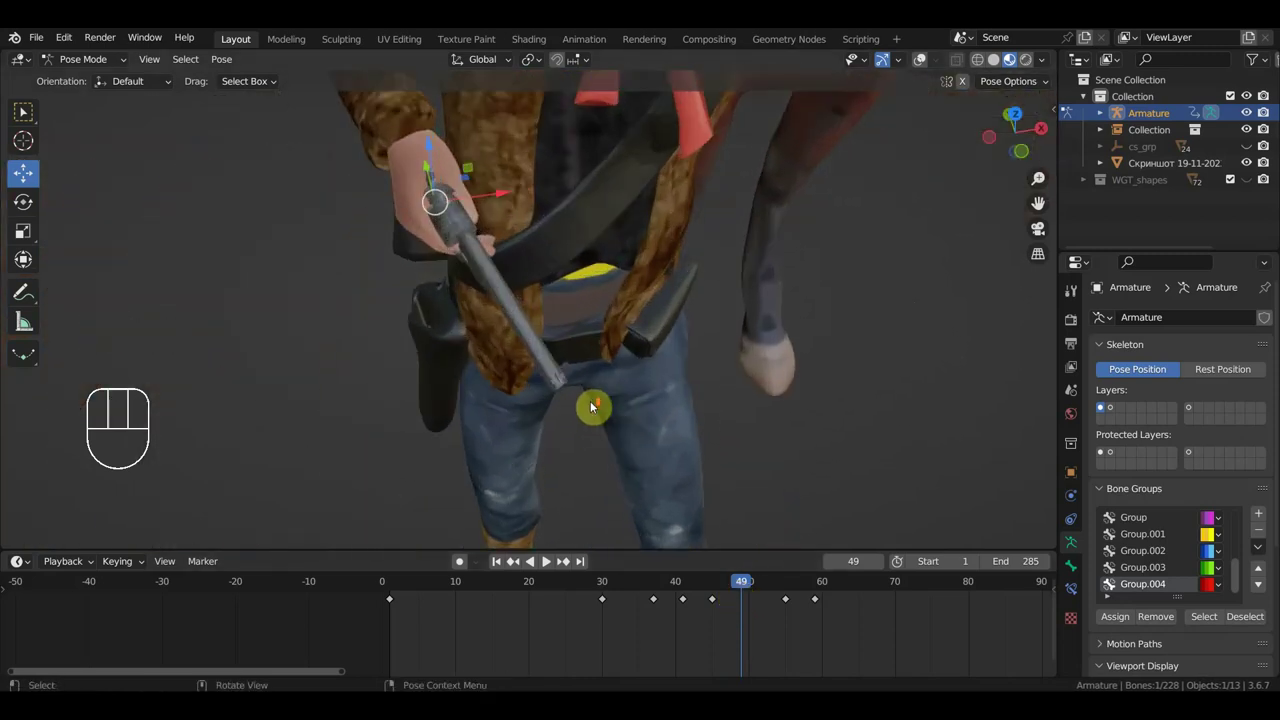
middle_click(644, 381)
key(r)
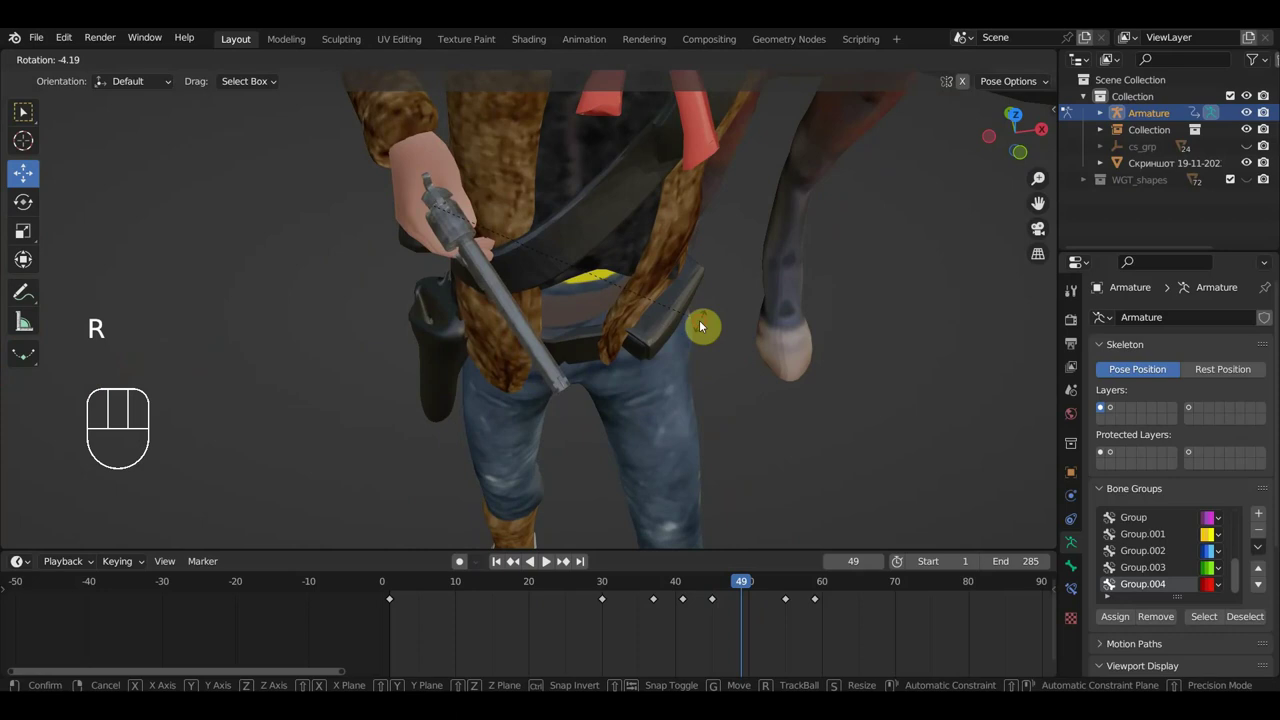
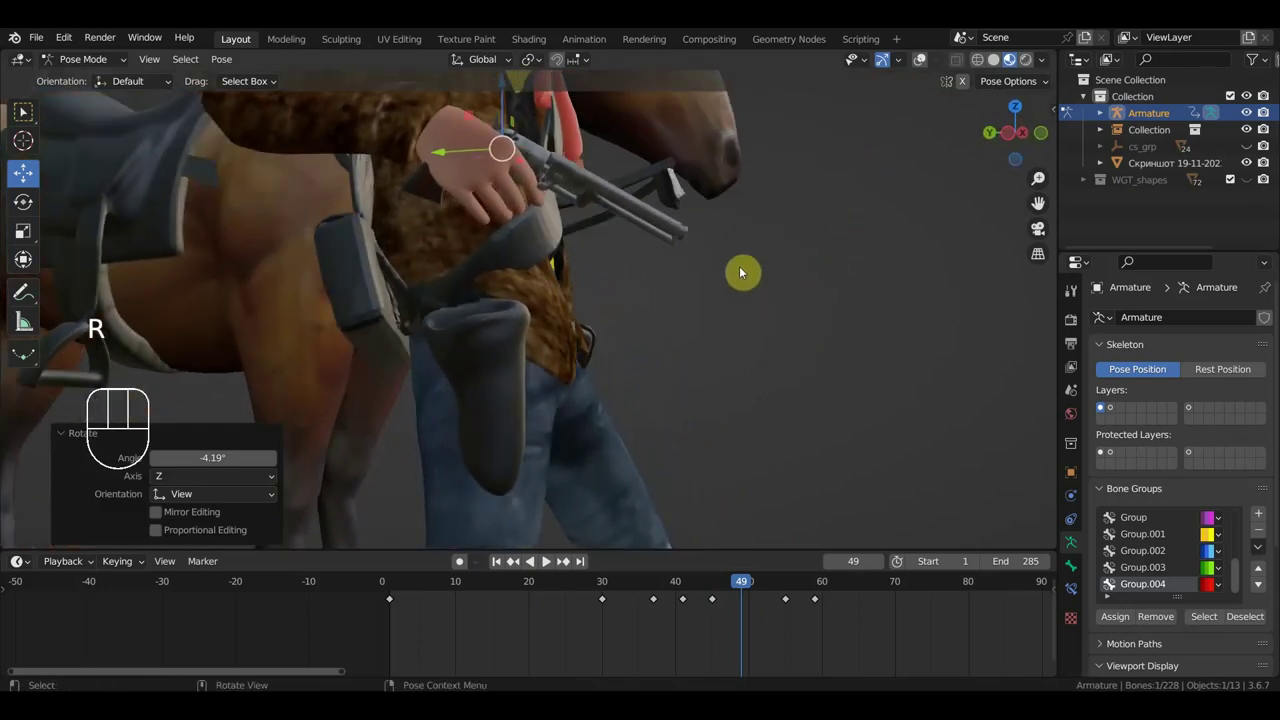
key(g)
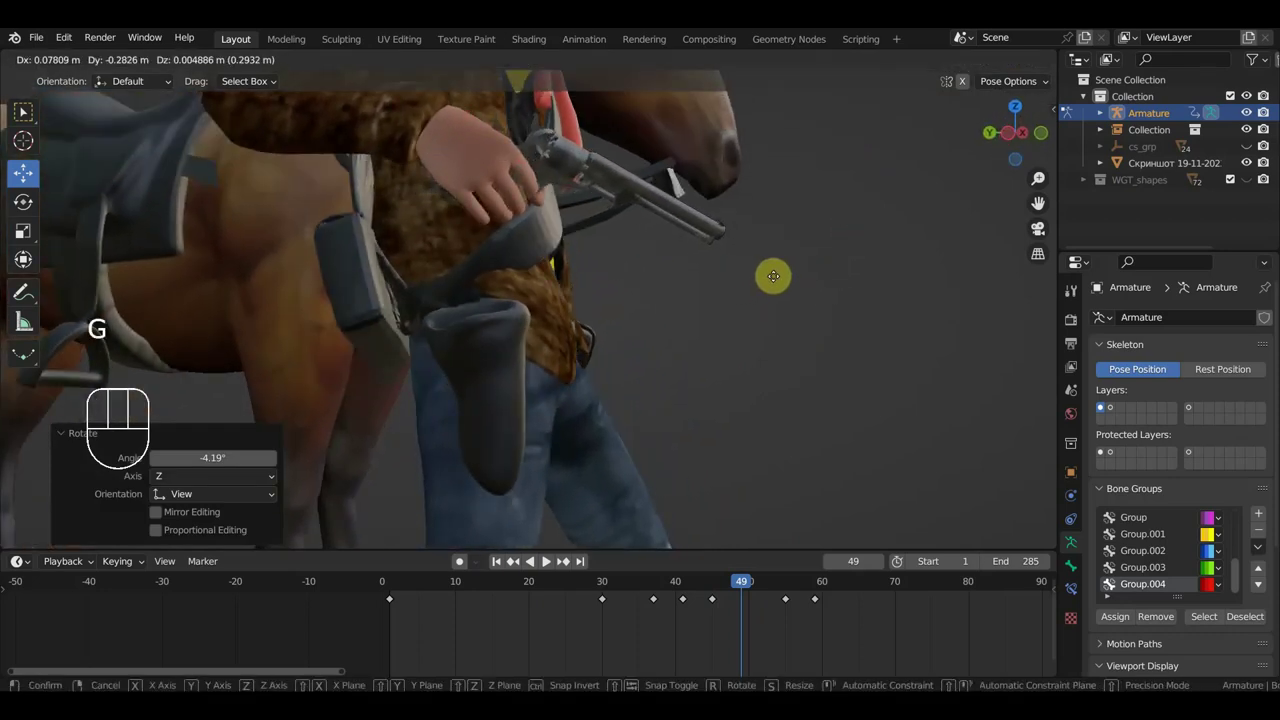
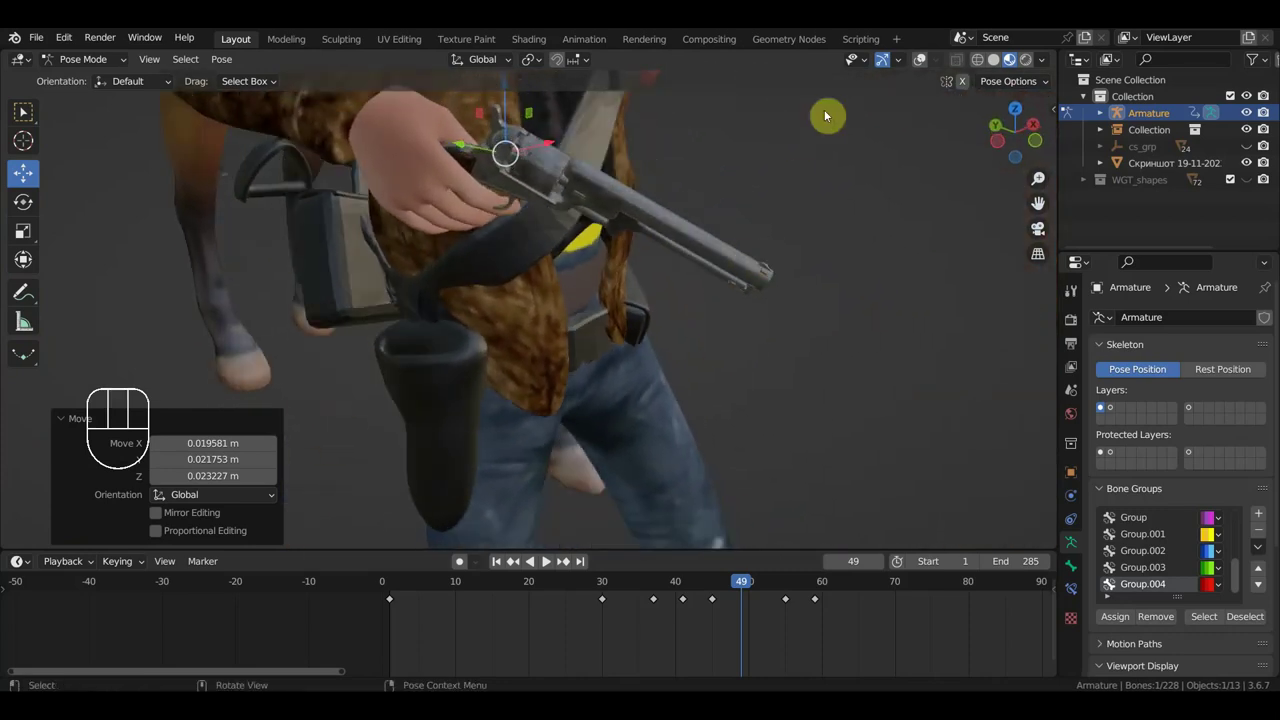
key(a)
key(i)
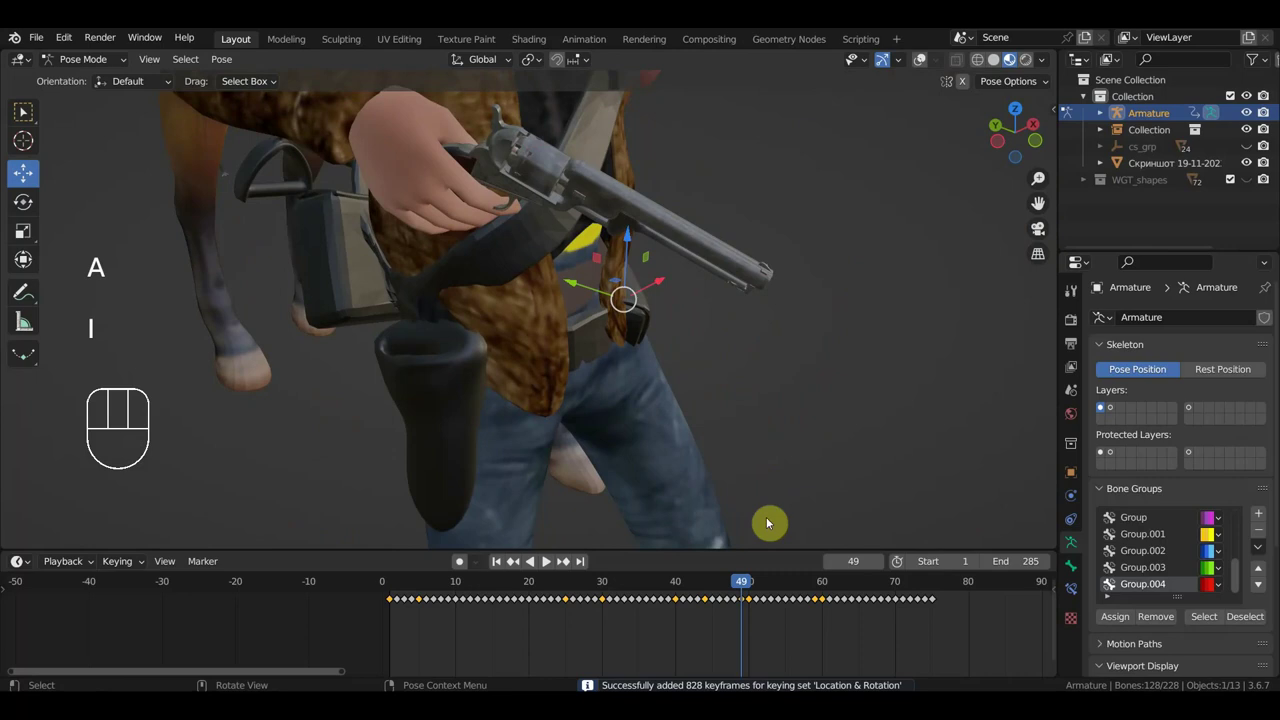
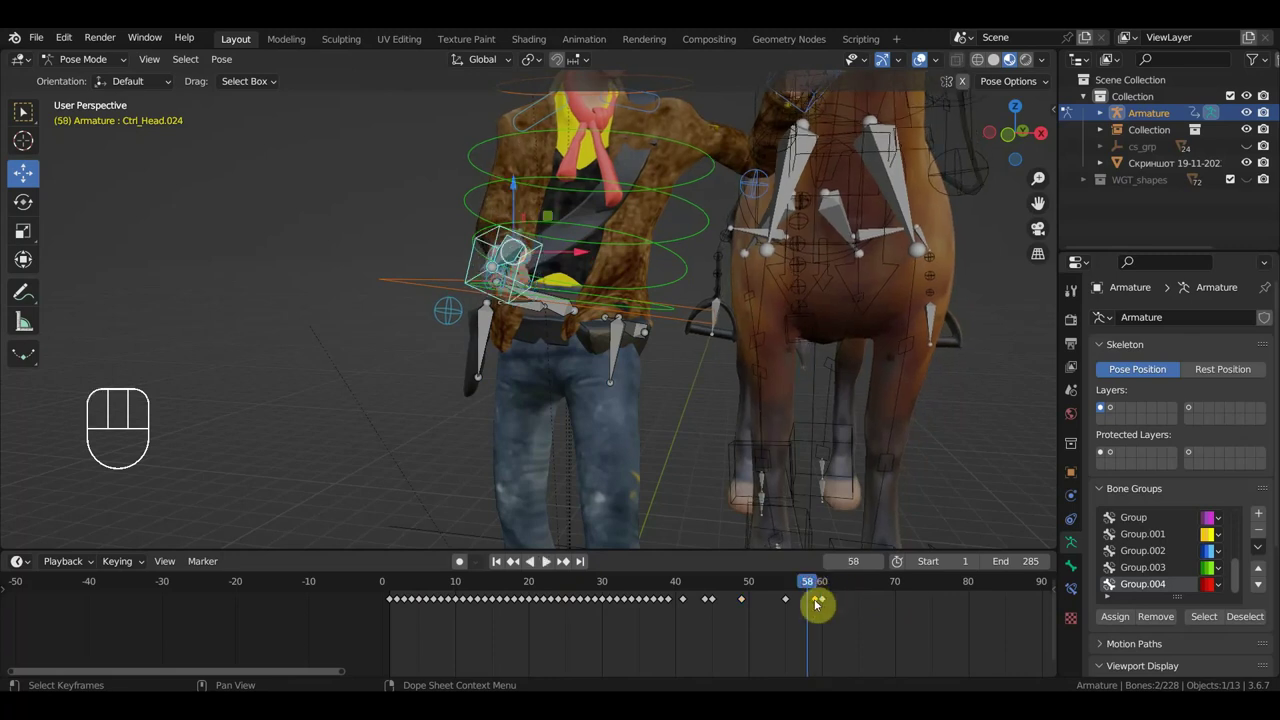
Step between frames 59 and 61 with the hand controller selected, undoing stray changes.
click(823, 605)
click(829, 590)
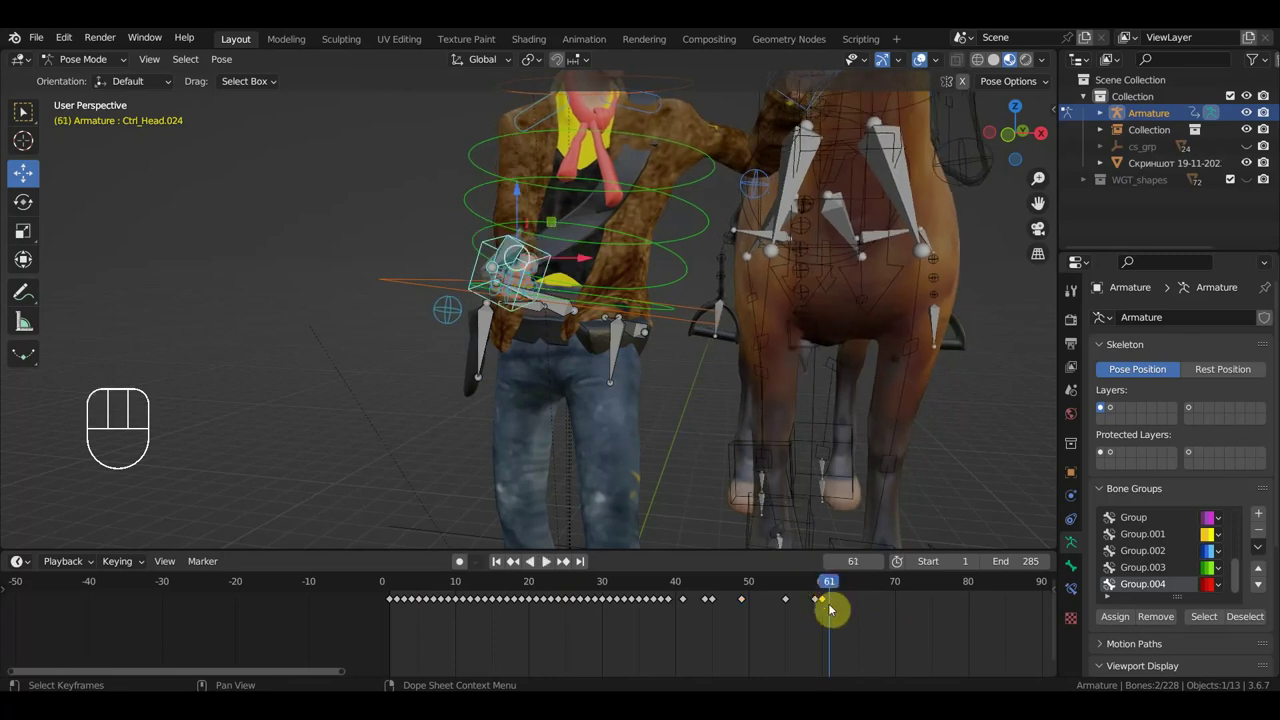
middle_click(799, 440)
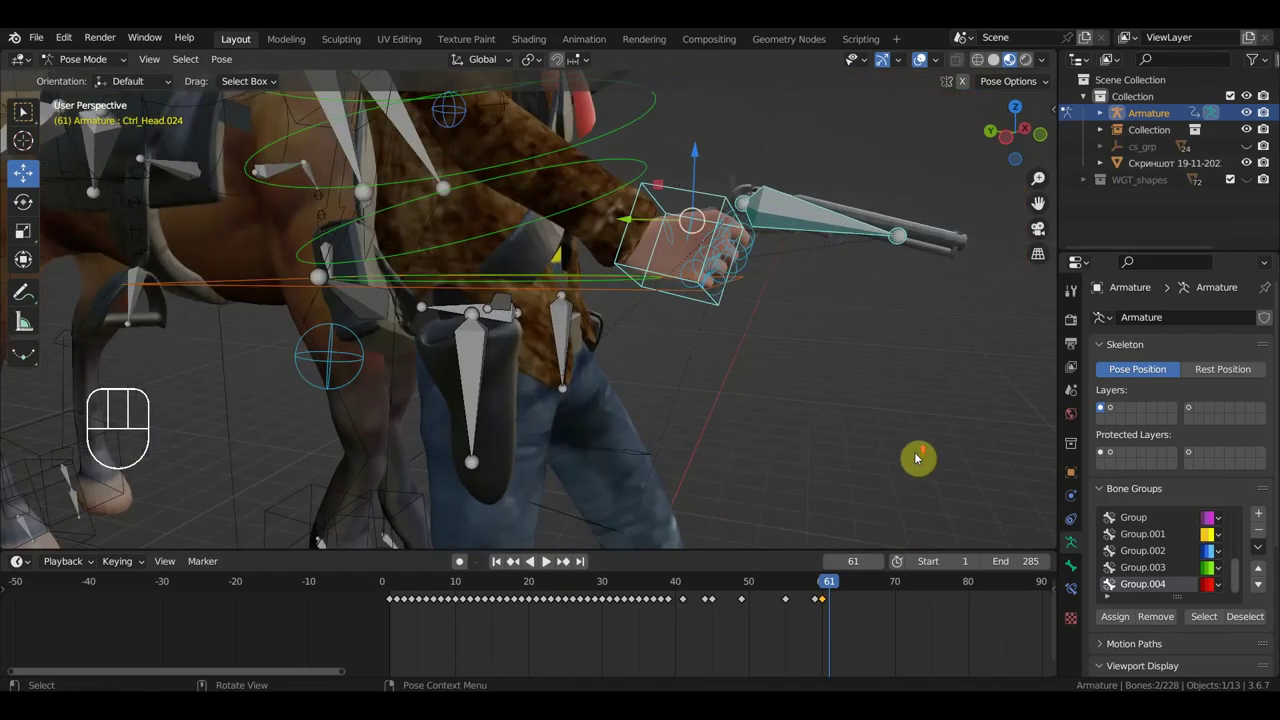
click(817, 591)
click(818, 607)
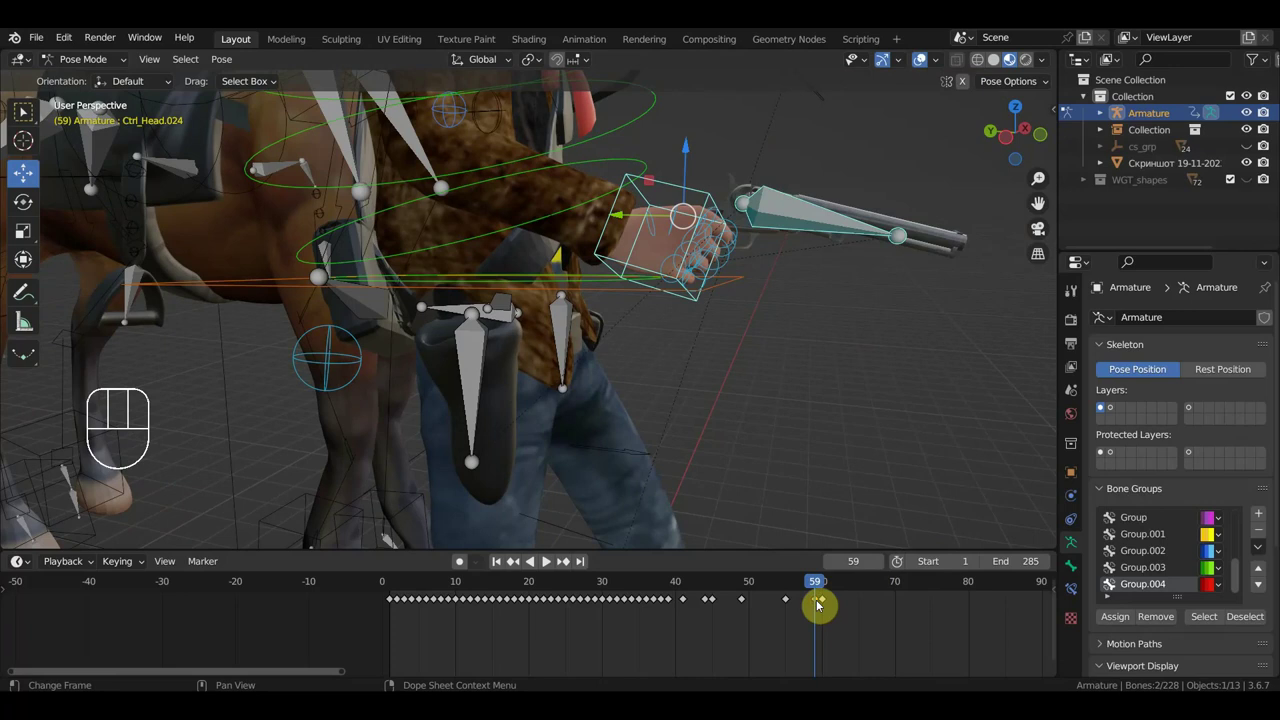
key(Delete)
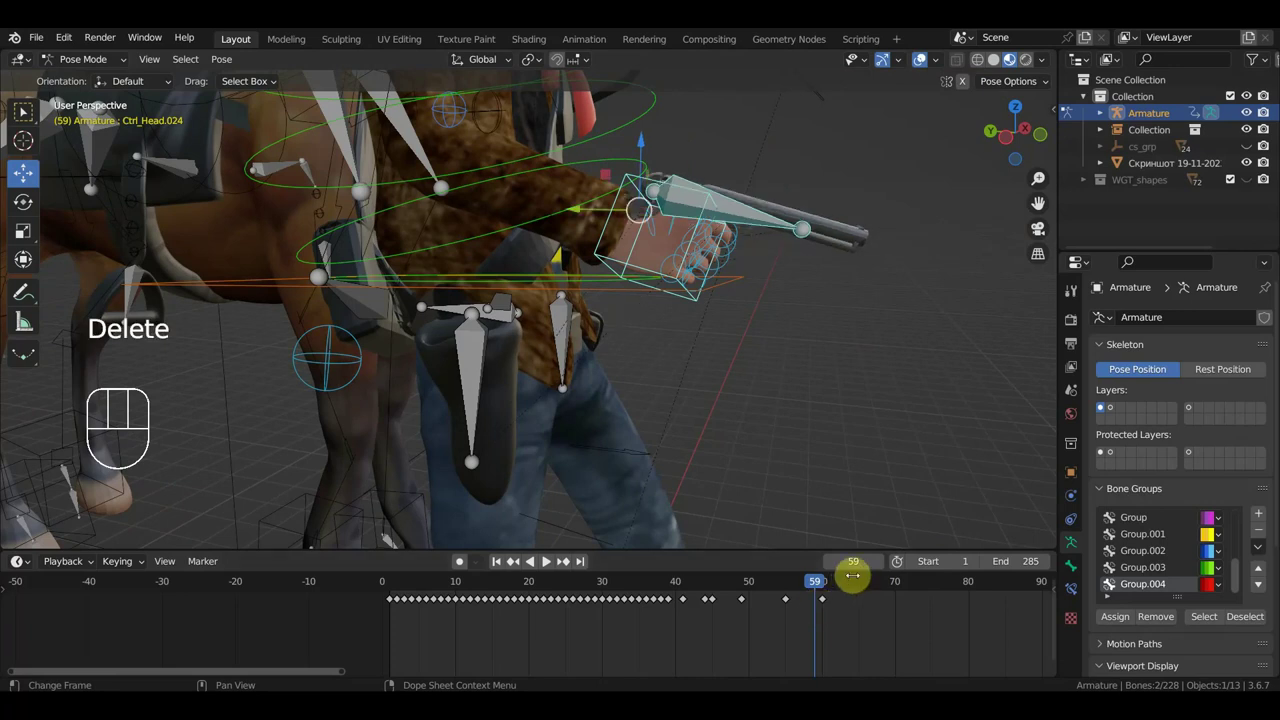
drag(825, 593, 832, 592)
key(ctrl+z)
key(ctrl+z)
Return to frame 61 and move the pistol hand controller into place.
click(826, 581)
click(833, 604)
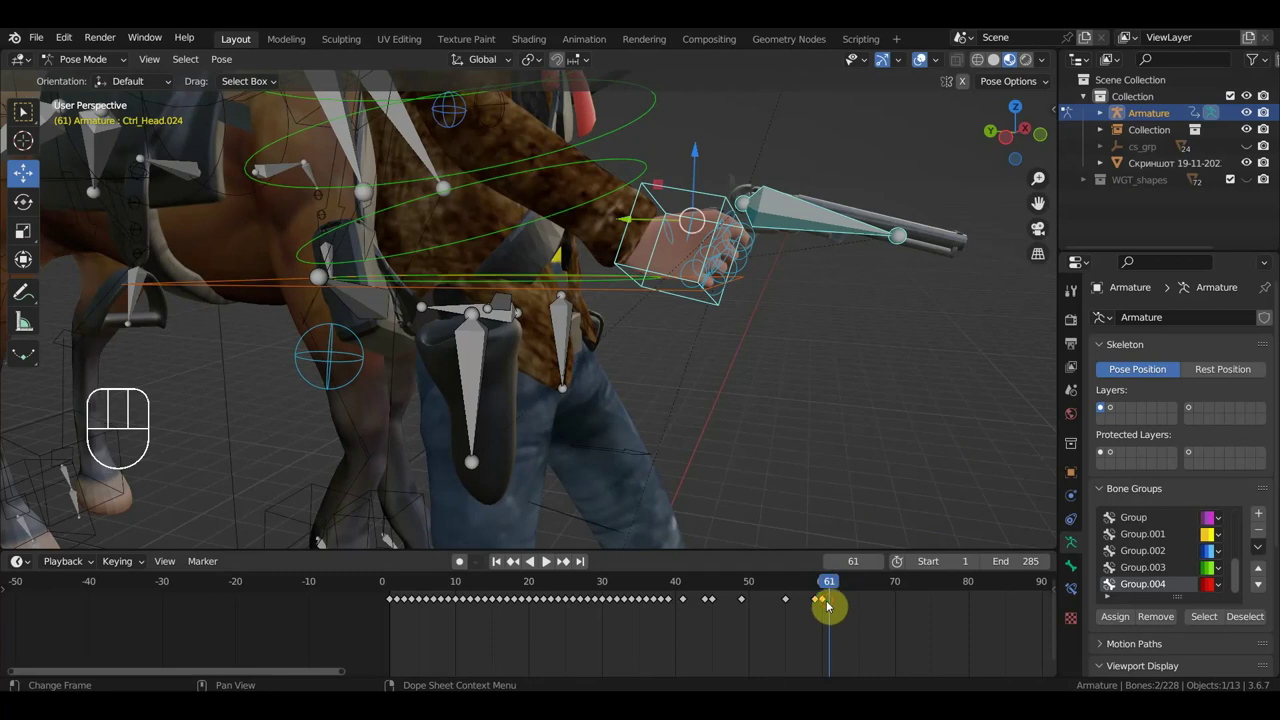
key(Delete)
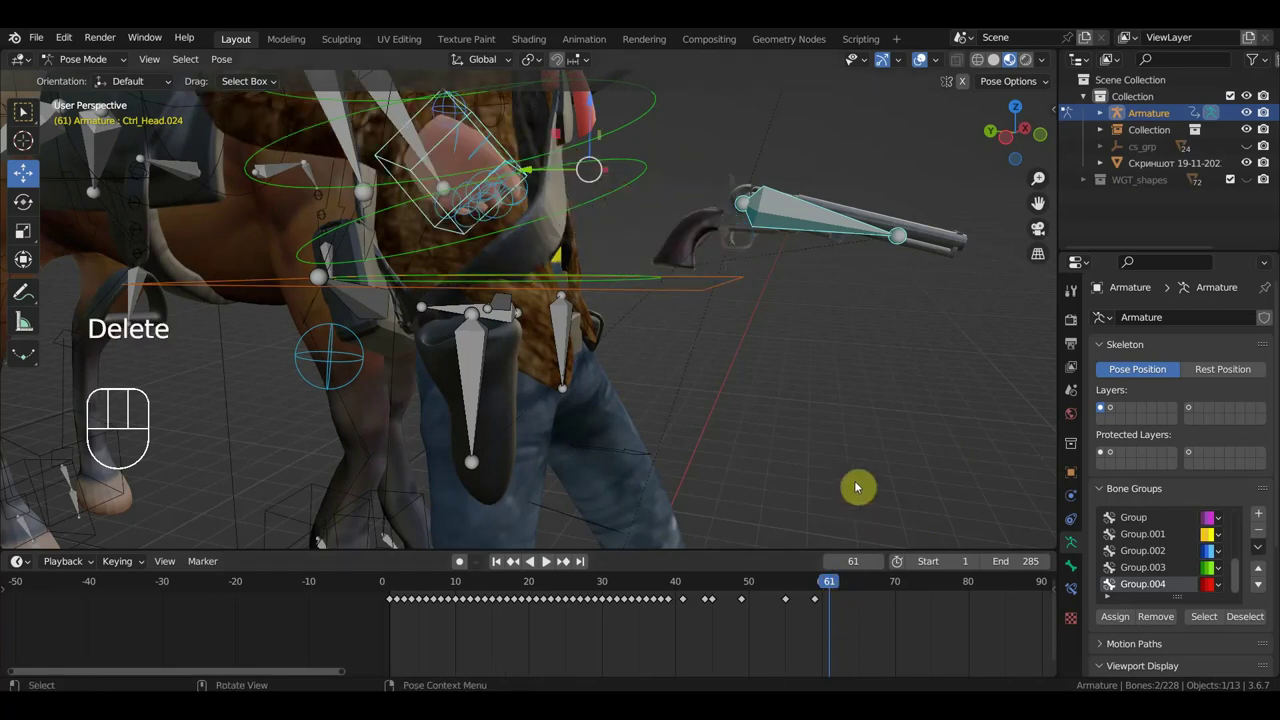
key(ctrl+z)
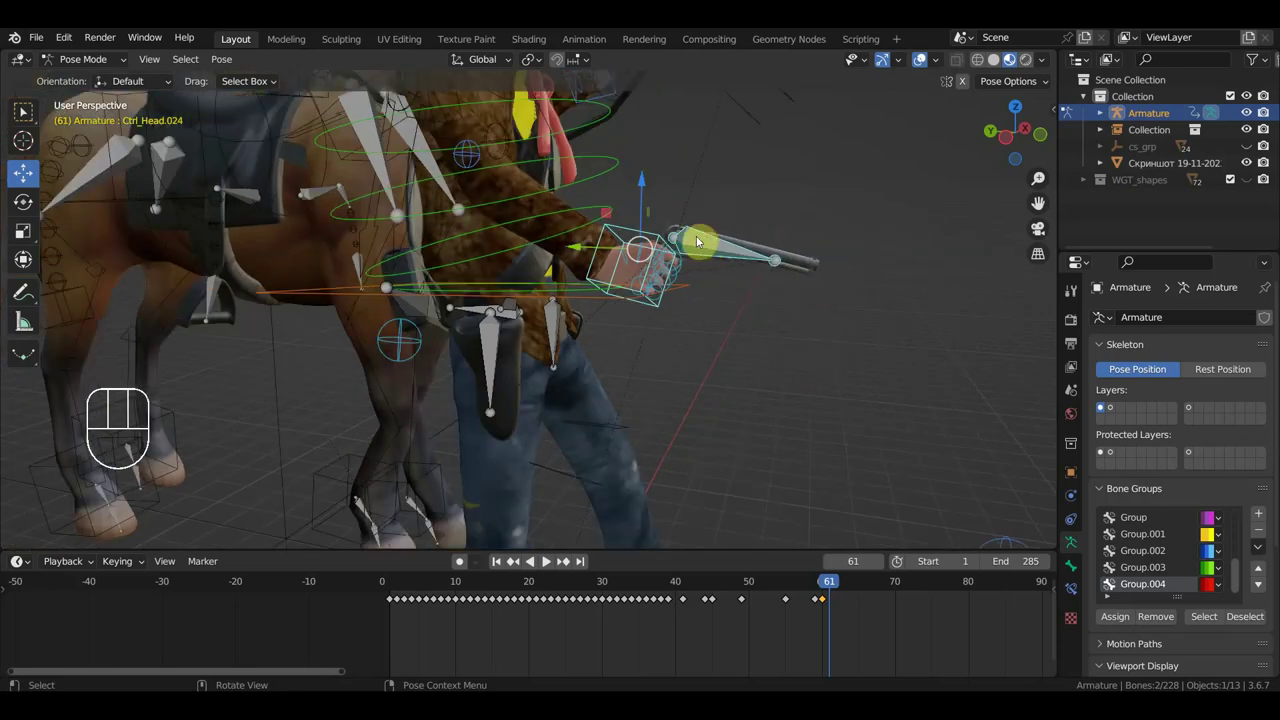
middle_click(772, 299)
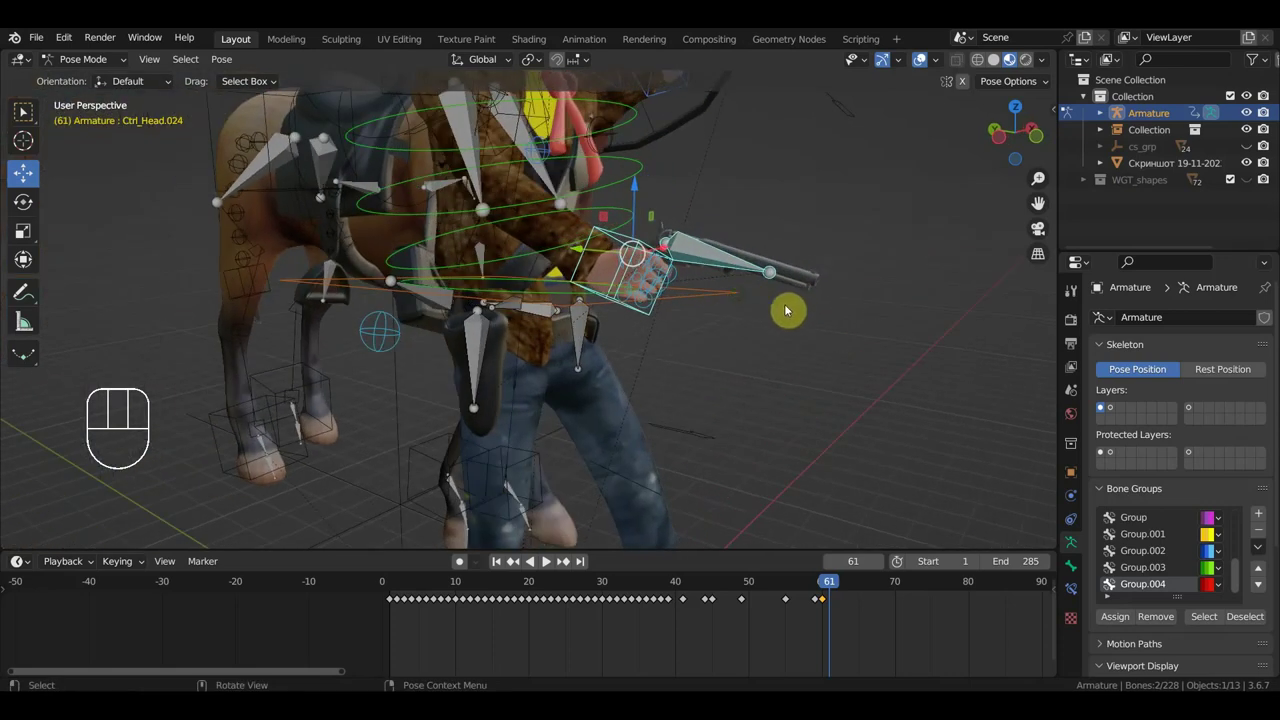
key(g)
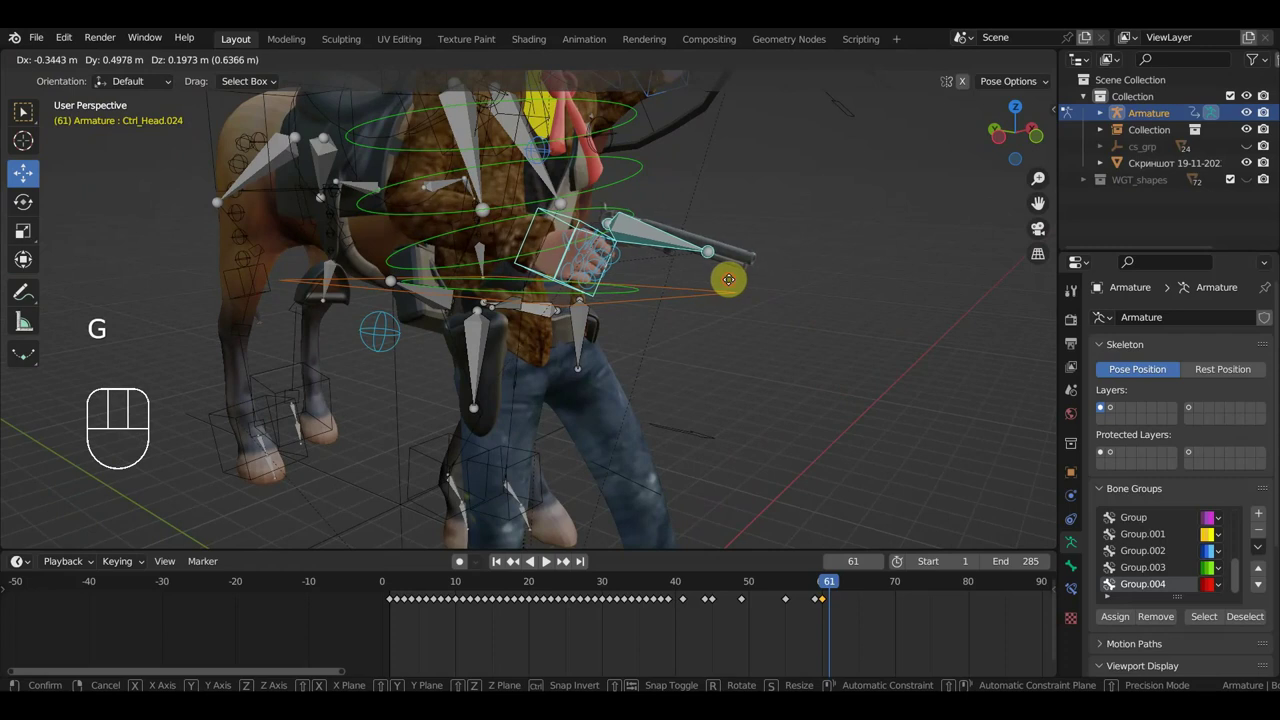
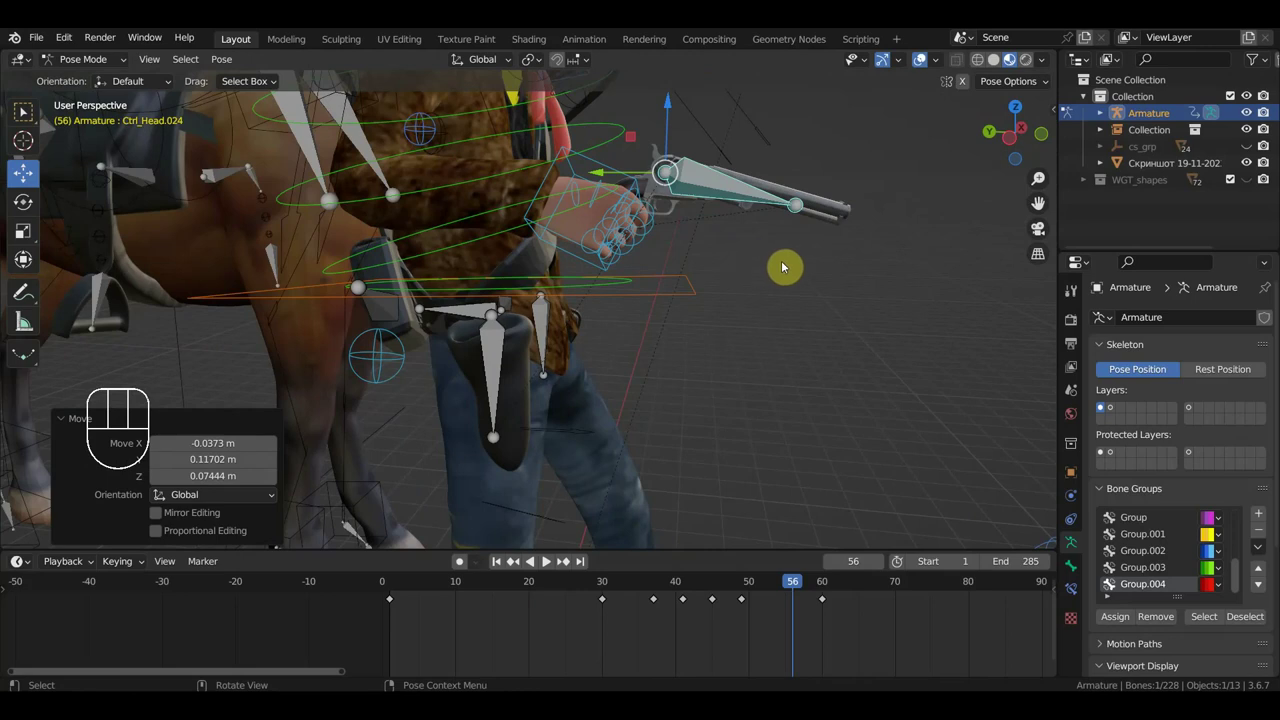
At frame 56 rotate and move the pistol bone back into the hand.
key(r)
key(g)
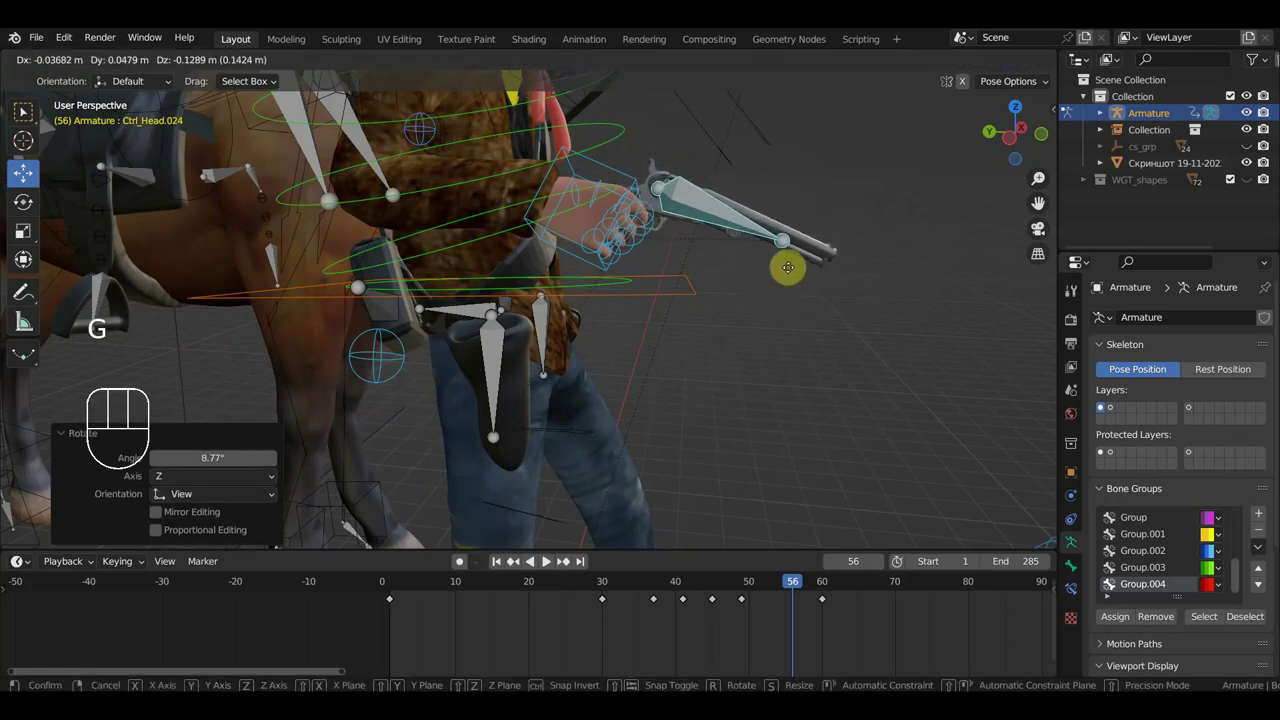
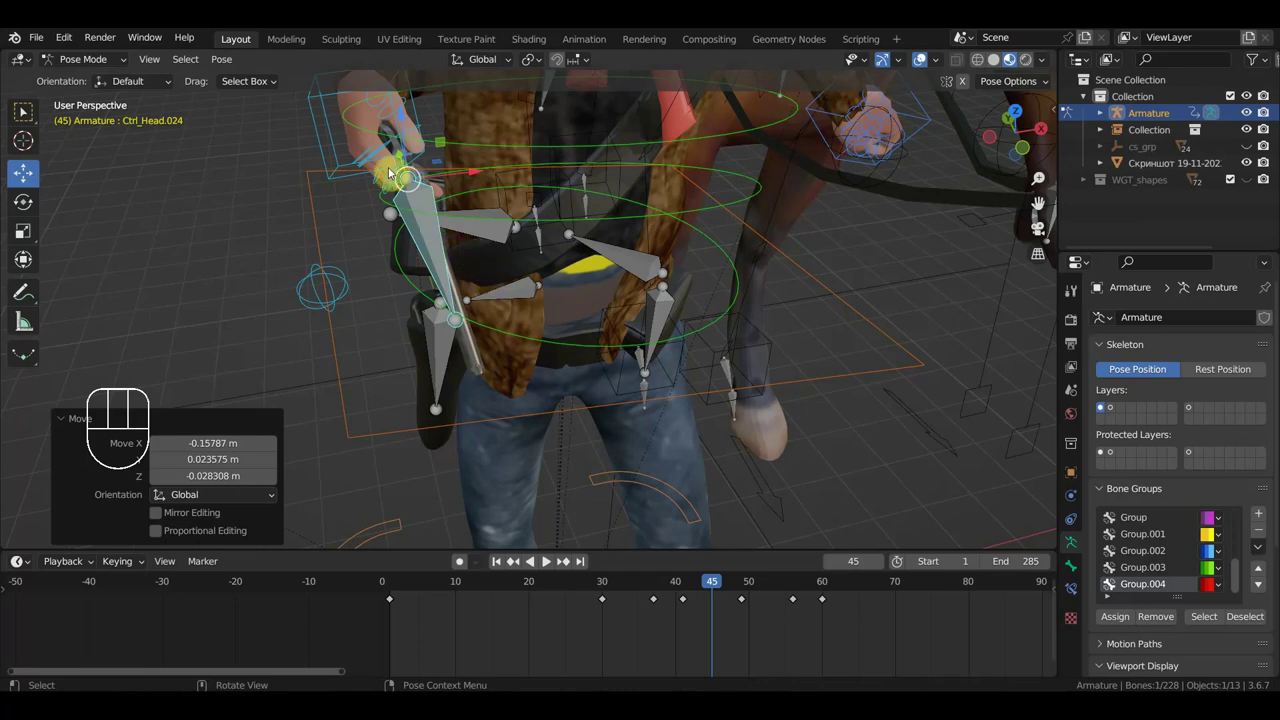
Move the hand and horse-head controls onto the reins and keyframe all bones at frame 45.
click(337, 130)
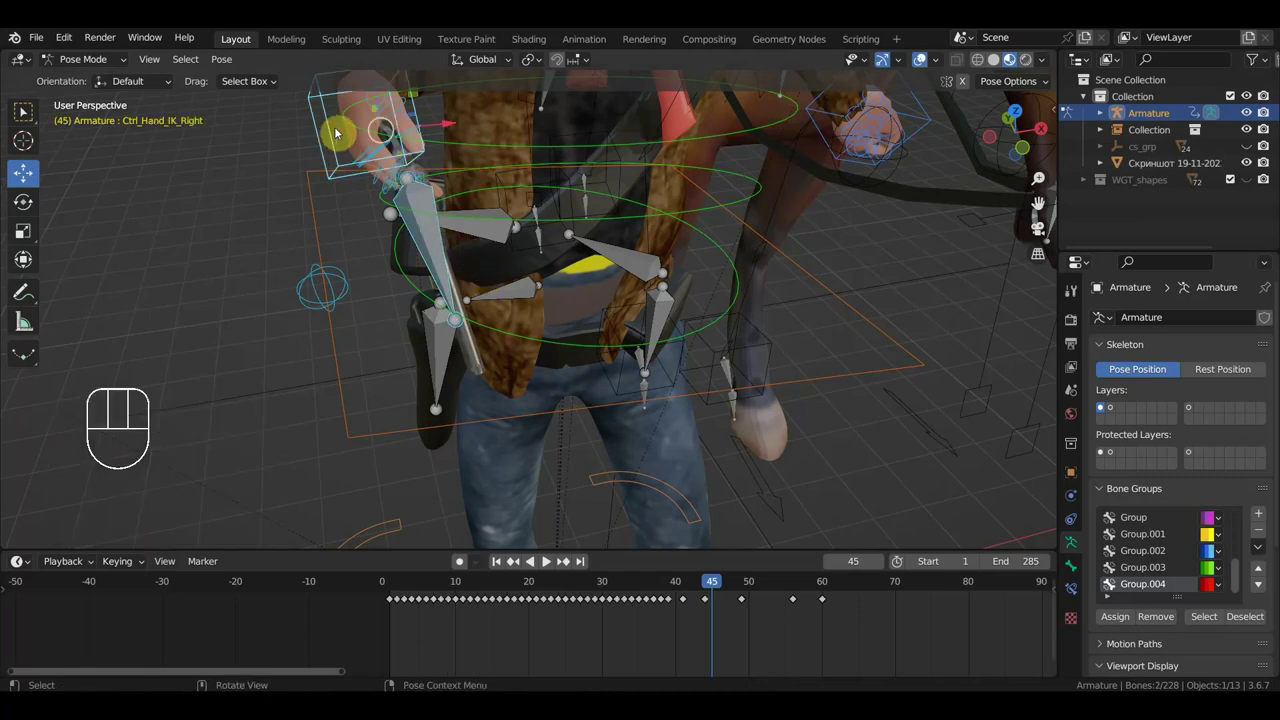
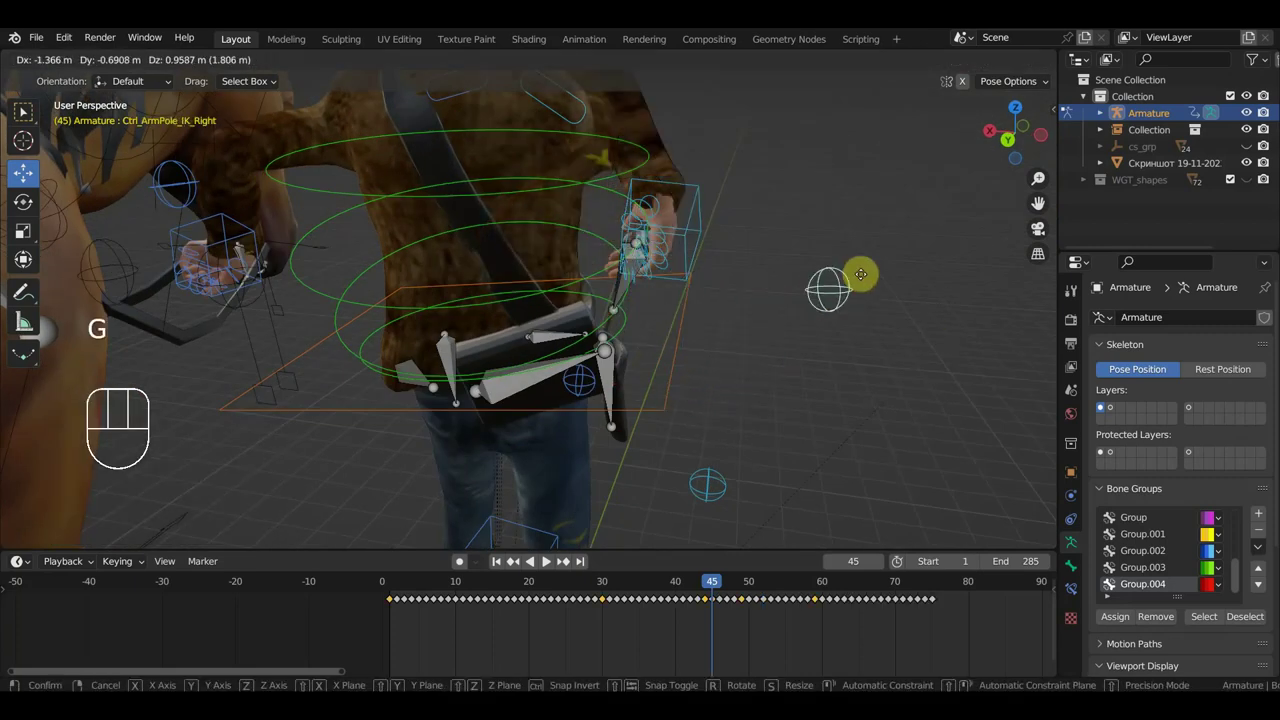
drag(840, 289, 597, 304)
middle_click(648, 284)
middle_click(605, 266)
key(g)
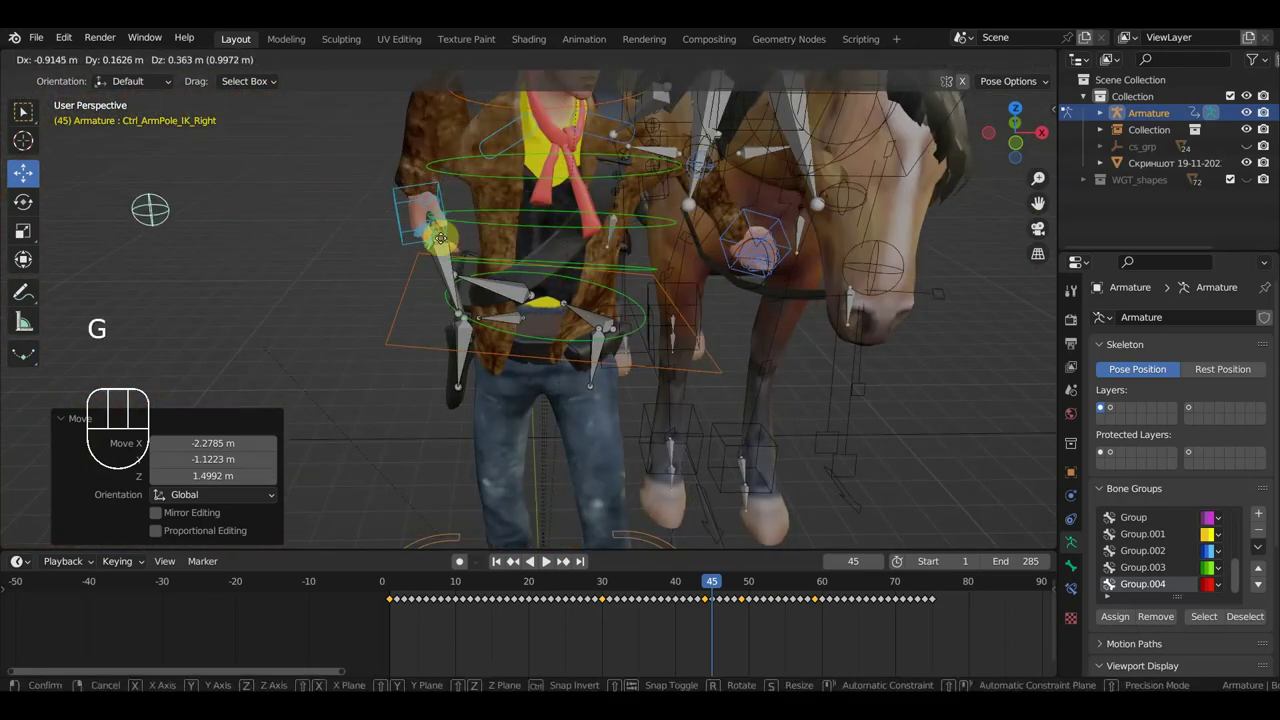
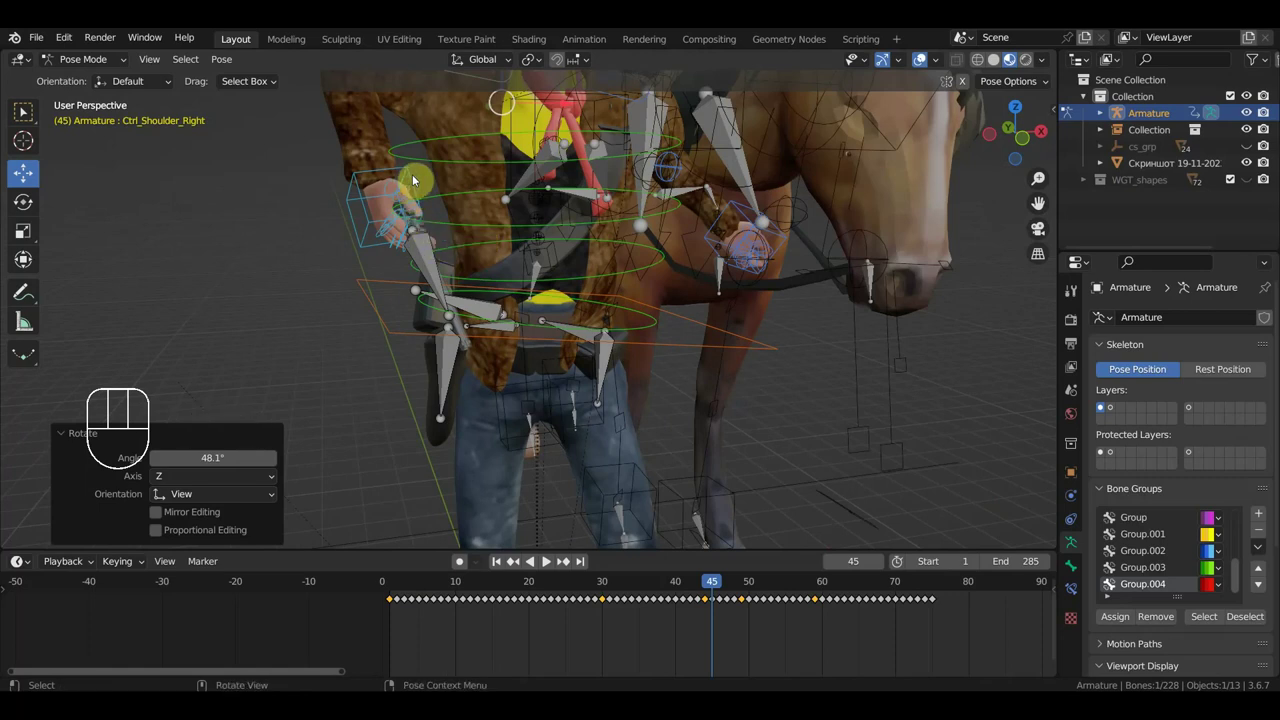
key(a)
key(i)
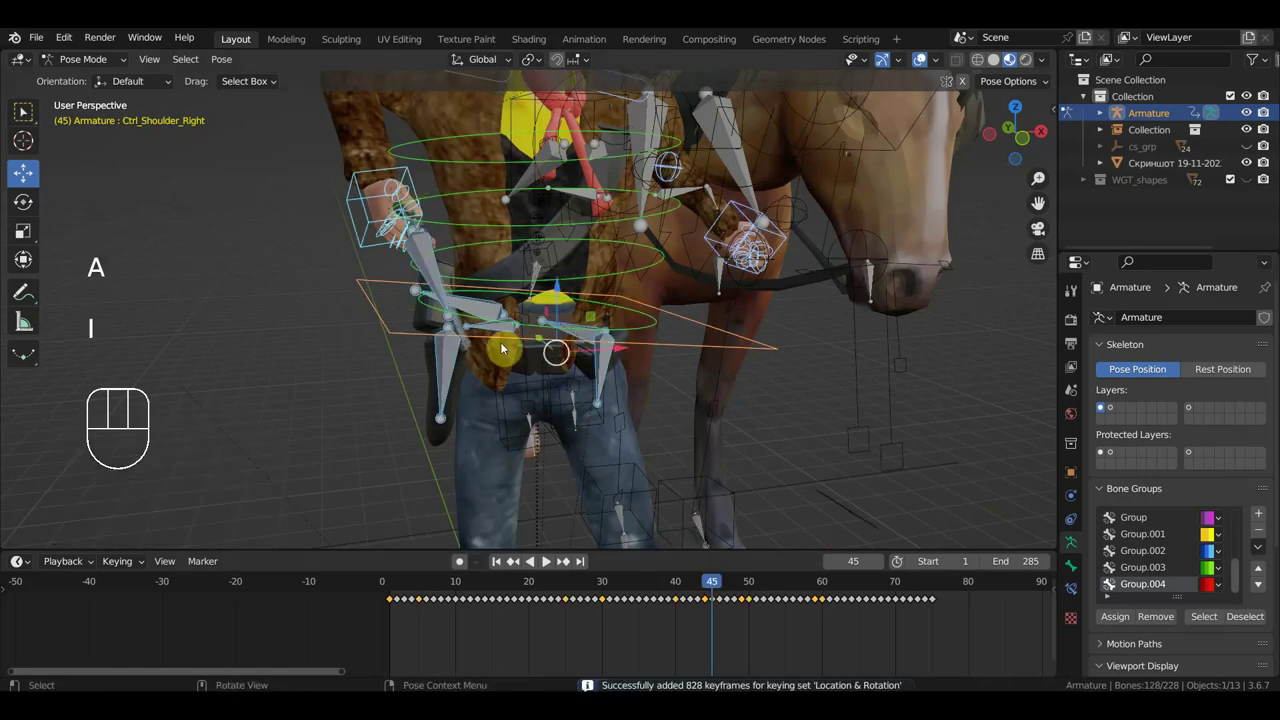
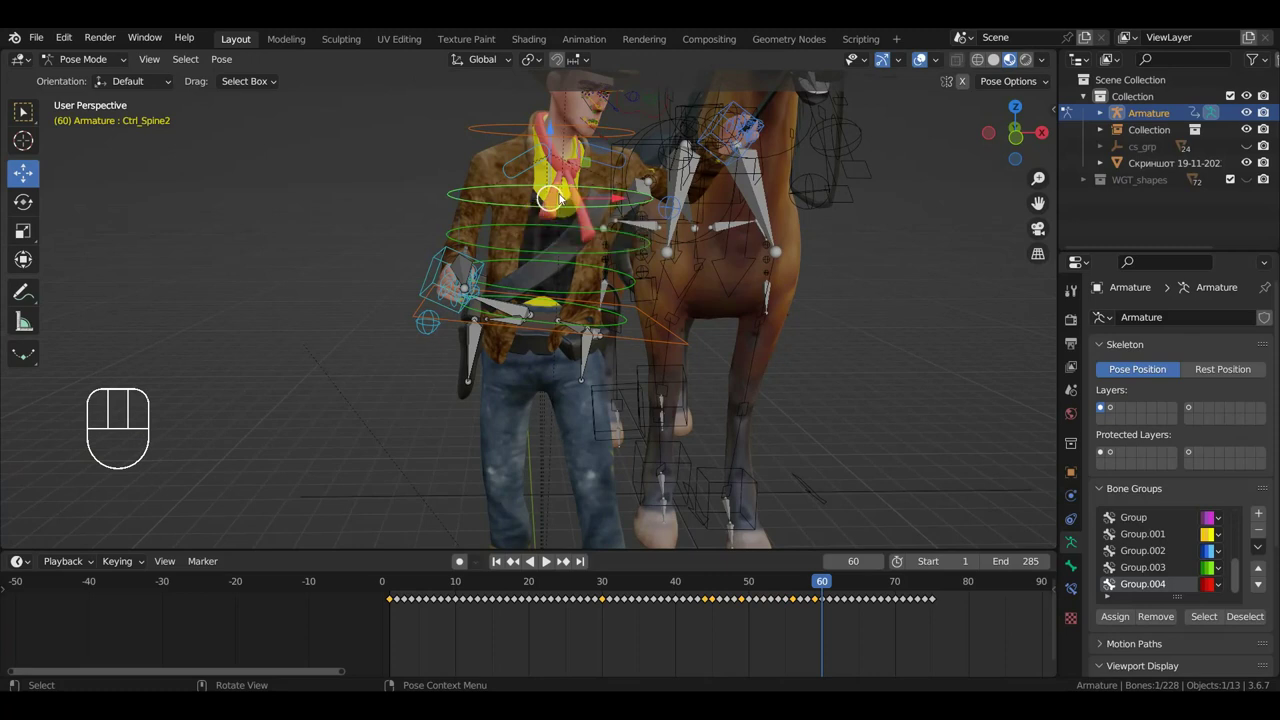
From top view, rotate the controller so the horse's head swings alongside the cowboy.
key(KP_7)
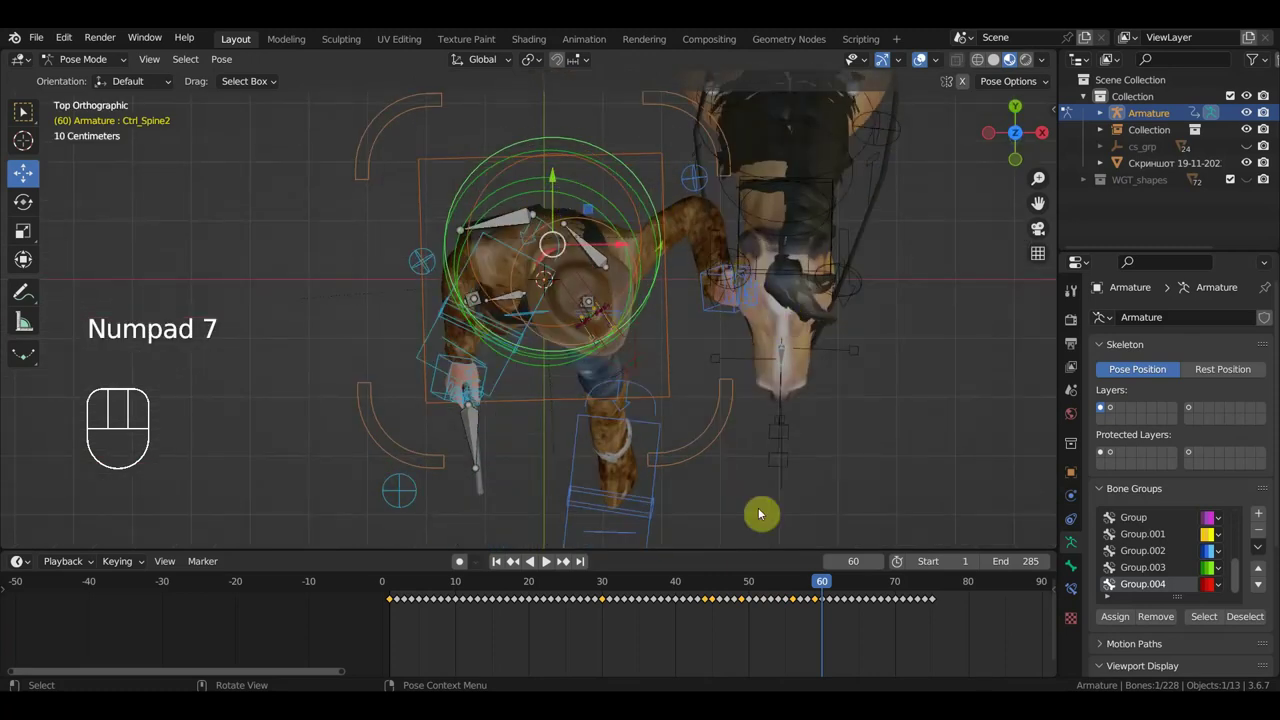
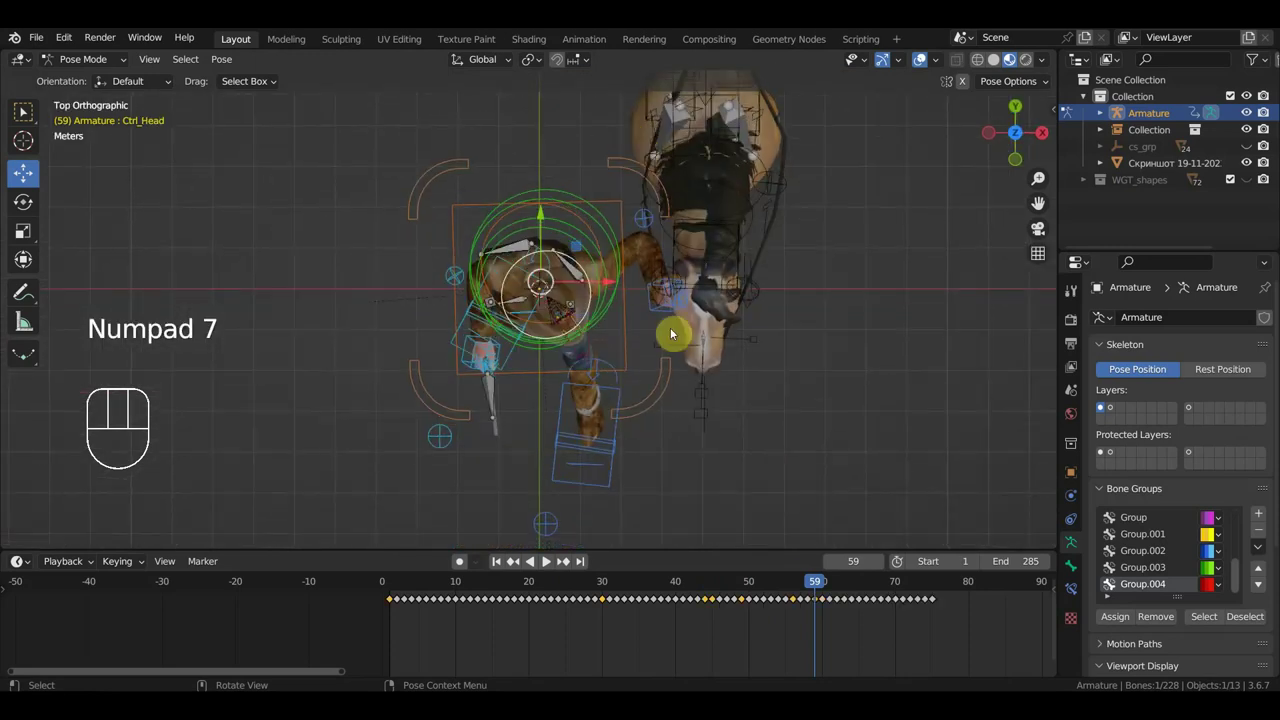
key(r)
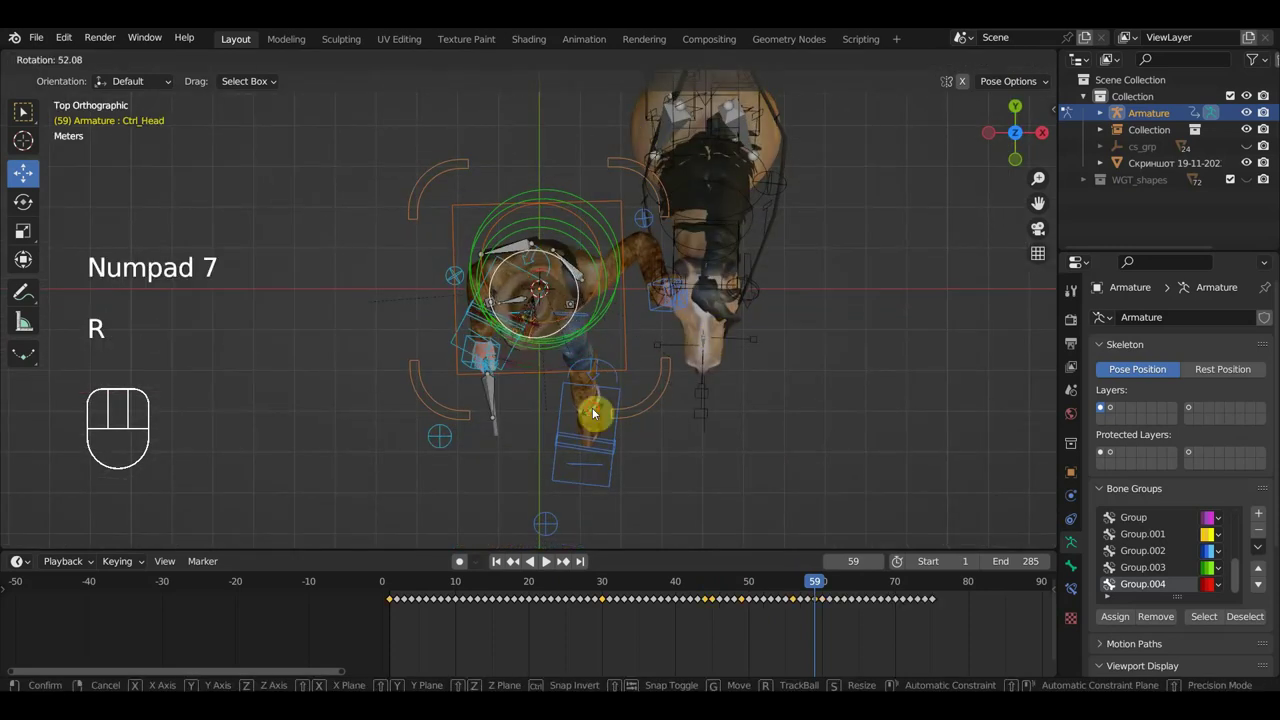
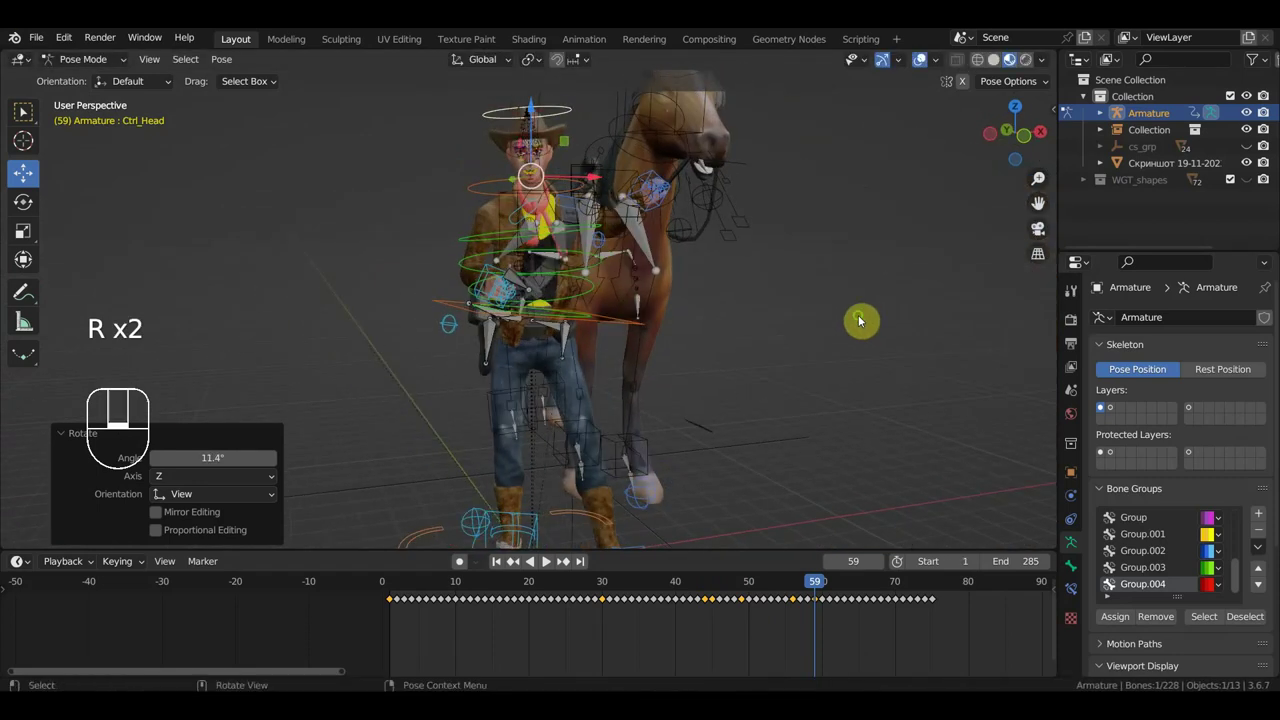
middle_click(841, 314)
key(r)
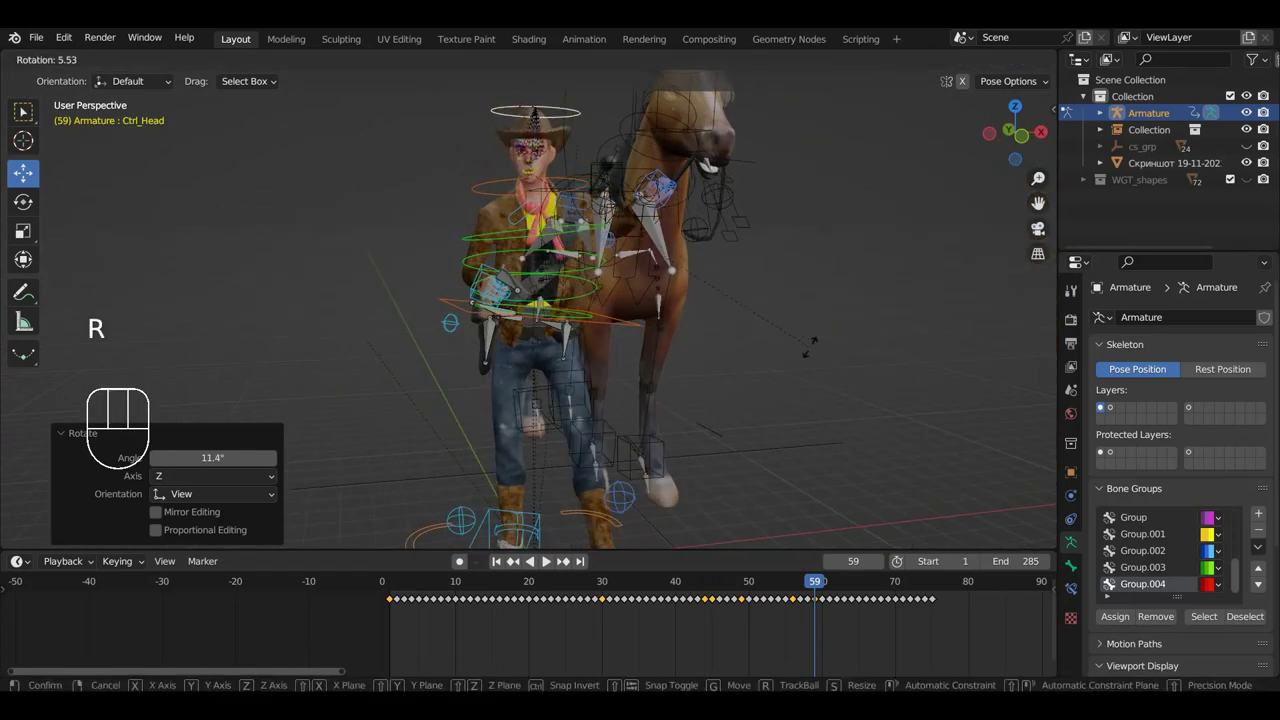
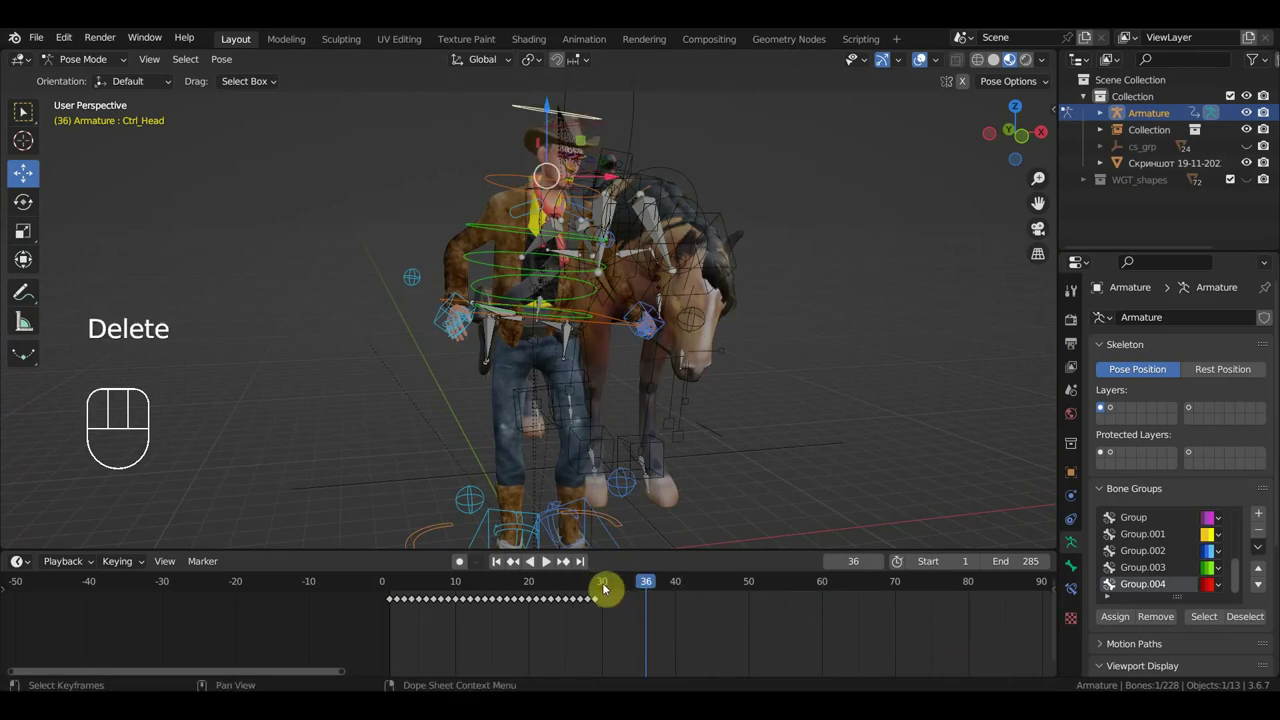
Rotate the cowboy's head control from above and slide its keyframe 8 frames later.
click(599, 589)
key(KP_7)
key(r)
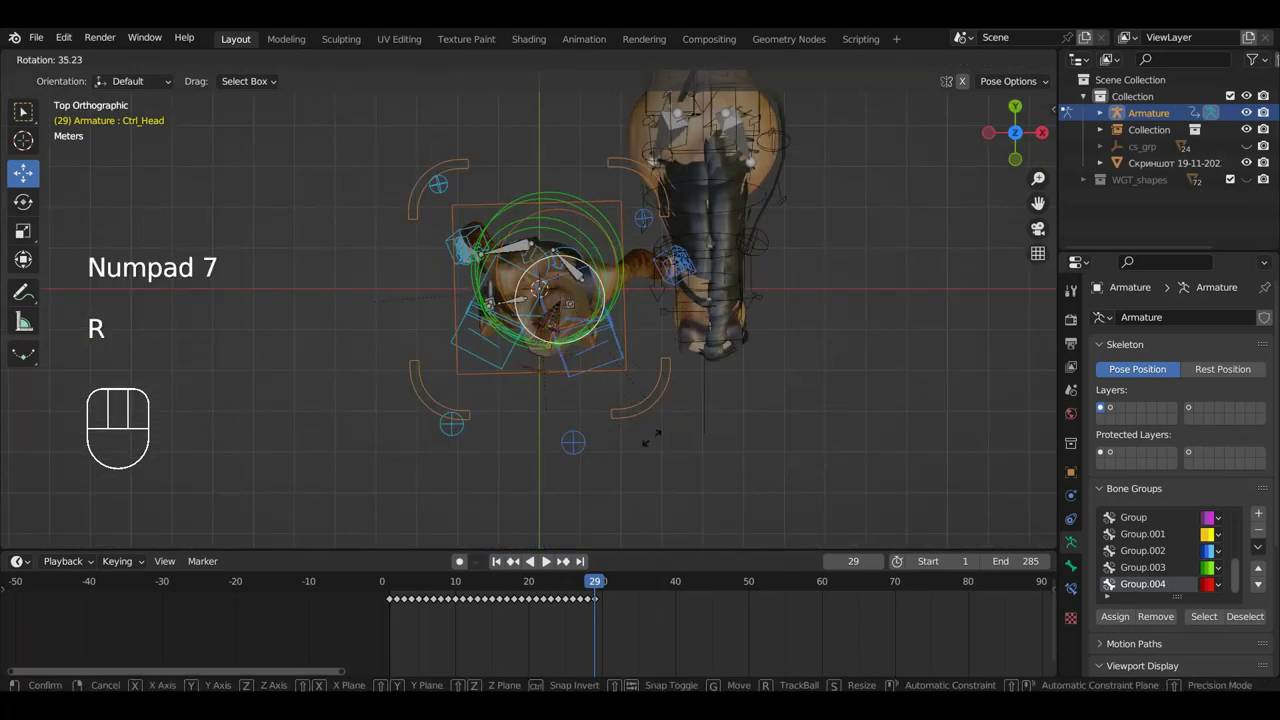
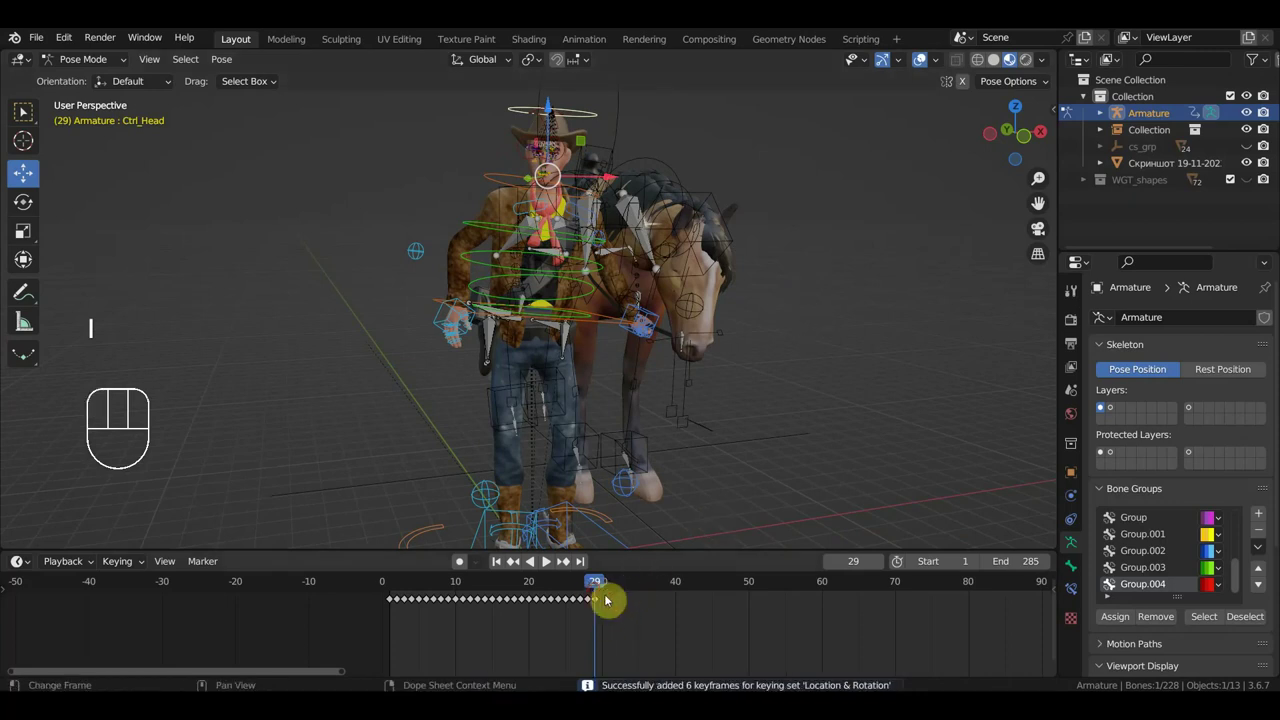
key(g)
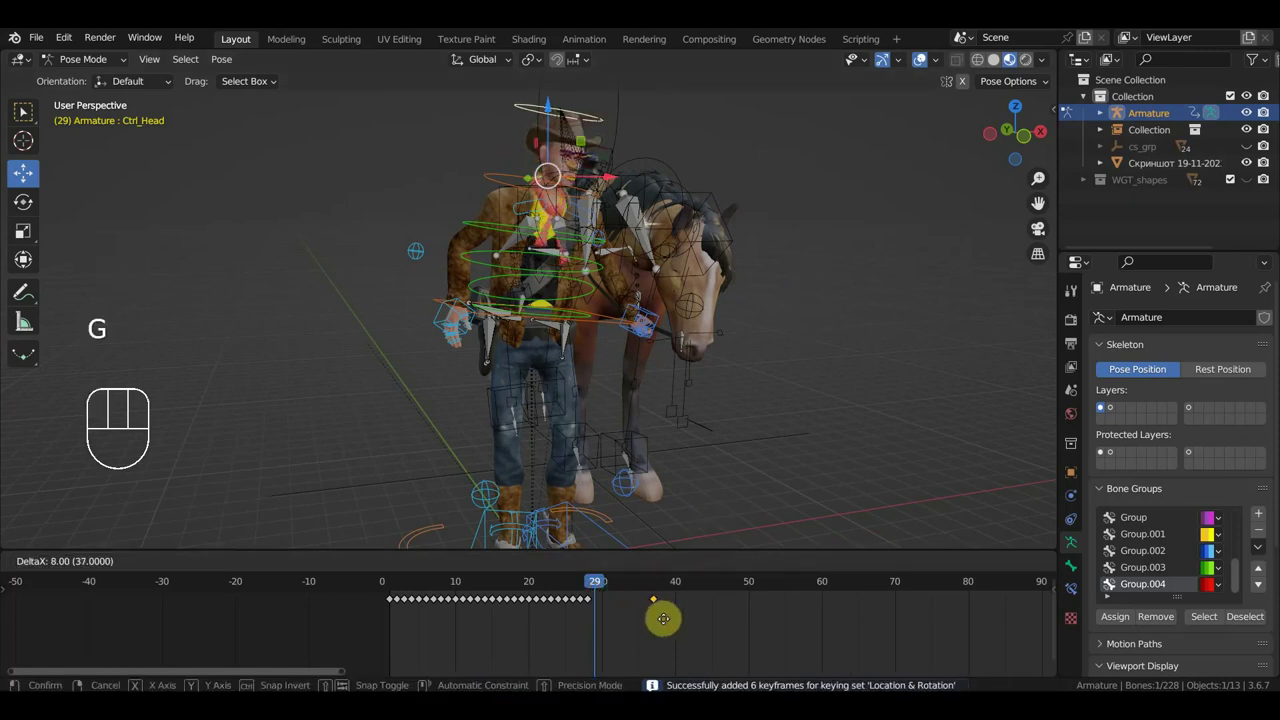
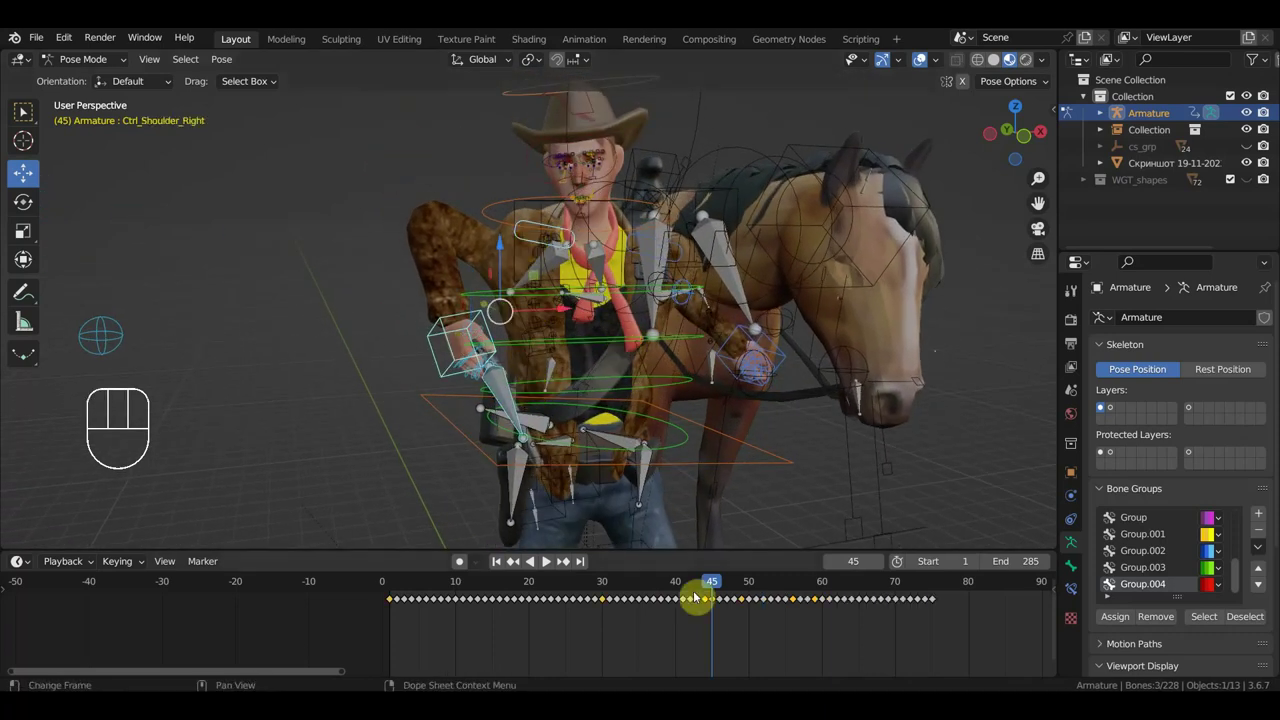
Jump back to frame 45 and undo a stray deletion, viewing the torso.
click(745, 639)
click(714, 612)
key(Delete)
middle_click(734, 431)
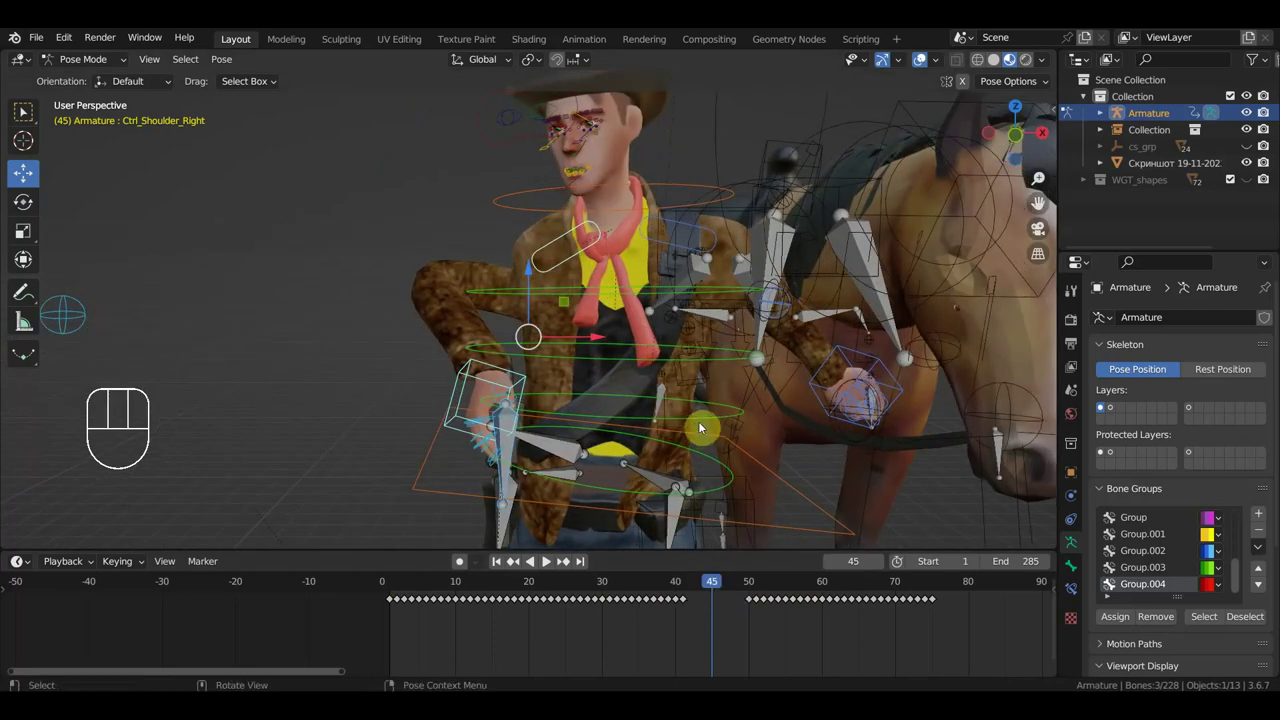
key(ctrl+z)
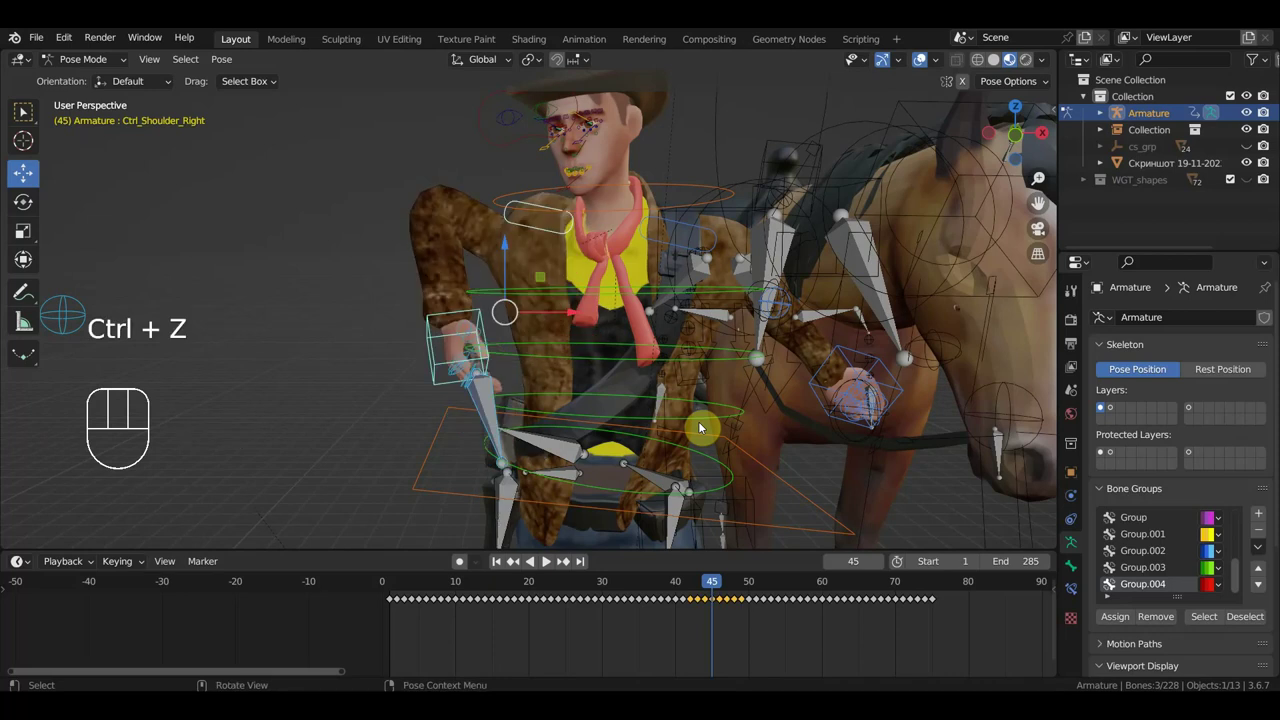
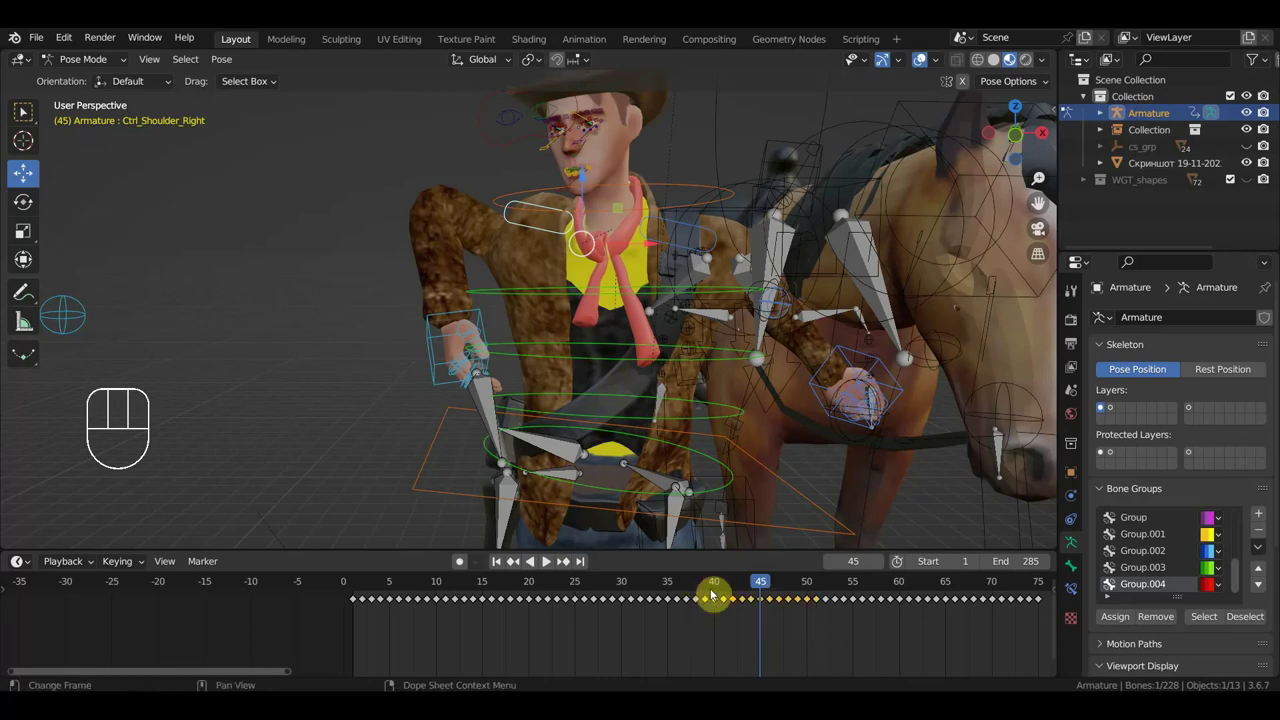
Rotate the cowboy's chest control at frame 45, then further from top view.
key(Delete)
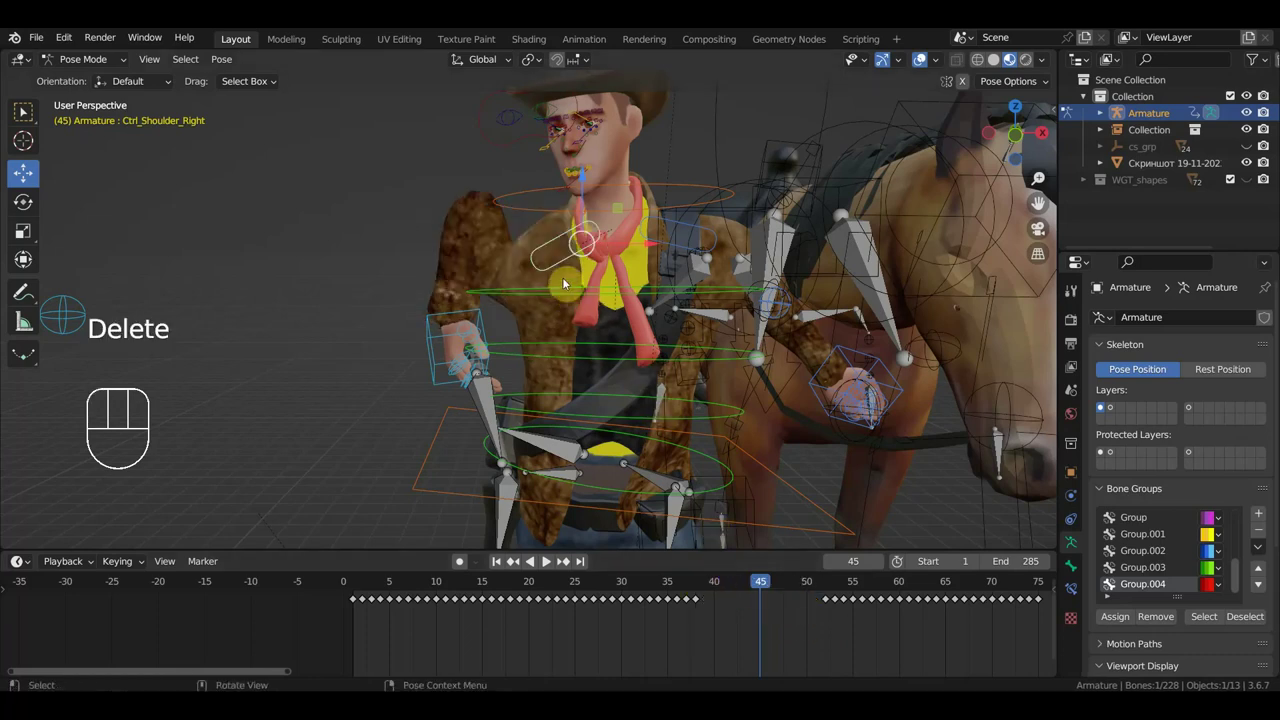
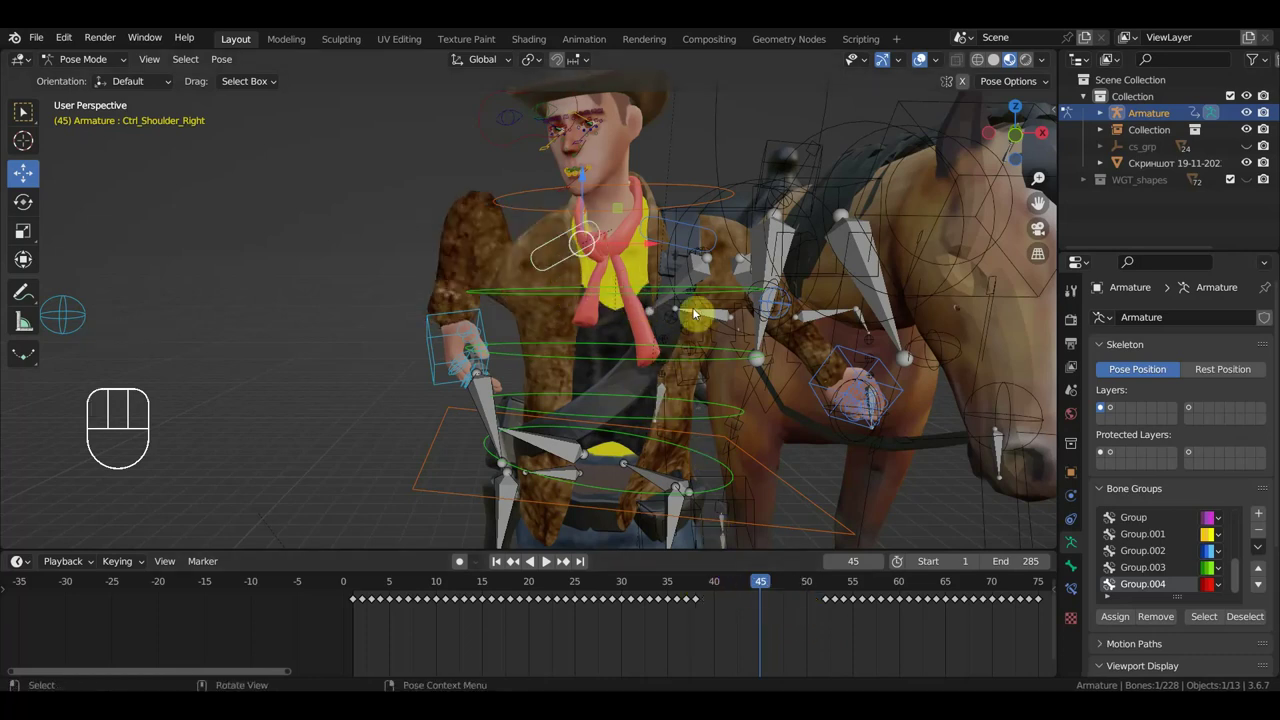
key(r)
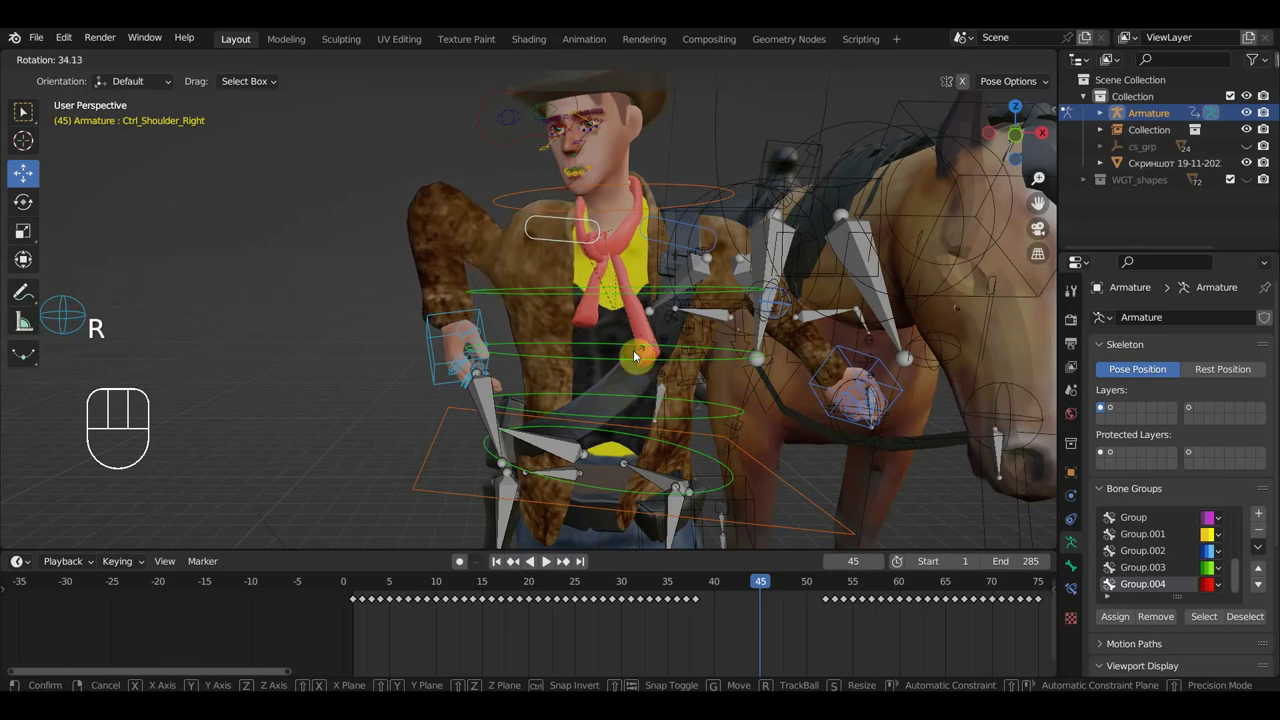
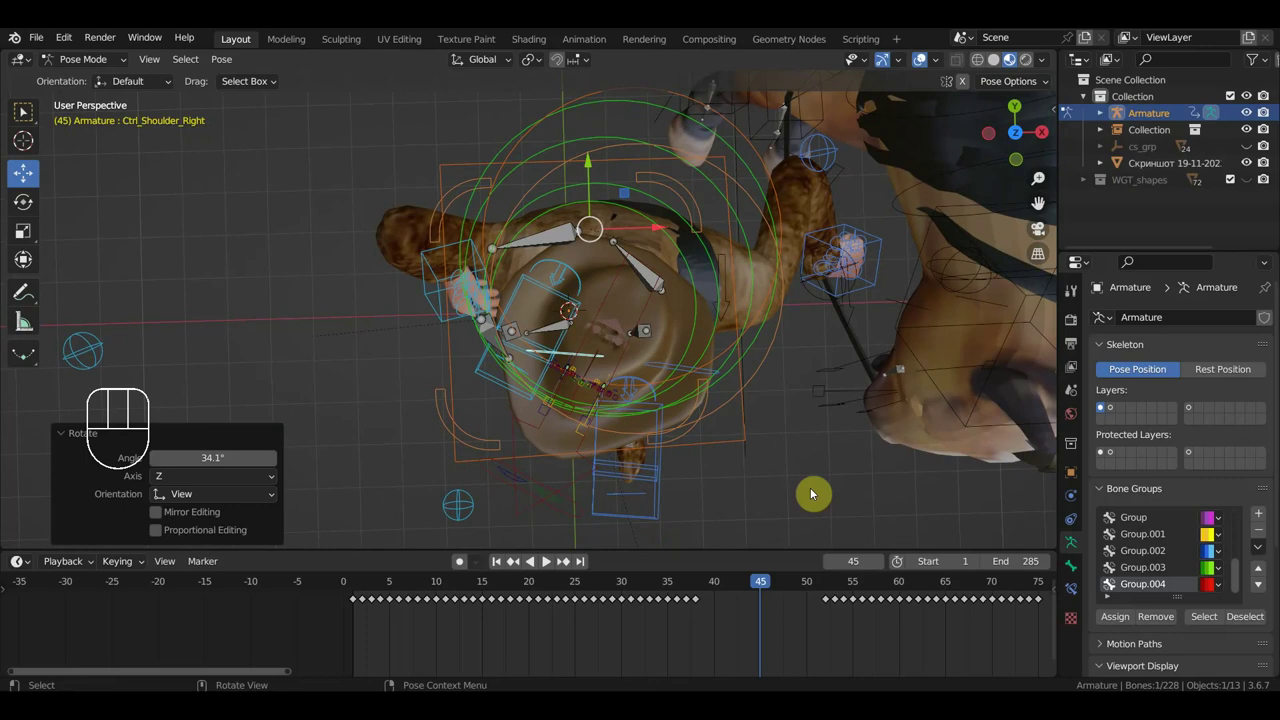
key(r)
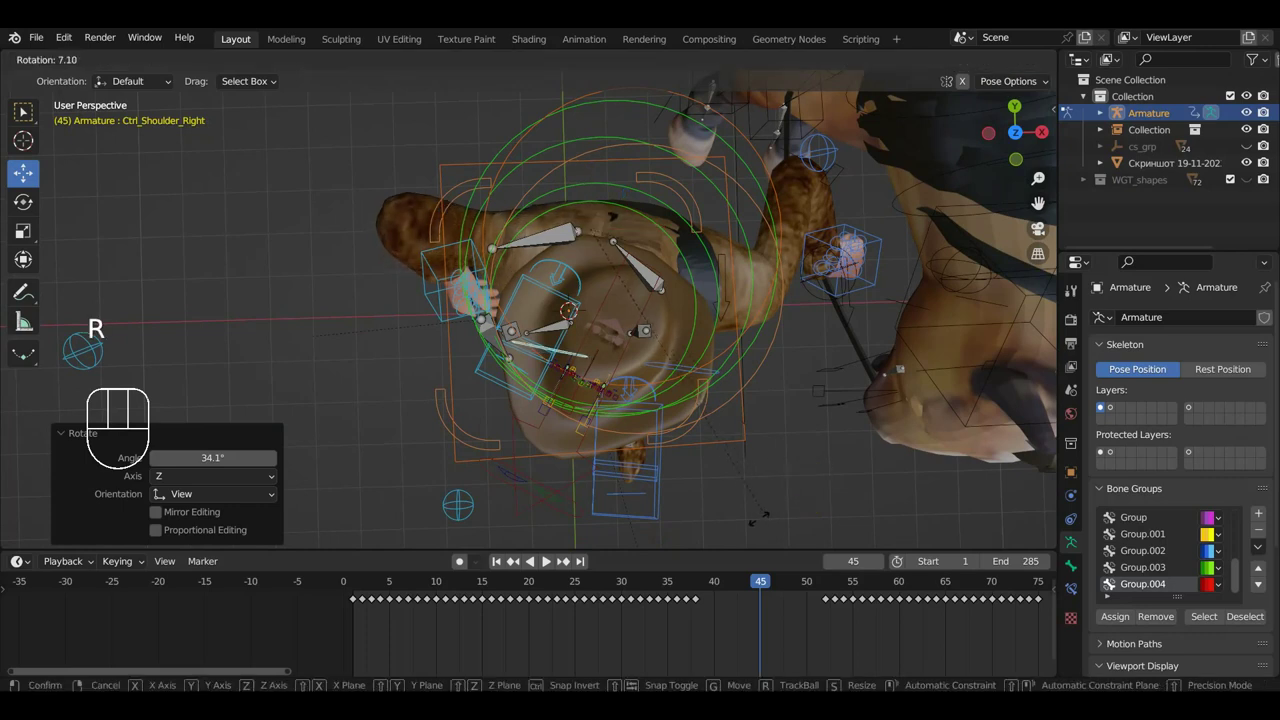
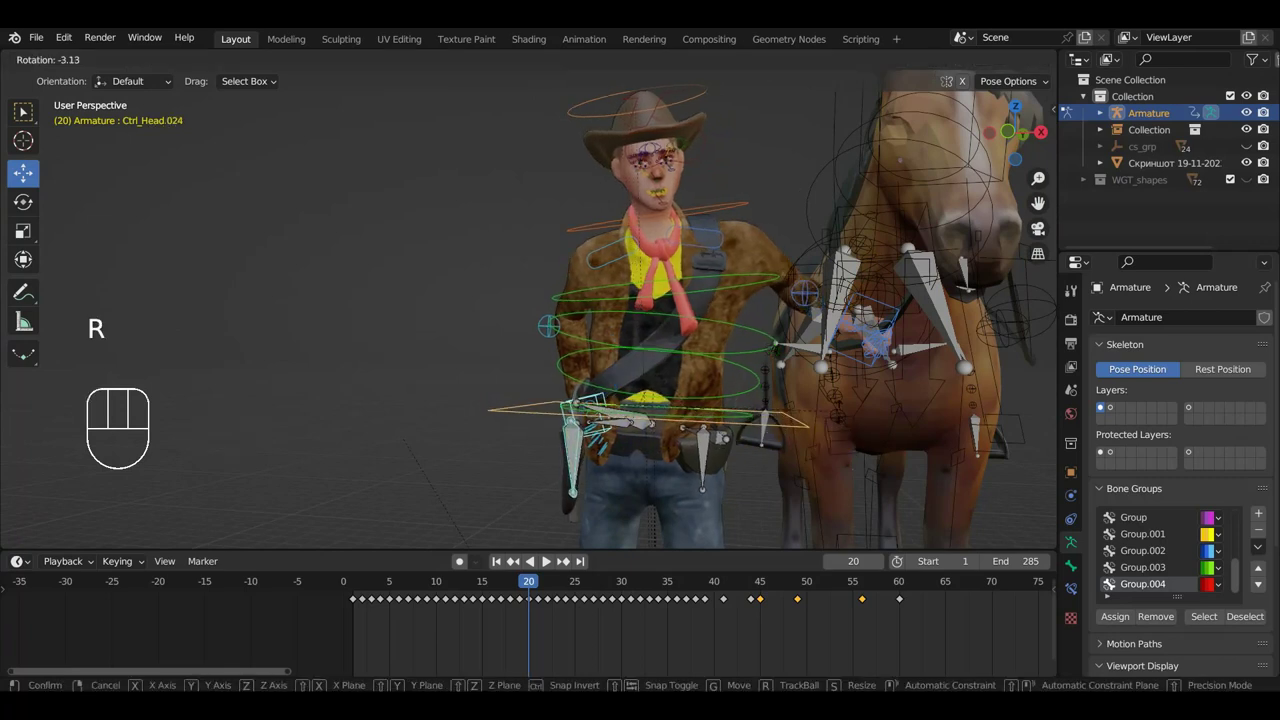
Confirm the horse's head rotation at frame 20 and key location and rotation.
key(g)
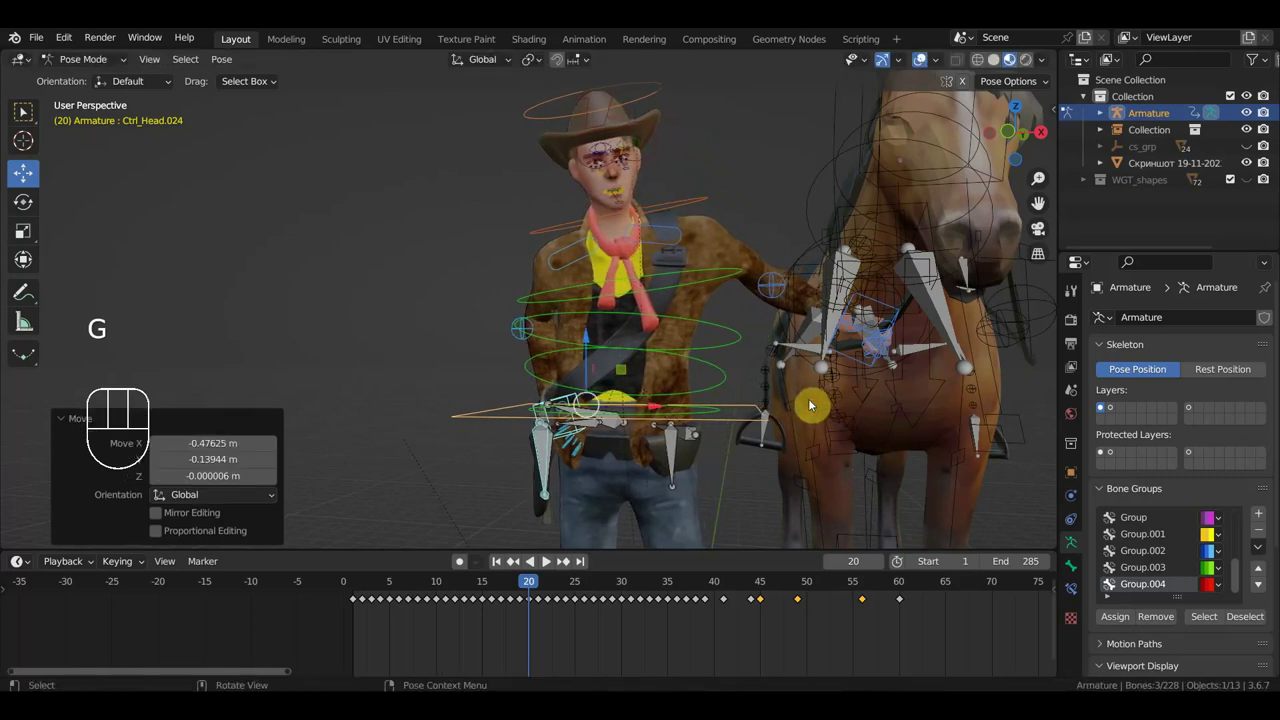
key(i)
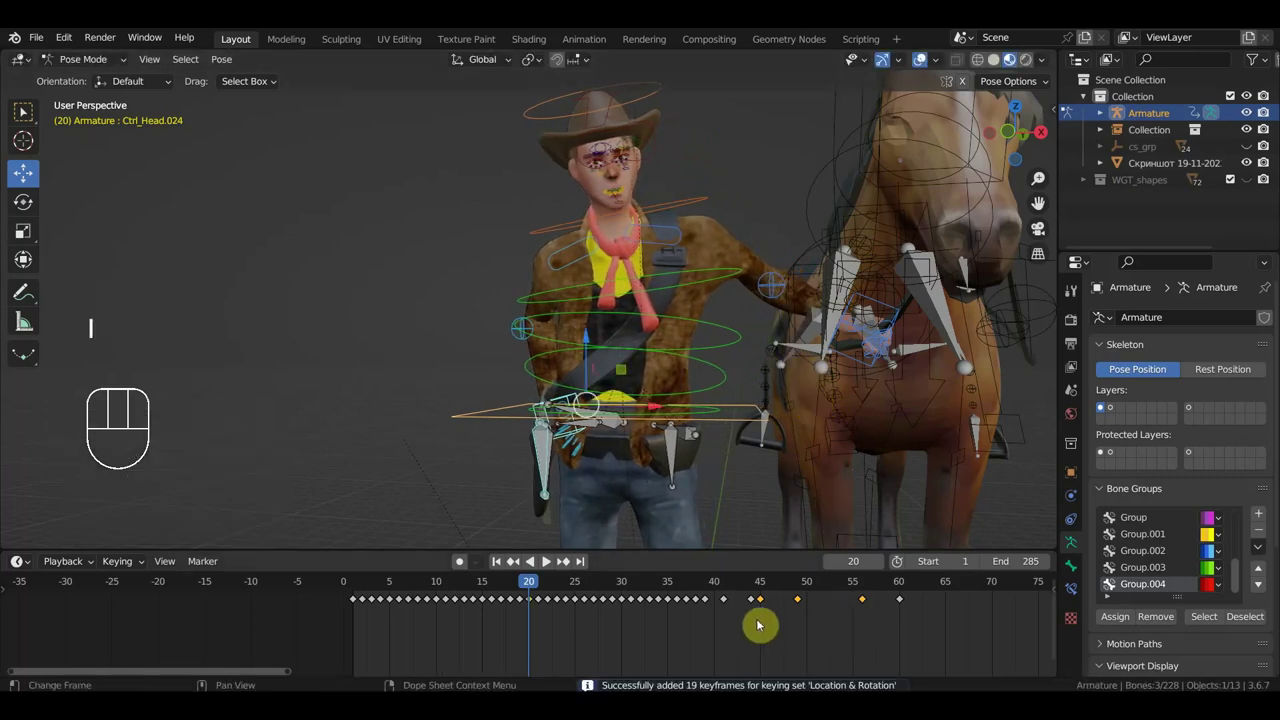
drag(764, 624, 537, 586)
key(Delete)
Scrub through the timeline and land on frame 35.
drag(527, 622, 420, 590)
key(Delete)
click(426, 590)
drag(445, 591, 679, 569)
Inspect the horse's head and switch to moving its controller at frame 35.
middle_click(881, 391)
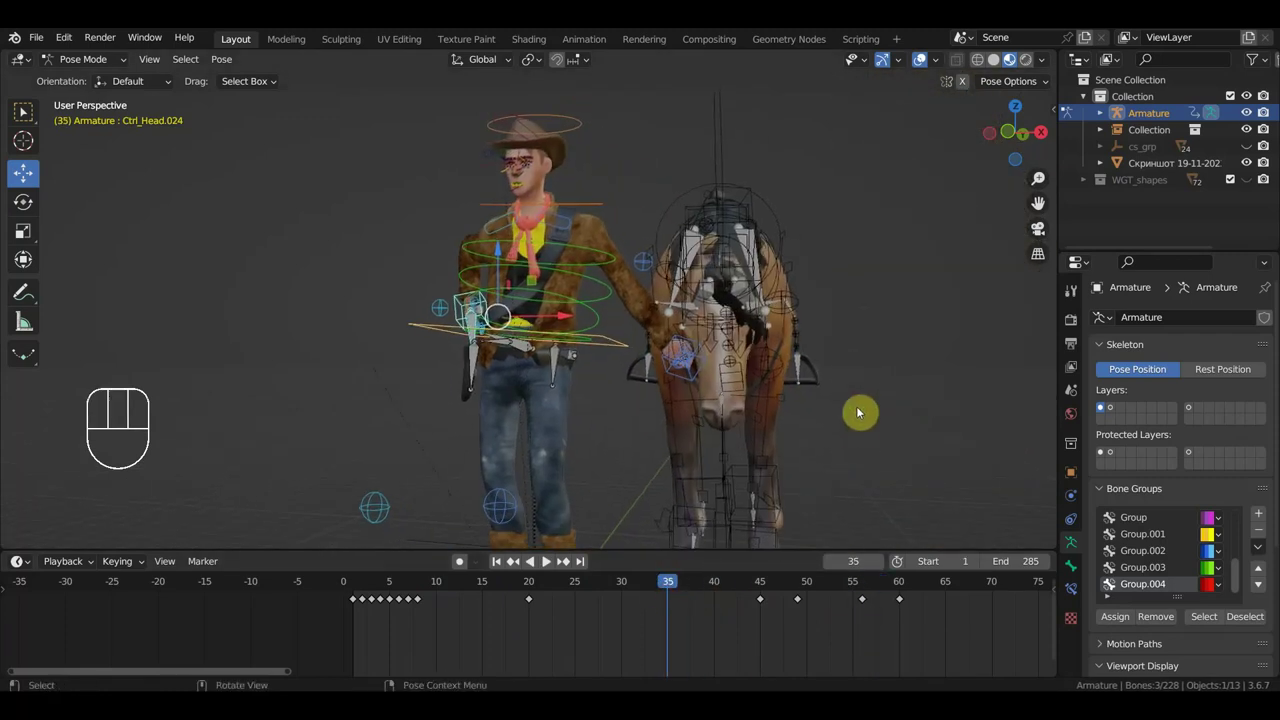
middle_click(856, 419)
middle_click(932, 409)
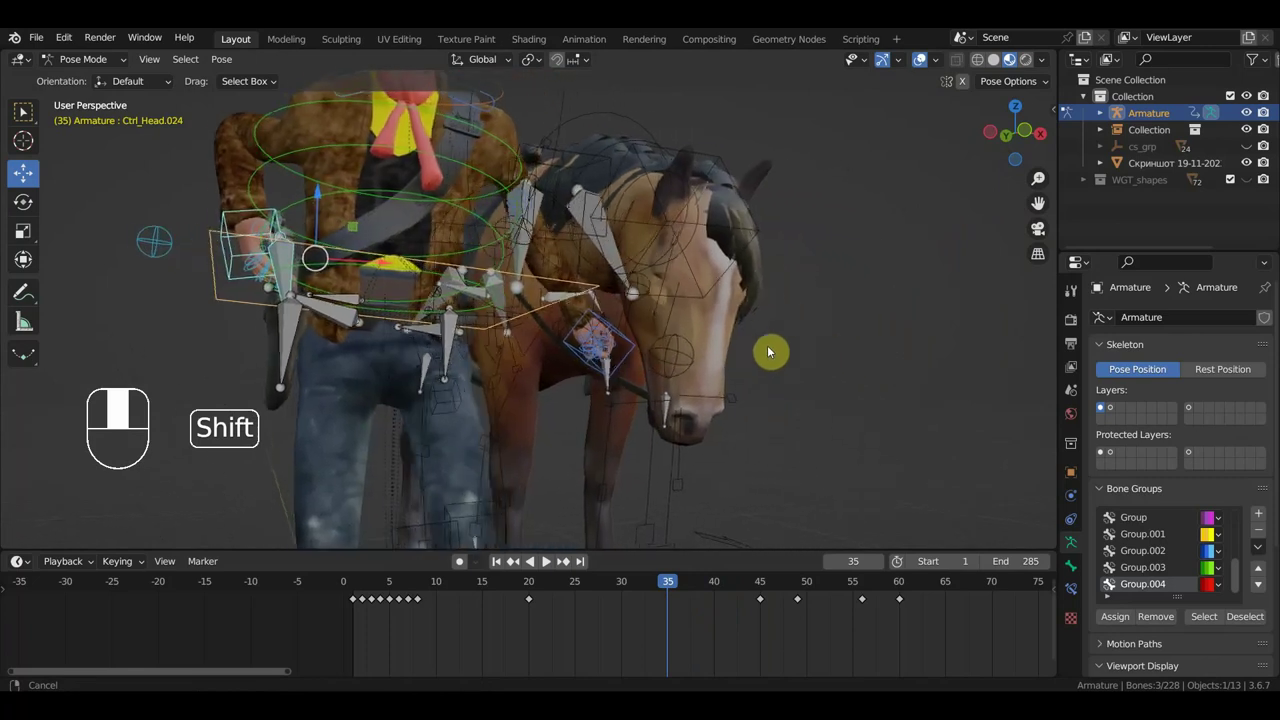
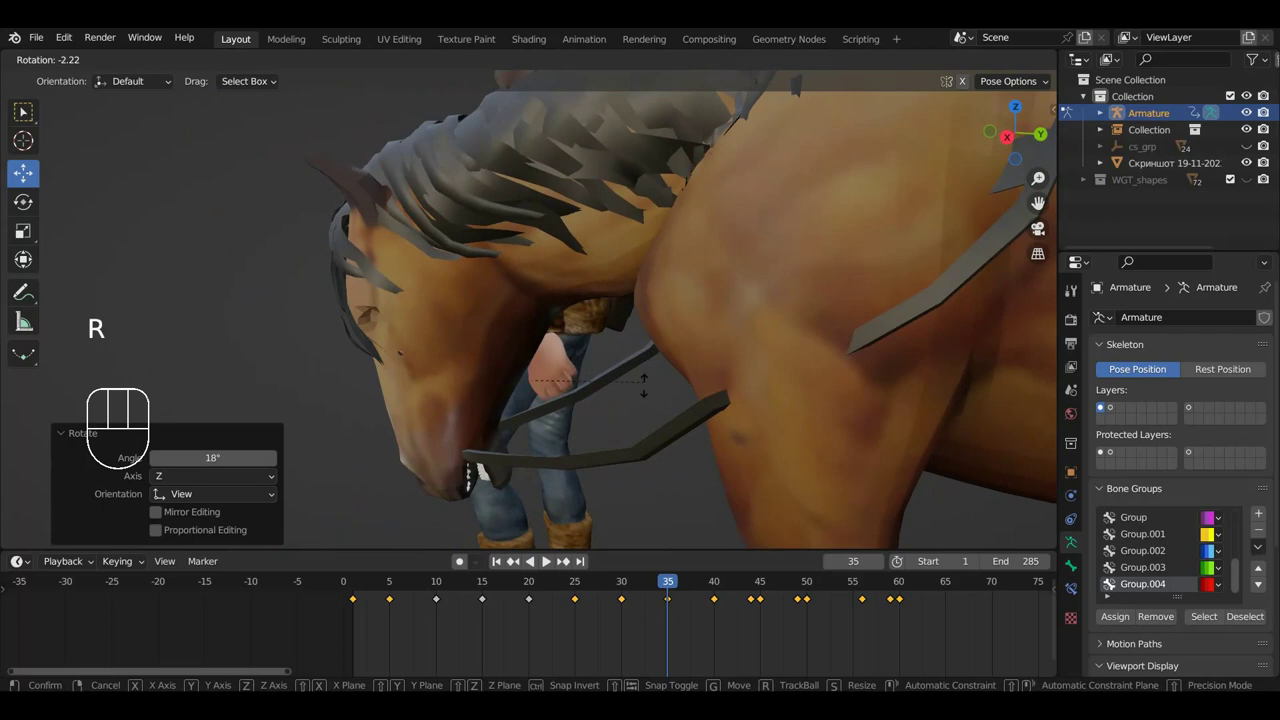
key(g)
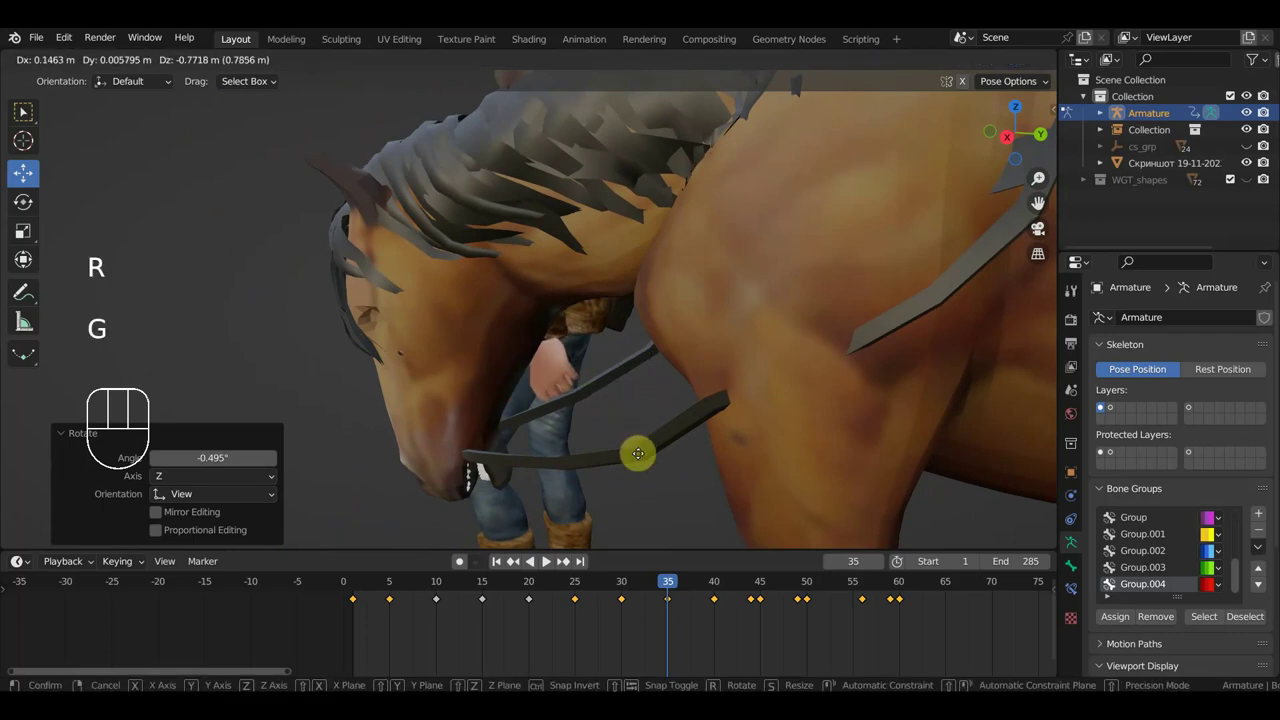
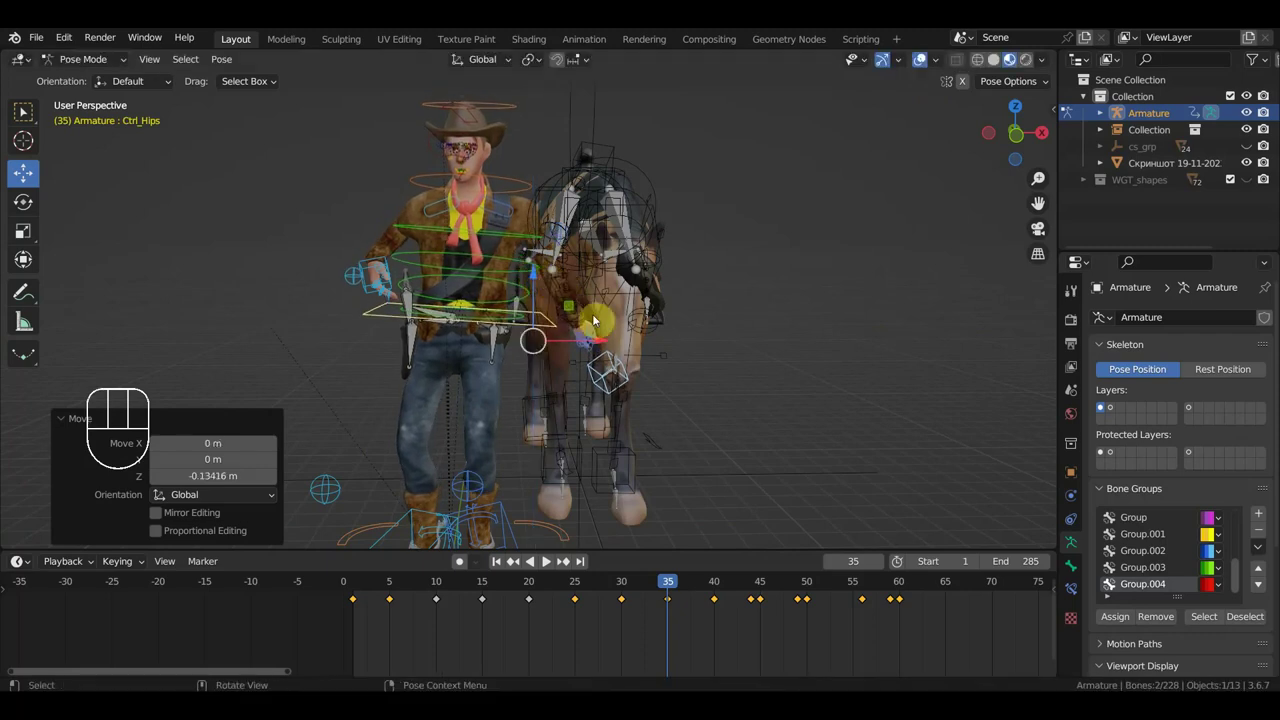
Rotate the head controller, then select all bones and key Location & Rotation (828 keyframes) at frame 35.
key(r)
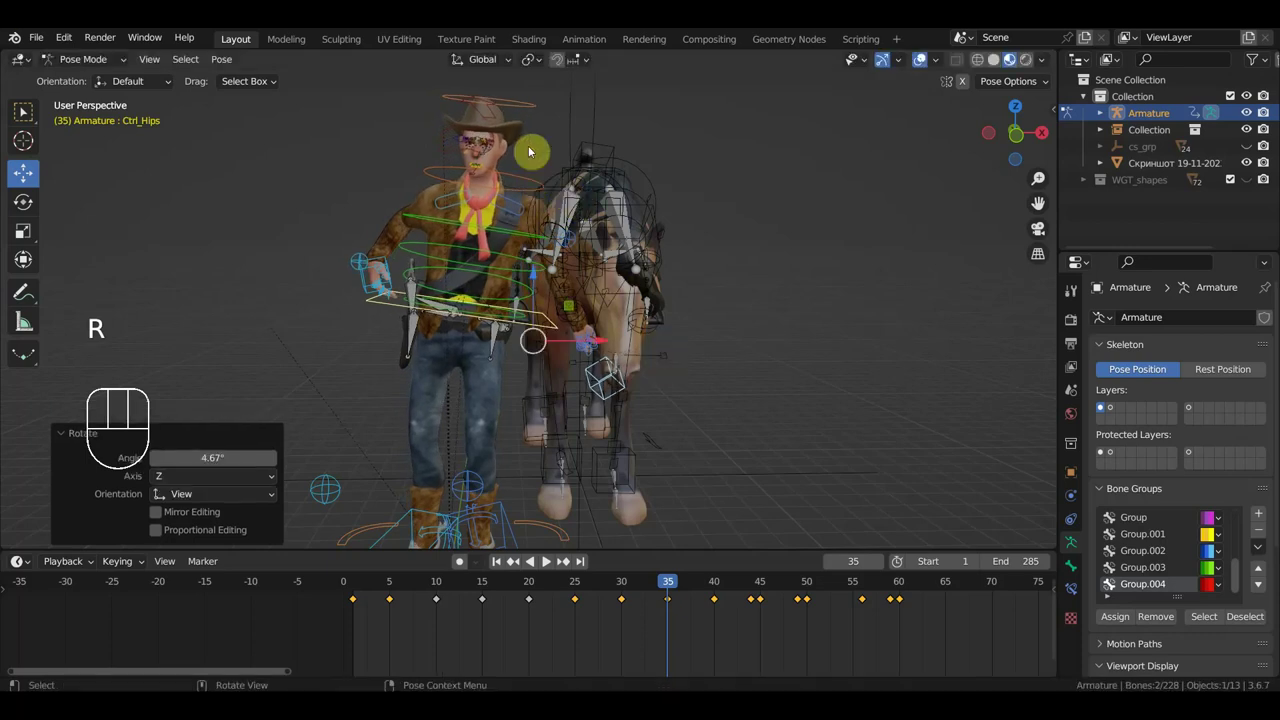
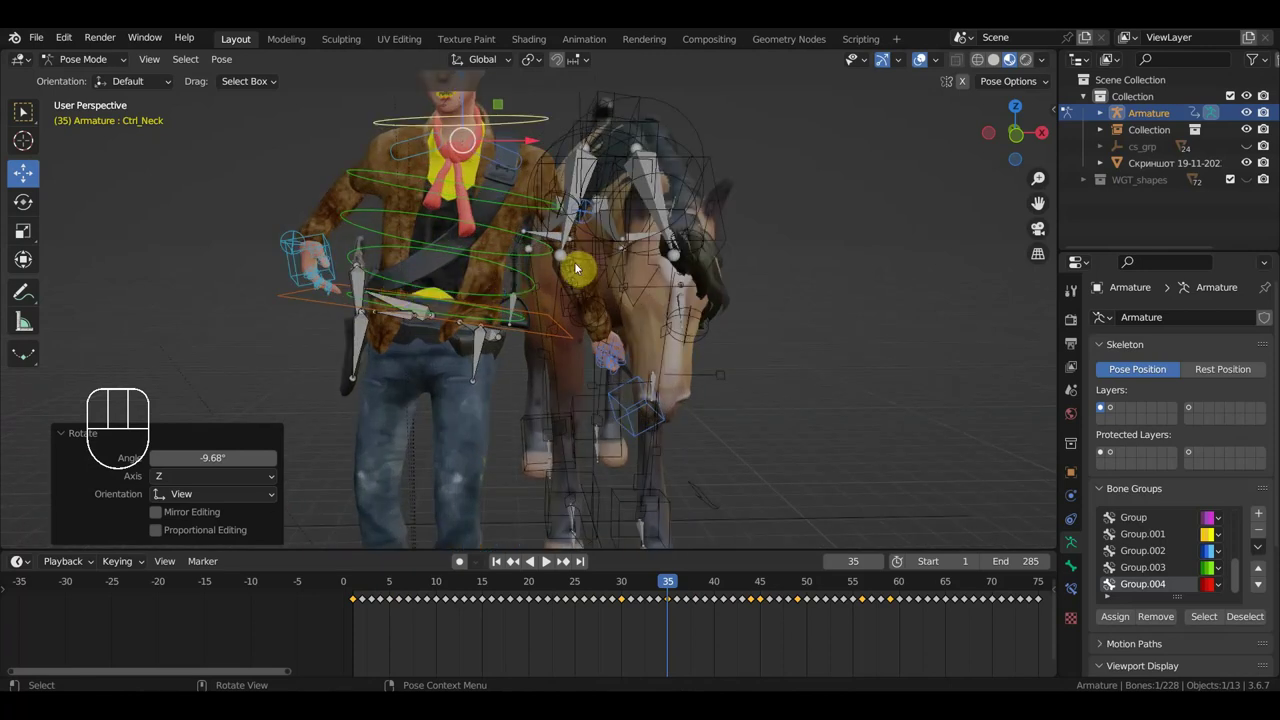
key(a)
key(i)
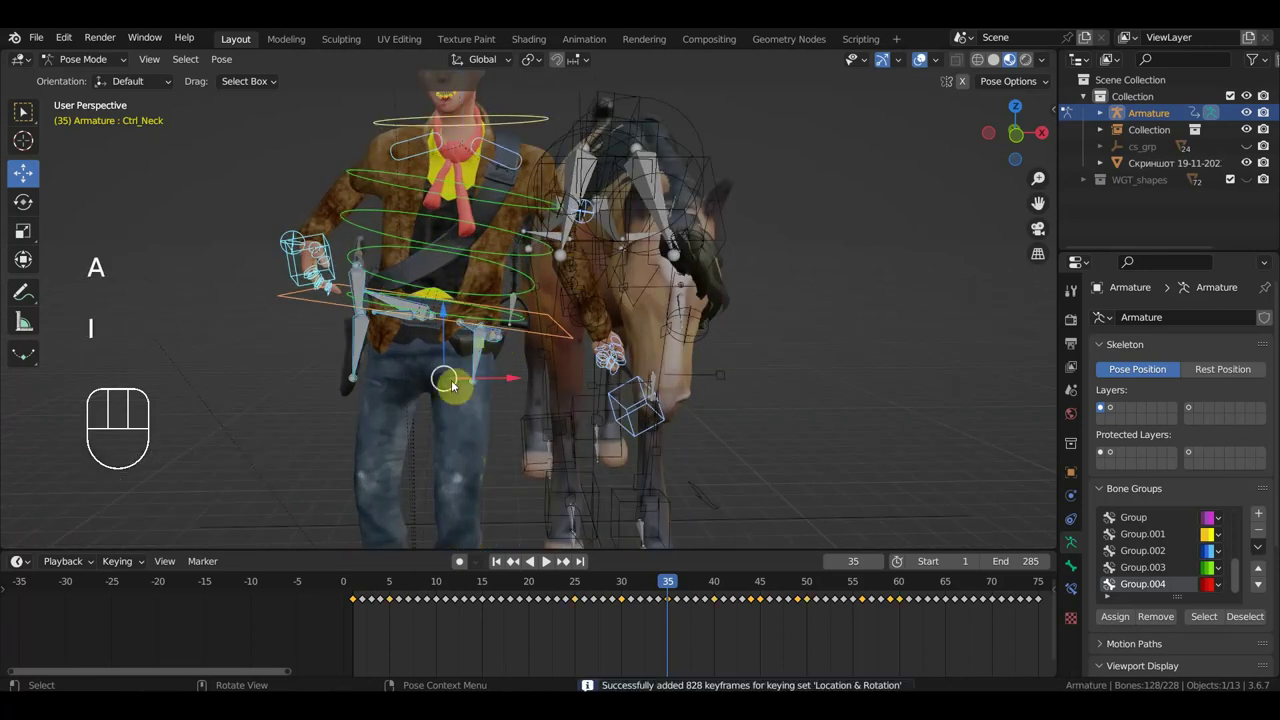
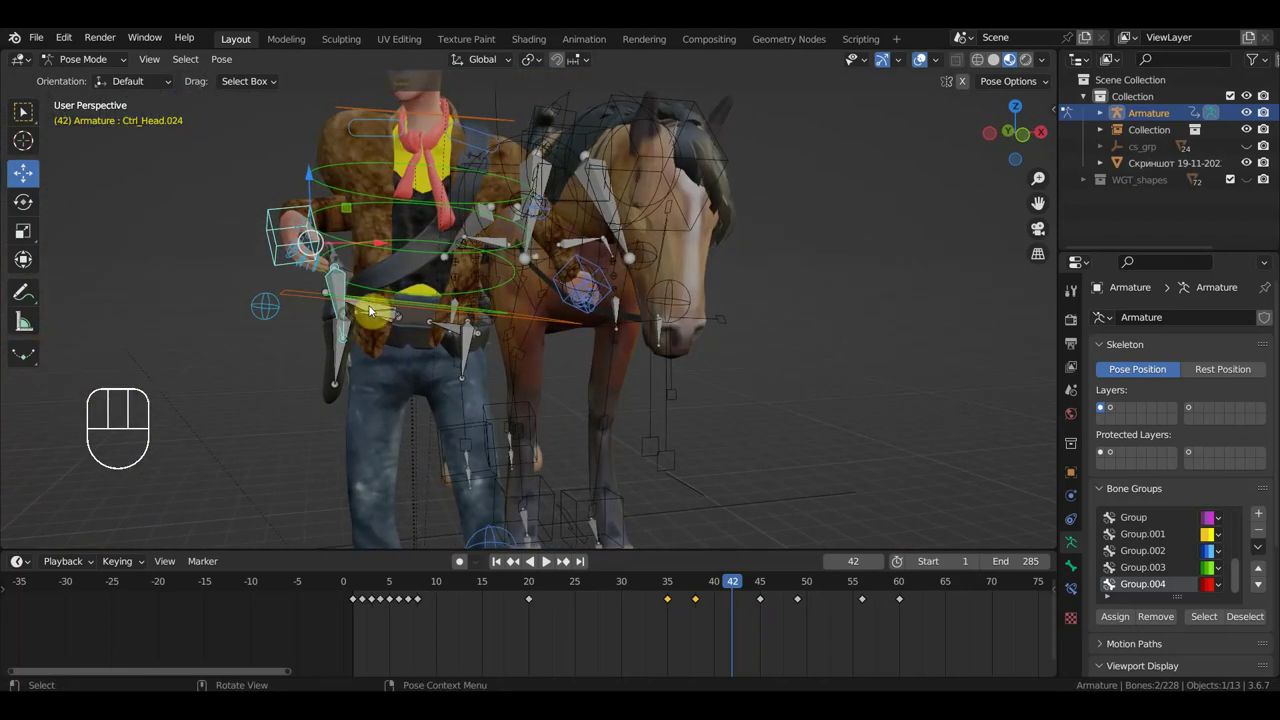
Move and rotate the horse head controller into a new pose and key it at frame 35.
click(277, 250)
key(g)
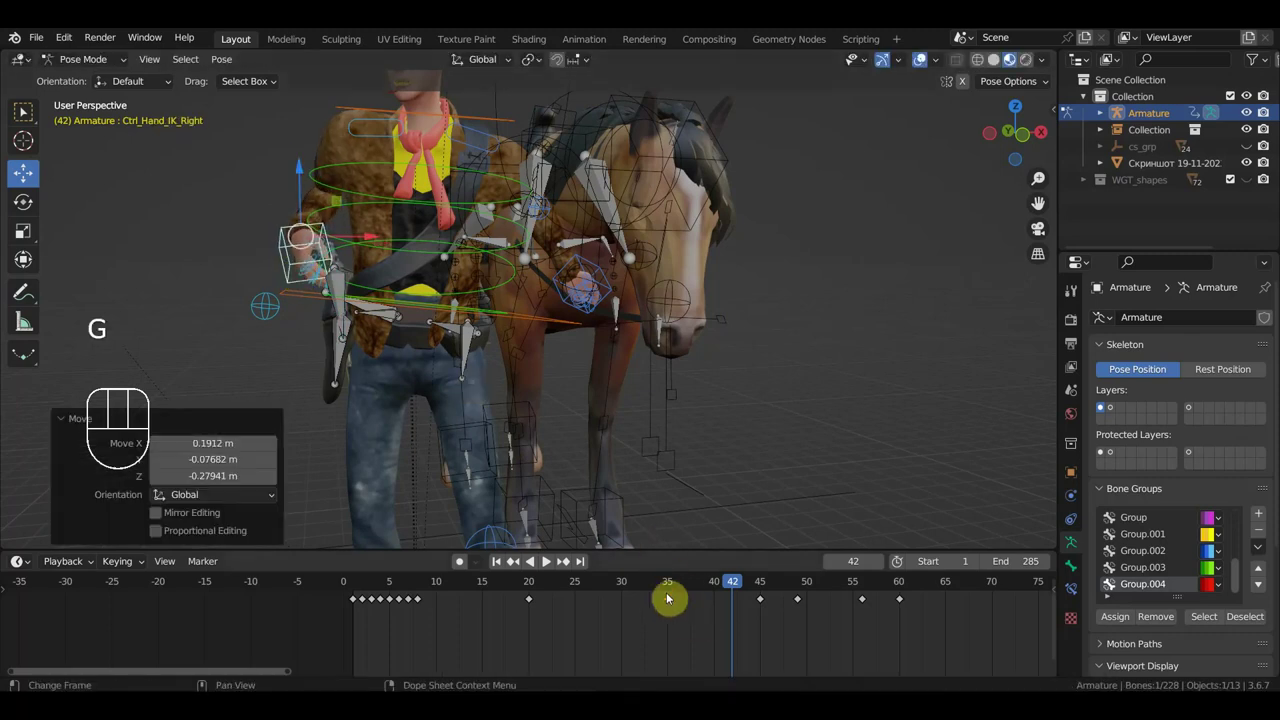
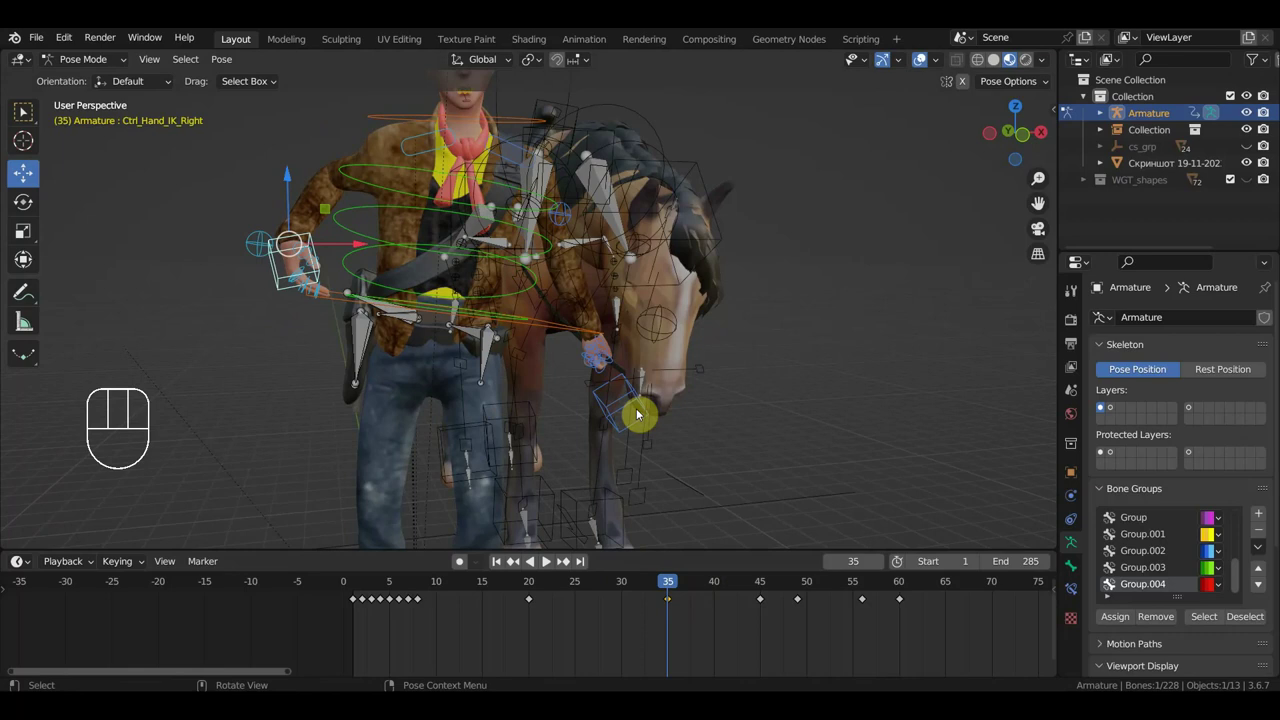
key(r)
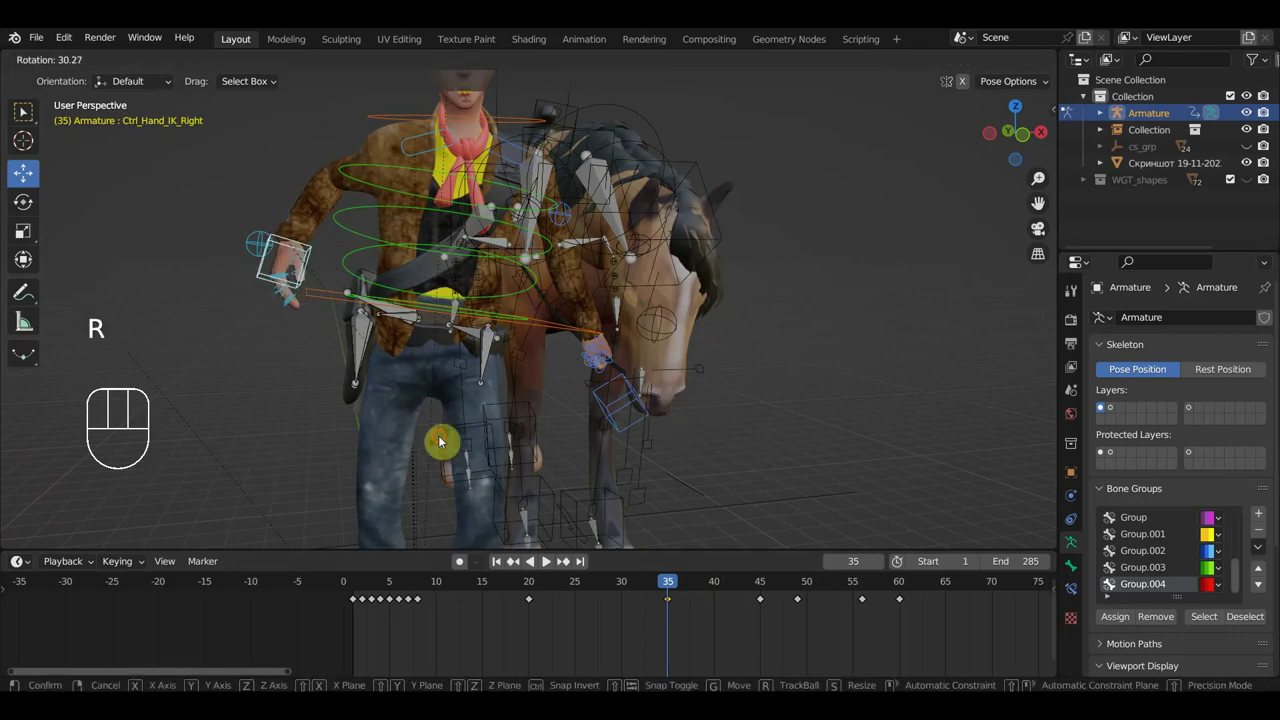
key(g)
key(r)
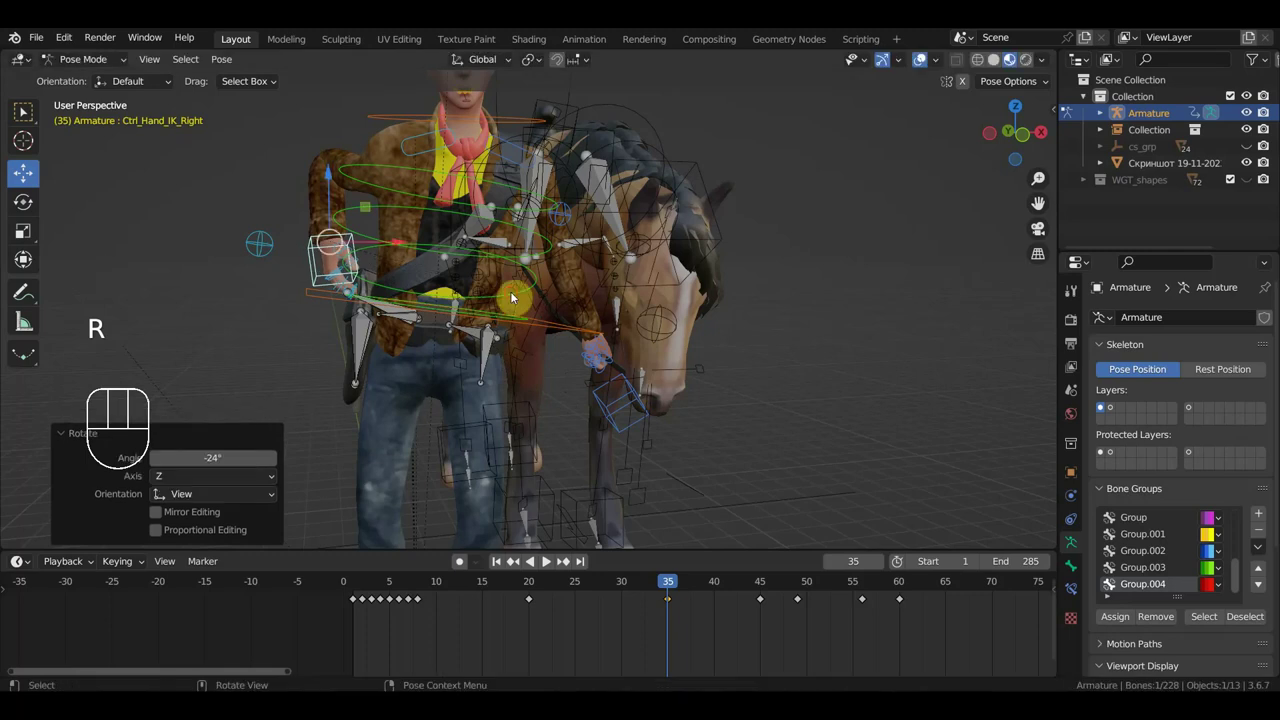
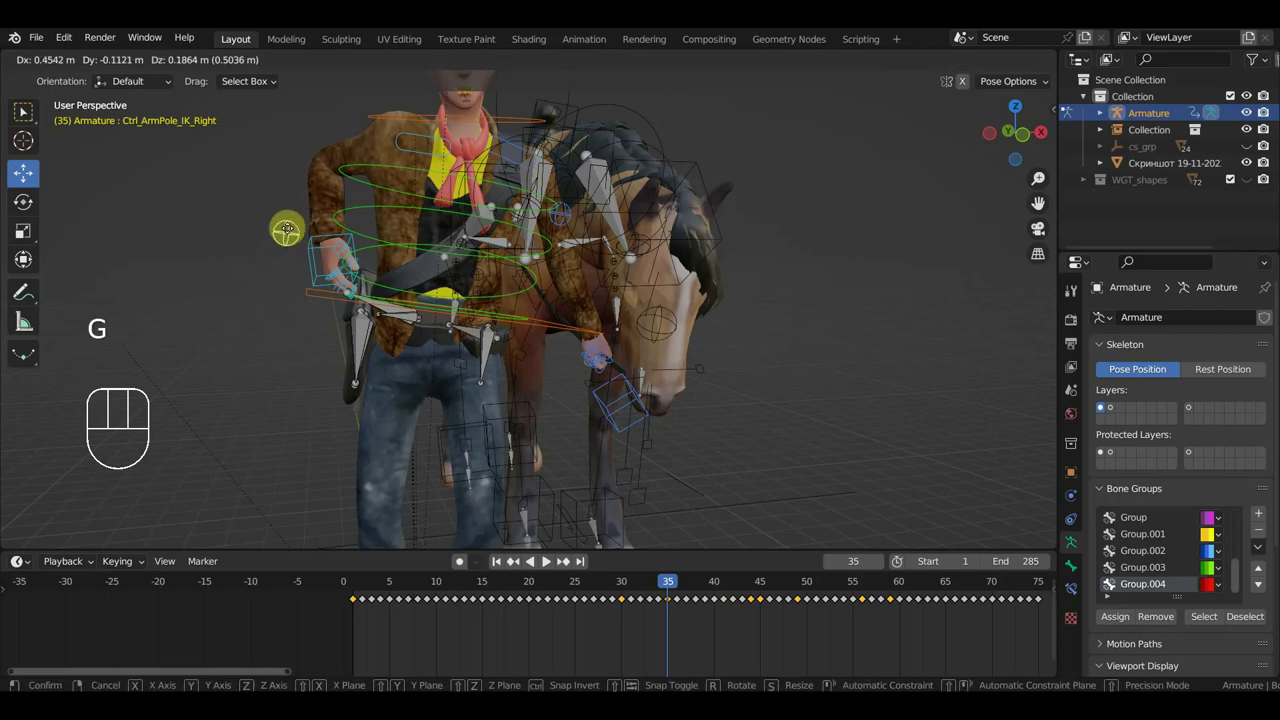
key(a)
key(i)
Orbit to look along the horse's head and scrub the timeline to frame 41.
click(321, 242)
drag(468, 335, 537, 327)
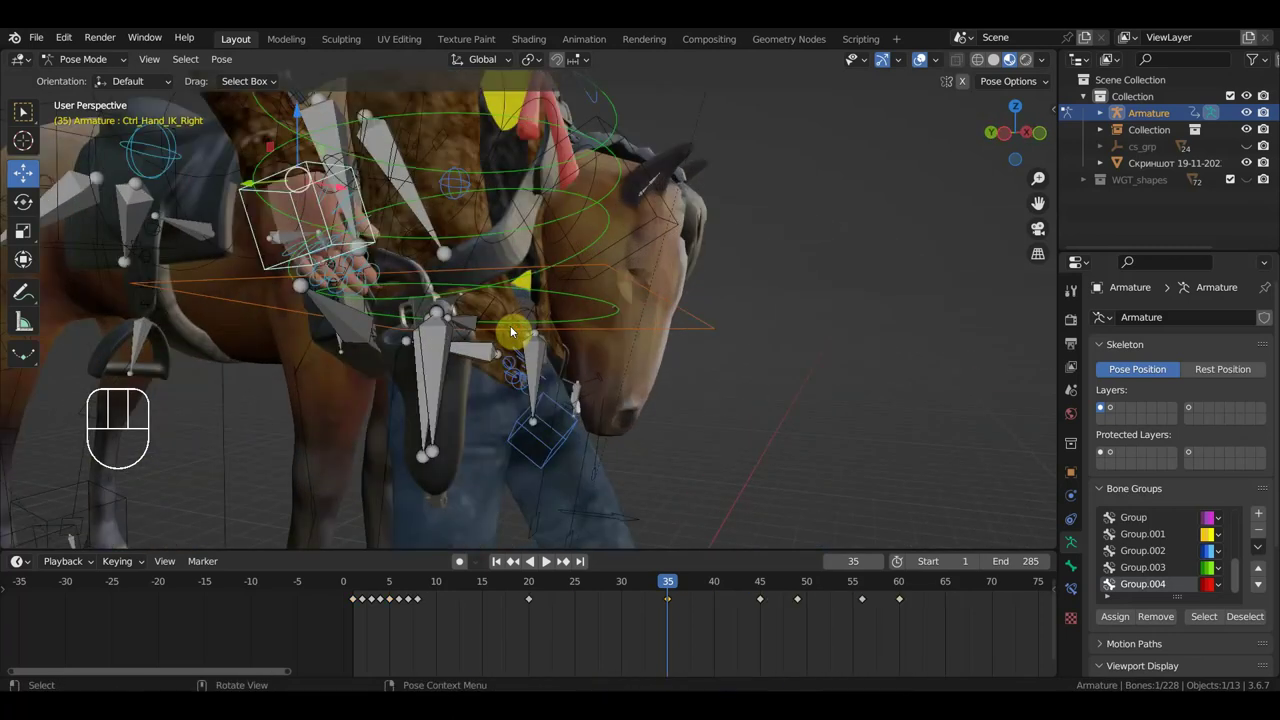
middle_click(495, 327)
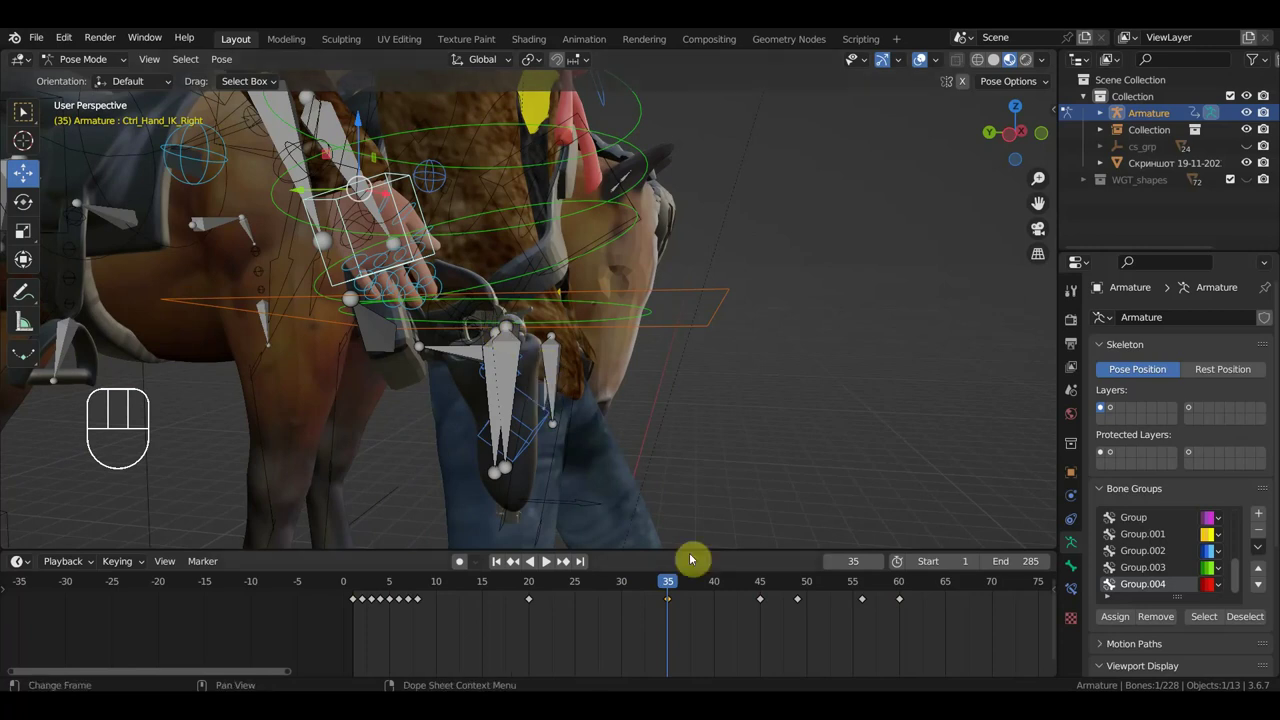
drag(696, 584, 727, 605)
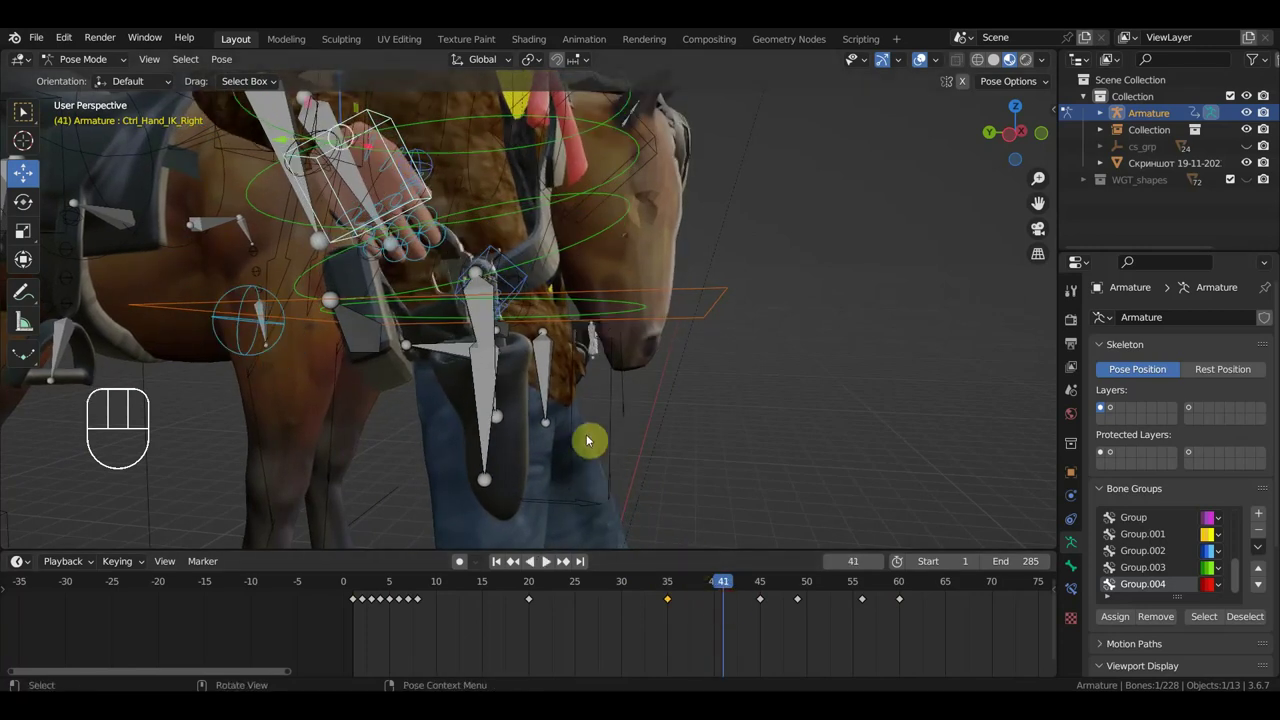
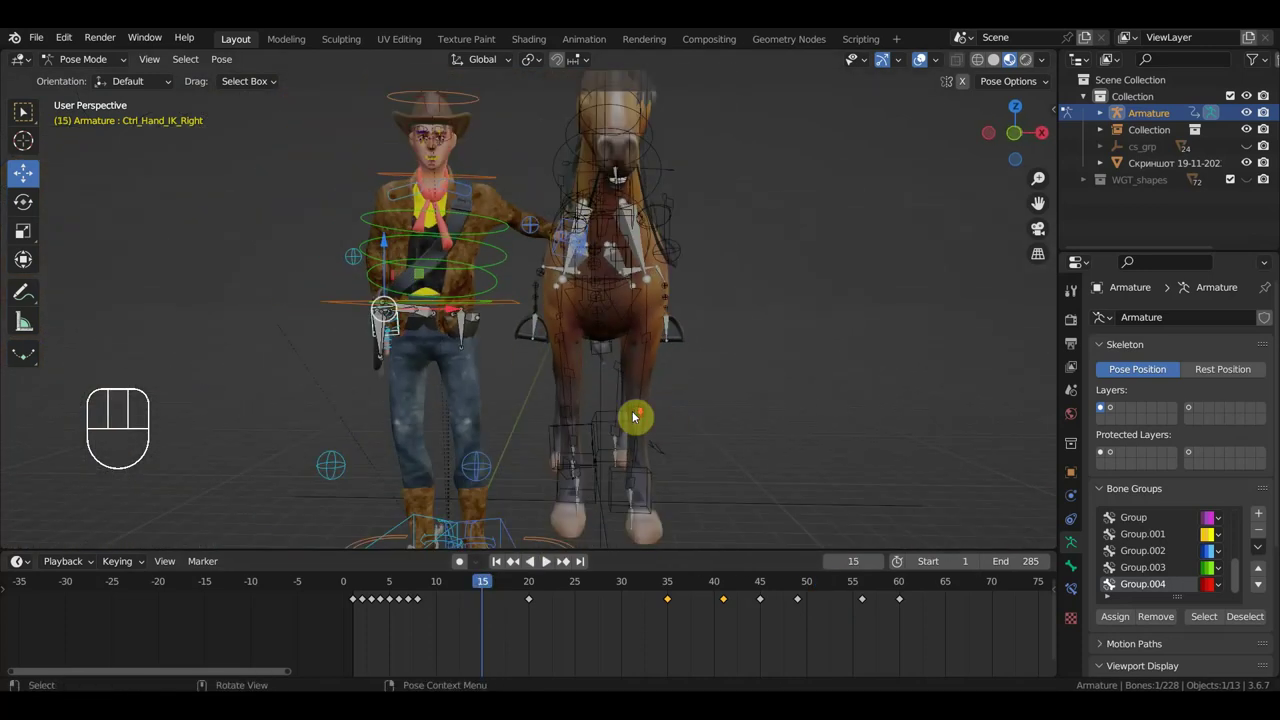
Adjust the view of the horse's front while posing the controller between frames 40 and 70.
middle_click(703, 390)
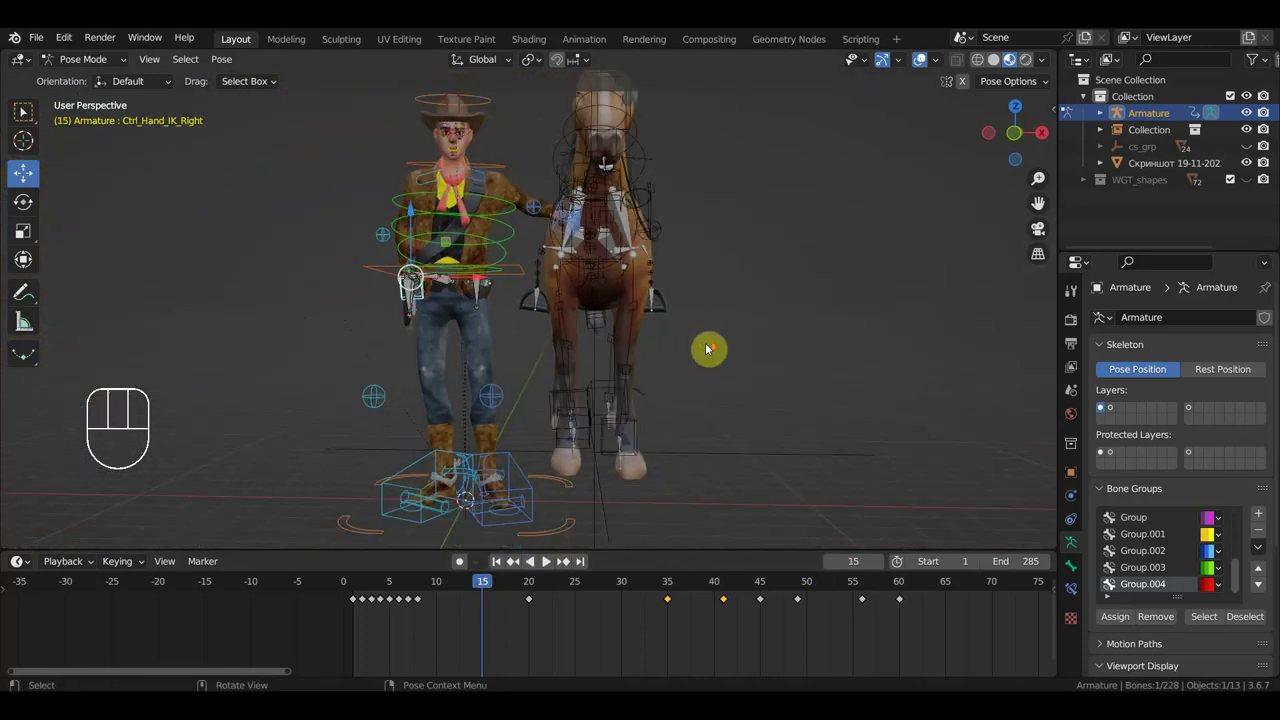
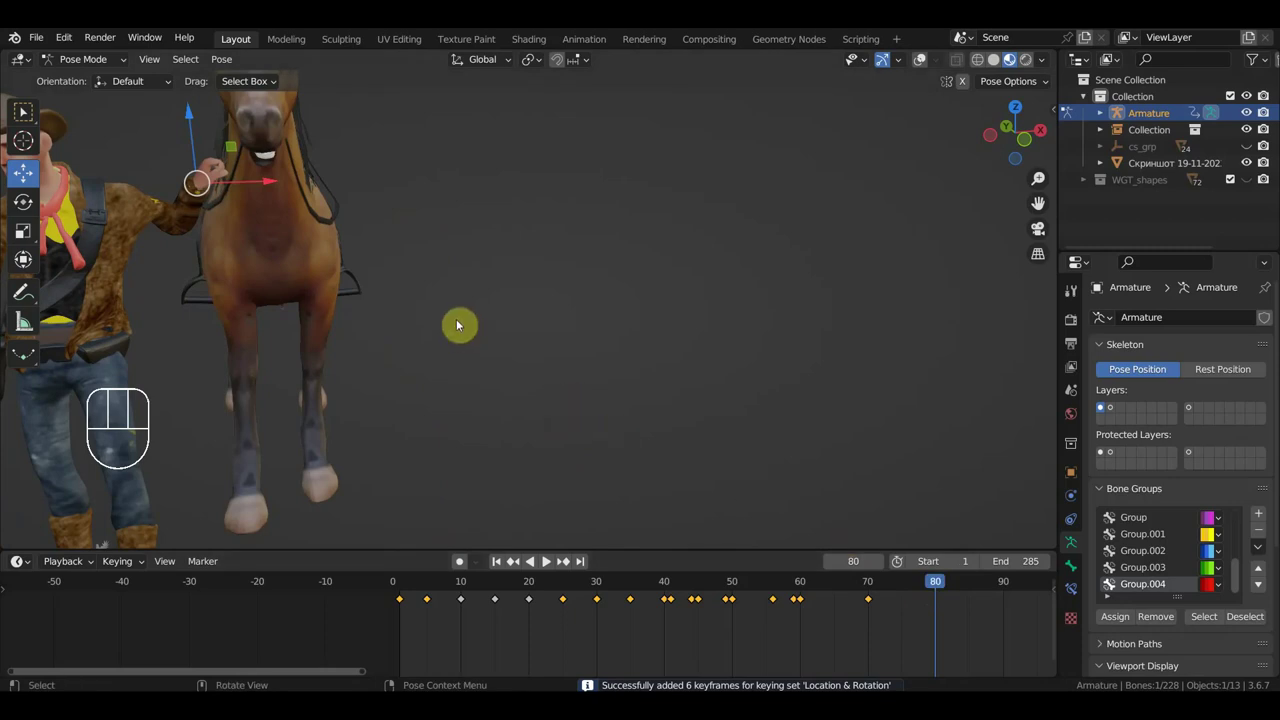
Move and rotate the controller into new poses at frames 80 and 100.
key(g)
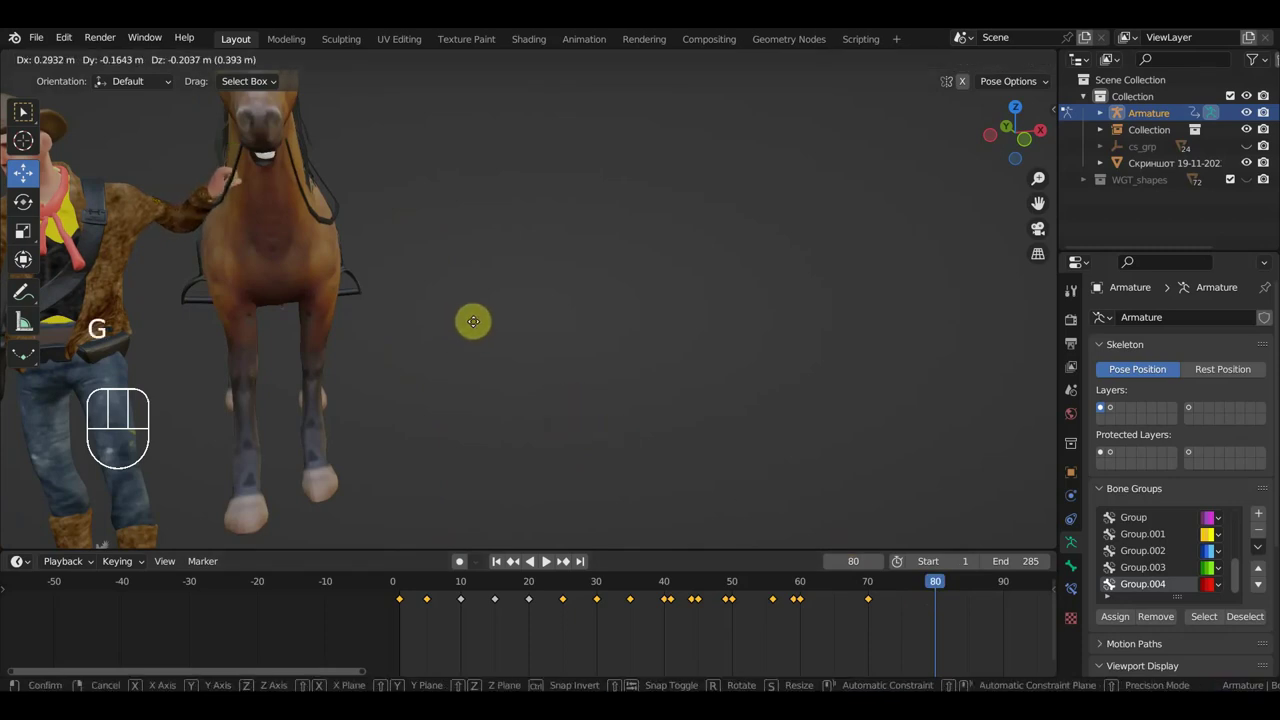
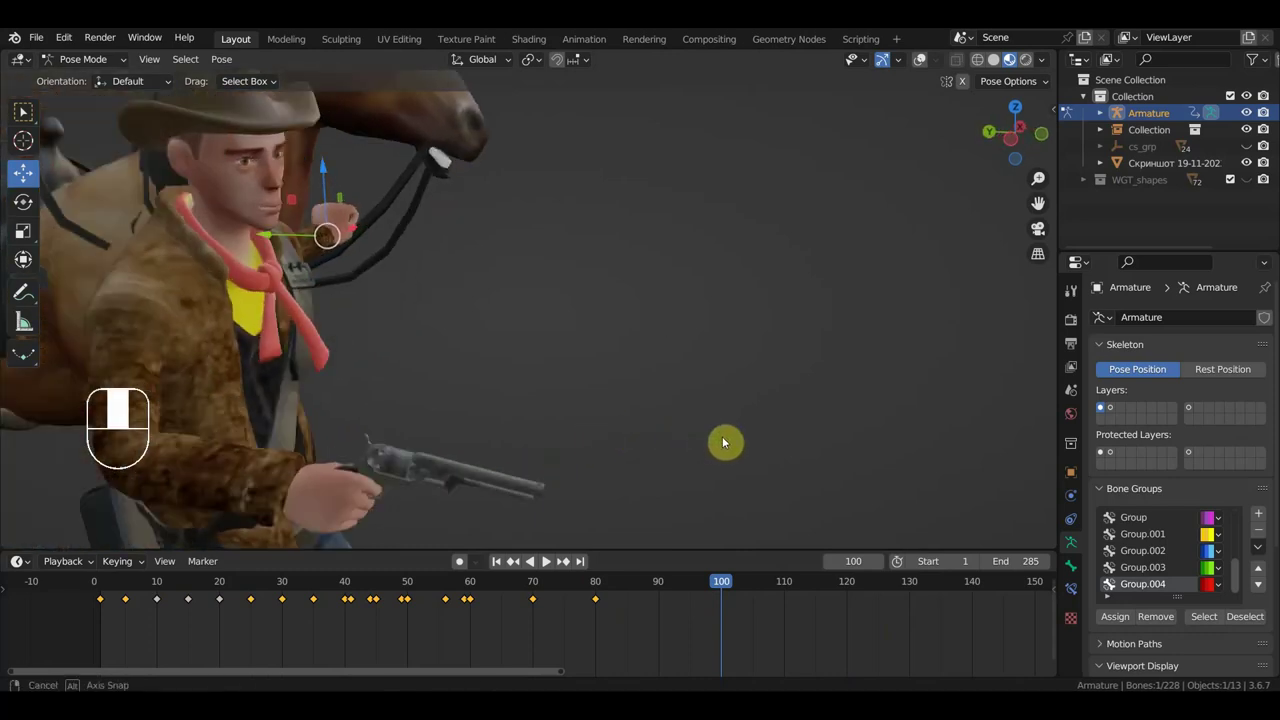
key(g)
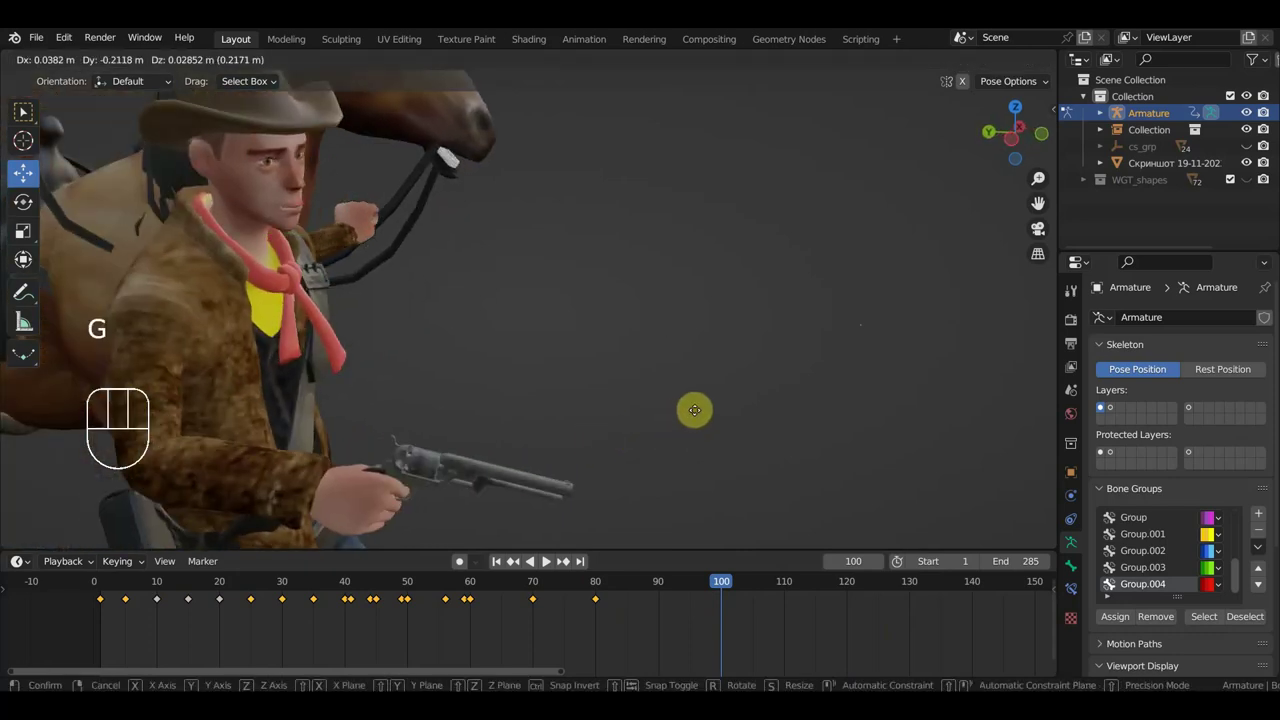
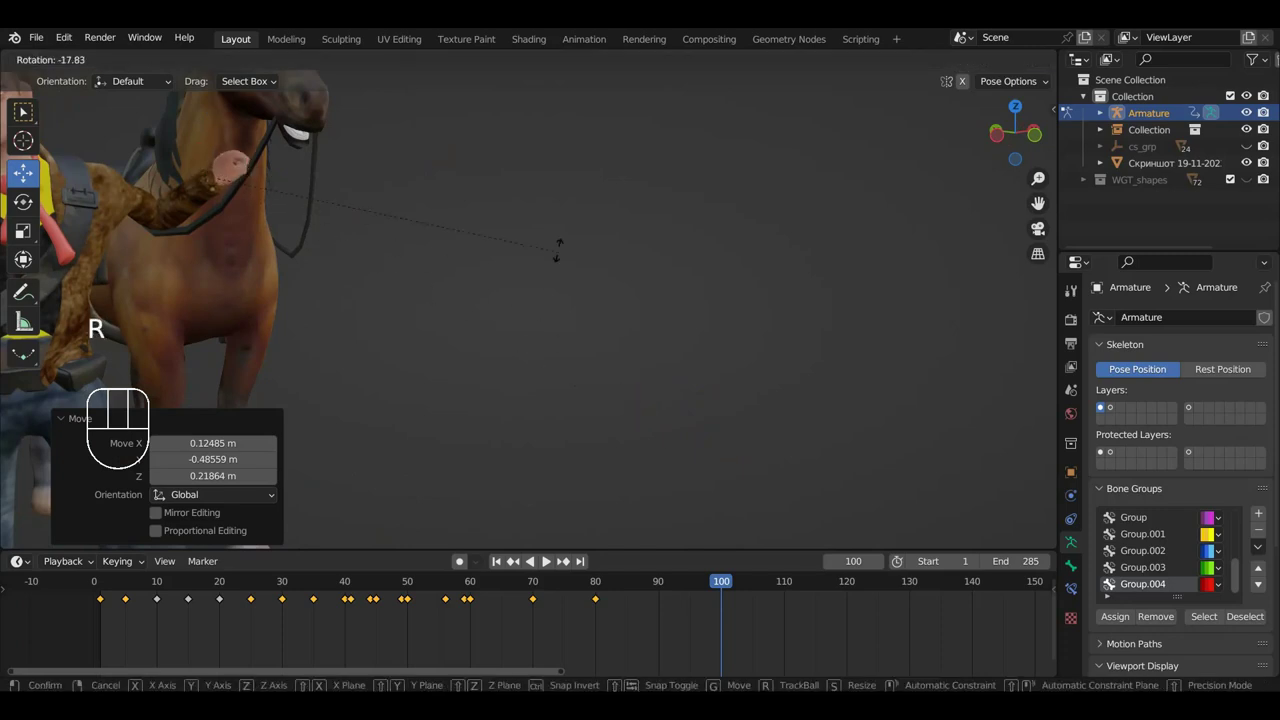
key(g)
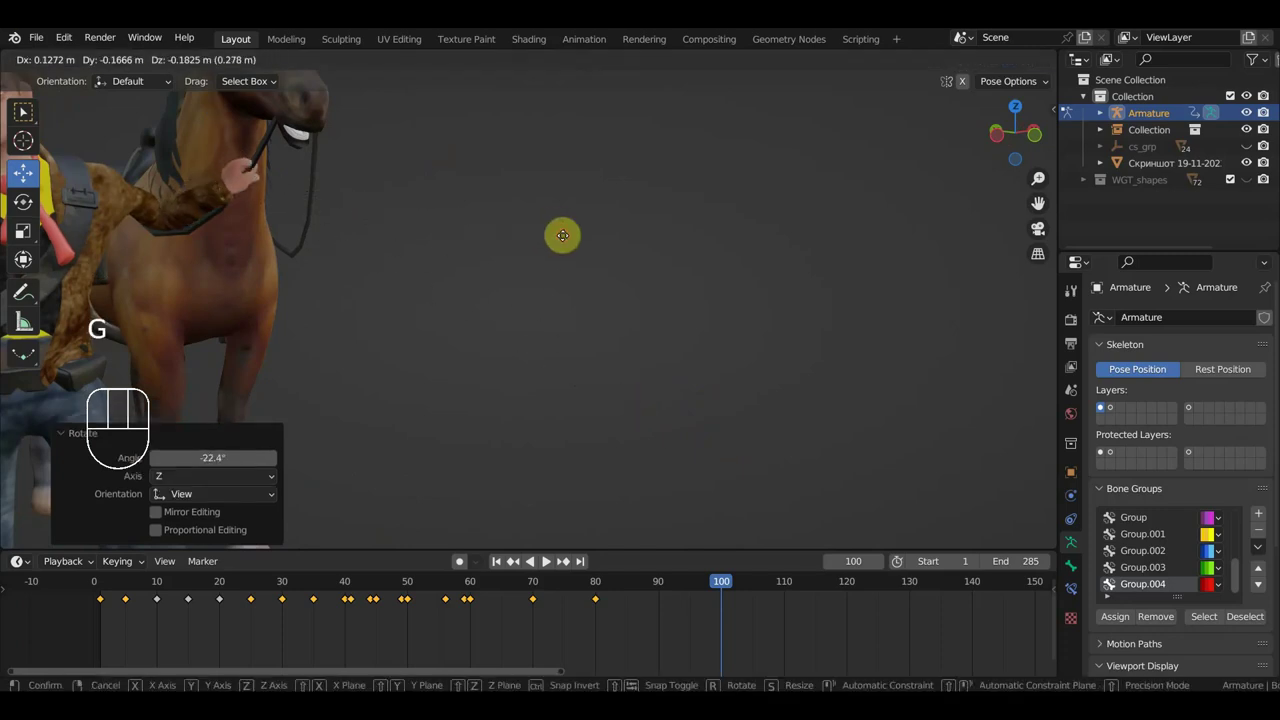
middle_click(572, 246)
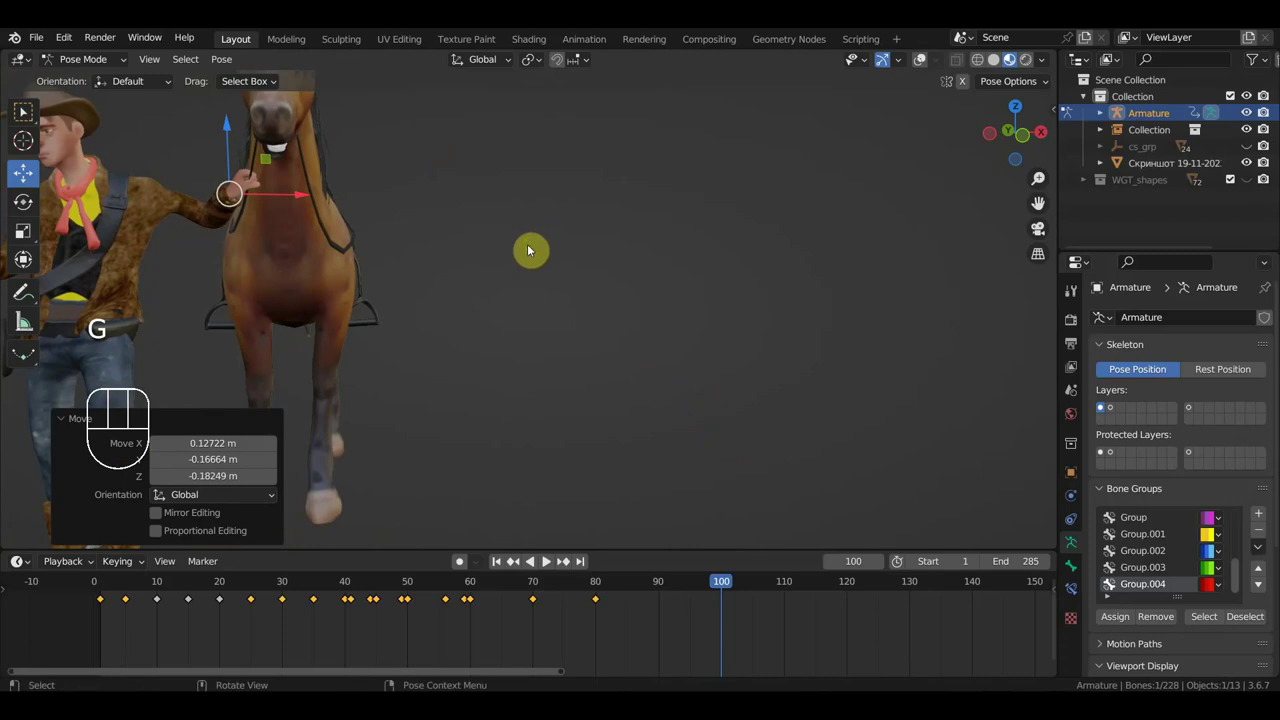
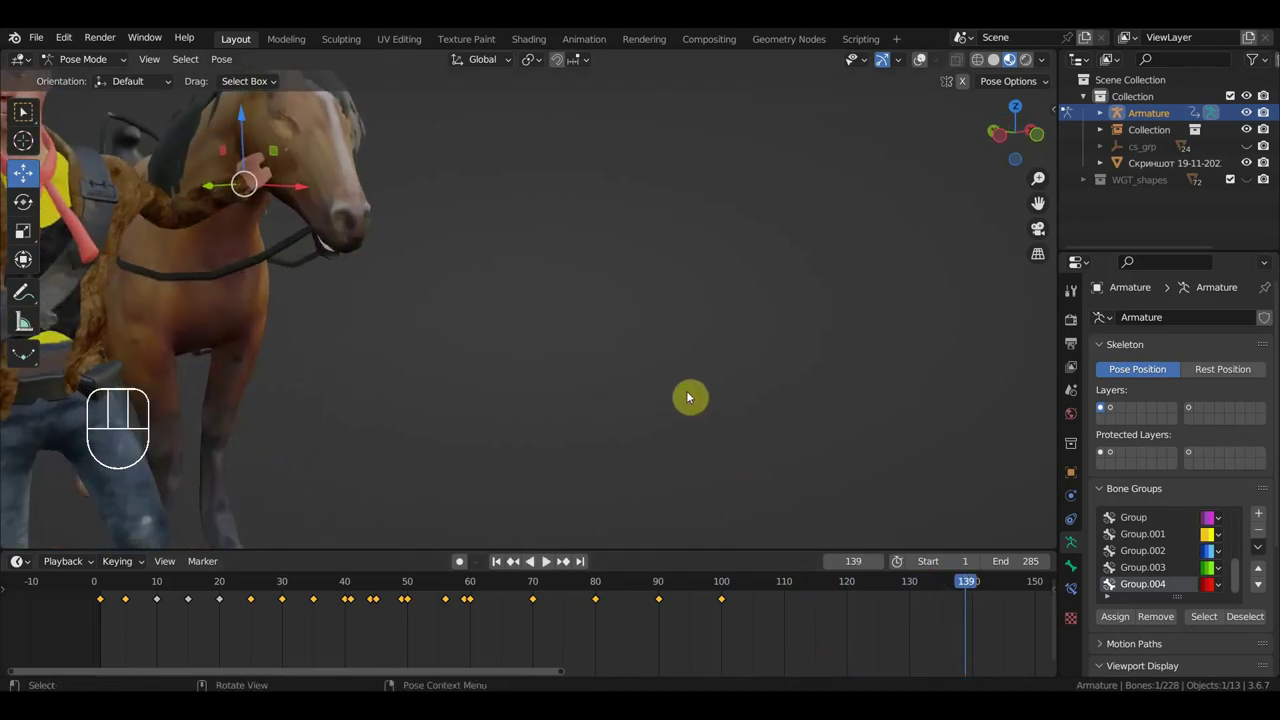
Begin moving the controller into its next pose at frame 139.
key(g)
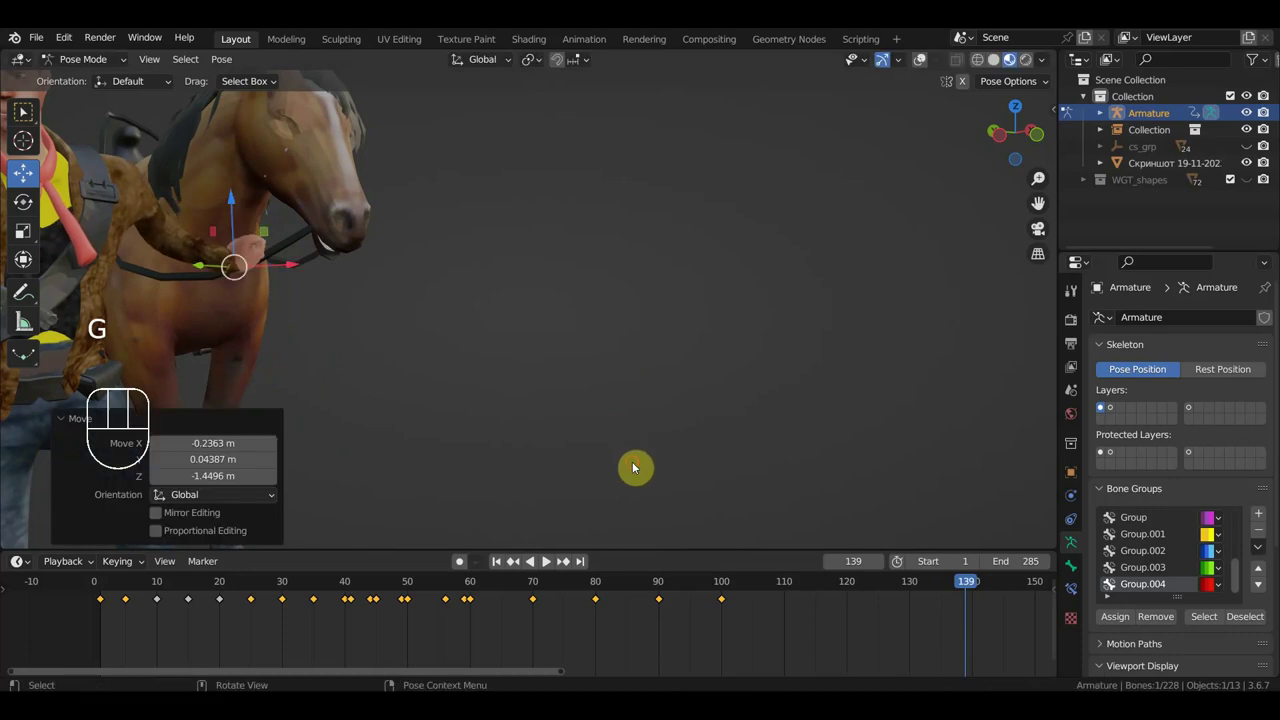
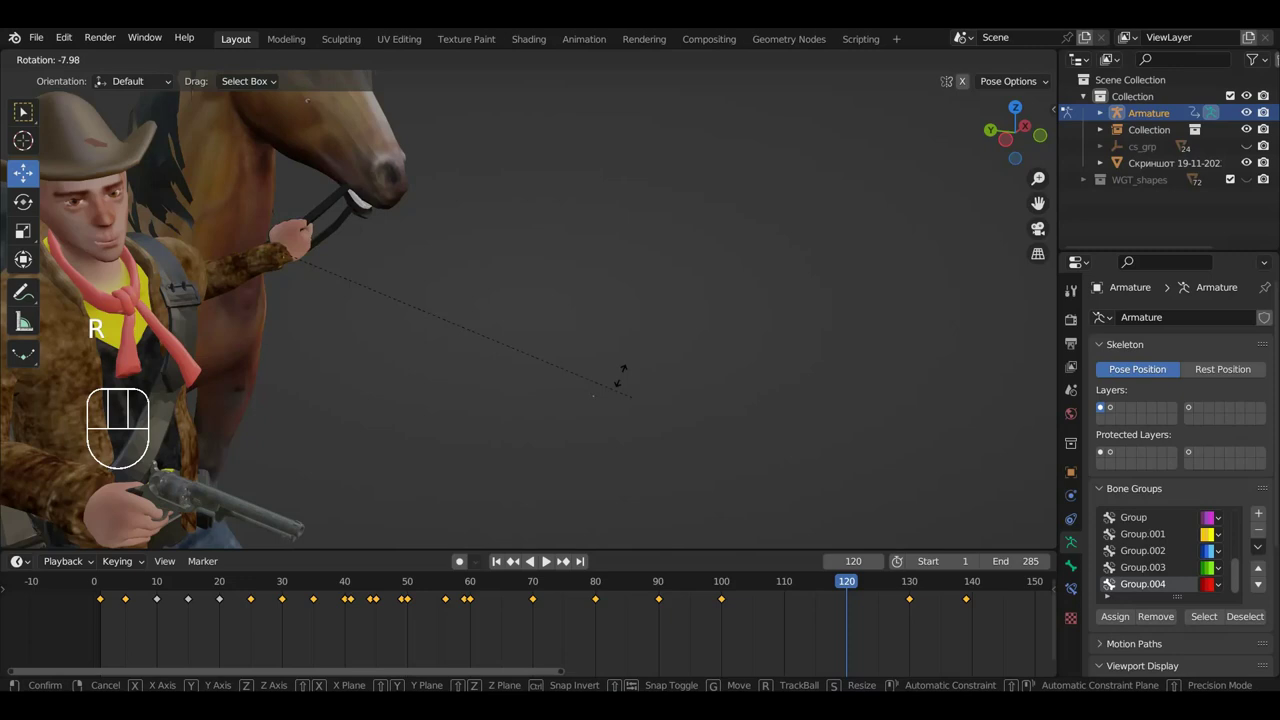
Rotate the controller into place and key its pose, then key it again at frame 109.
key(r)
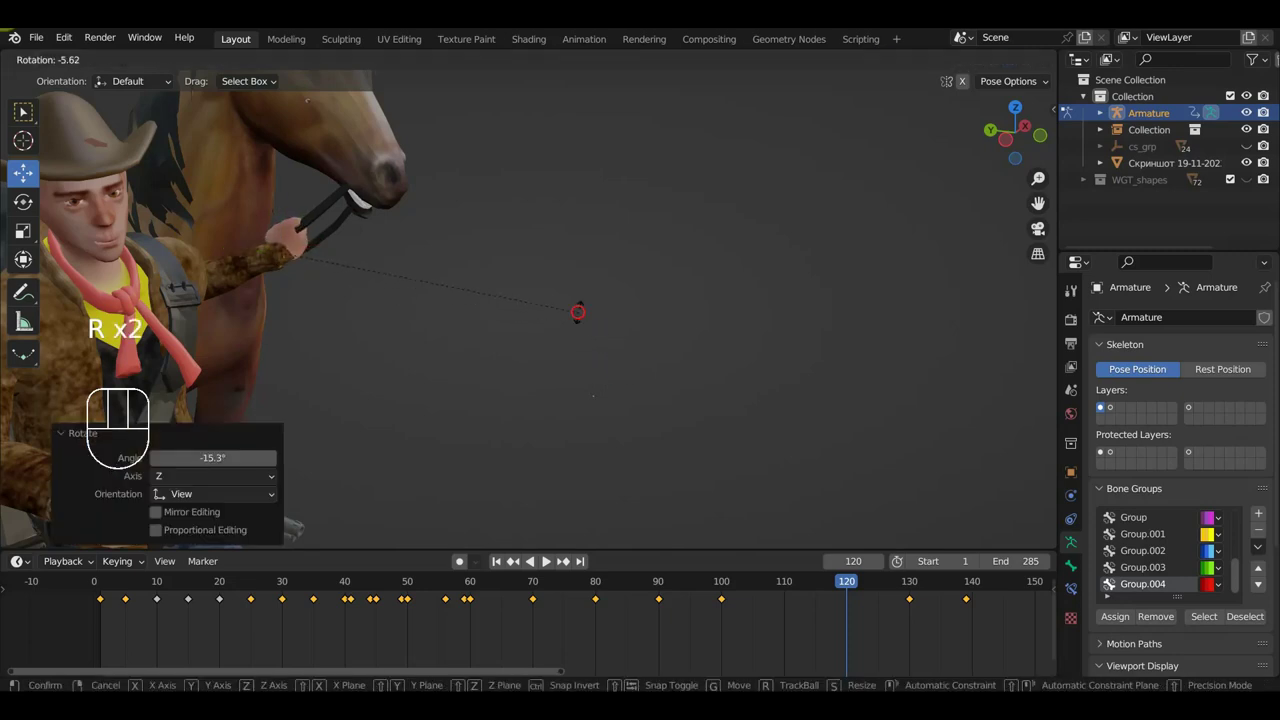
drag(586, 334, 494, 336)
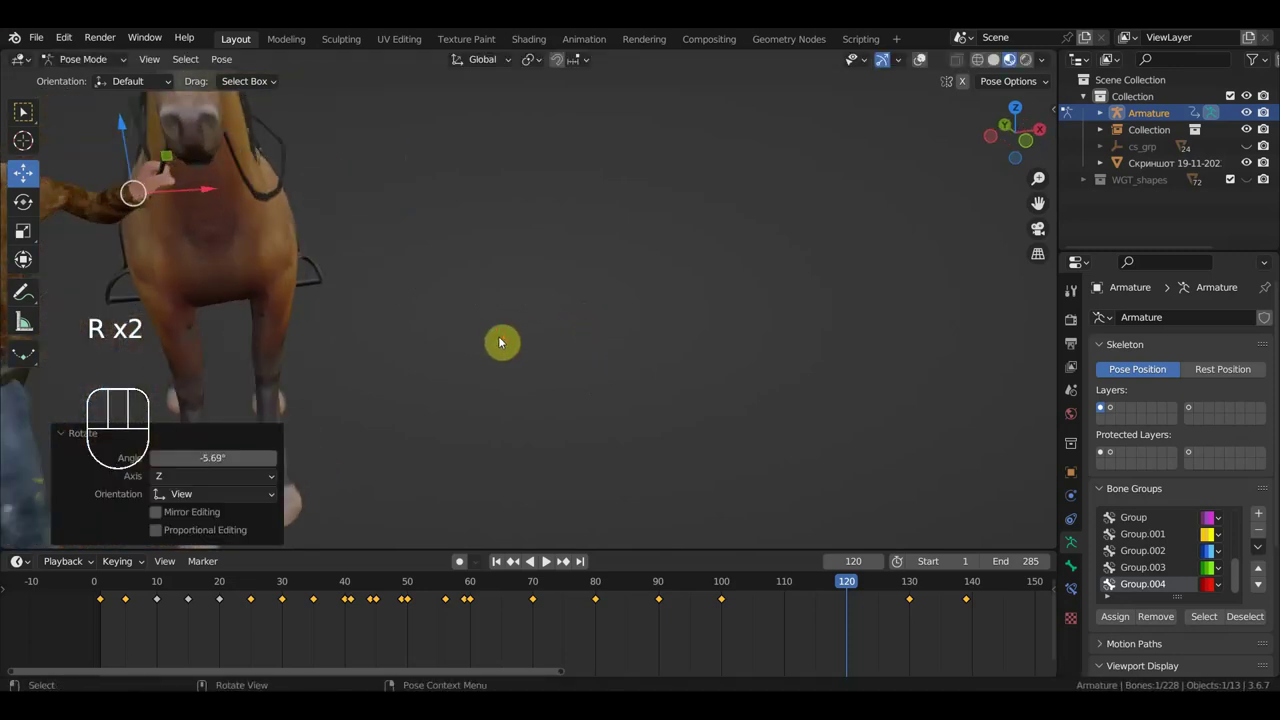
key(i)
click(781, 595)
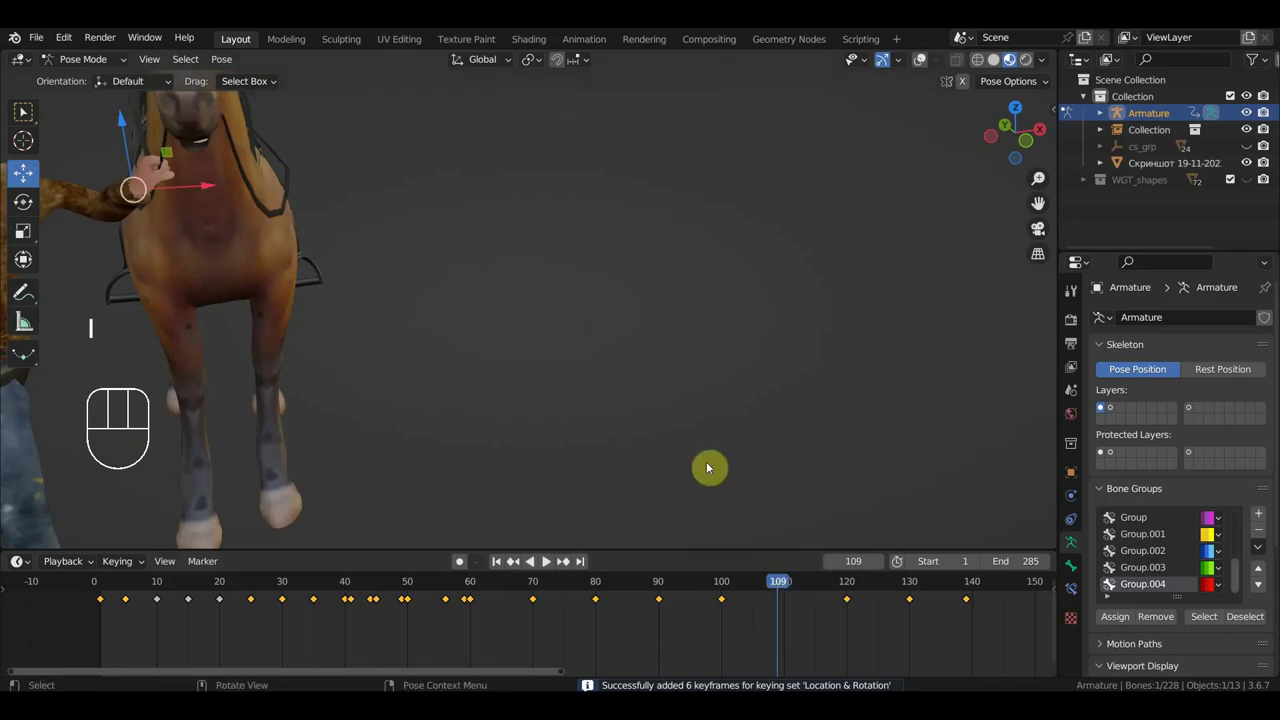
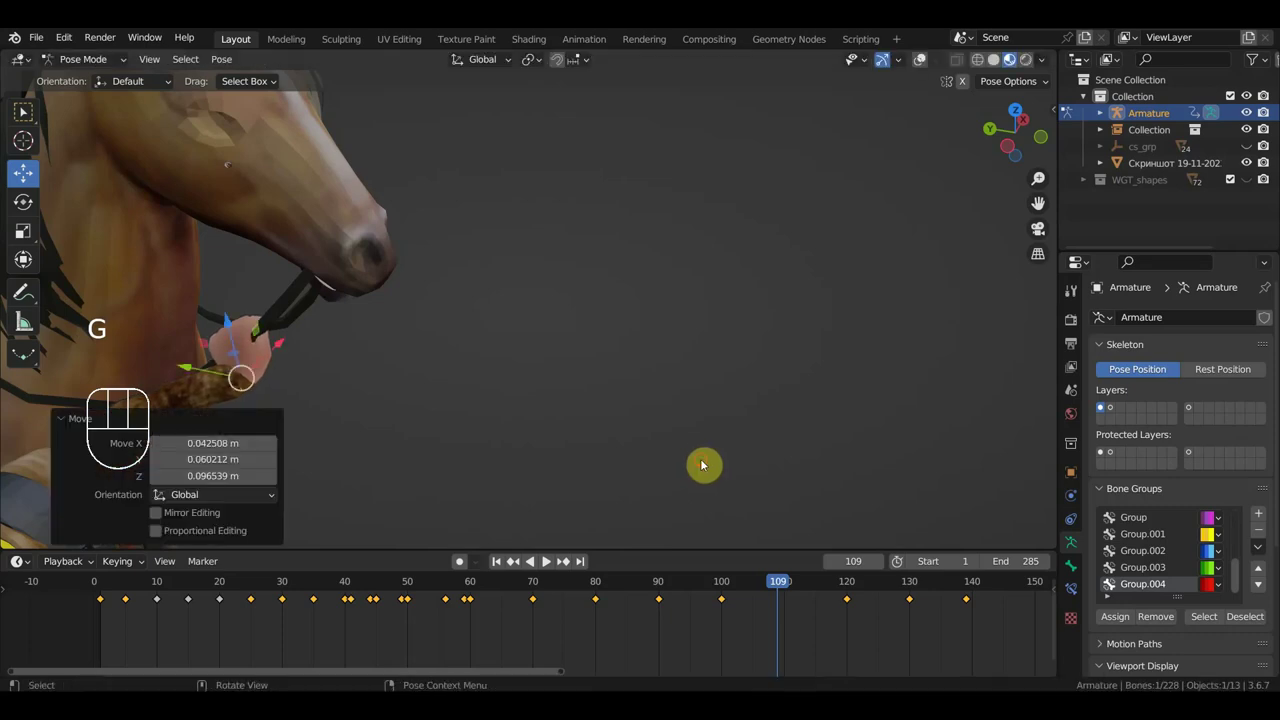
key(i)
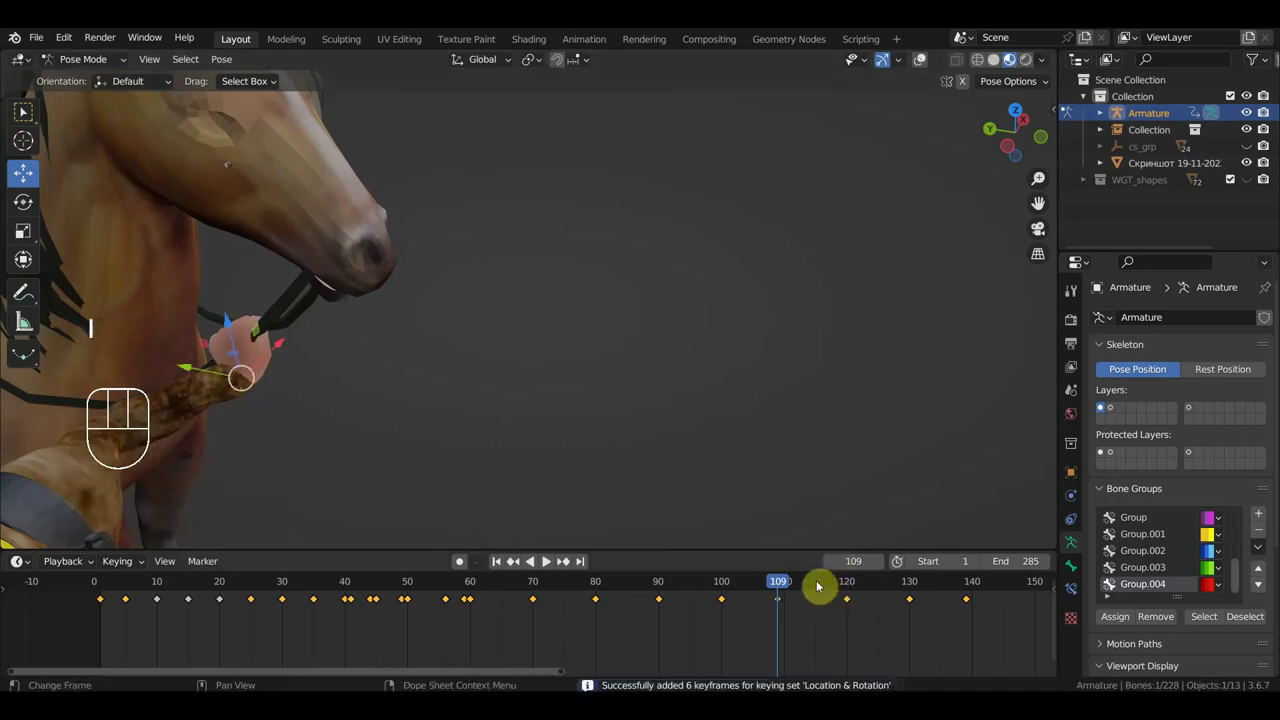
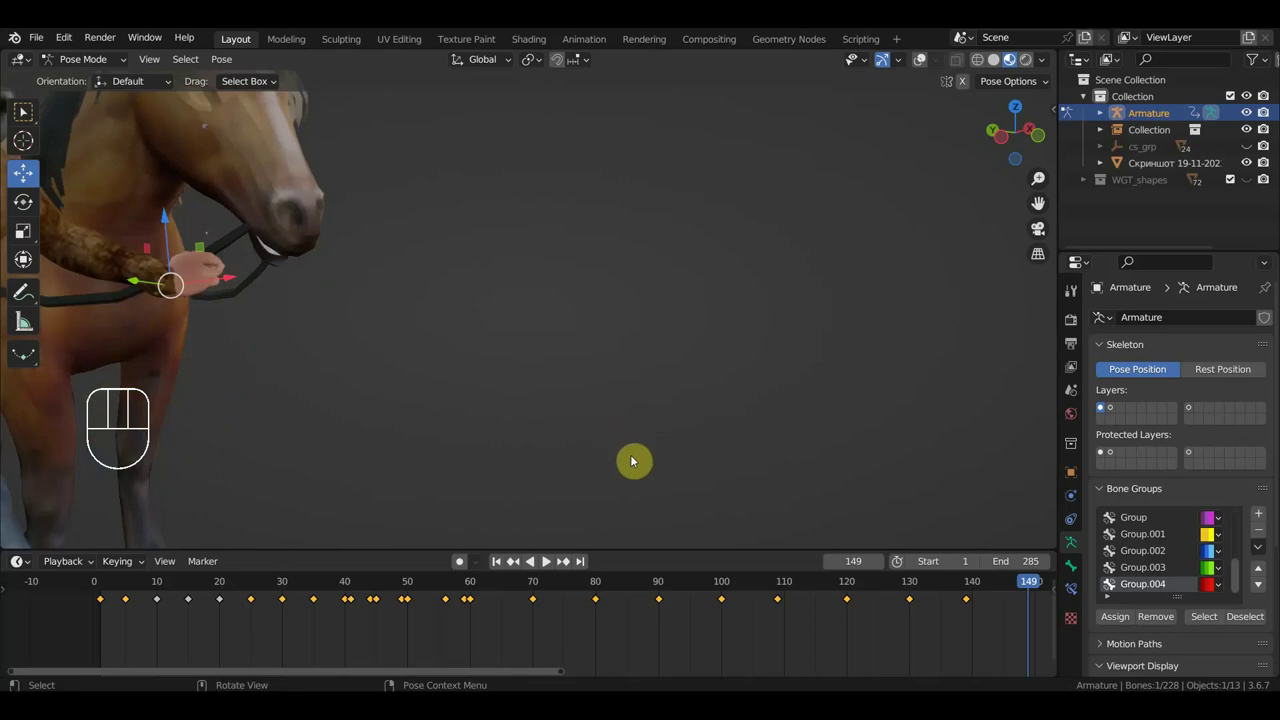
Move and rotate the controller into its pose at frame 149, zooming in to place it.
key(g)
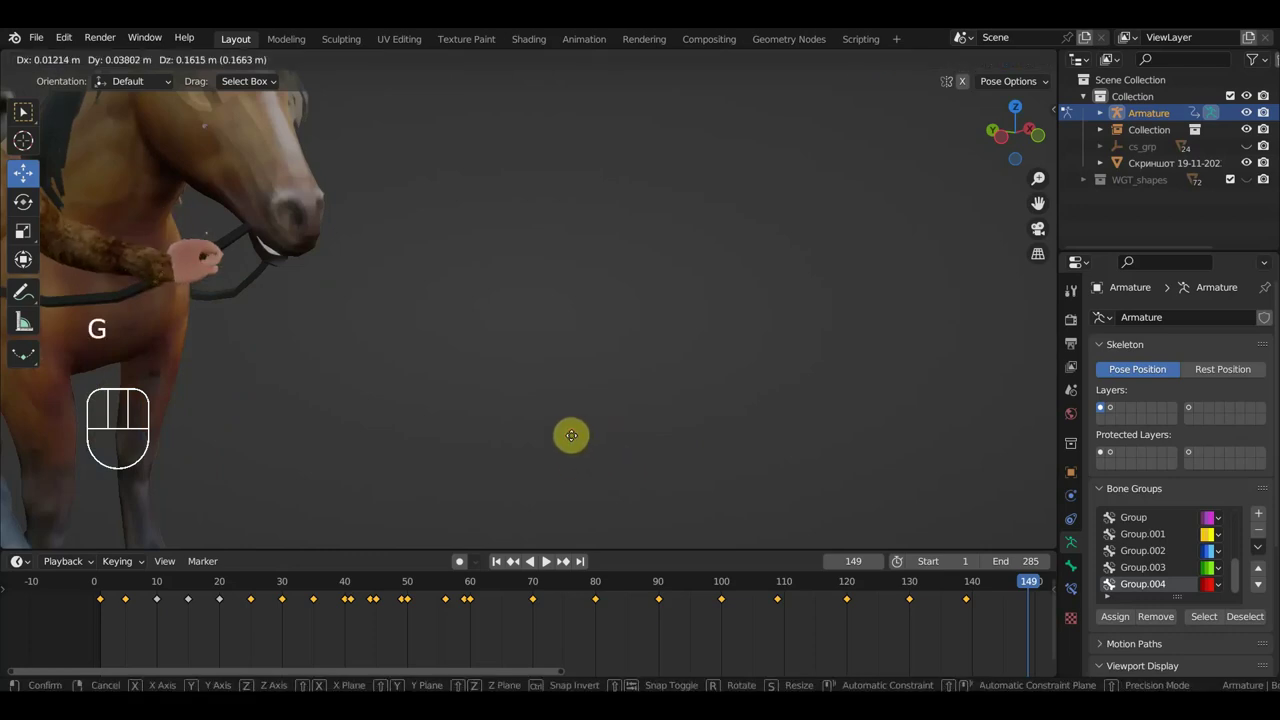
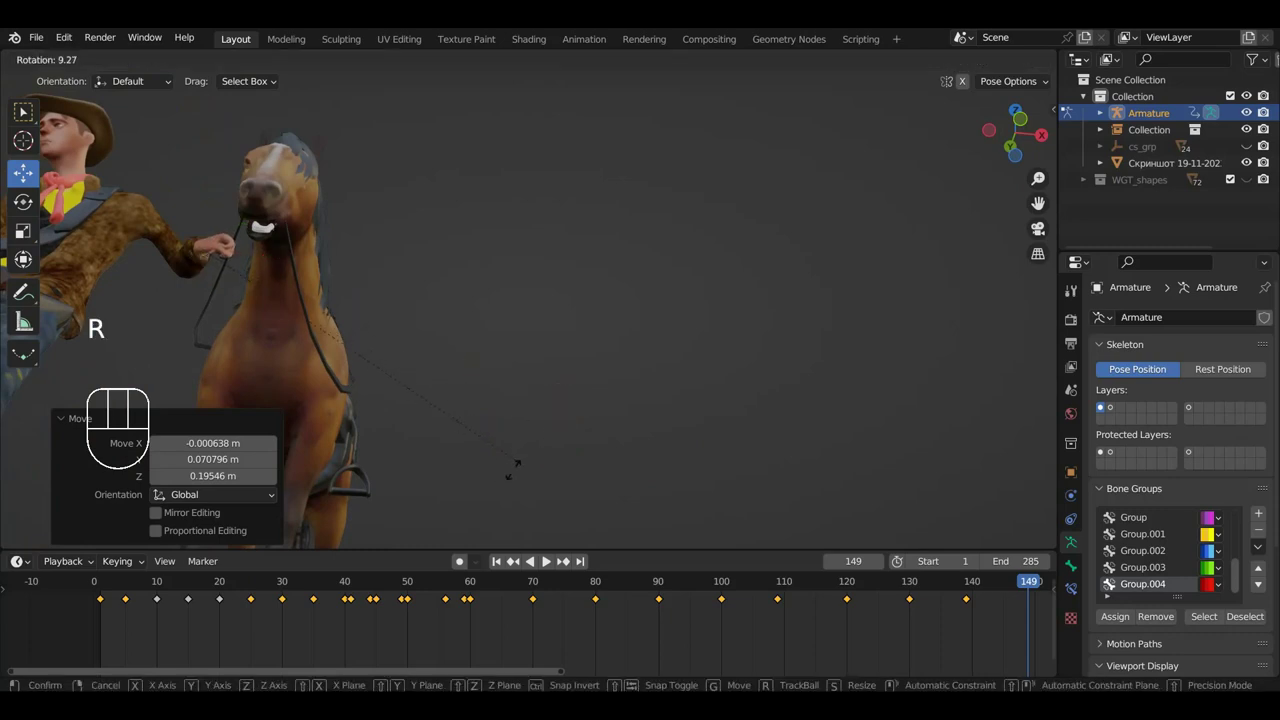
key(g)
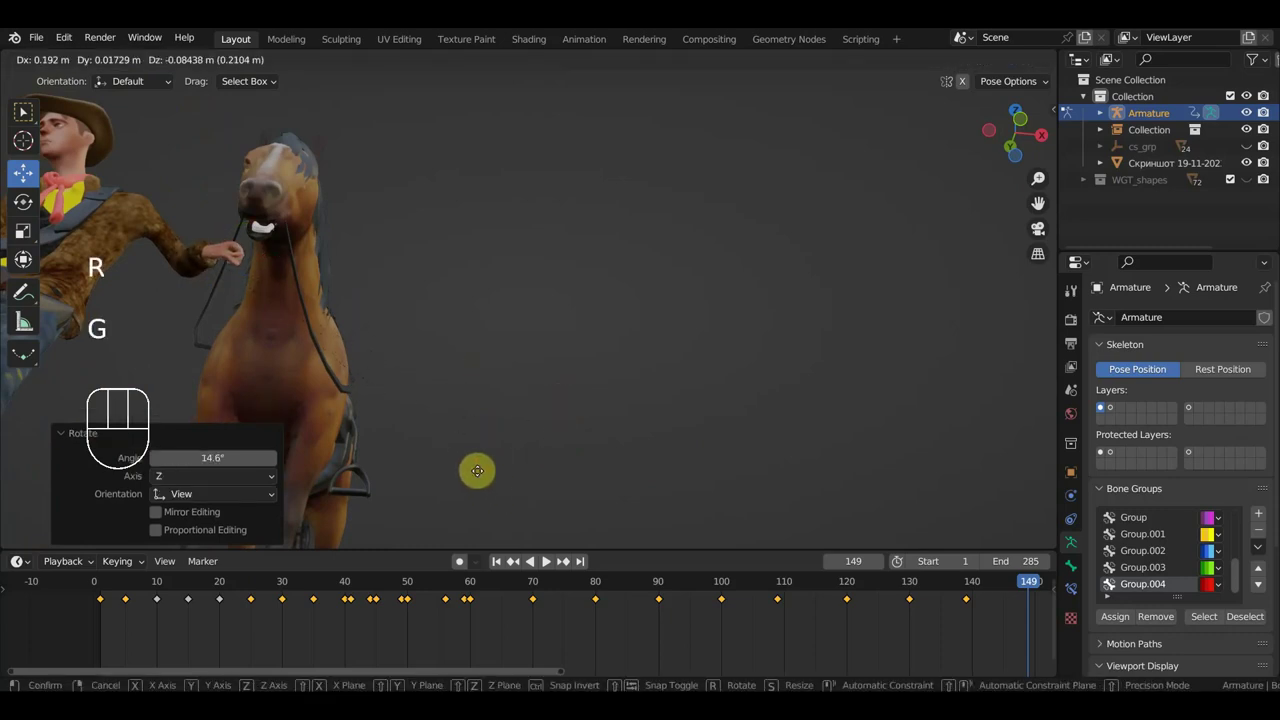
scroll(up, 3)
drag(482, 472, 595, 546)
scroll(up, 3)
middle_click(599, 463)
key(r)
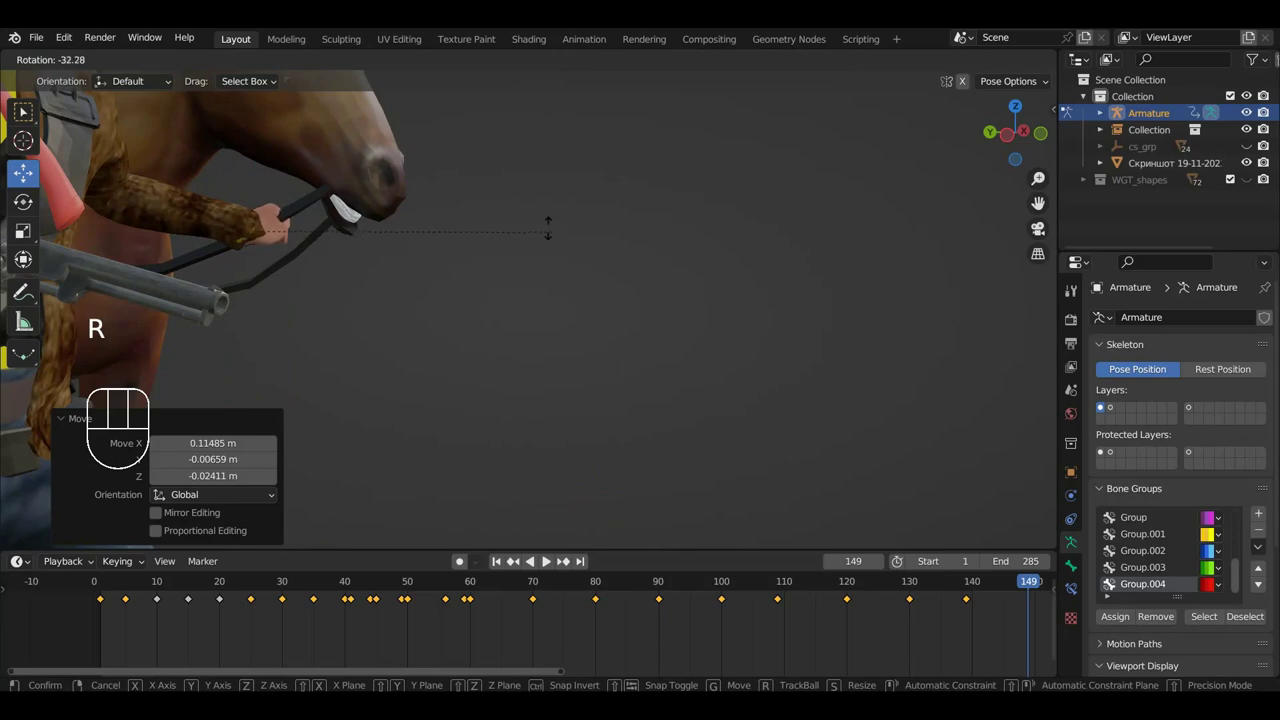
key(g)
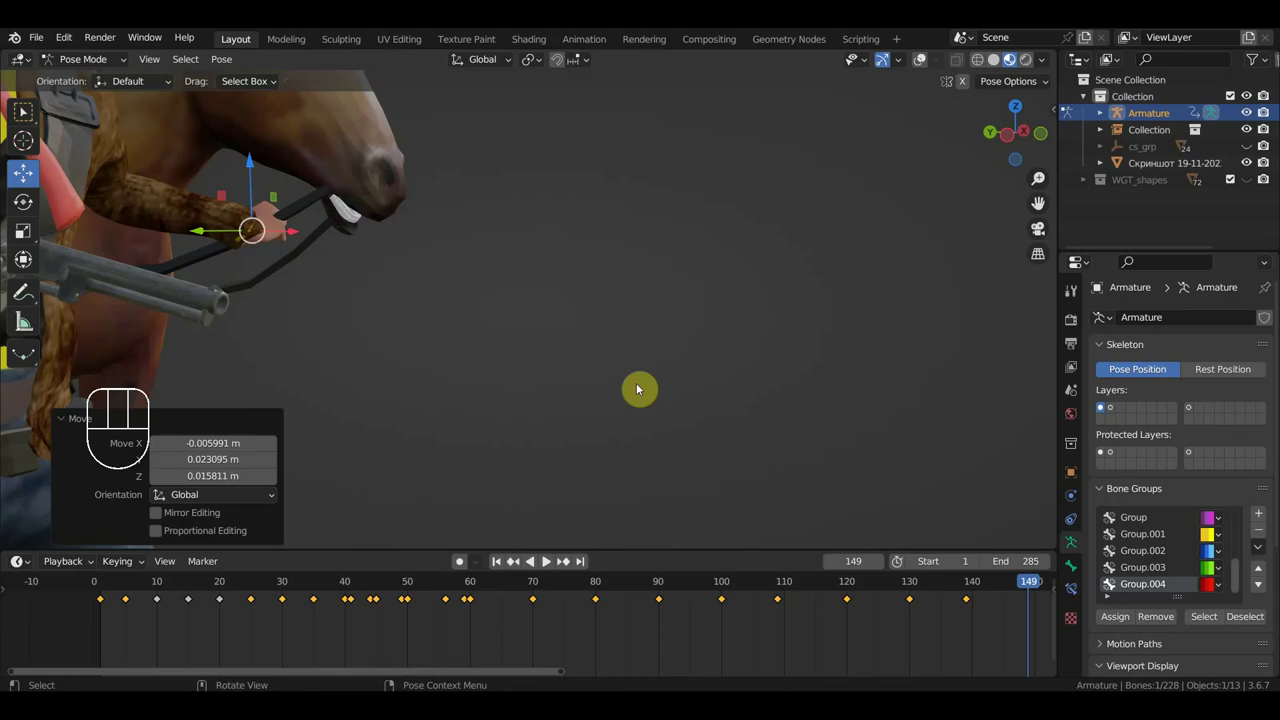
scroll(up, 3)
drag(653, 388, 564, 389)
scroll(down, 3)
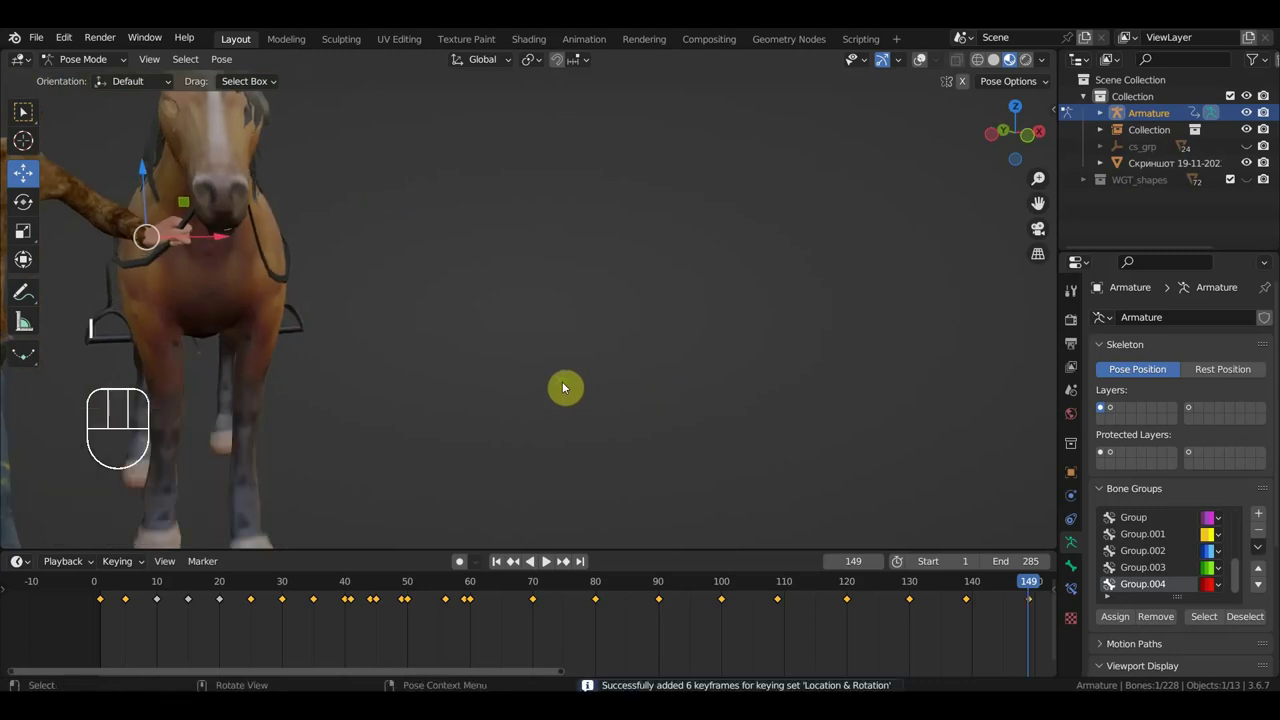
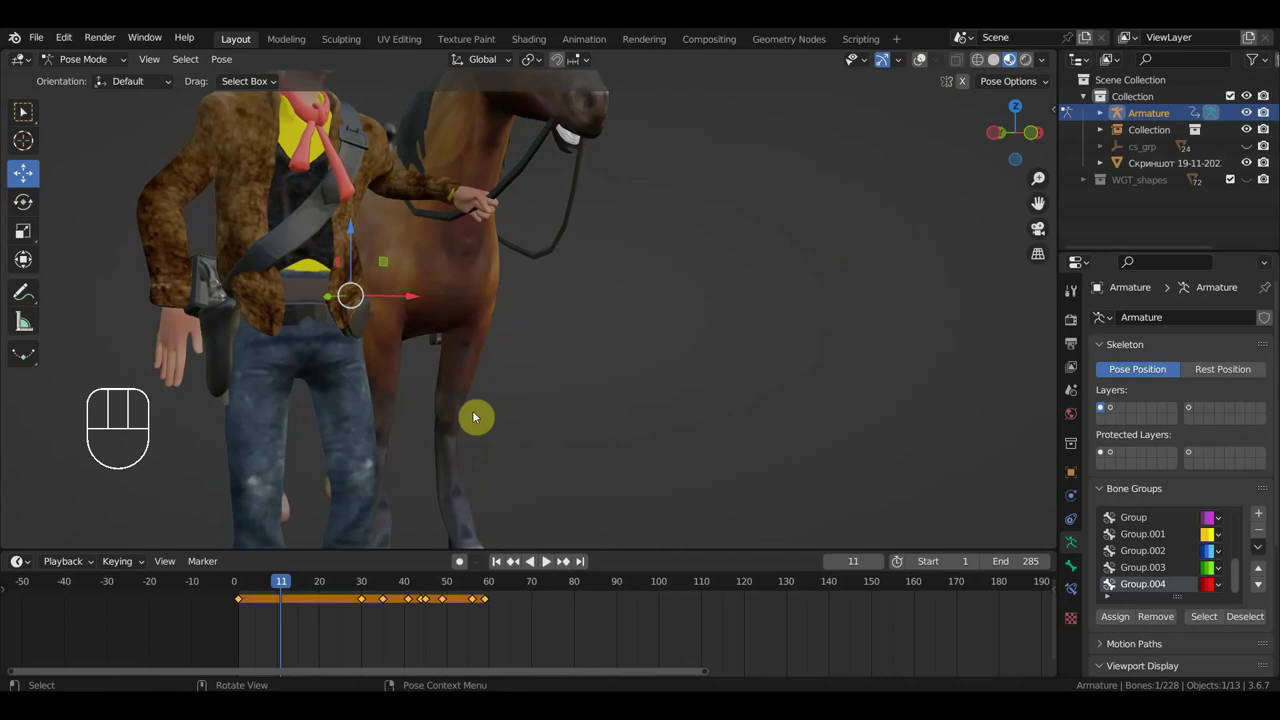
Rotate the controller and key its location and rotation.
key(r)
middle_click(522, 383)
key(i)
Delete two selected rig items and scrub forward to frame 59.
click(531, 637)
key(Delete)
drag(277, 588, 268, 609)
click(263, 615)
key(Delete)
drag(256, 590, 520, 496)
drag(515, 461, 636, 466)
Rotate and move the bridle controller, key it at frame 59, and scrub ahead to frame 90.
key(r)
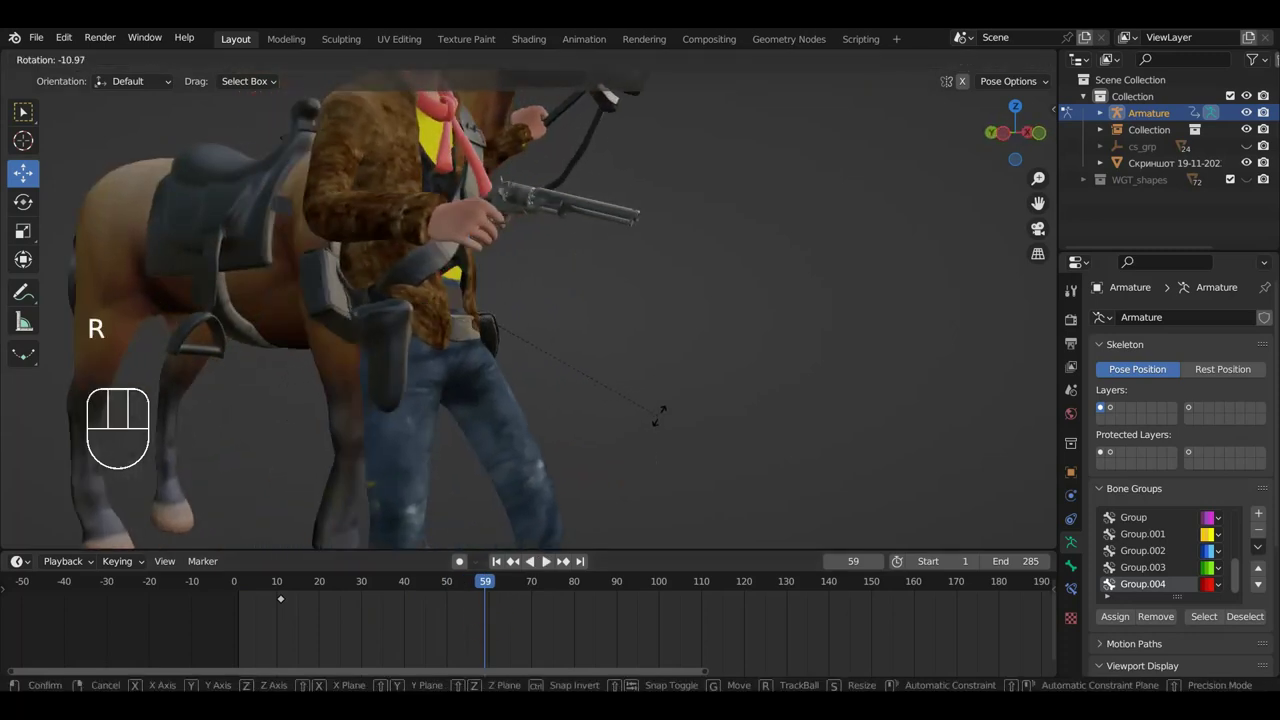
key(g)
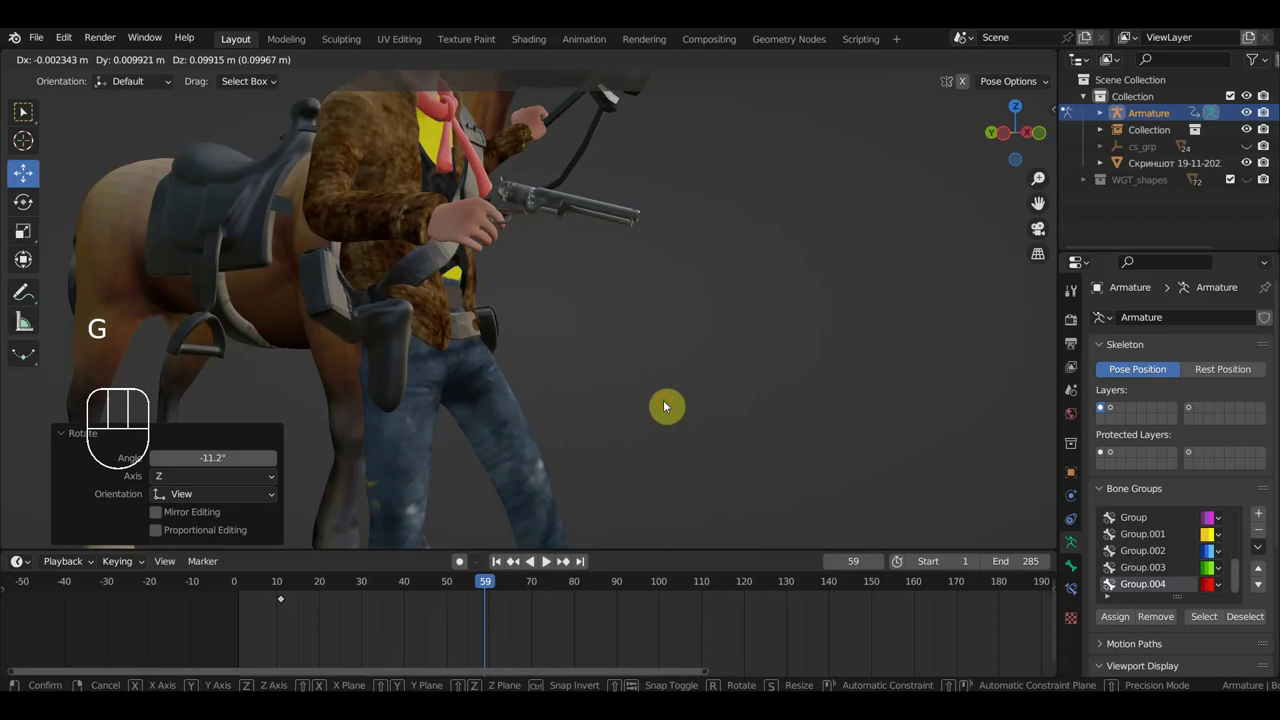
drag(670, 413, 581, 416)
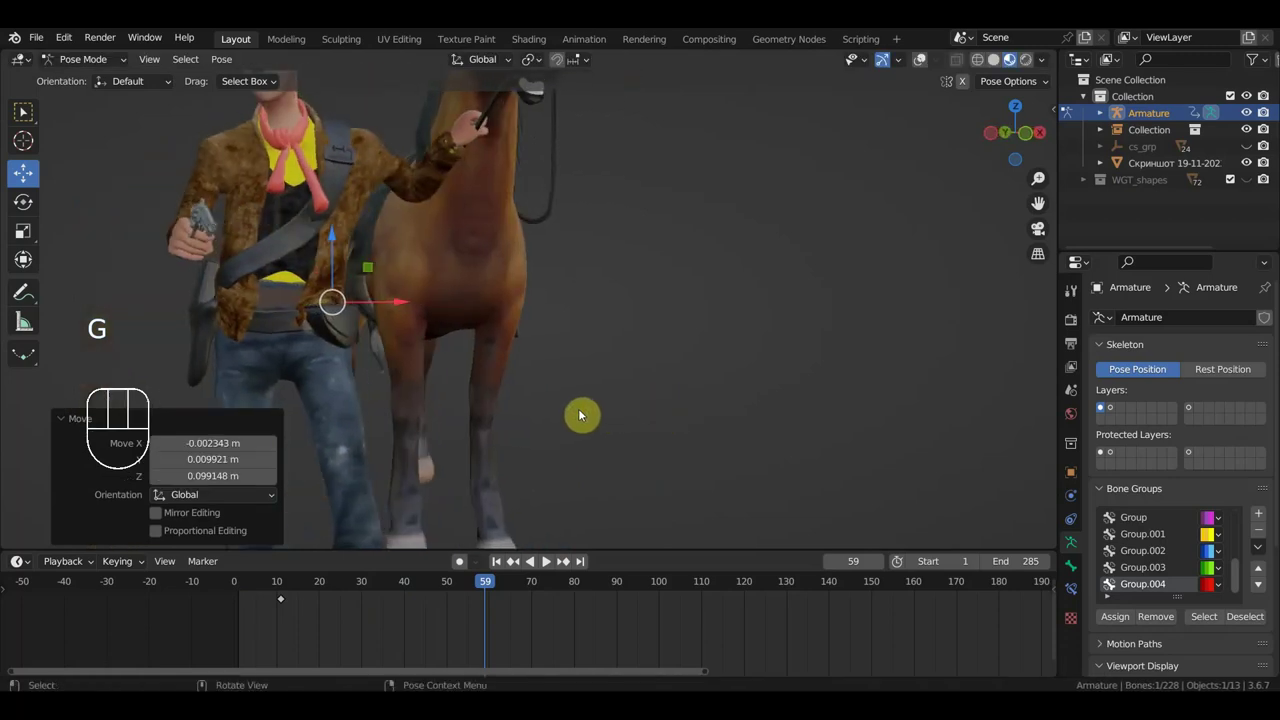
key(i)
drag(477, 587, 571, 603)
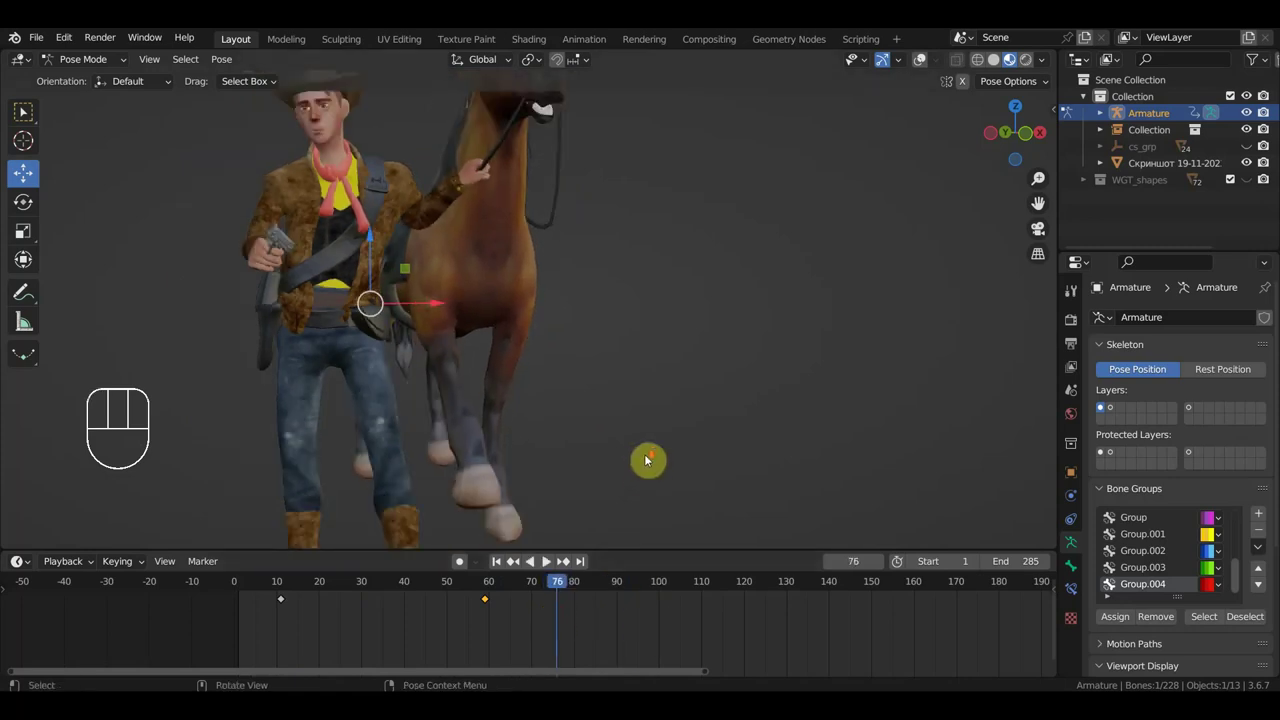
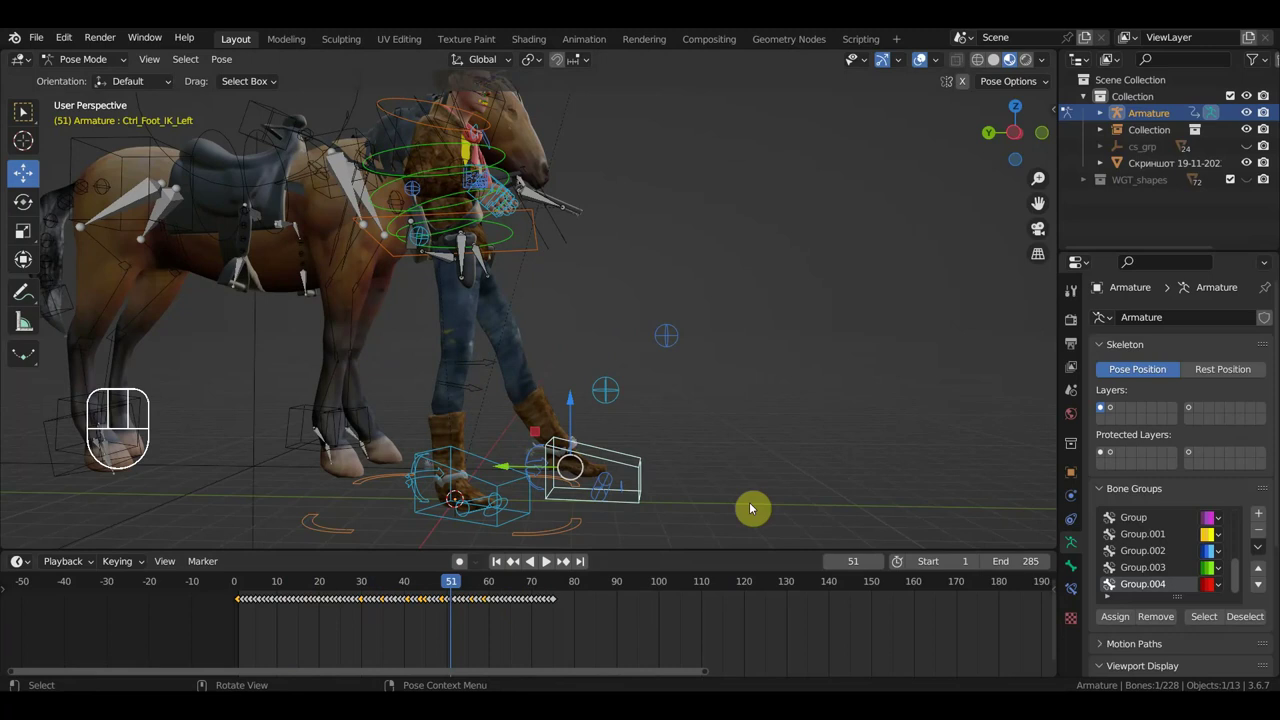
Move the controller near the horse's muzzle, key its location and rotation at frame 51, and scrub back to 48.
key(g)
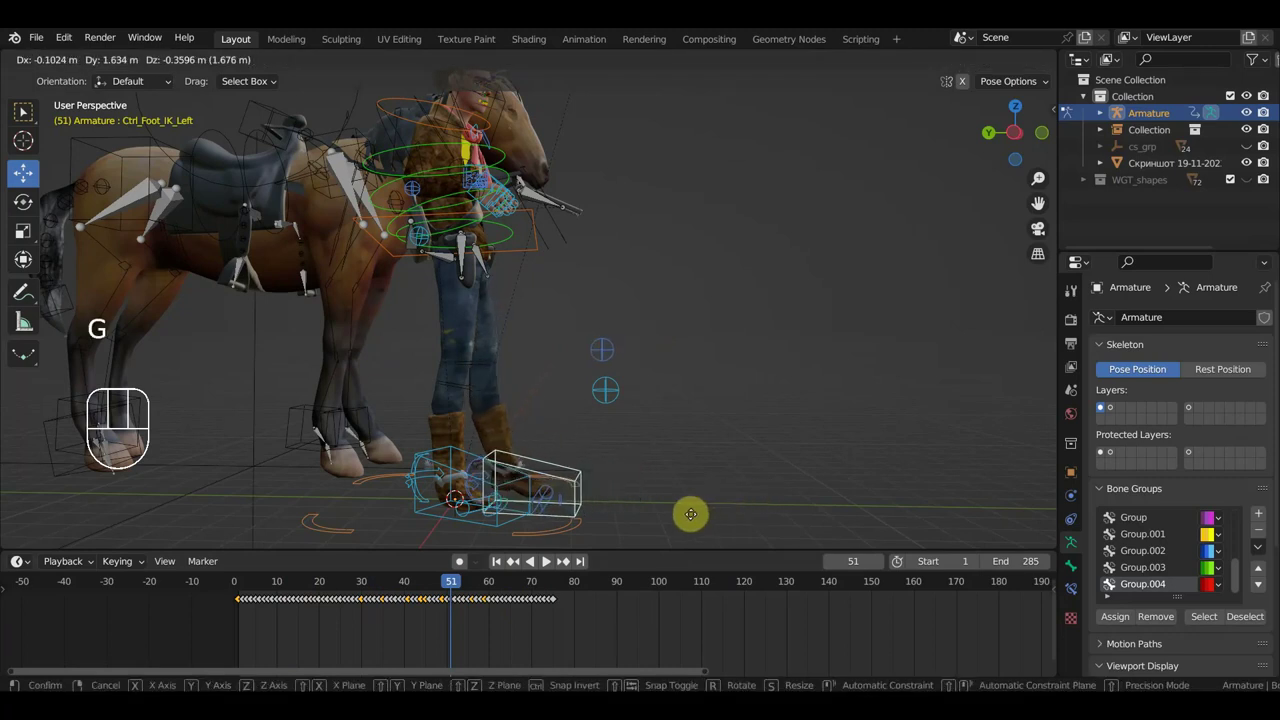
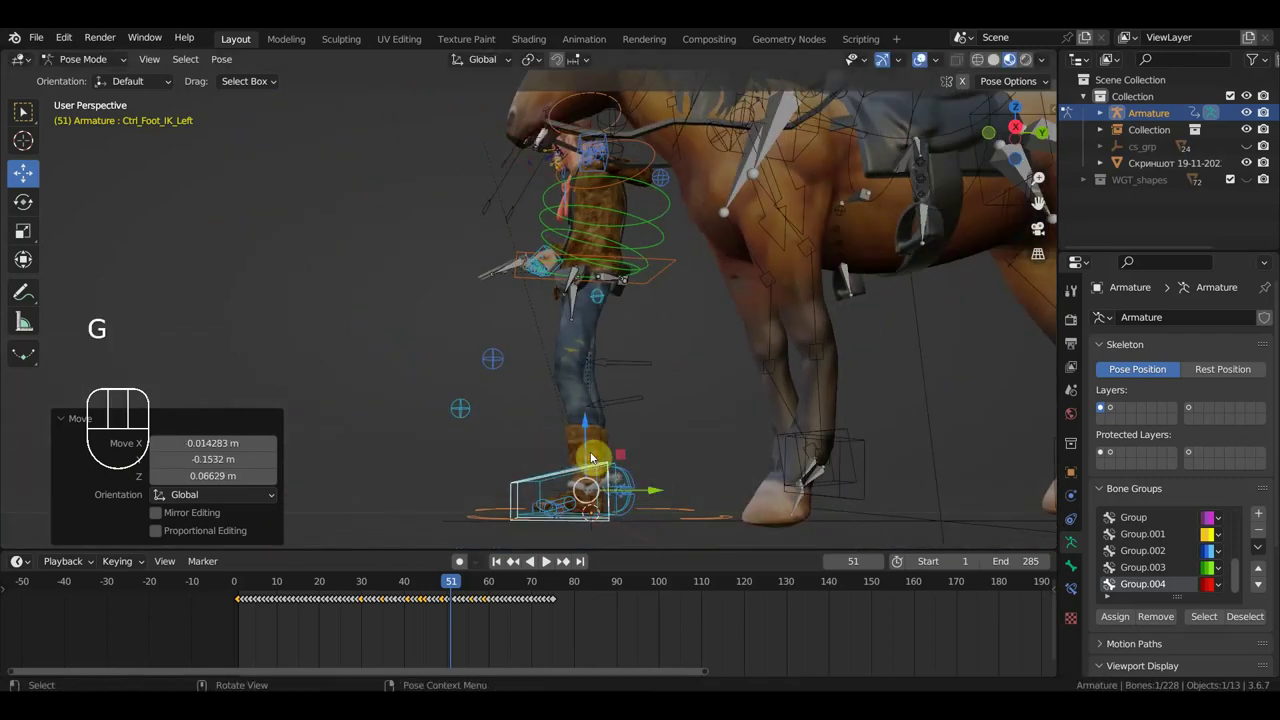
key(i)
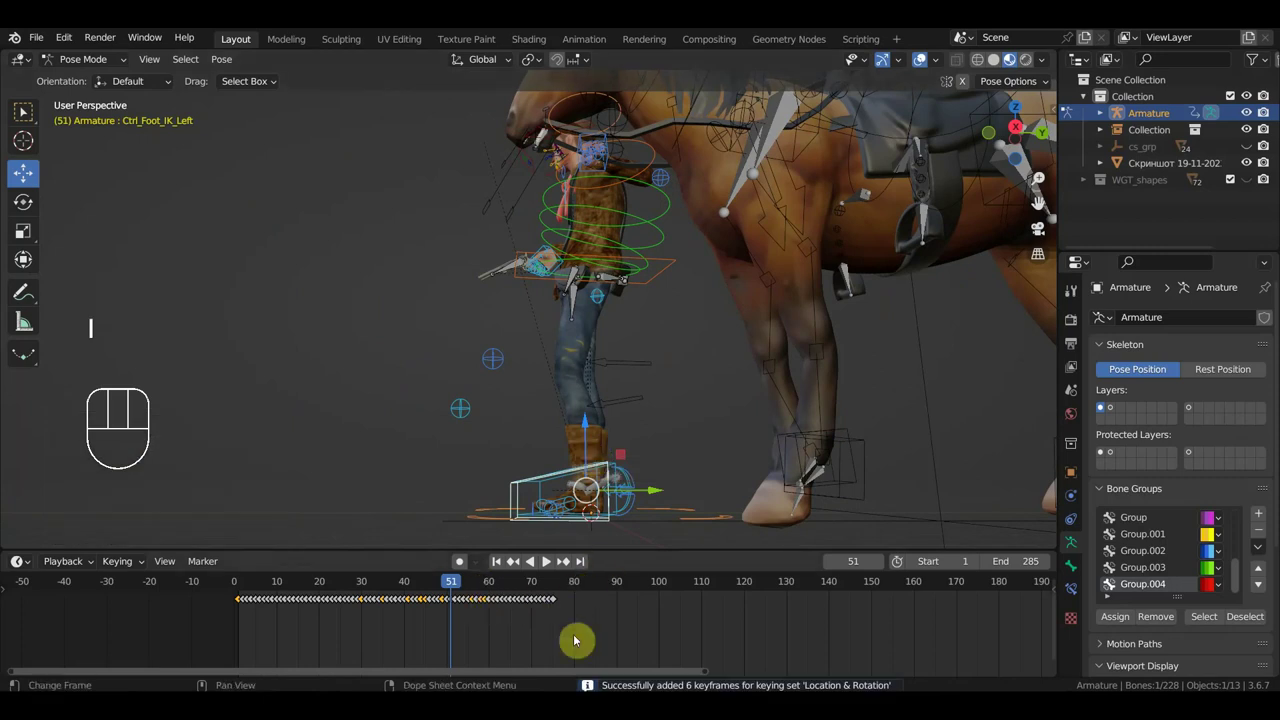
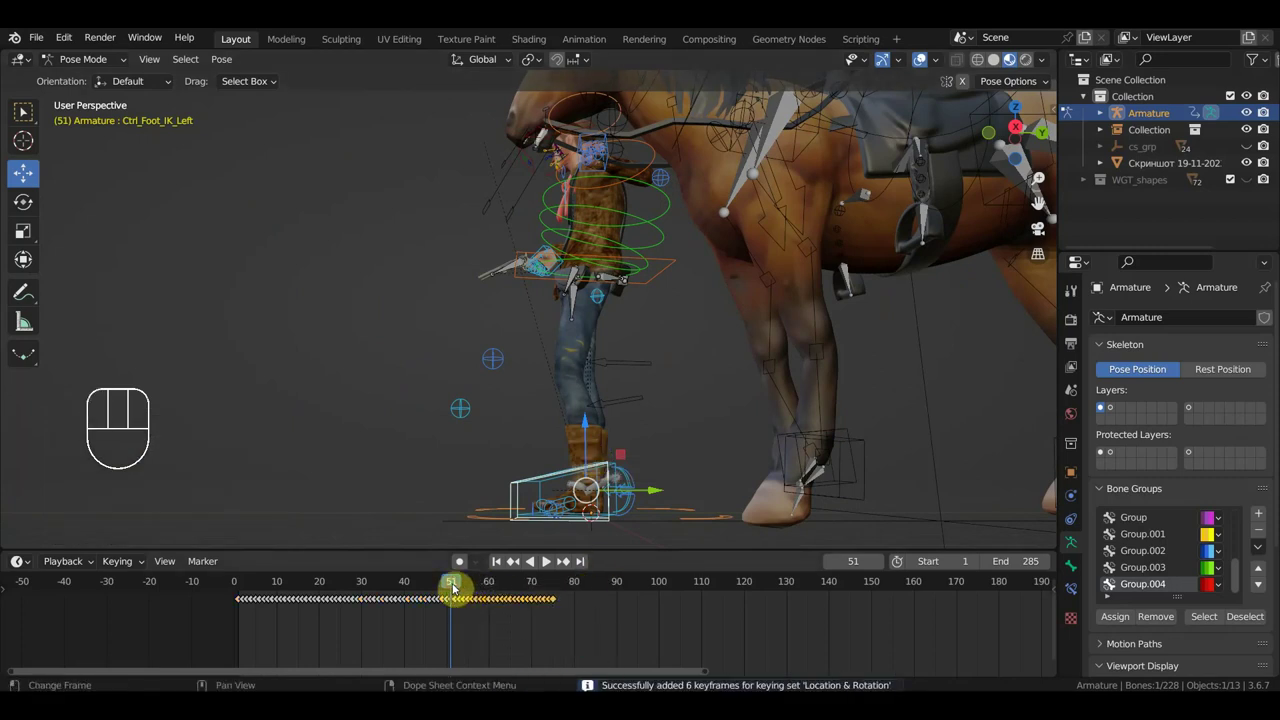
key(Delete)
drag(453, 592, 444, 605)
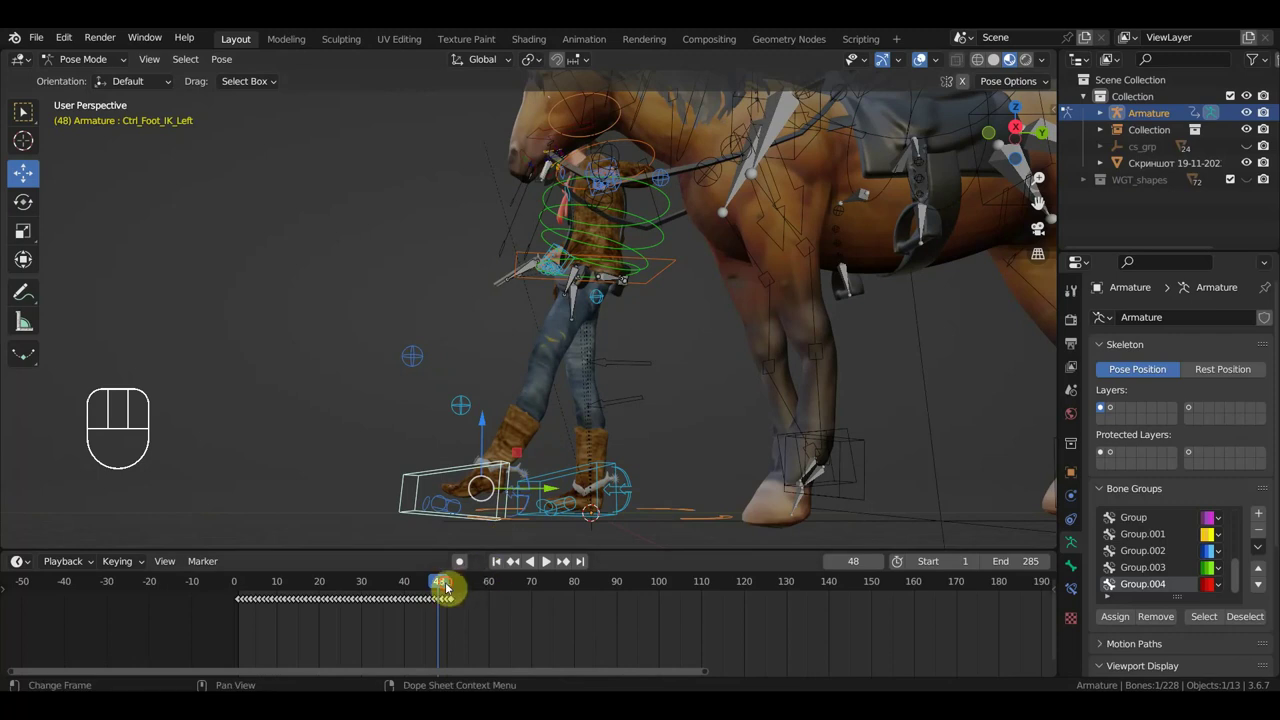
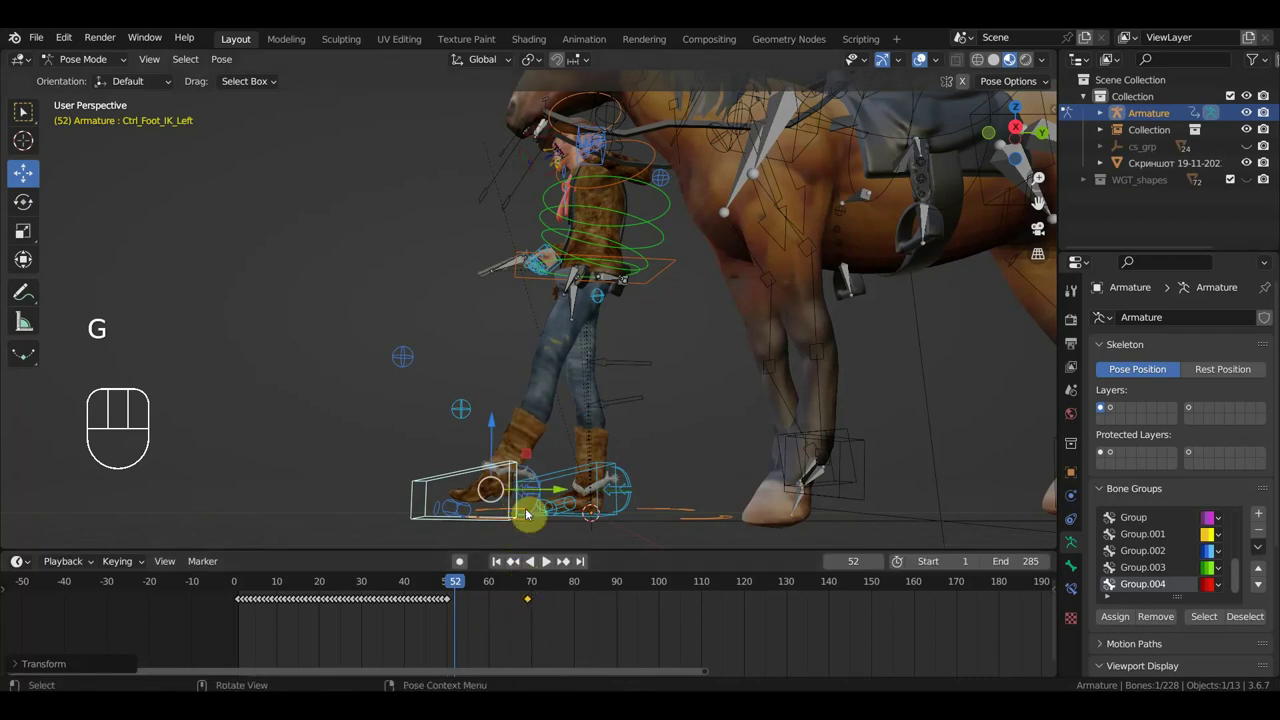
Rotate and move the controller, key it, then adjust its position again at frame 49.
key(r)
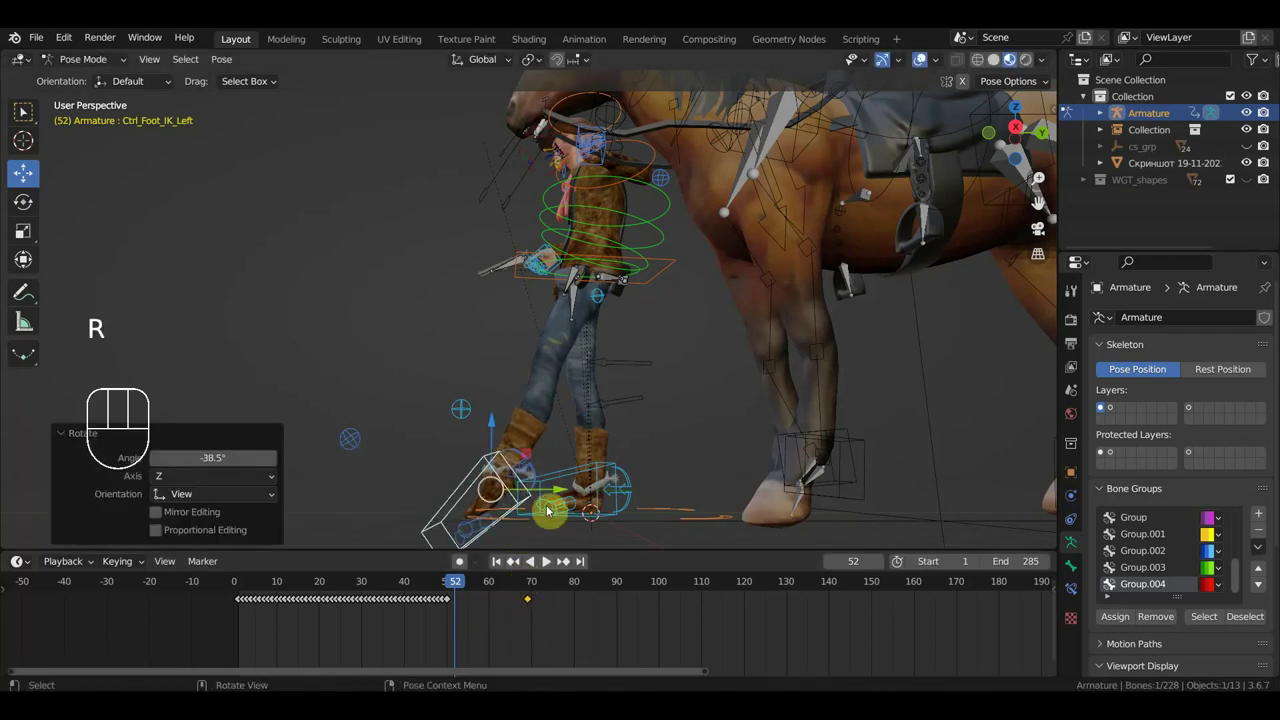
key(g)
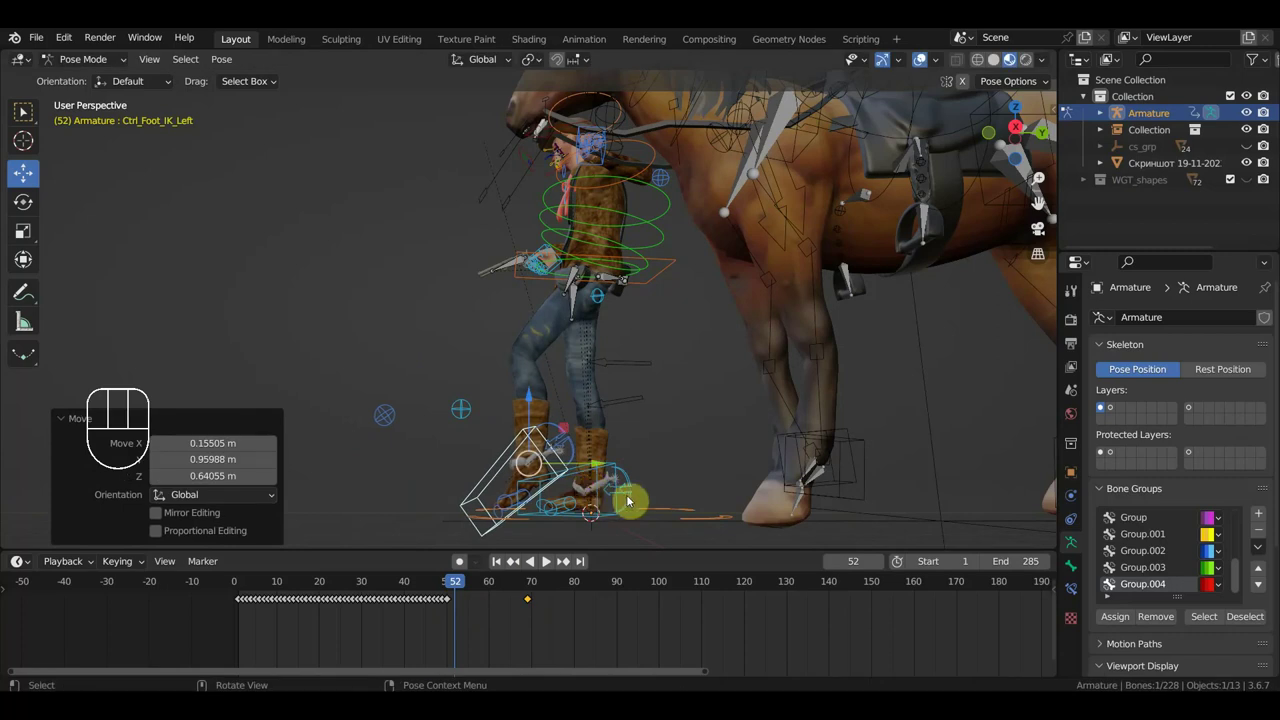
key(i)
click(449, 589)
click(459, 608)
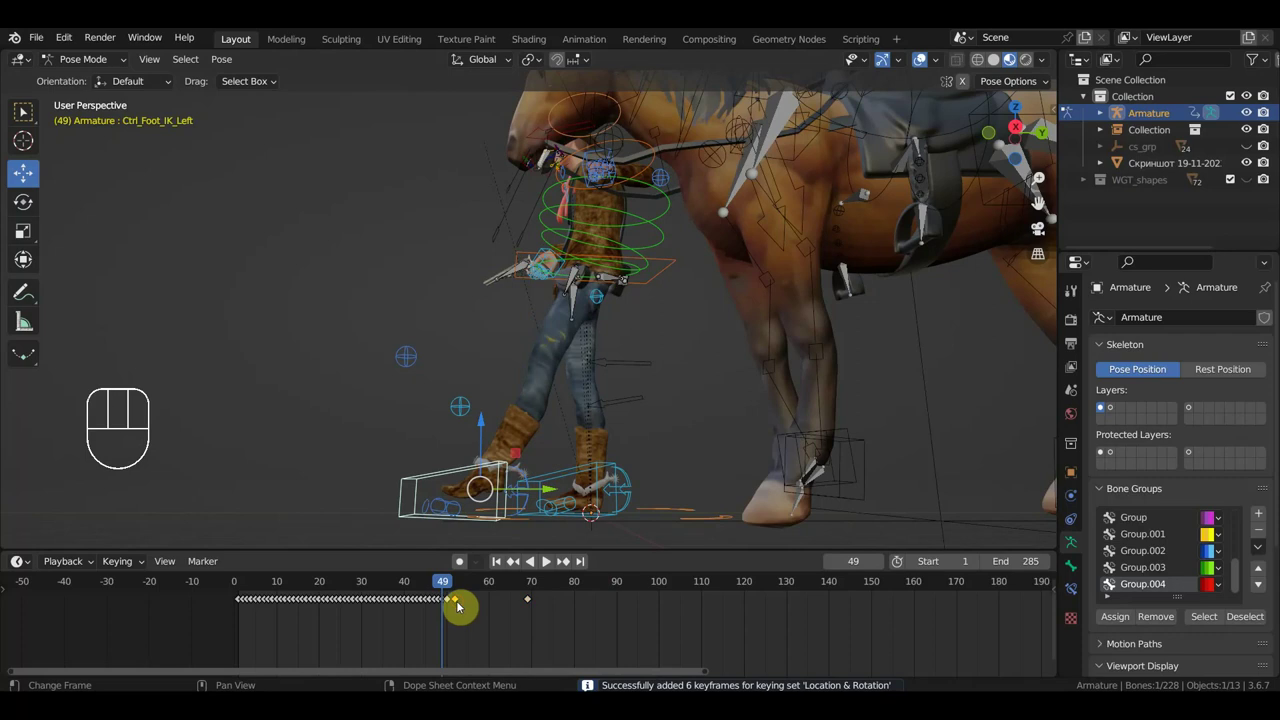
key(g)
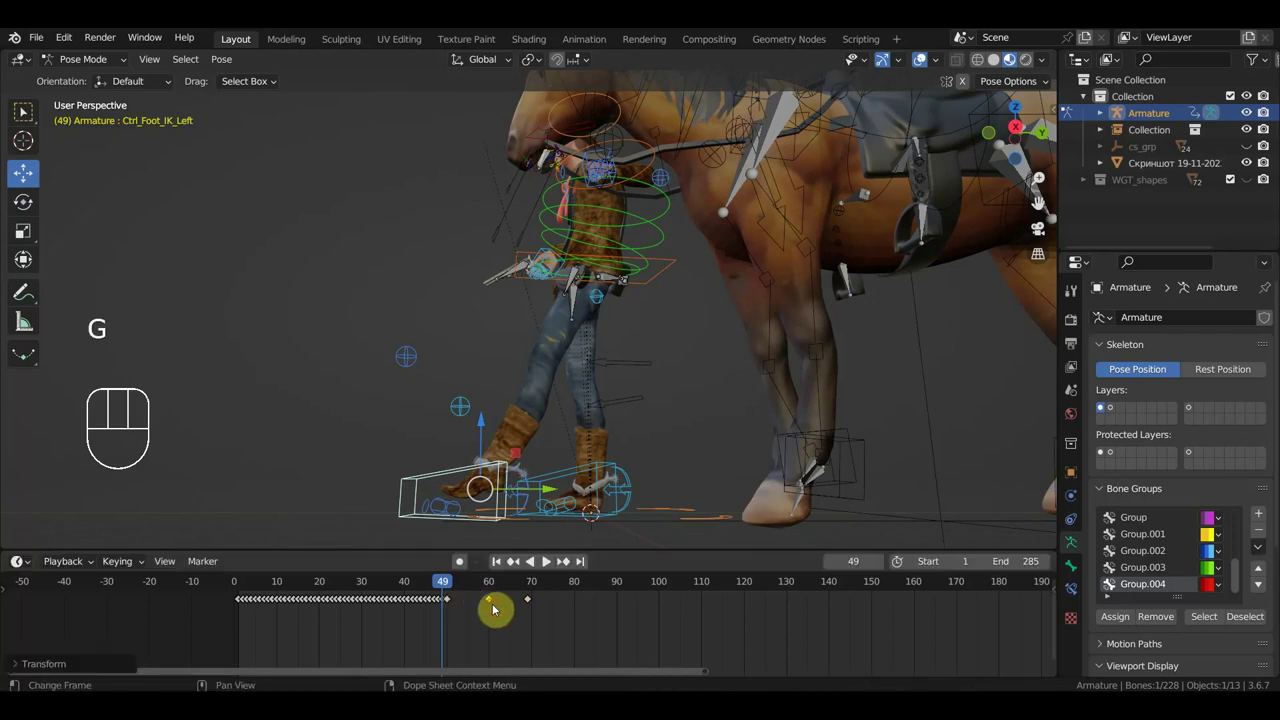
Scrub through frames 49–85 to check the motion and pull the view back to the whole scene.
drag(473, 594, 563, 572)
middle_click(588, 470)
drag(547, 592, 619, 458)
middle_click(681, 470)
click(923, 68)
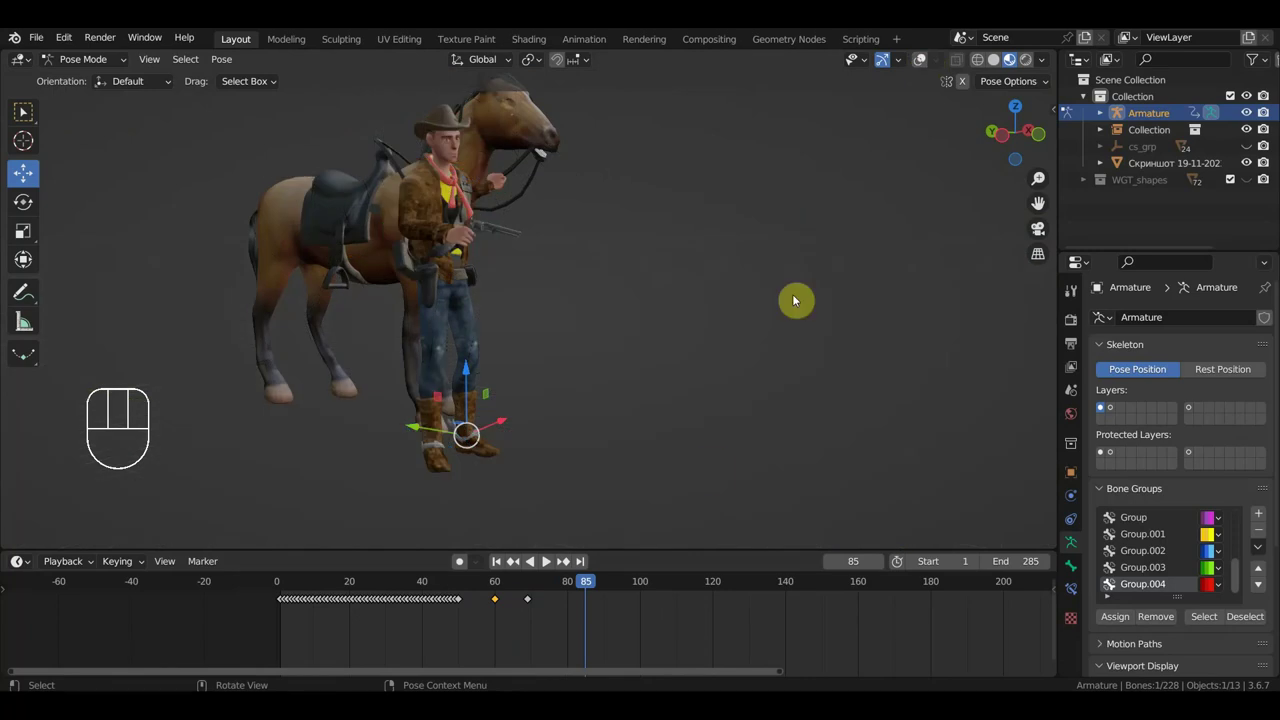
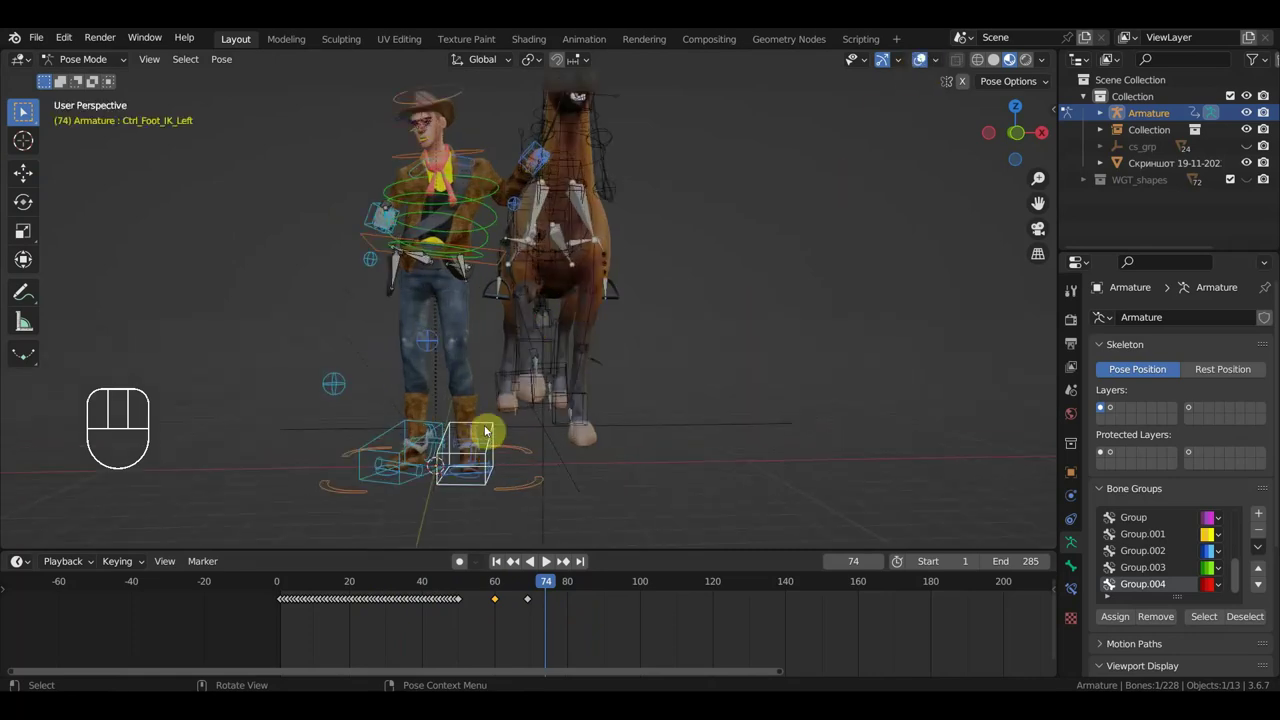
click(491, 436)
click(438, 590)
drag(434, 586, 407, 601)
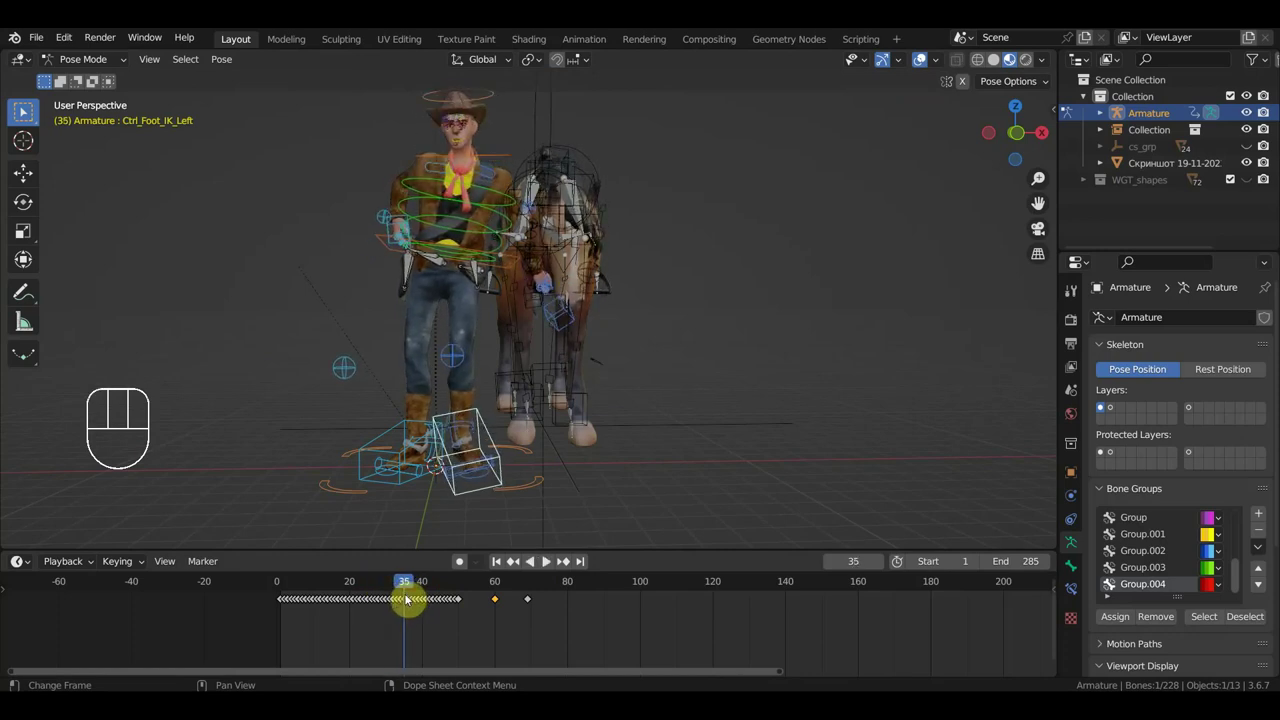
drag(581, 642, 407, 593)
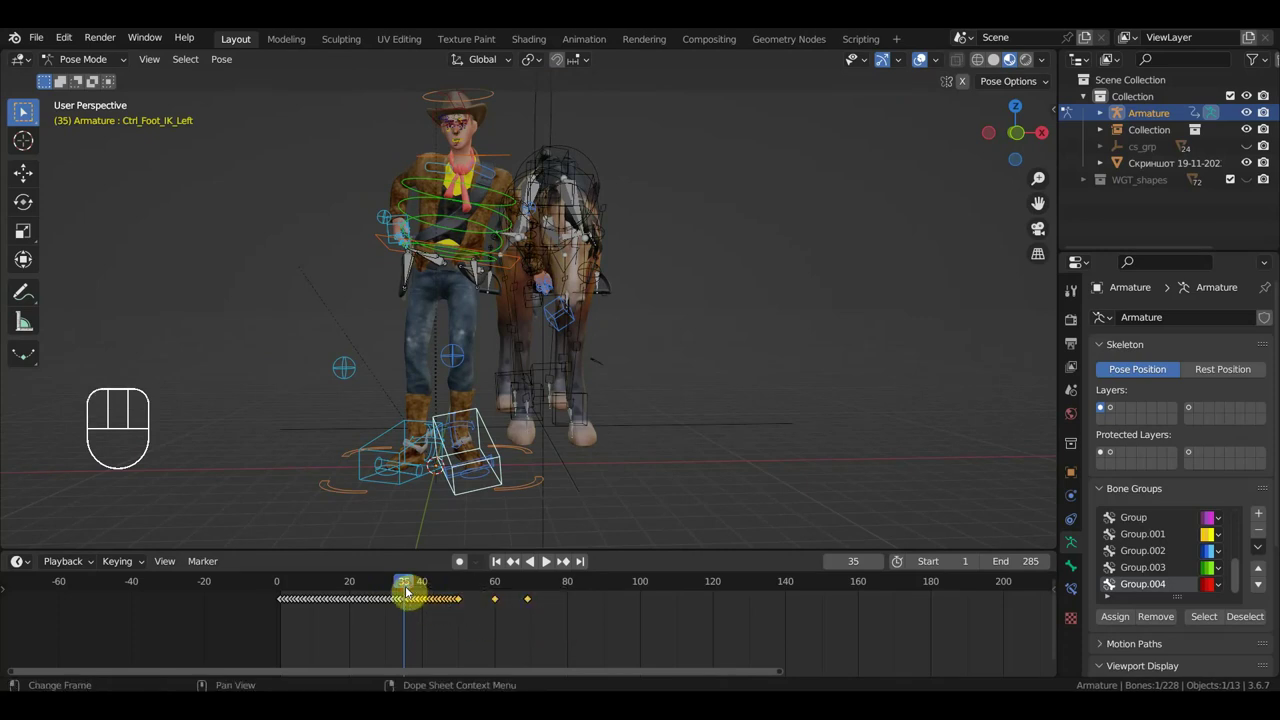
key(Delete)
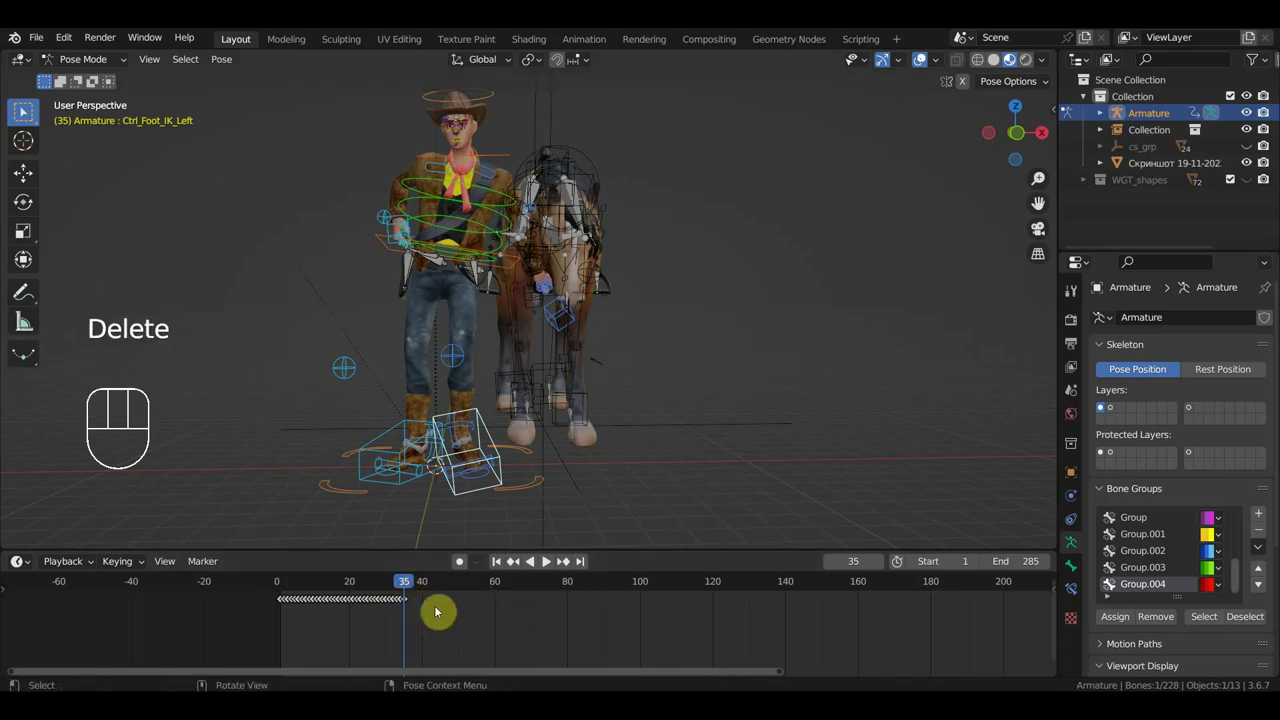
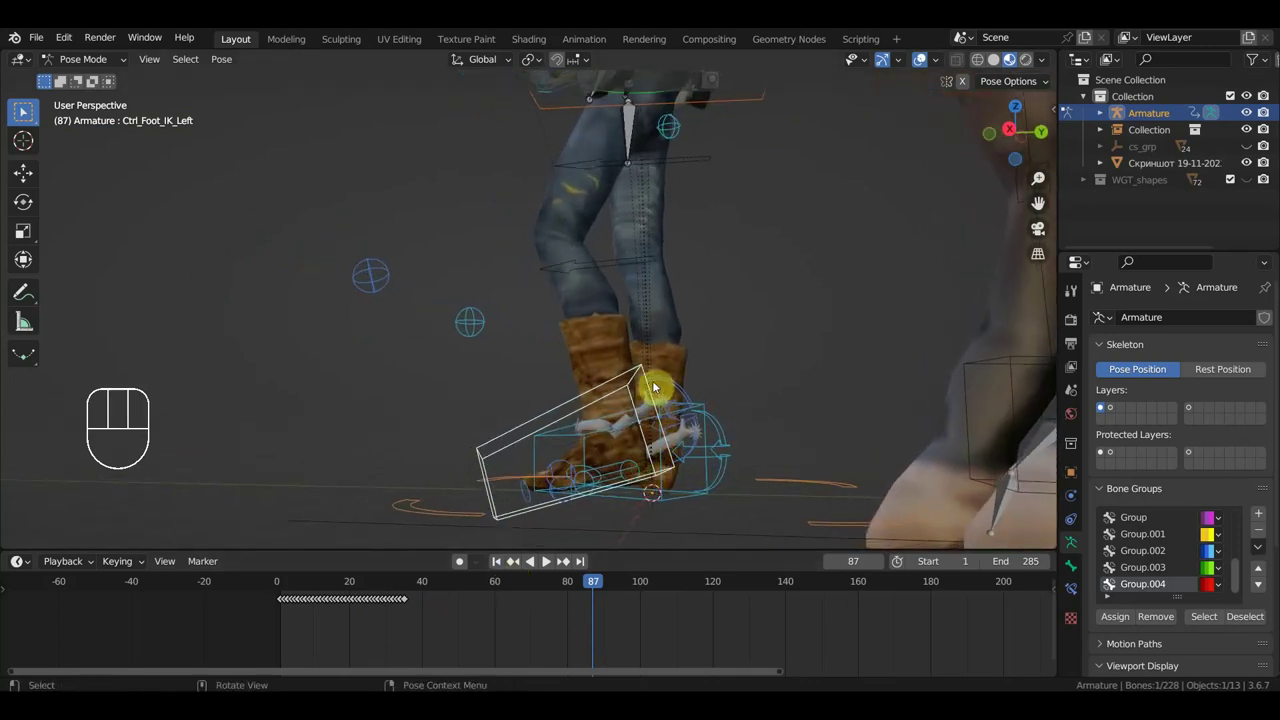
From a straight-on view of the cowboy's feet, rotate and move the controller beside the boot and key it.
key(KP_3)
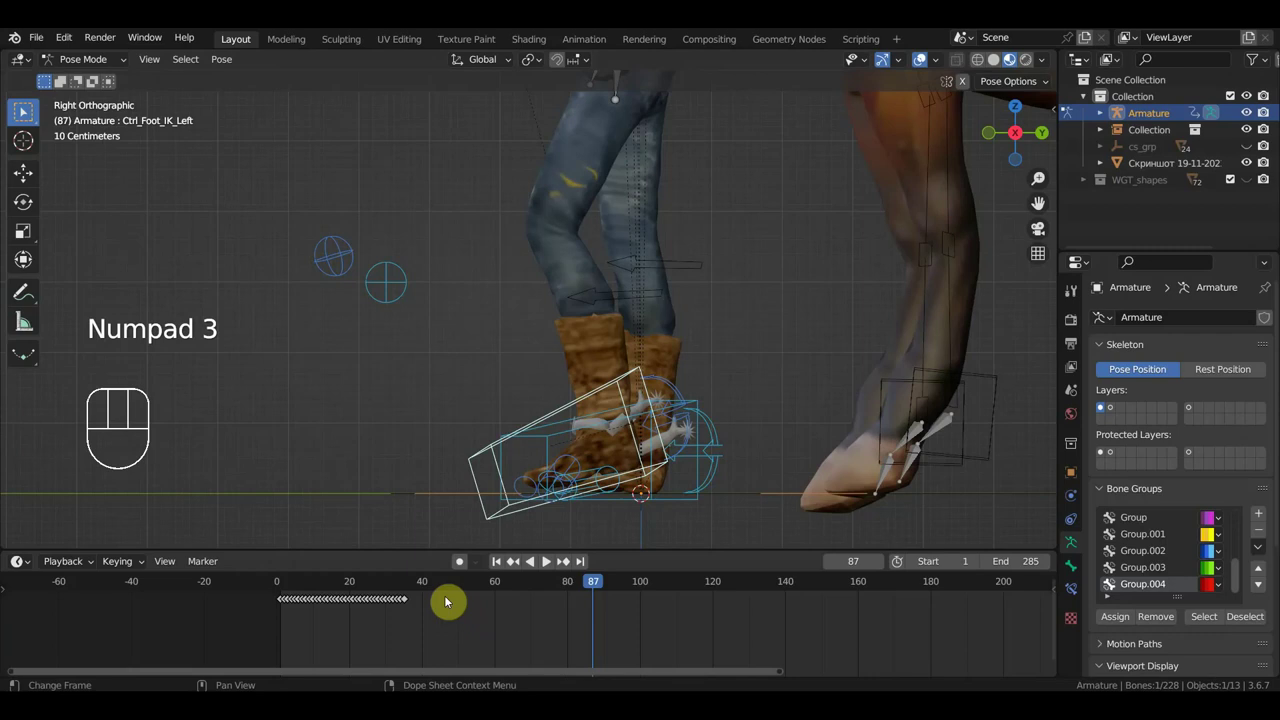
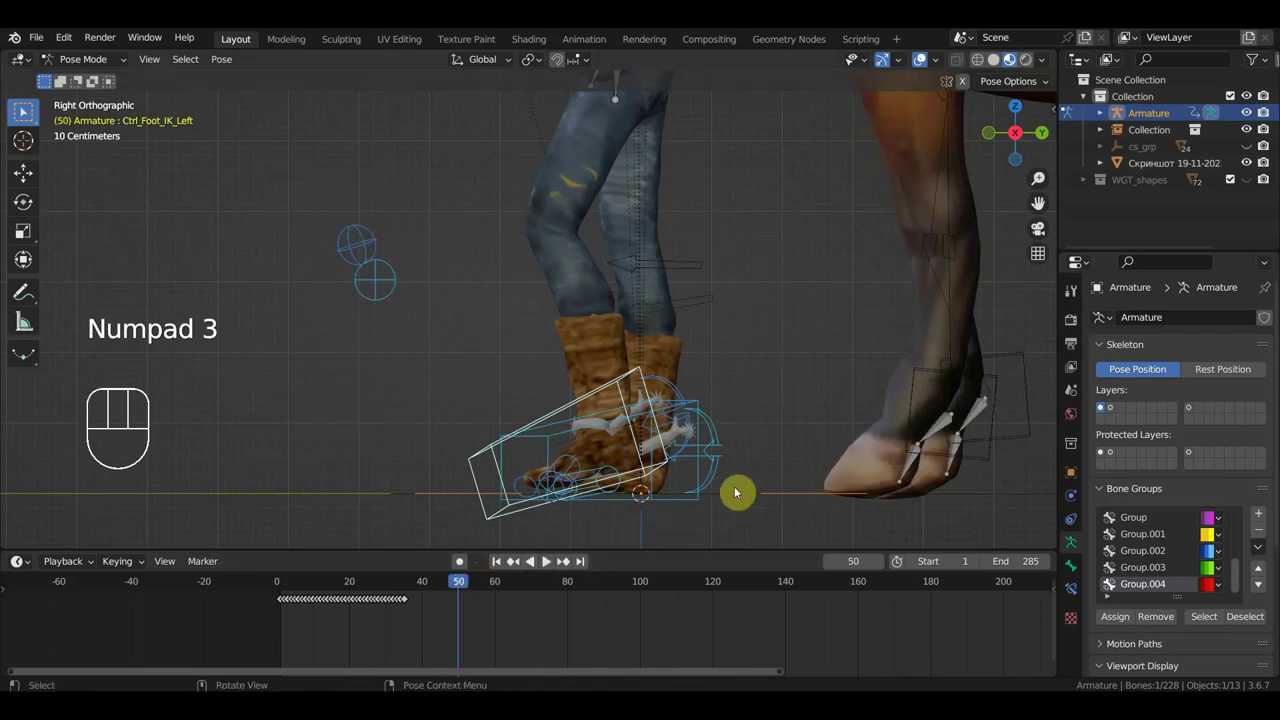
key(r)
key(g)
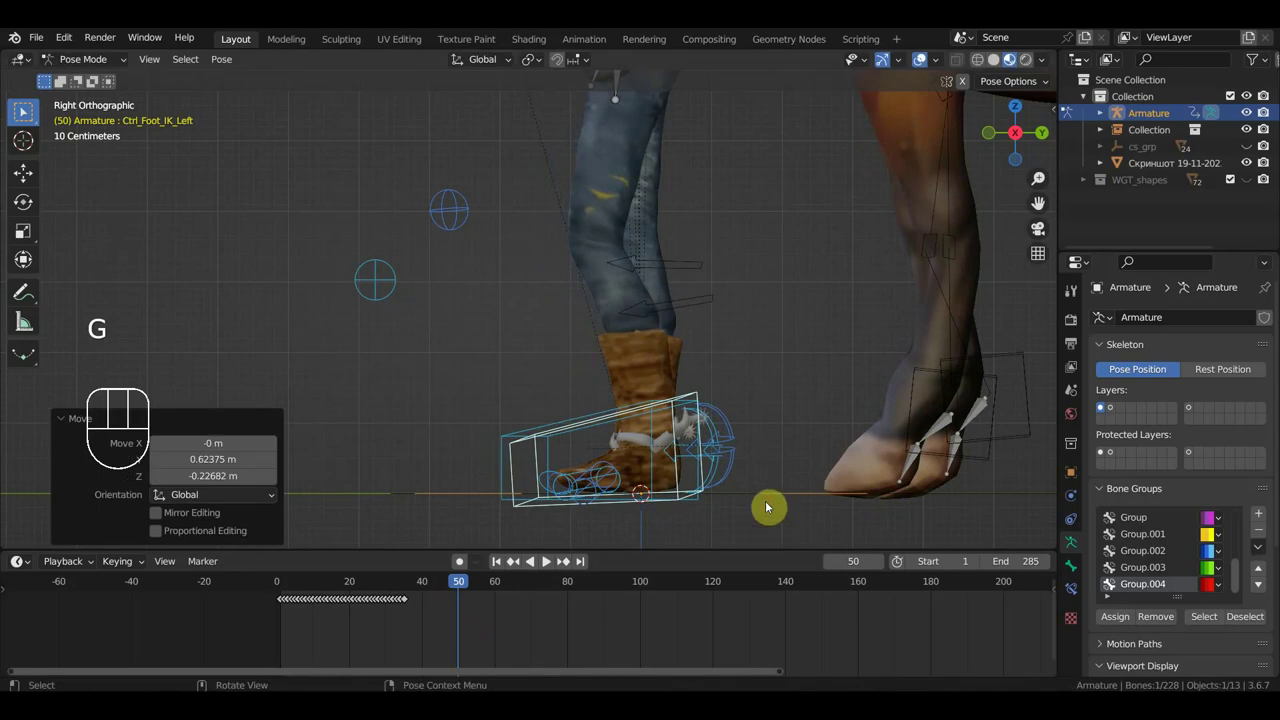
key(i)
drag(460, 592, 491, 595)
Key the controller's location and rotation at several frames between 39 and 48, ending at frame 37.
text(i)
key(i)
click(444, 597)
key(i)
click(419, 595)
key(i)
click(435, 596)
key(i)
key(i)
click(453, 597)
click(413, 593)
key(i)
Return to front view and pull back to see the cowboy and horse together.
middle_click(465, 480)
key(KP_1)
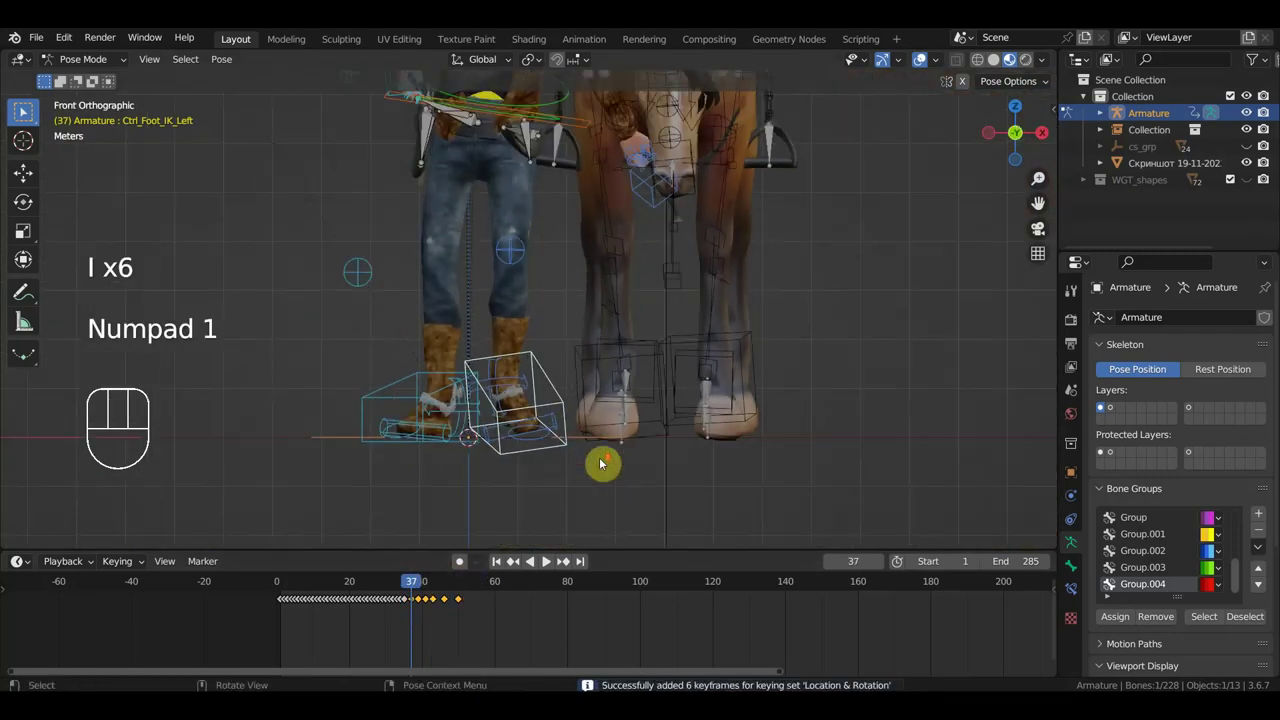
middle_click(668, 390)
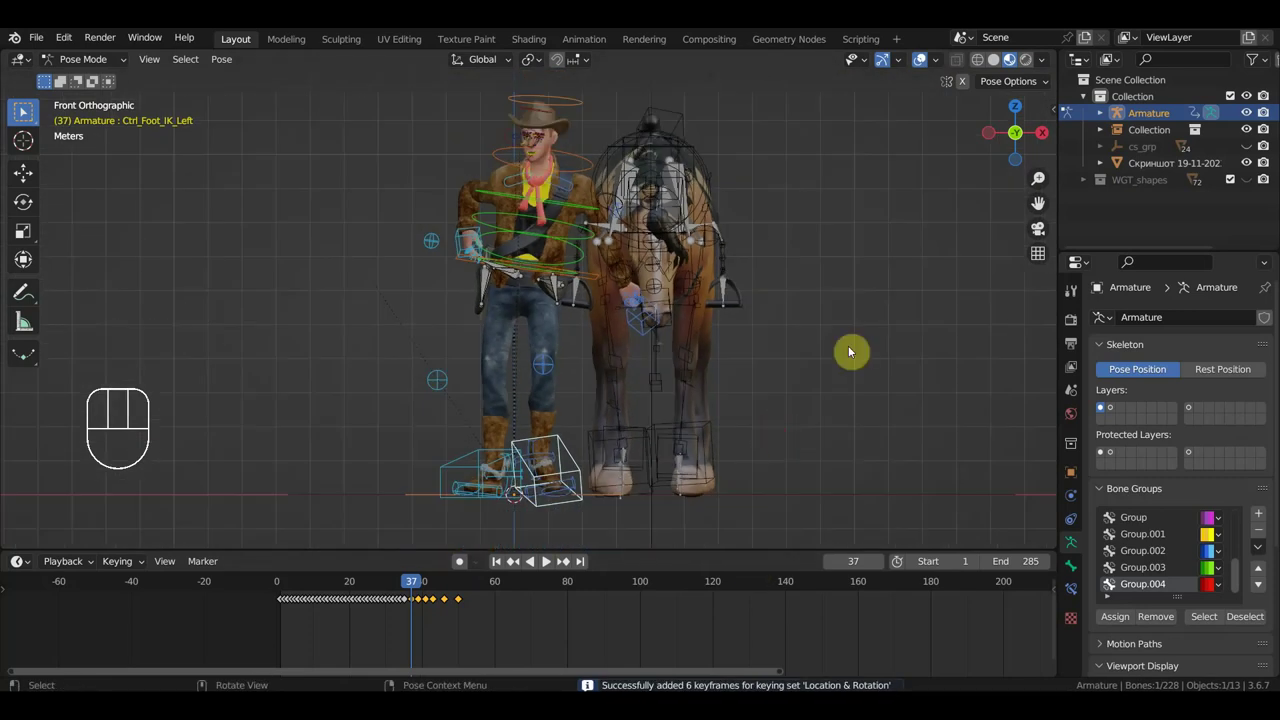
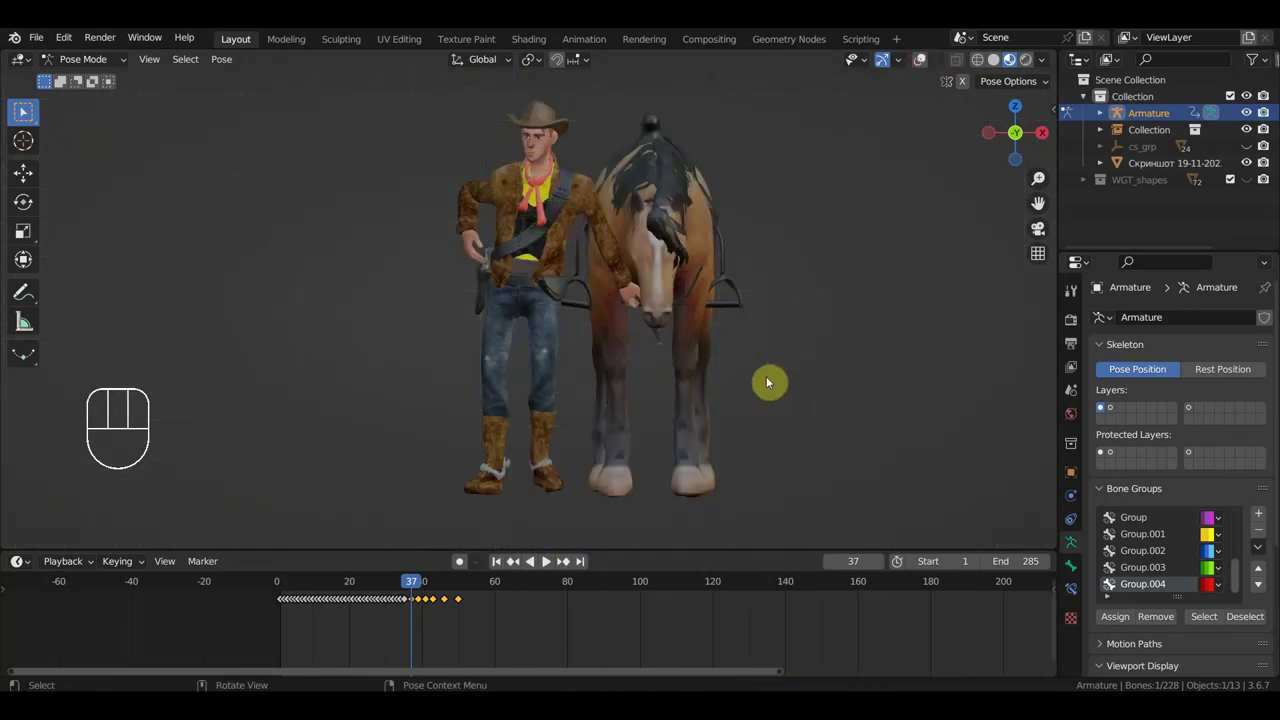
Scrub to frame 57 and orbit in on the cowboy's hand meeting the horse's bridle.
drag(419, 589, 388, 601)
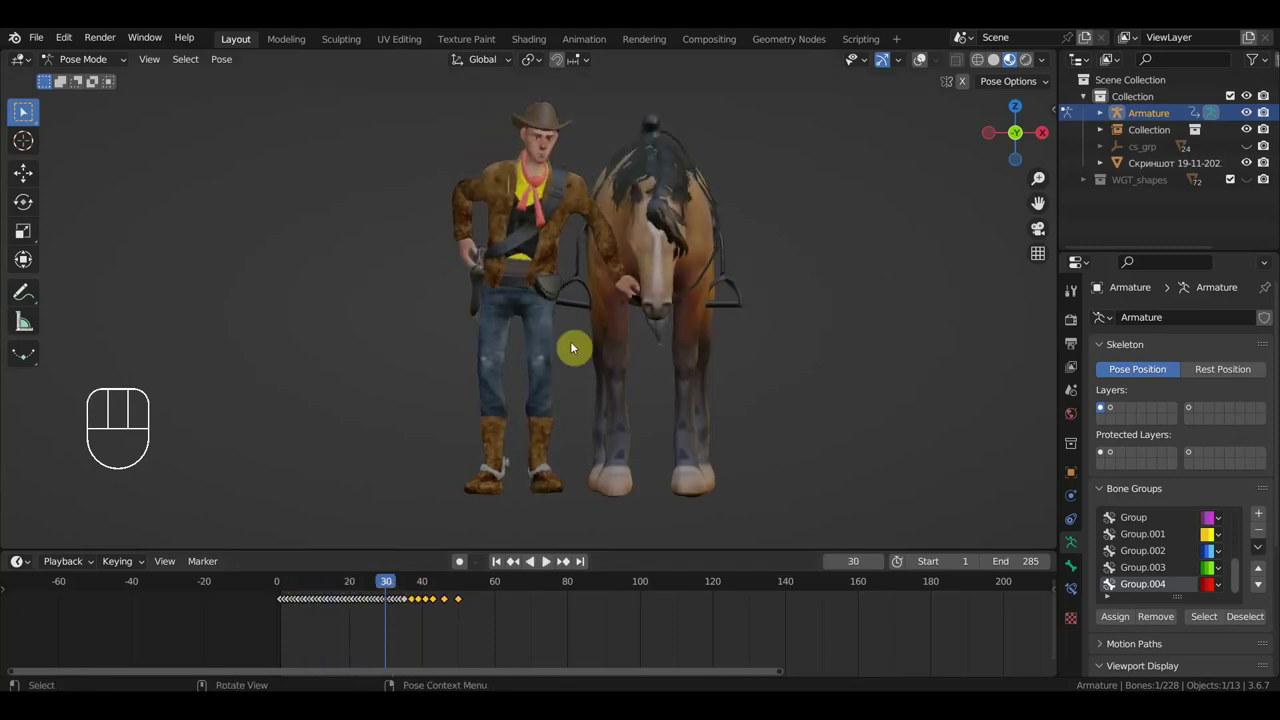
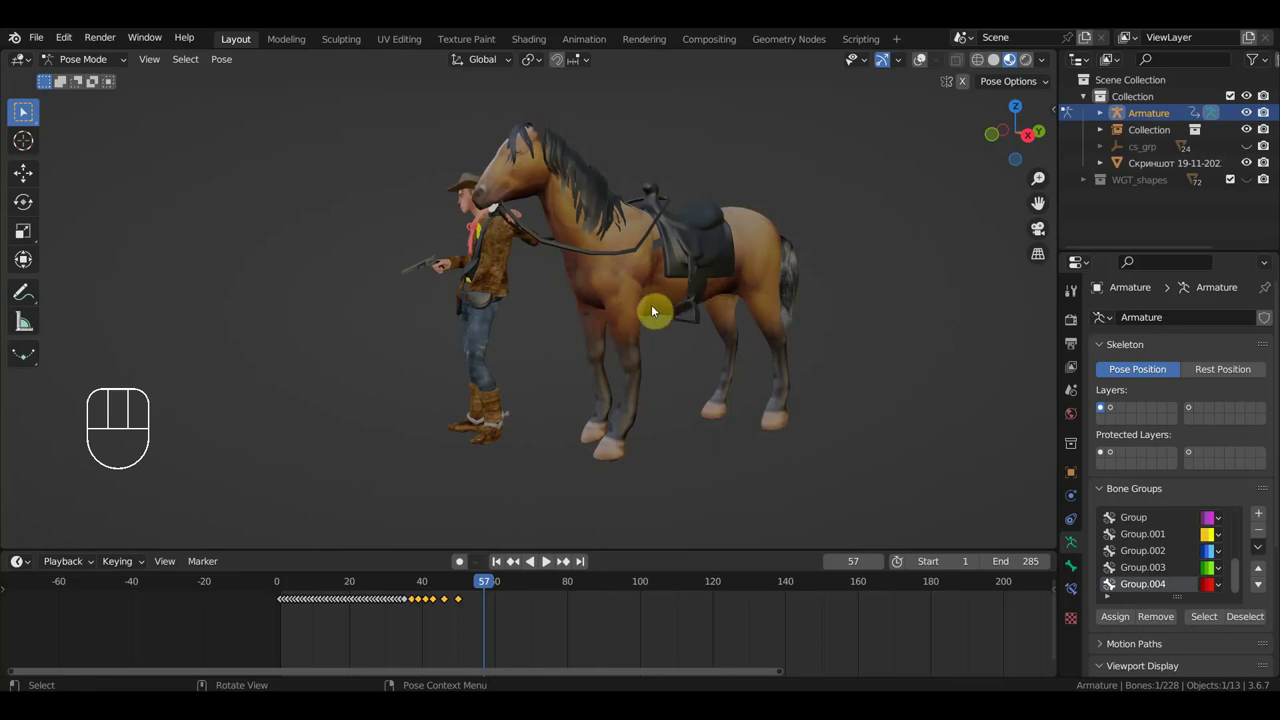
drag(666, 303, 606, 302)
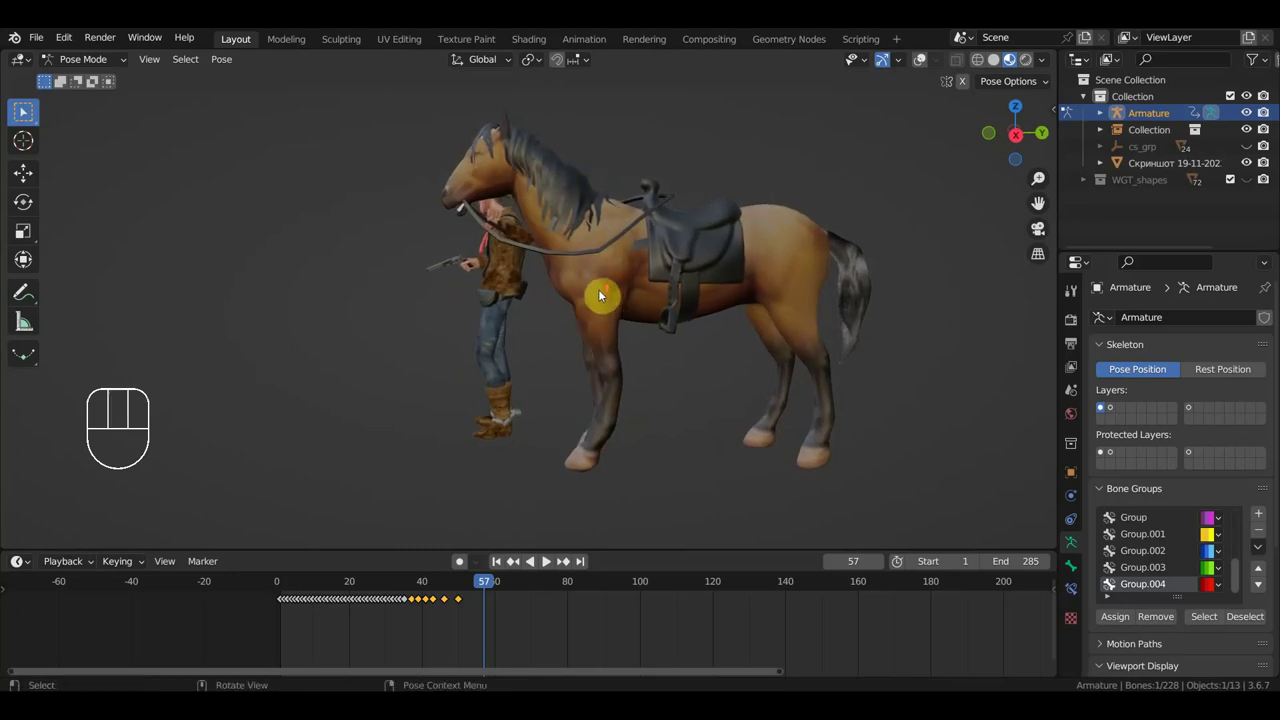
drag(657, 296, 815, 308)
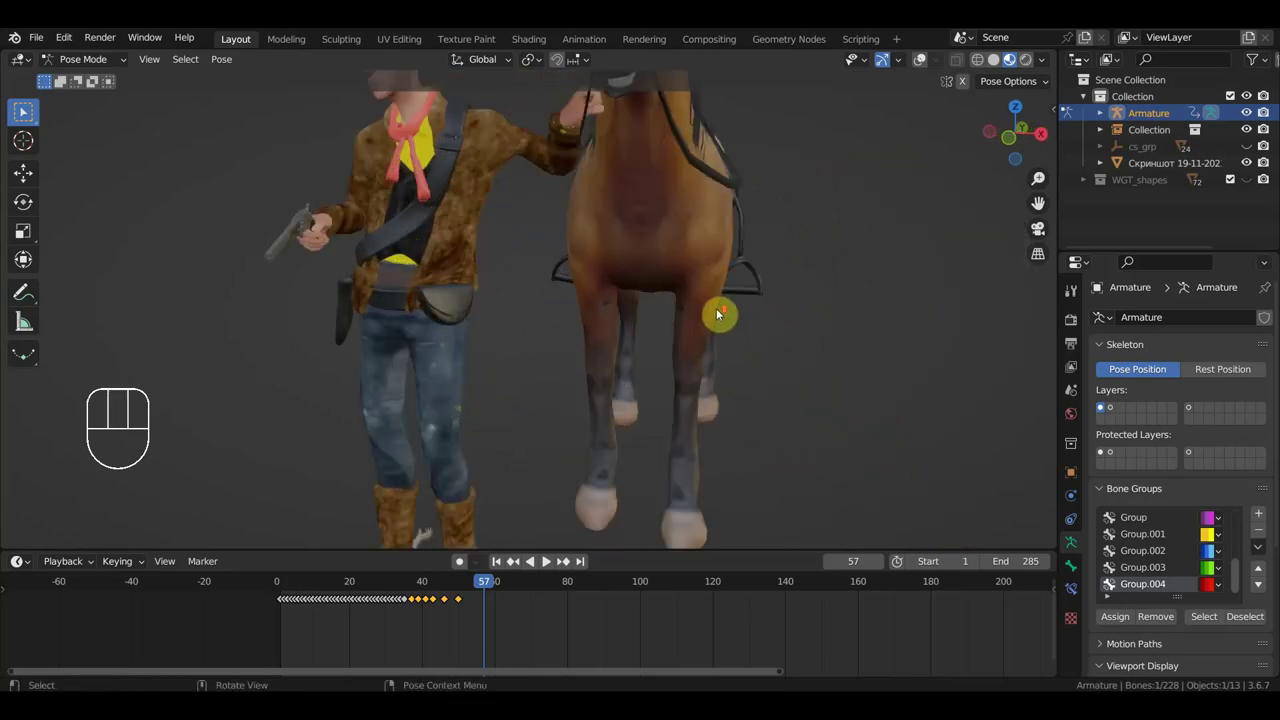
middle_click(665, 300)
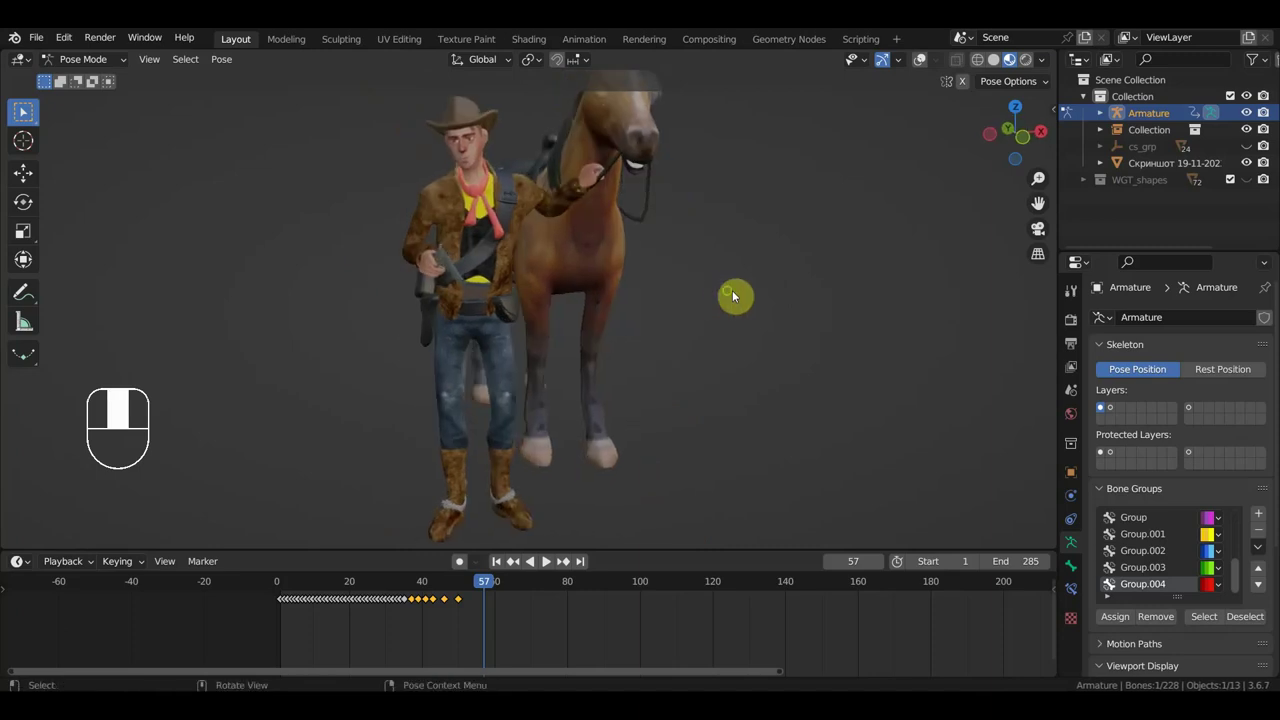
middle_click(697, 293)
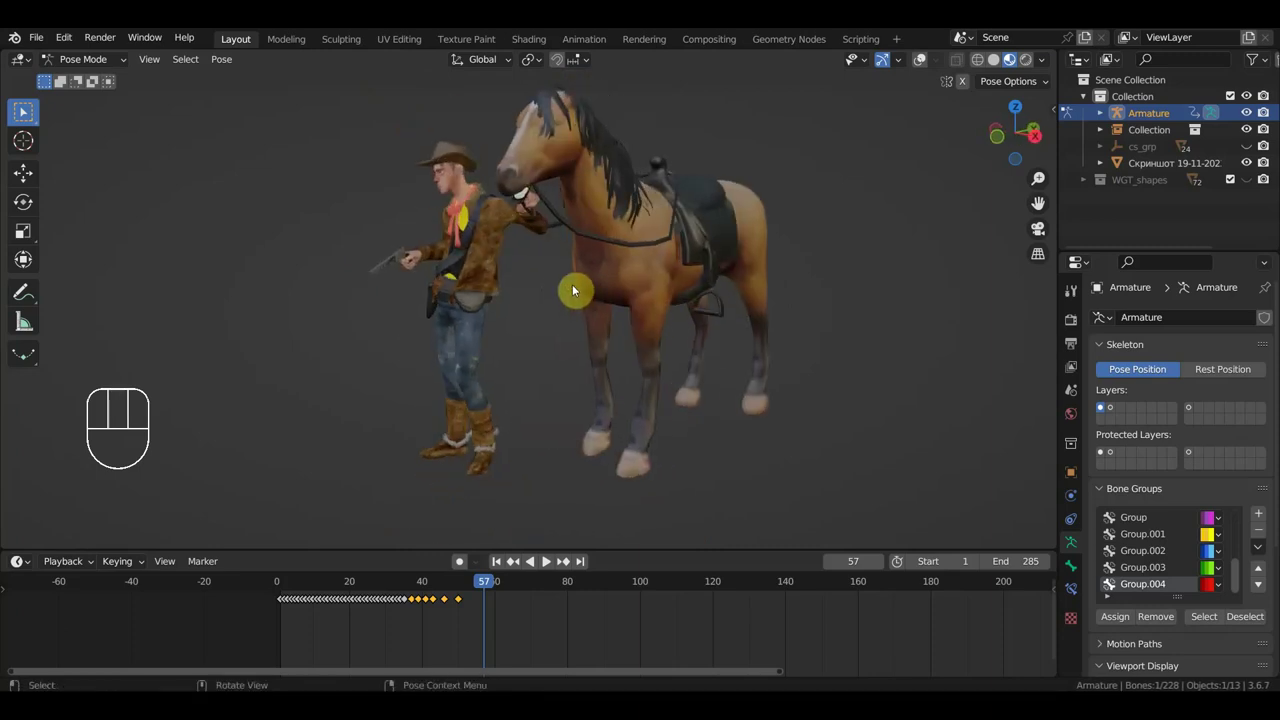
drag(599, 280, 725, 274)
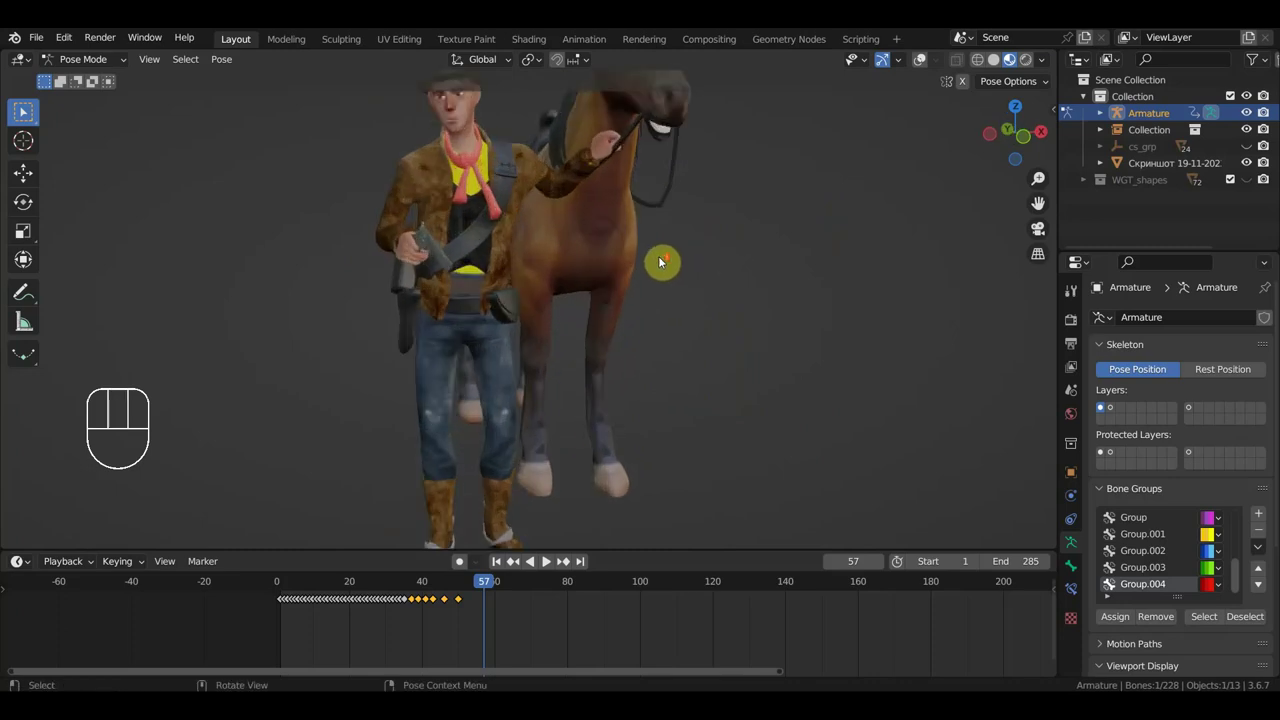
middle_click(669, 265)
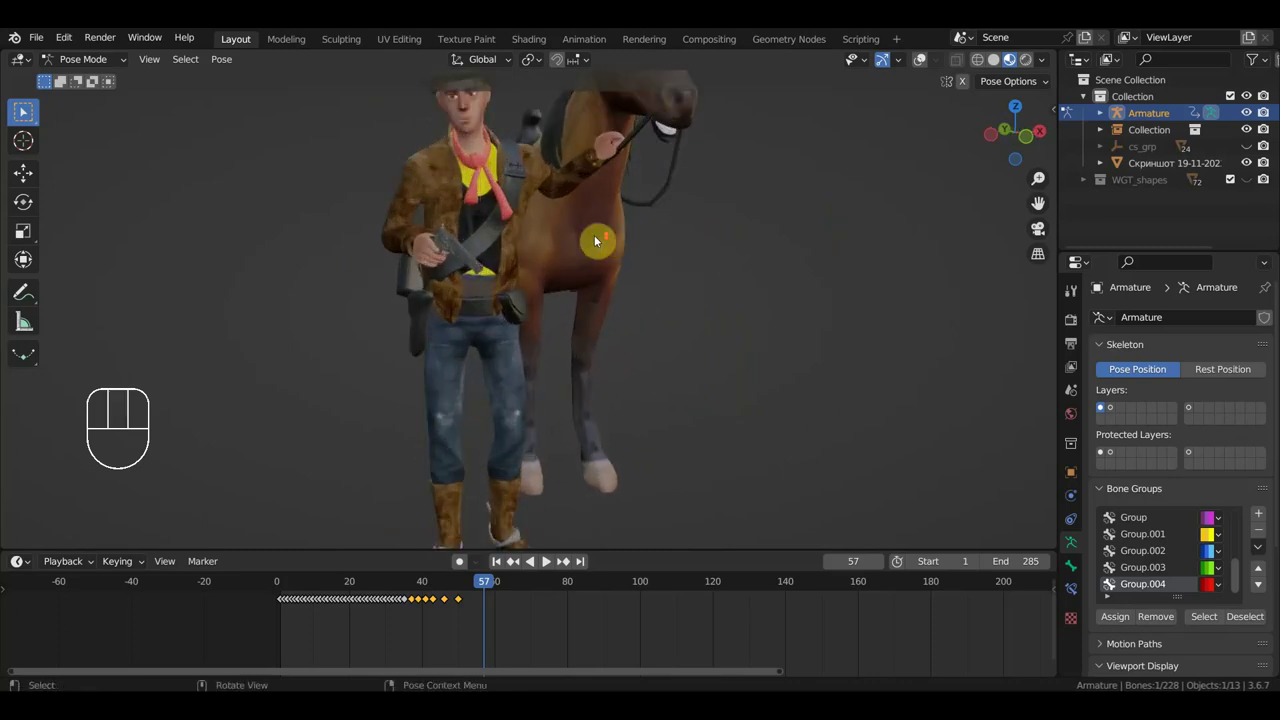
middle_click(690, 175)
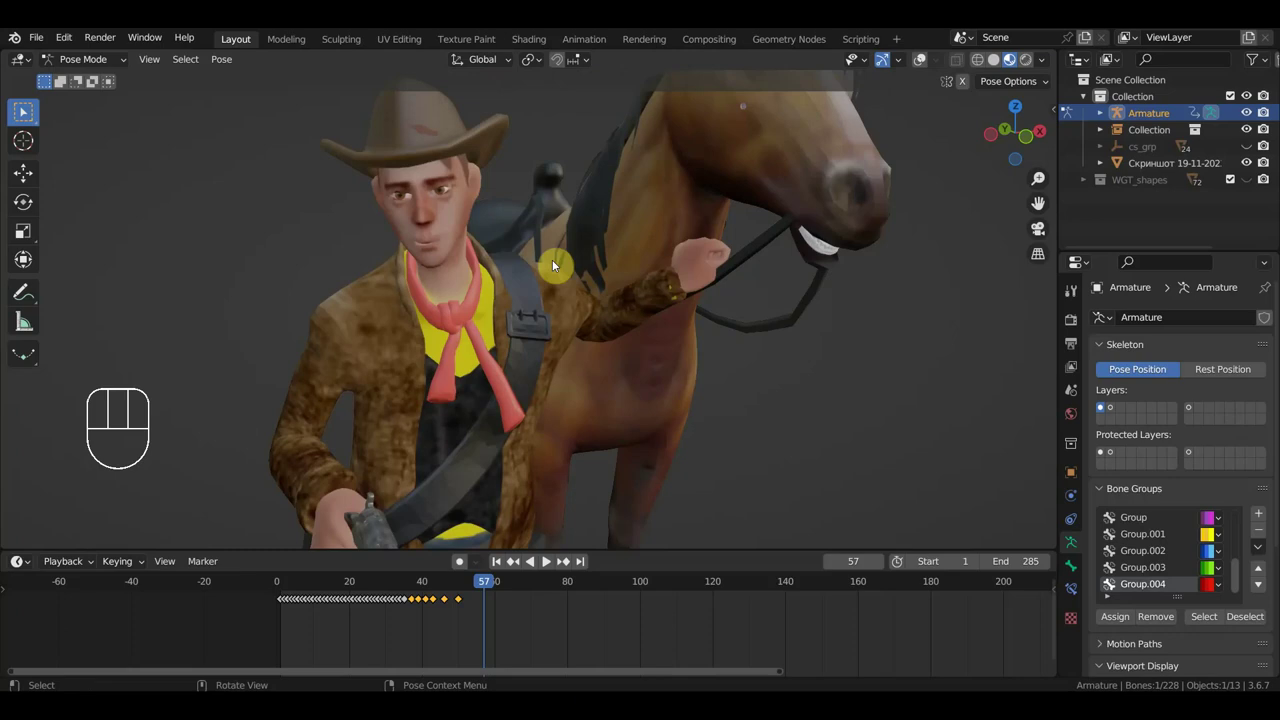
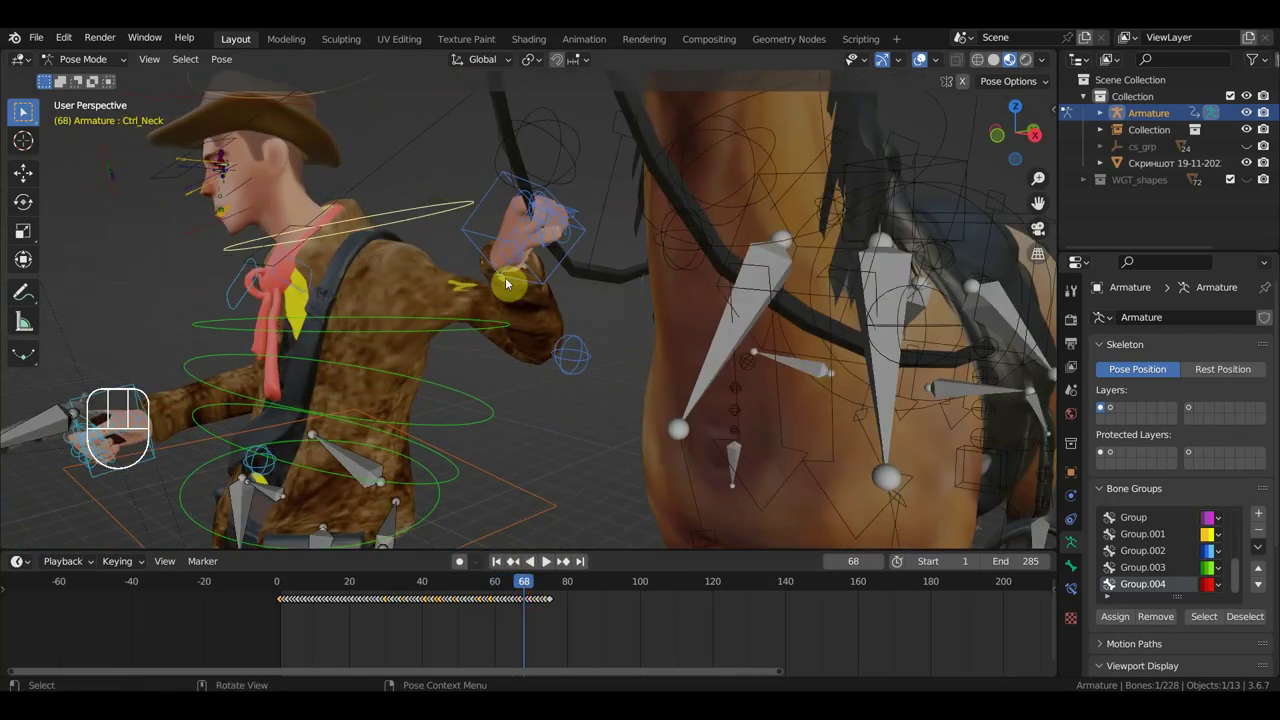
Rotate the cowboy's hand IK controller and key its location and rotation at frame 68, checking it from several angles.
key(r)
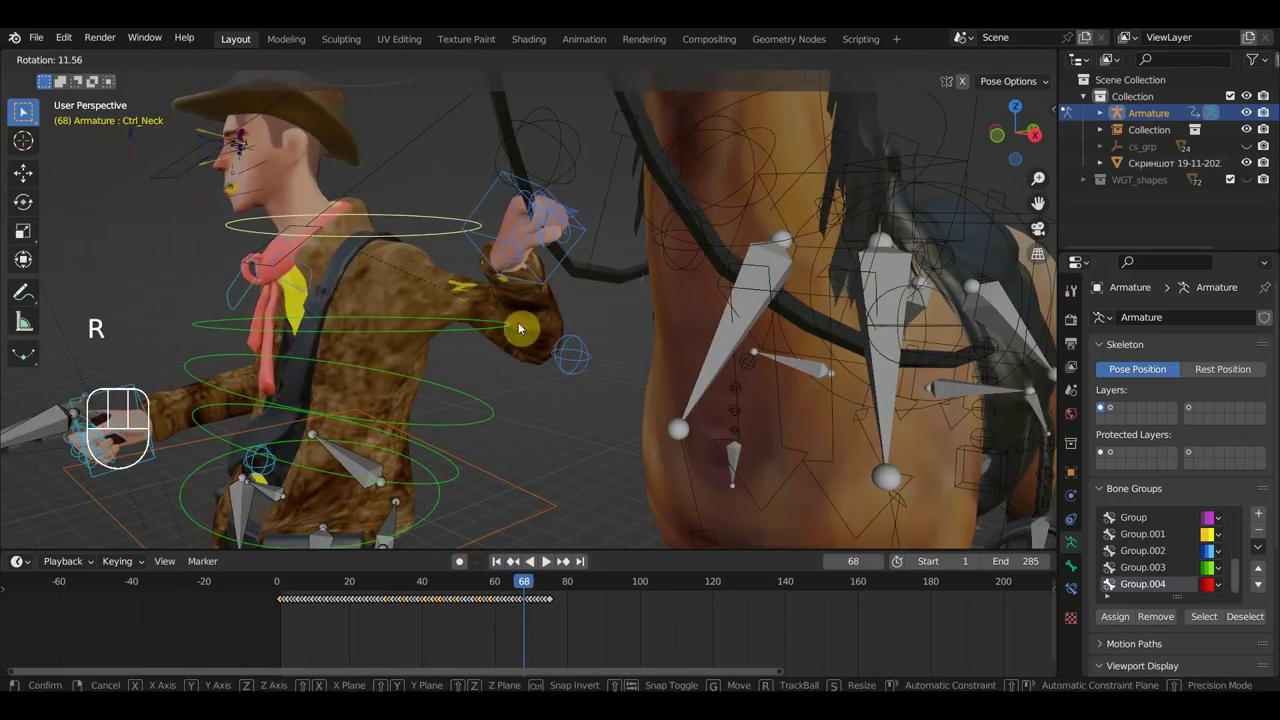
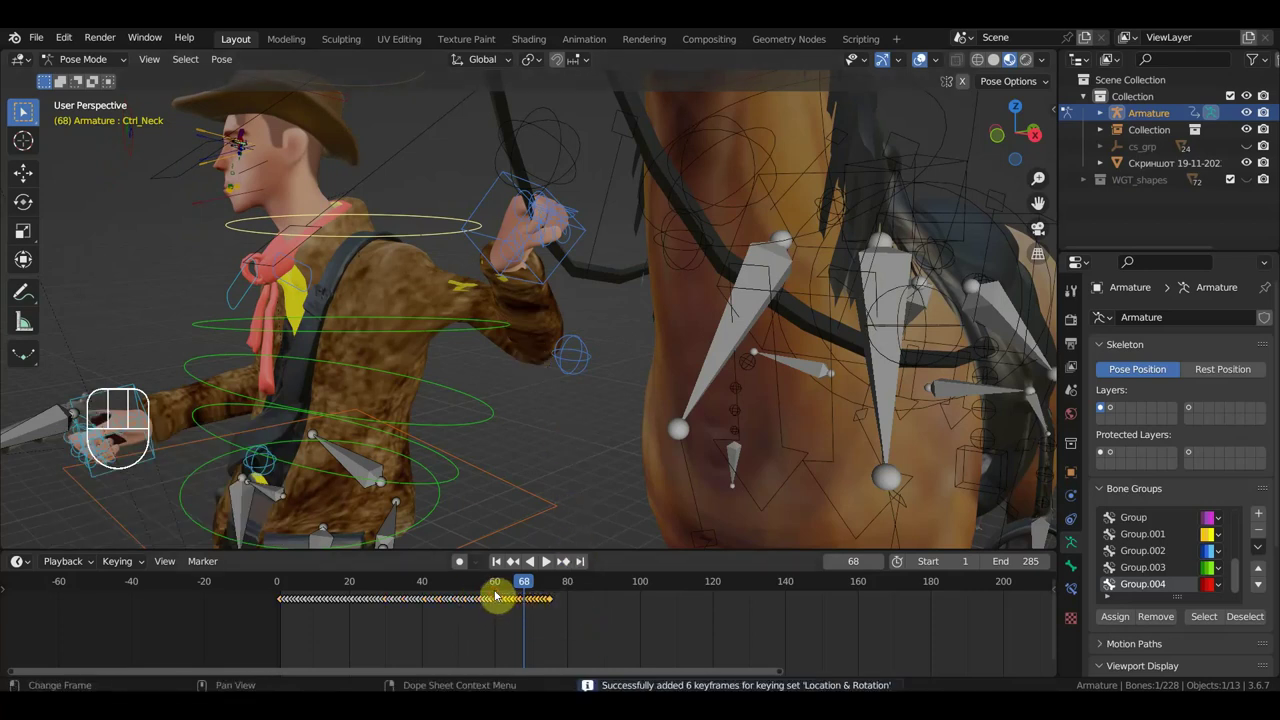
key(Delete)
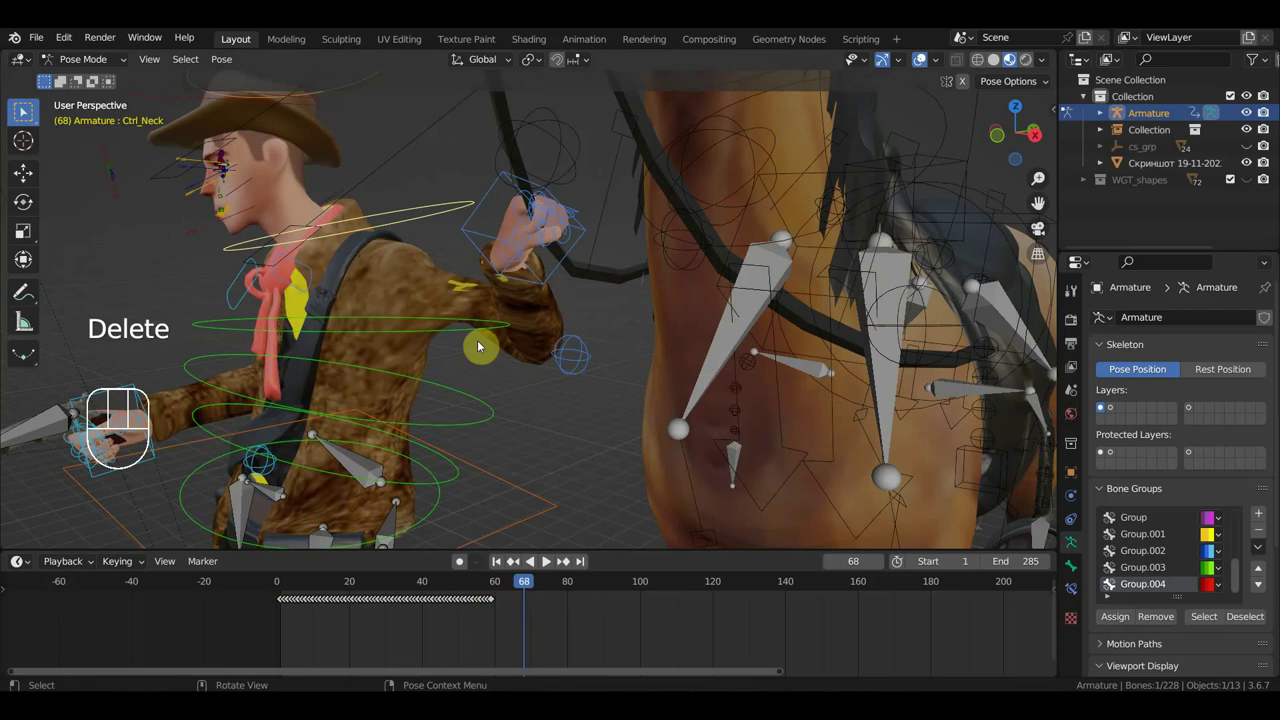
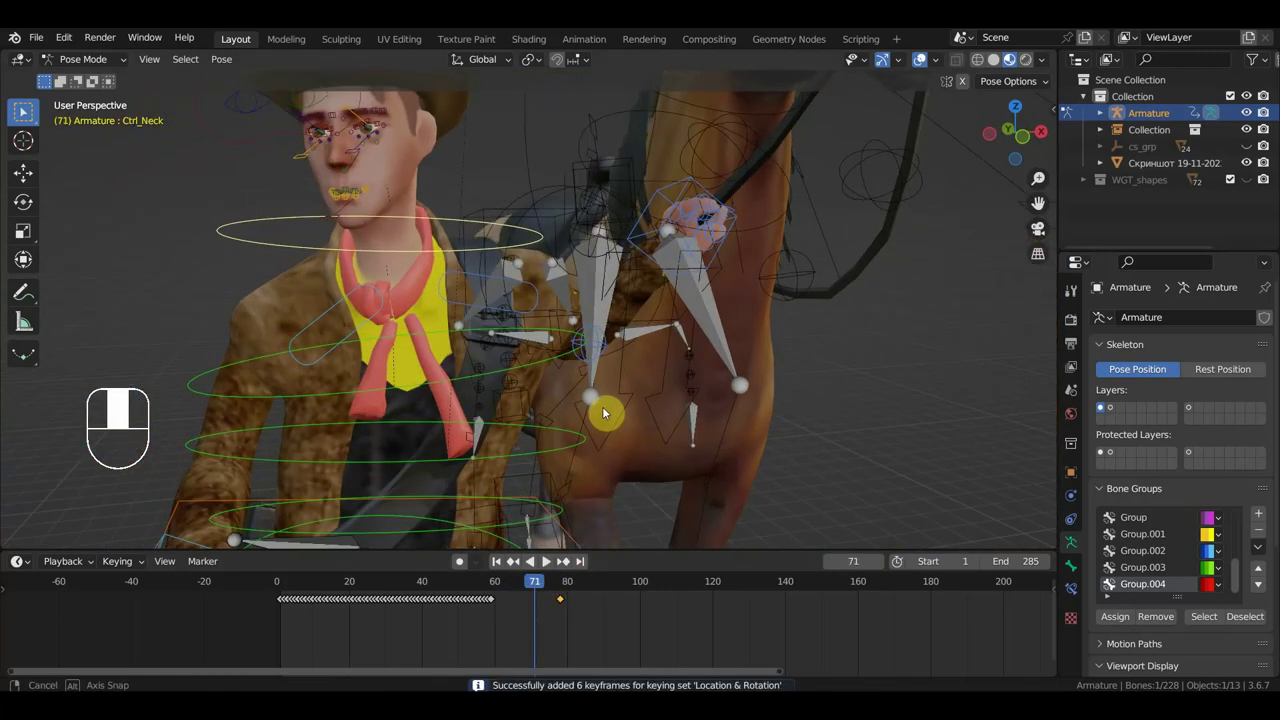
middle_click(591, 377)
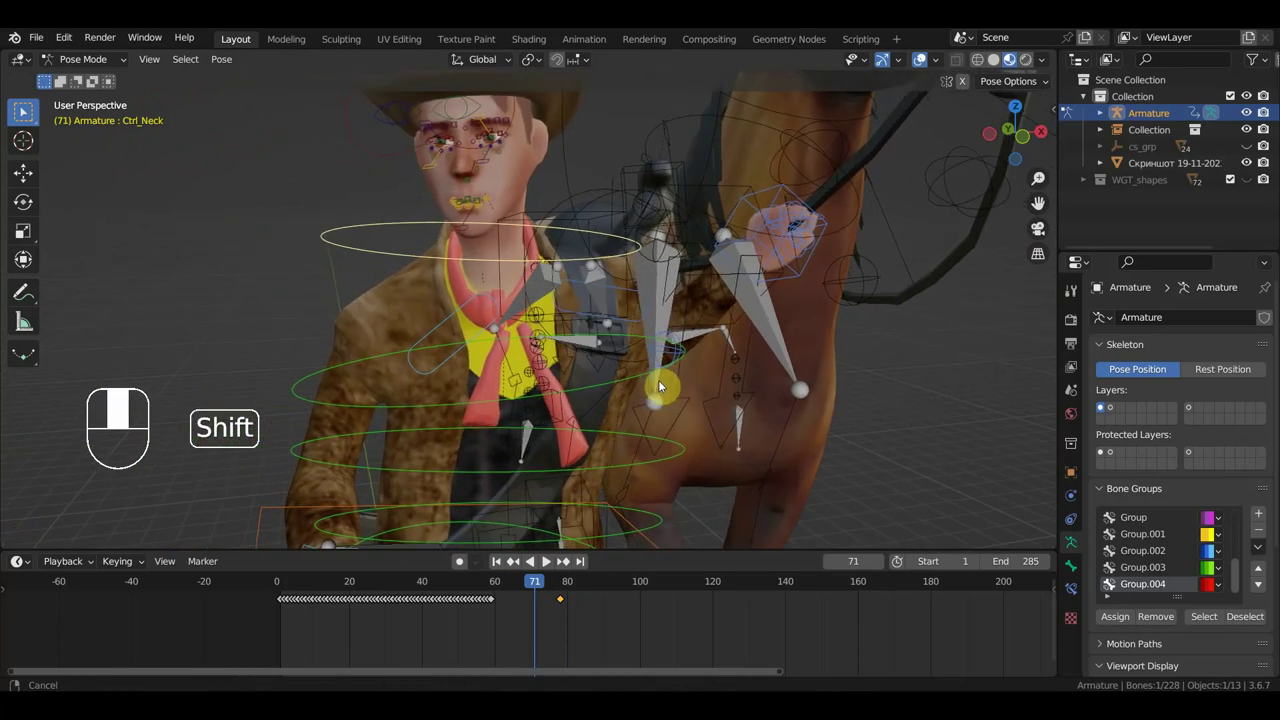
middle_click(653, 375)
middle_click(527, 388)
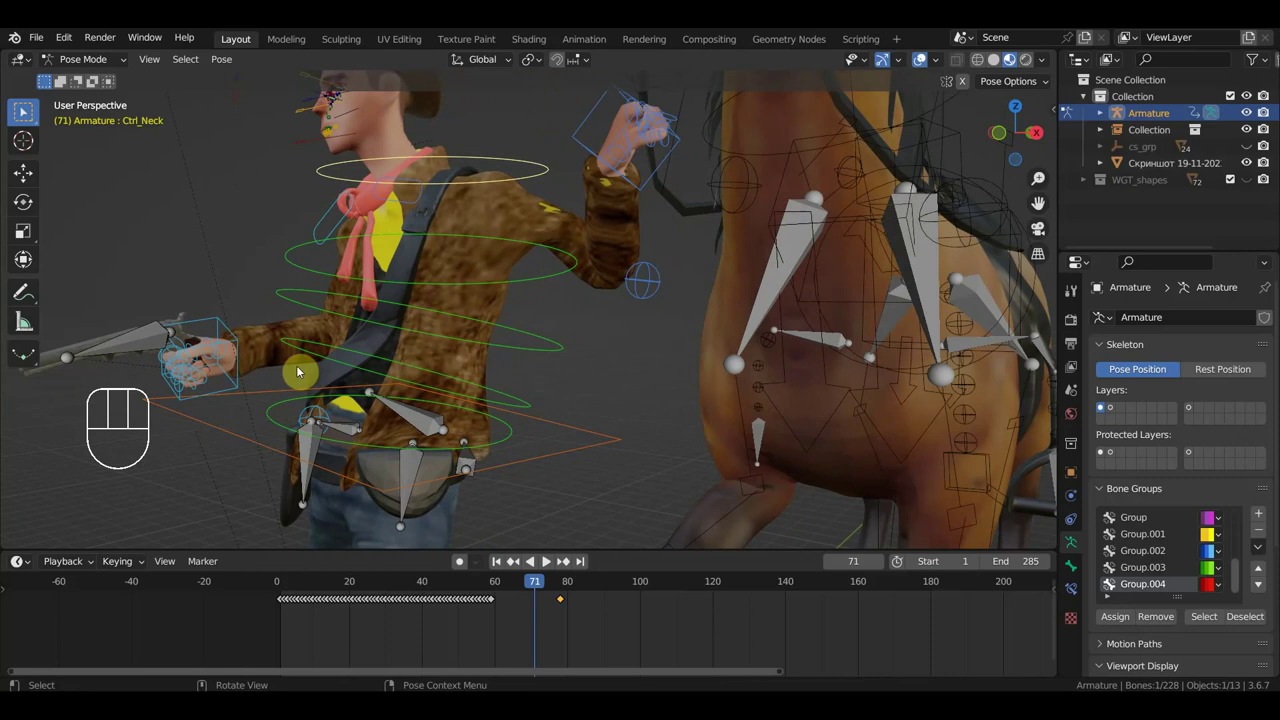
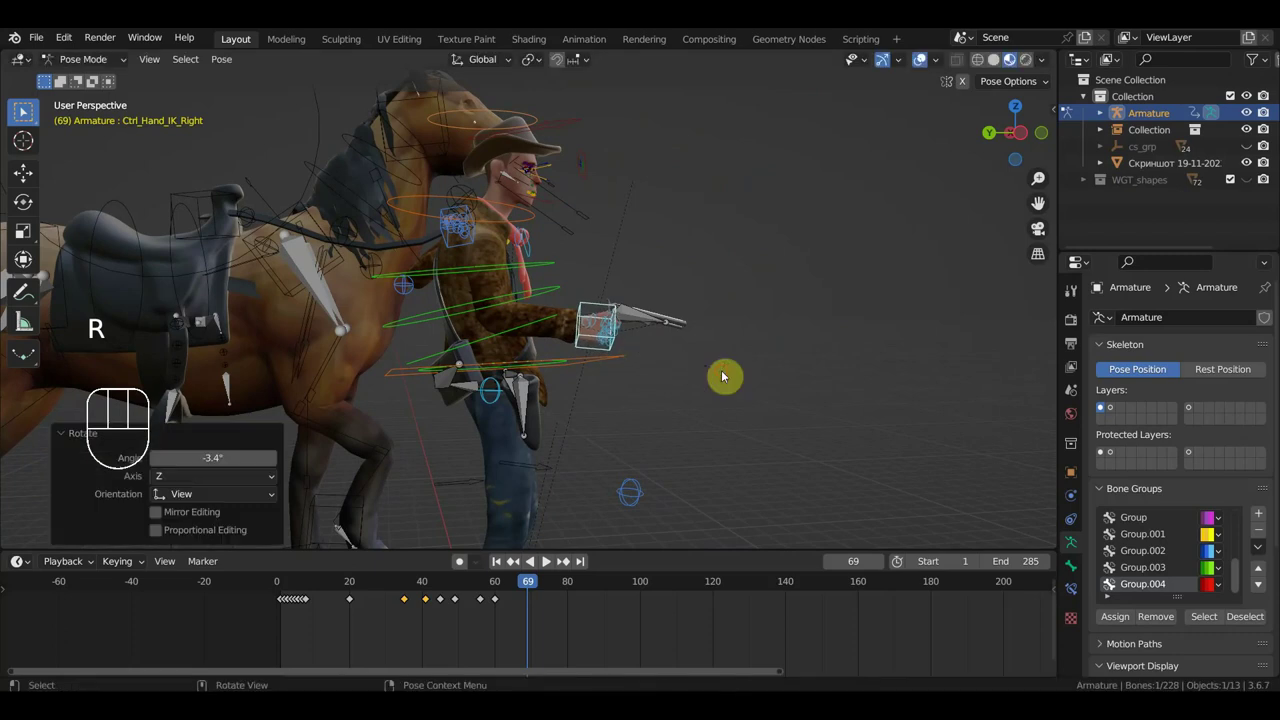
Lift the hand controller toward the cowboy's face at frame 69 and key location and rotation on all 128 bones.
key(ctrl+z)
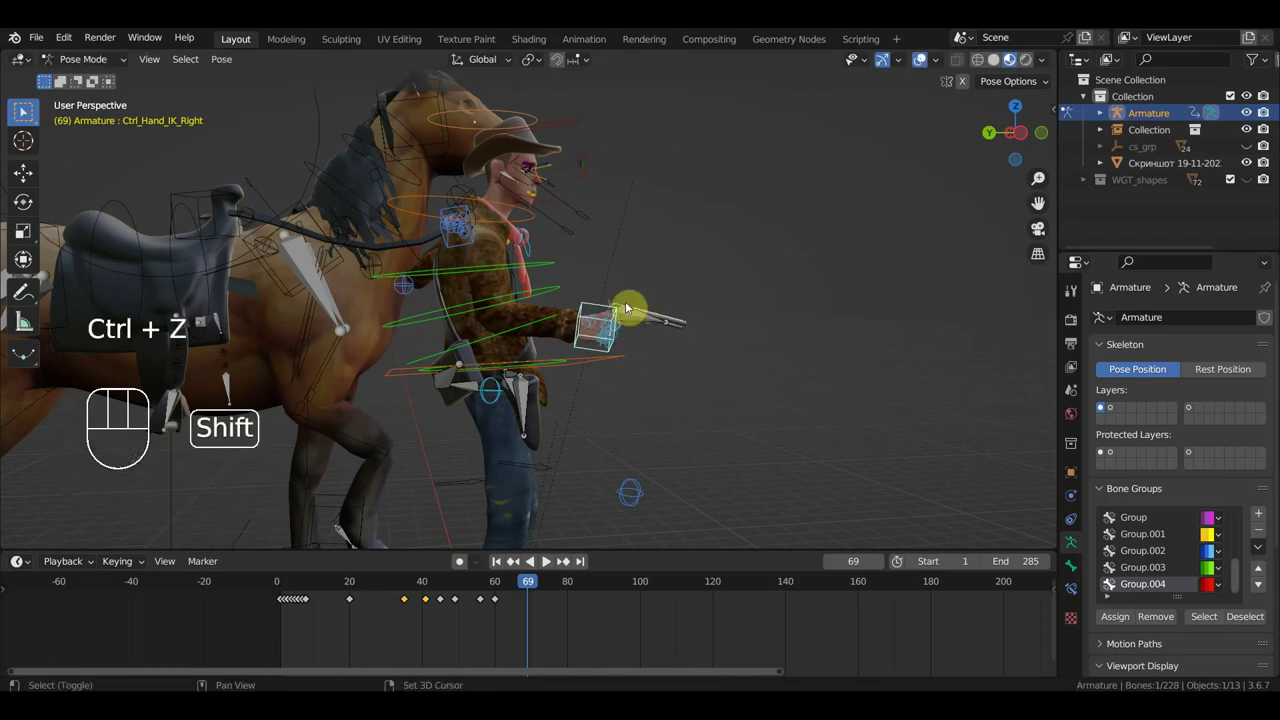
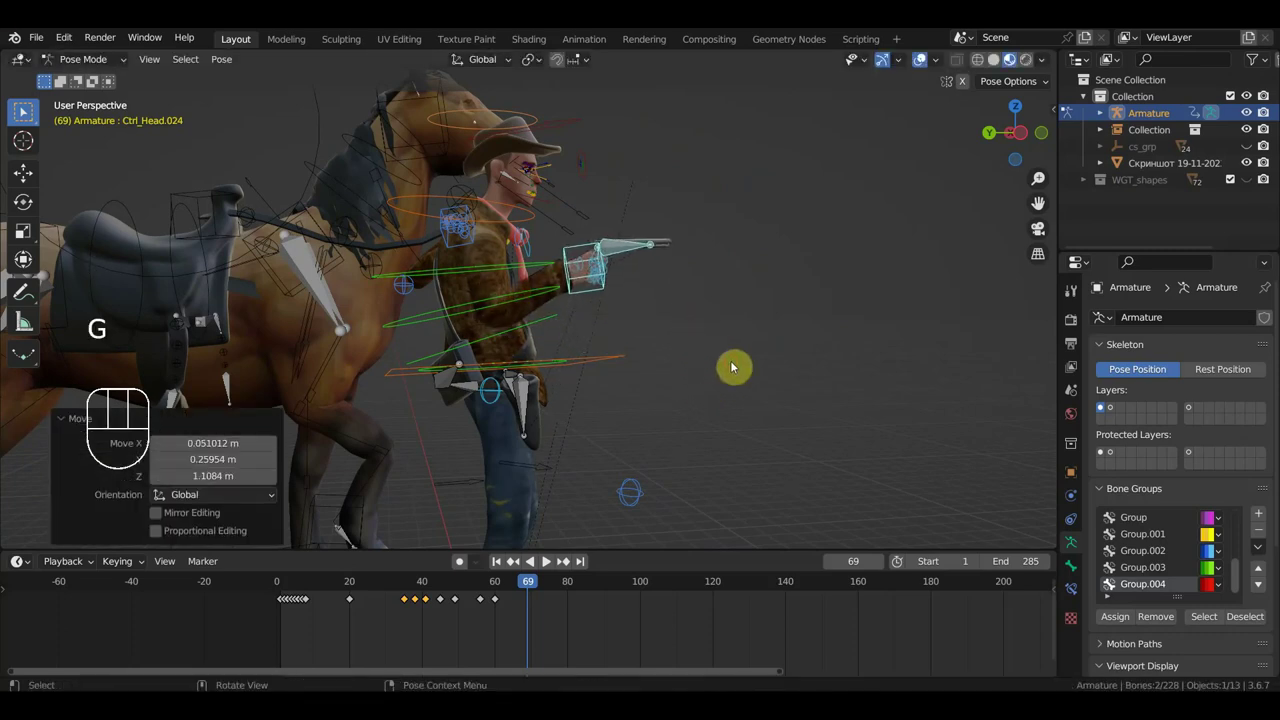
key(r)
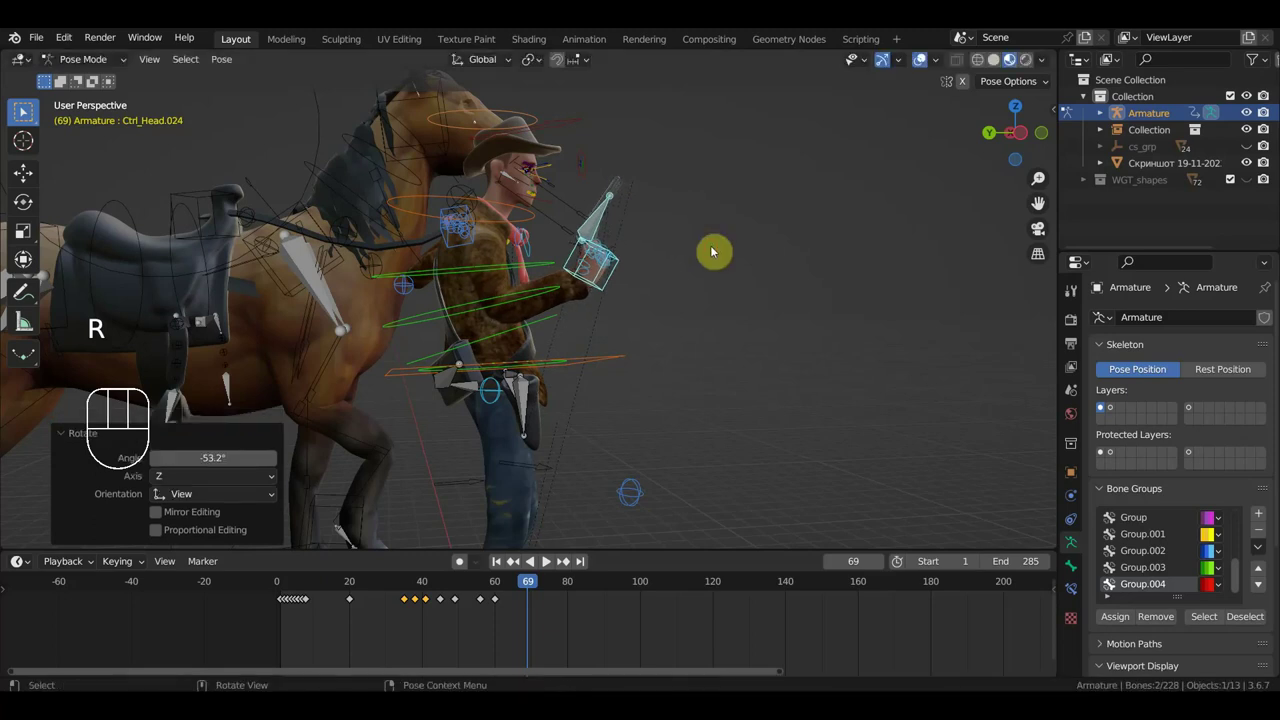
key(g)
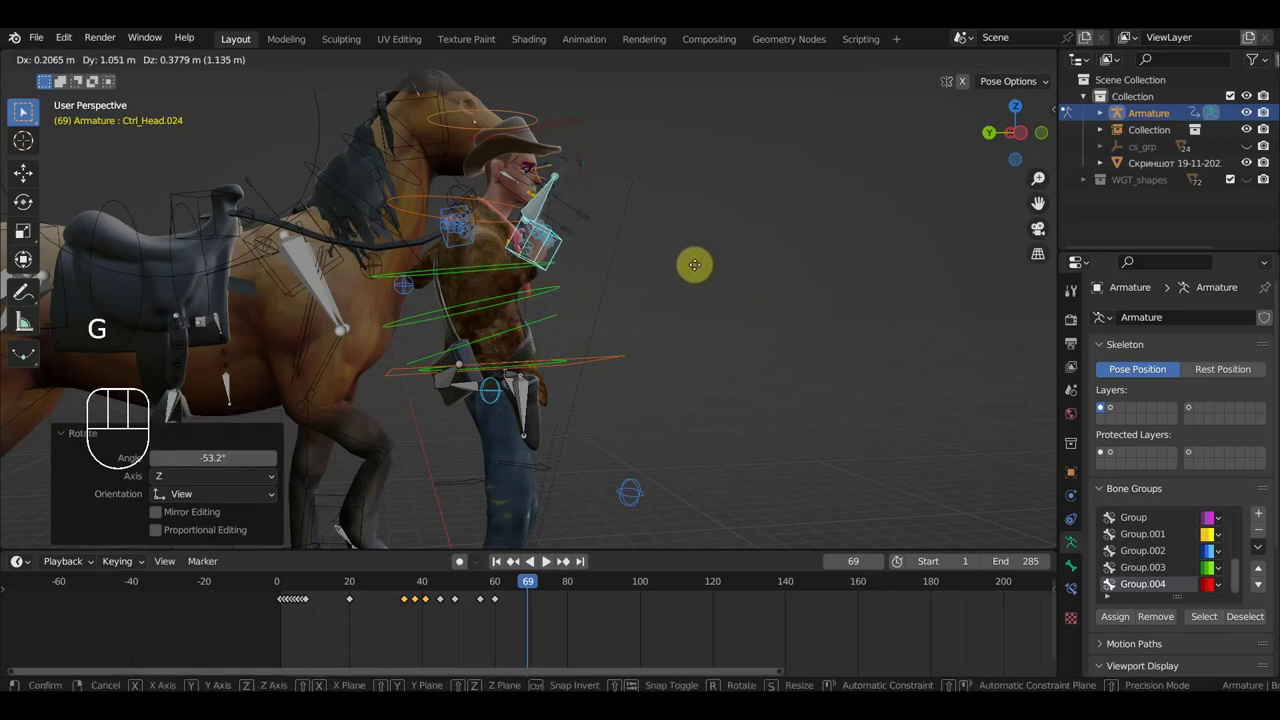
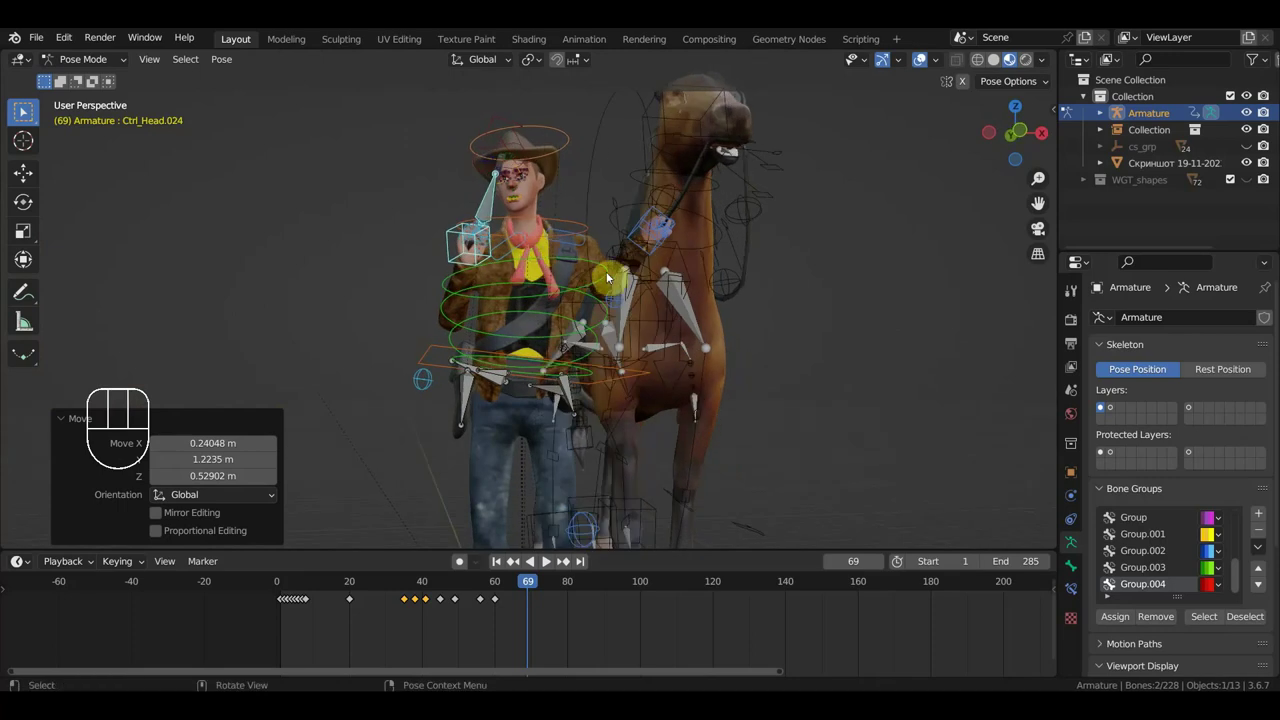
key(a)
key(i)
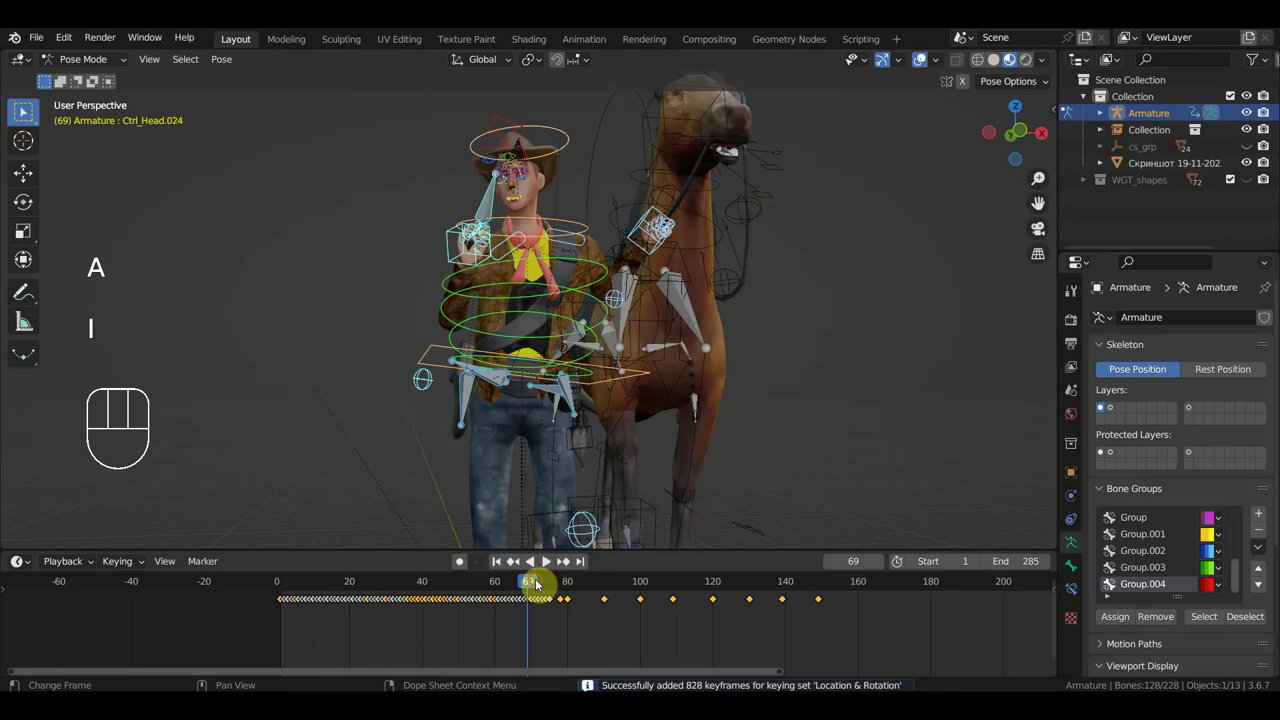
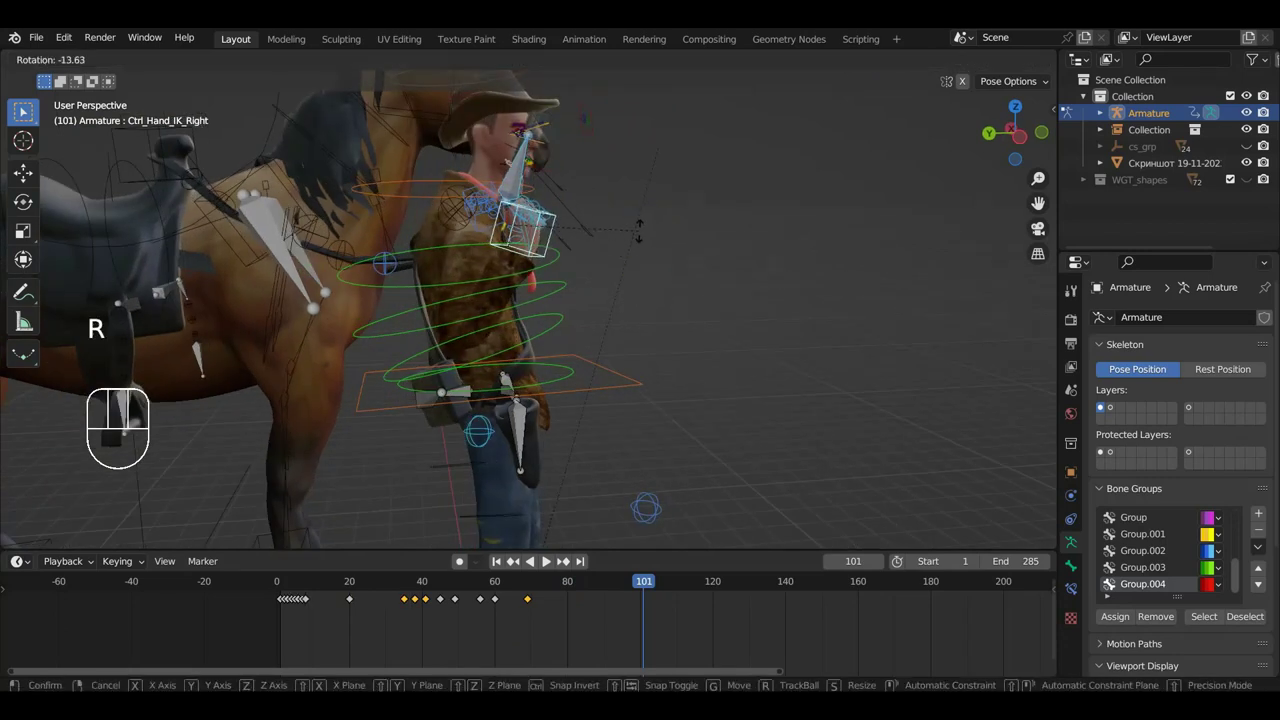
Tilt and reposition the two hand controllers by the cowboy's face at frame 101.
key(g)
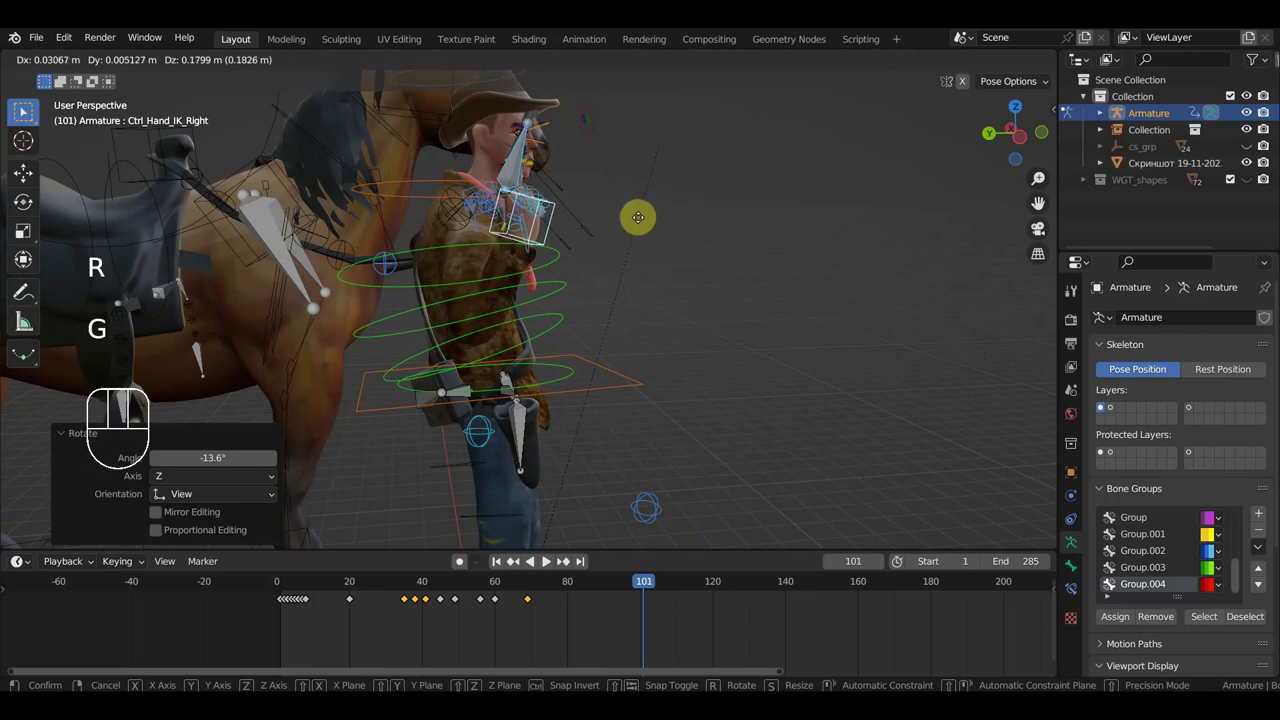
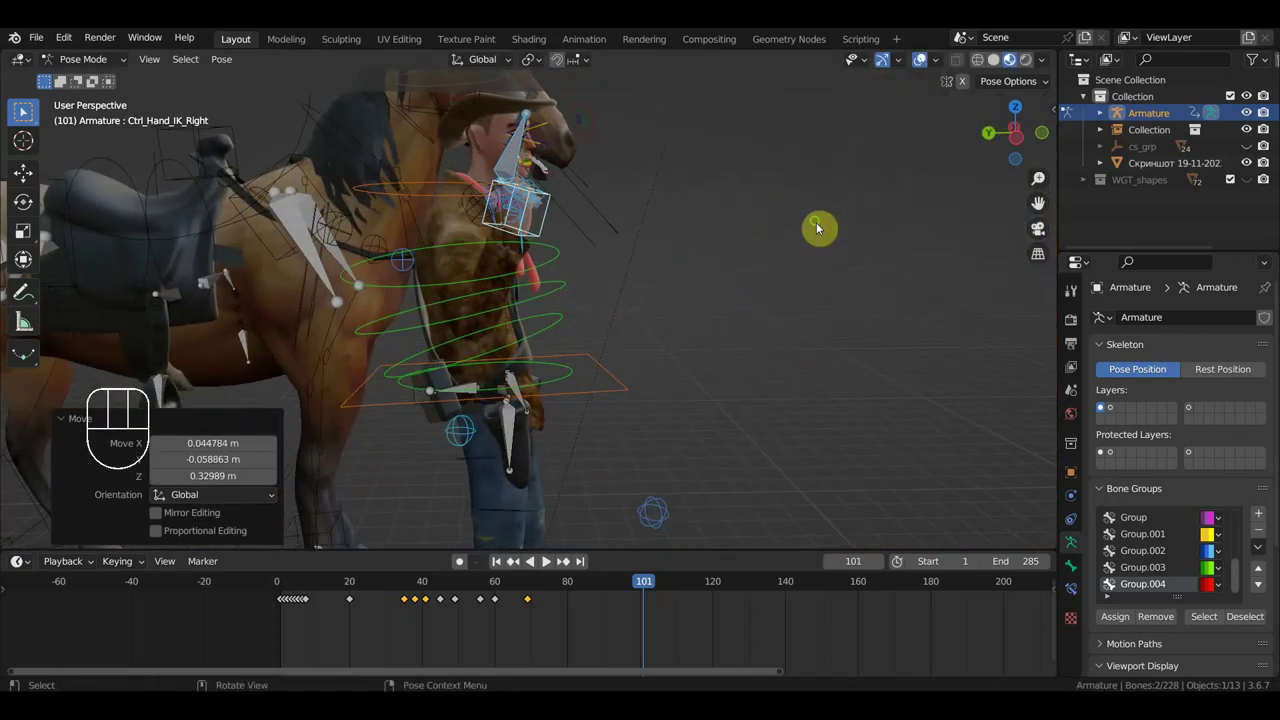
scroll(up, 3)
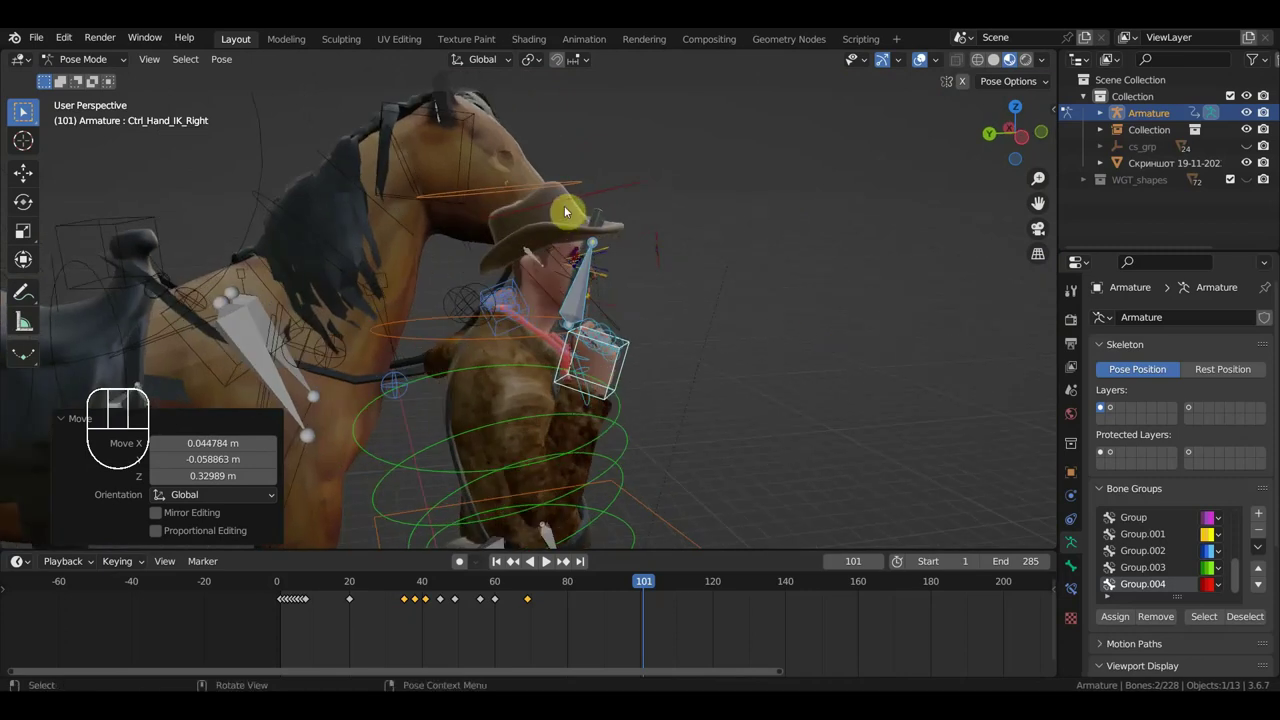
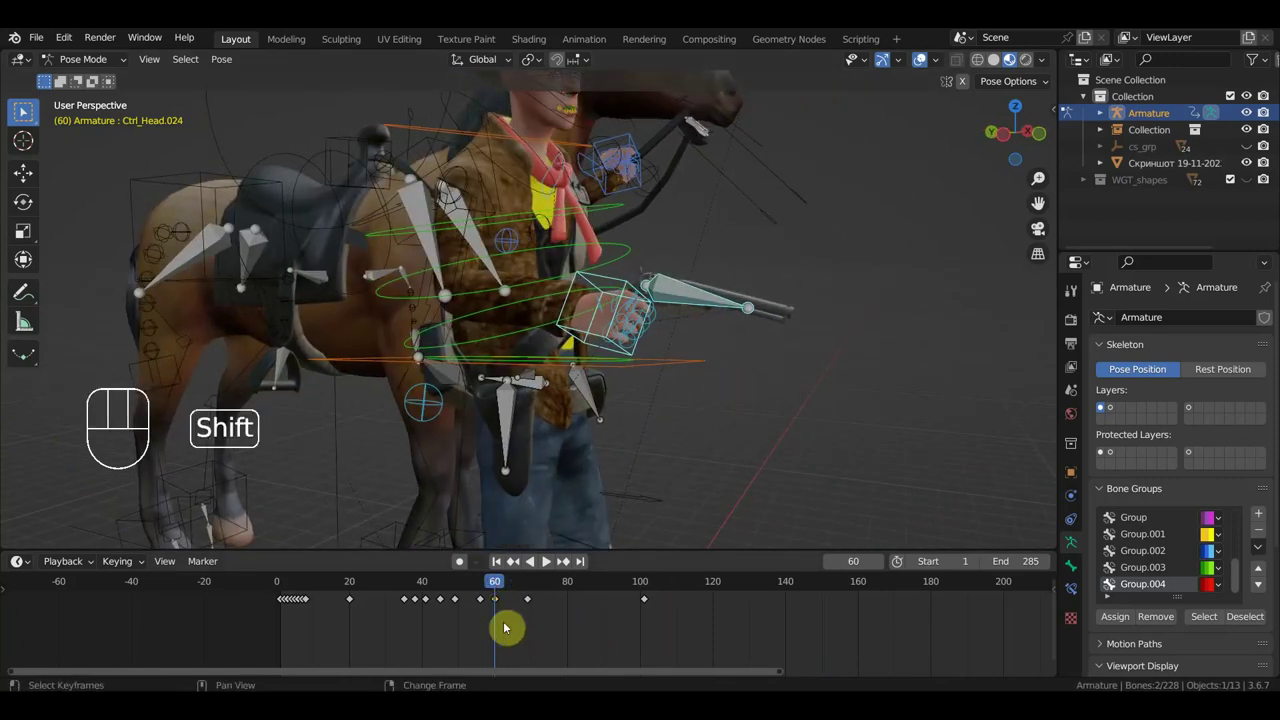
Shift the selected keyframe later to frame 121 and key location and rotation on all bones.
key(shift+d)
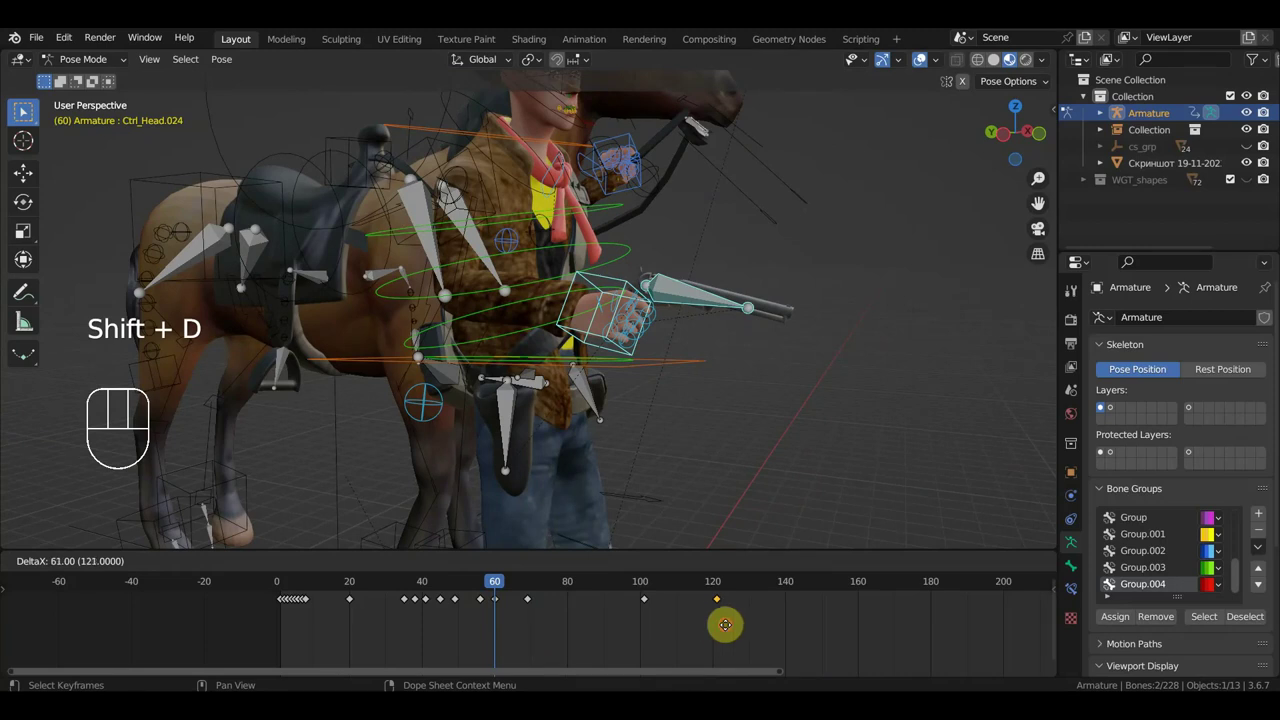
drag(515, 585, 729, 579)
middle_click(734, 489)
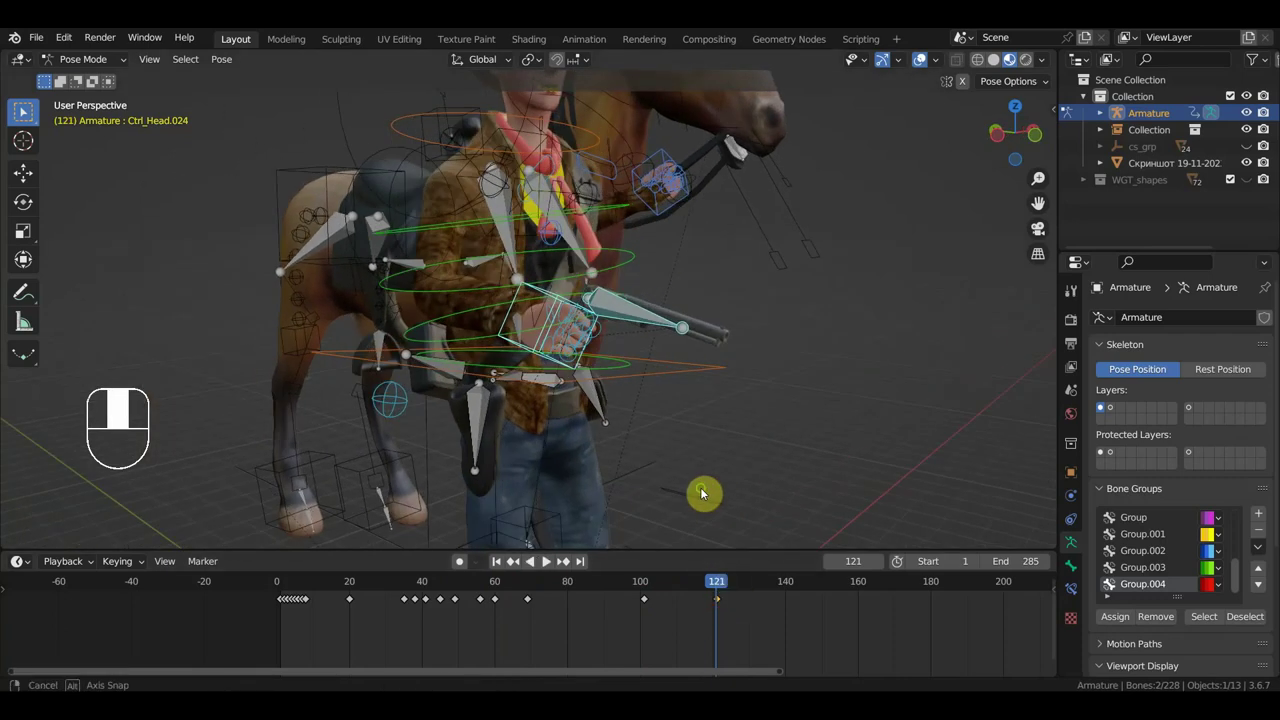
key(a)
key(i)
Delete a keyframe in the Timeline and scrub ahead toward frame 149.
click(713, 604)
key(Delete)
drag(721, 587, 818, 572)
middle_click(844, 491)
middle_click(879, 442)
middle_click(868, 424)
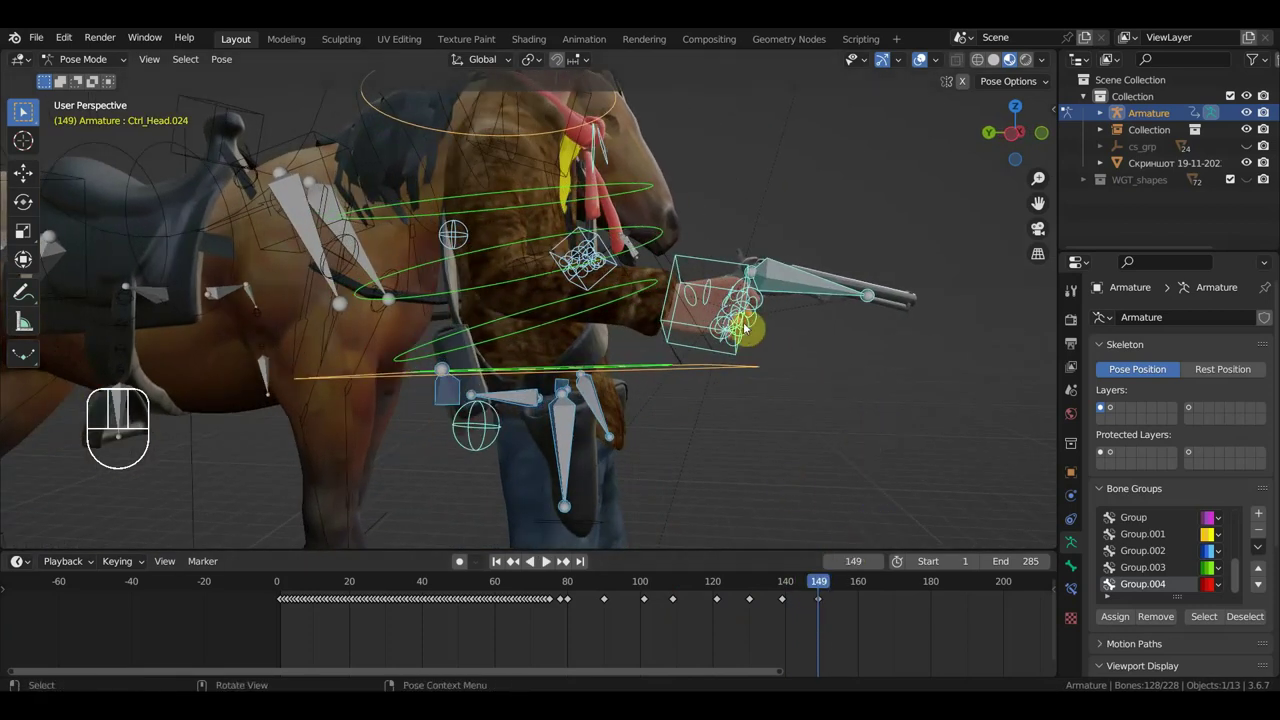
Rotate and move the two hand controllers into place beside the gun at frame 149.
click(790, 278)
click(714, 264)
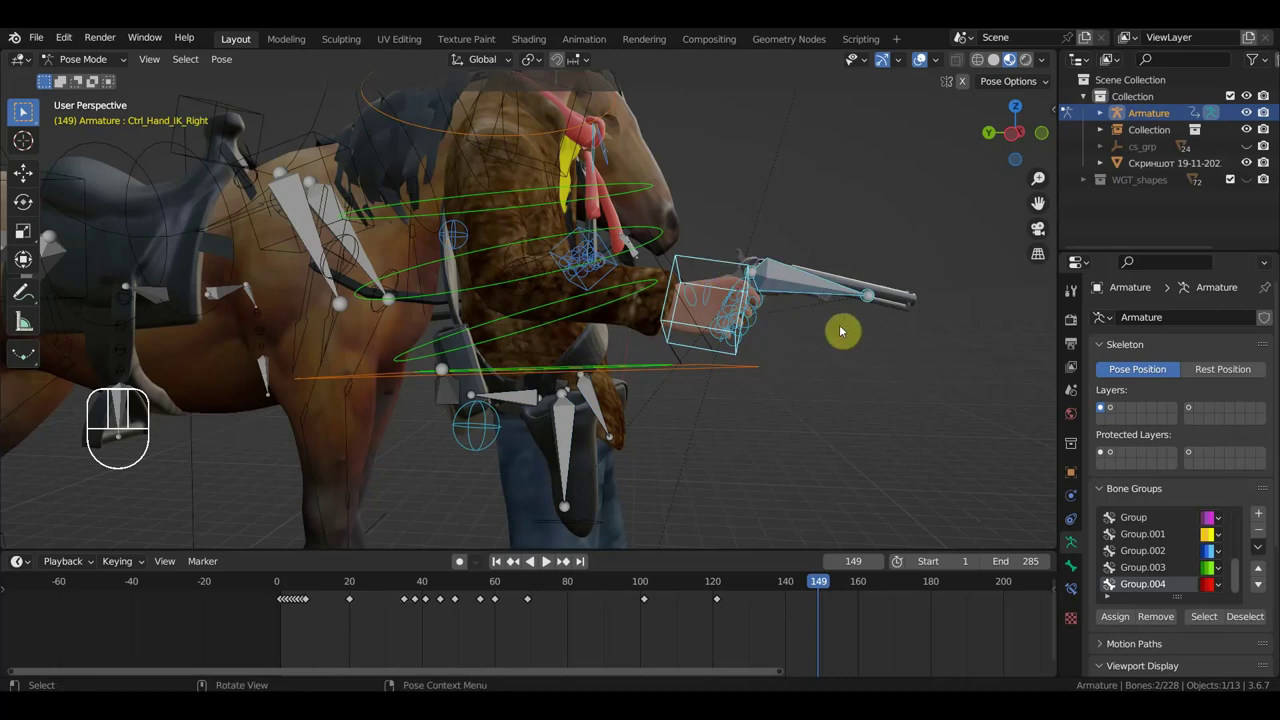
key(r)
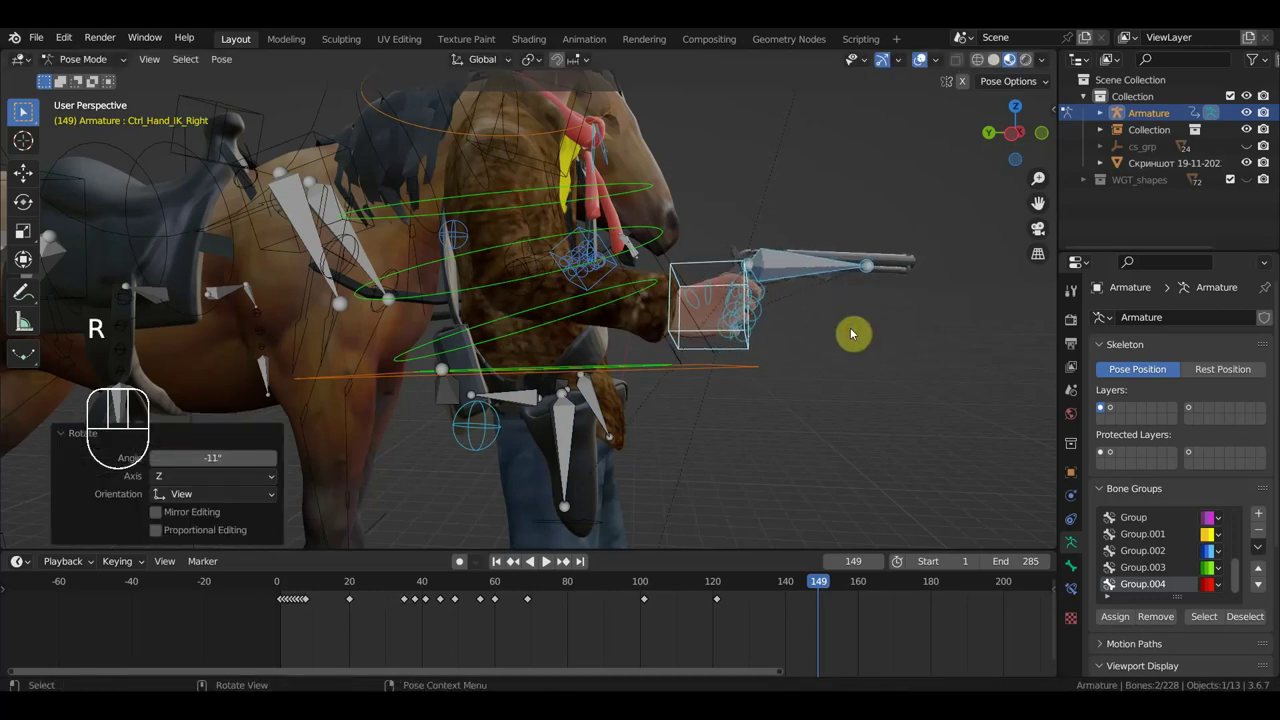
key(g)
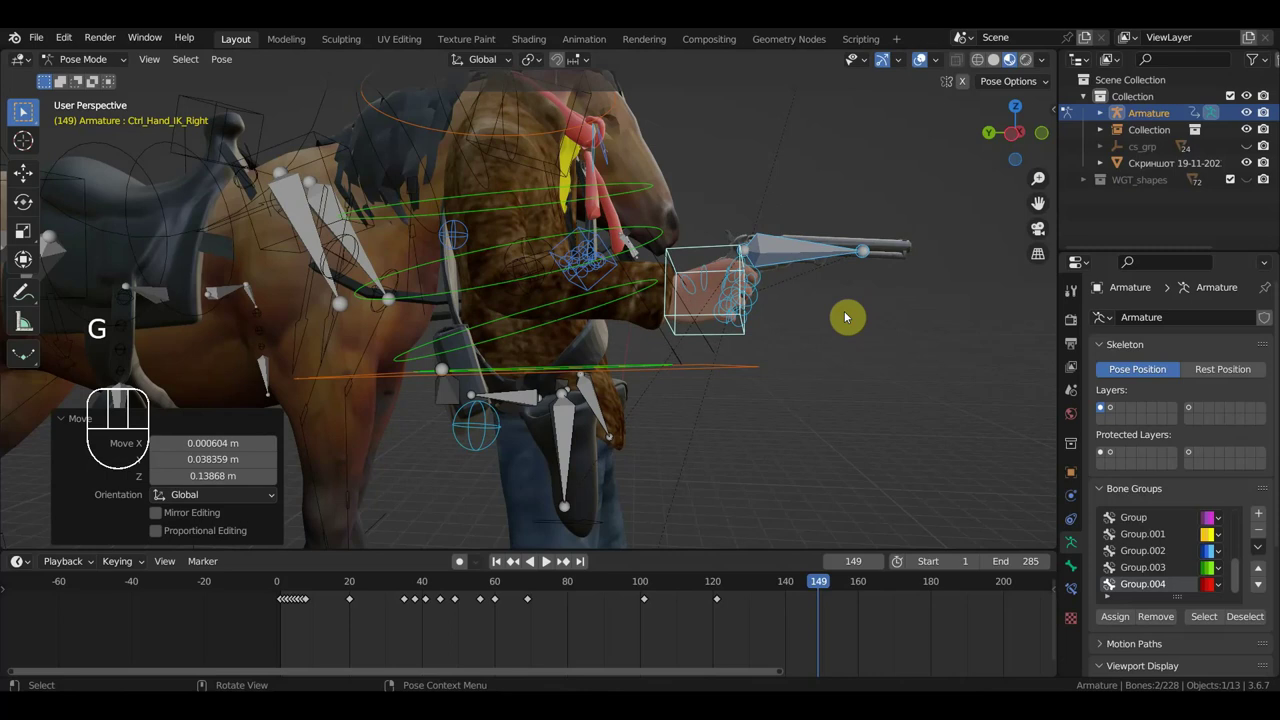
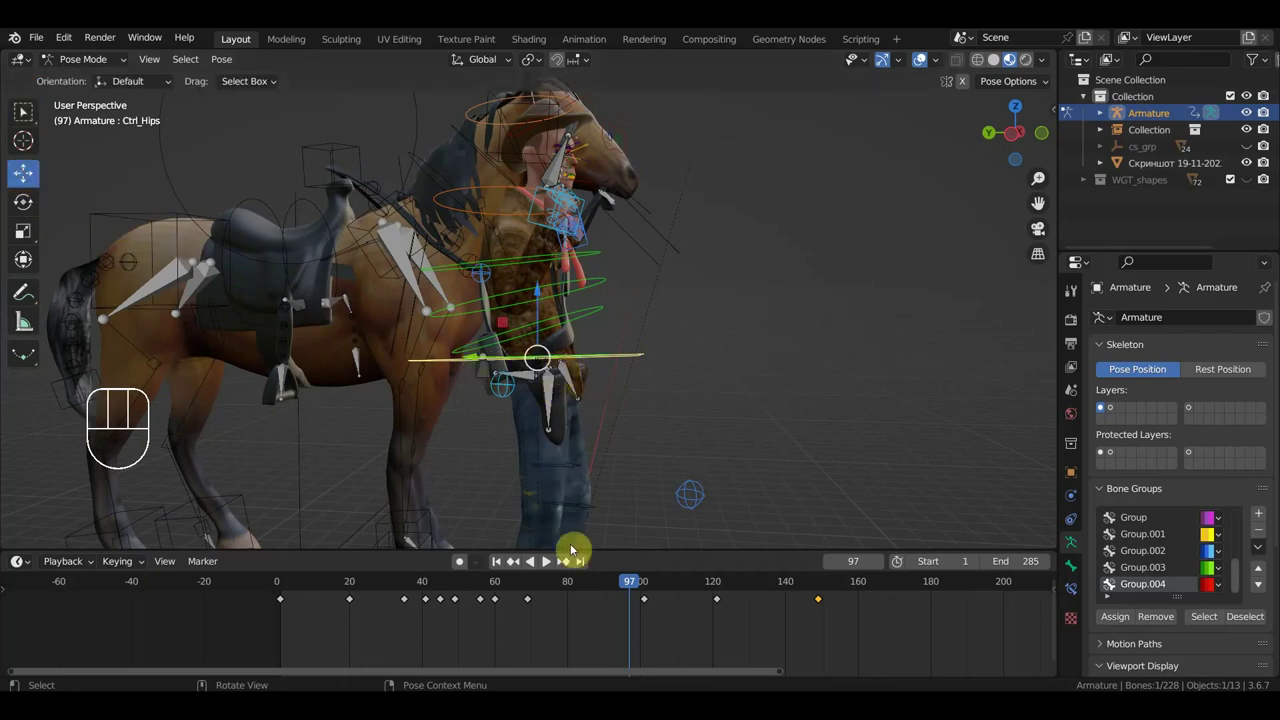
Move the hand controller near the gun at frame 54, key location and rotation, then scrub to frame 128 to review.
click(584, 584)
drag(584, 583, 481, 581)
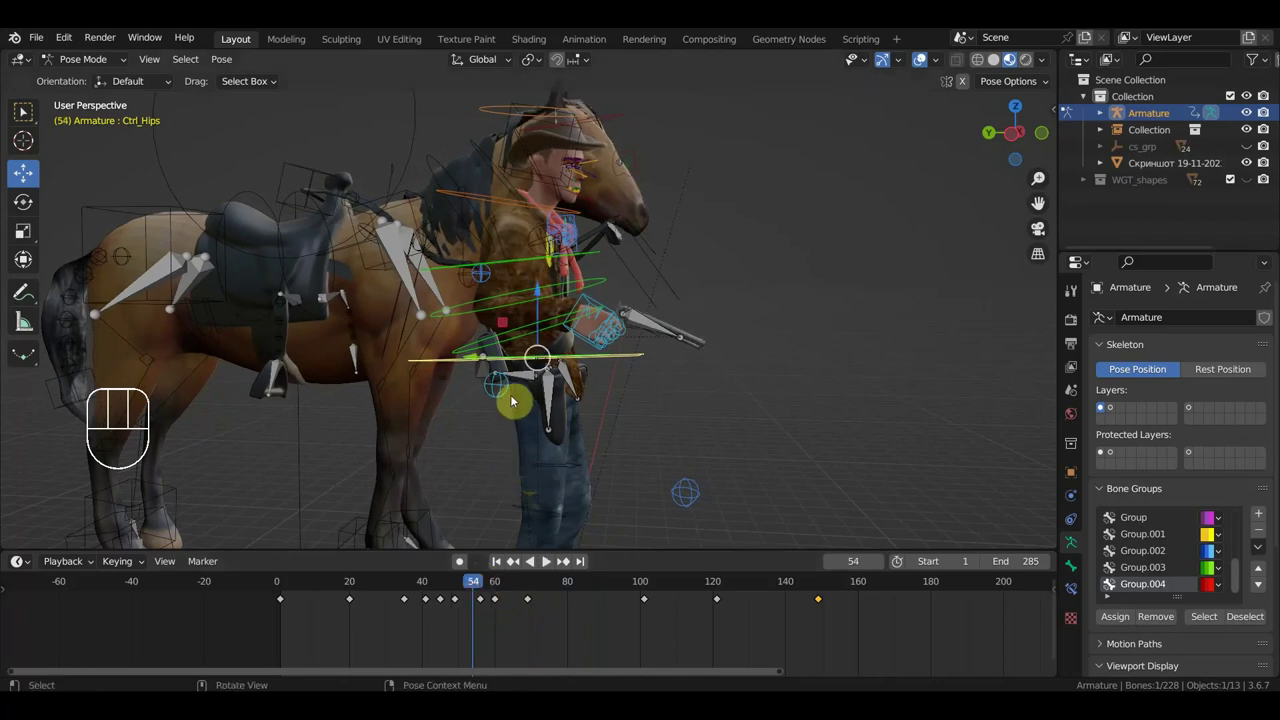
key(r)
key(i)
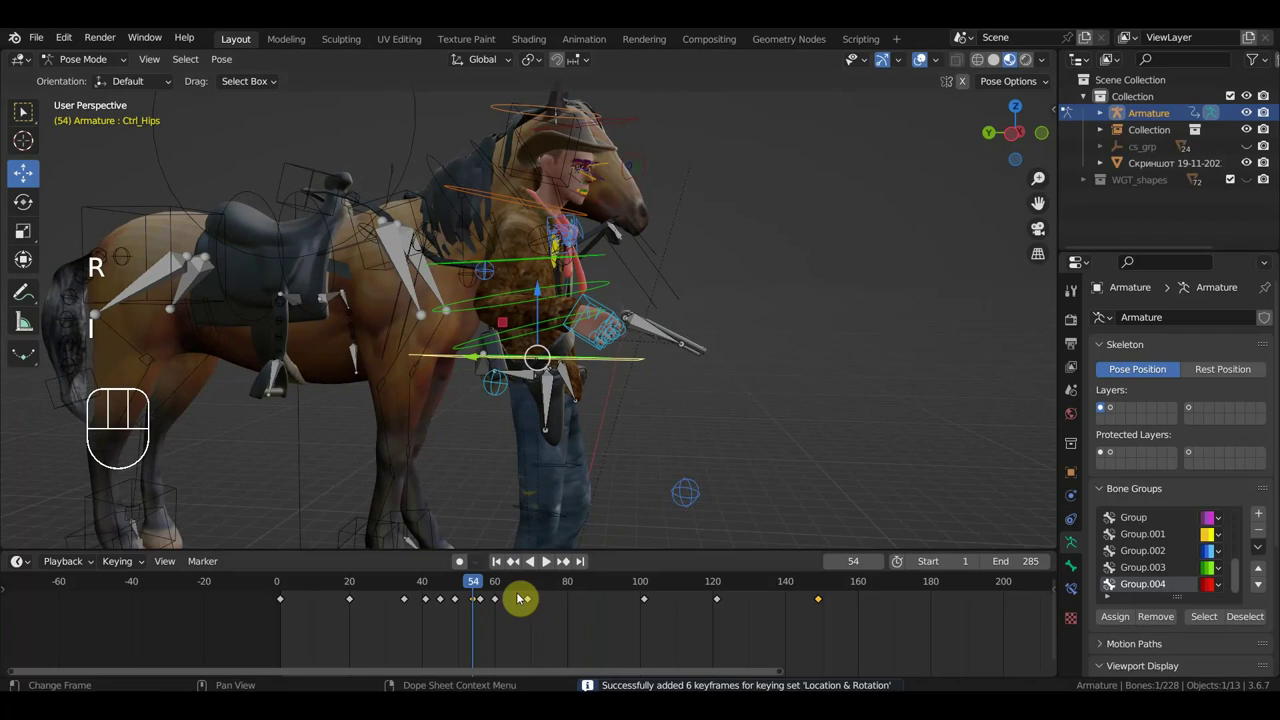
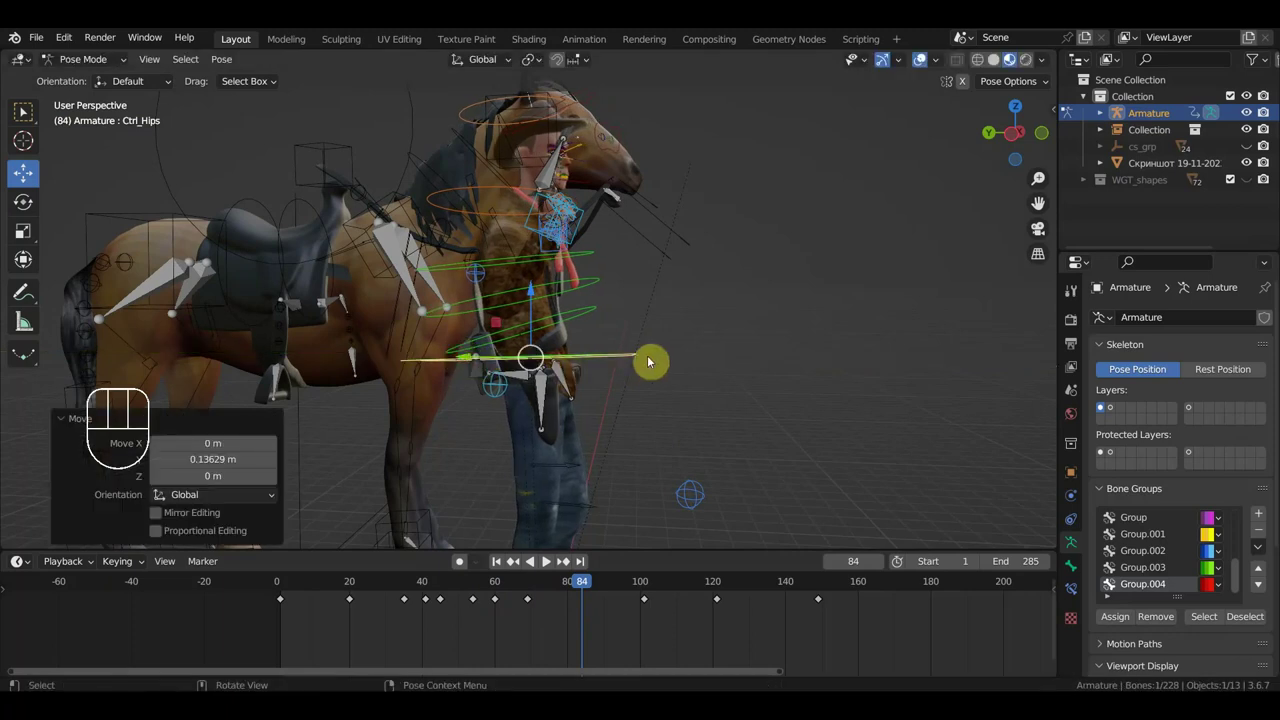
drag(589, 590, 741, 589)
drag(483, 357, 634, 368)
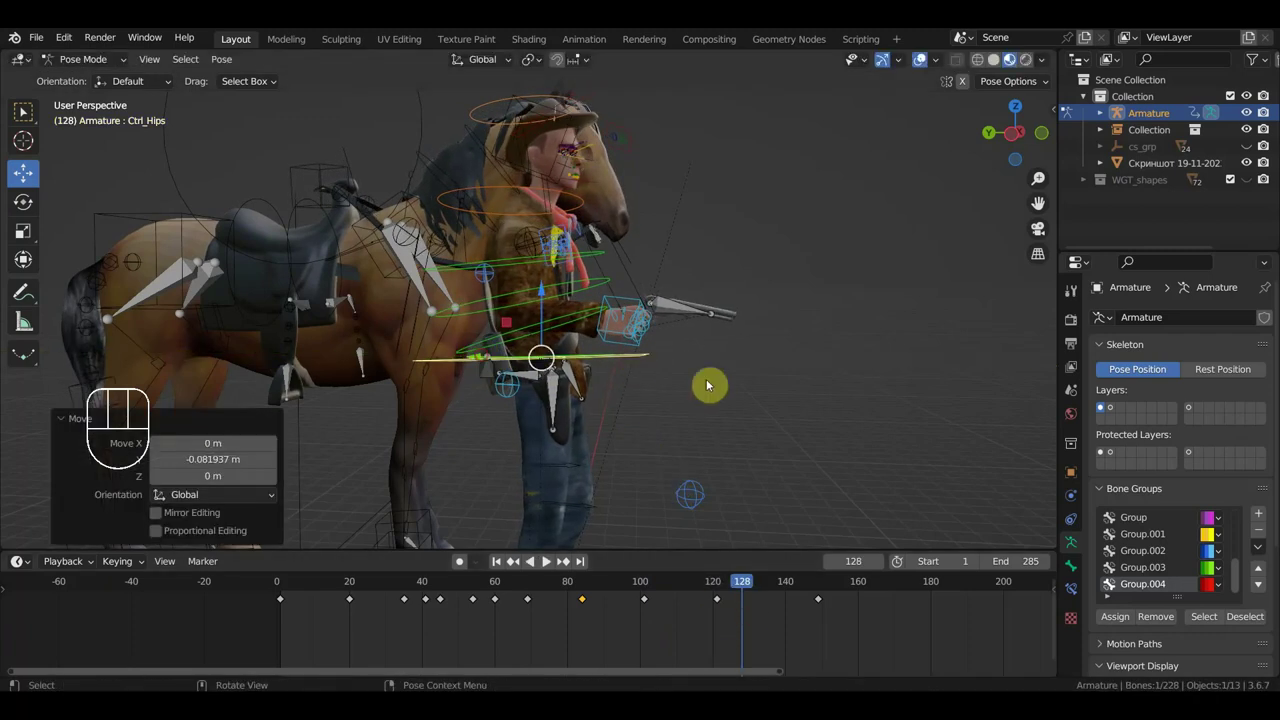
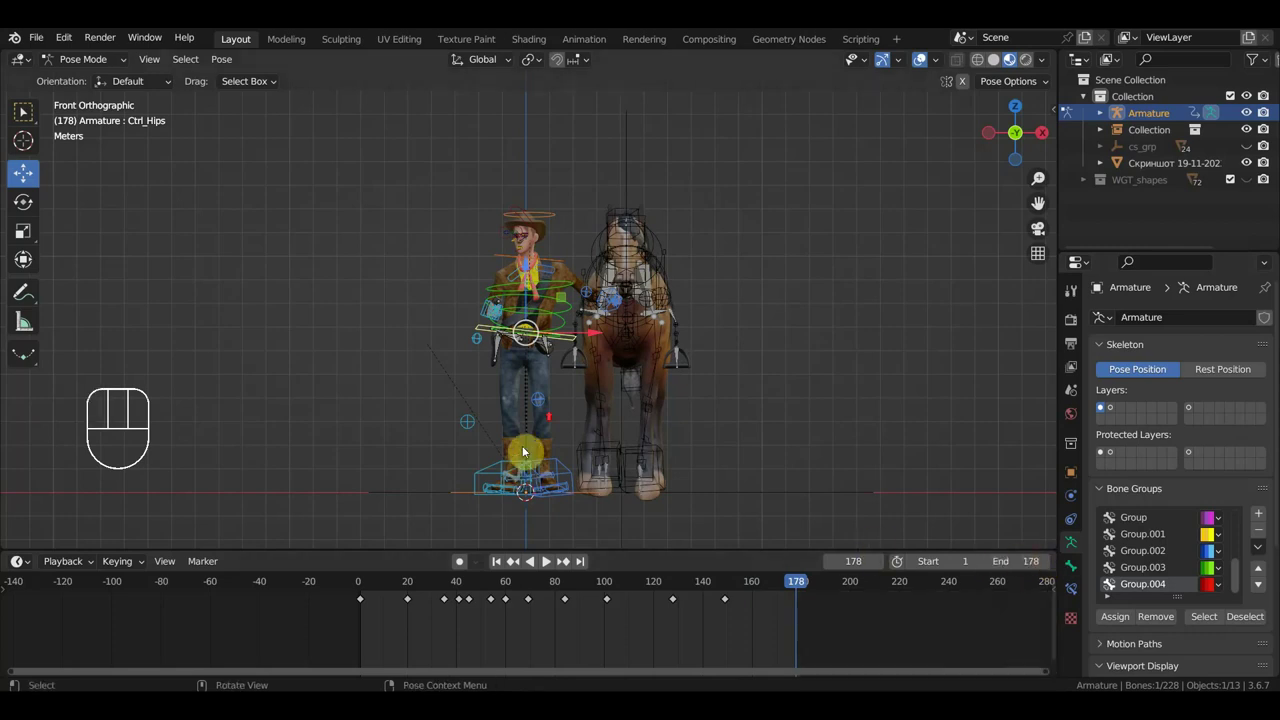
Zoom to the horse's head, select its controller and reposition it at frame 178.
middle_click(646, 399)
middle_click(702, 398)
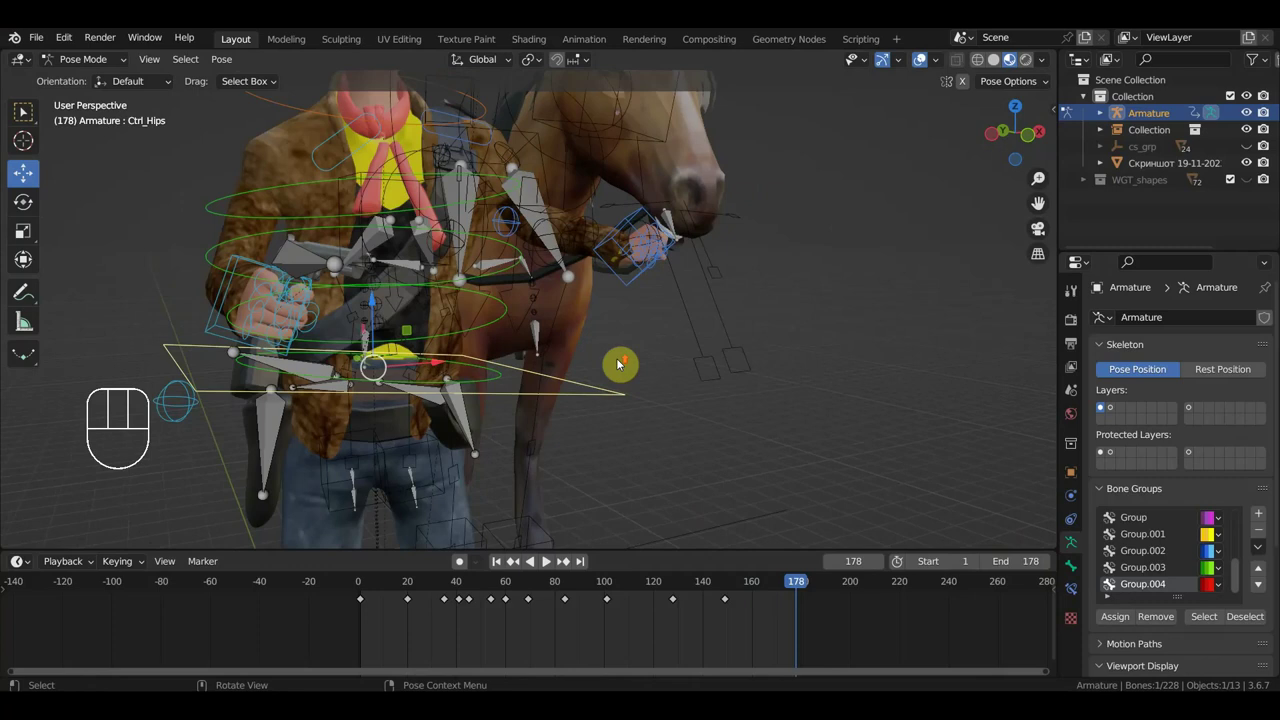
click(639, 220)
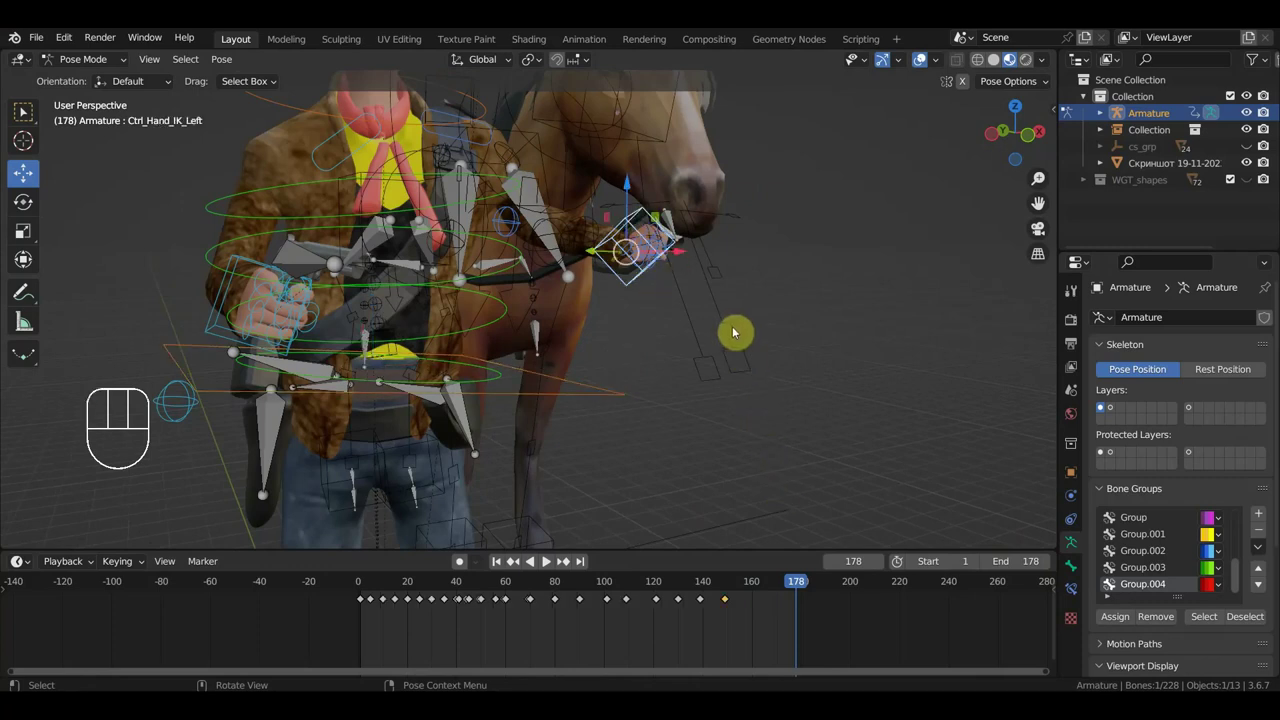
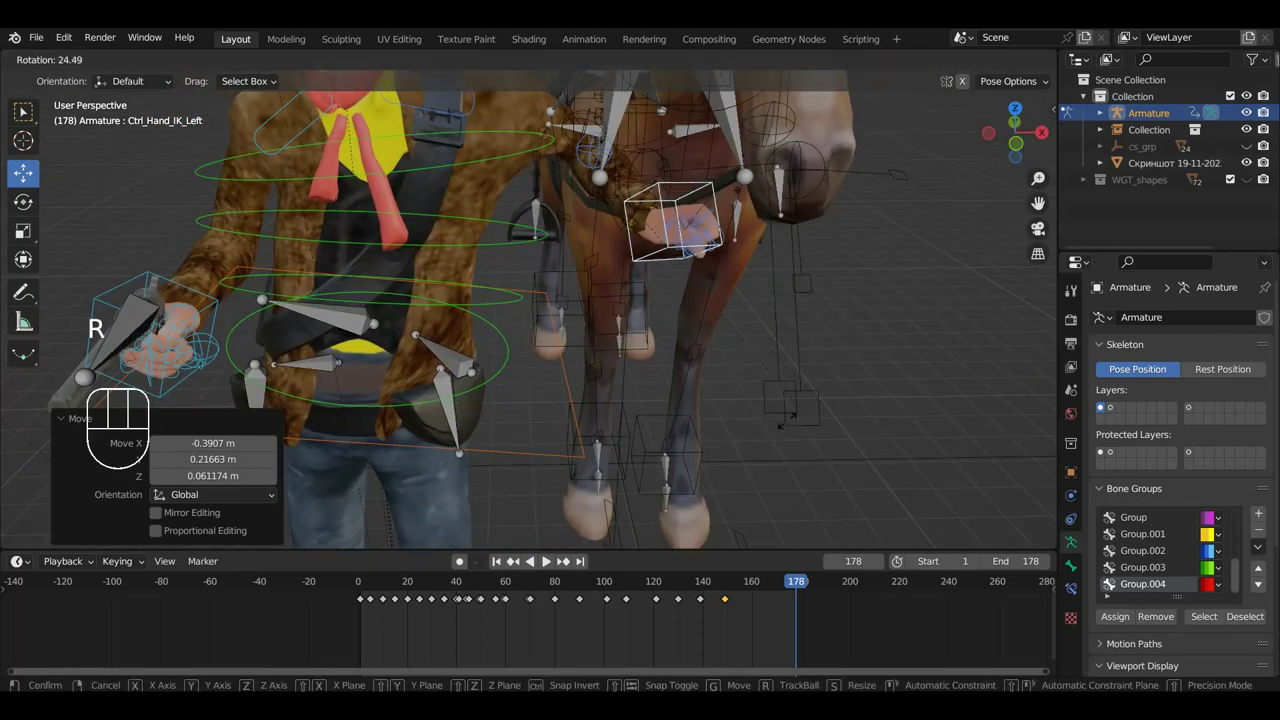
key(g)
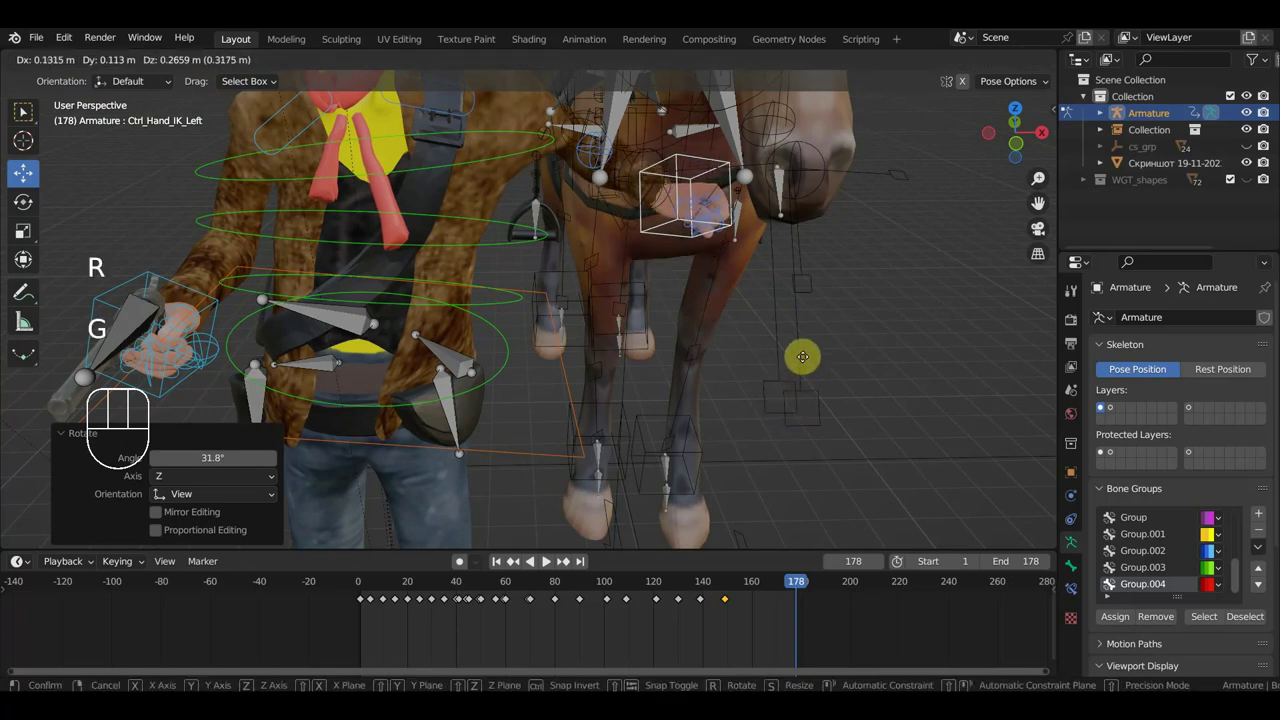
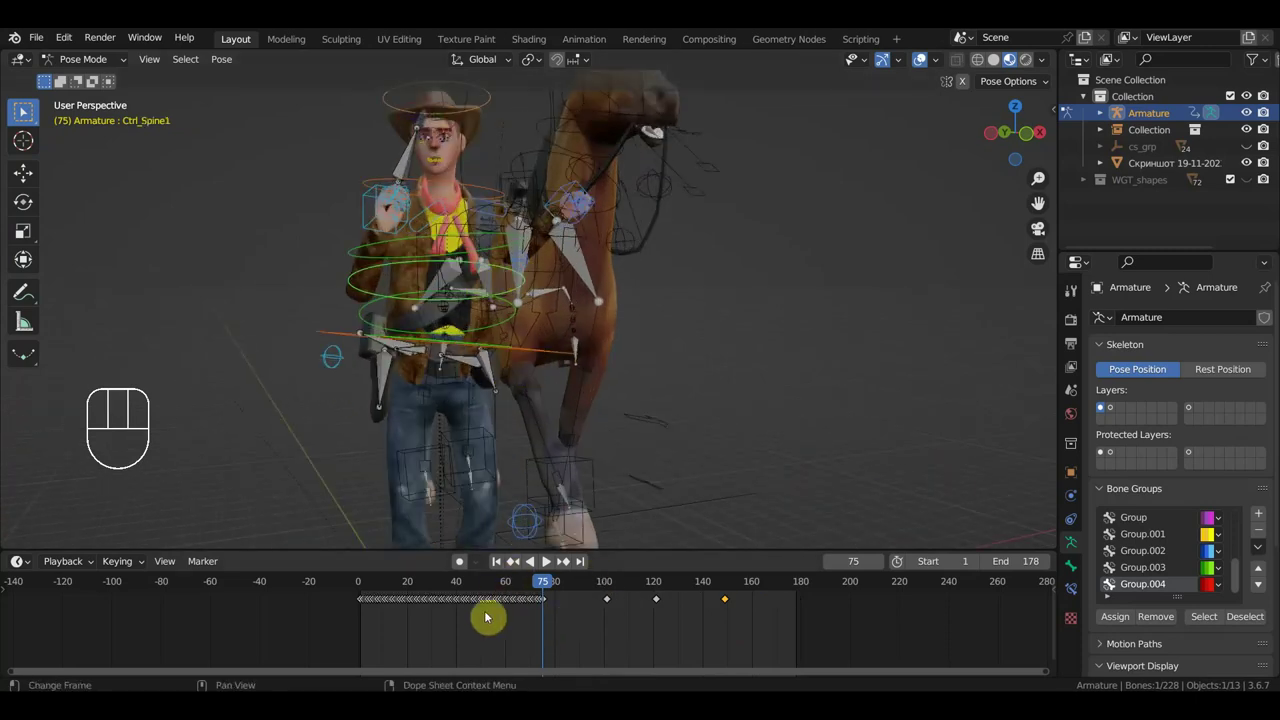
Scrub to around frame 47 and rotate the horse head controller downward toward the ground.
click(438, 593)
drag(443, 593, 482, 601)
middle_click(425, 274)
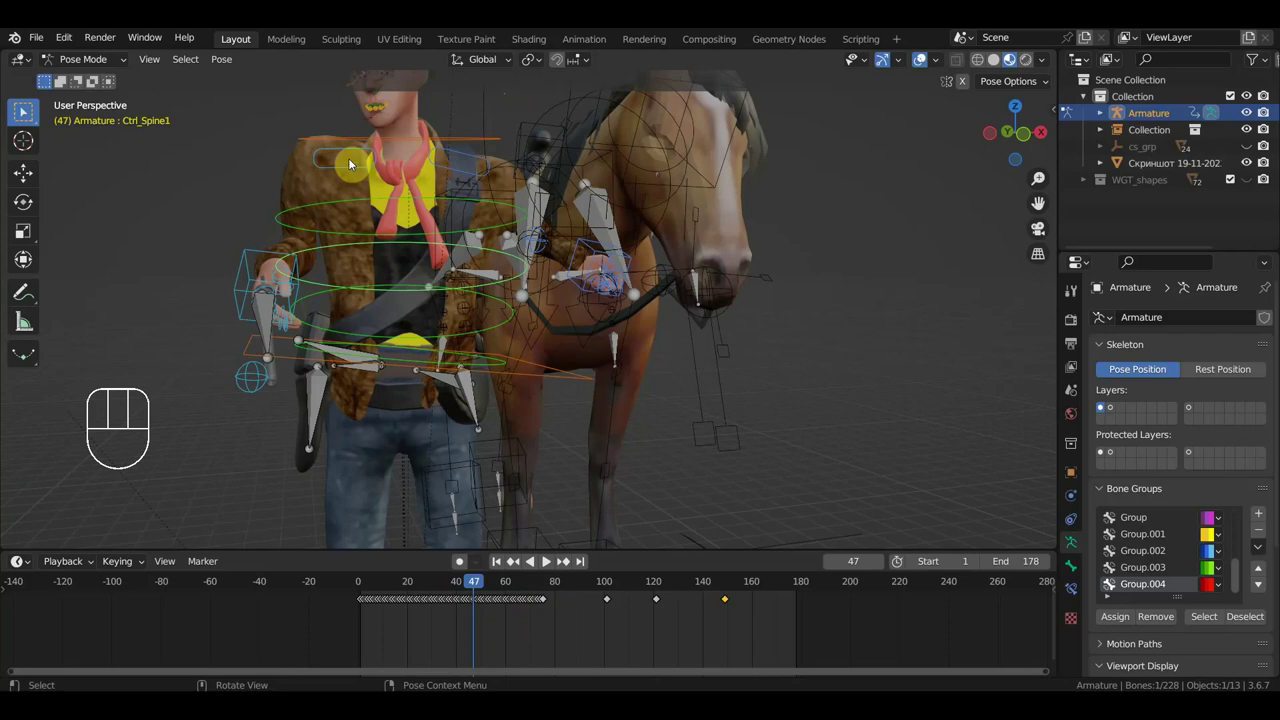
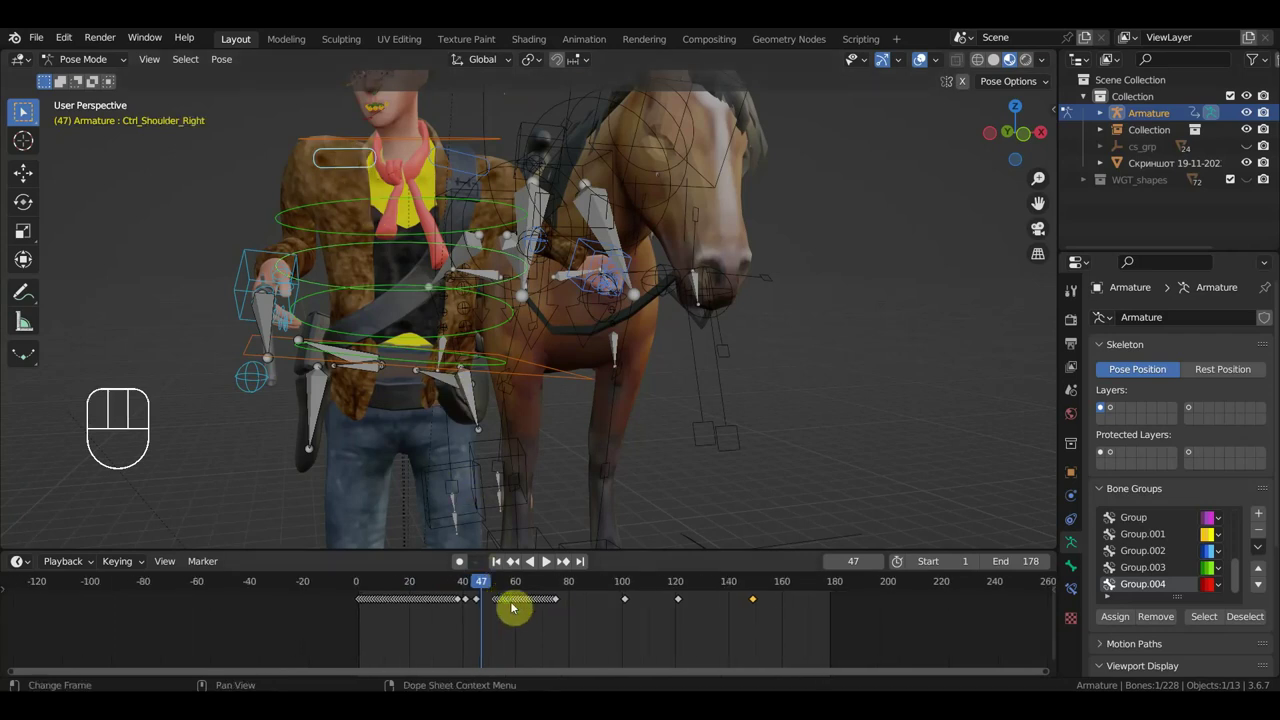
drag(504, 586, 552, 617)
click(526, 606)
key(Delete)
click(476, 595)
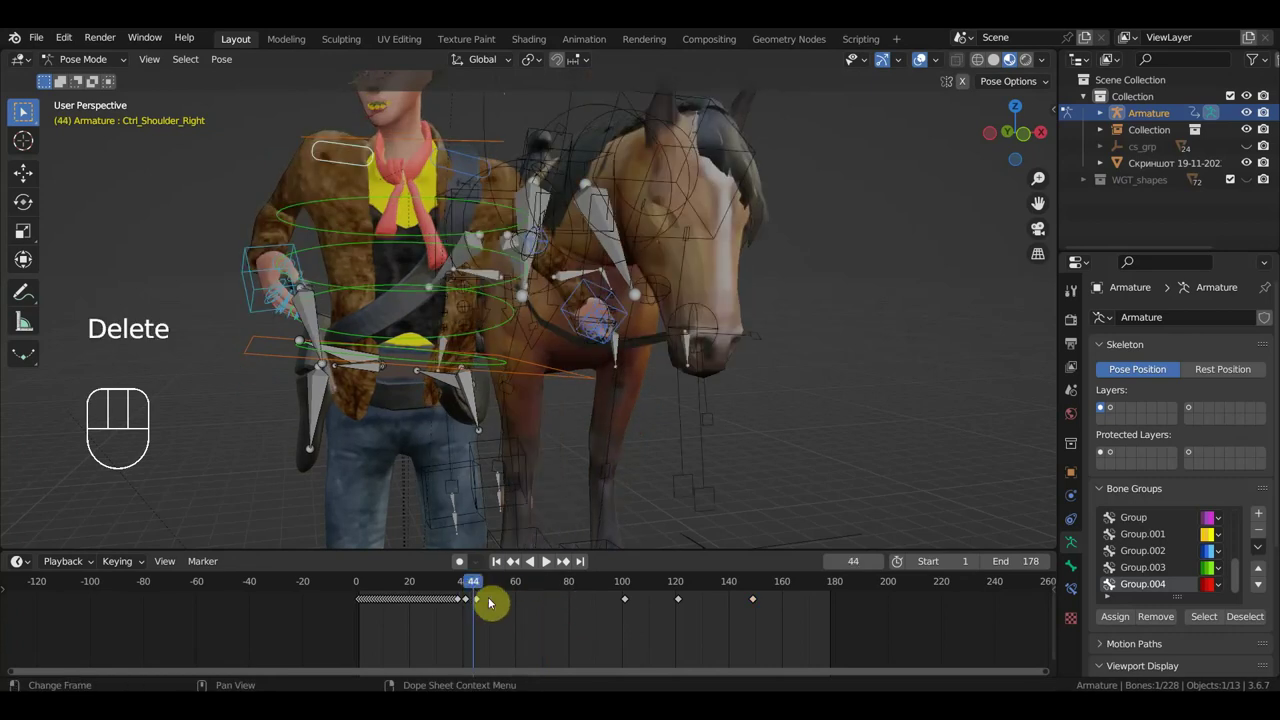
Key the lowered head pose at an earlier frame, then select the later run of keyframes near frame 38.
drag(440, 591, 415, 603)
drag(415, 608, 400, 588)
key(Delete)
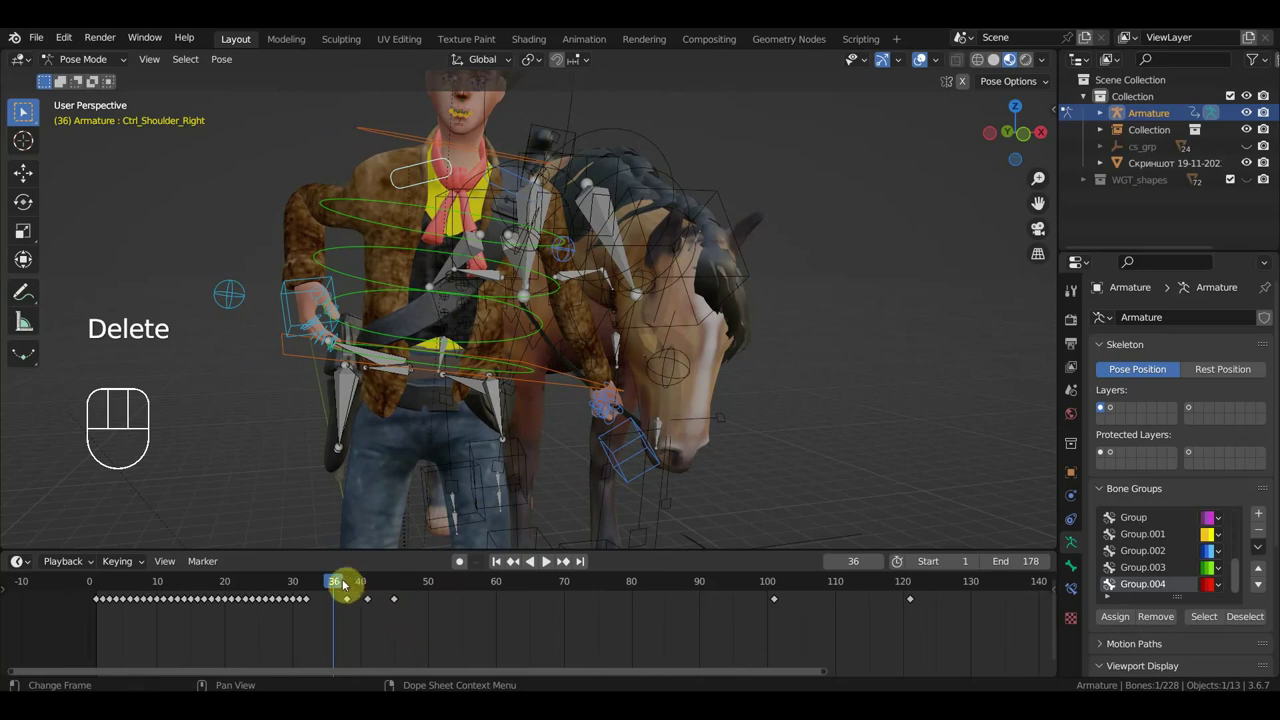
drag(335, 587, 318, 611)
click(325, 622)
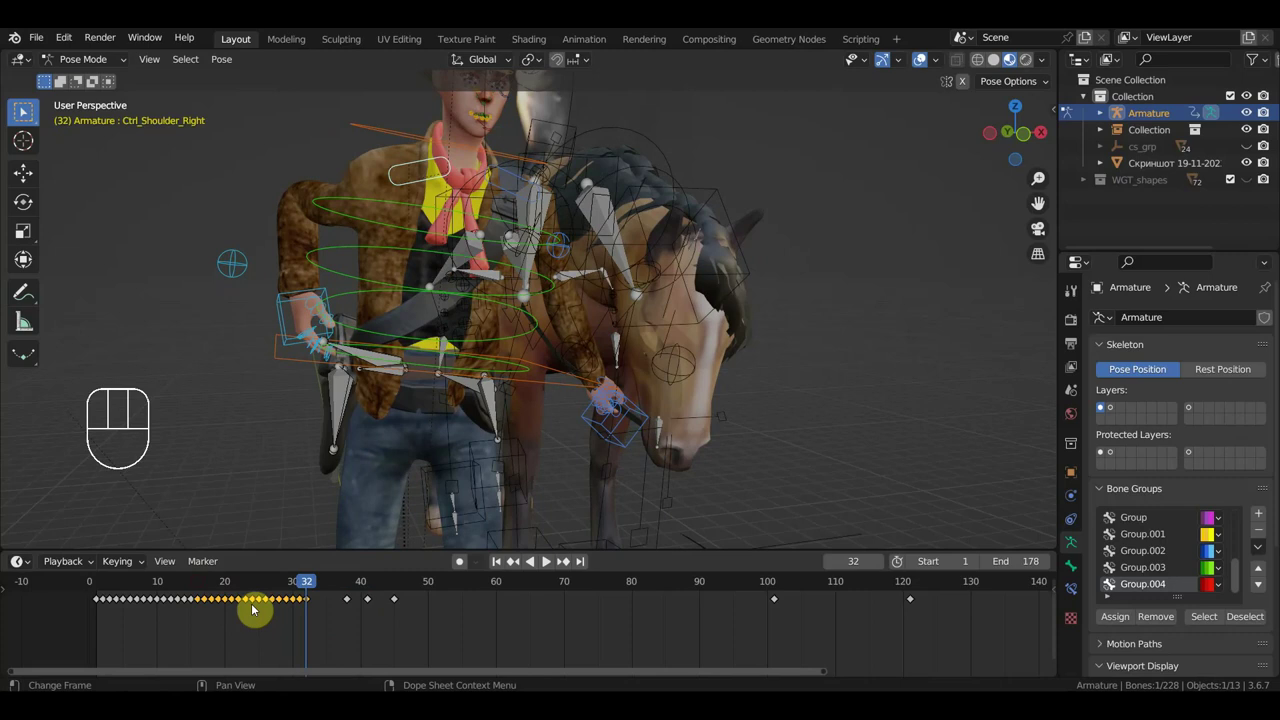
Delete the dense keyframes after frame 15 and rotate the horse's head into a new pose at frame 31.
key(Delete)
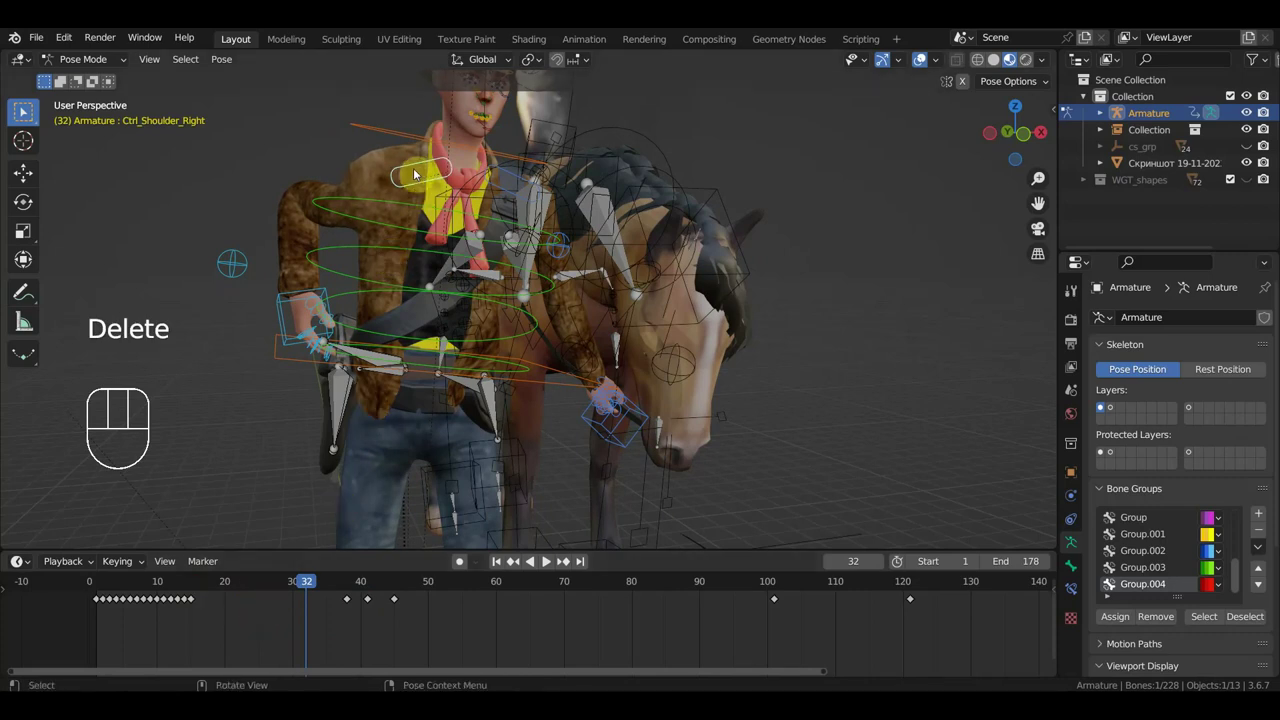
click(107, 582)
drag(111, 581, 319, 608)
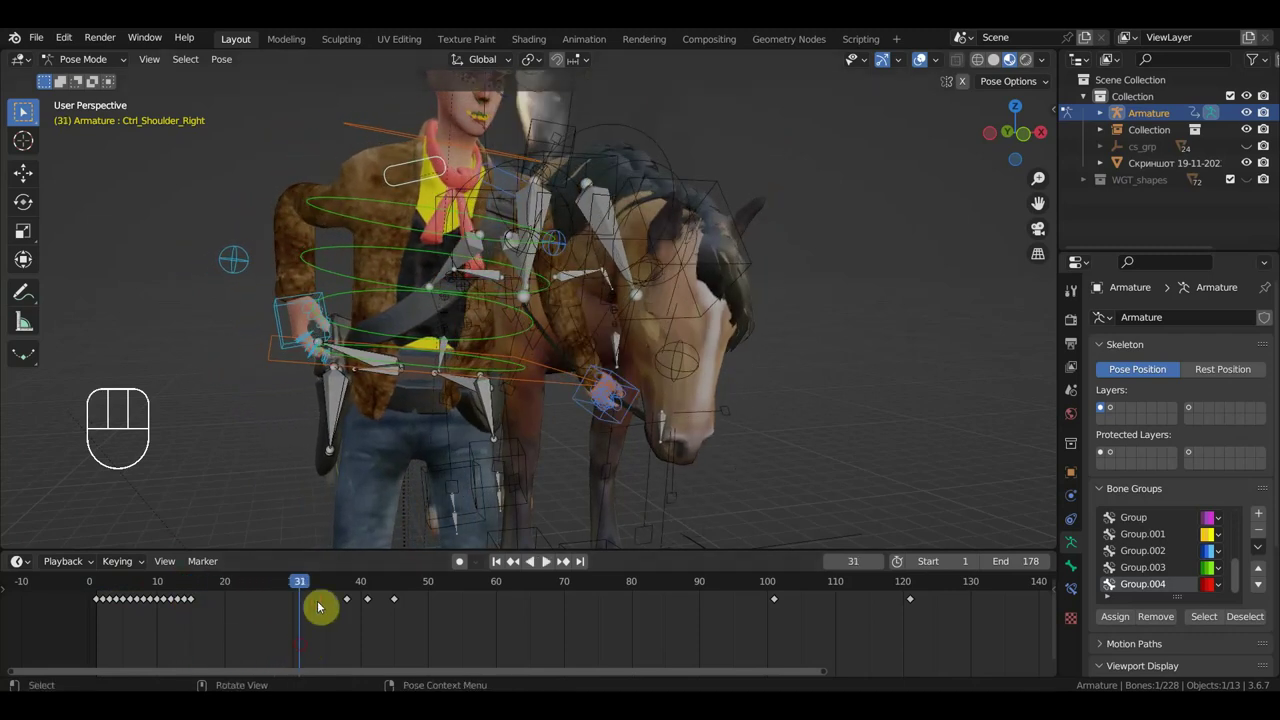
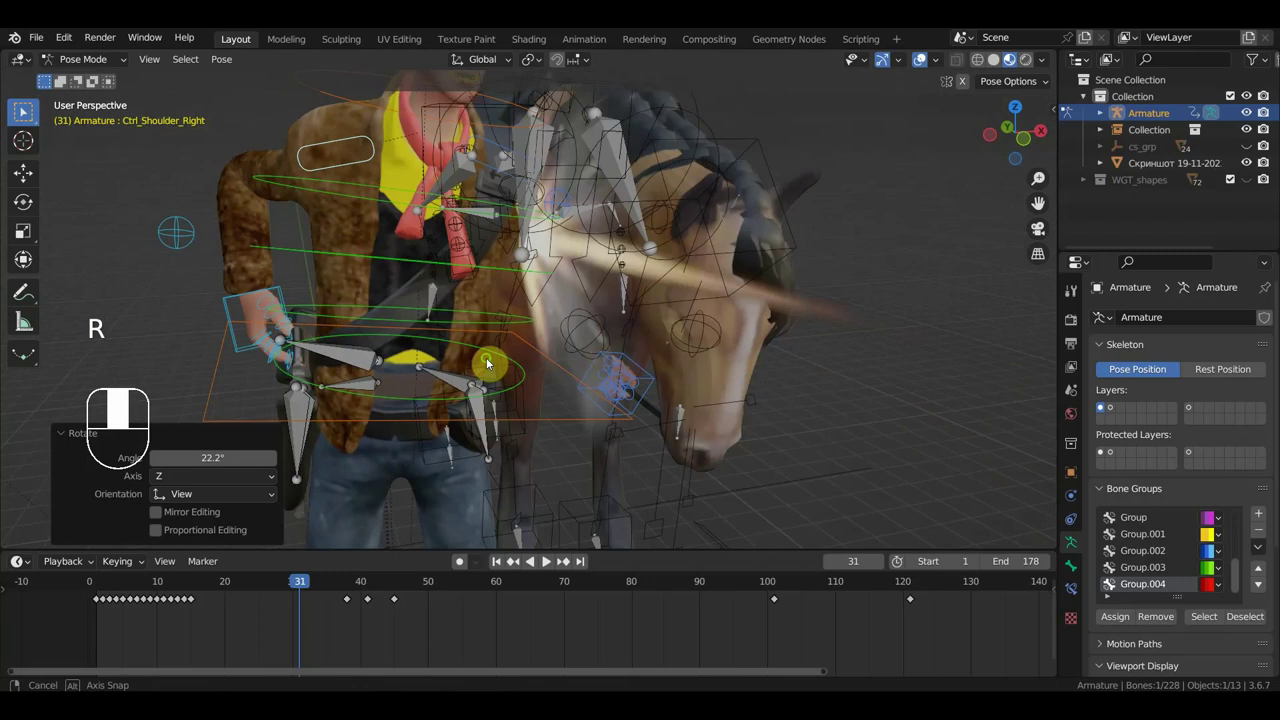
key(r)
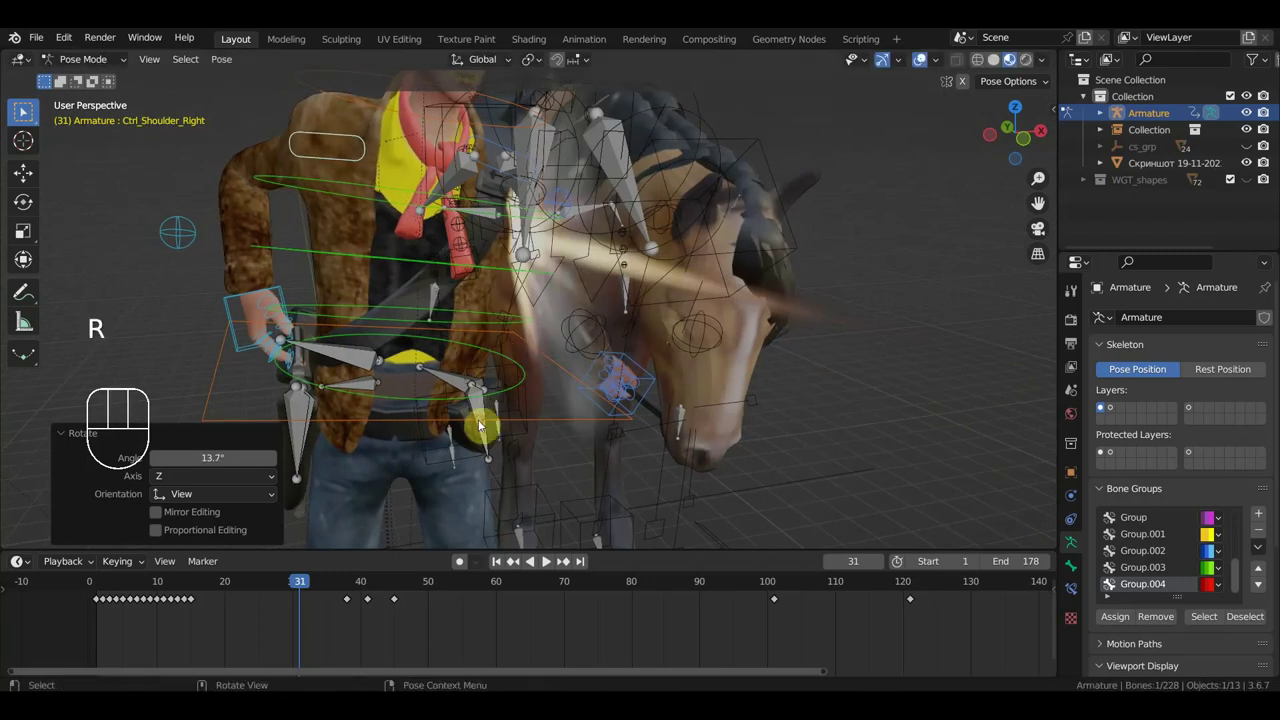
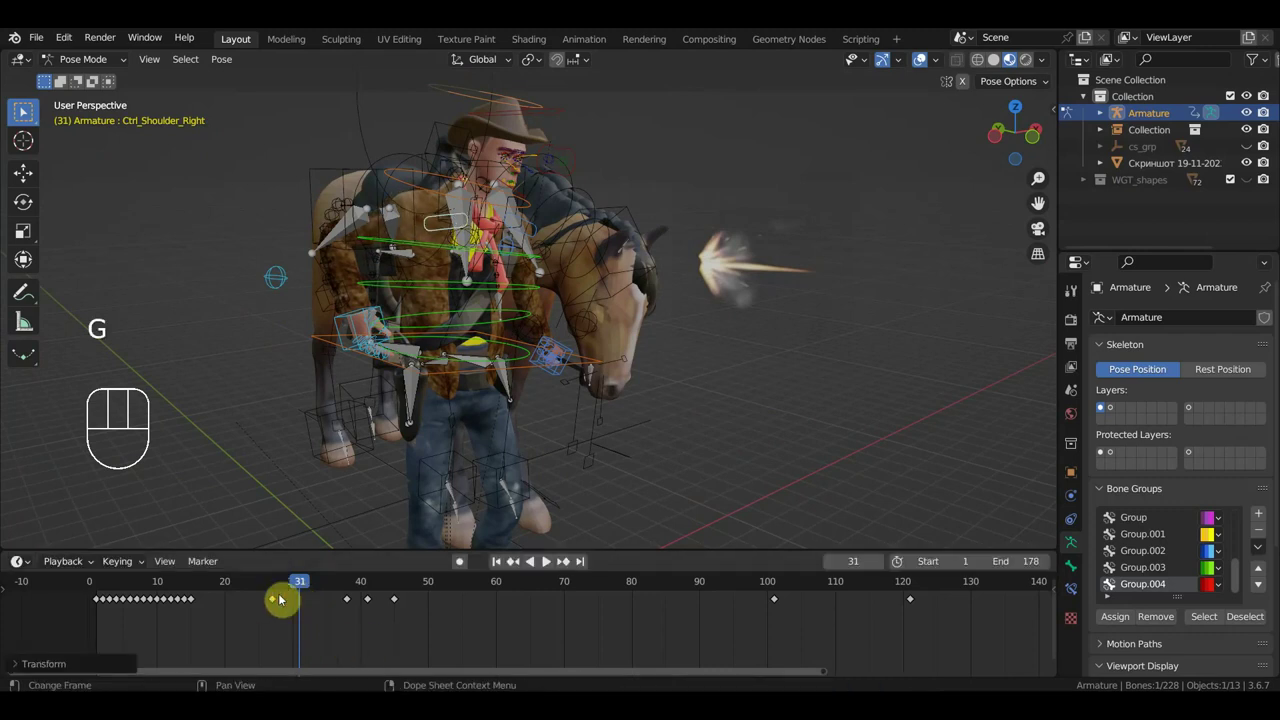
Key the controller's location and rotation at frames 20, 30 … 160, 170 and the final frame 178.
click(225, 587)
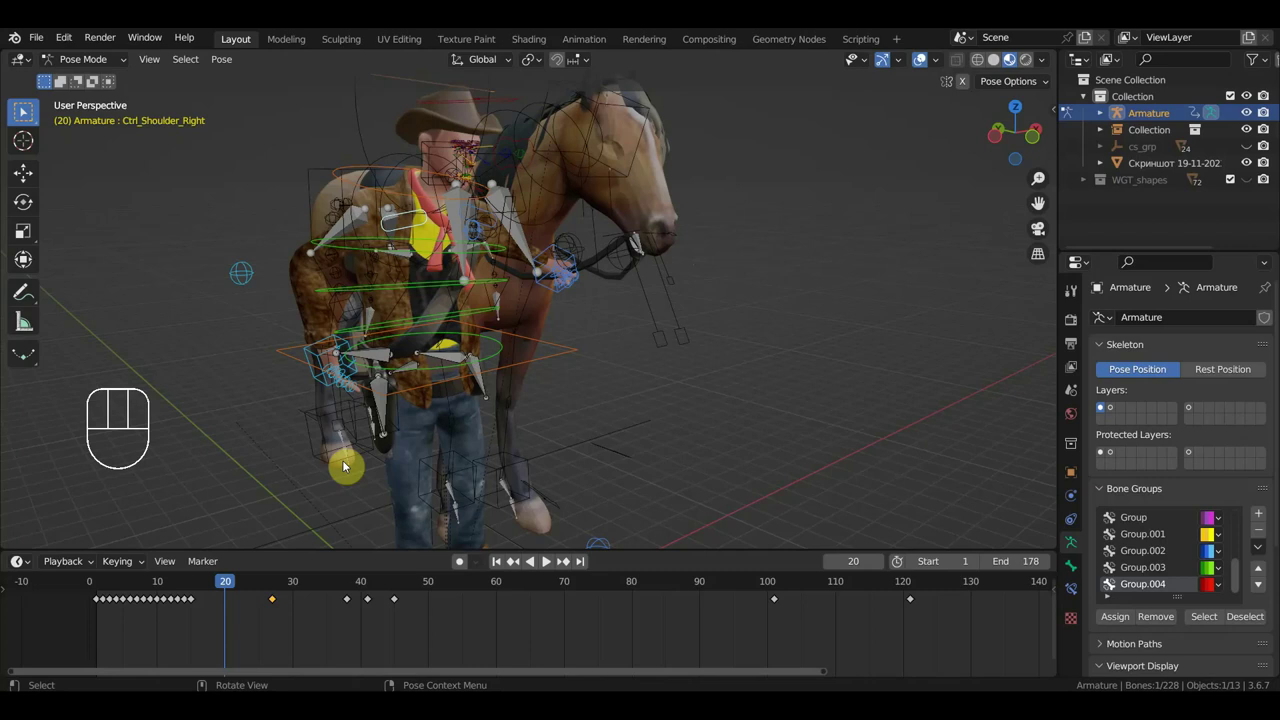
key(i)
click(321, 595)
key(i)
click(499, 592)
key(i)
click(571, 587)
key(i)
click(641, 589)
key(i)
click(708, 588)
key(i)
click(837, 592)
key(i)
click(973, 594)
key(i)
click(936, 593)
key(i)
click(829, 591)
key(i)
click(969, 589)
key(i)
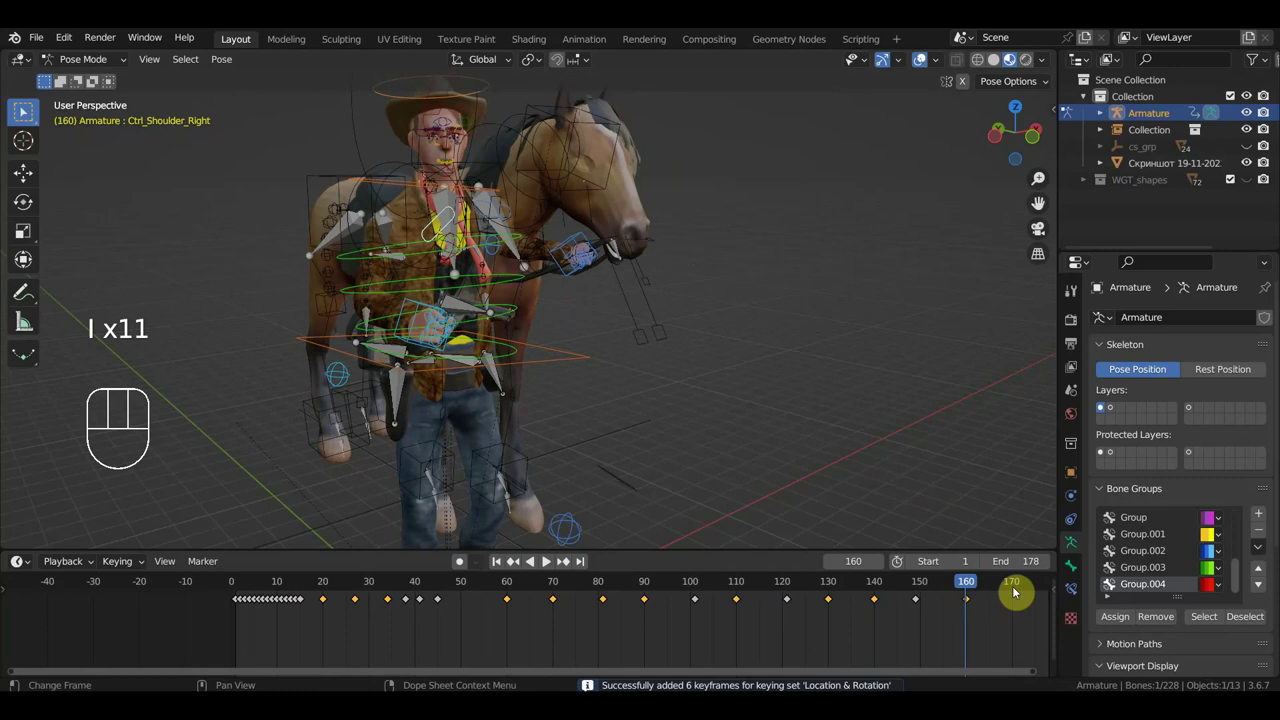
click(1012, 593)
key(i)
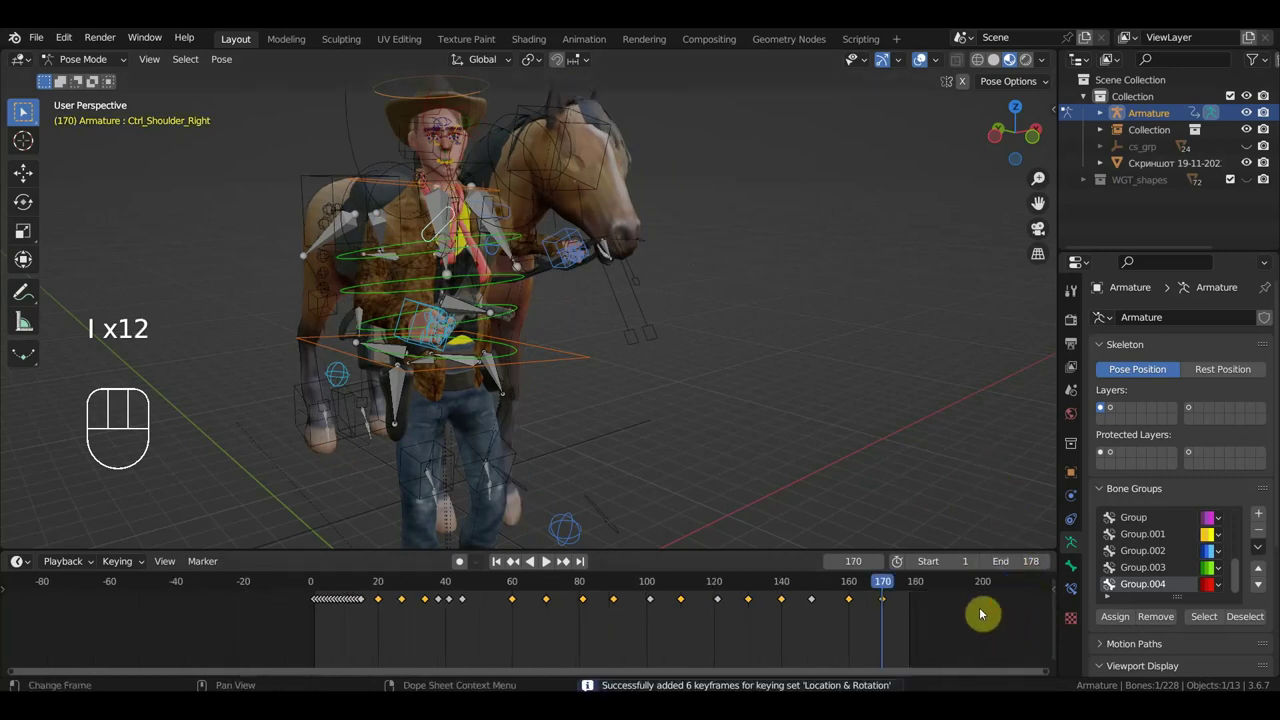
click(912, 588)
key(i)
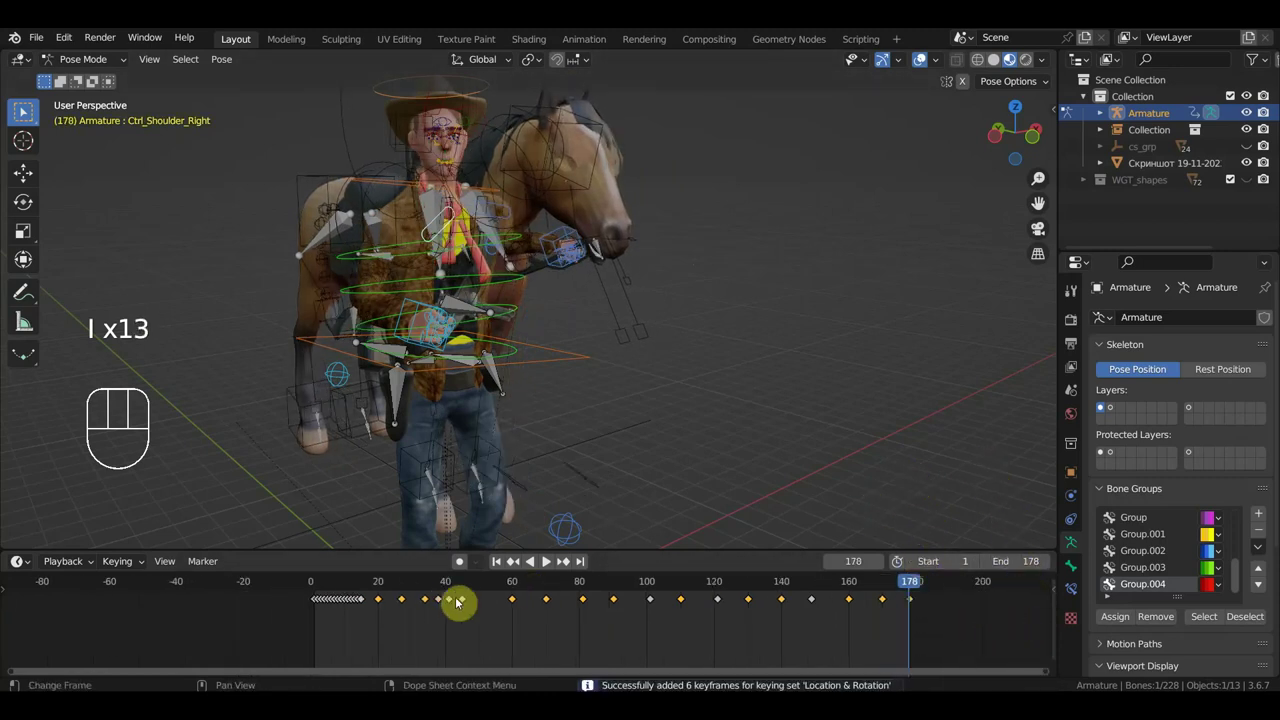
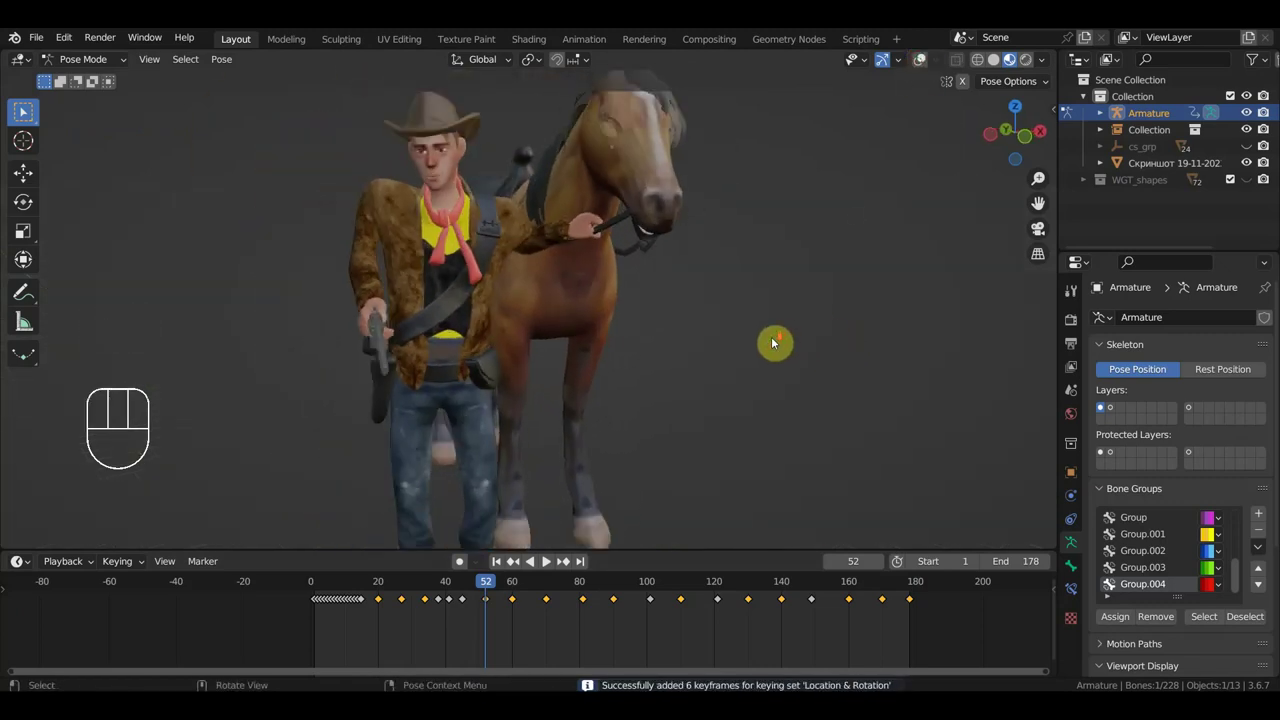
Rotate the horse head controller at frames 49, 44, 59 and 34 so the head follows the reins.
click(926, 64)
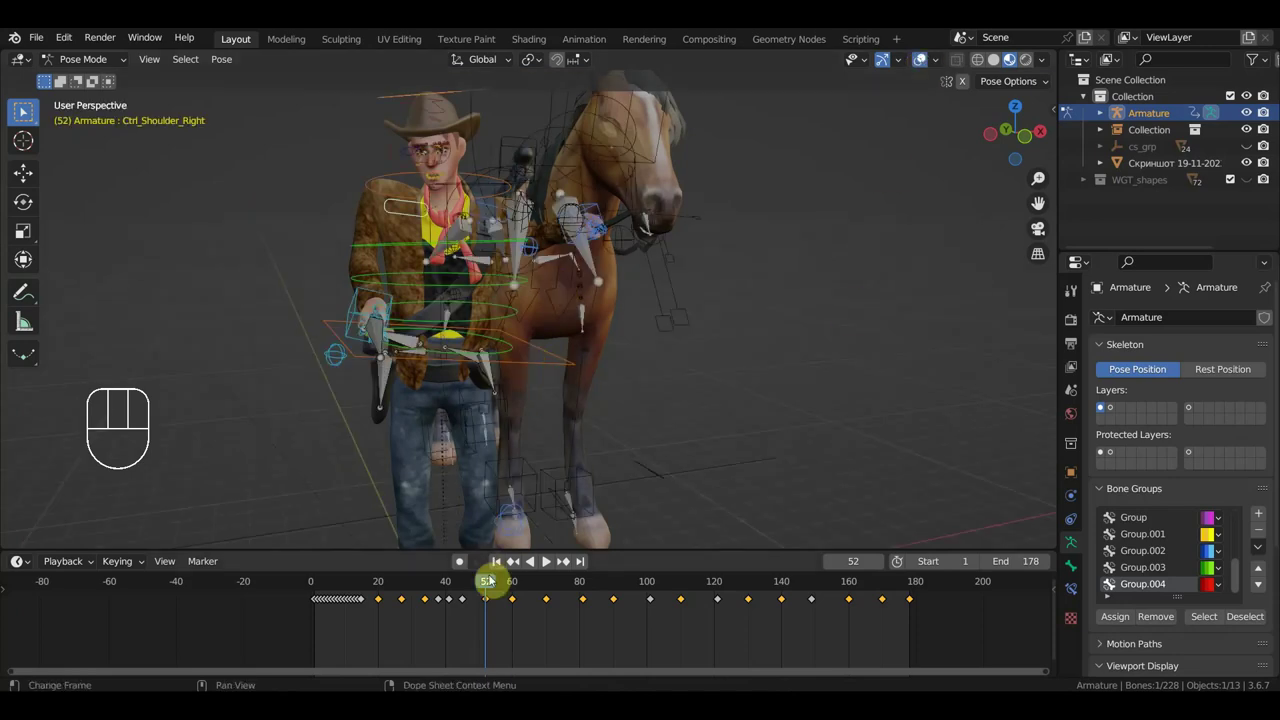
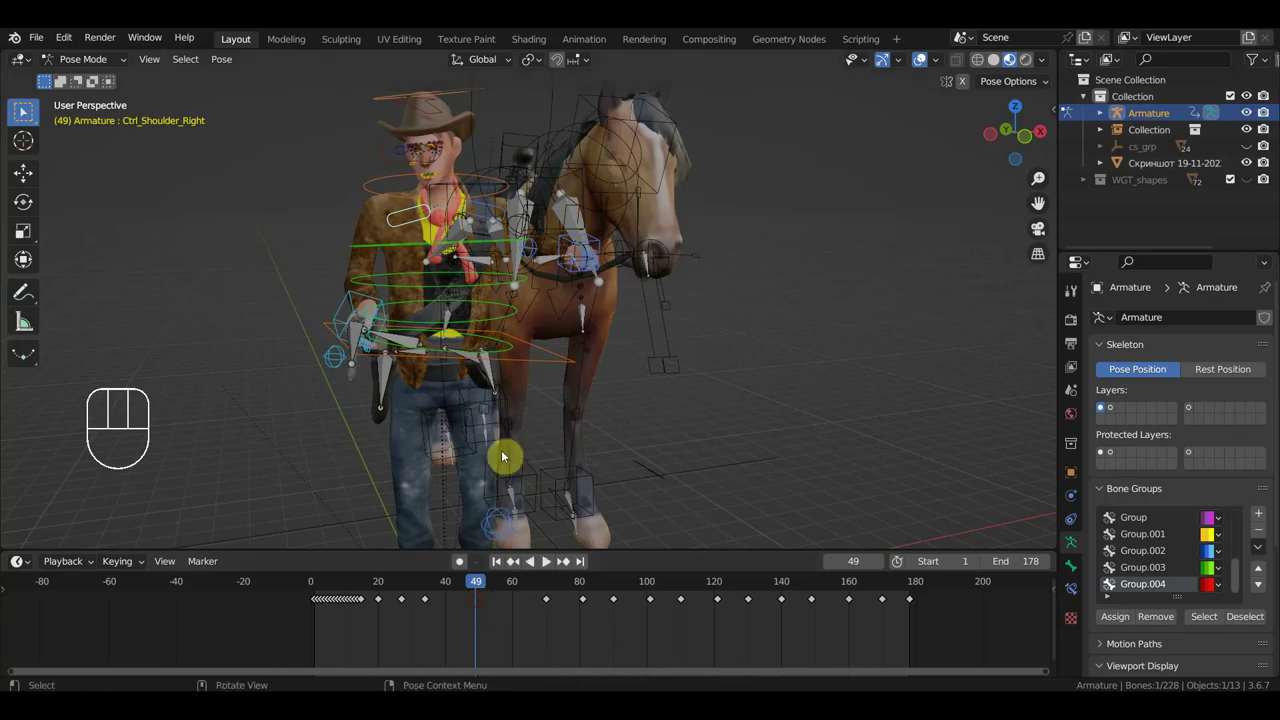
key(r)
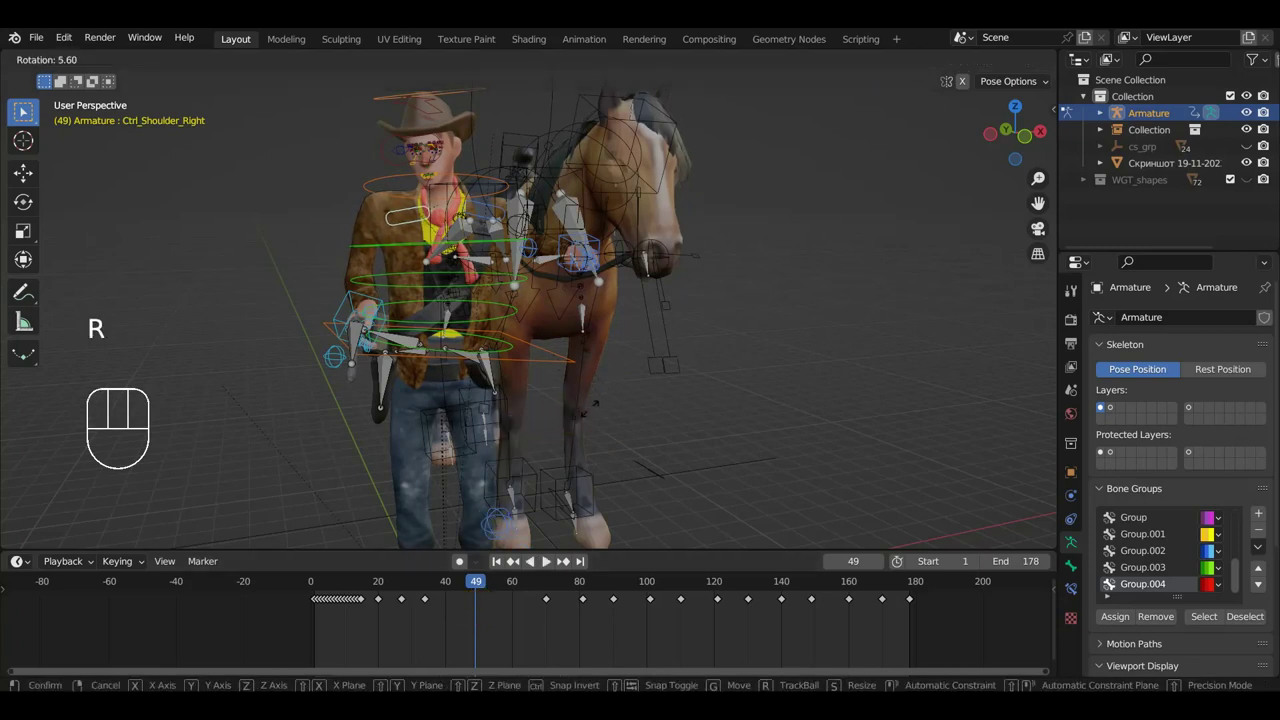
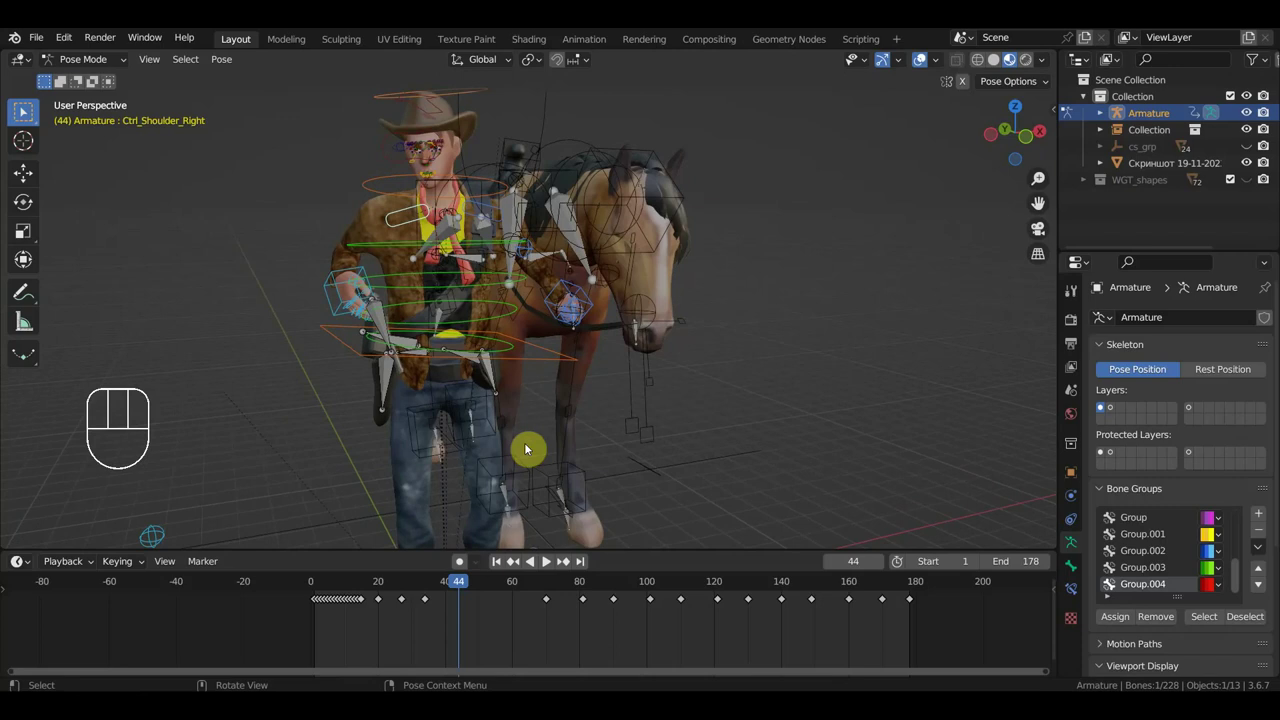
key(r)
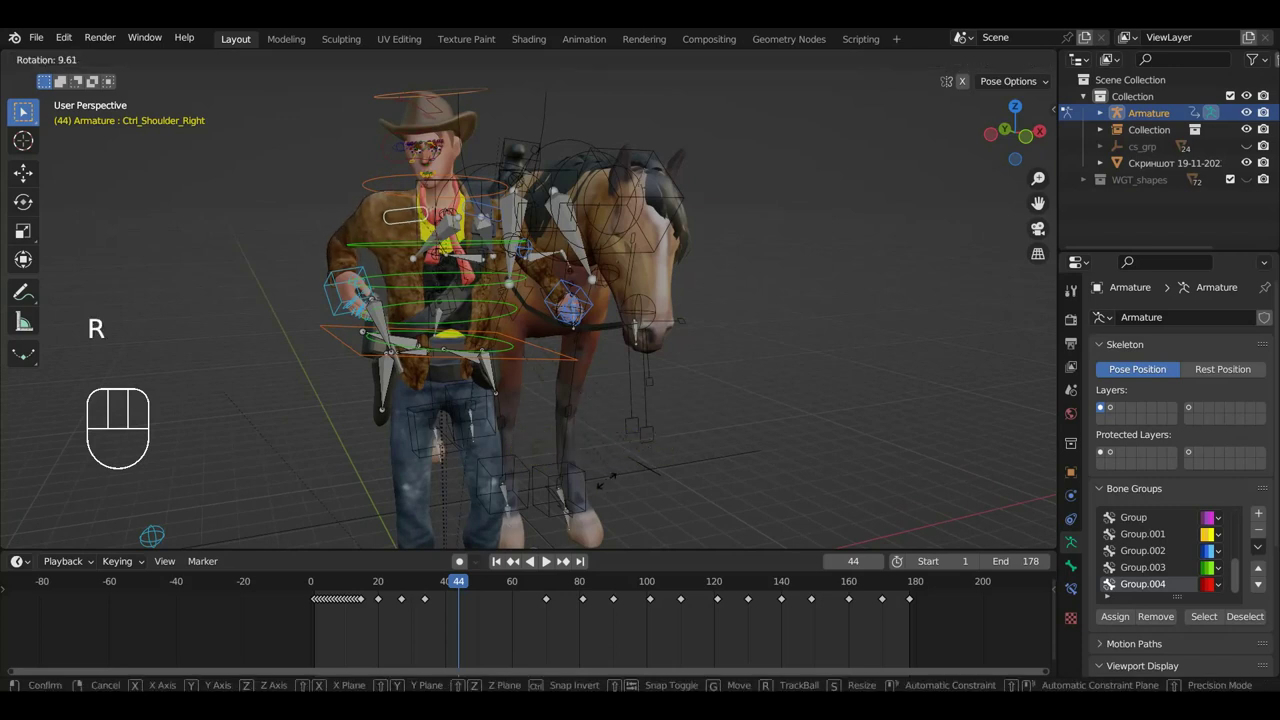
key(g)
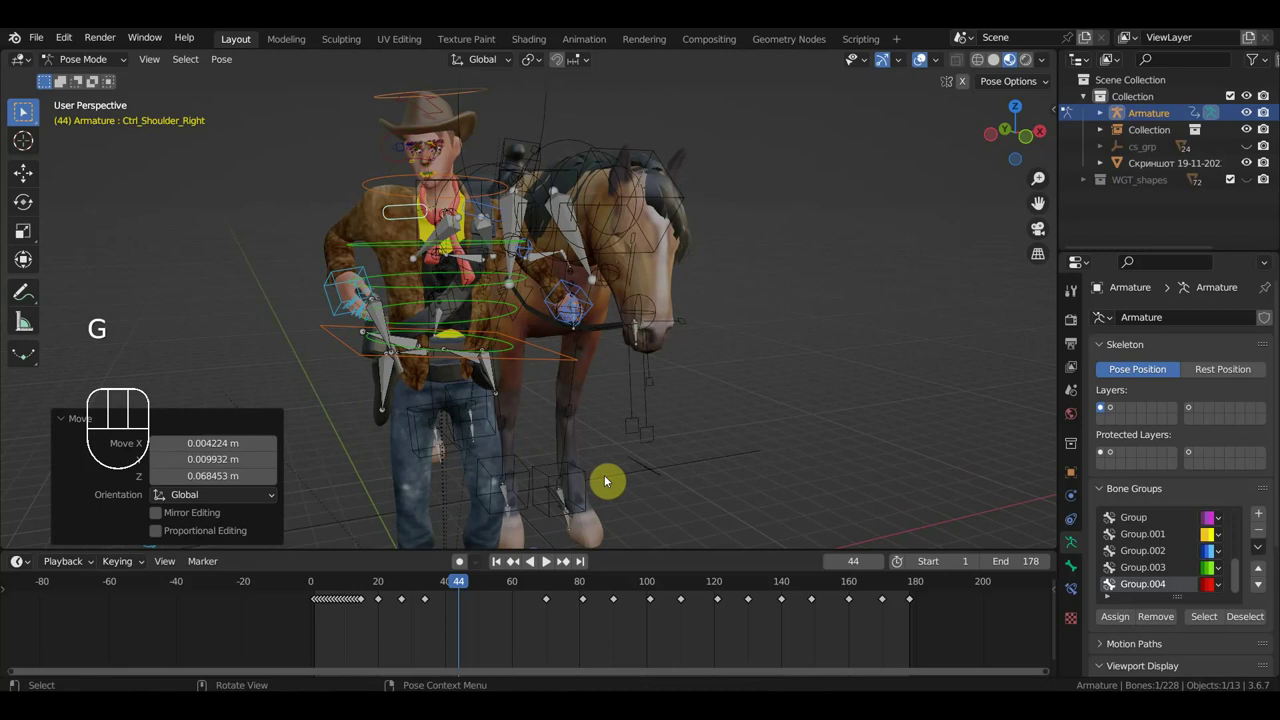
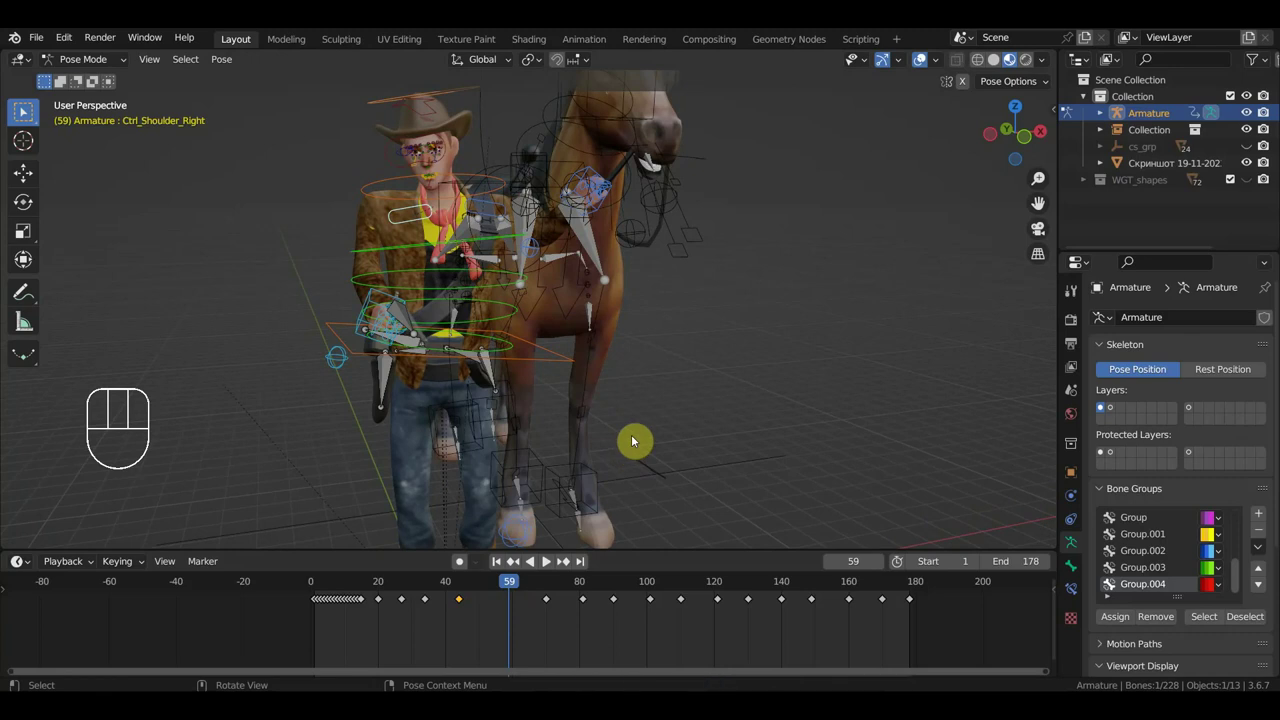
key(r)
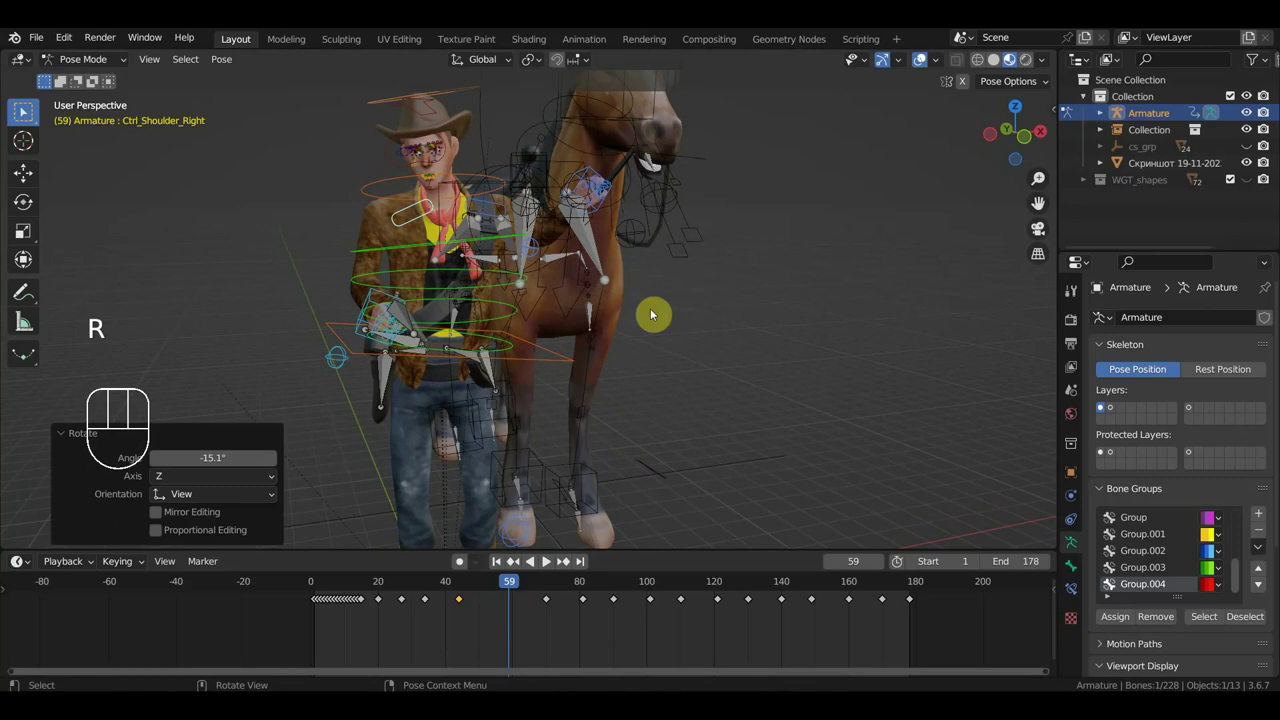
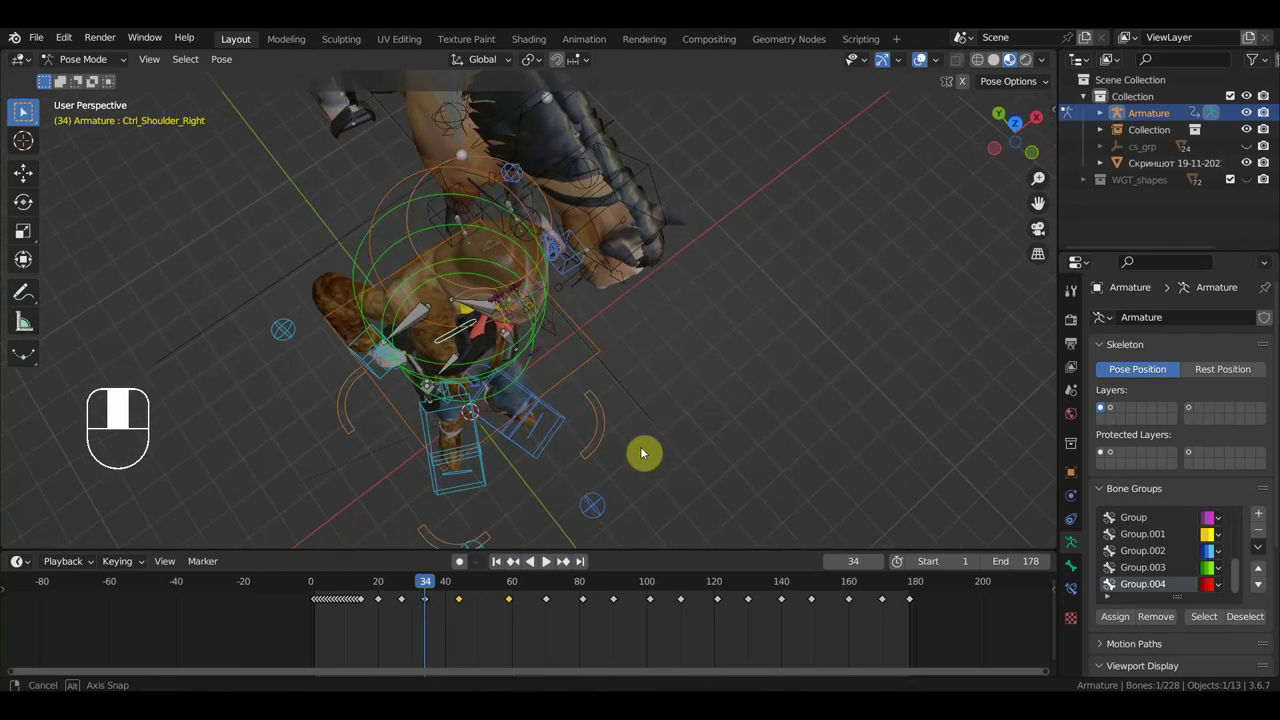
key(r)
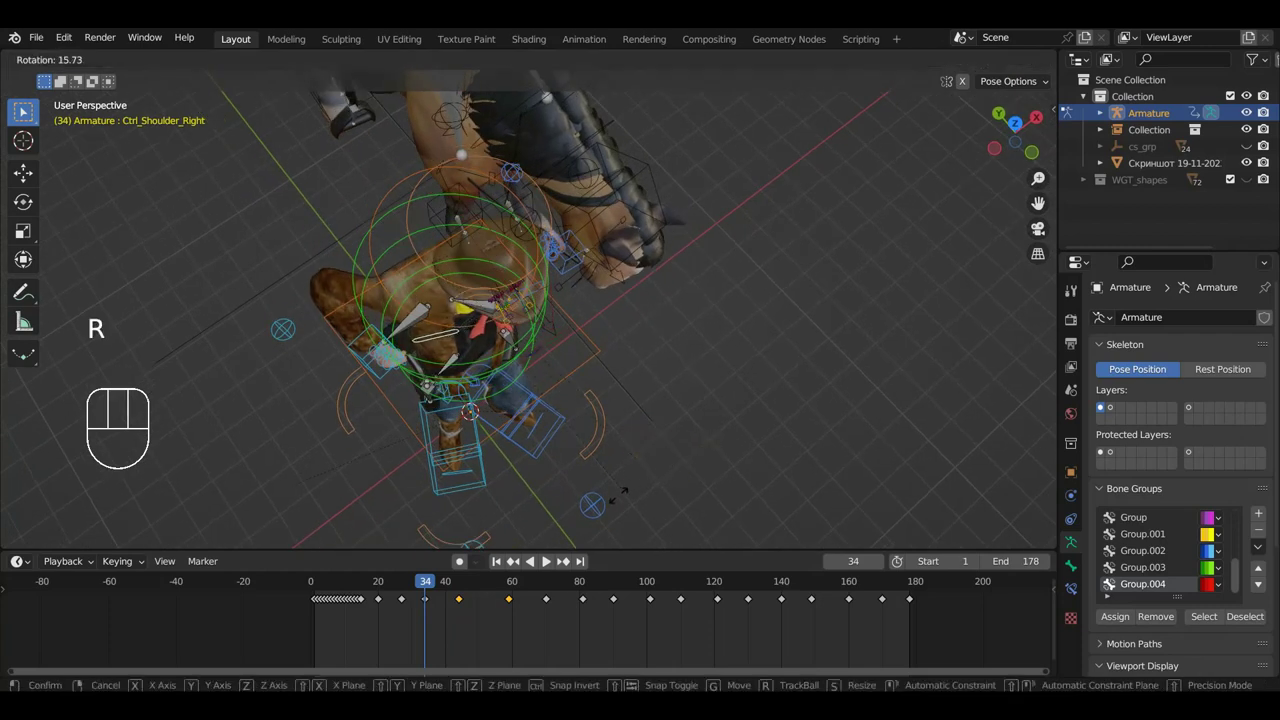
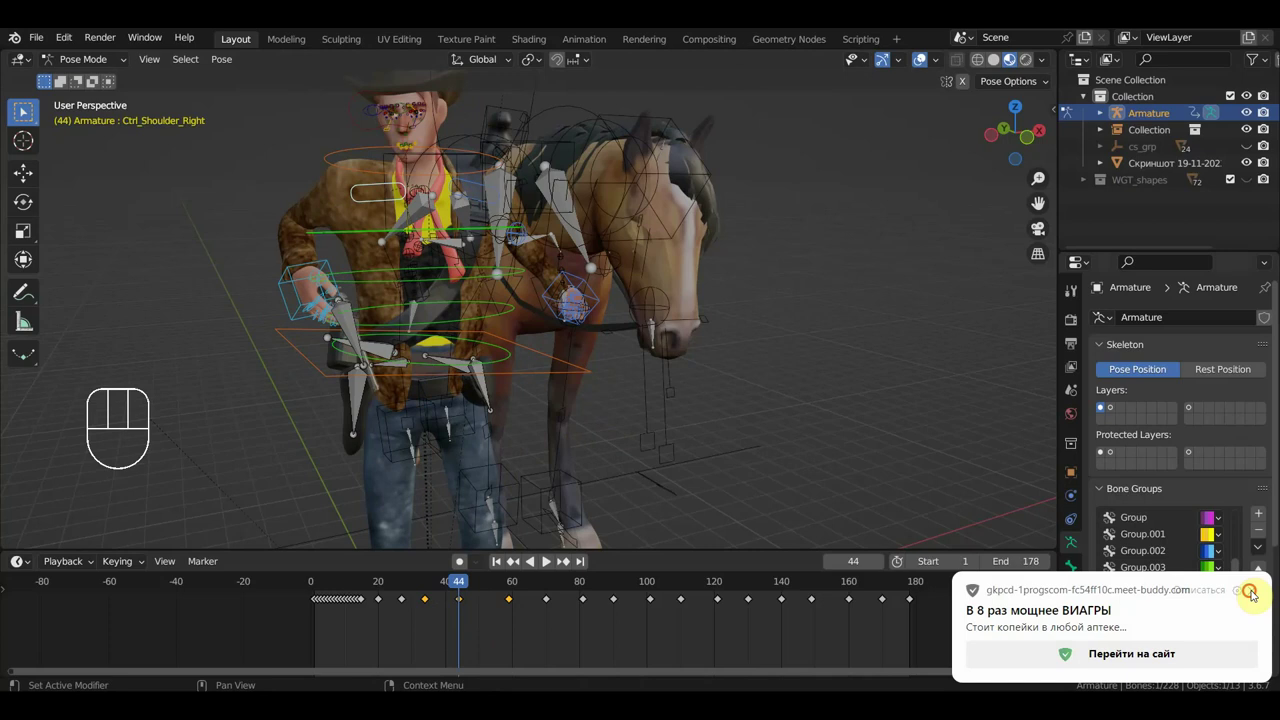
Rotate the horse's head controller at frame 50, then orbit to view the cowboy leading the horse from the front.
drag(477, 594, 488, 612)
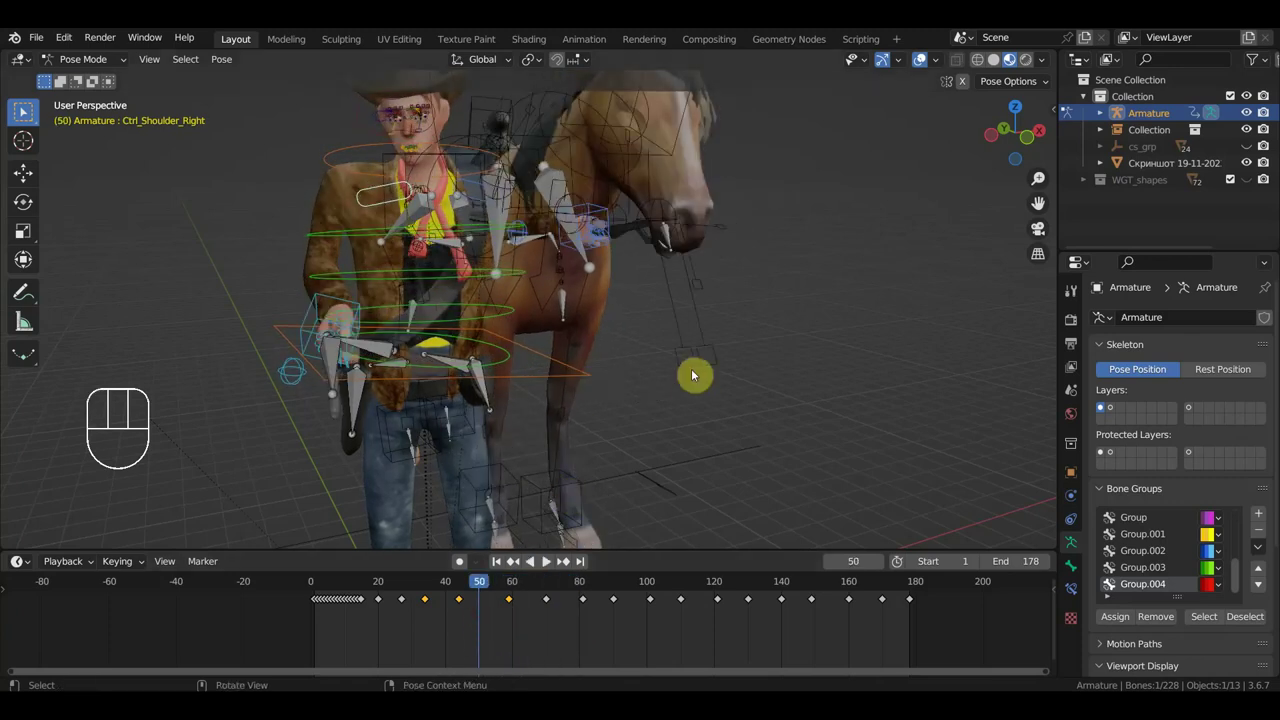
key(r)
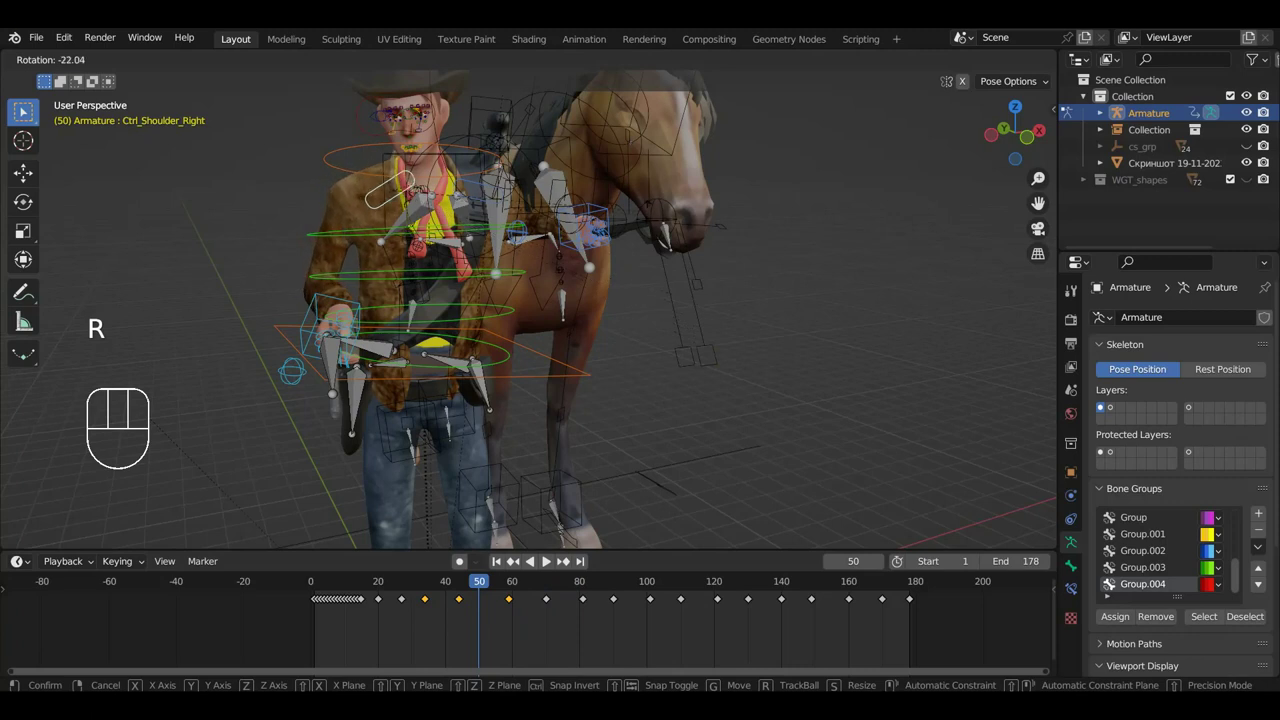
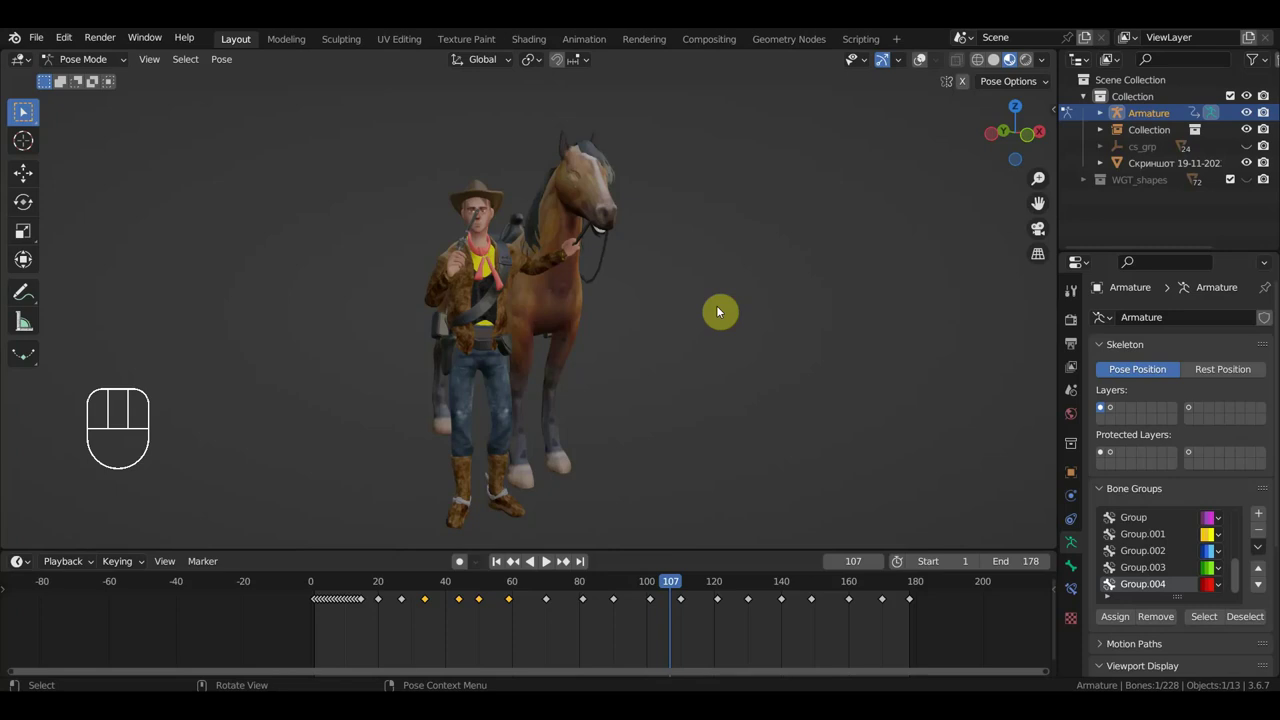
drag(737, 313, 617, 315)
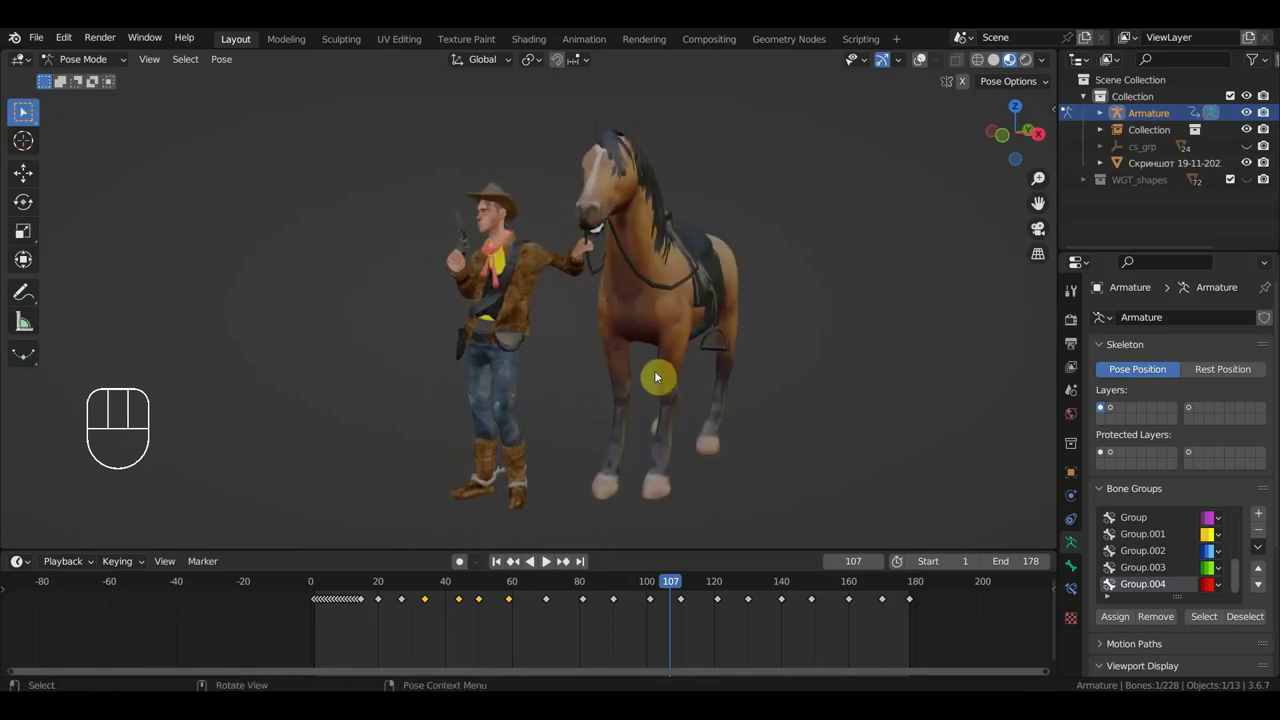